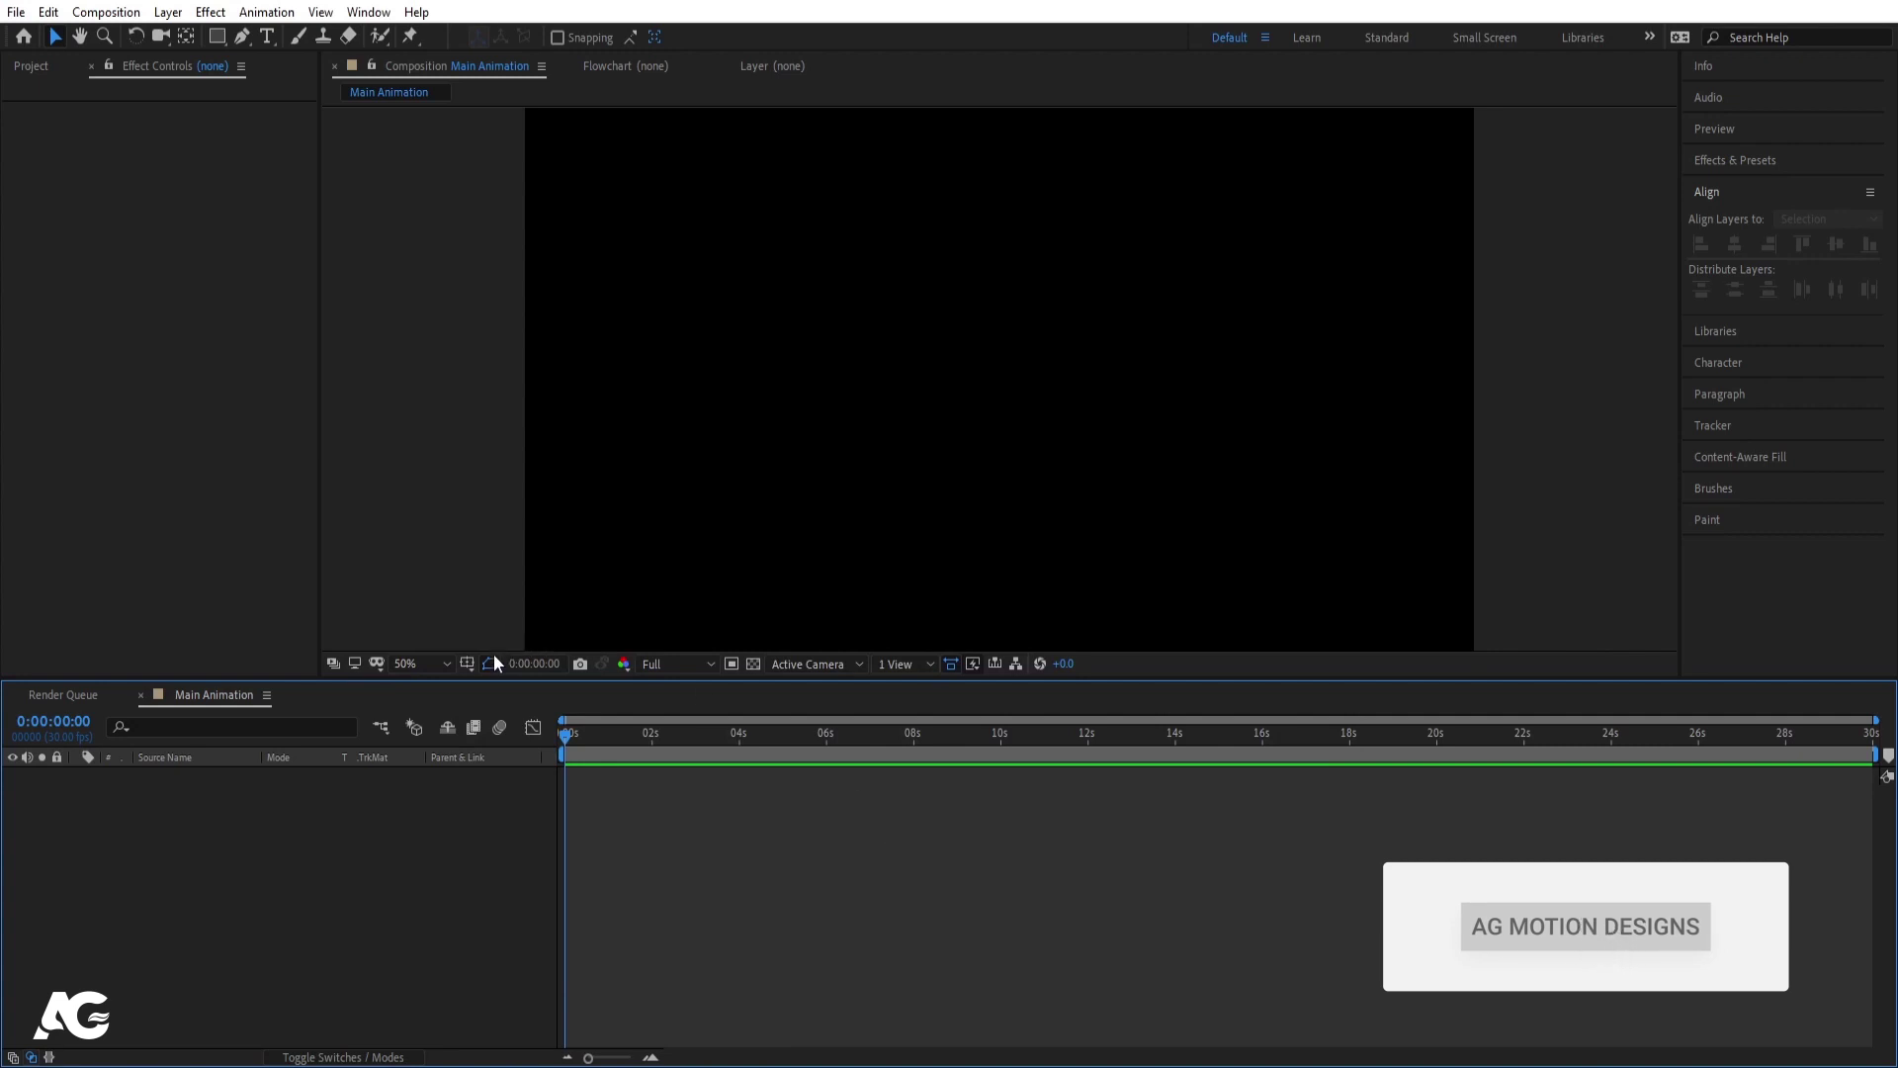
- Draw a centred unfilled square with a 4 px white stroke using the Rectangle tool
{"action": "left_click", "coordinate": [479, 676]}
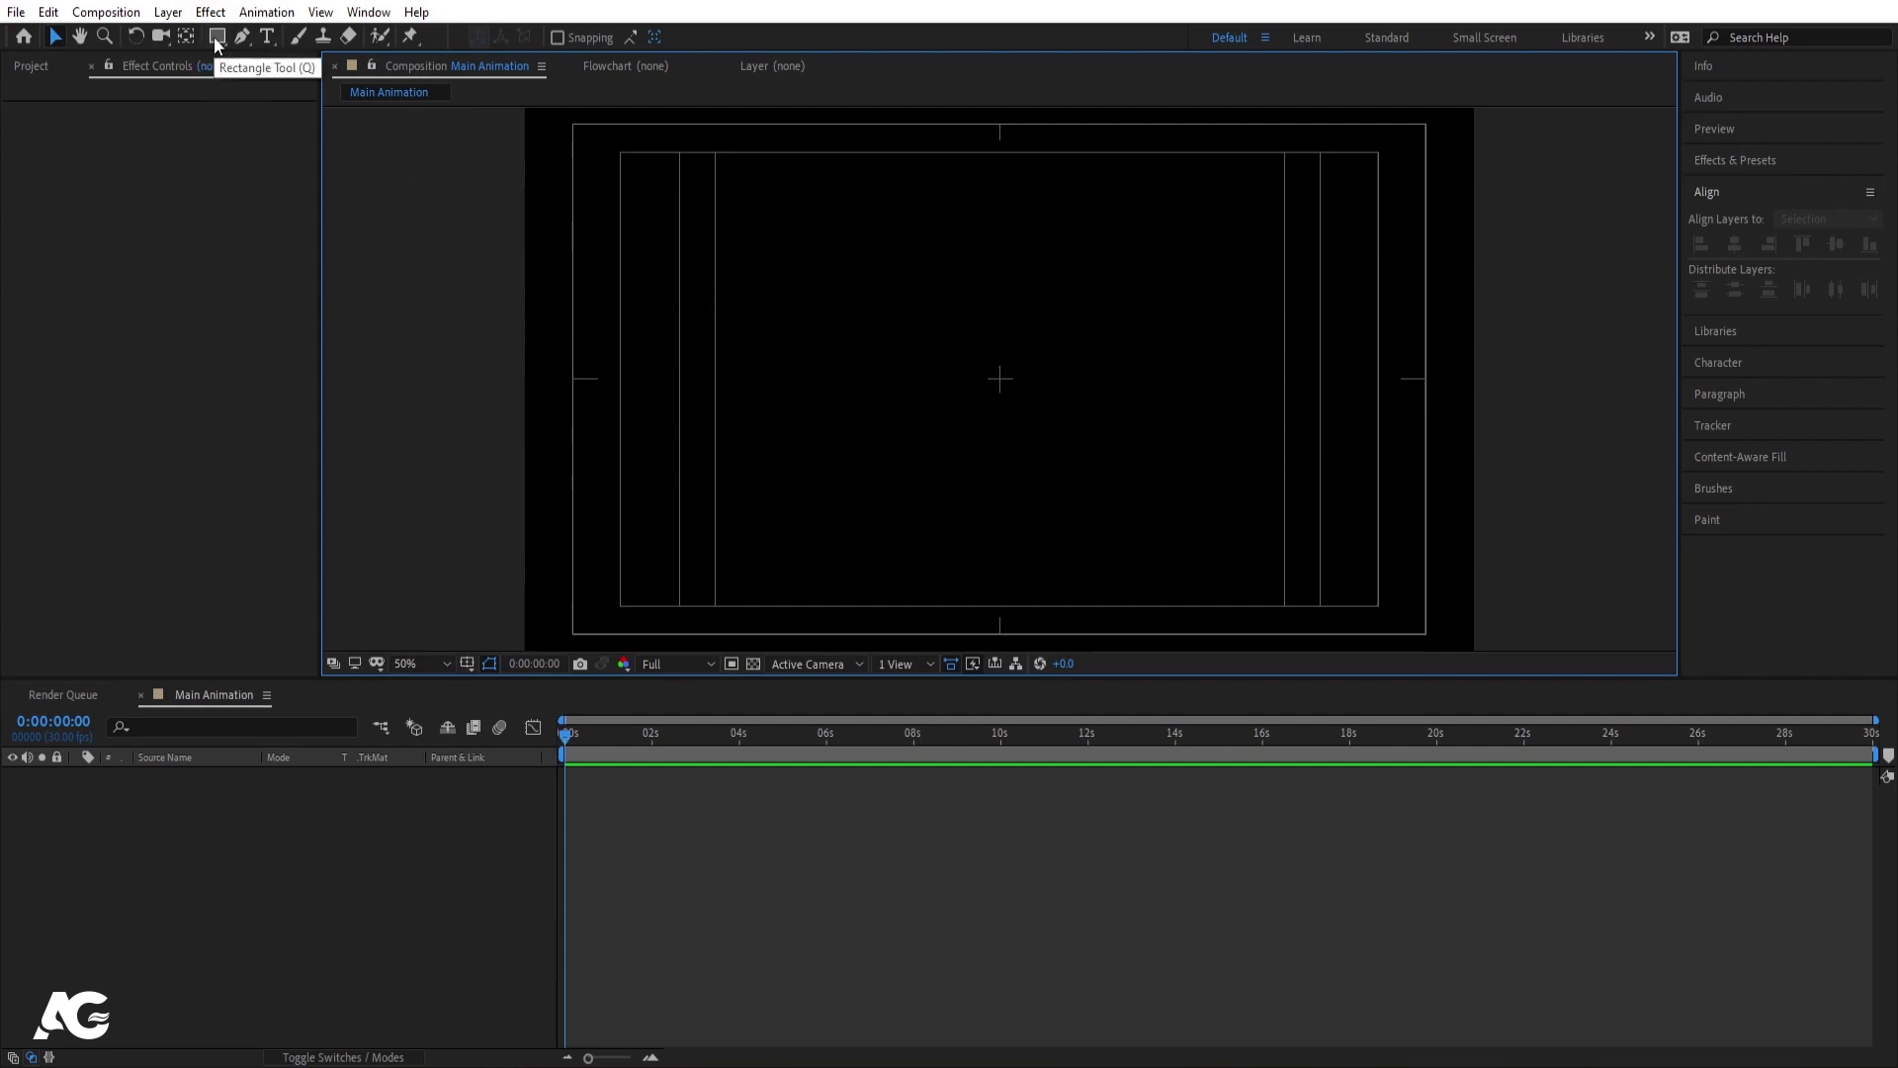
{"action": "left_click", "coordinate": [219, 44]}
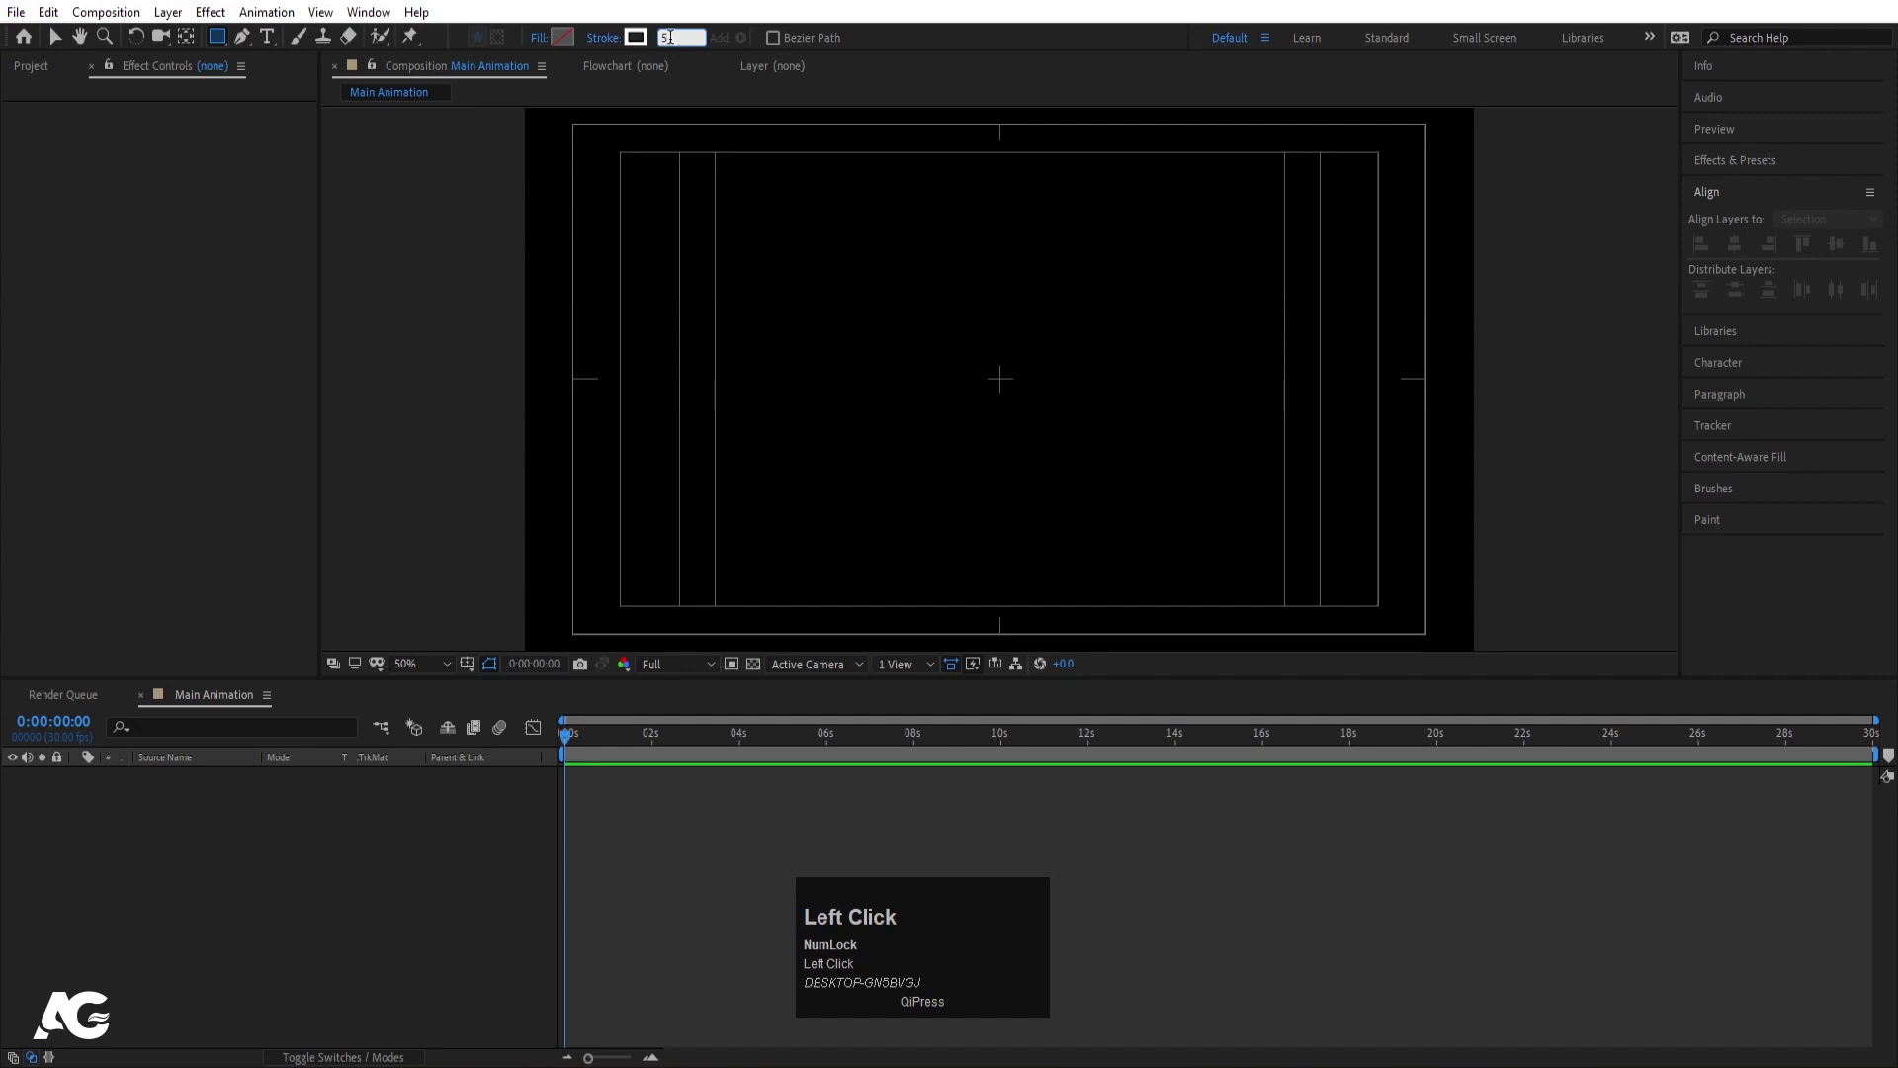
{"action": "left_click", "coordinate": [661, 48]}
{"action": "key", "text": "Return"}
{"action": "left_click_drag", "start_coordinate": [957, 327], "coordinate": [1095, 463]}
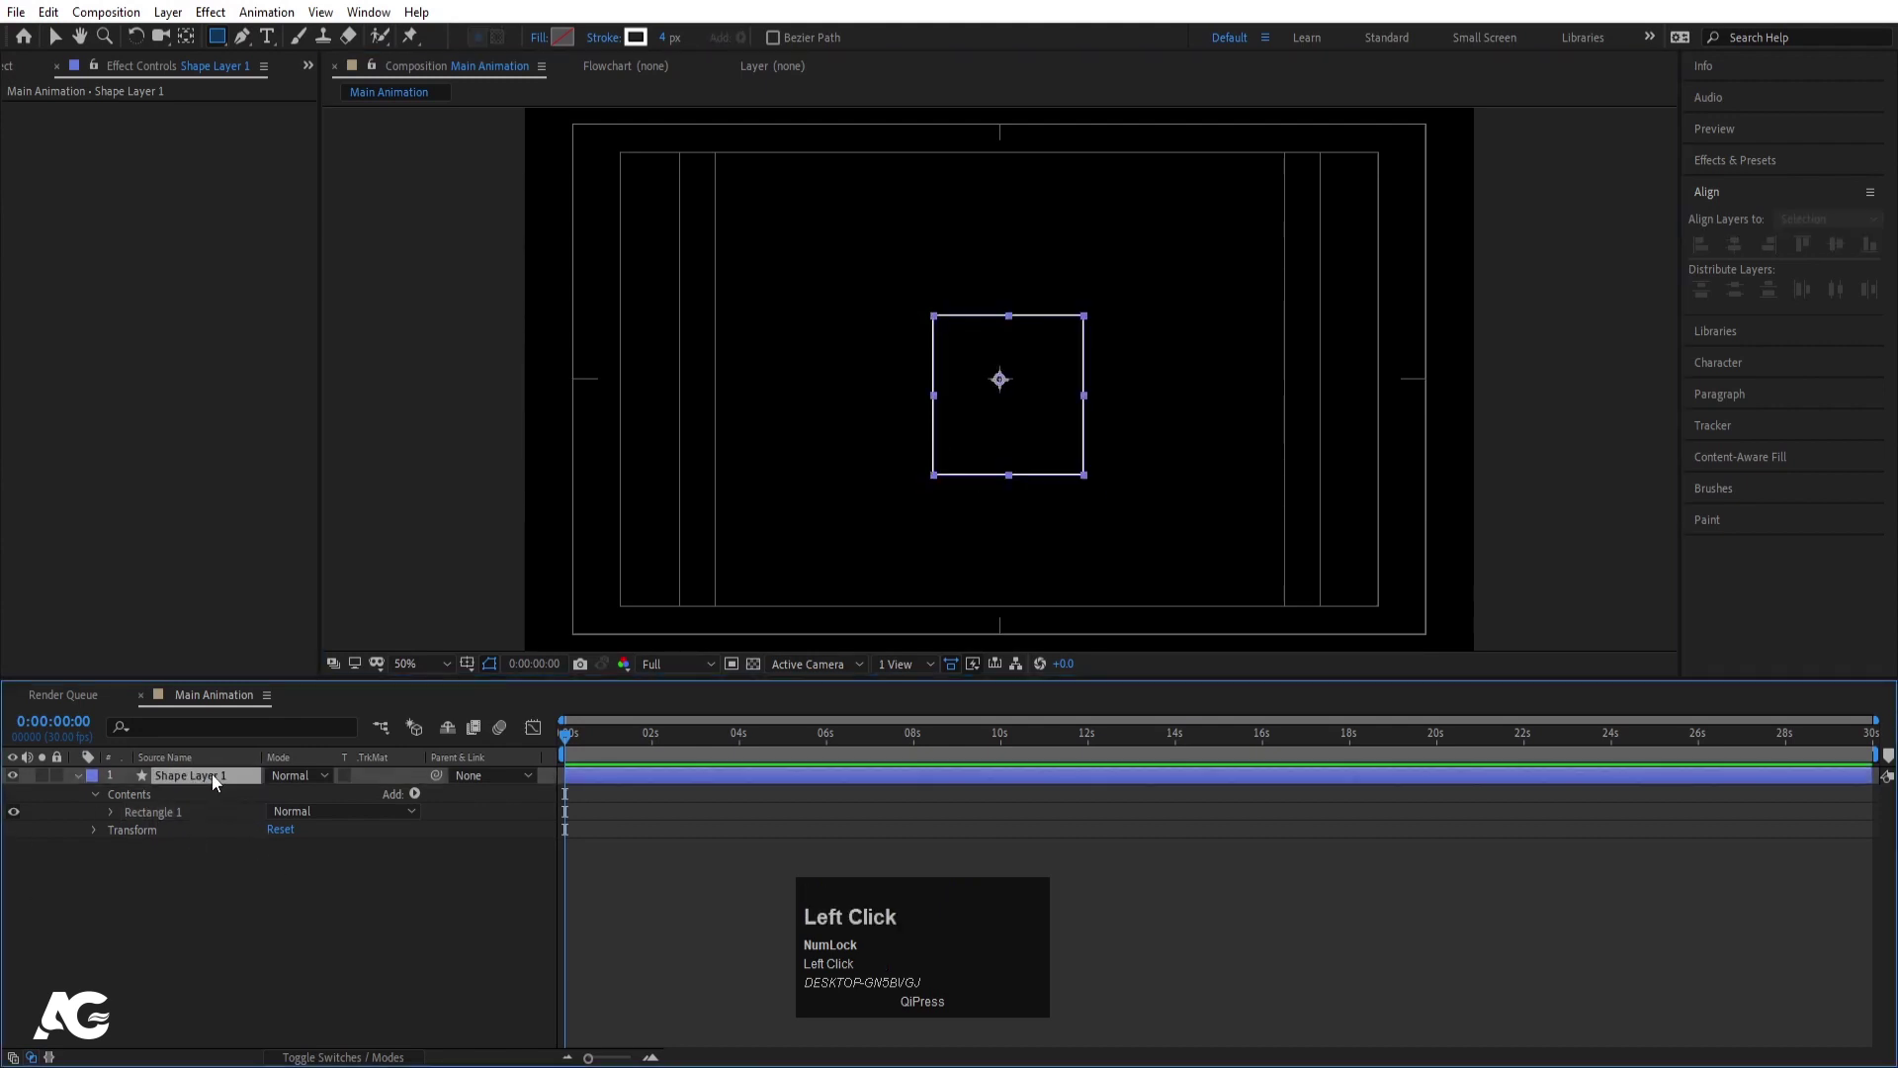
{"action": "key", "text": "ctrl+alt+Home"}
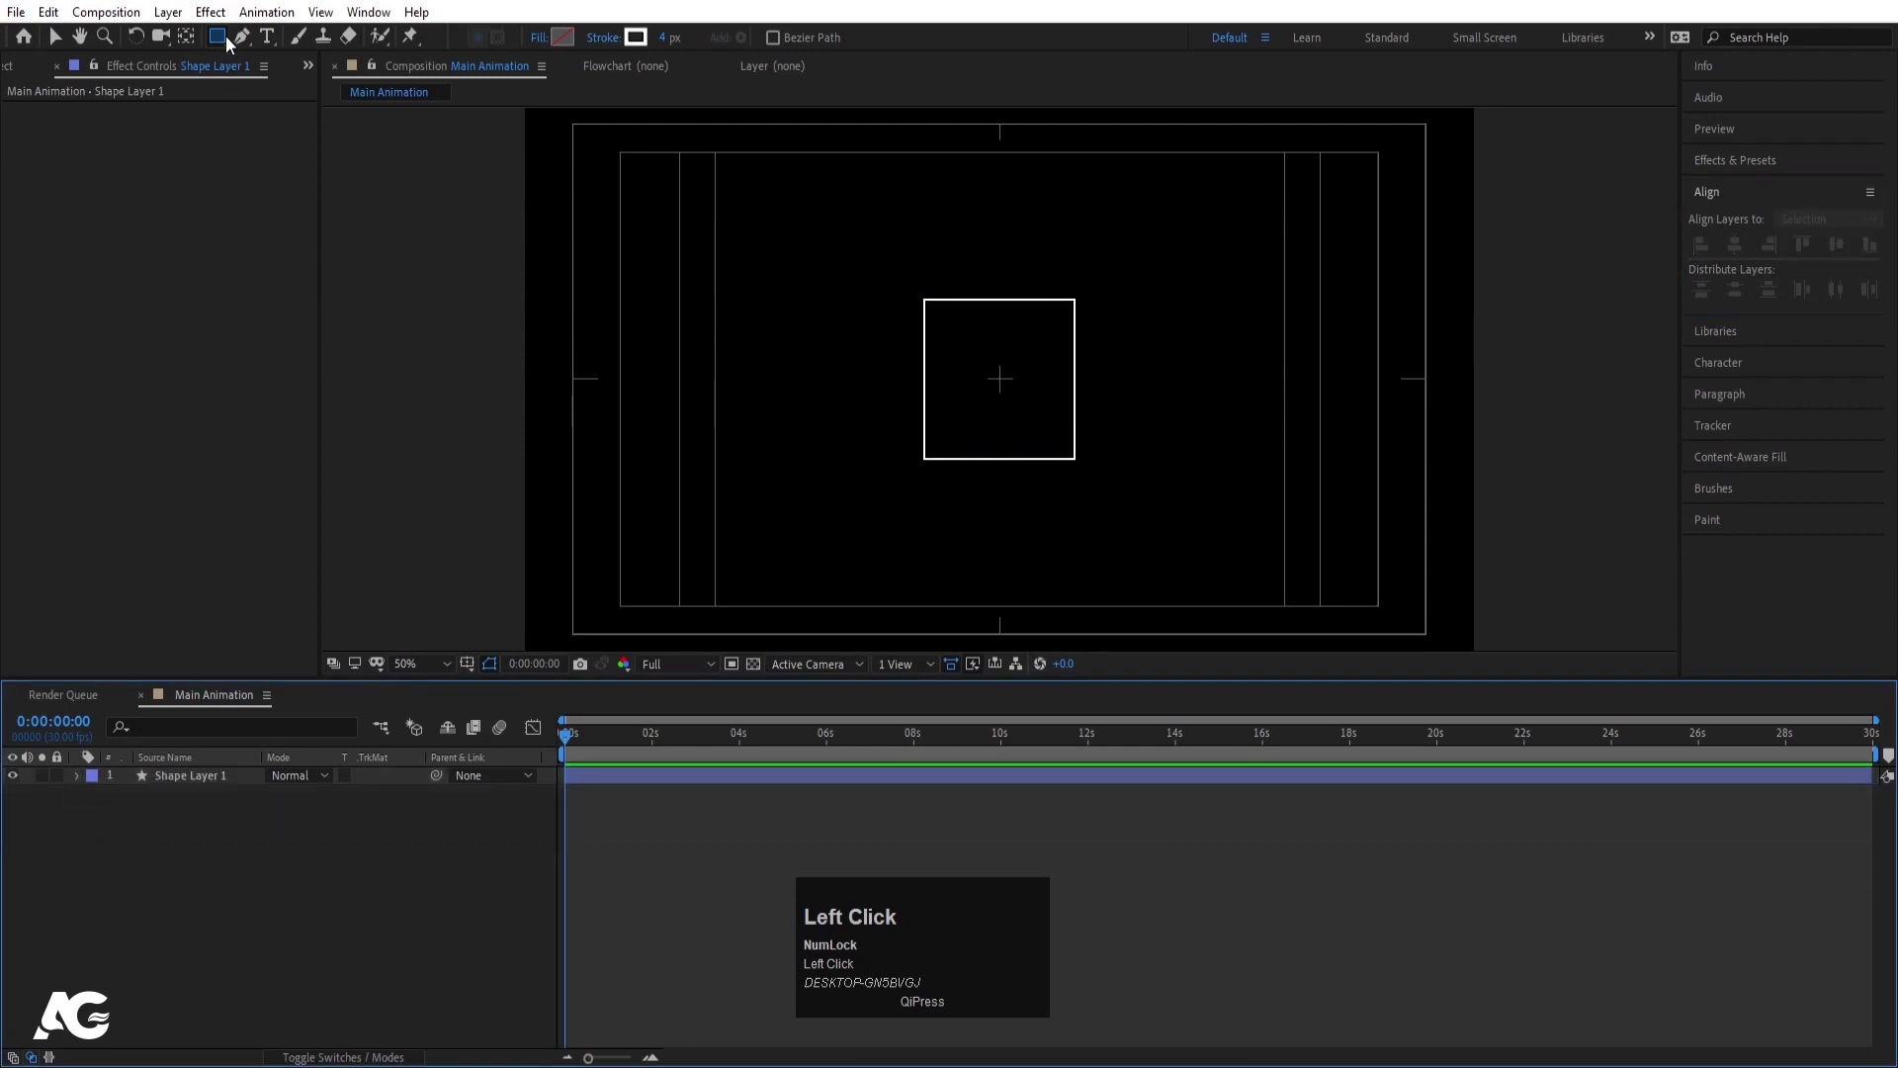
- Pick the Ellipse tool and draw a white-outlined circle centred inside the square
{"action": "left_click_drag", "start_coordinate": [226, 42], "coordinate": [303, 99]}
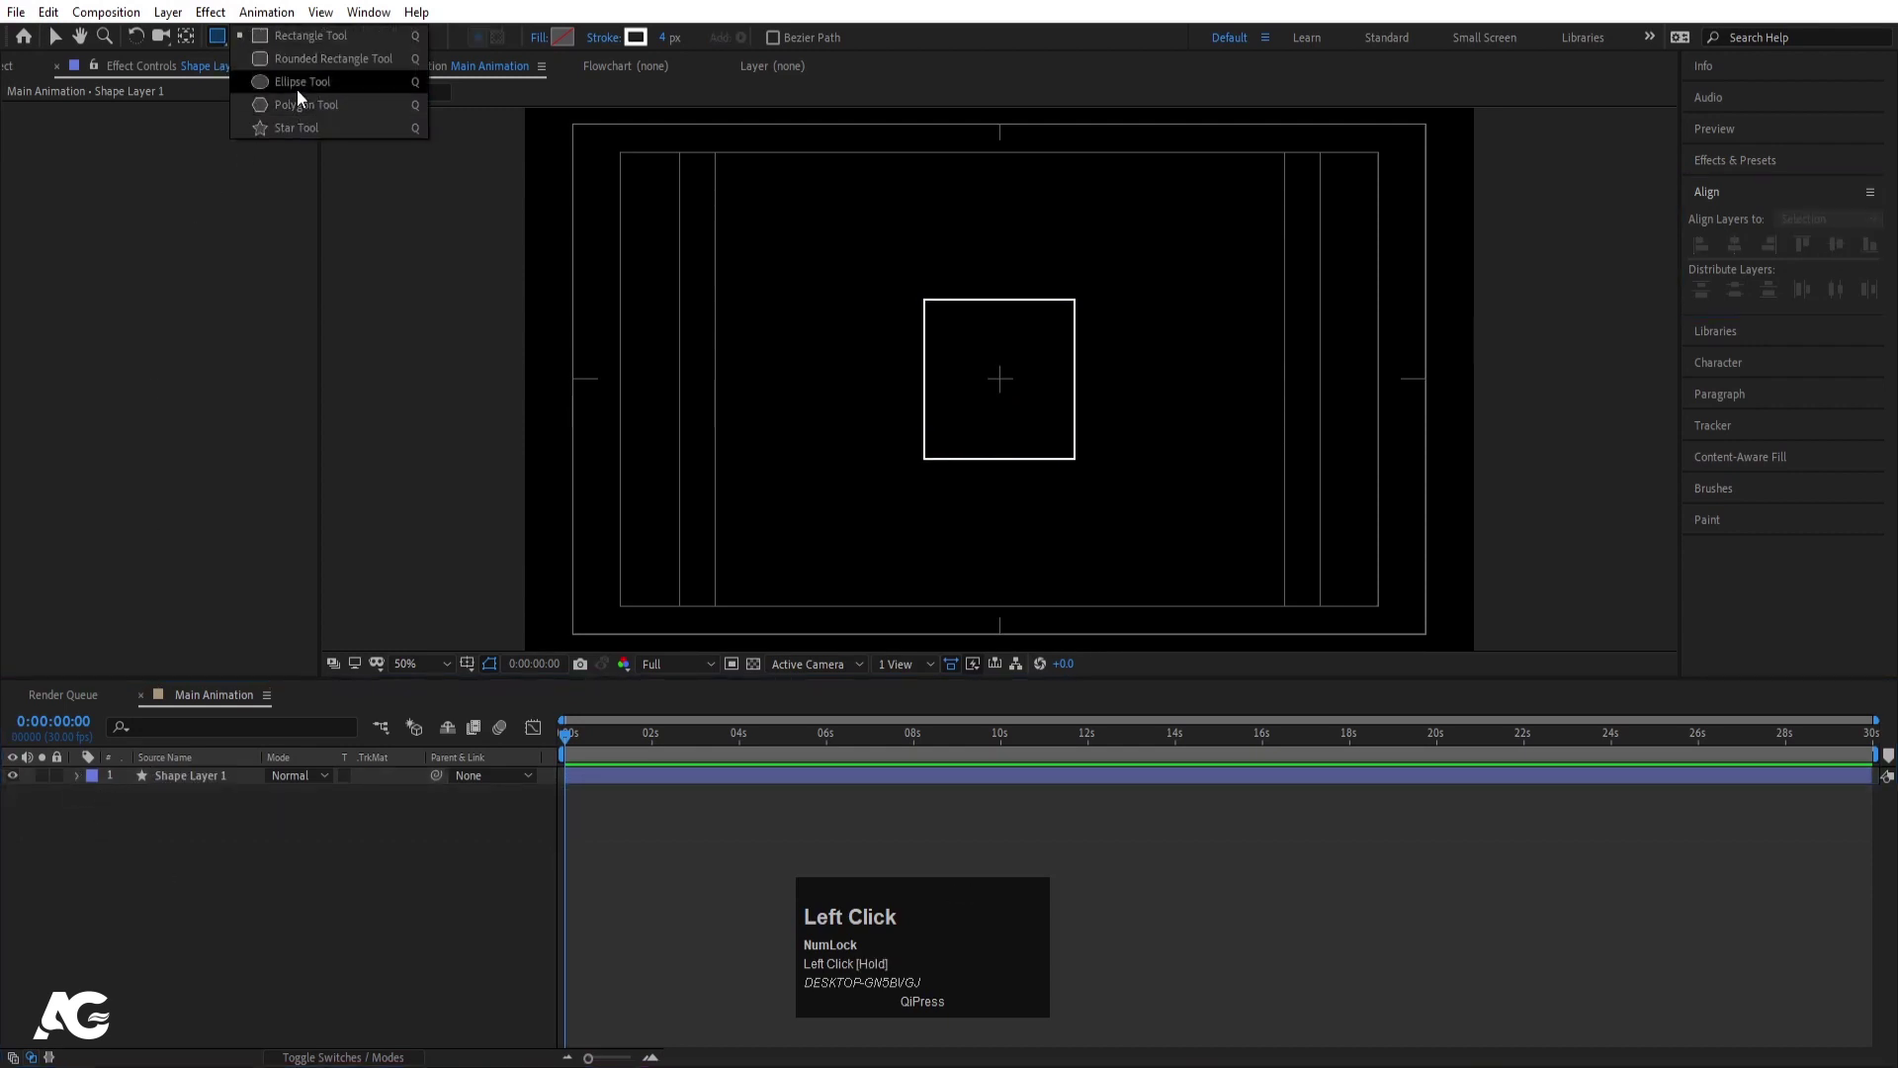
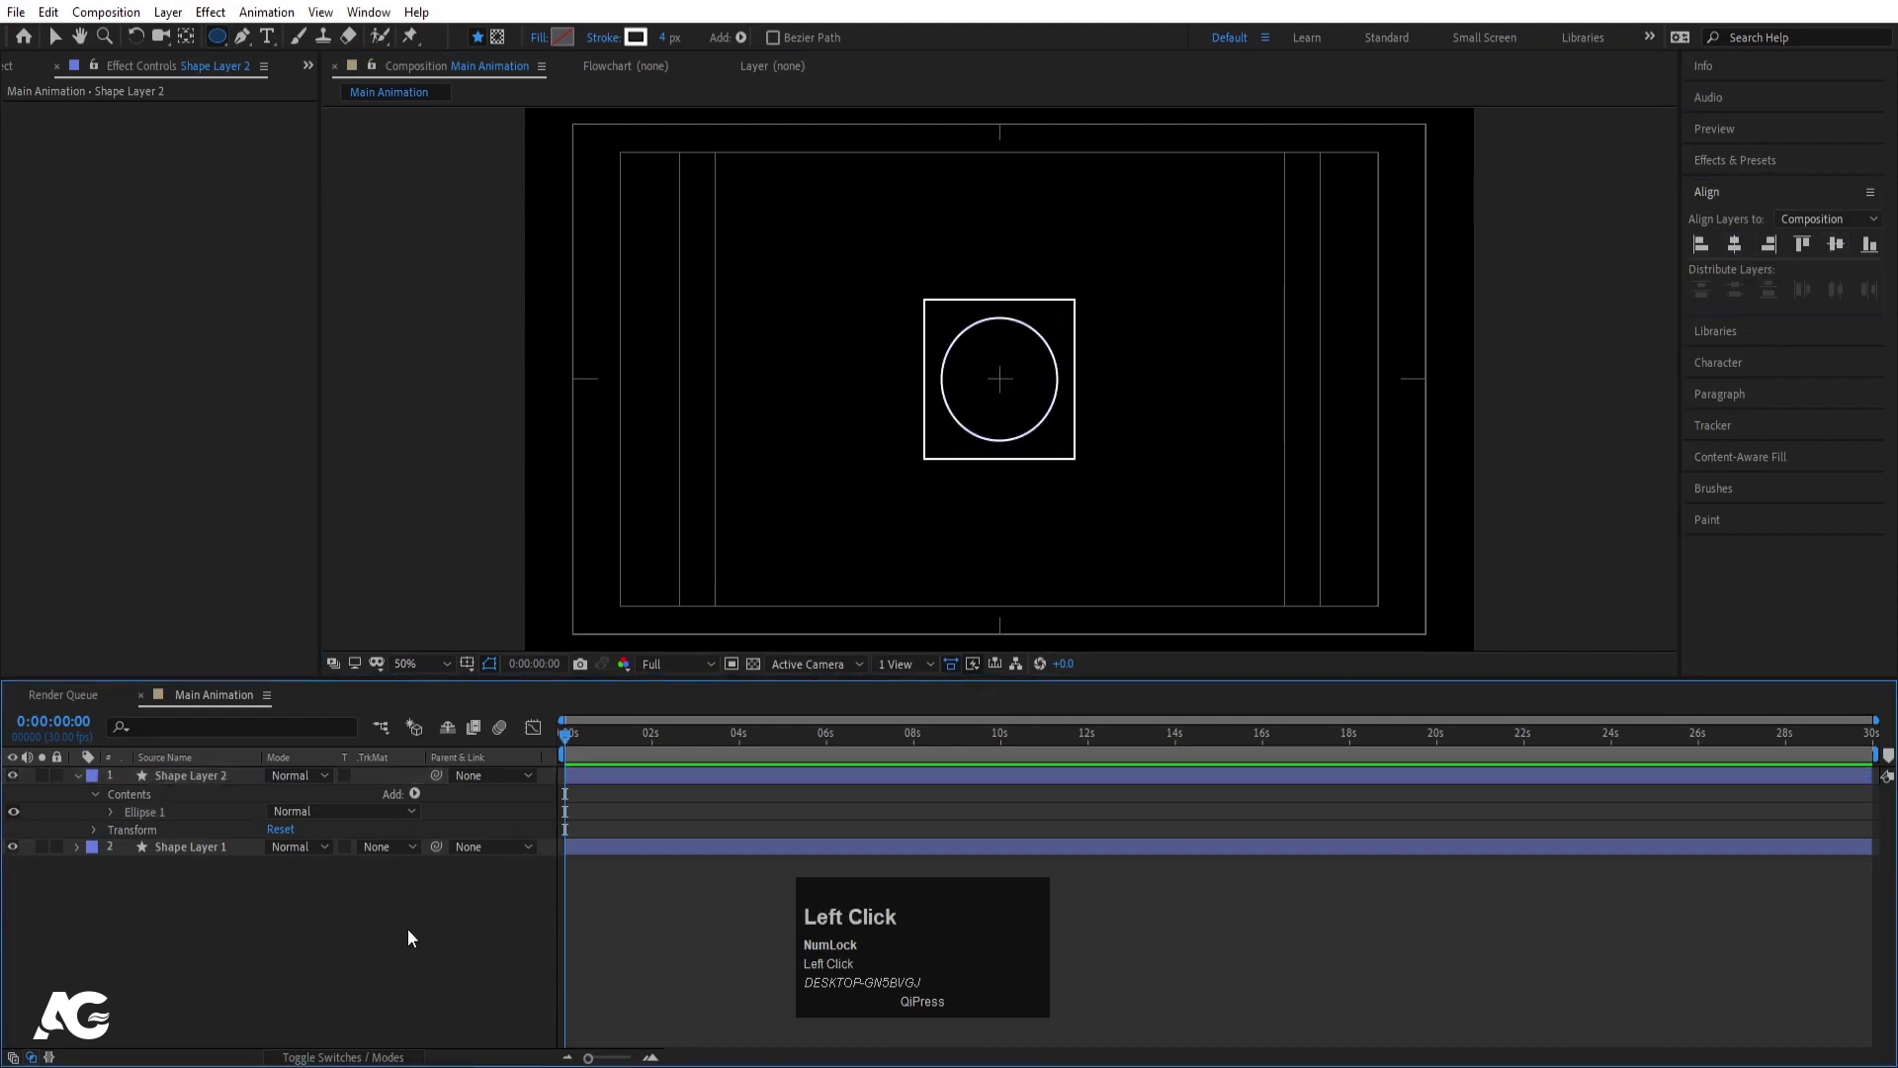
{"action": "scroll", "scroll_direction": "down", "scroll_amount": 3}
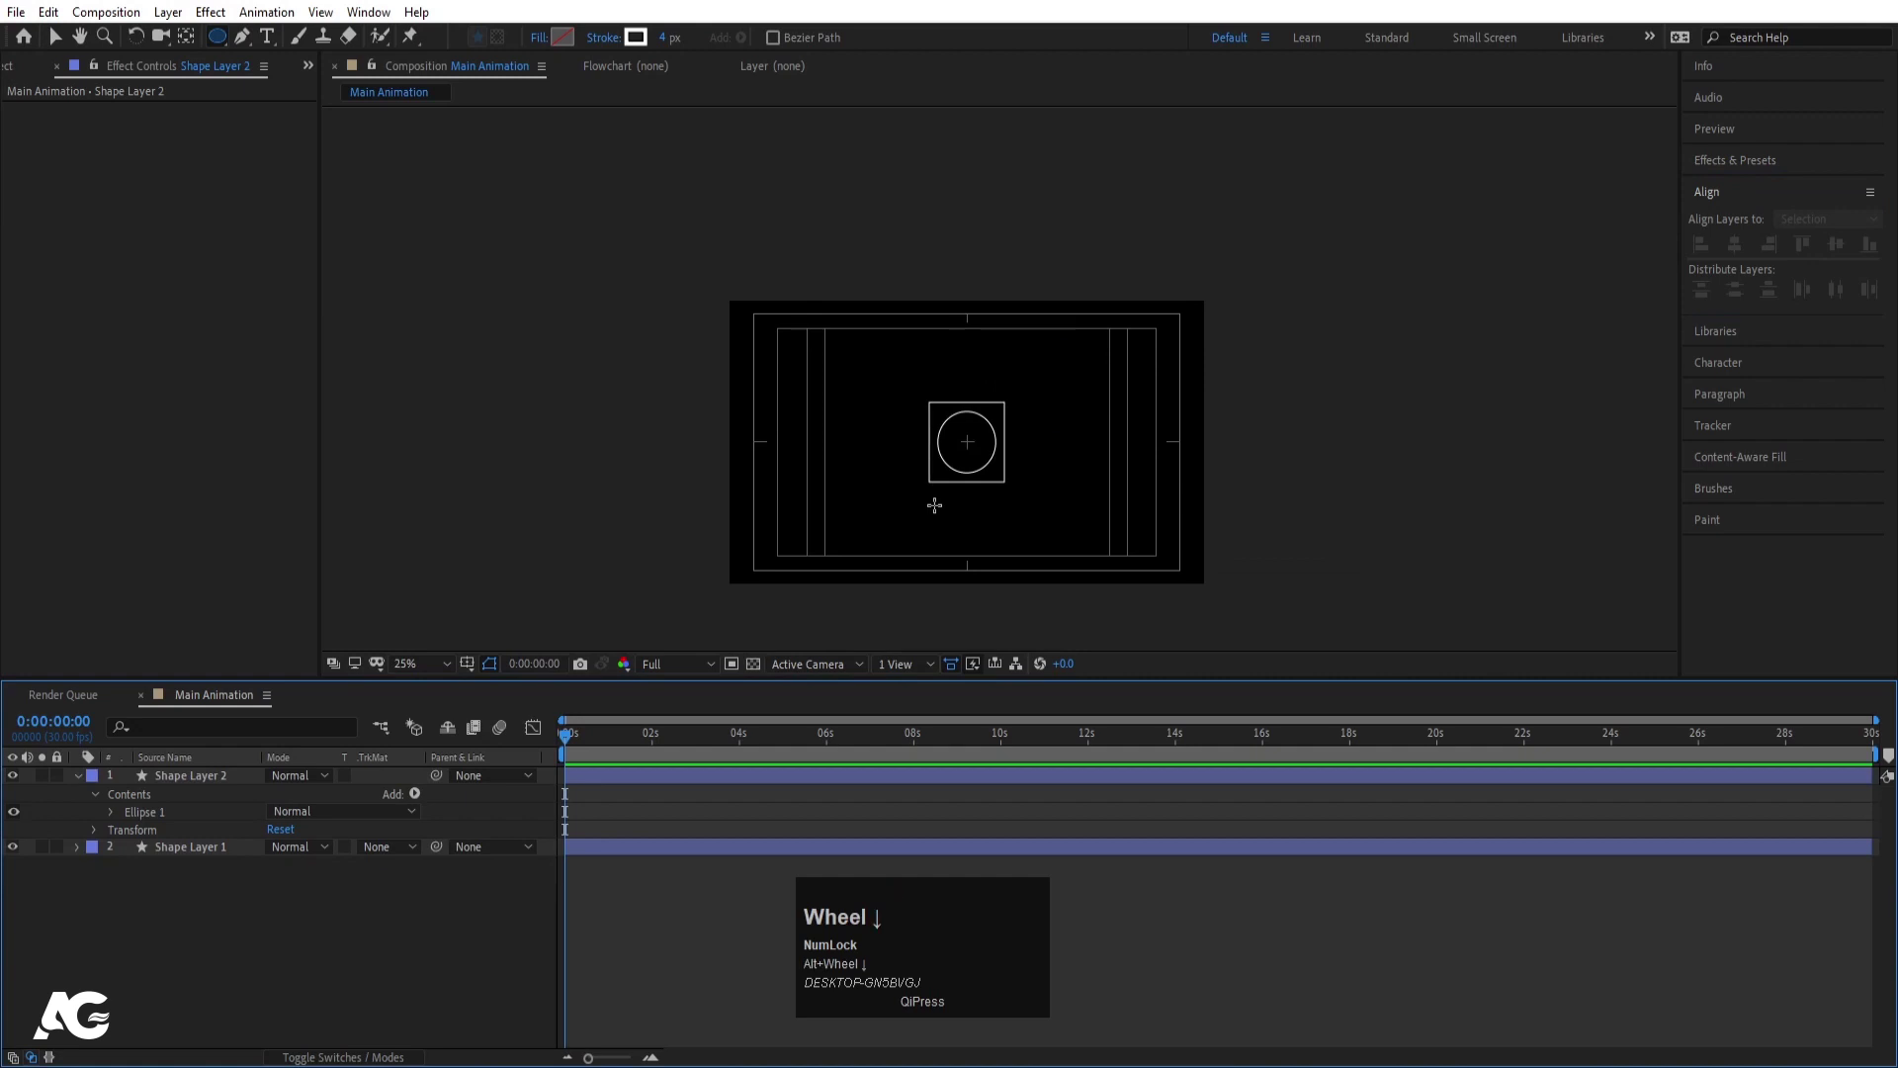
{"action": "left_click", "coordinate": [246, 39]}
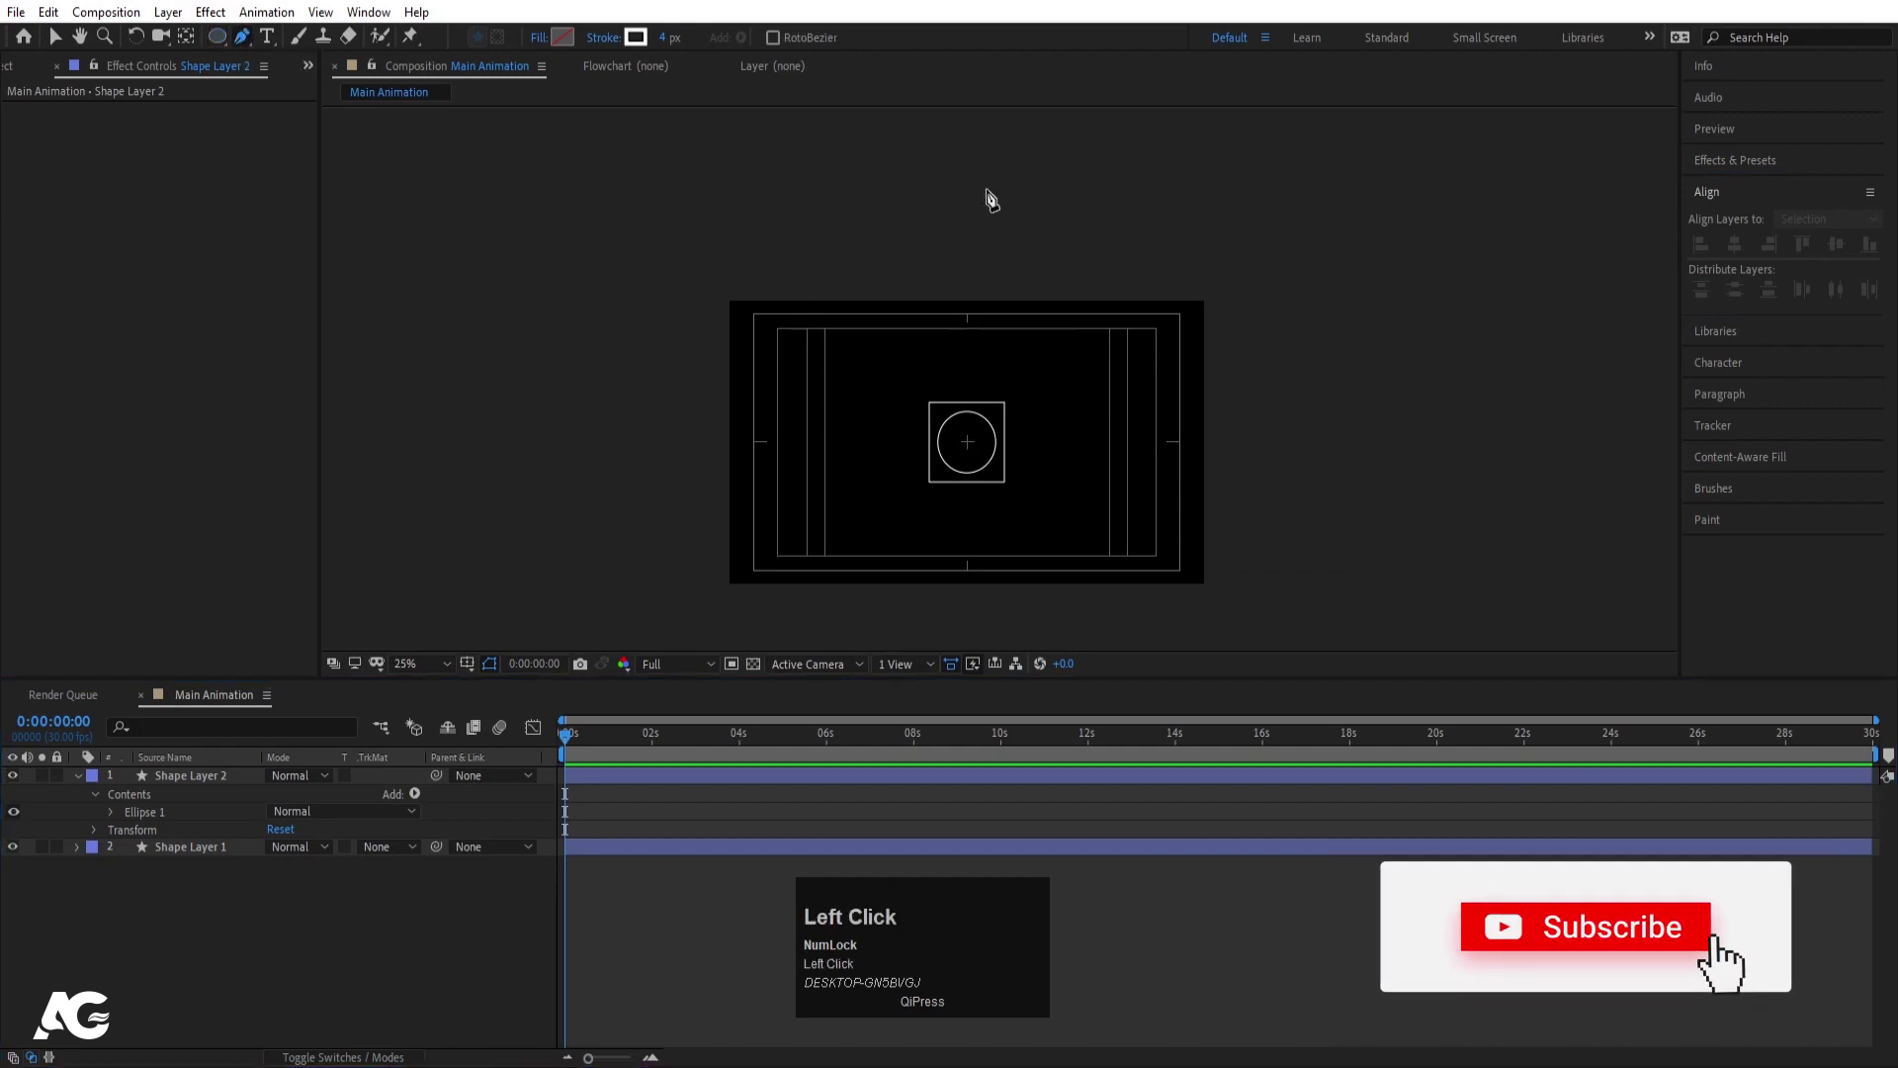
- Draw a vertical Pen line through the frame and centre it on the composition
{"action": "left_click", "coordinate": [975, 126]}
{"action": "scroll", "scroll_direction": "down", "scroll_amount": 3}
{"action": "left_click", "coordinate": [996, 573]}
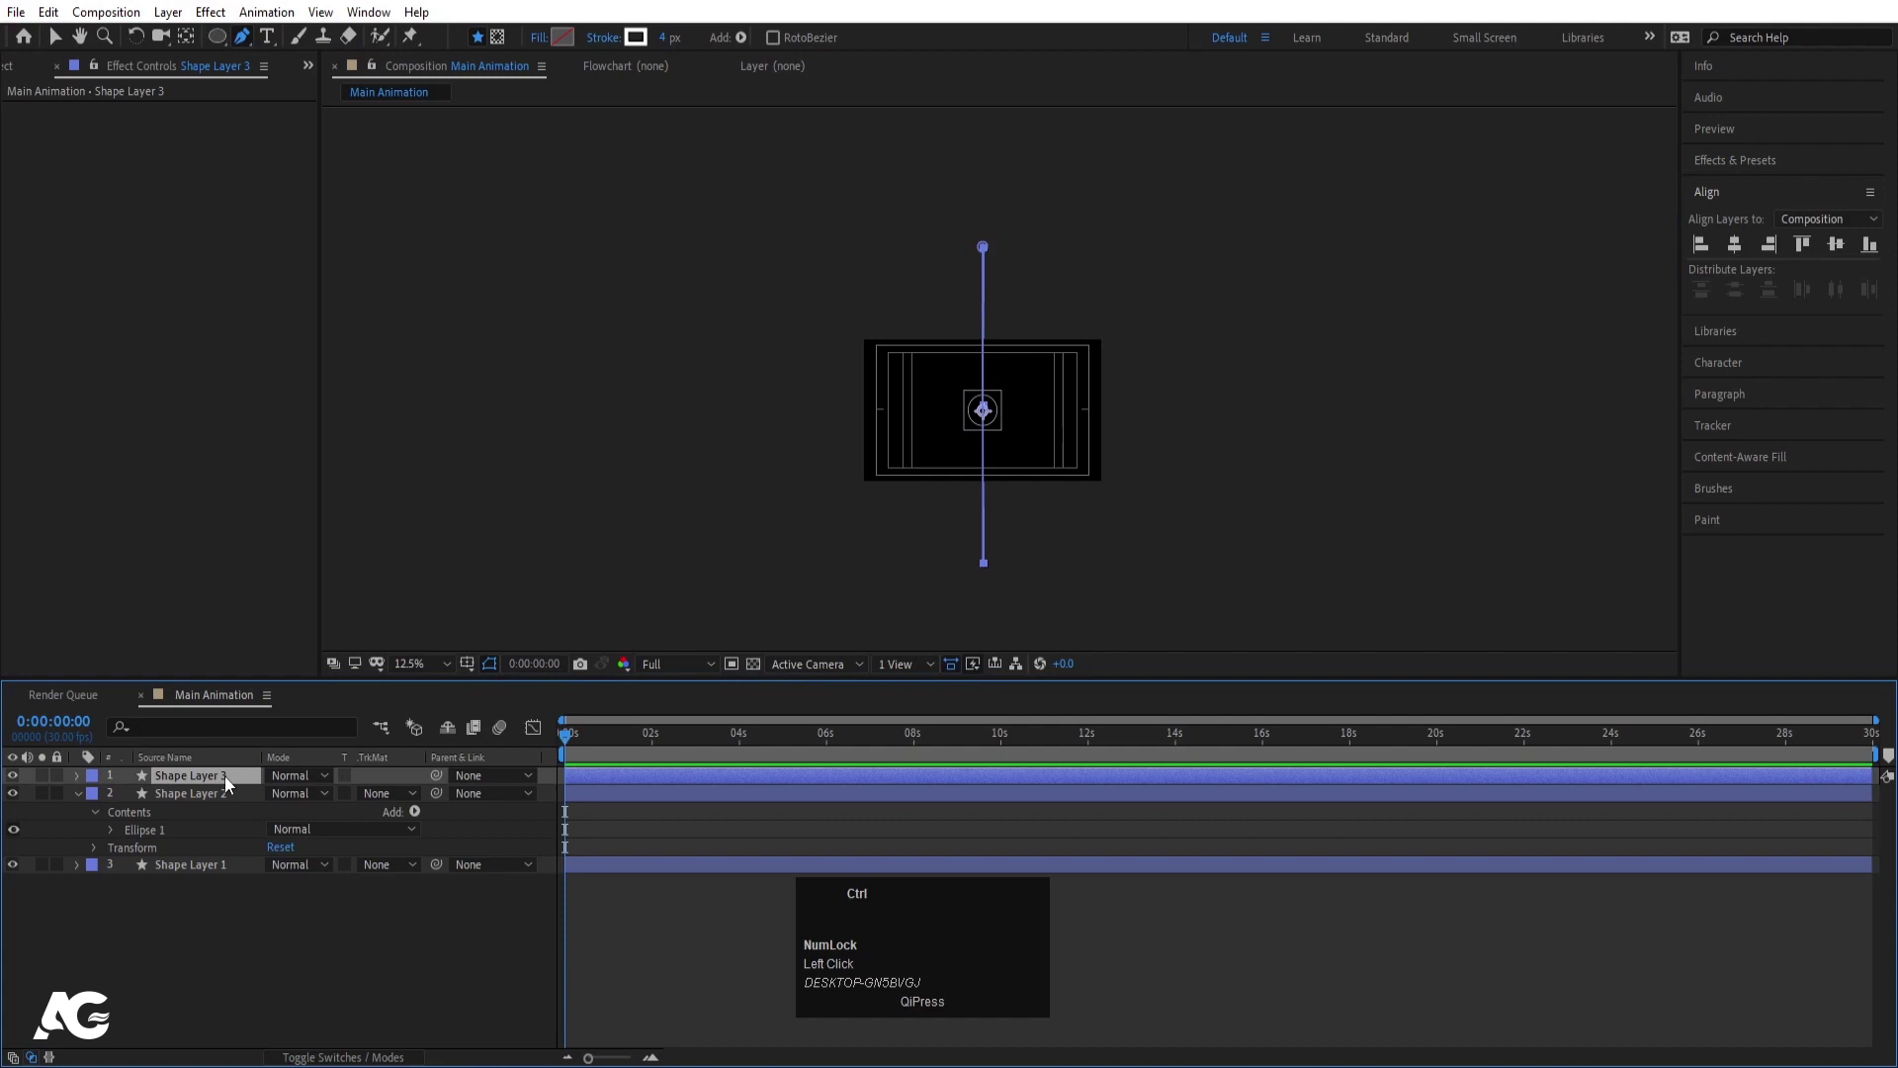
{"action": "key", "text": "ctrl+alt+Home"}
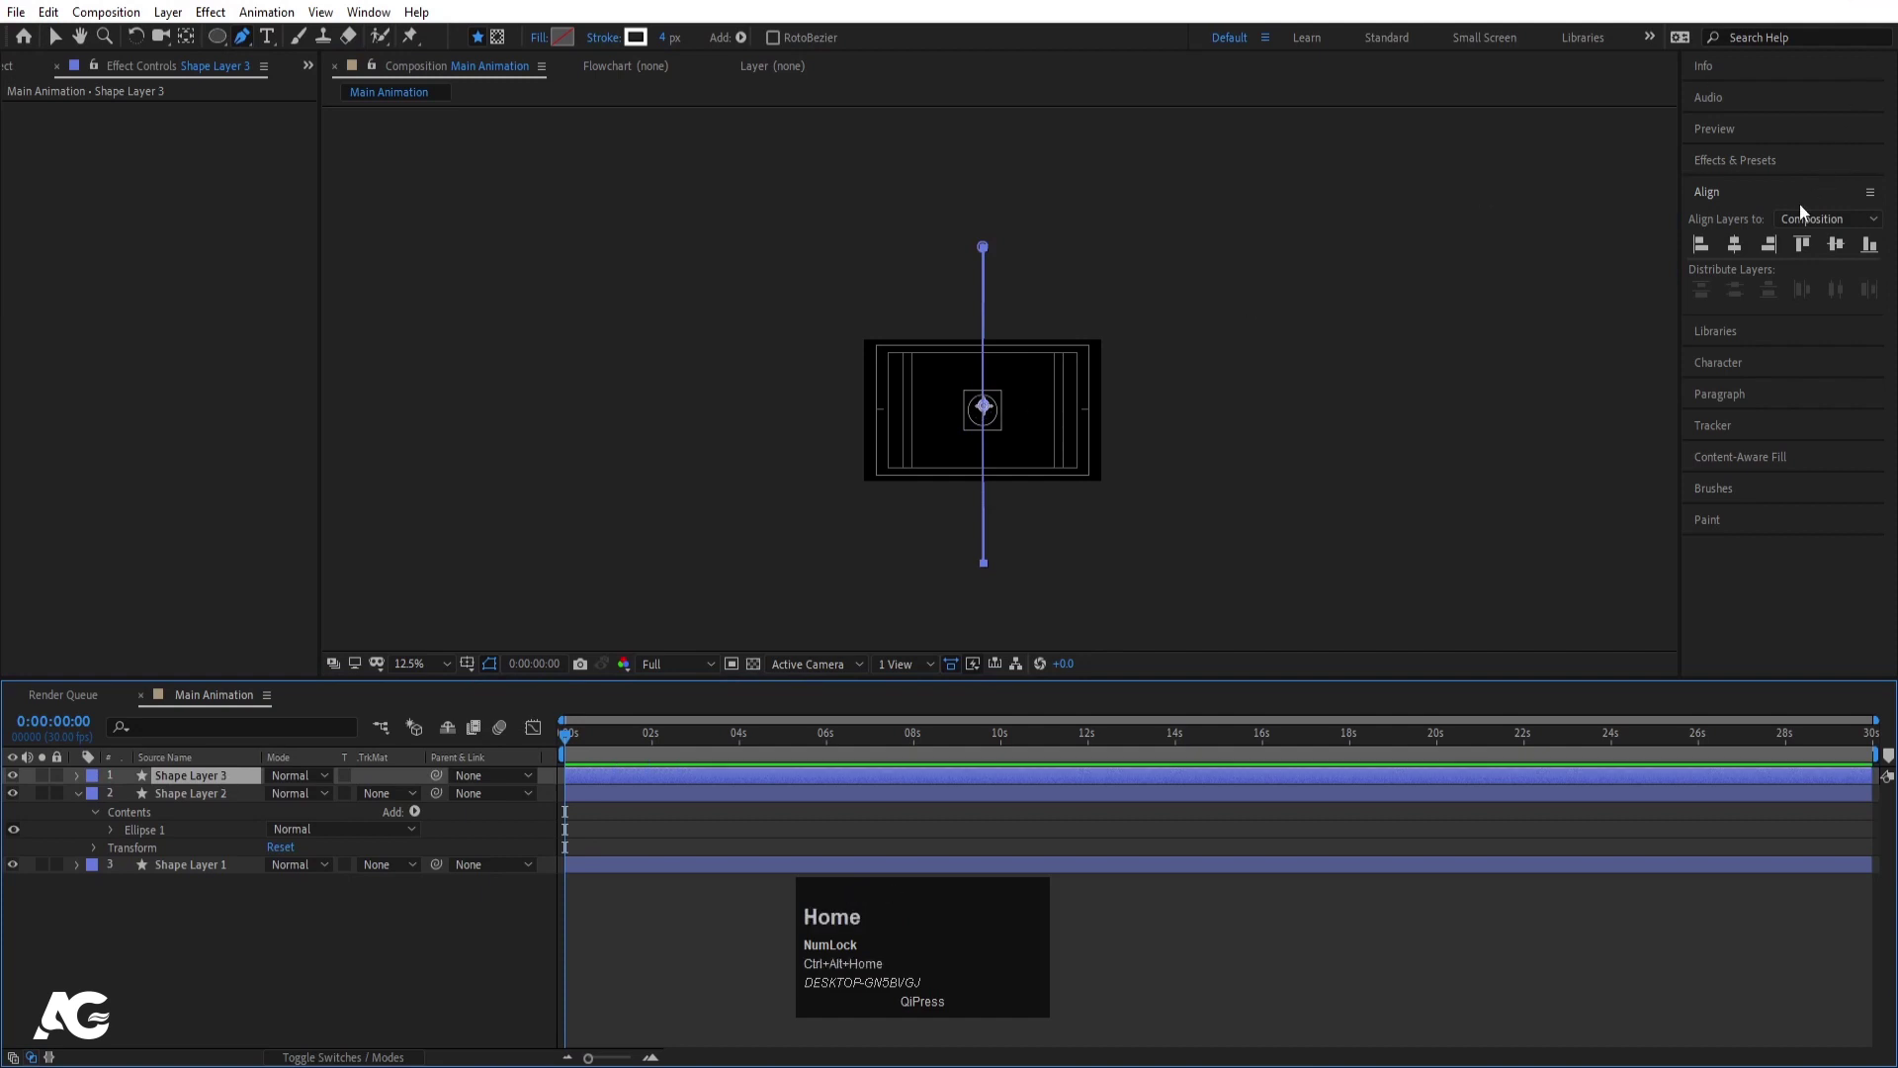
{"action": "left_click", "coordinate": [1745, 241]}
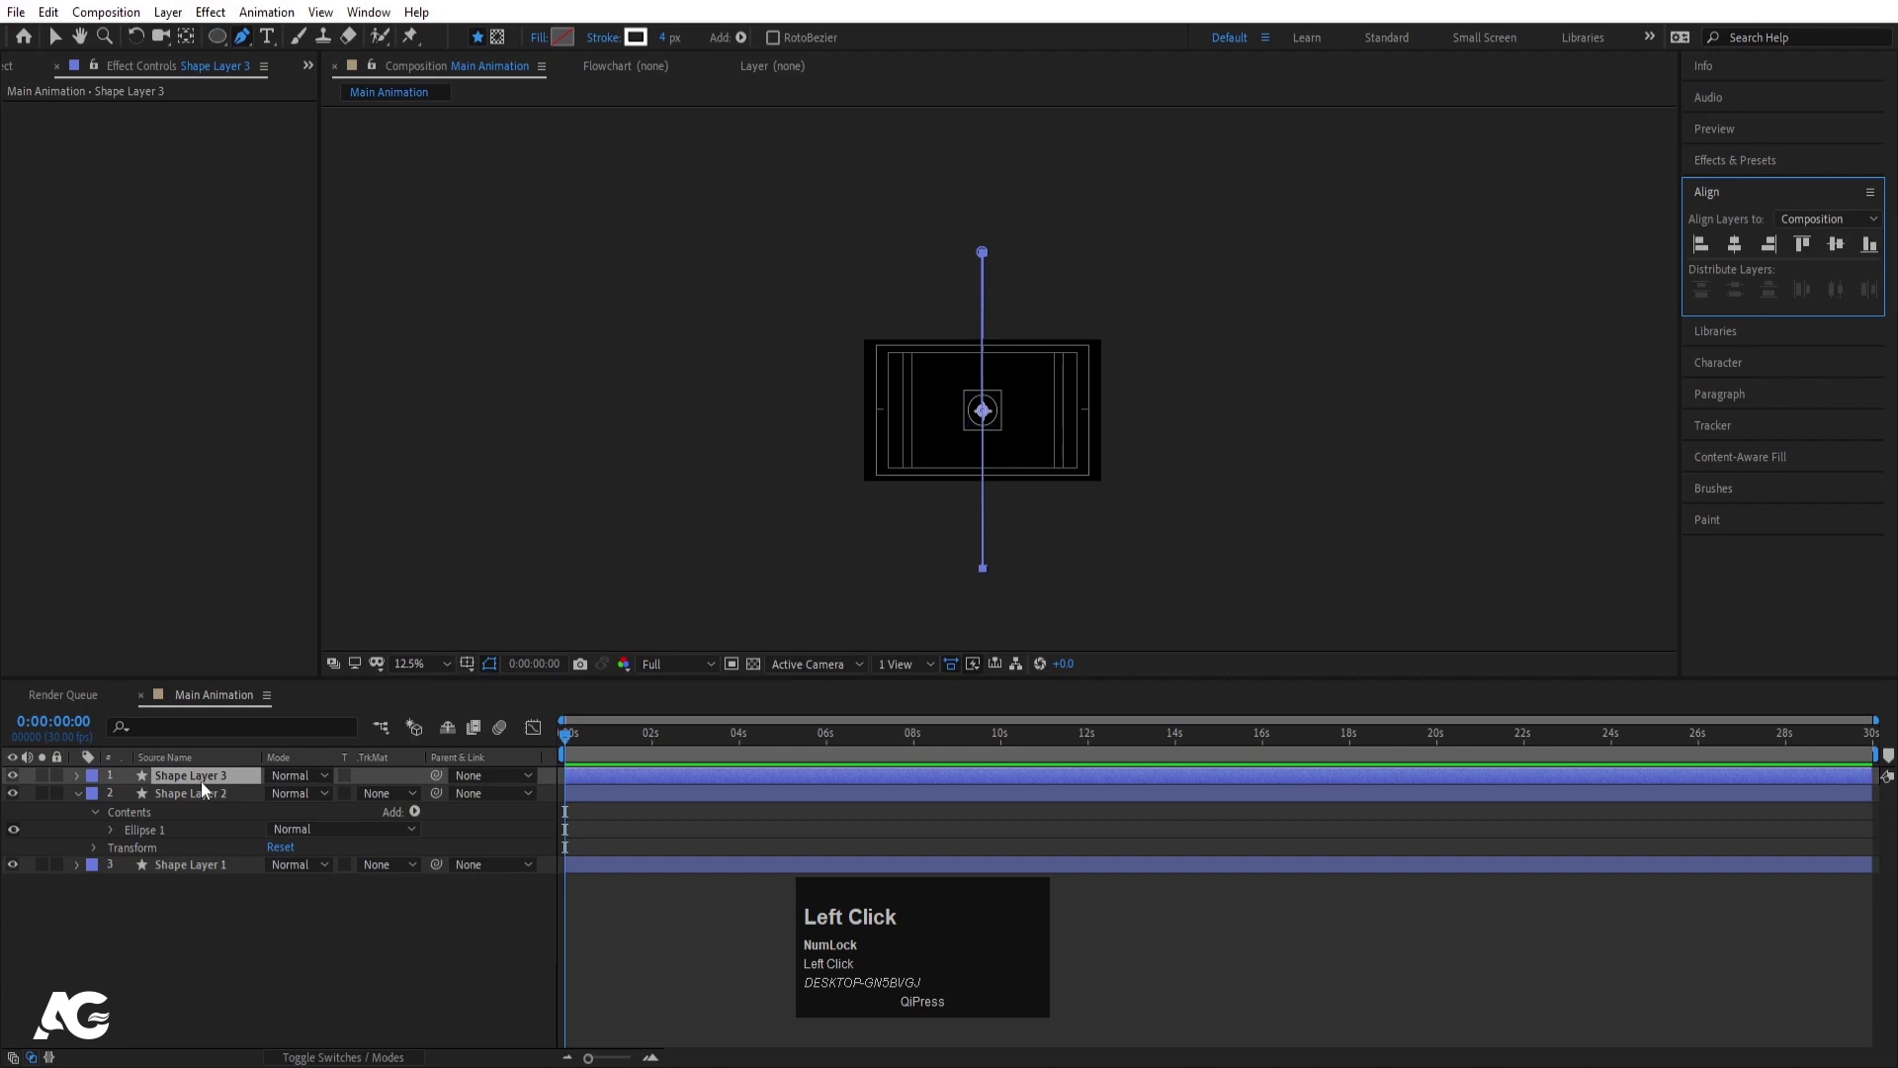
- Duplicate the line and rotate the copy 90° to form a crosshair
{"action": "key", "text": "ctrl+d"}
{"action": "key", "text": "r"}
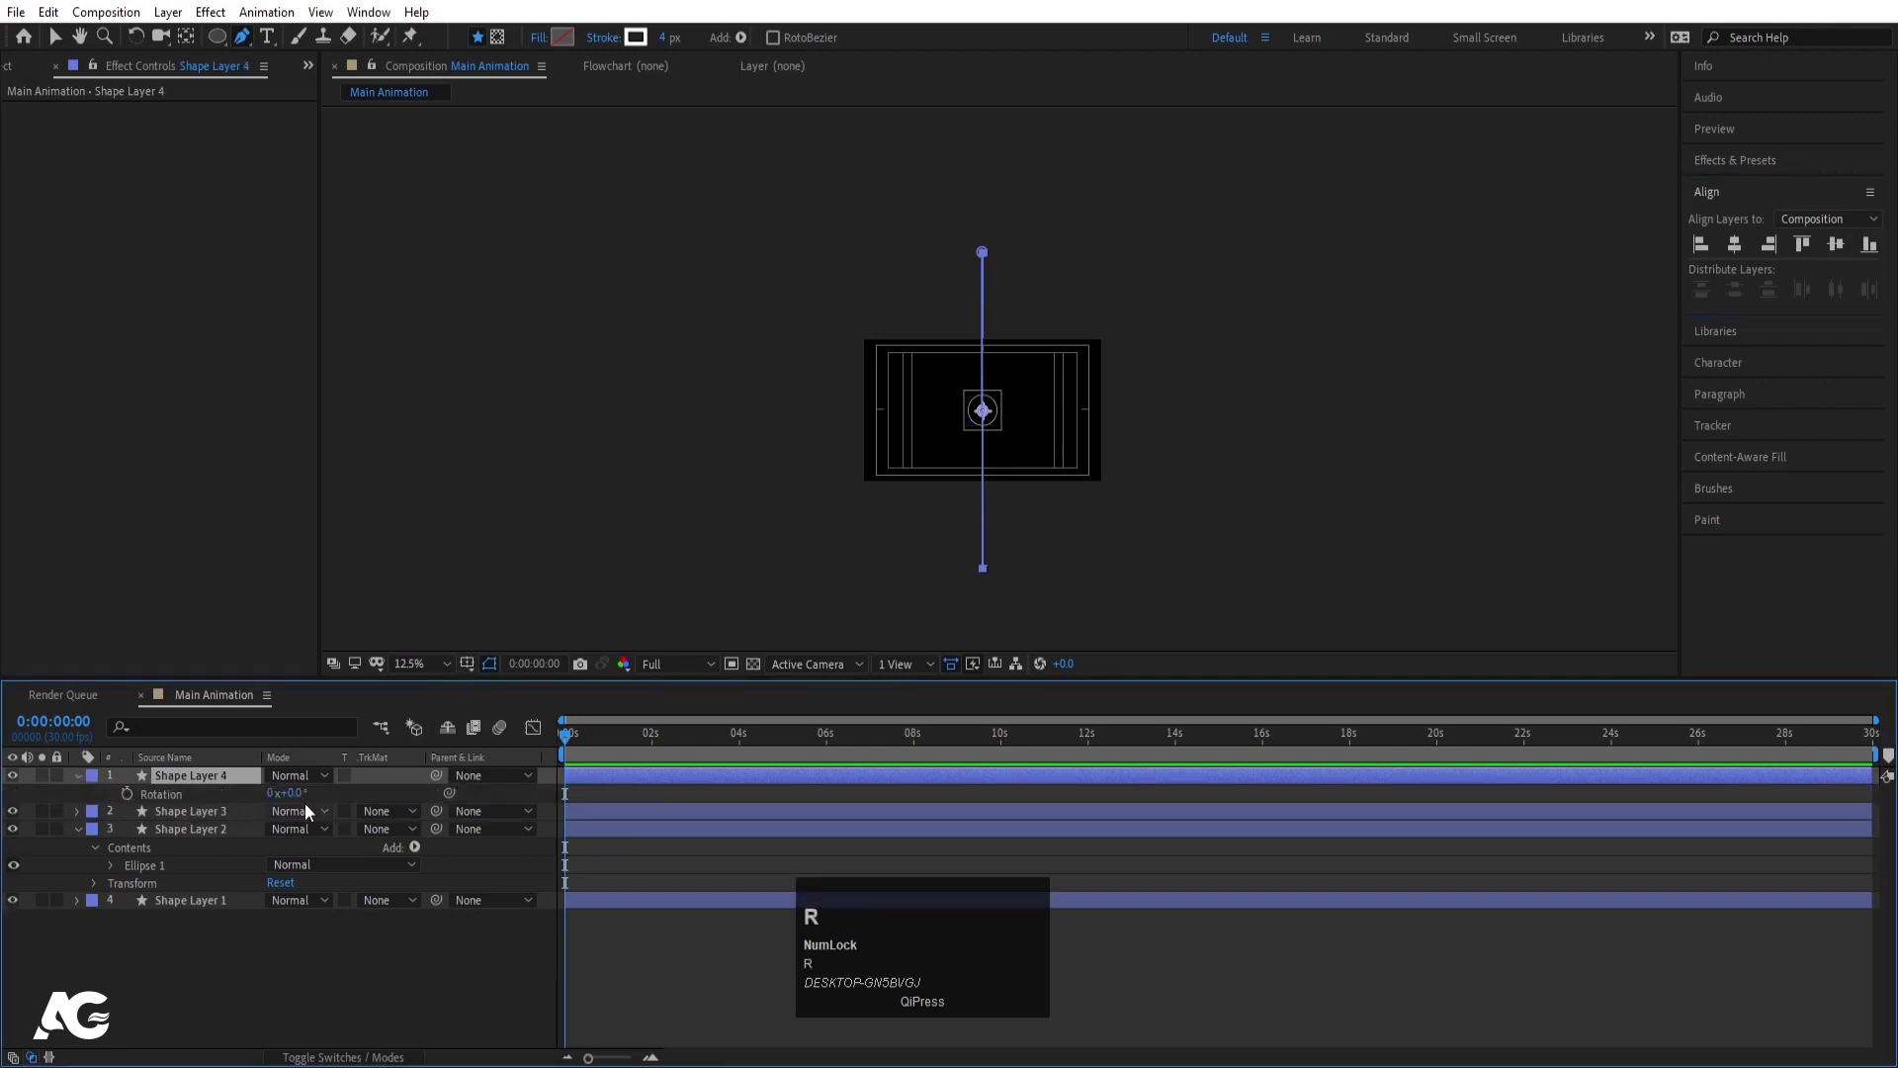
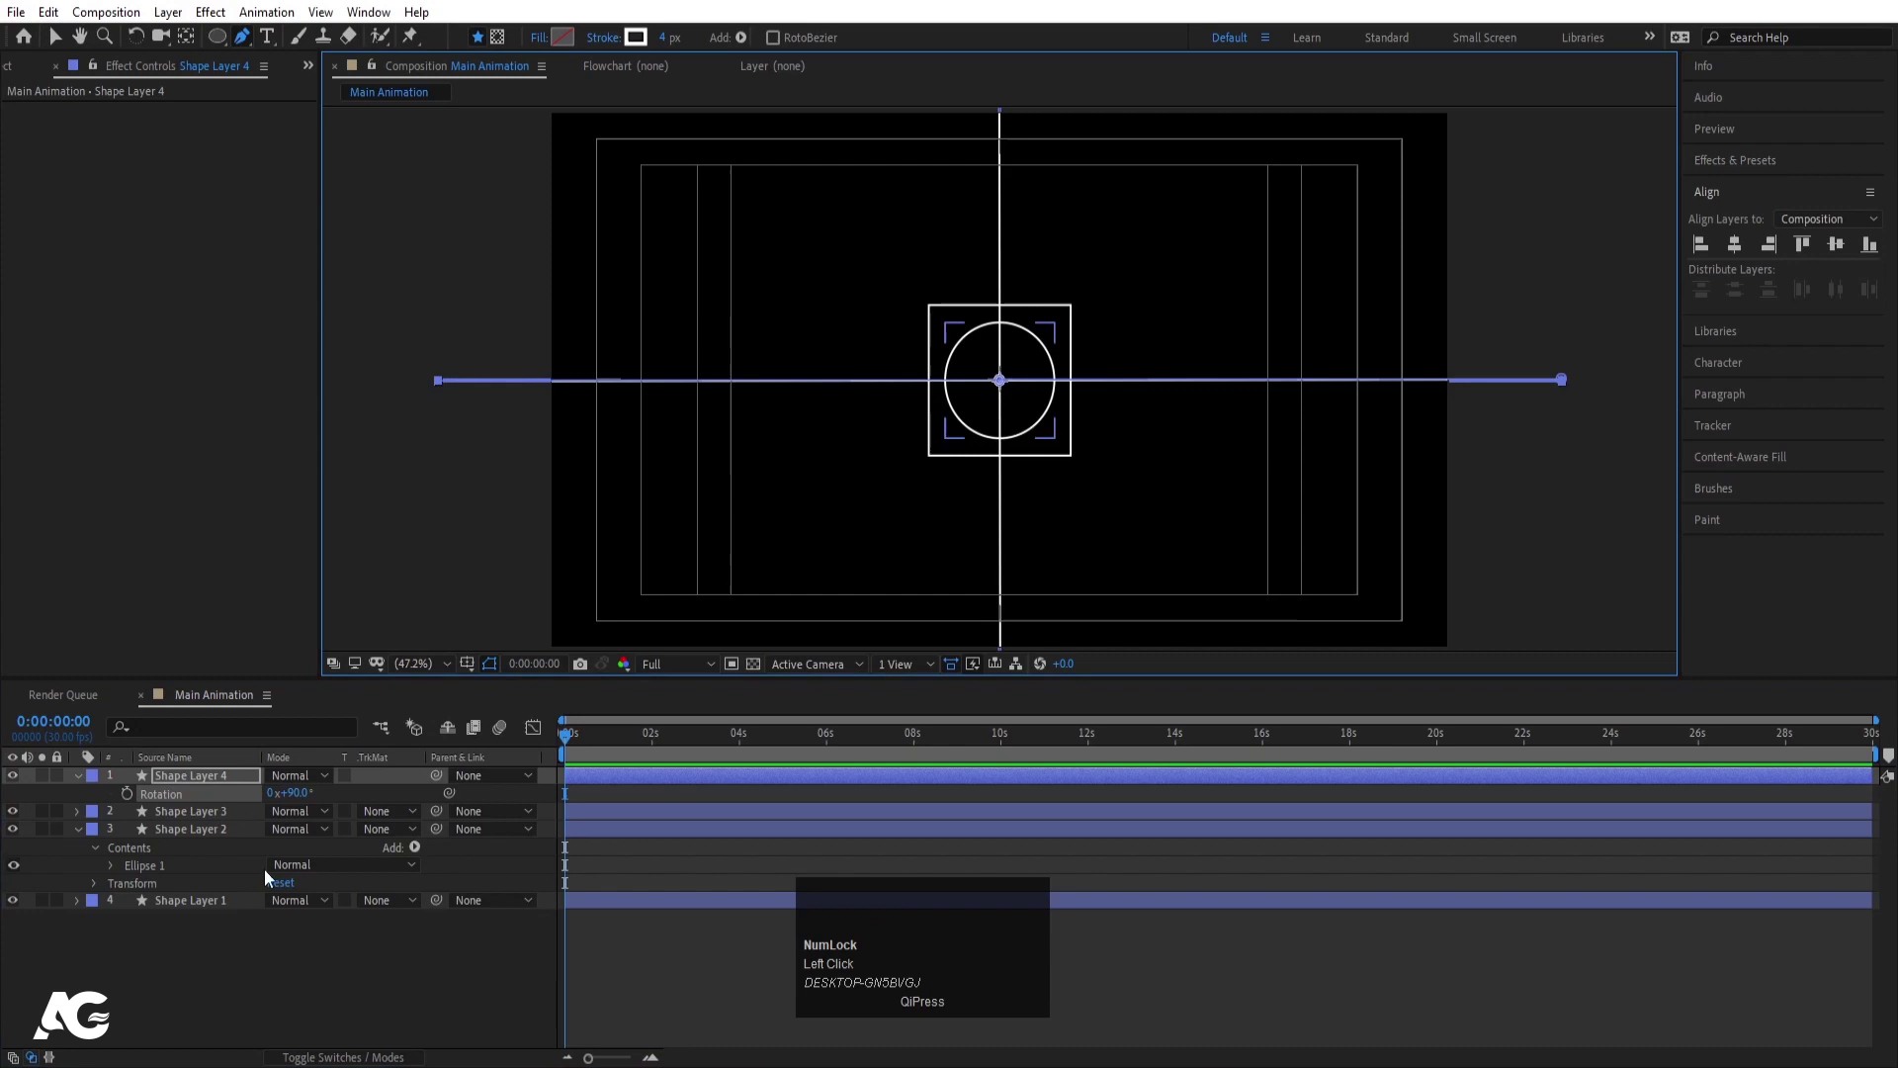
{"action": "left_click", "coordinate": [293, 980]}
{"action": "key", "text": "u"}
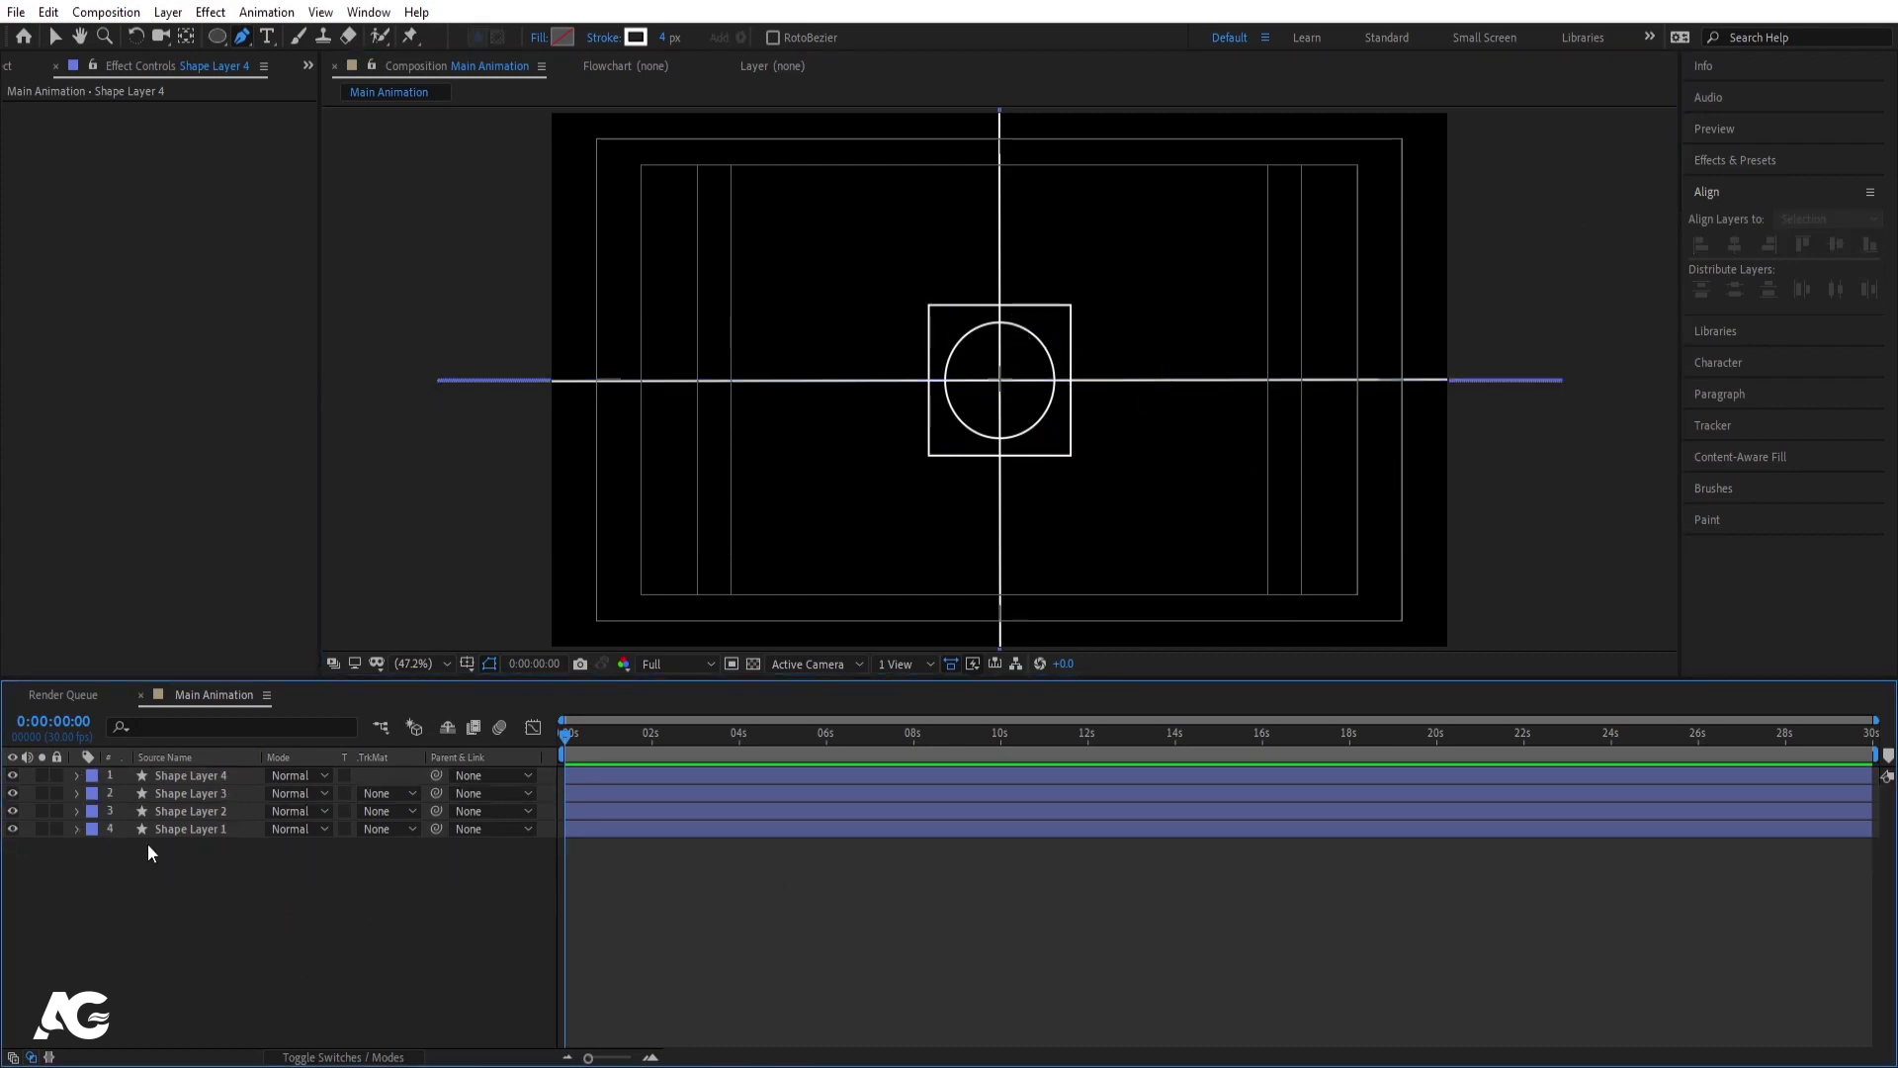
- Create a null object and centre its anchor and position in the composition
{"action": "right_click", "coordinate": [297, 904]}
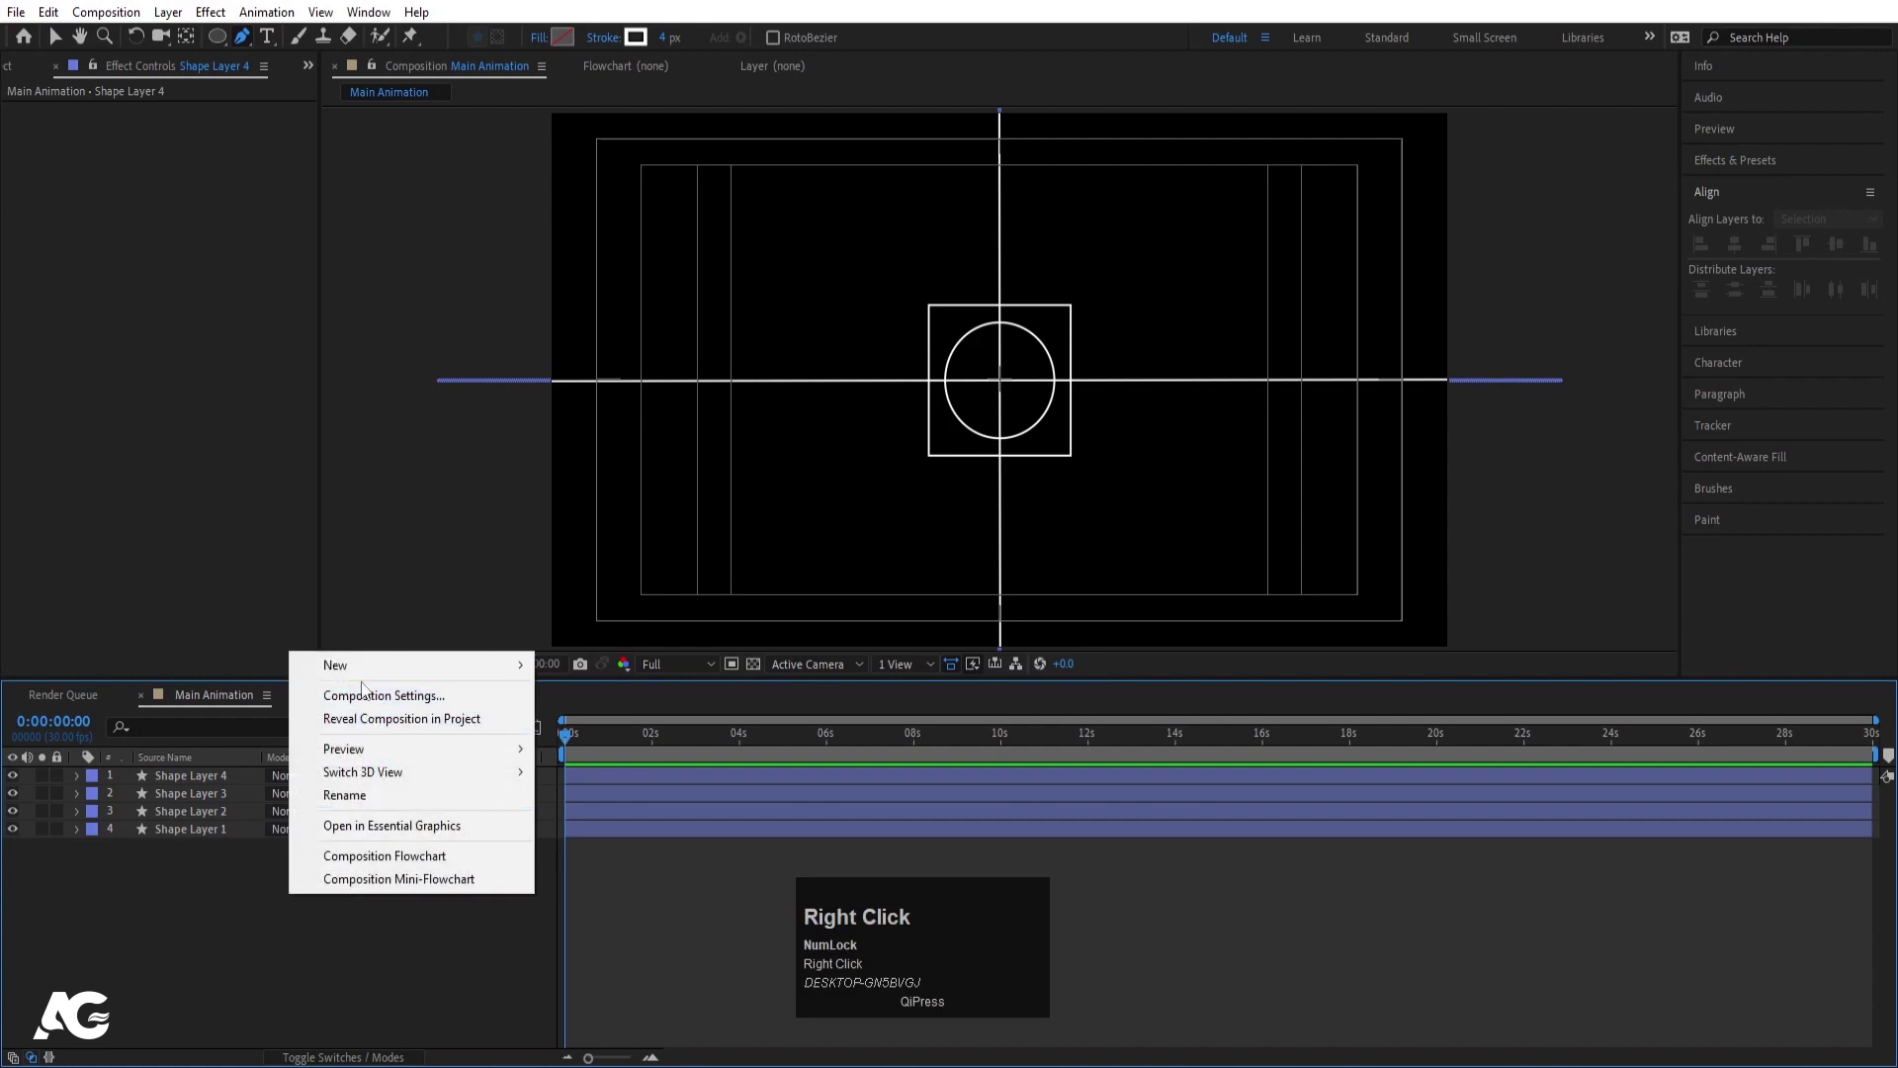
{"action": "left_click", "coordinate": [356, 671]}
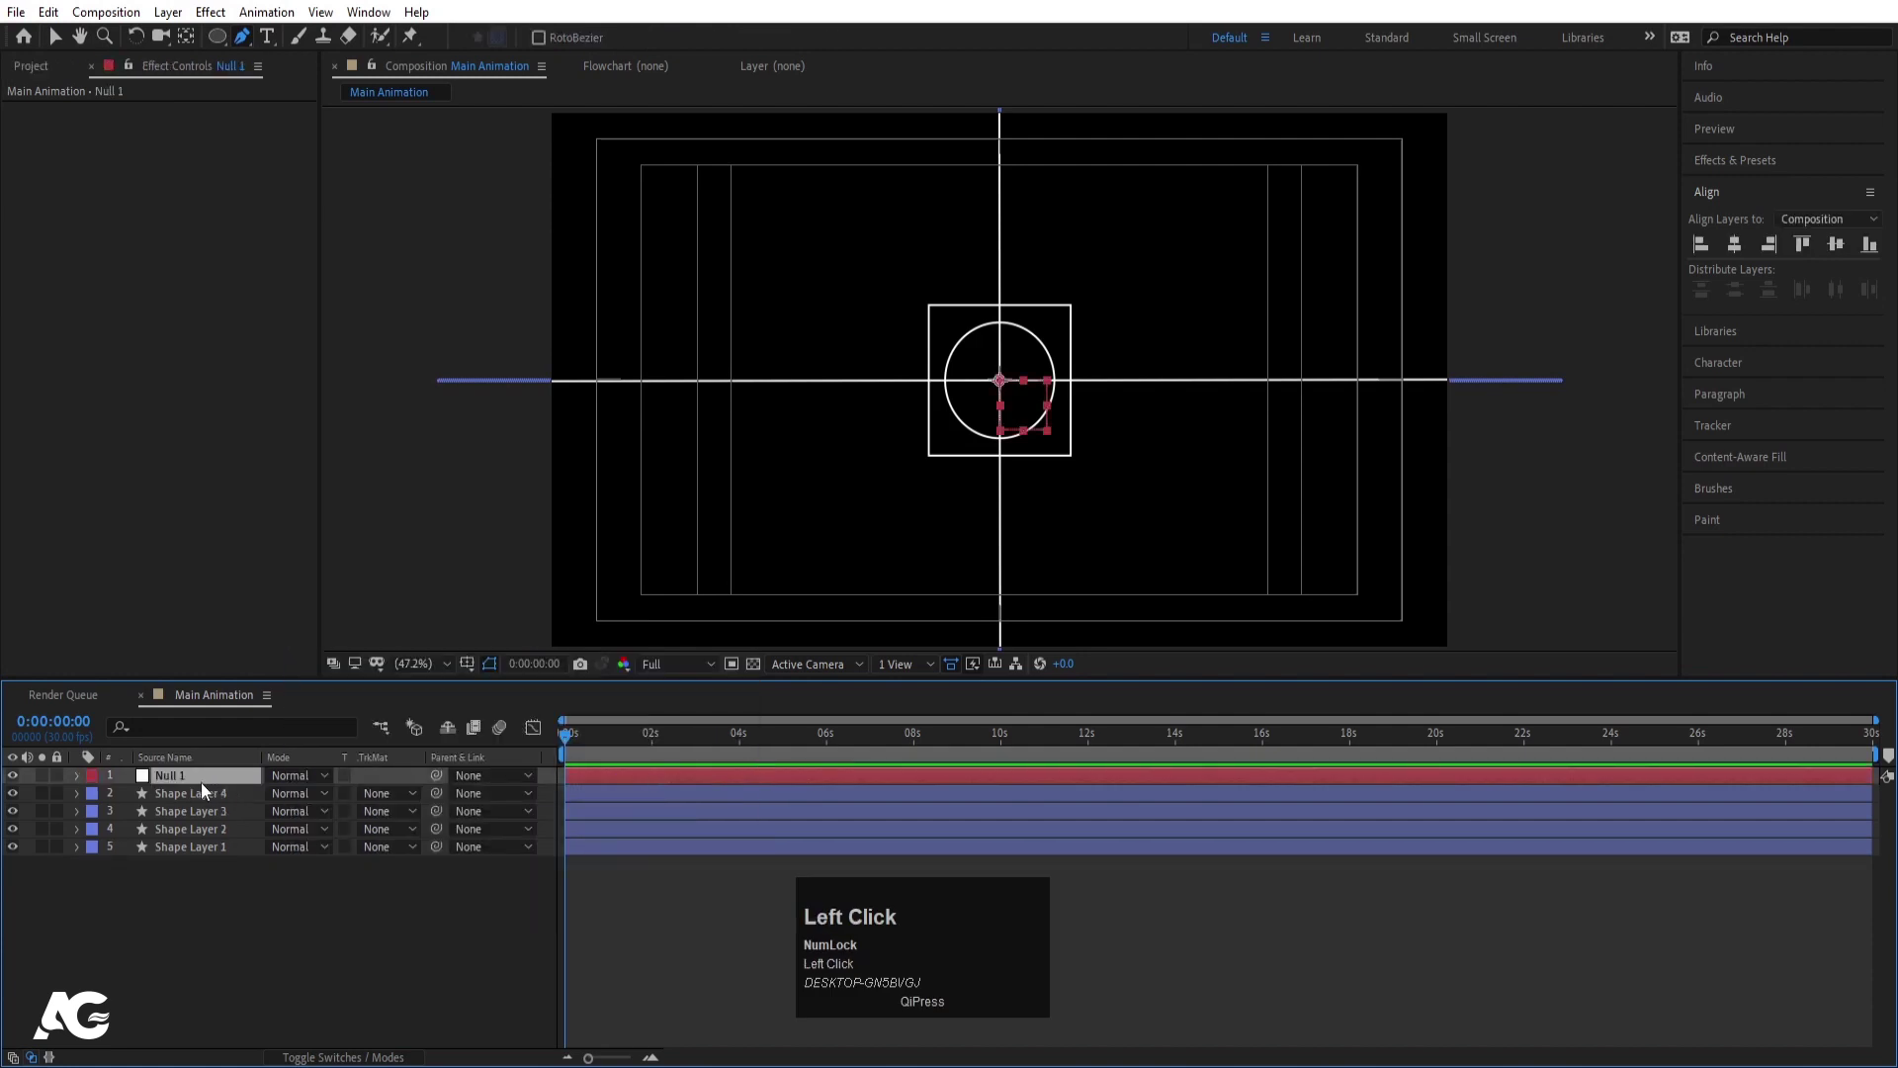
{"action": "key", "text": "ctrl+alt+Home"}
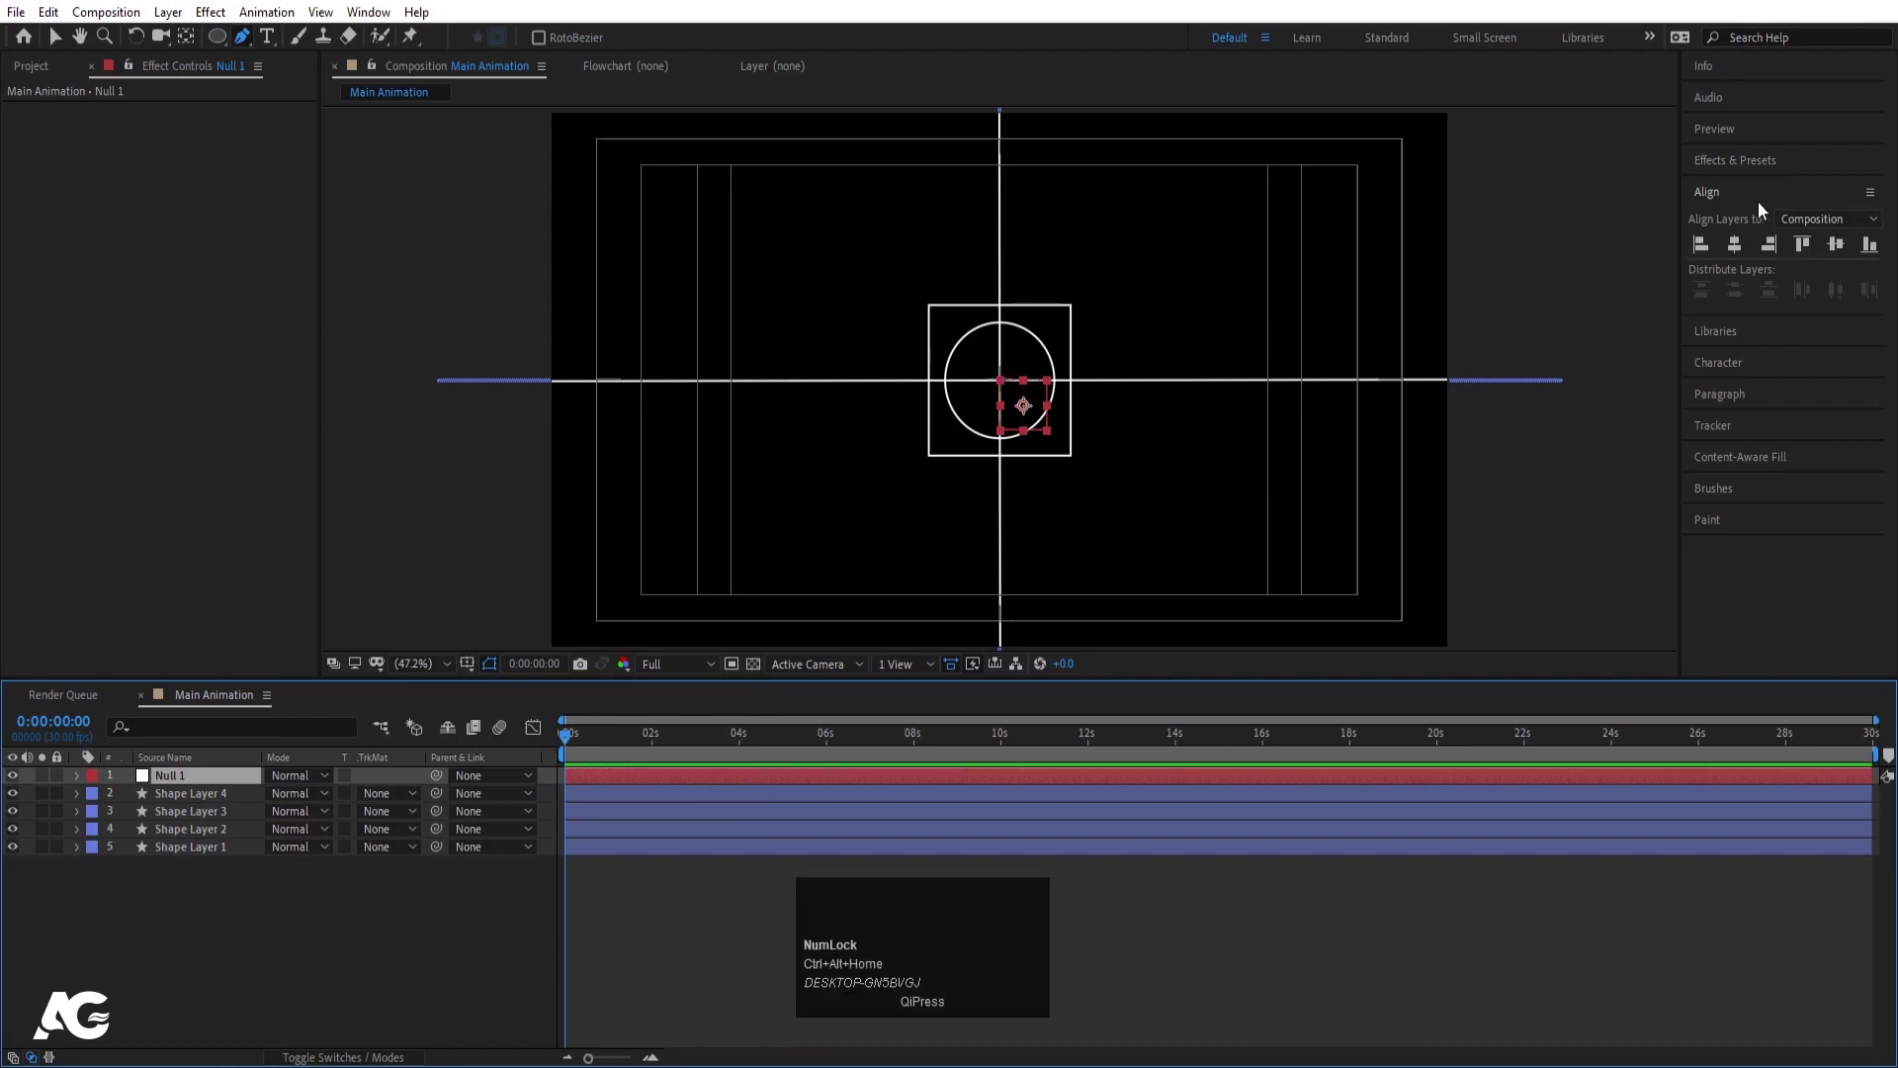
{"action": "left_click", "coordinate": [1741, 254]}
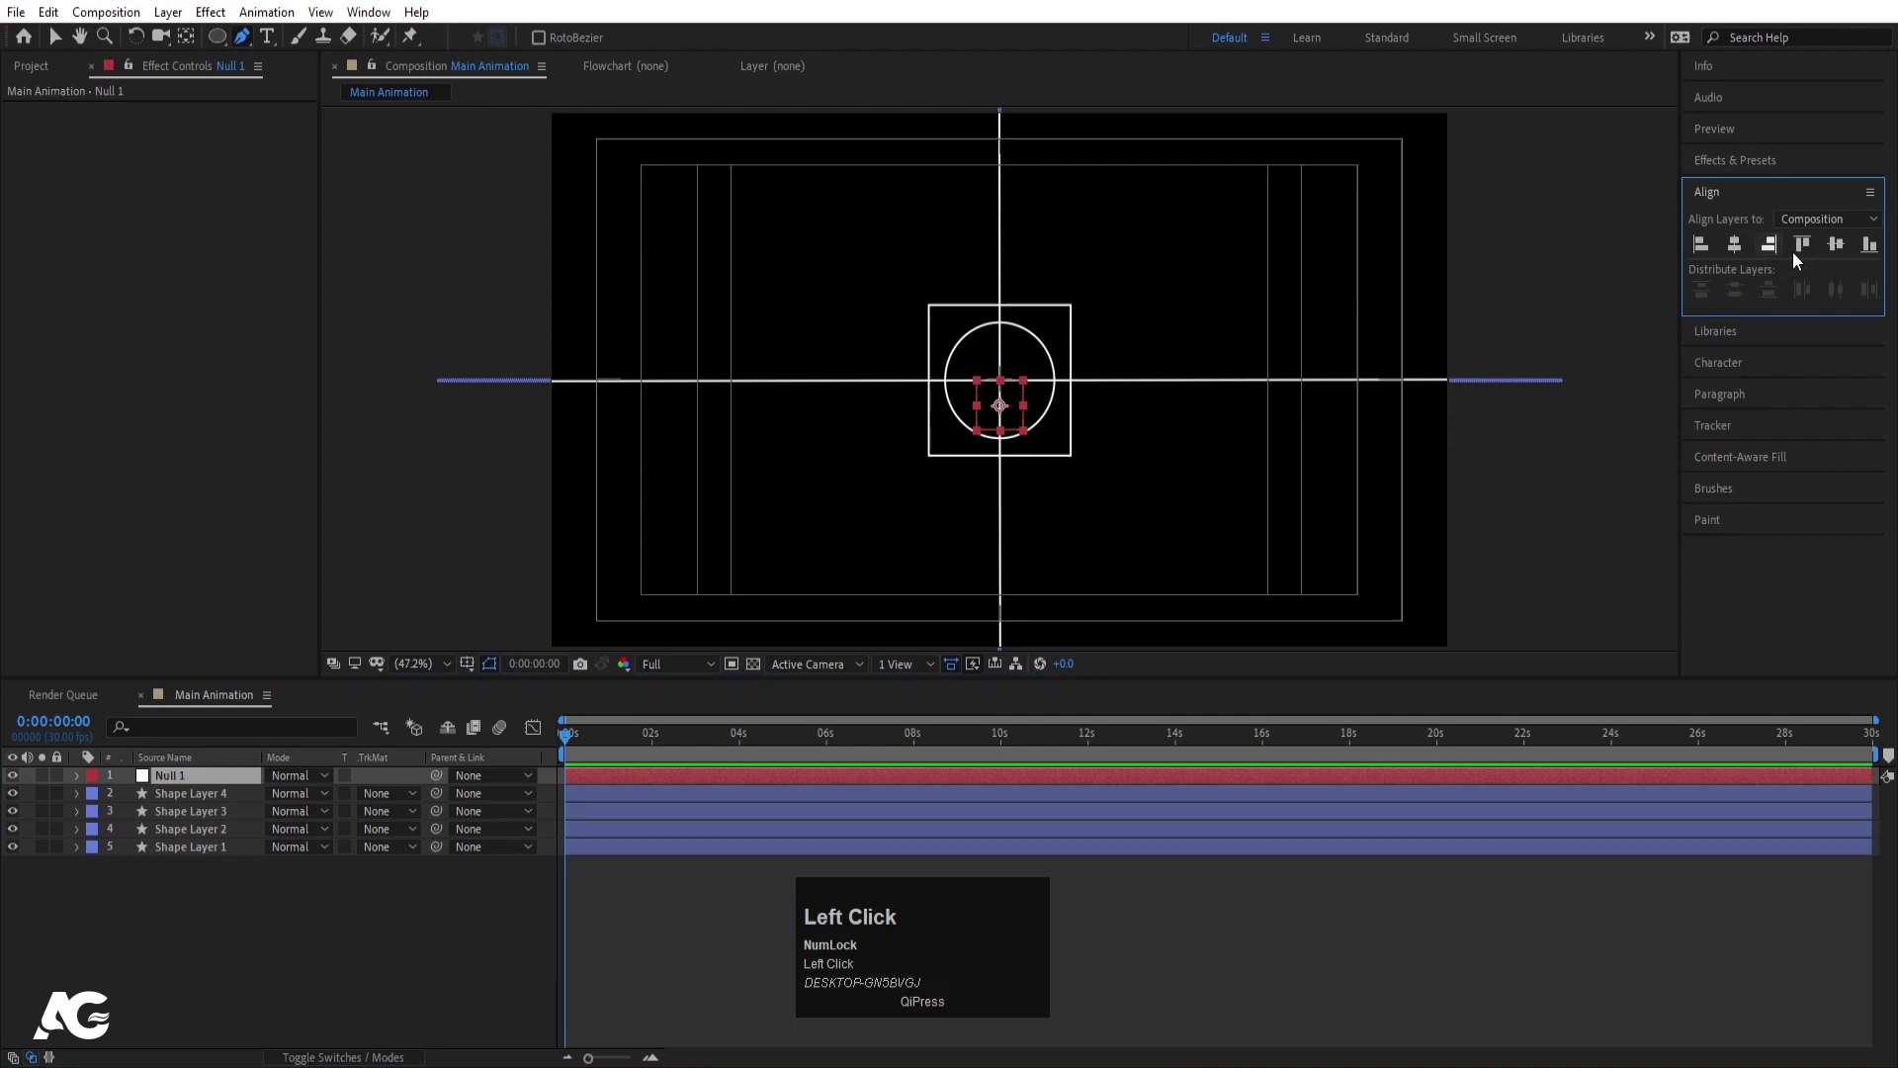
{"action": "left_click", "coordinate": [1838, 252]}
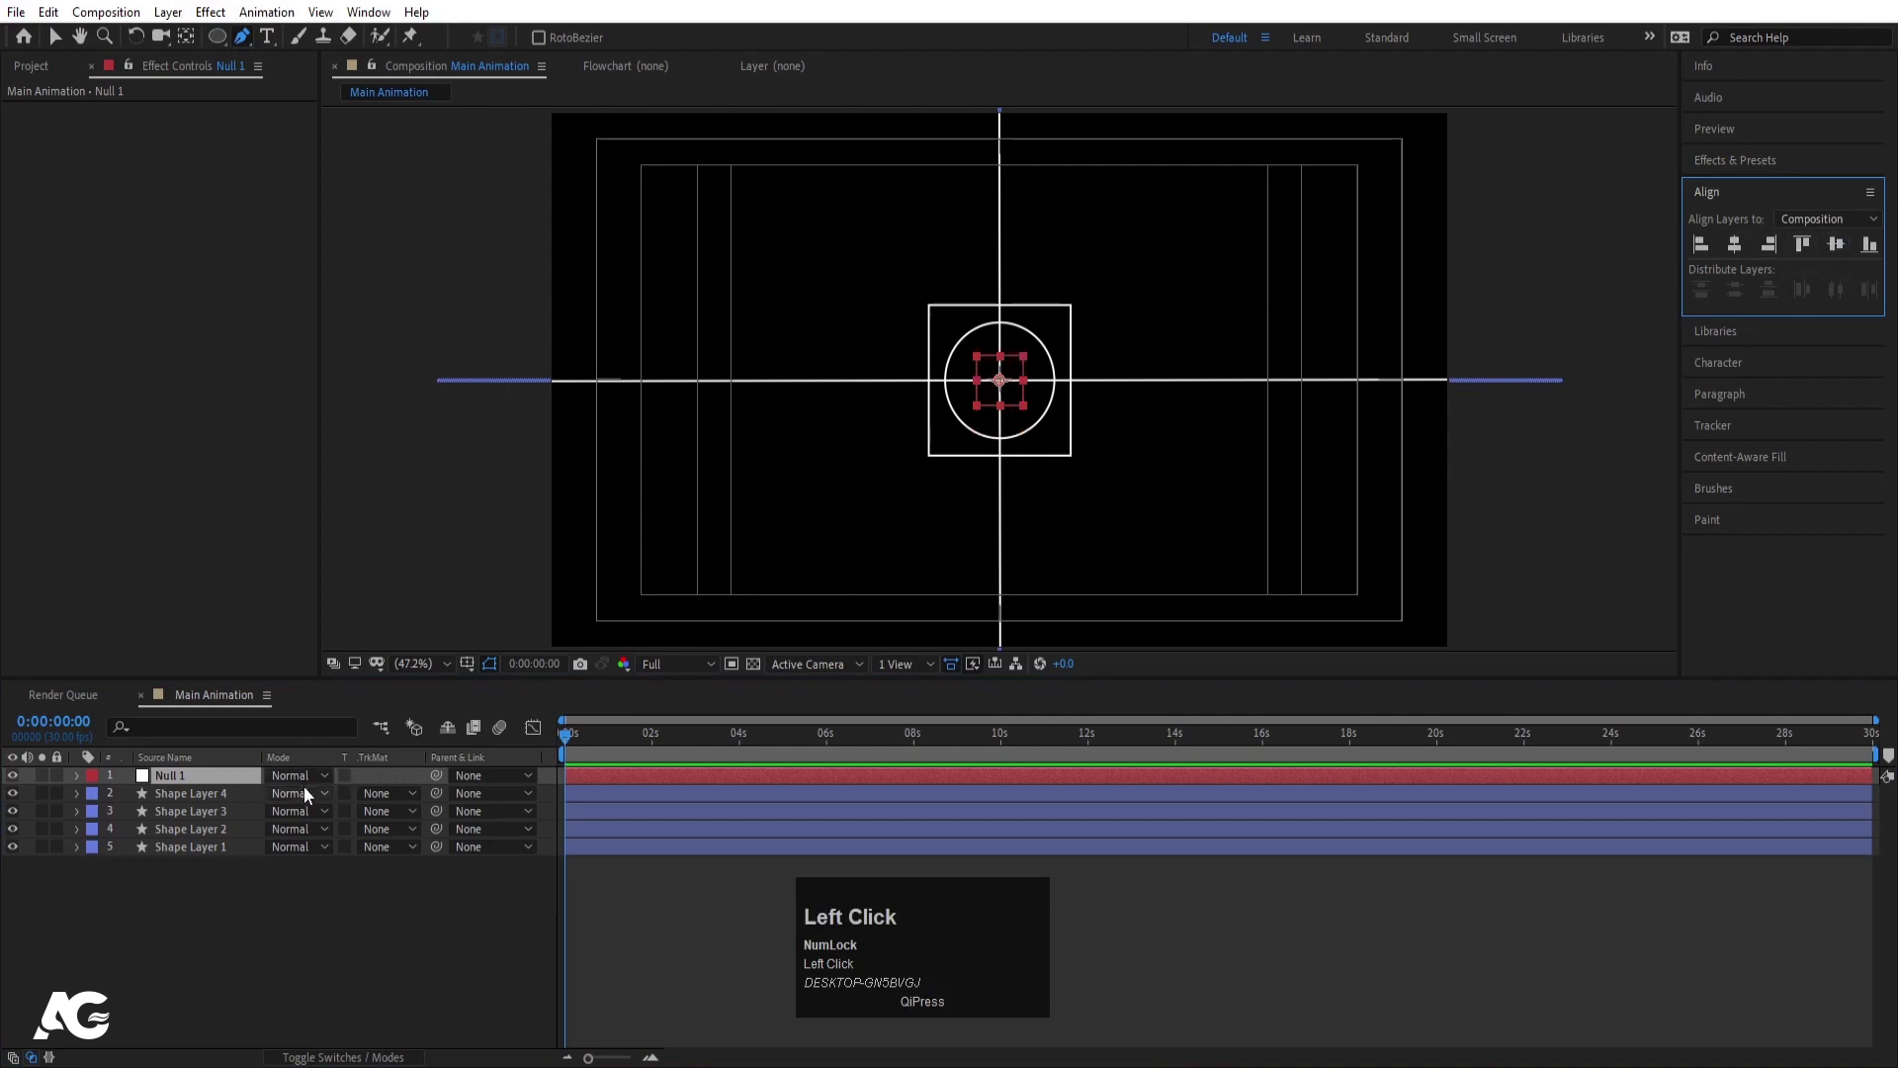
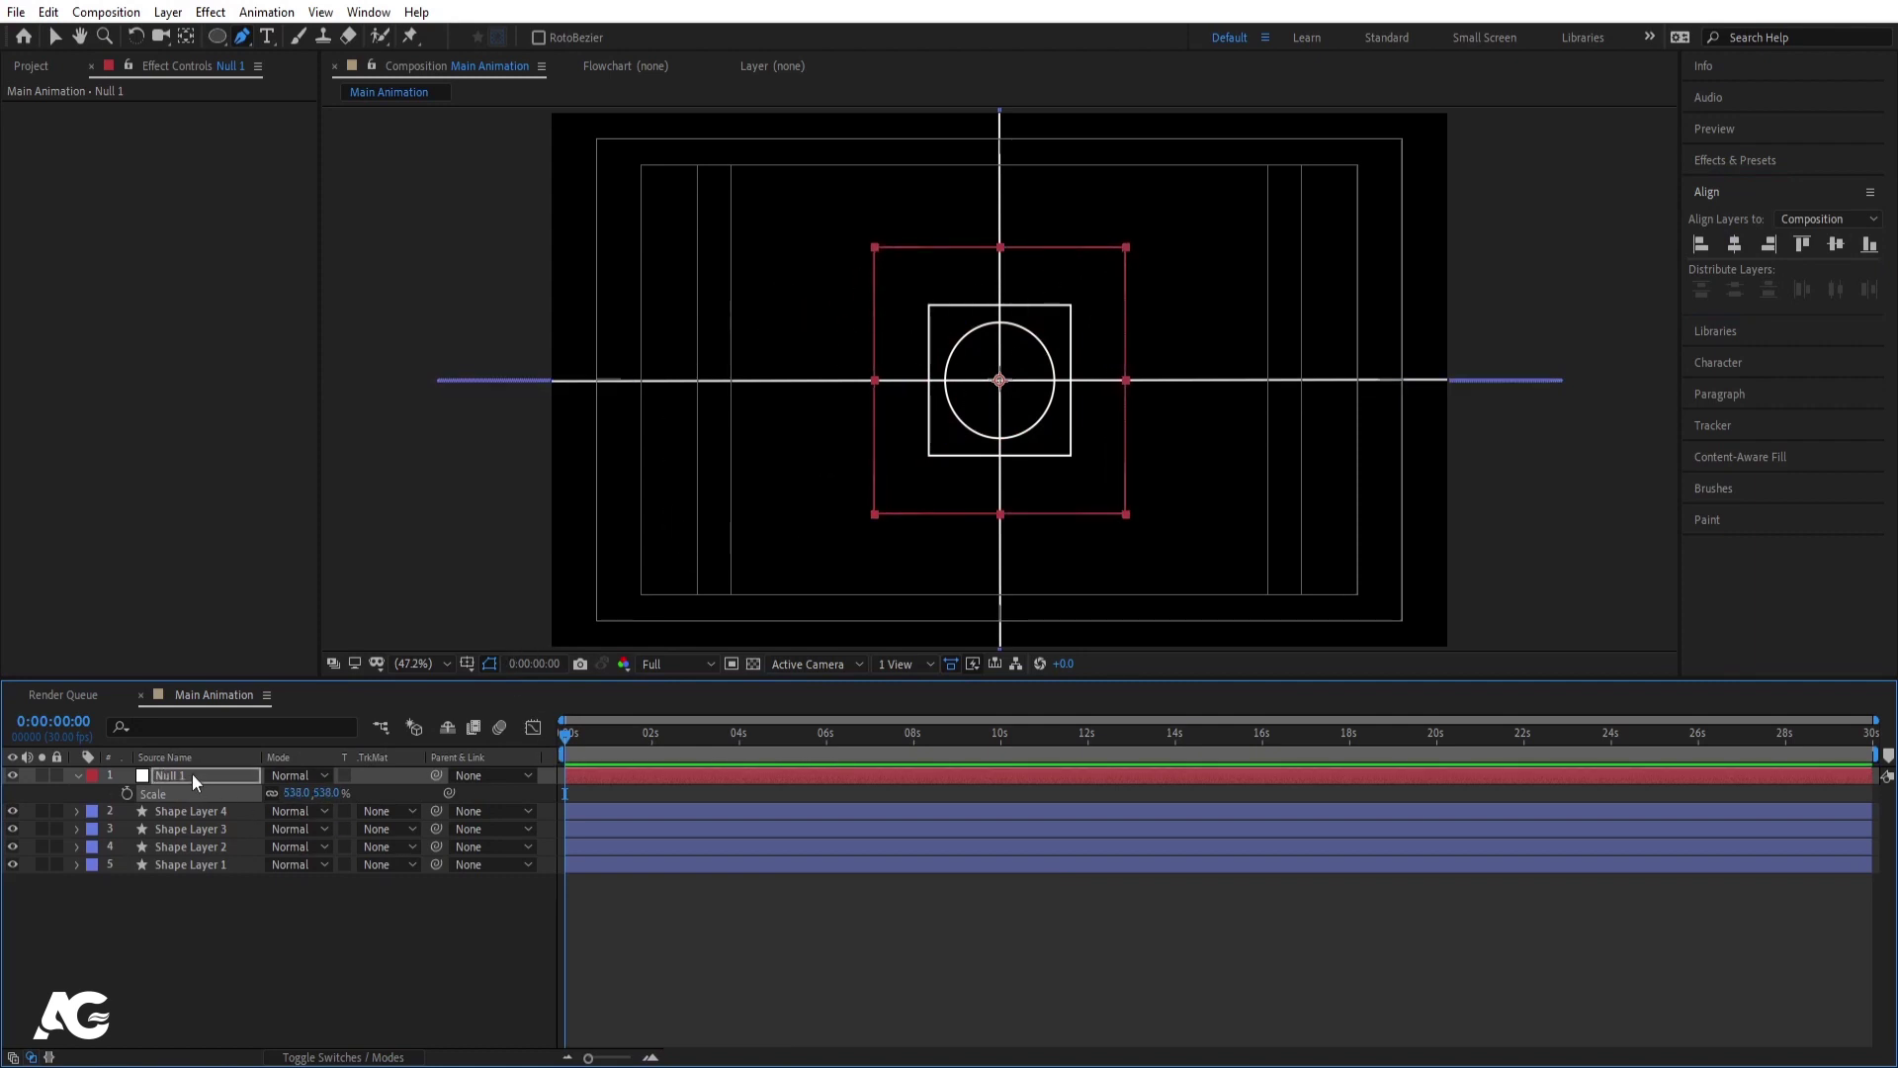
- Scale the null to 538% and rename it Position
{"action": "key", "text": "Return"}
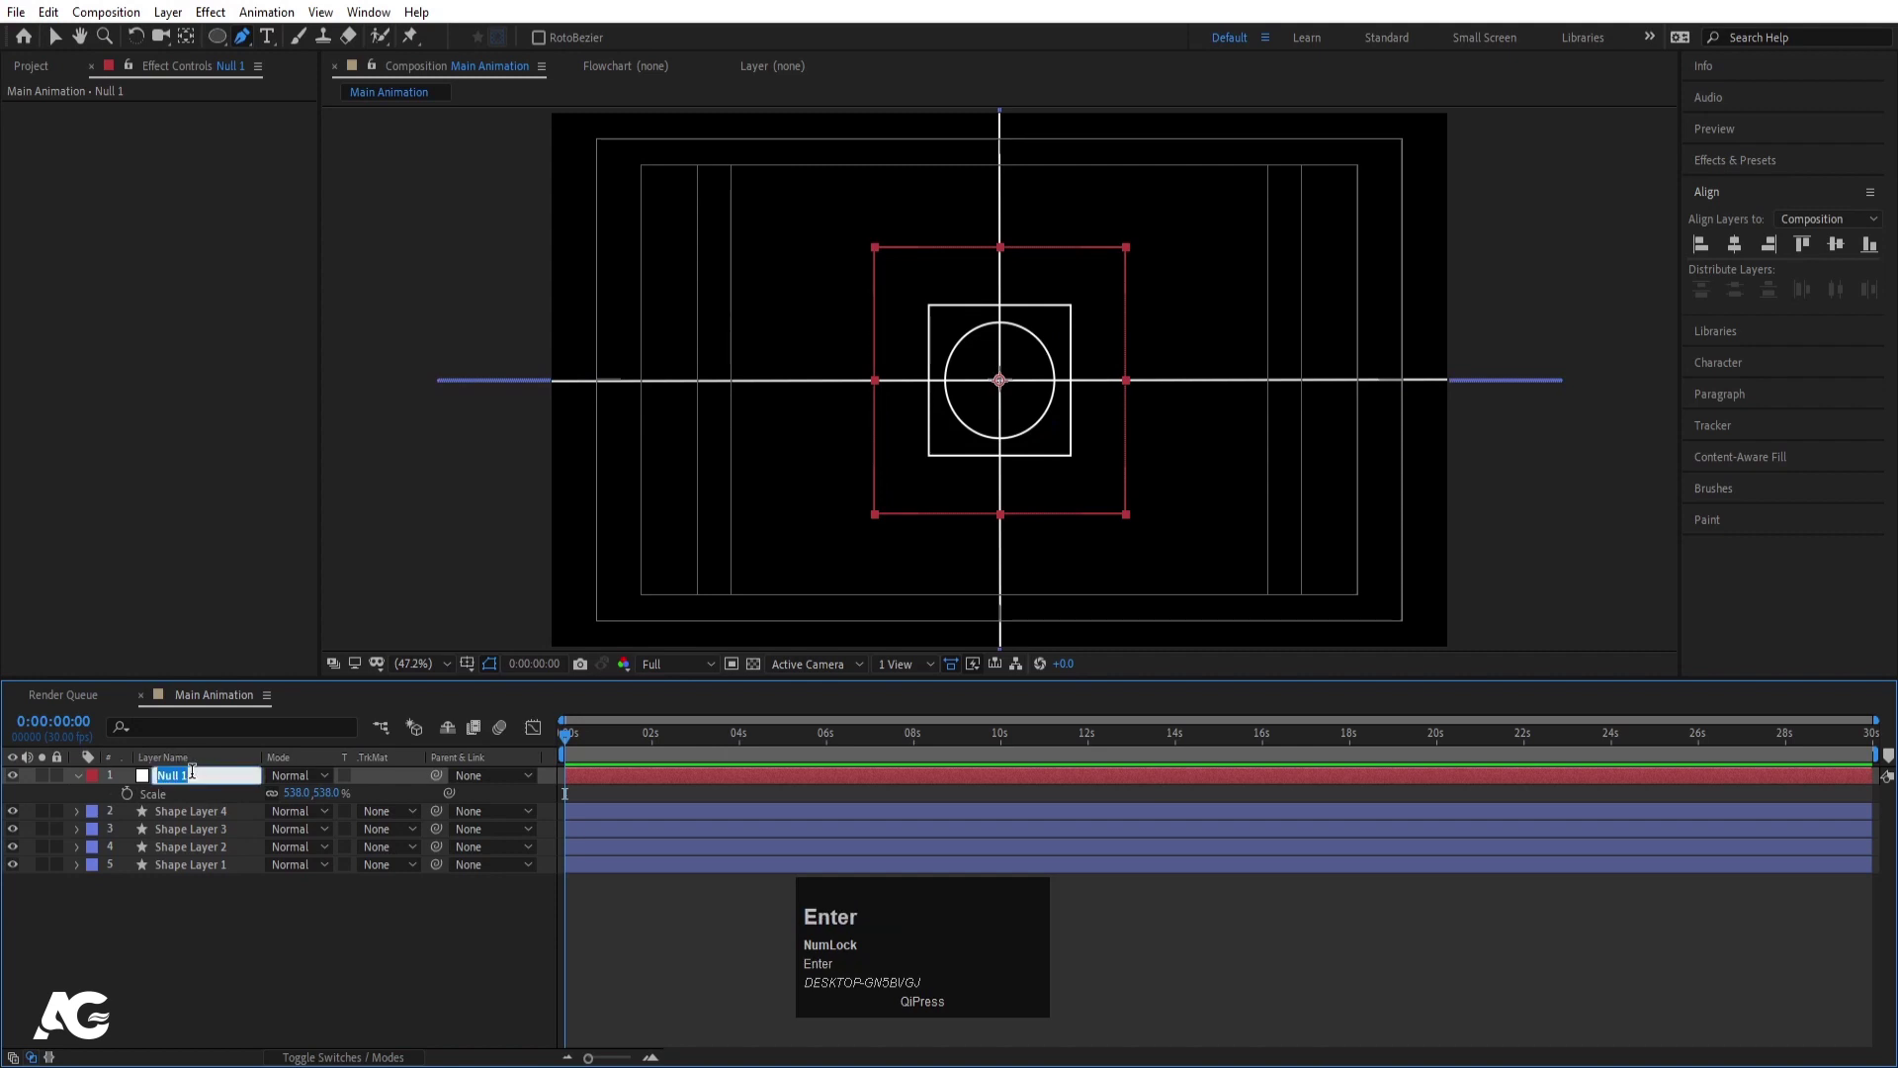
{"action": "type", "text": "osition"}
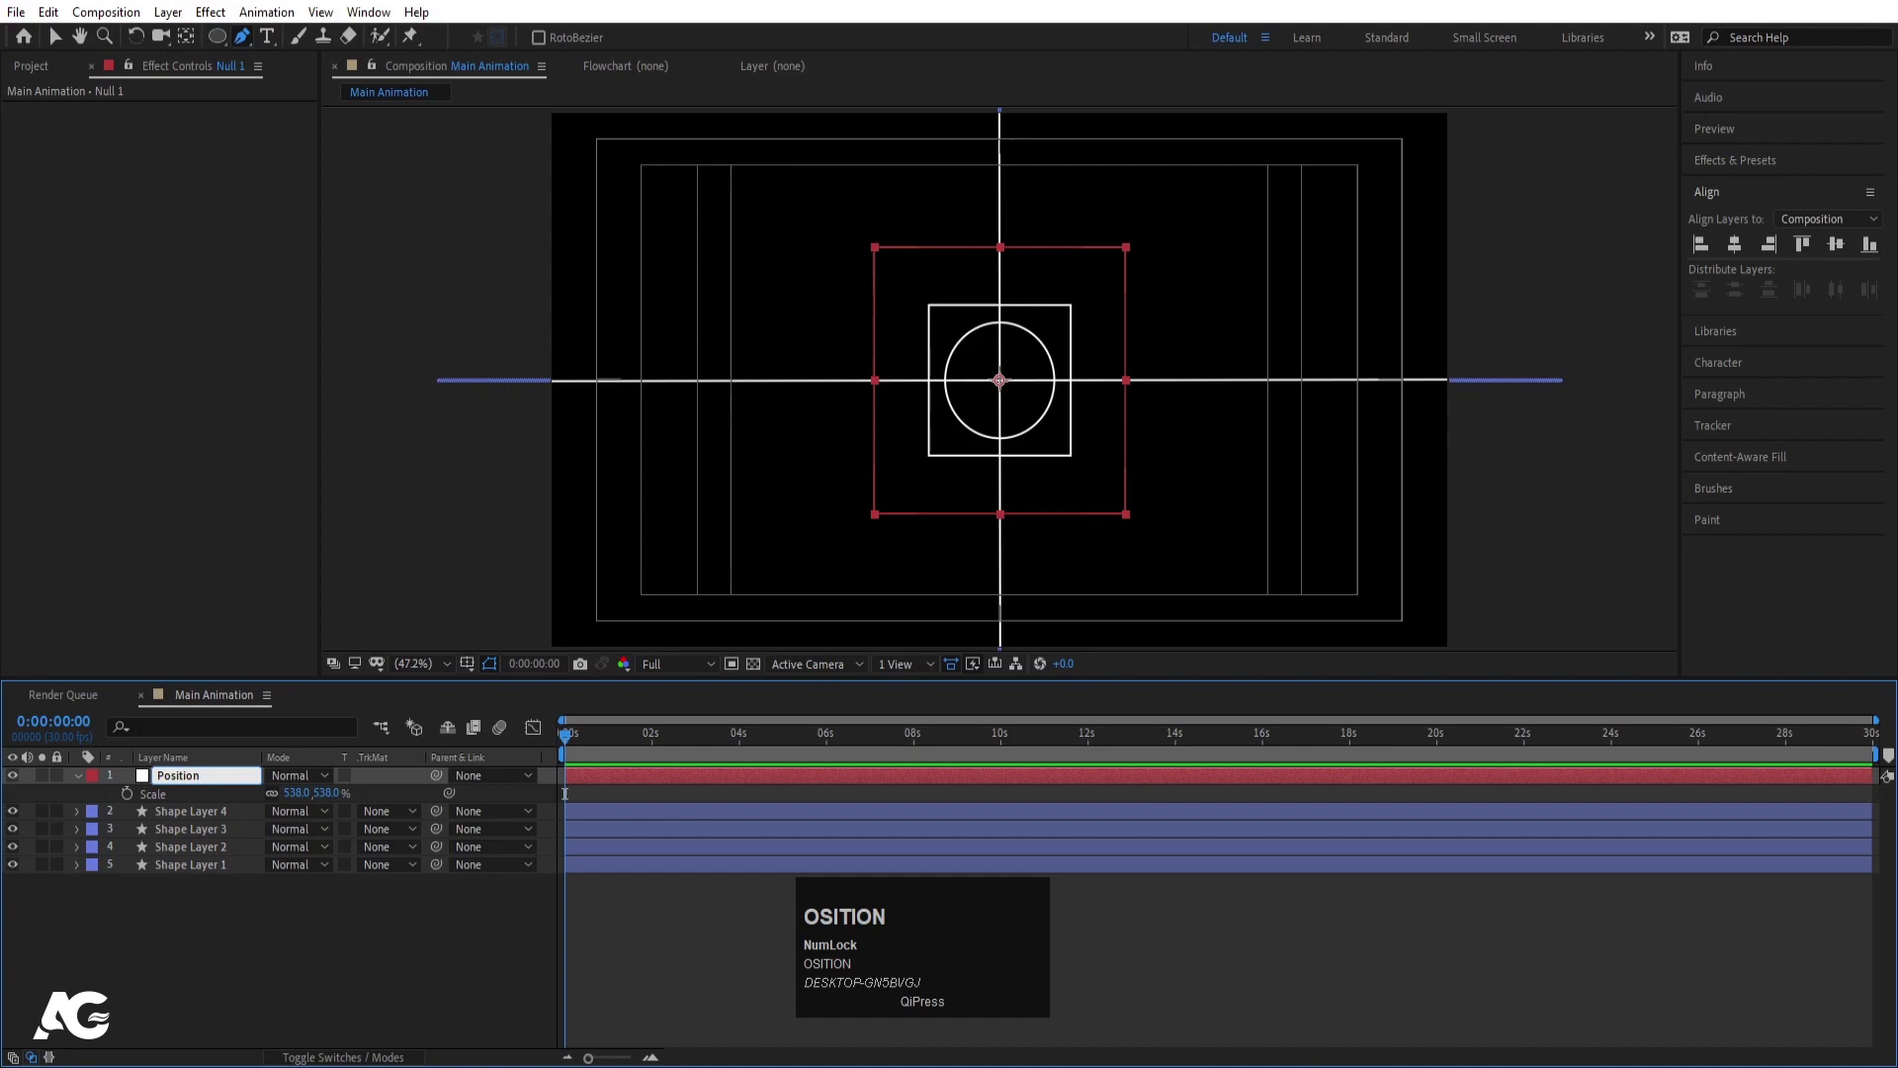
{"action": "key", "text": "Return"}
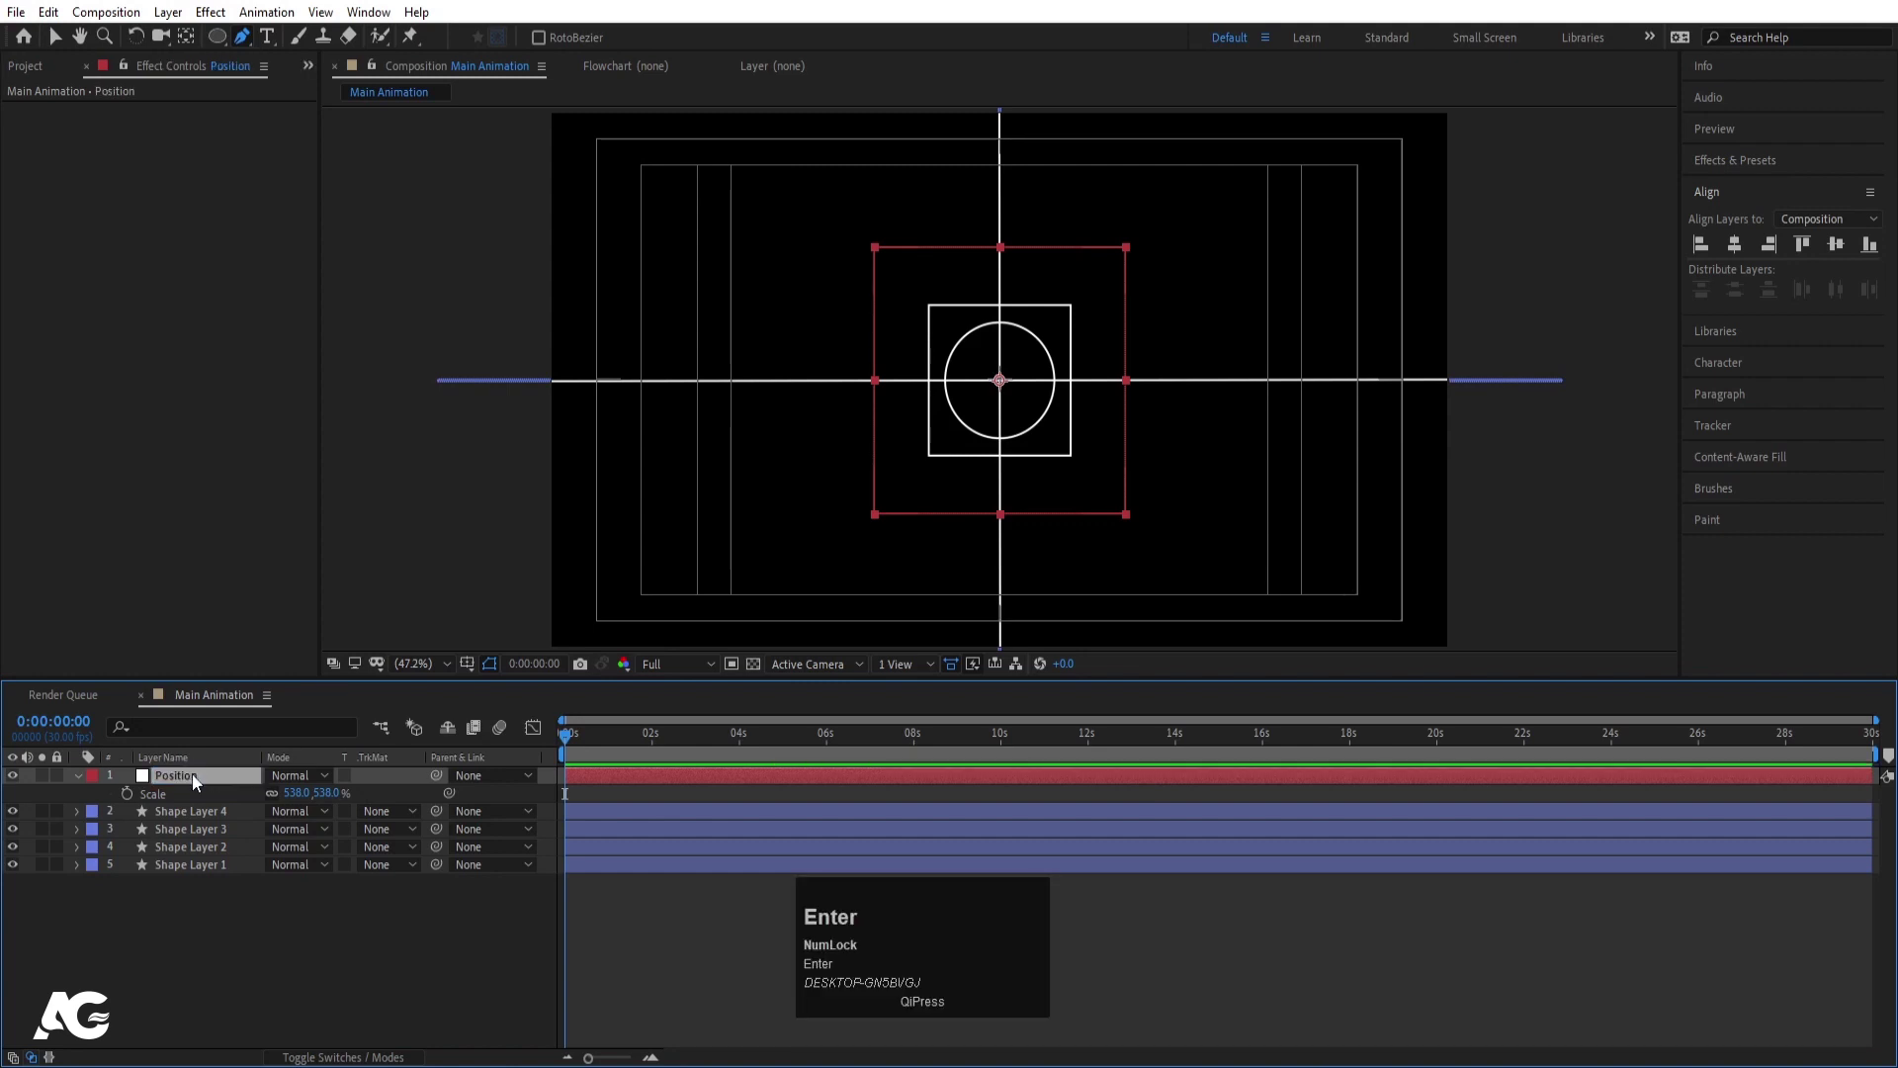
{"action": "left_click", "coordinate": [238, 974]}
- Duplicate the square layer, move the copy to the bottom and rename it Mask
{"action": "key", "text": "u"}
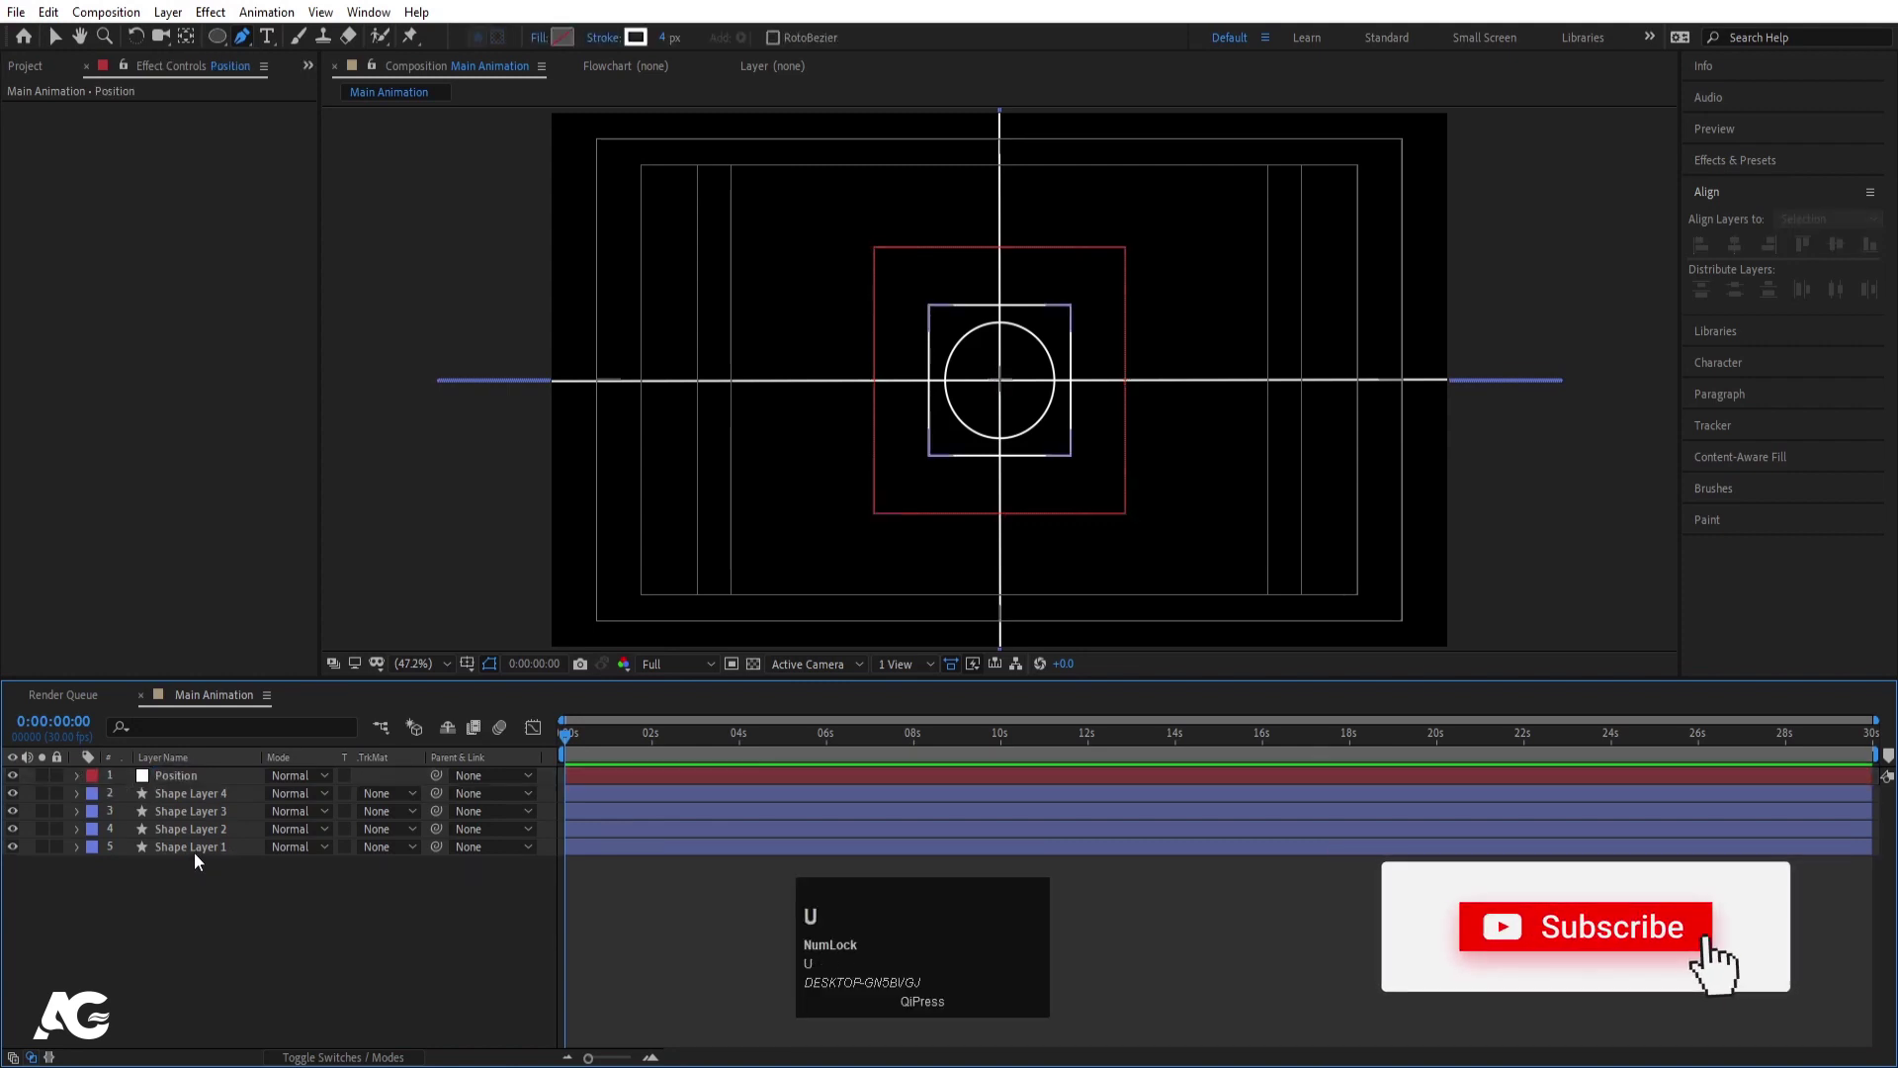
{"action": "left_click", "coordinate": [203, 862]}
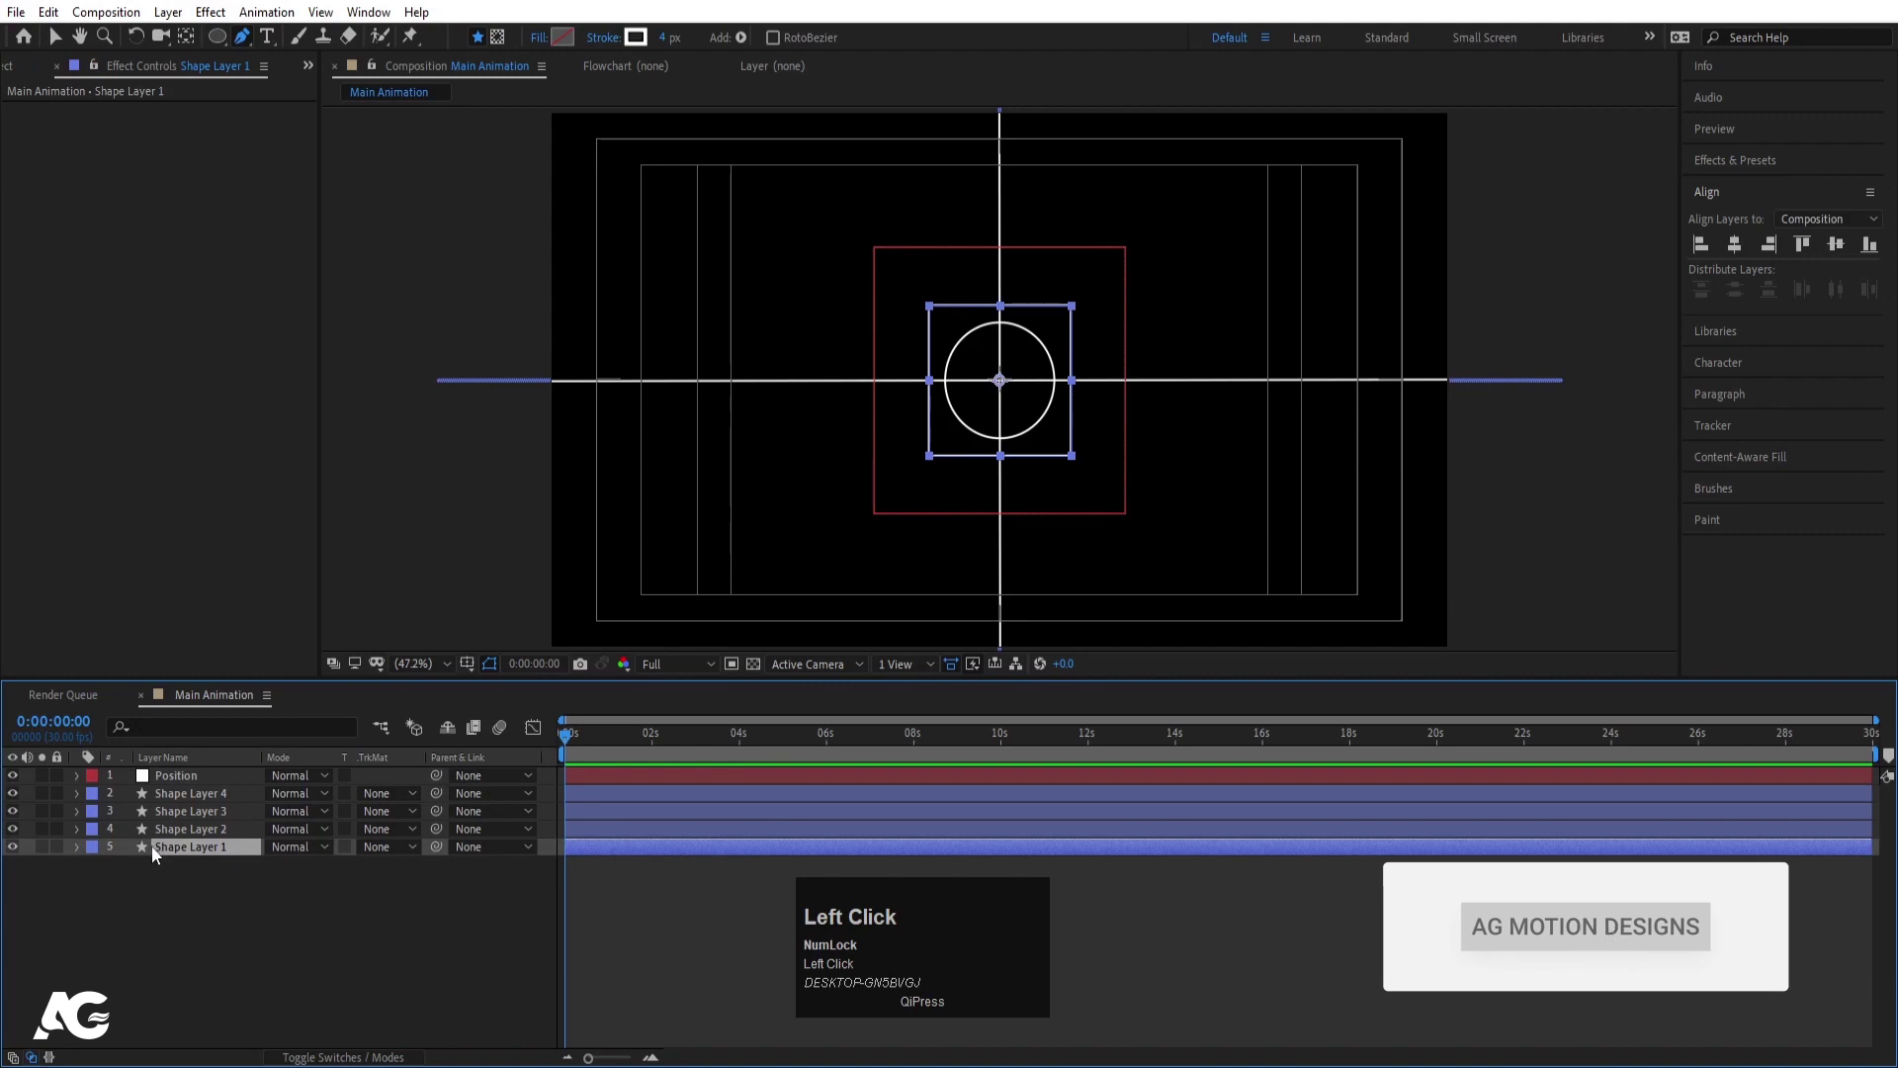
{"action": "key", "text": "ctrl+d"}
{"action": "left_click_drag", "start_coordinate": [216, 854], "coordinate": [194, 872]}
{"action": "key", "text": "Return"}
{"action": "type", "text": "sdks"}
{"action": "type", "text": "k"}
{"action": "key", "text": "Return"}
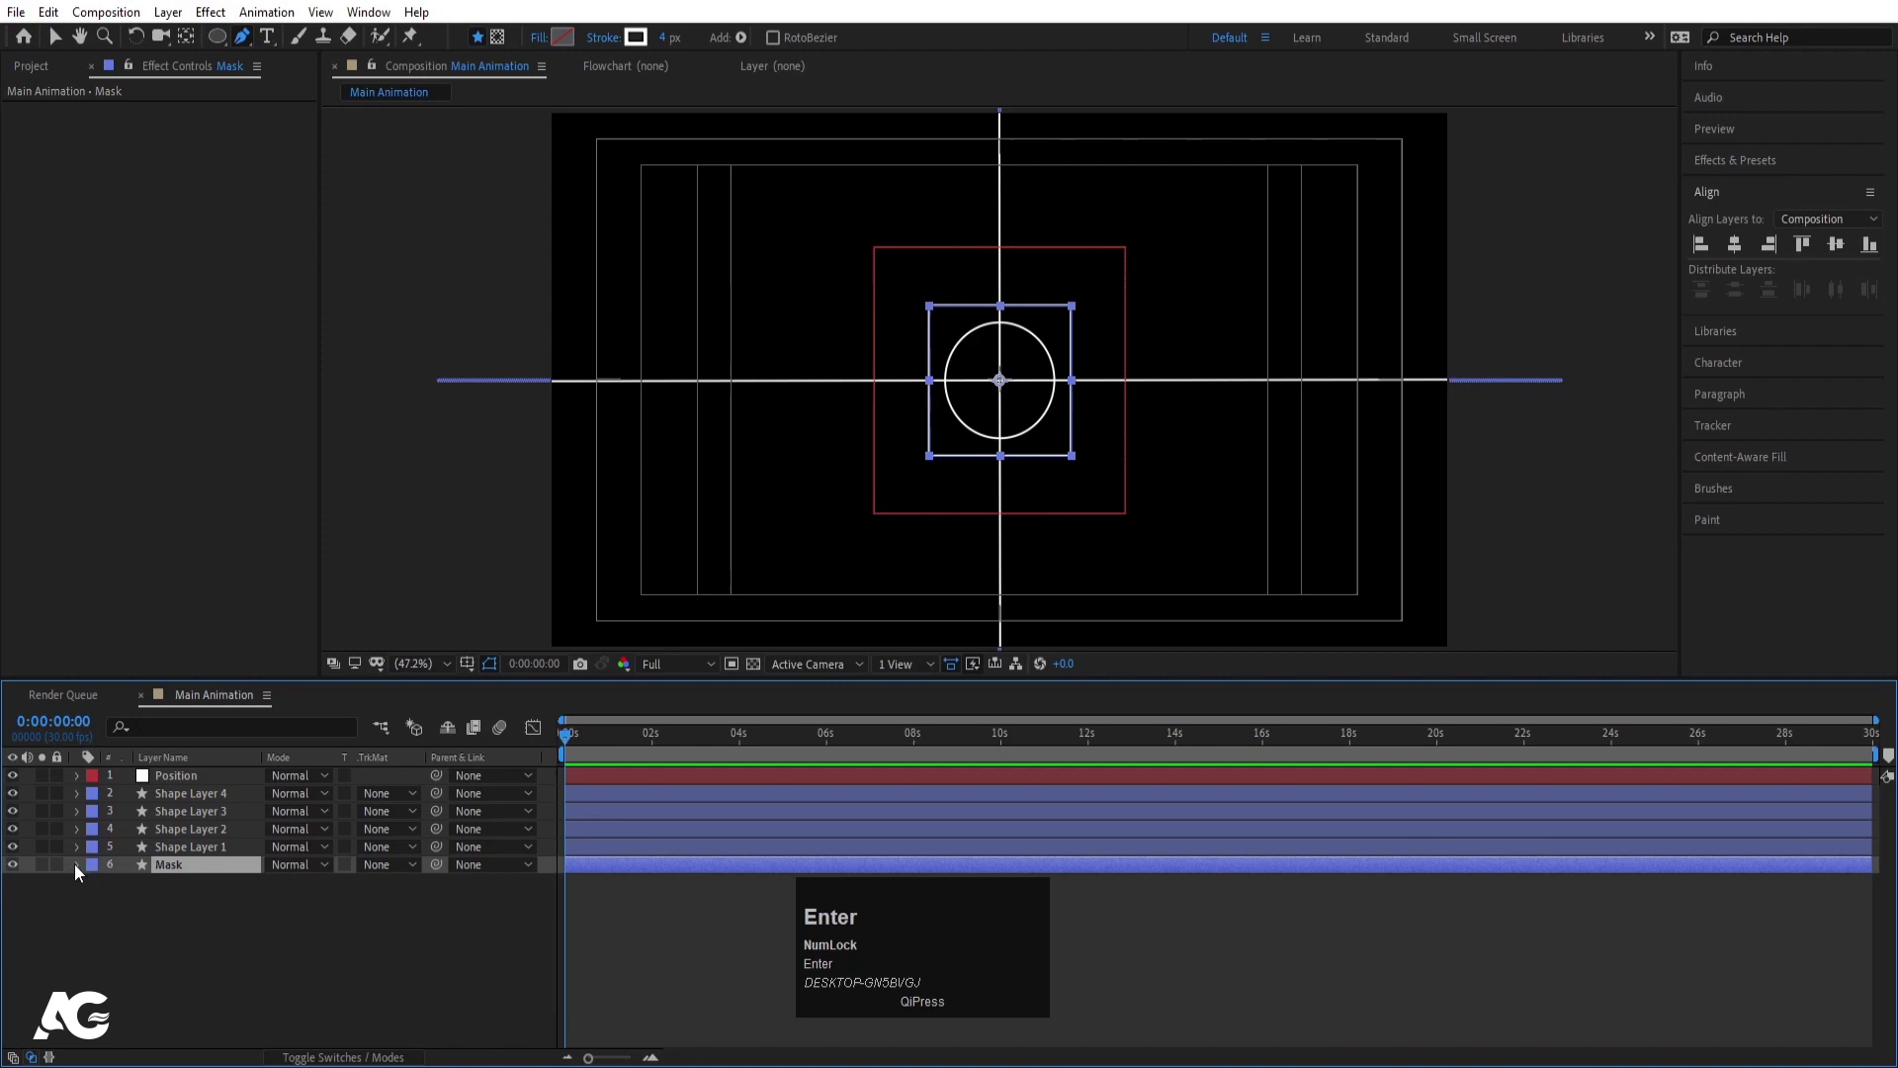
- Give the Mask layer a yellow label and solo the original square
{"action": "left_click", "coordinate": [95, 872]}
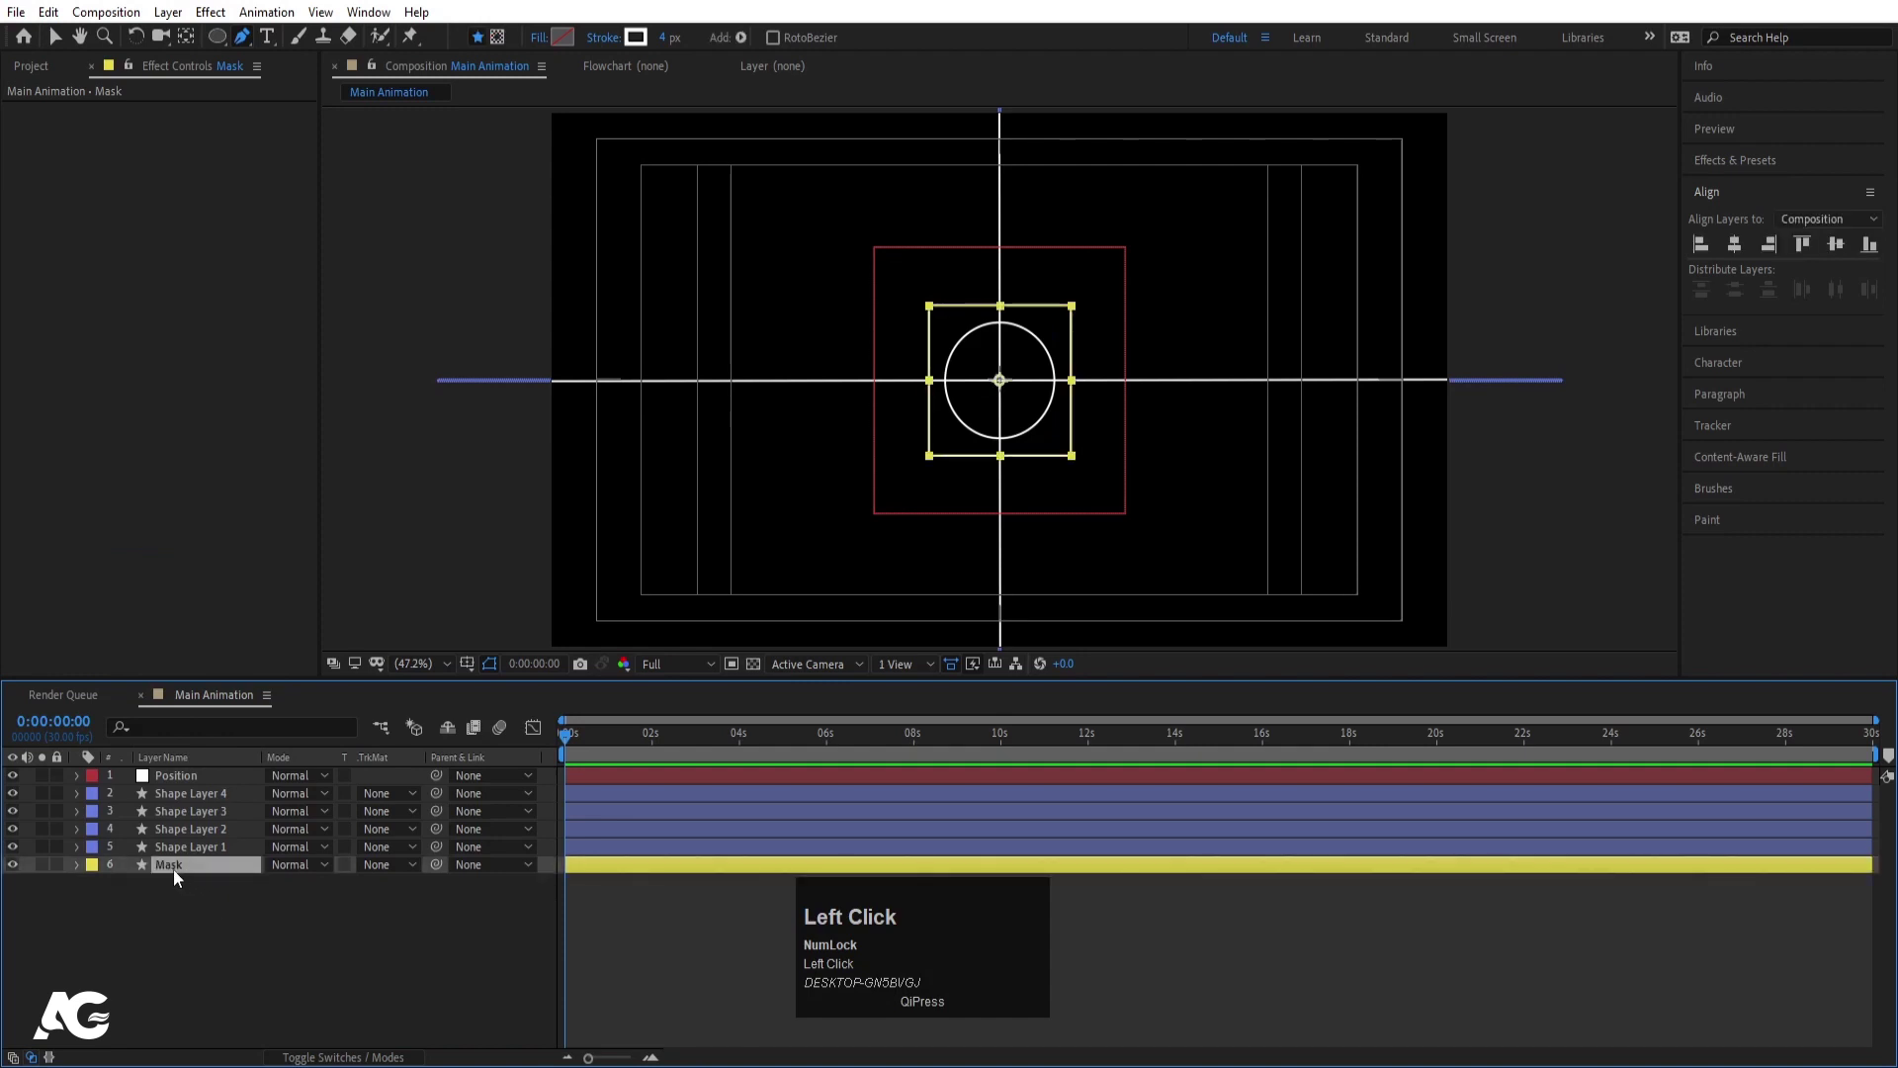
{"action": "left_click", "coordinate": [197, 854]}
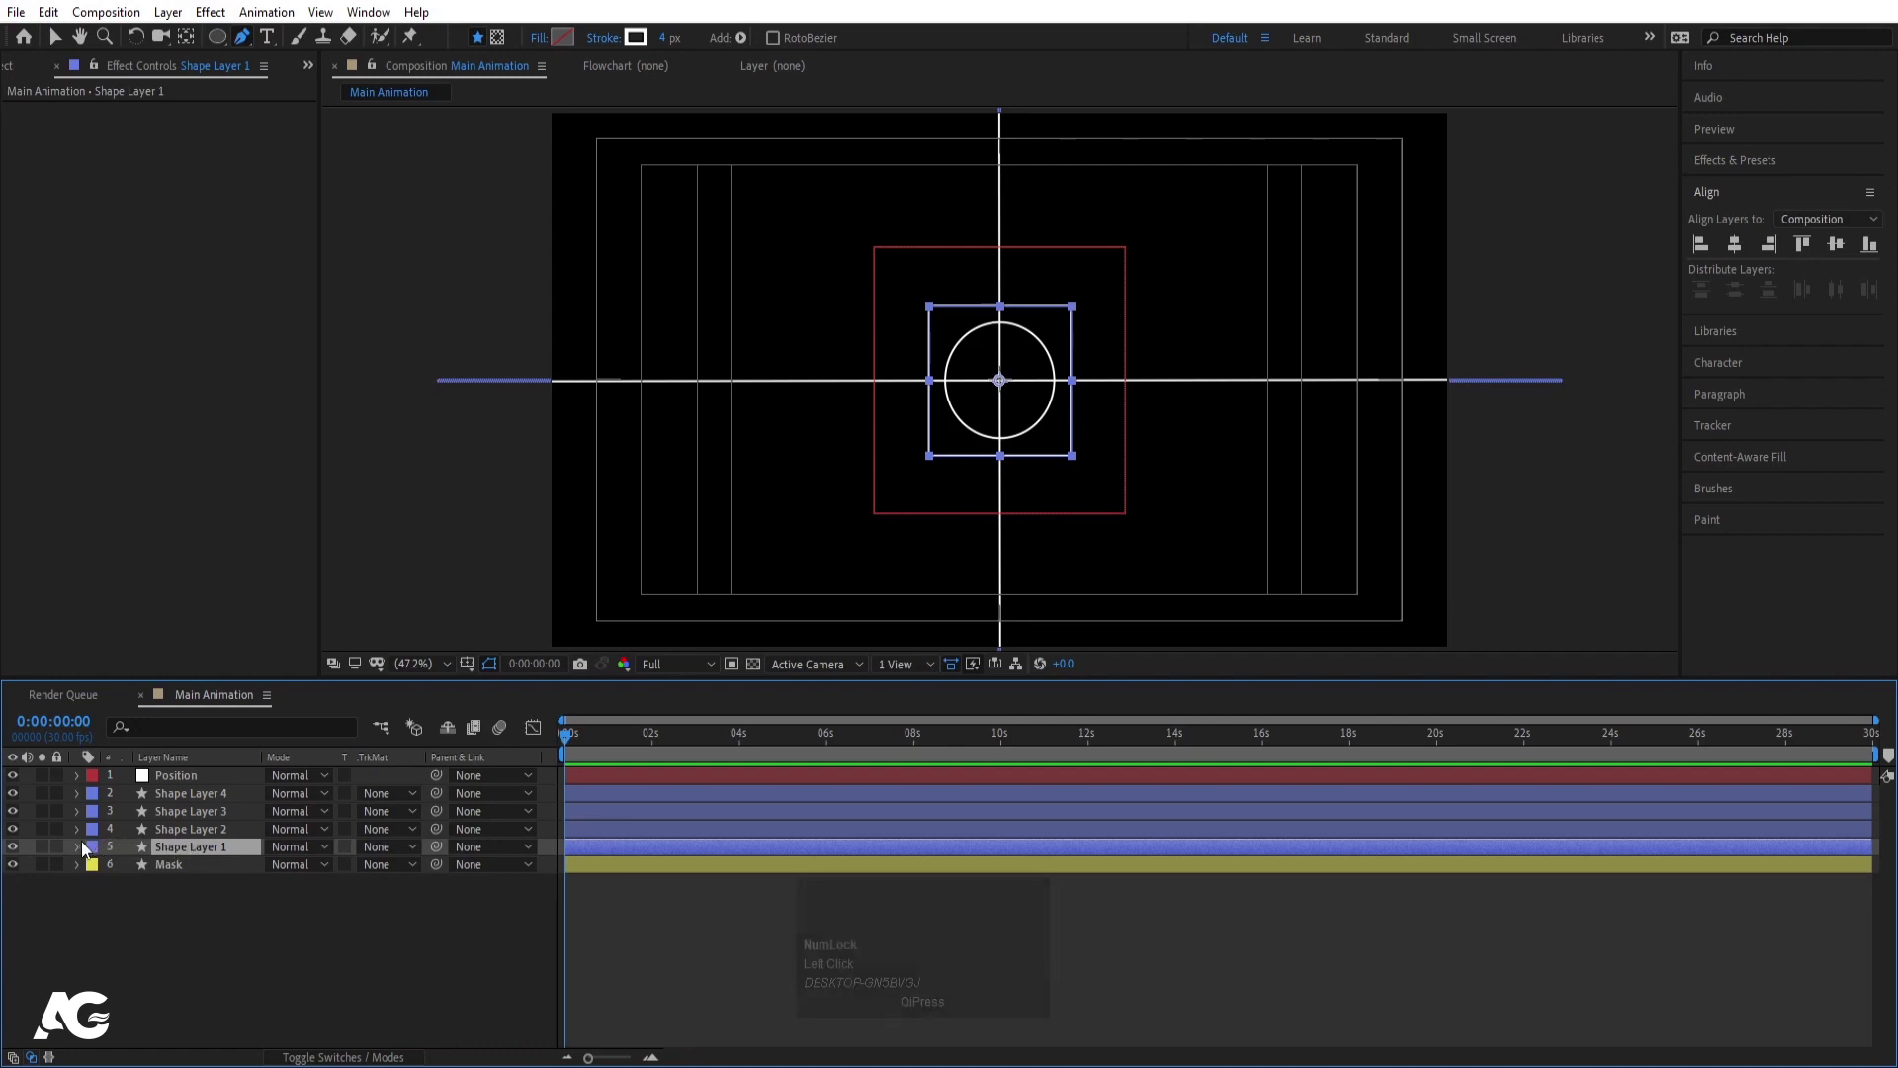
{"action": "left_click", "coordinate": [49, 853]}
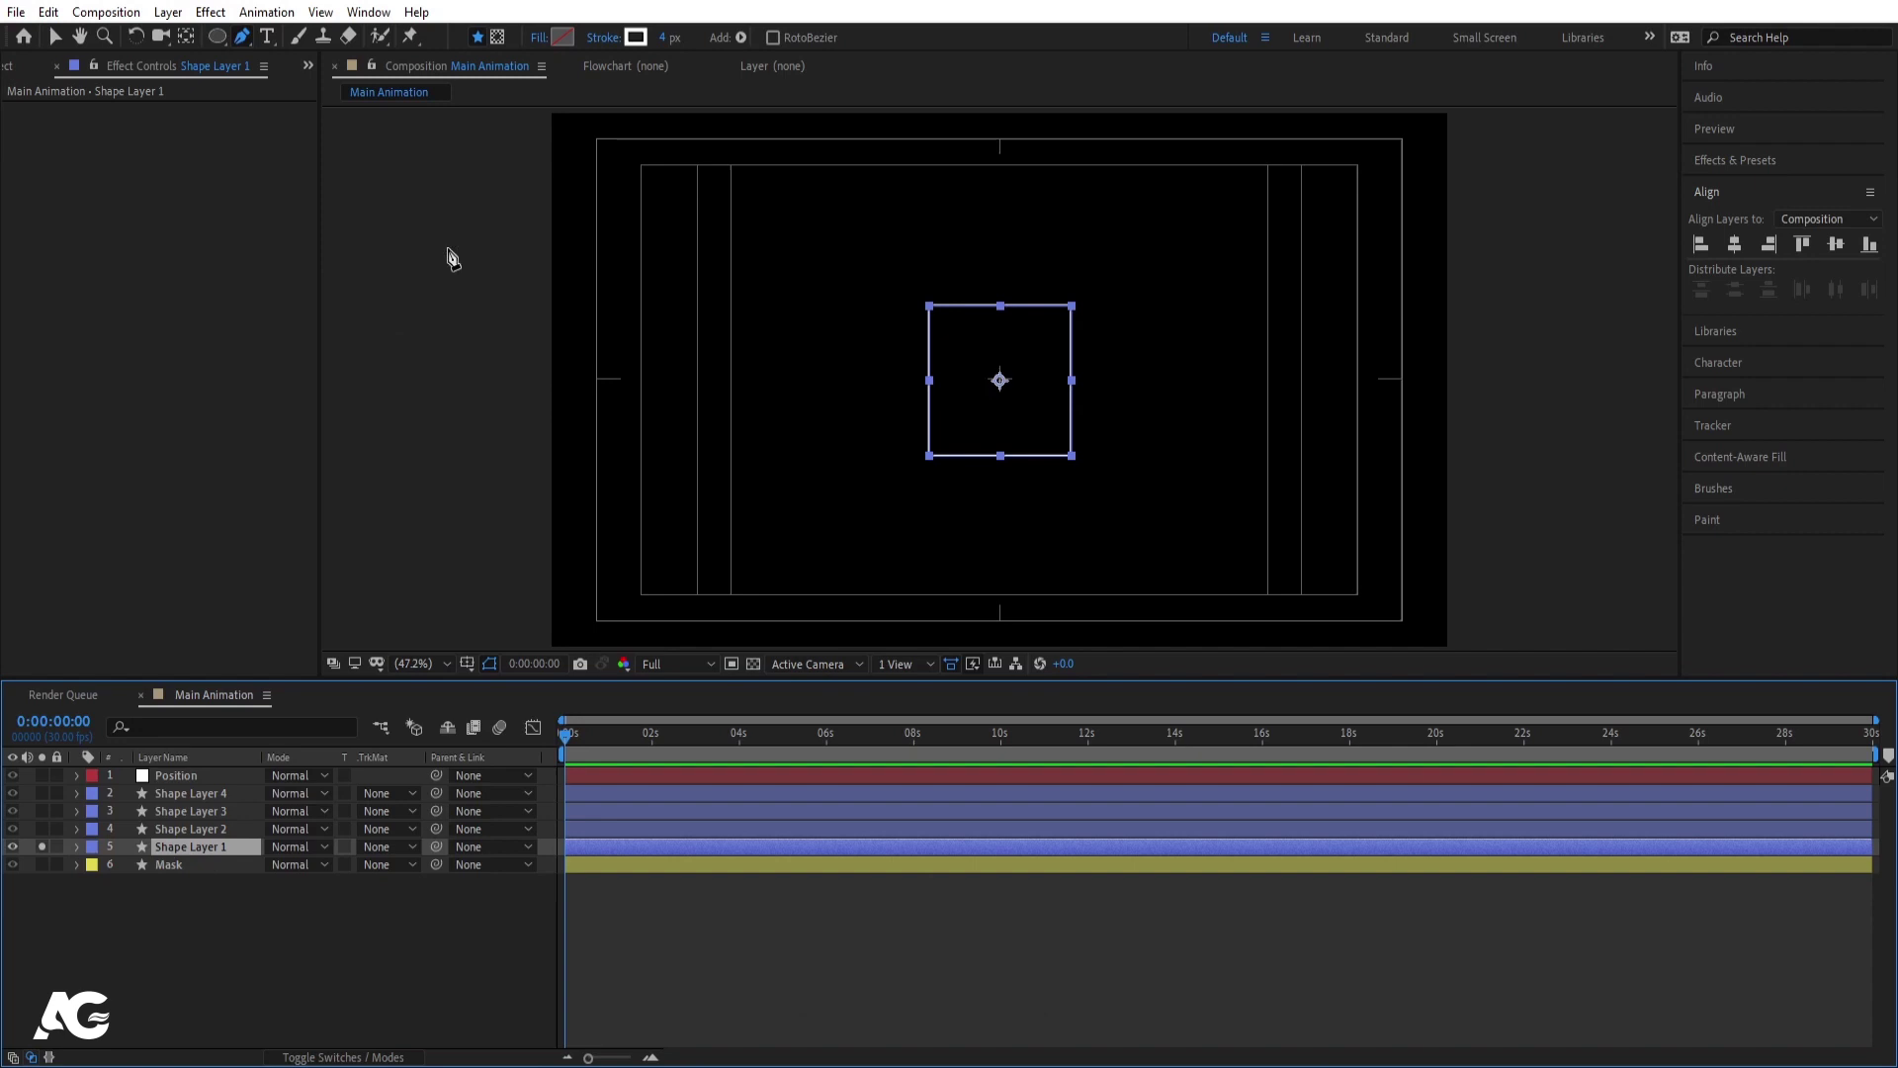
- Add Trim Paths to the square with End 10% and offset the segment onto a corner
{"action": "left_click", "coordinate": [77, 856]}
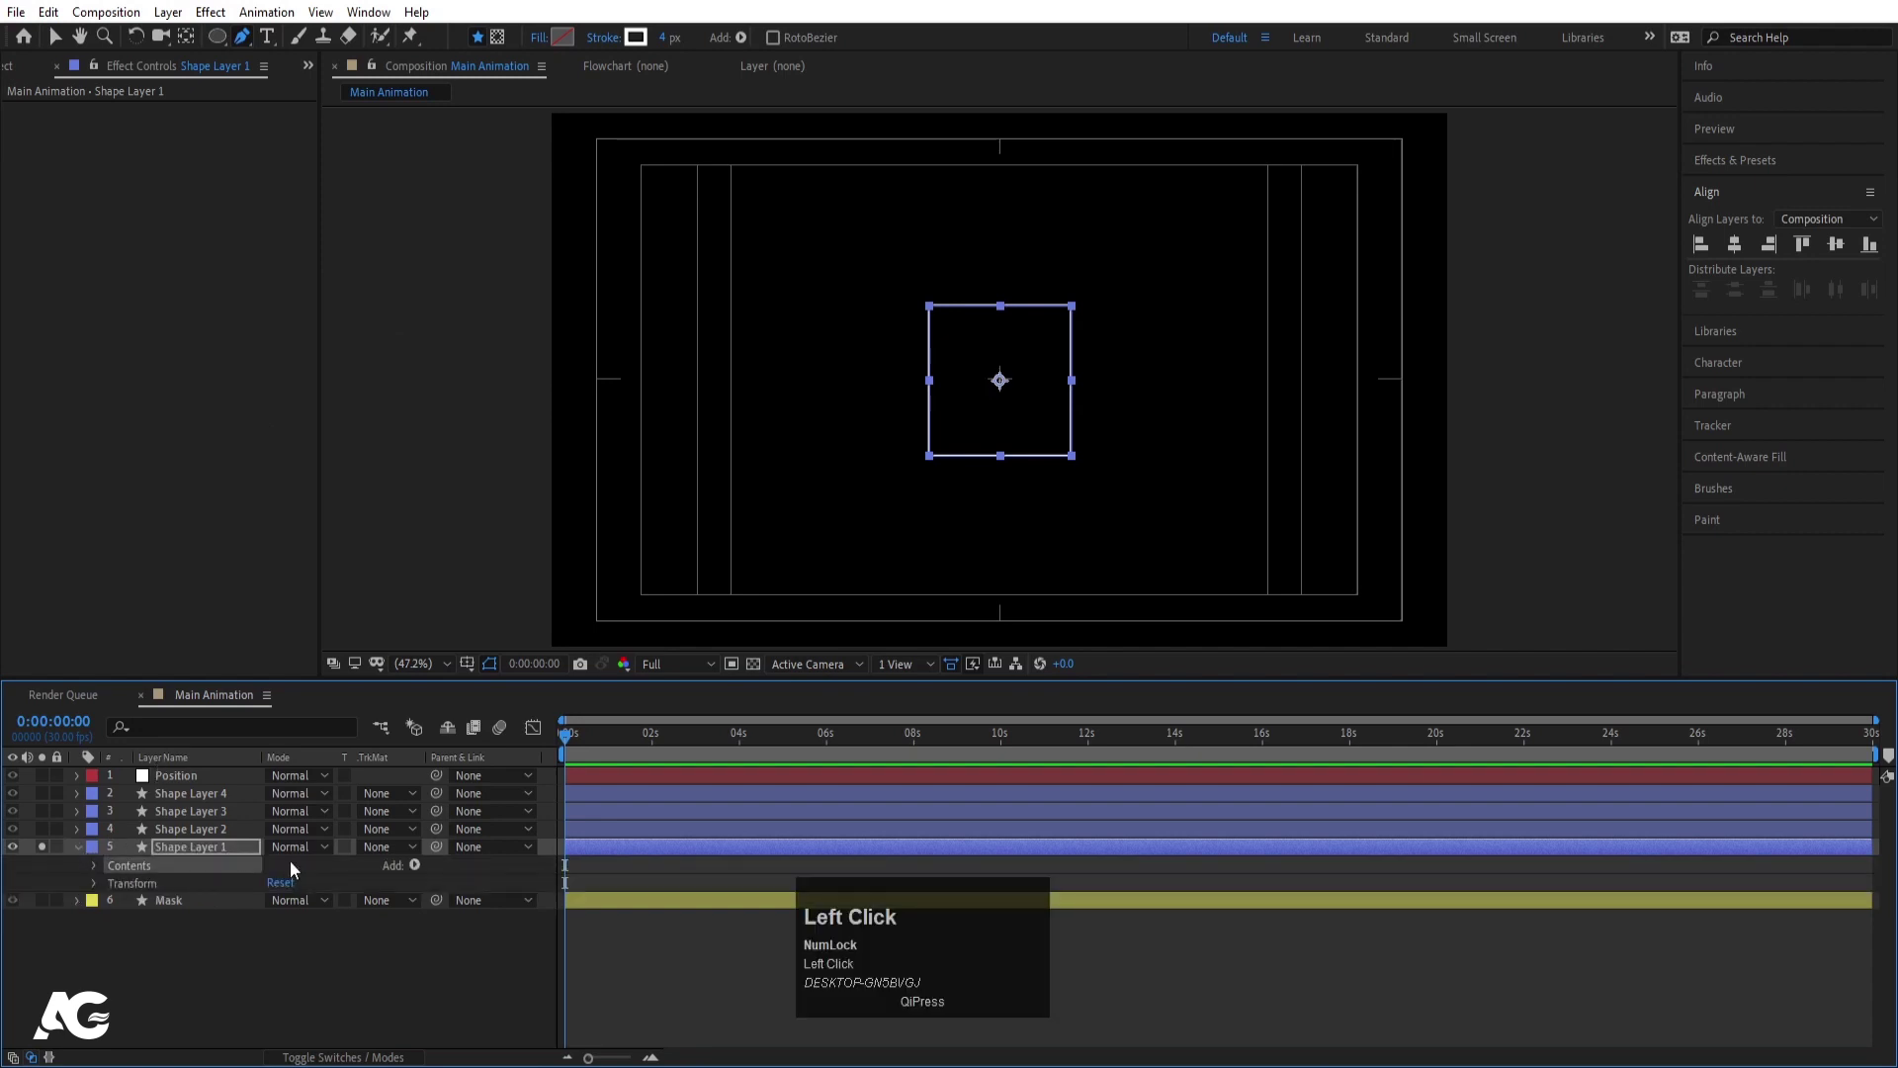
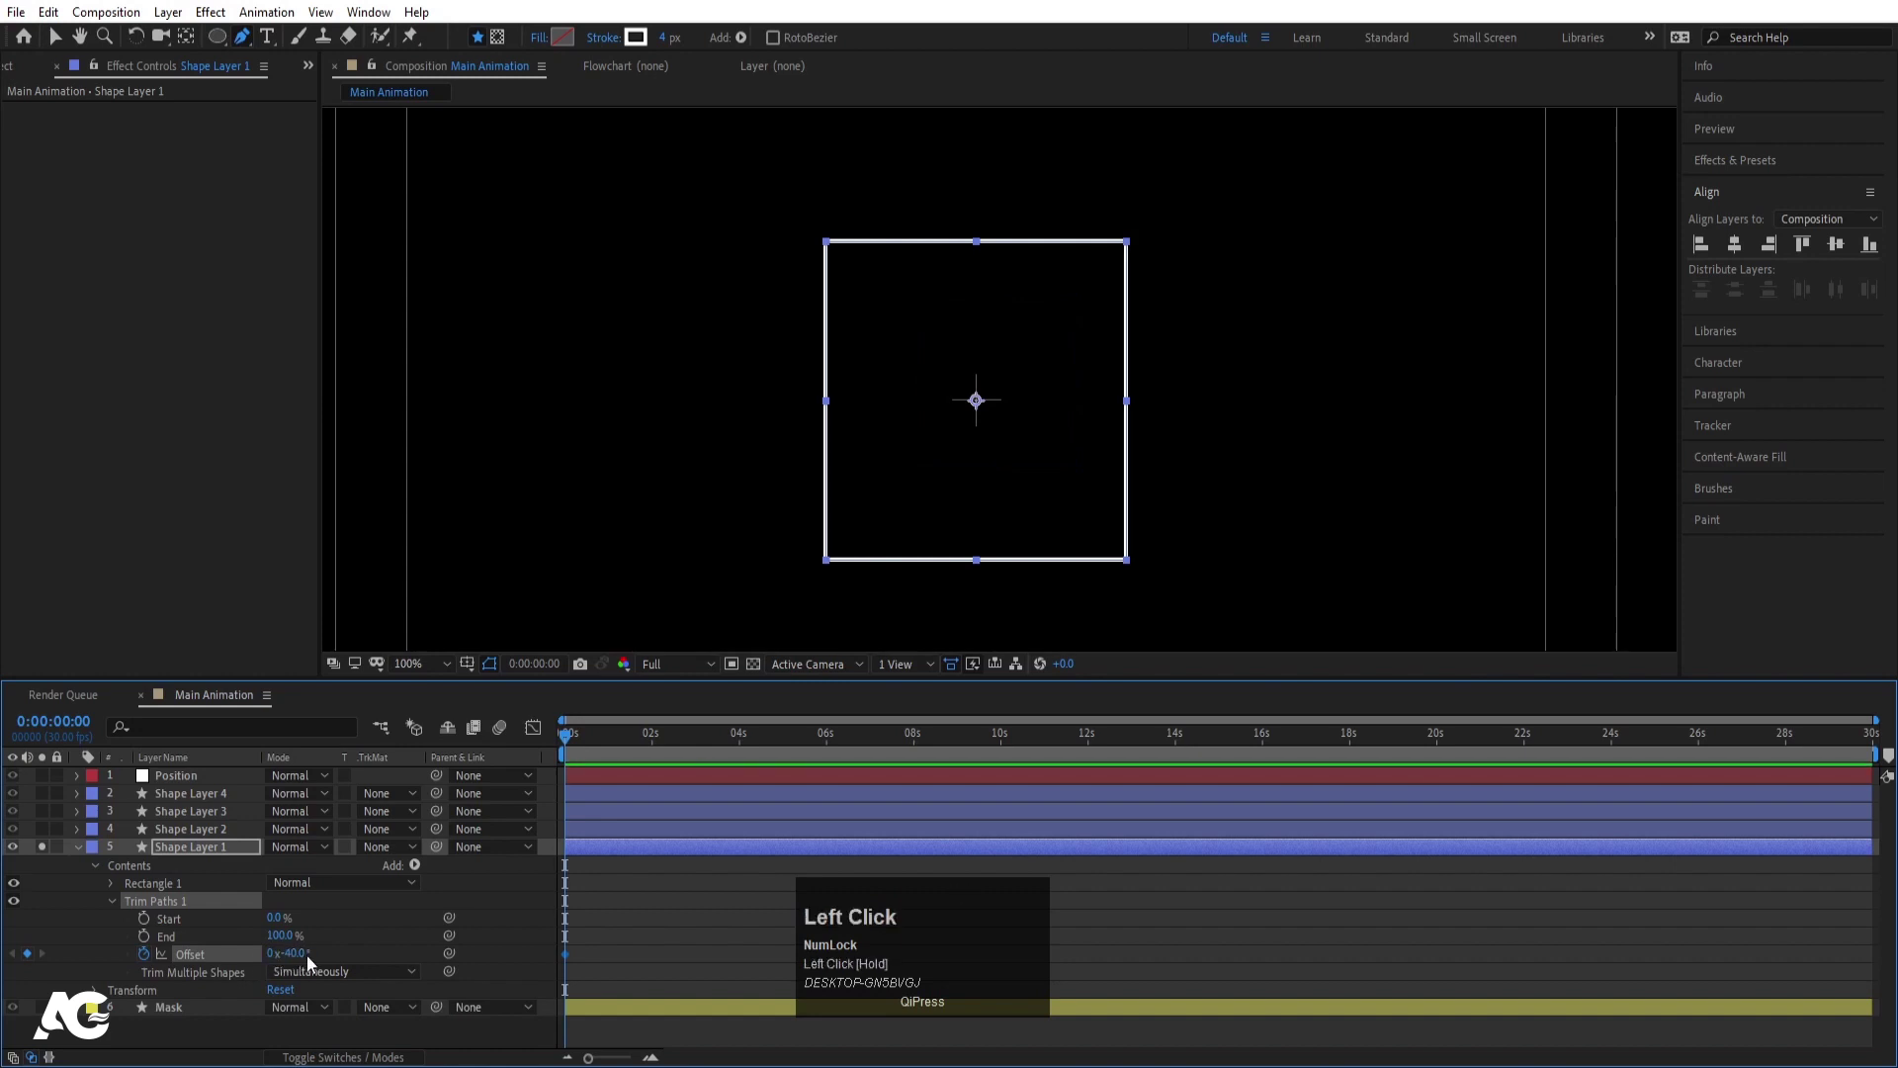
{"action": "key", "text": "ctrl+z"}
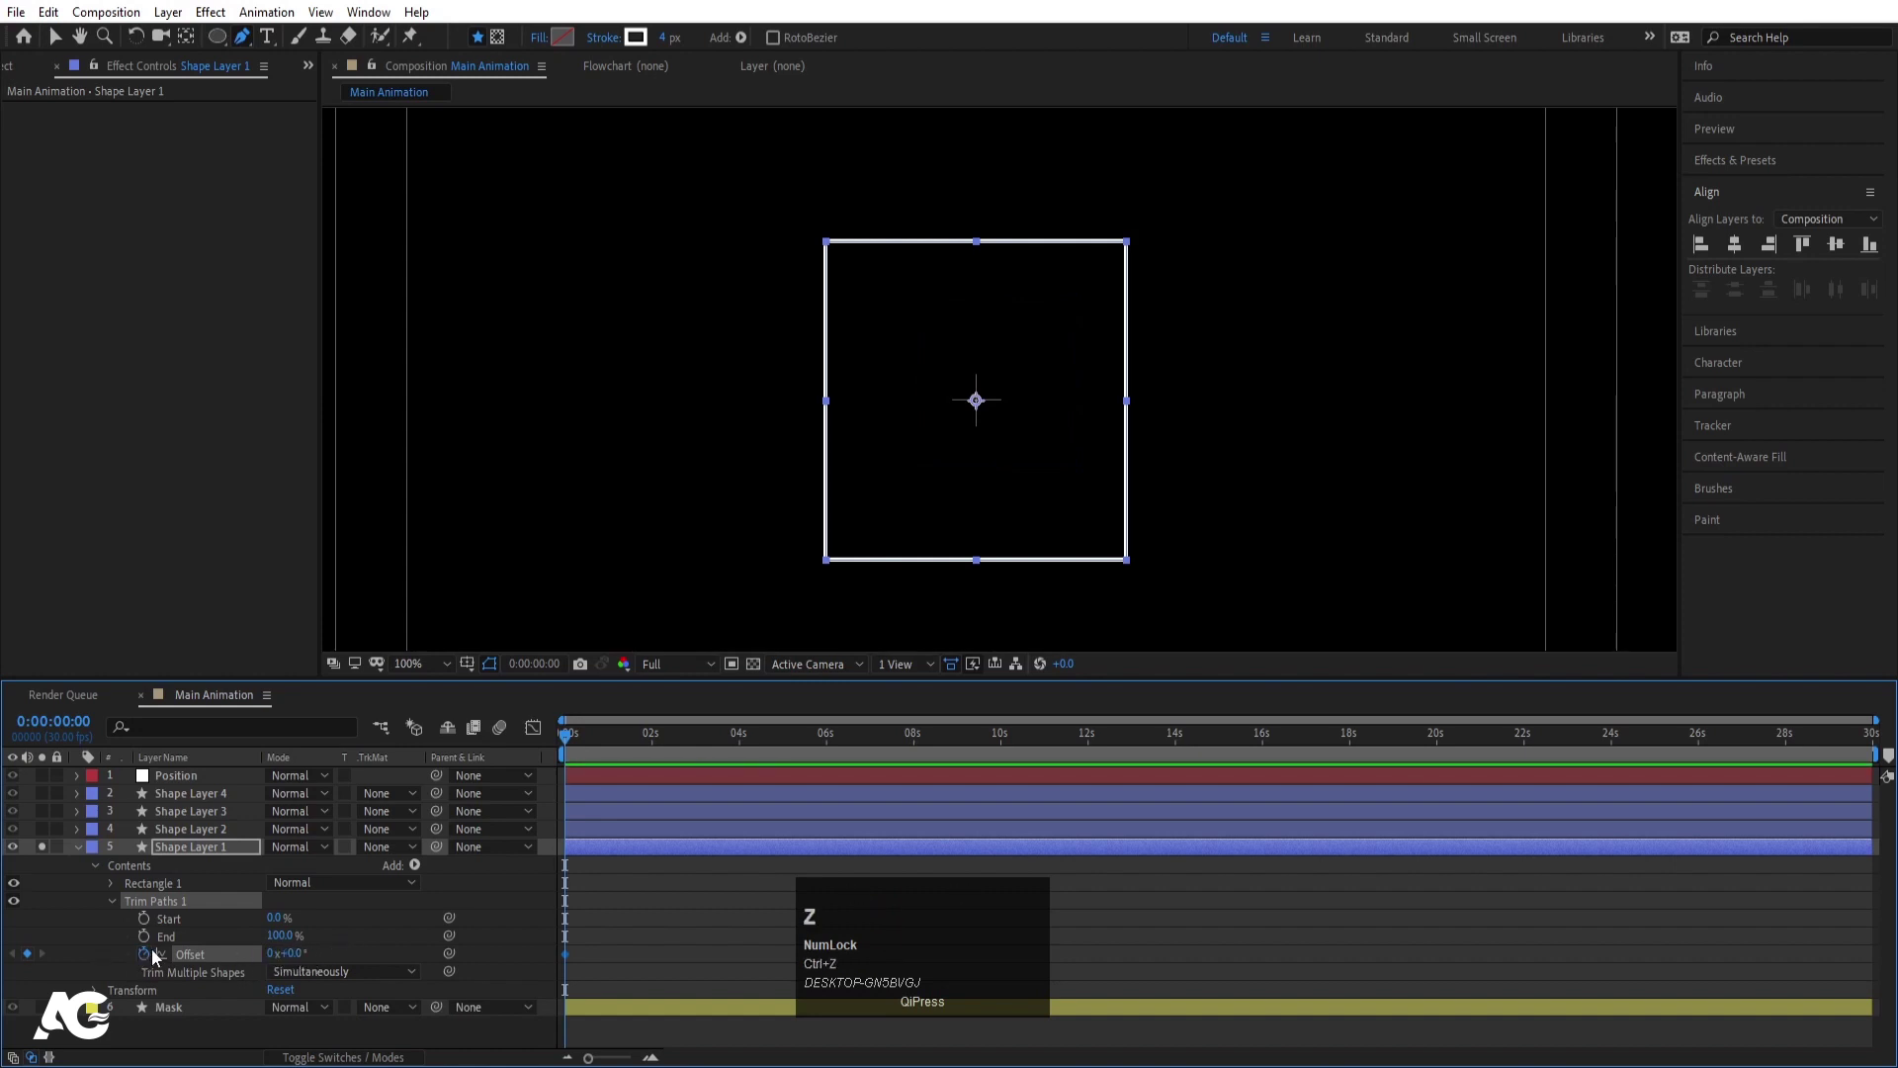
{"action": "left_click", "coordinate": [309, 926]}
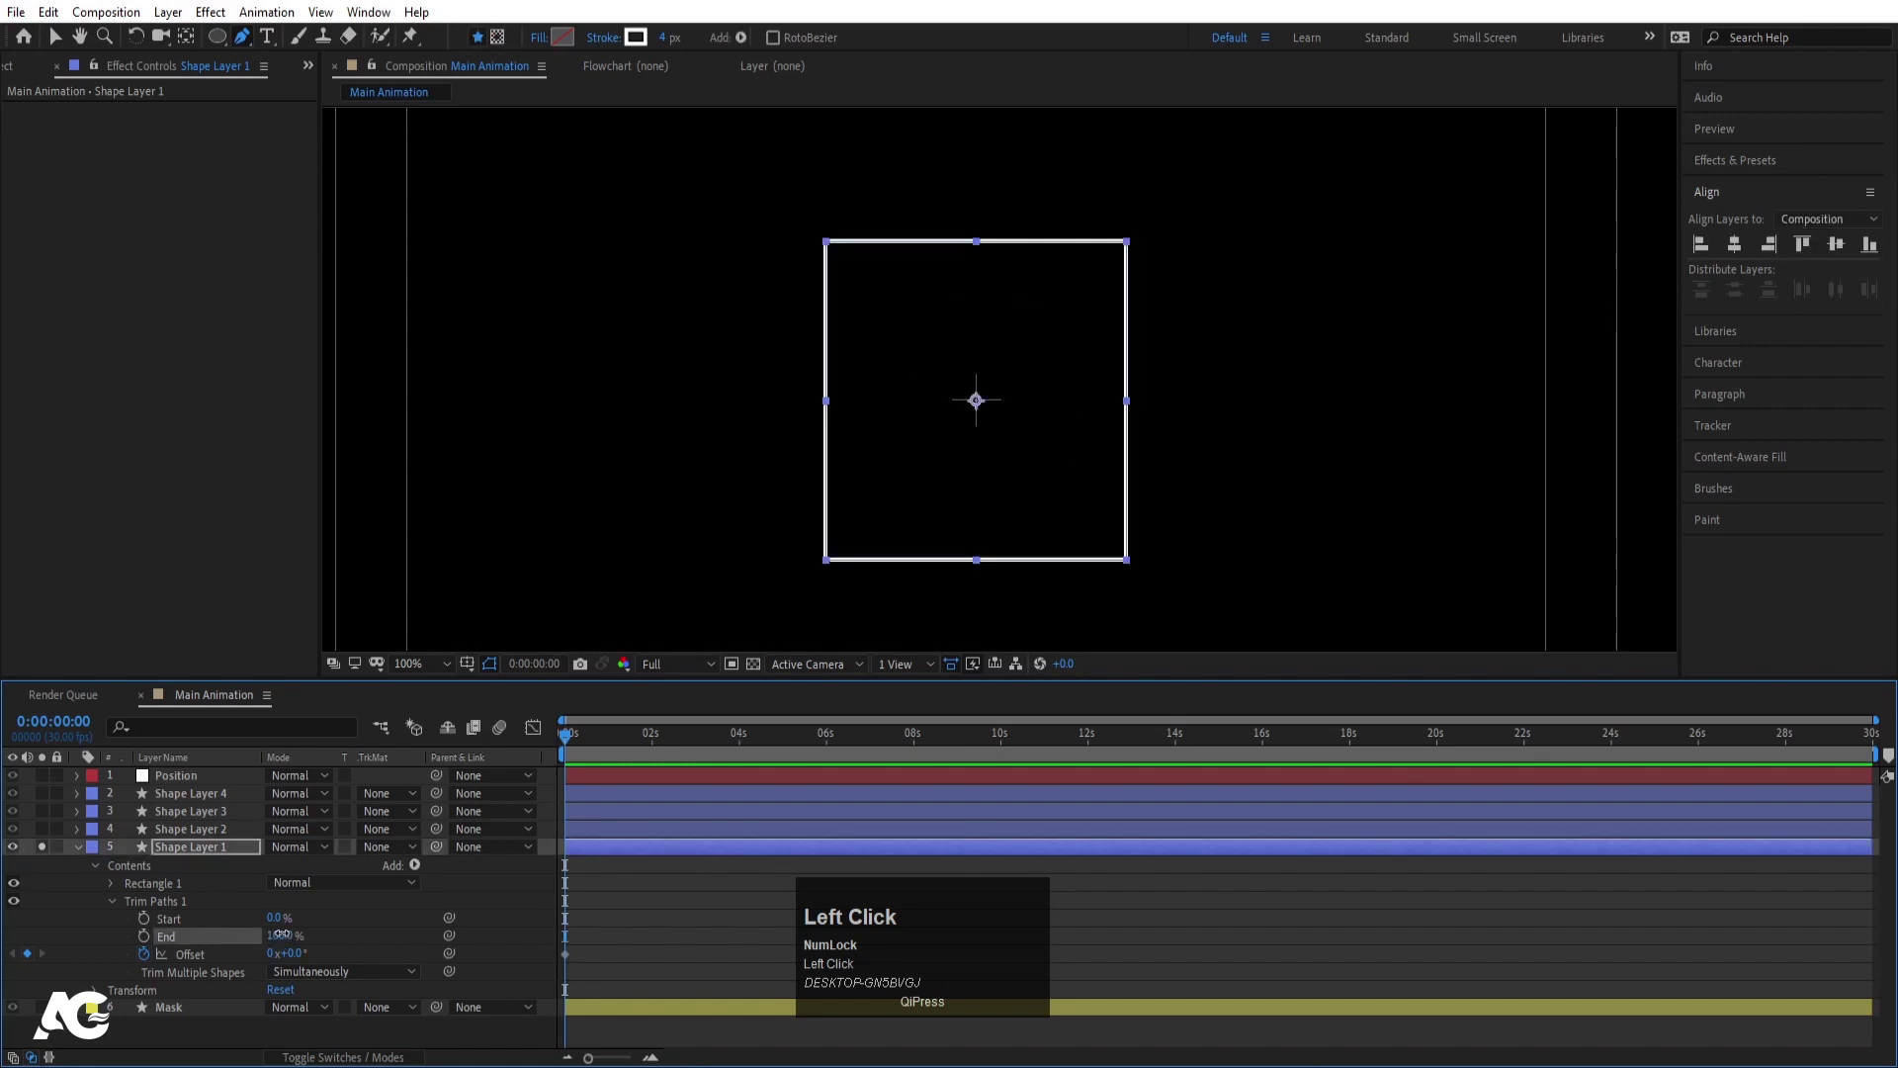
{"action": "key", "text": "Return"}
{"action": "left_click_drag", "start_coordinate": [372, 912], "coordinate": [208, 904]}
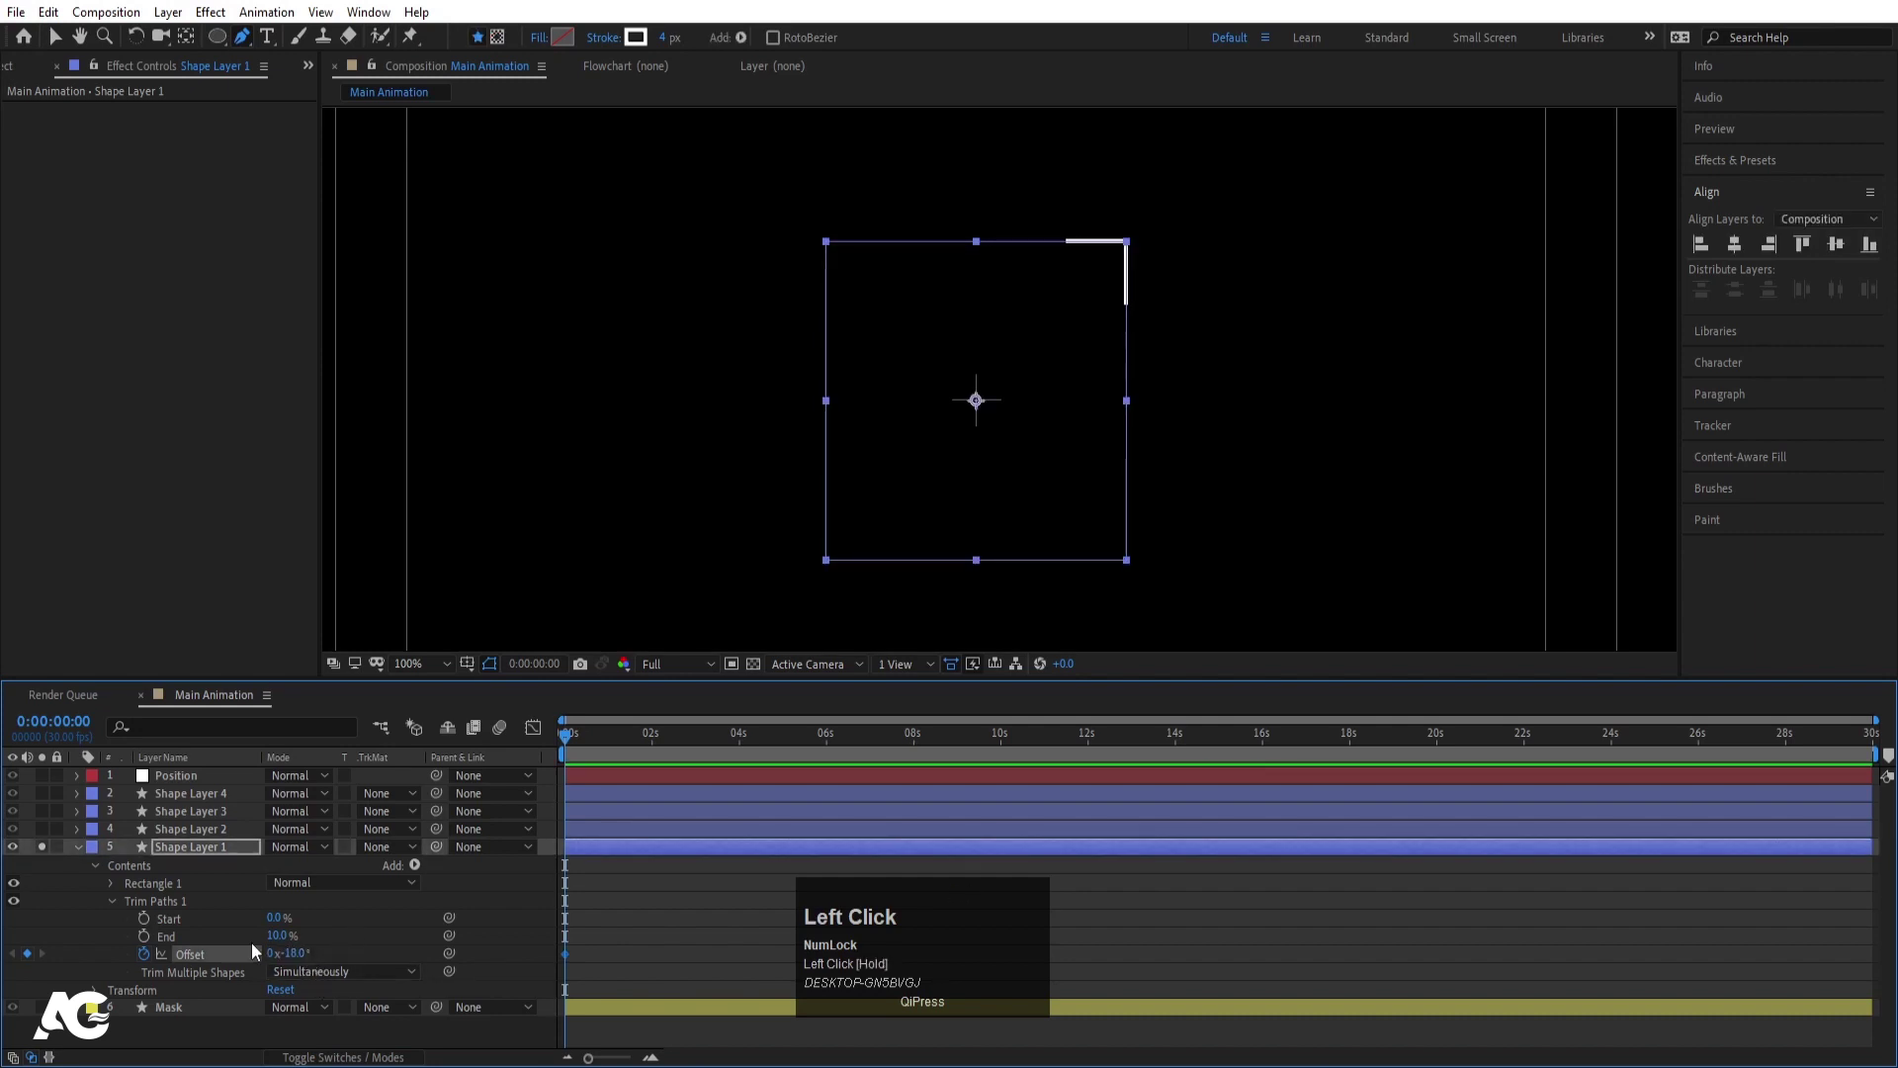
- Duplicate the corner three times with offsets 72°, 162° and 253° to make four brackets
{"action": "left_click", "coordinate": [192, 859]}
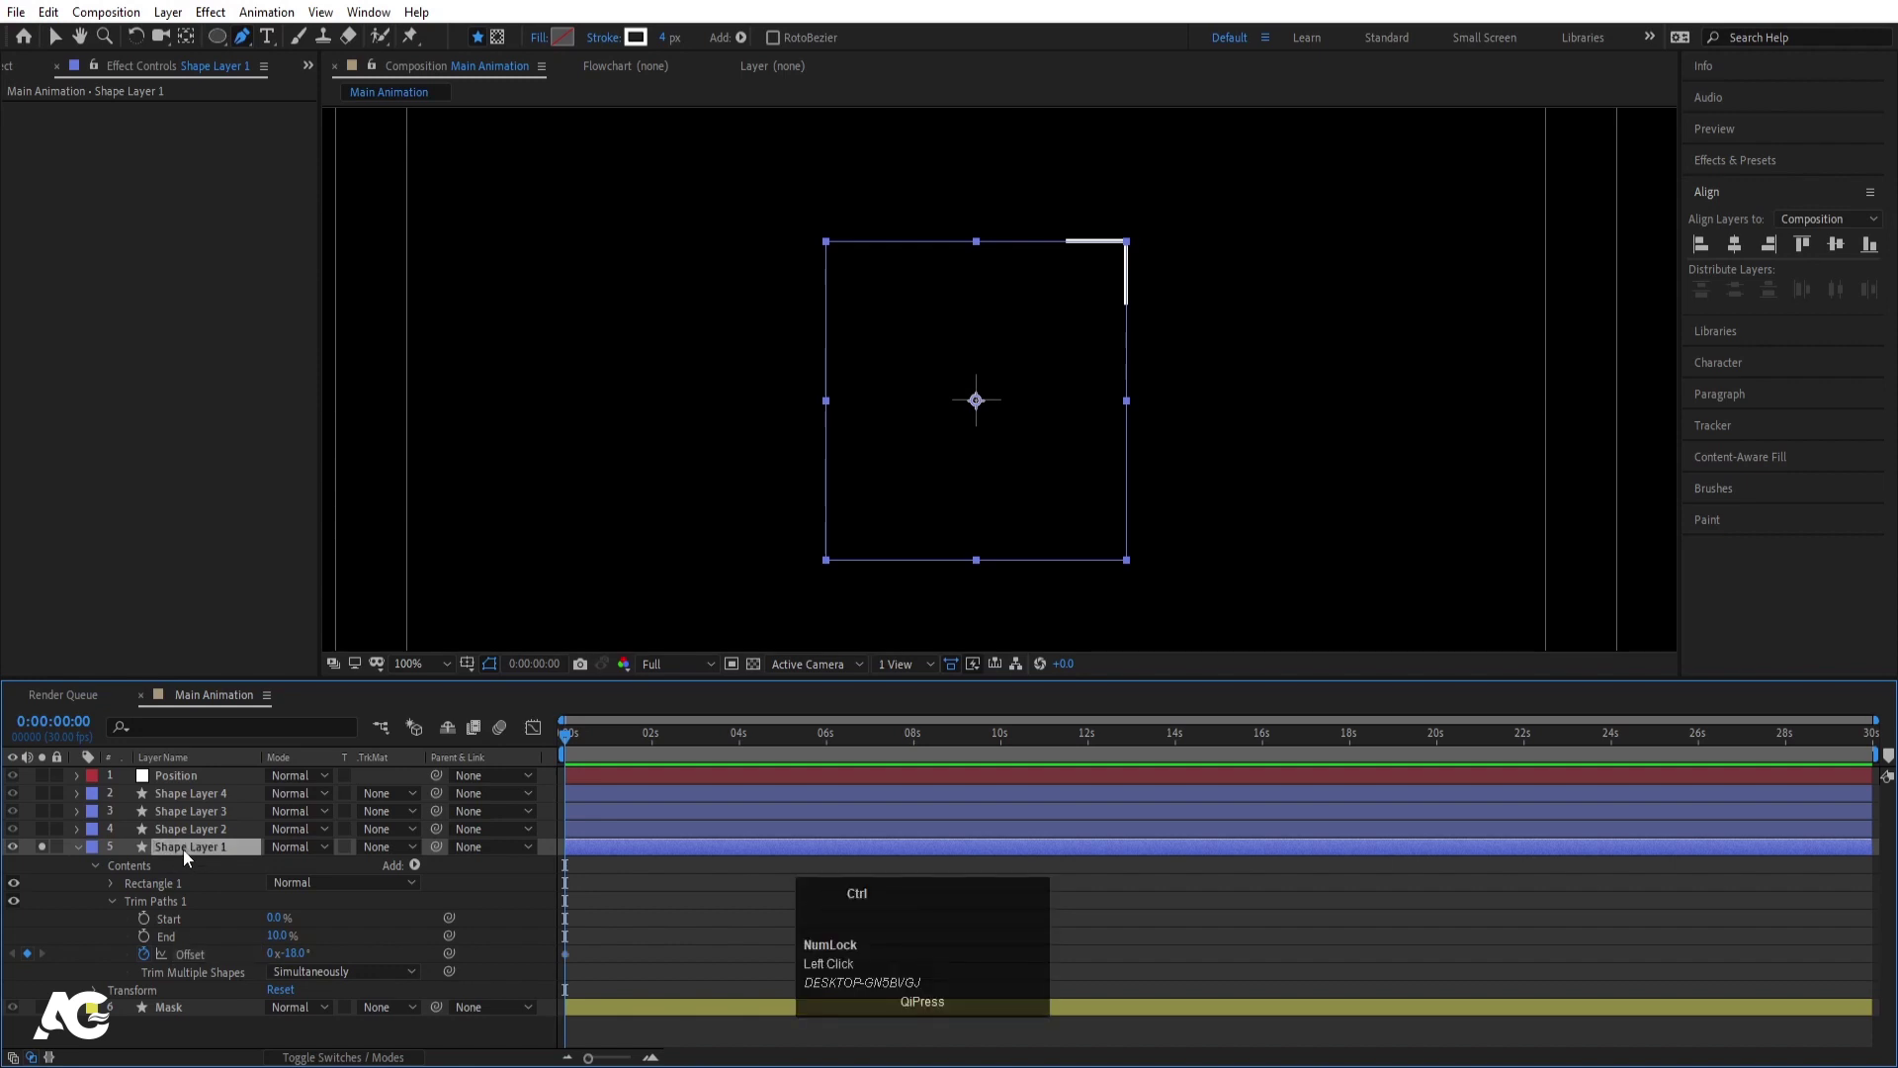
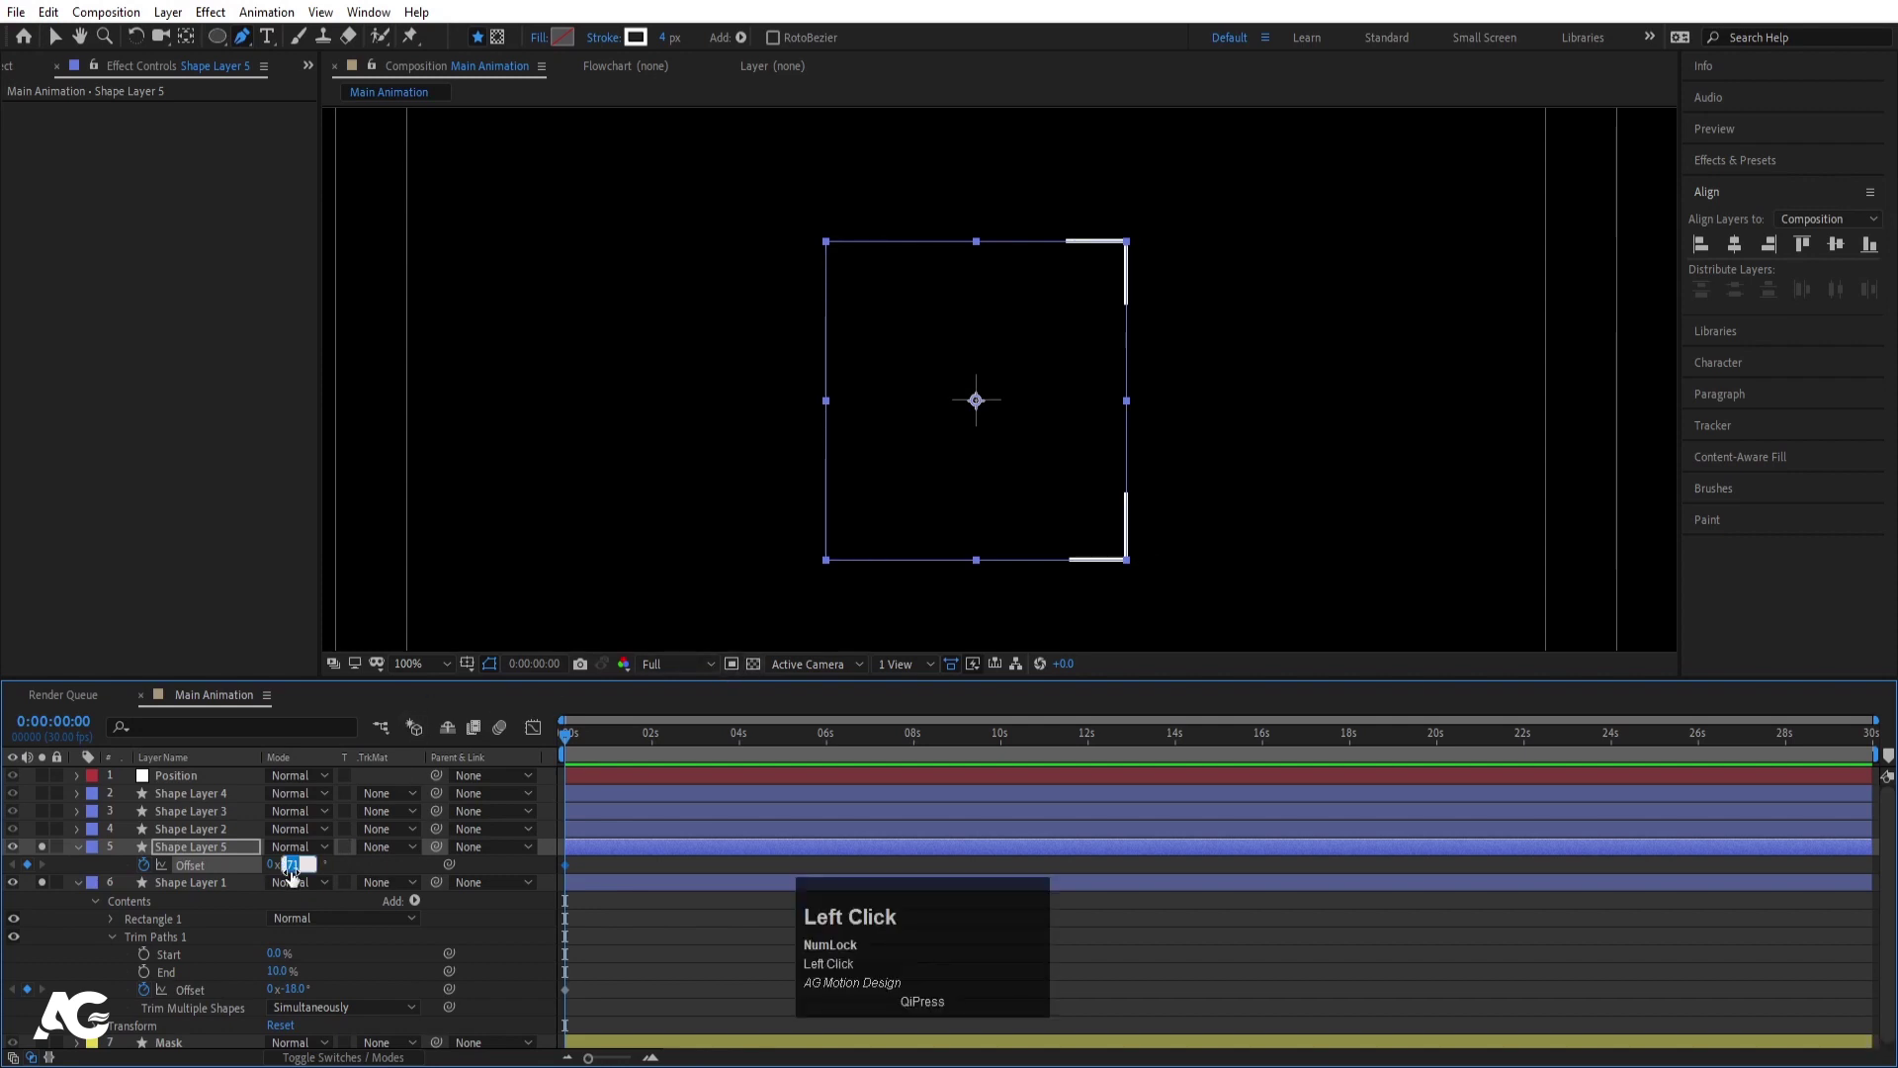
{"action": "key", "text": "Return"}
{"action": "left_click", "coordinate": [186, 859]}
{"action": "key", "text": "ctrl+d"}
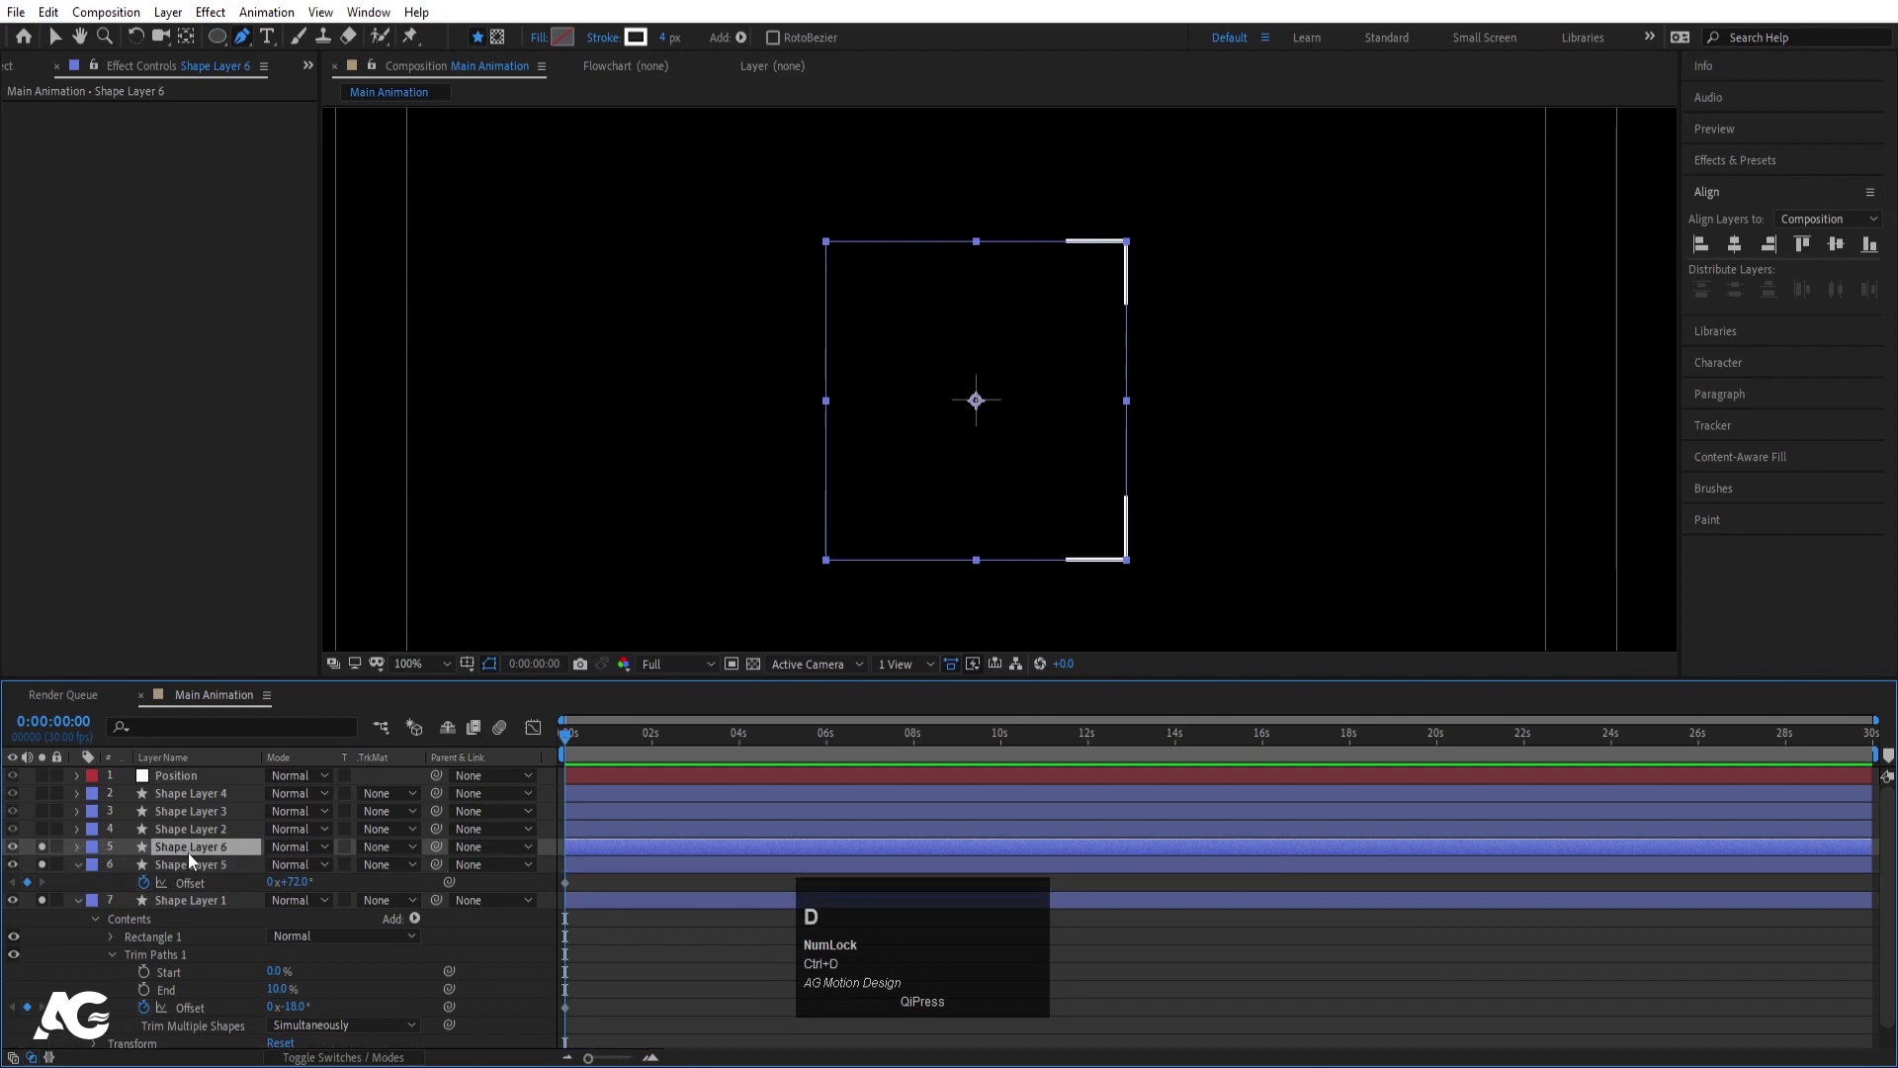
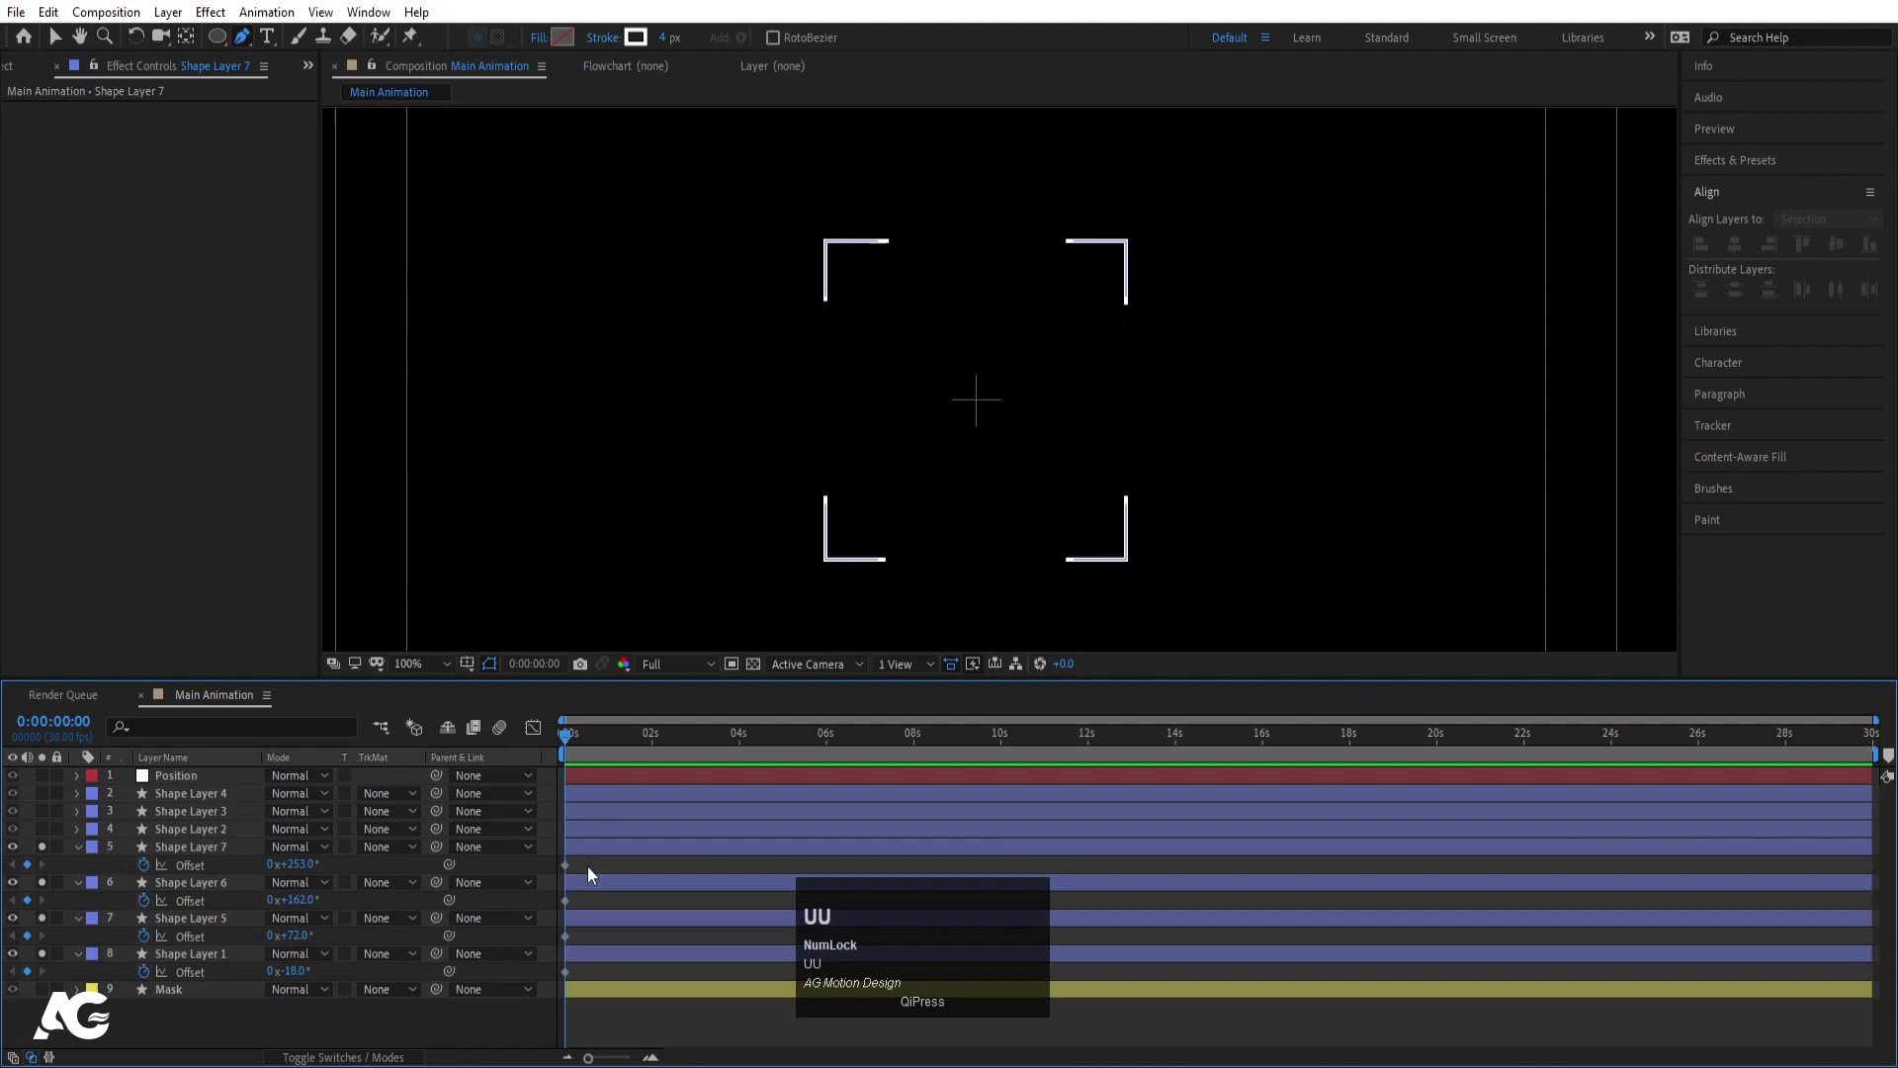
{"action": "left_click", "coordinate": [591, 872]}
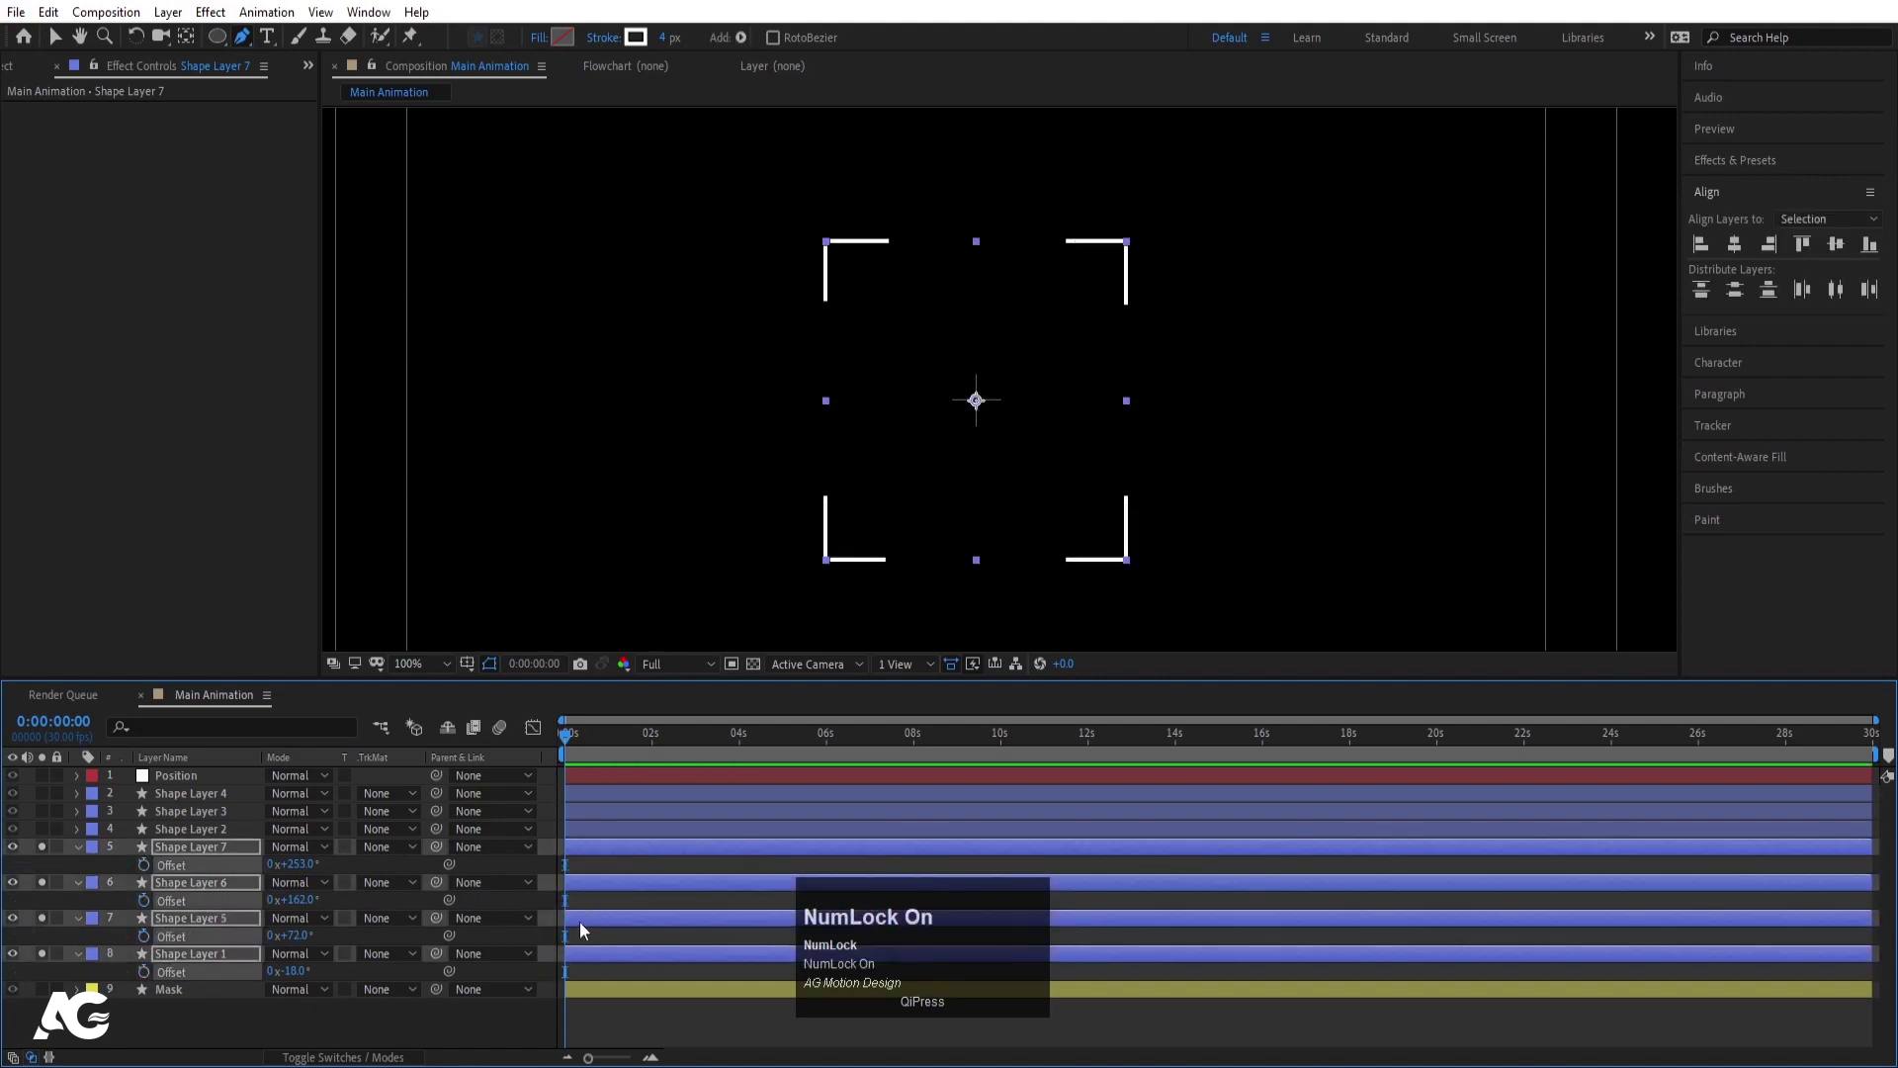
{"action": "left_click", "coordinate": [578, 874]}
- Un-solo all layers and set the two crosshair lines and circle to 1 px strokes
{"action": "key", "text": "u"}
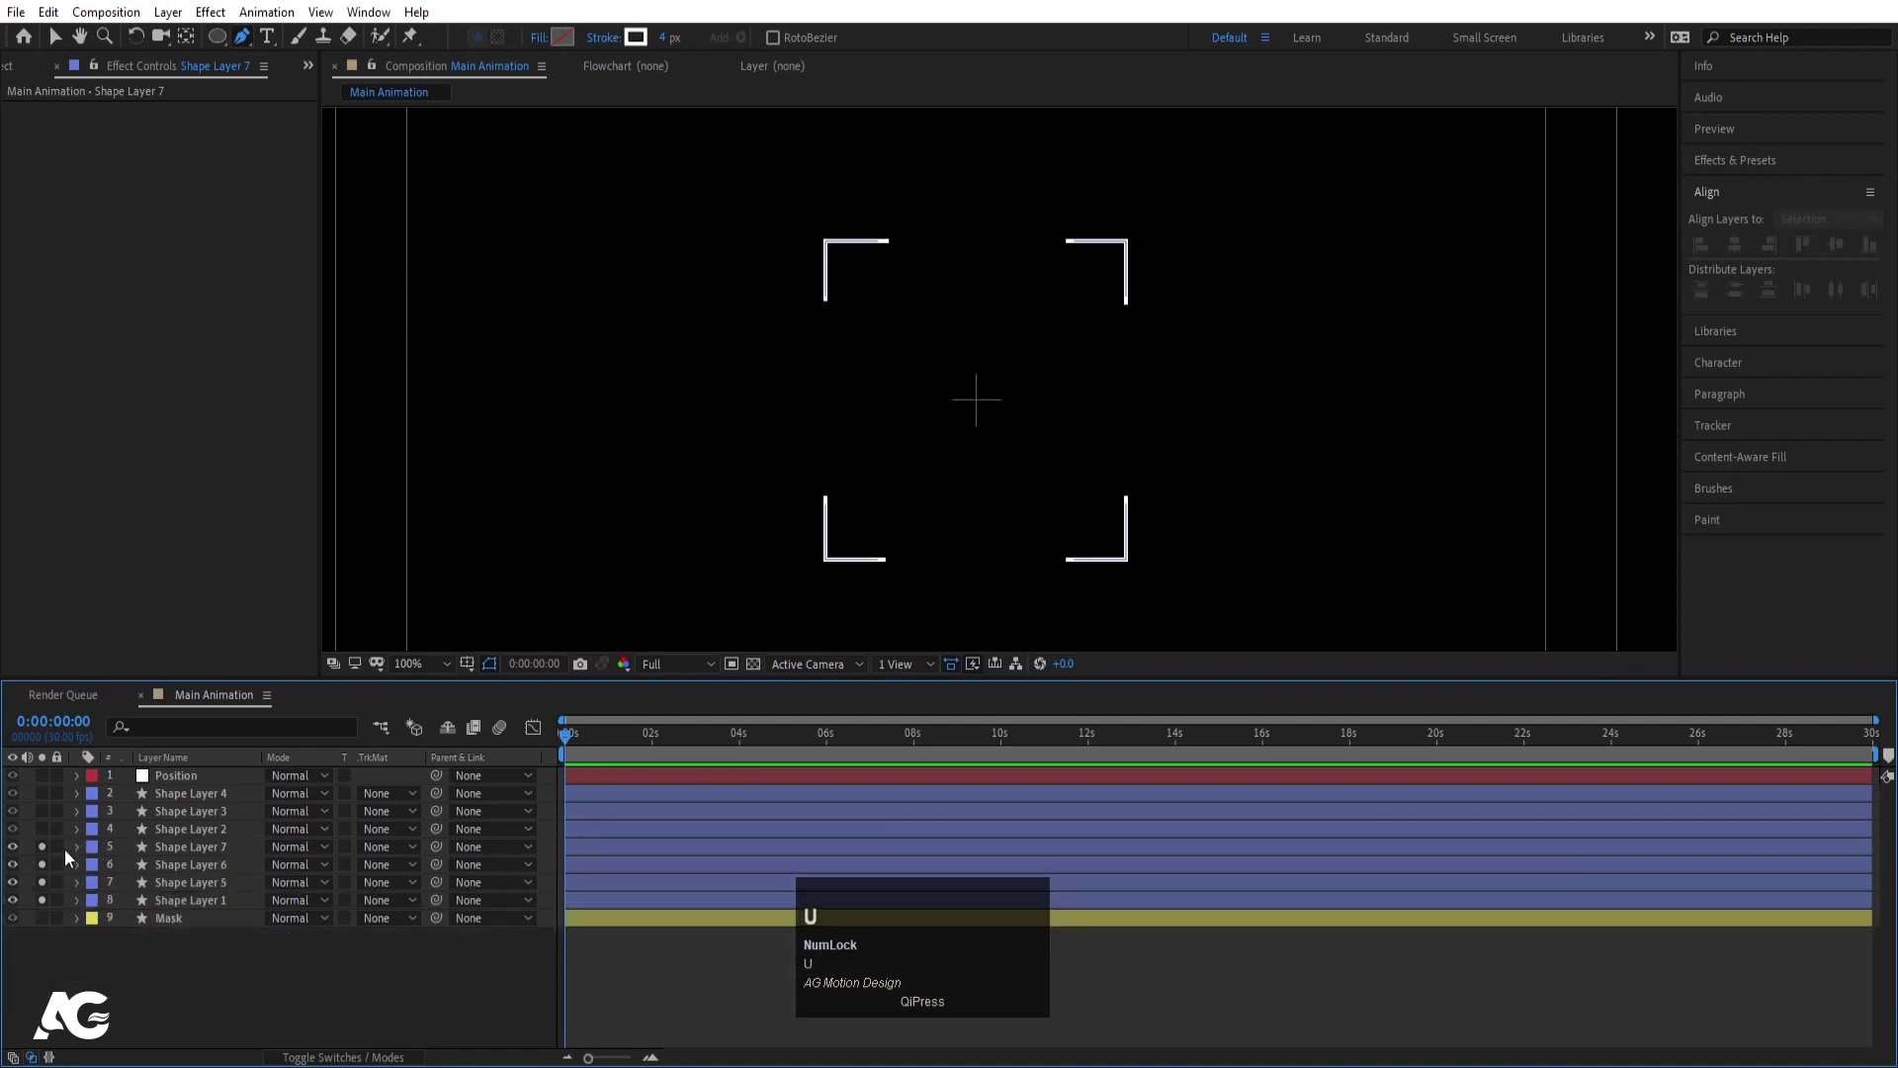
{"action": "left_click_drag", "start_coordinate": [47, 853], "coordinate": [170, 803]}
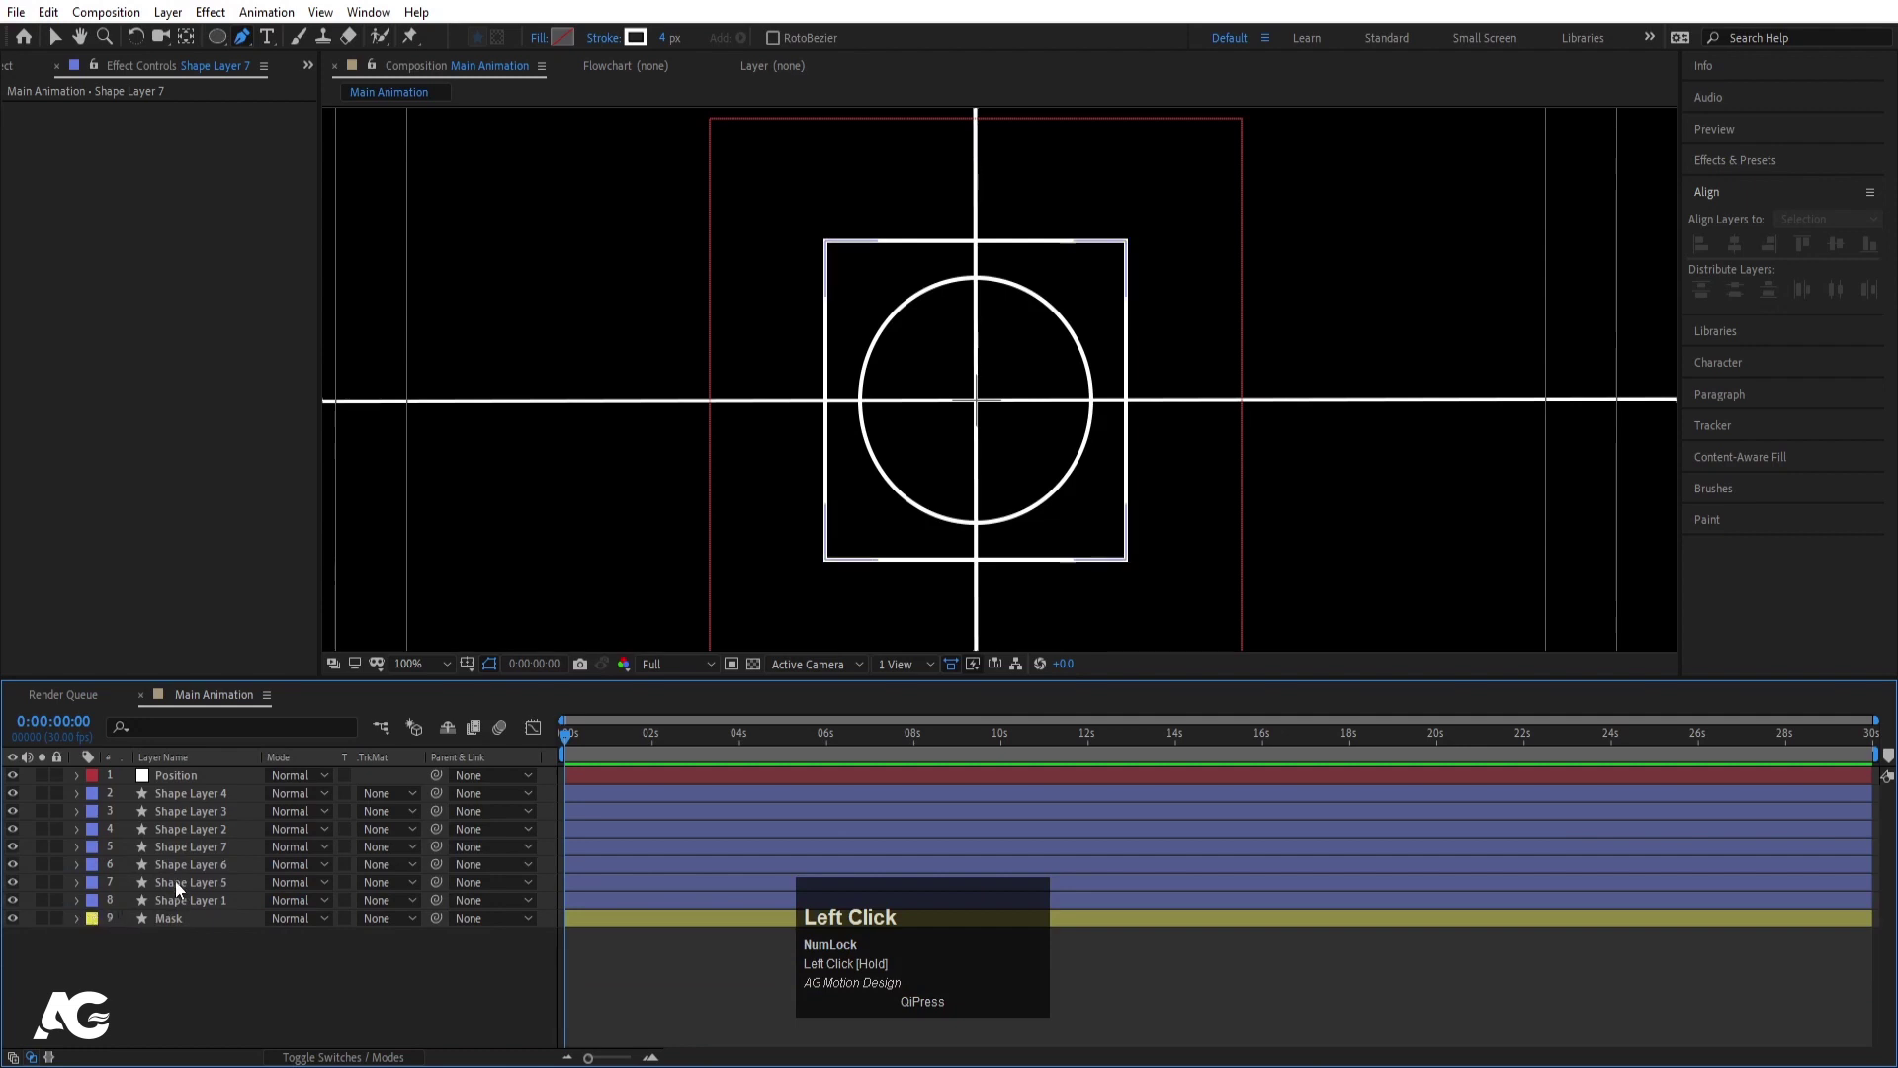
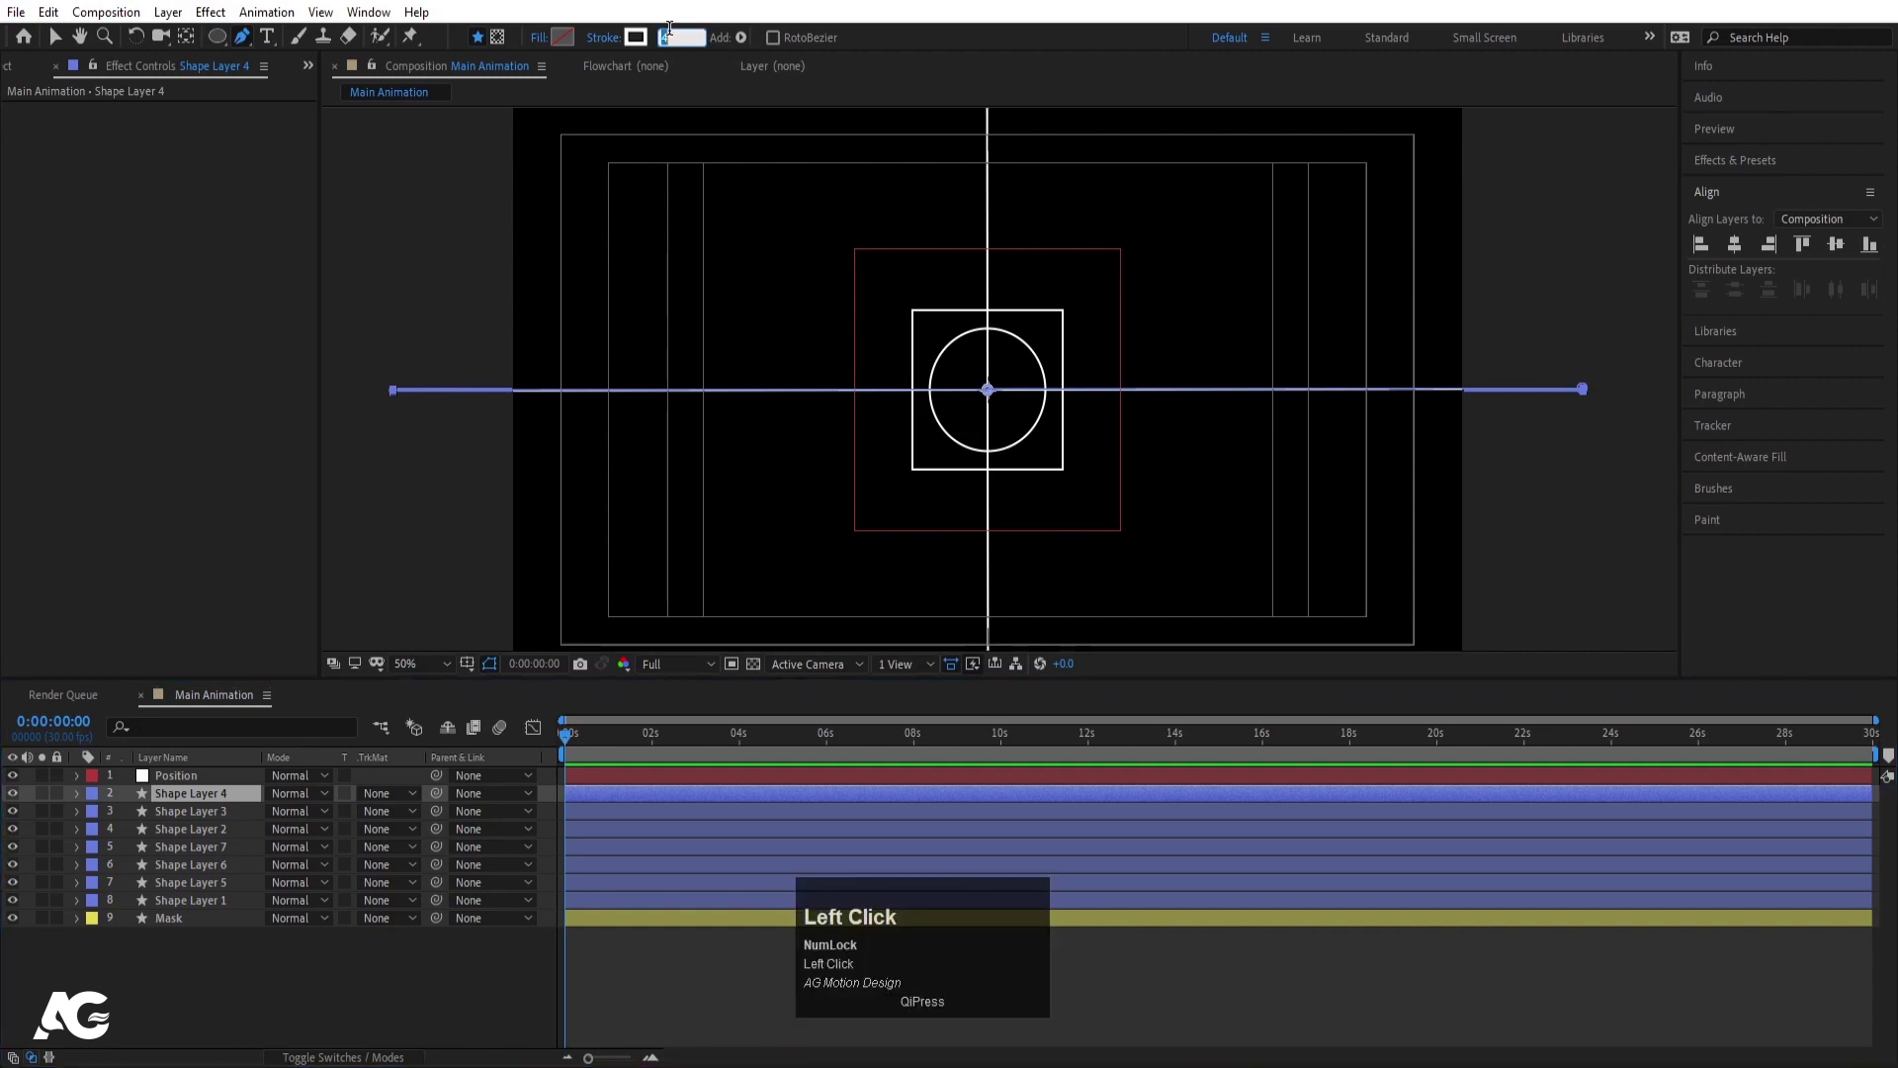
{"action": "key", "text": "Return"}
{"action": "left_click", "coordinate": [170, 819]}
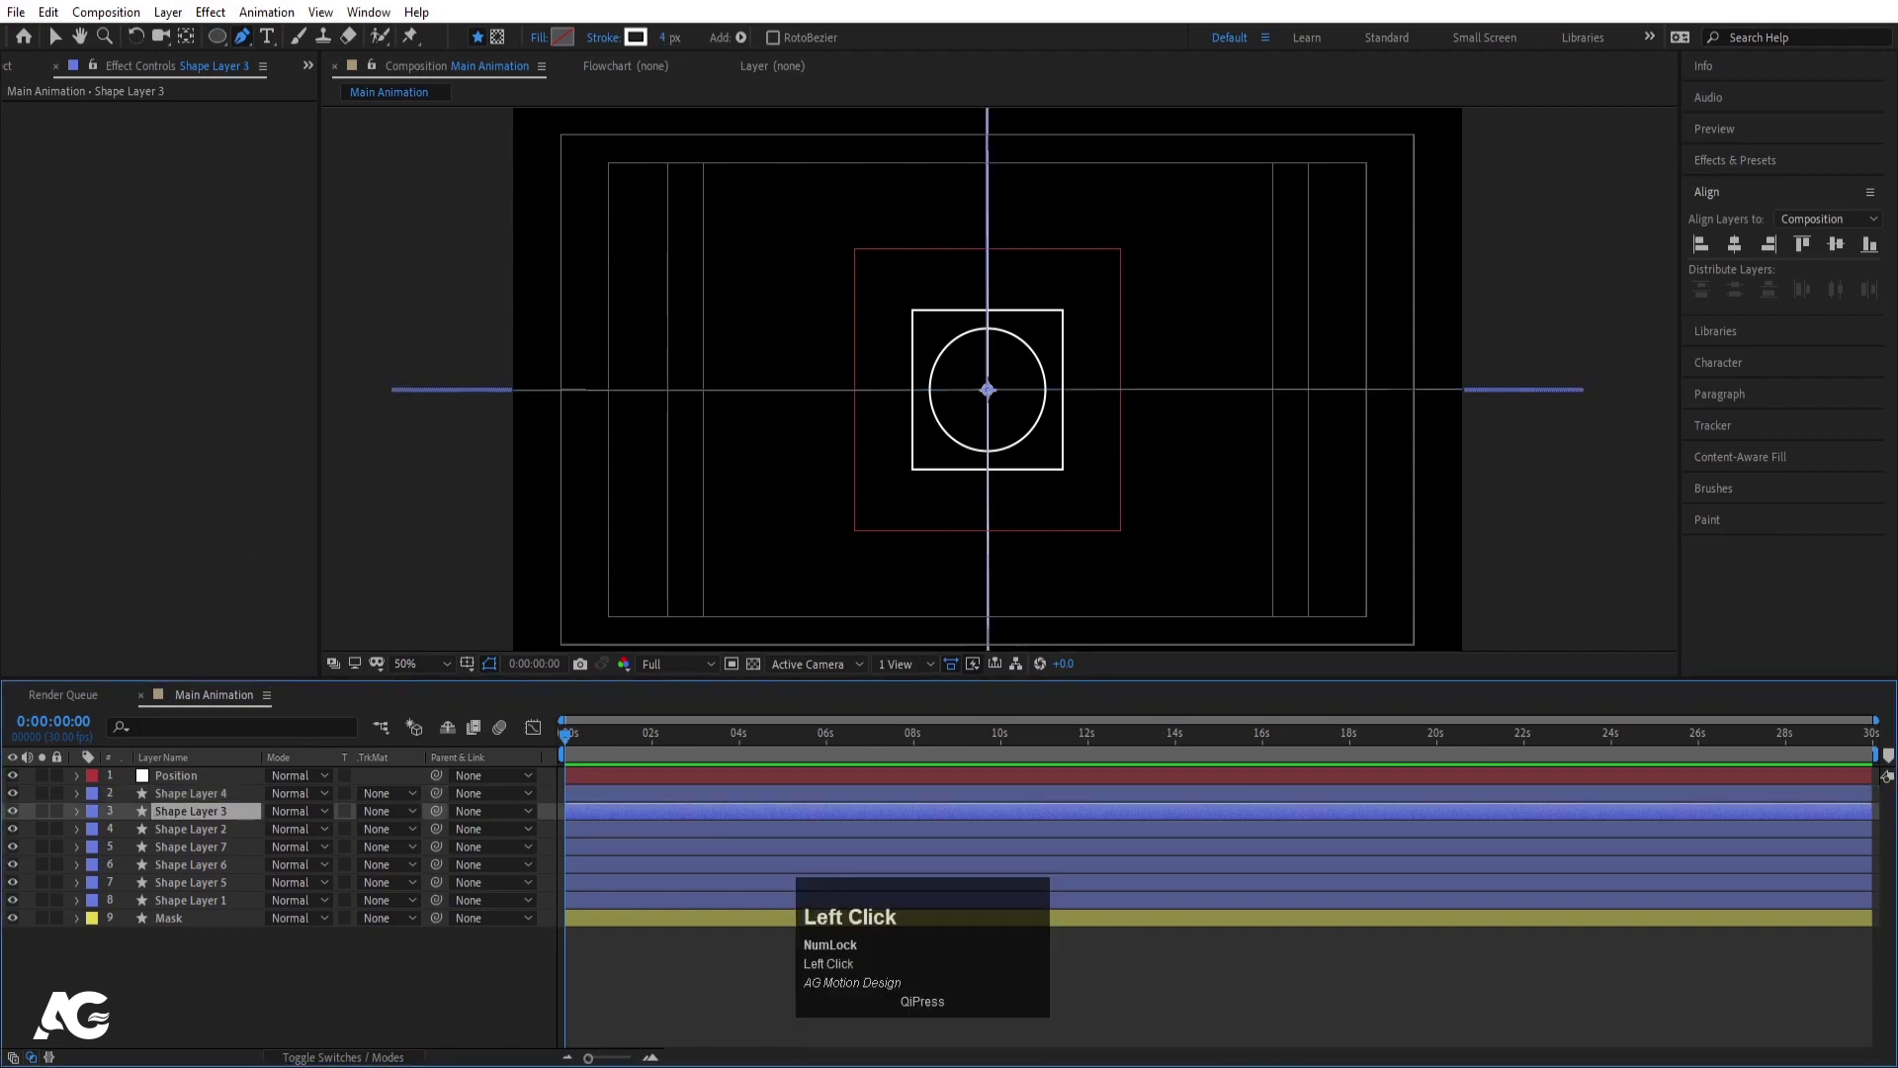
{"action": "key", "text": "Return"}
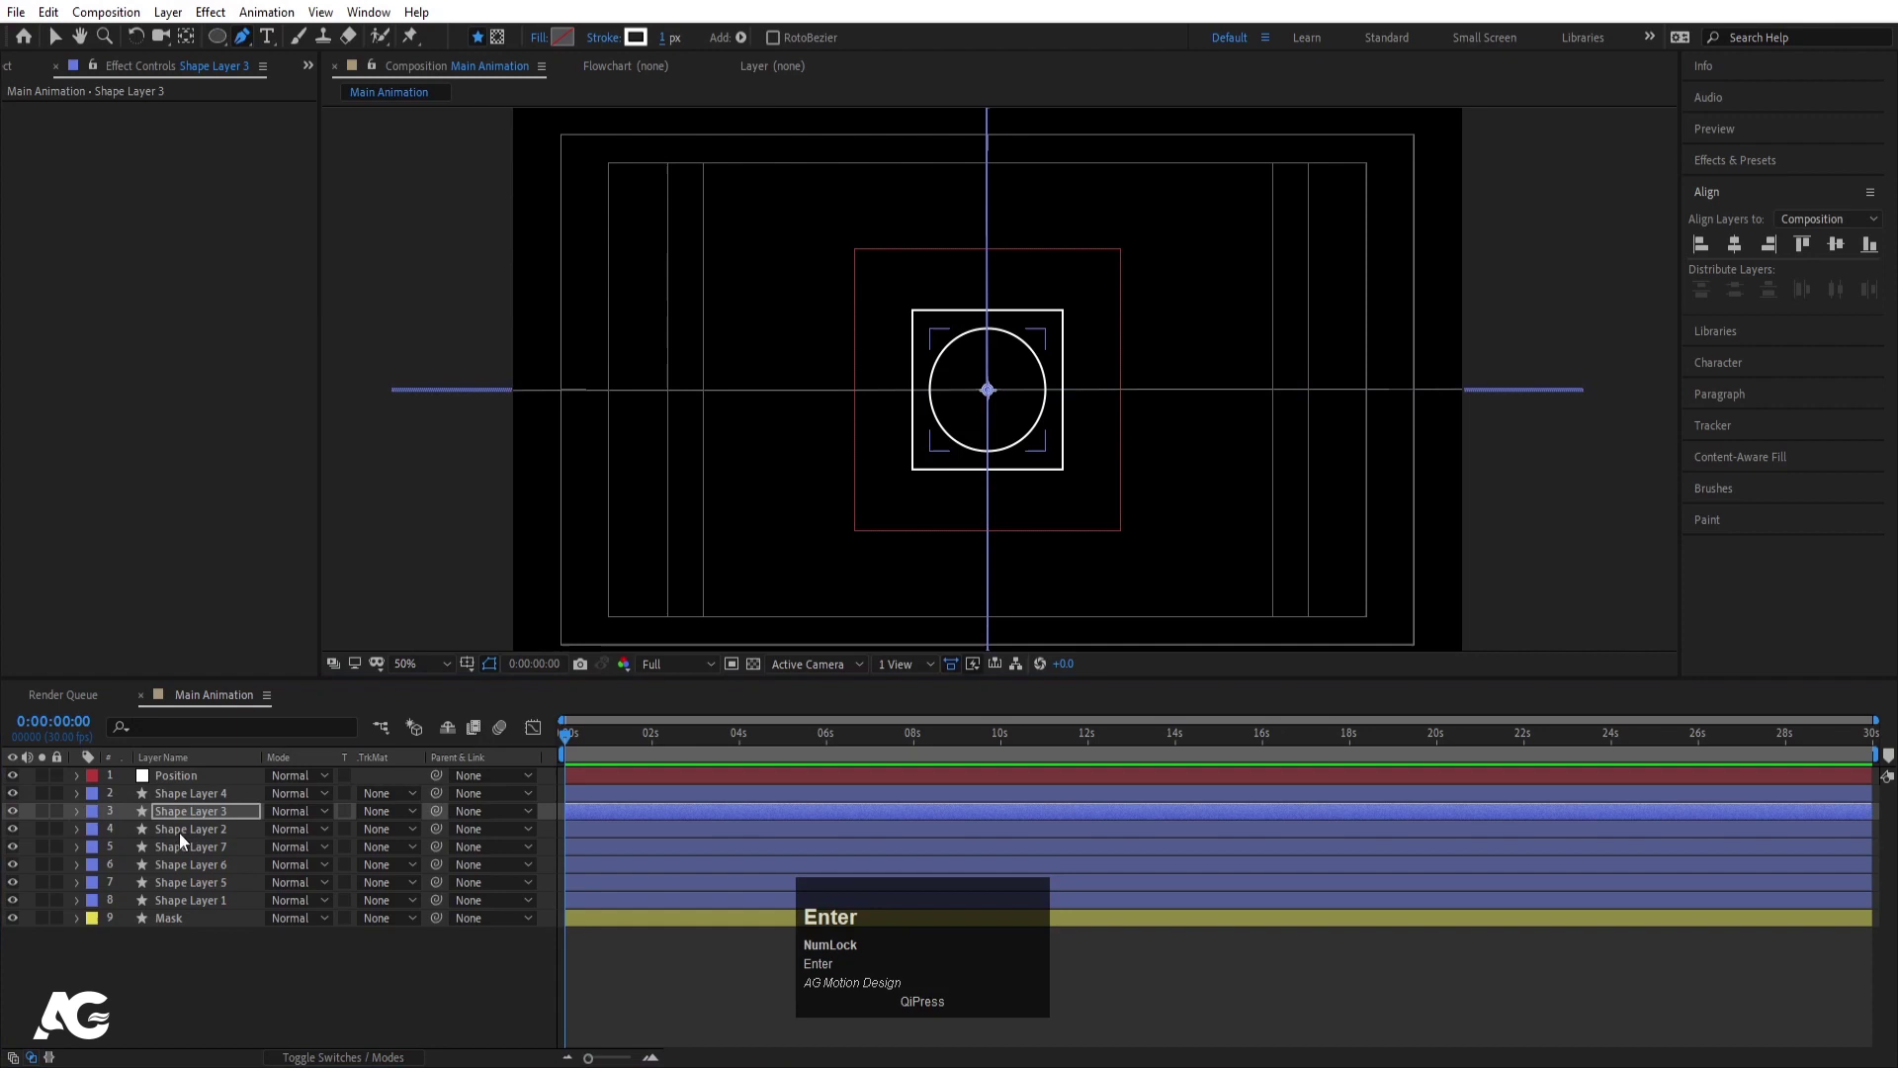
{"action": "left_click", "coordinate": [183, 838]}
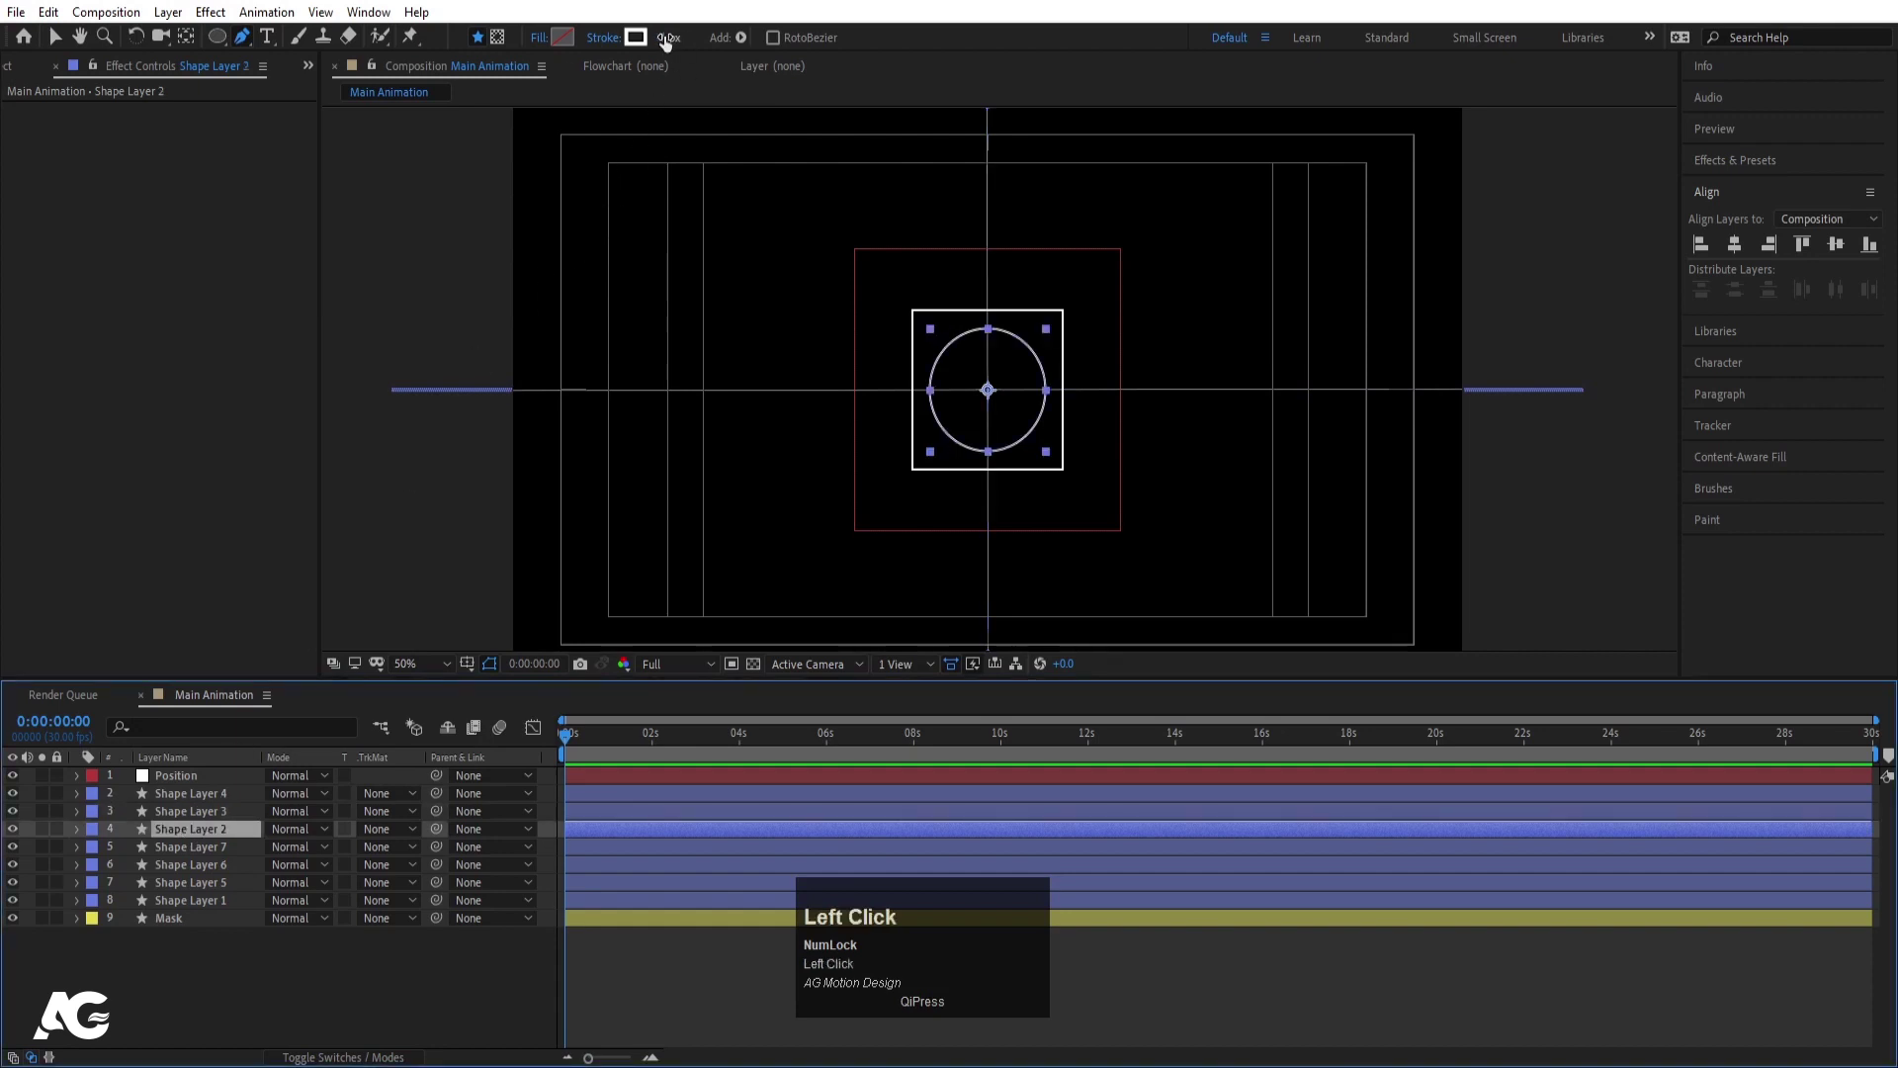
{"action": "key", "text": "Return"}
{"action": "left_click", "coordinate": [149, 1007]}
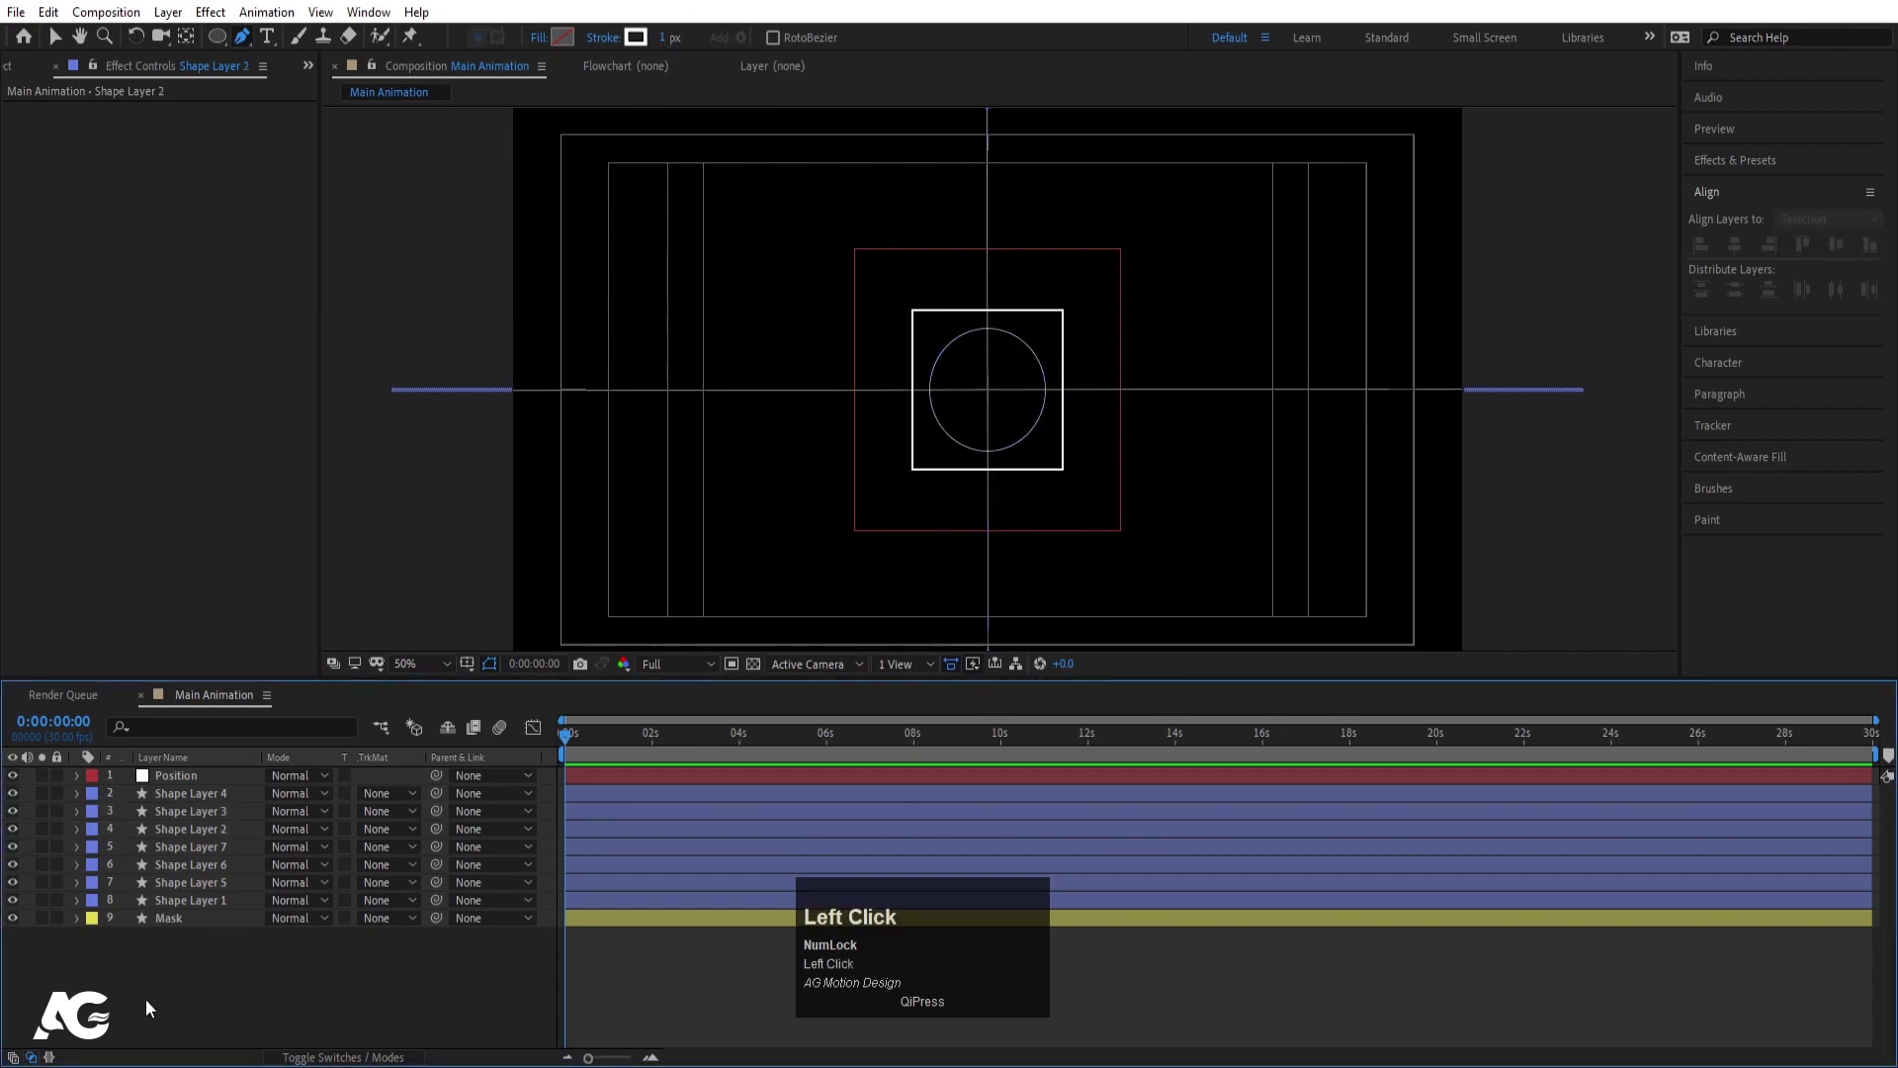
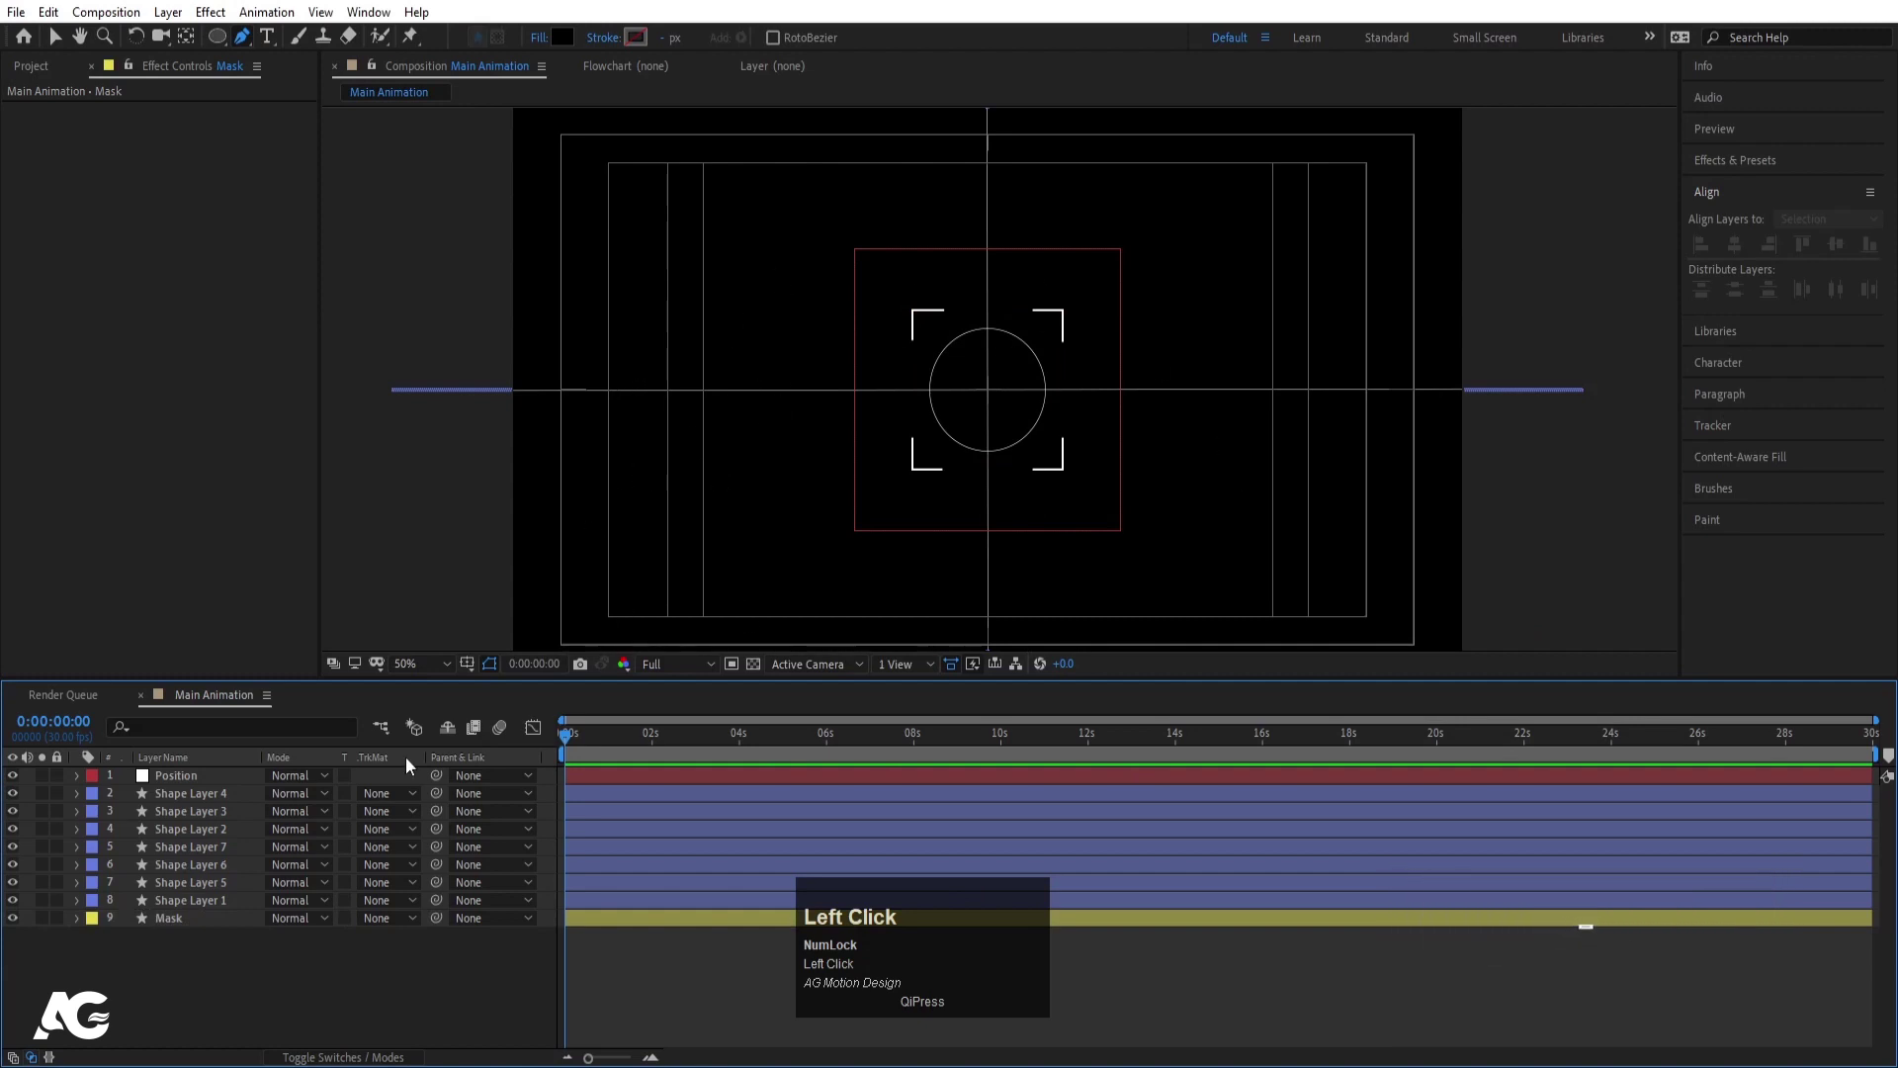
- Parent Shape Layer 4 through Mask to the Position null
{"action": "left_click", "coordinate": [178, 920]}
{"action": "left_click", "coordinate": [187, 806]}
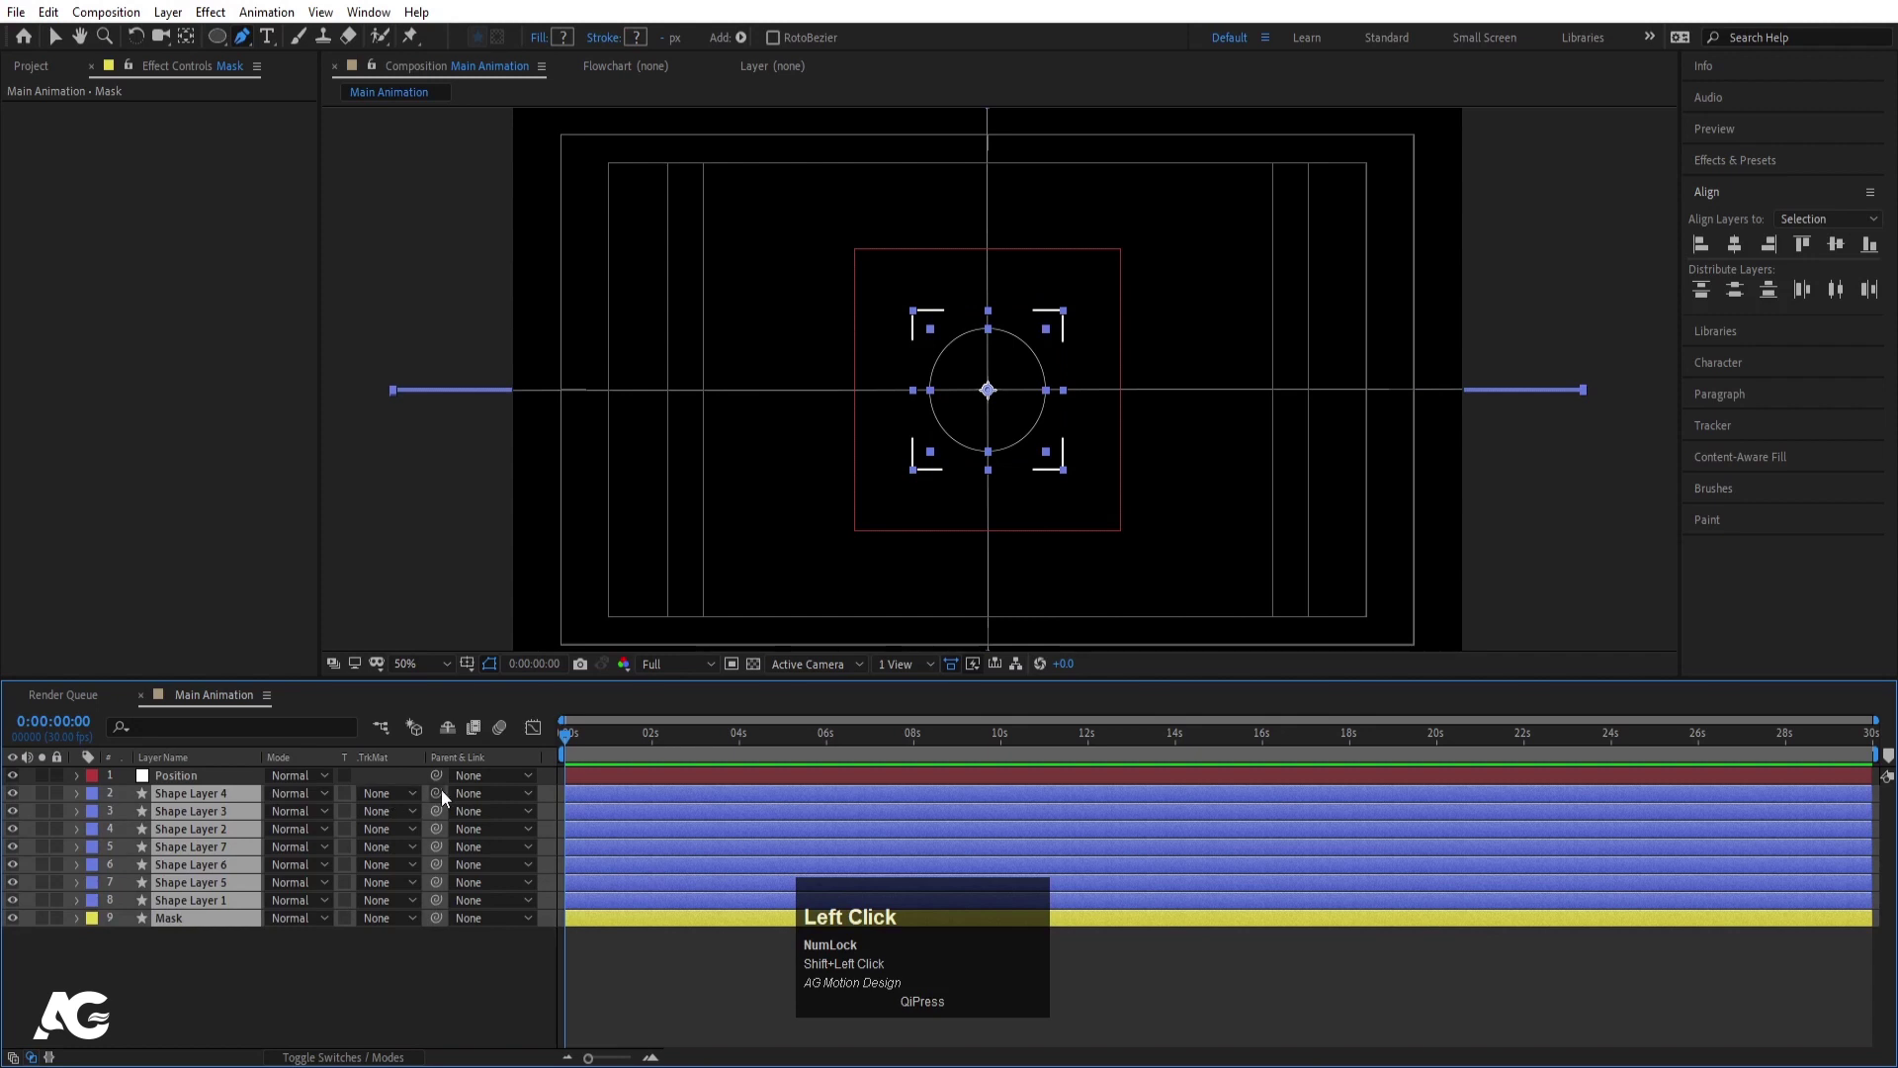
{"action": "left_click_drag", "start_coordinate": [348, 810], "coordinate": [200, 781]}
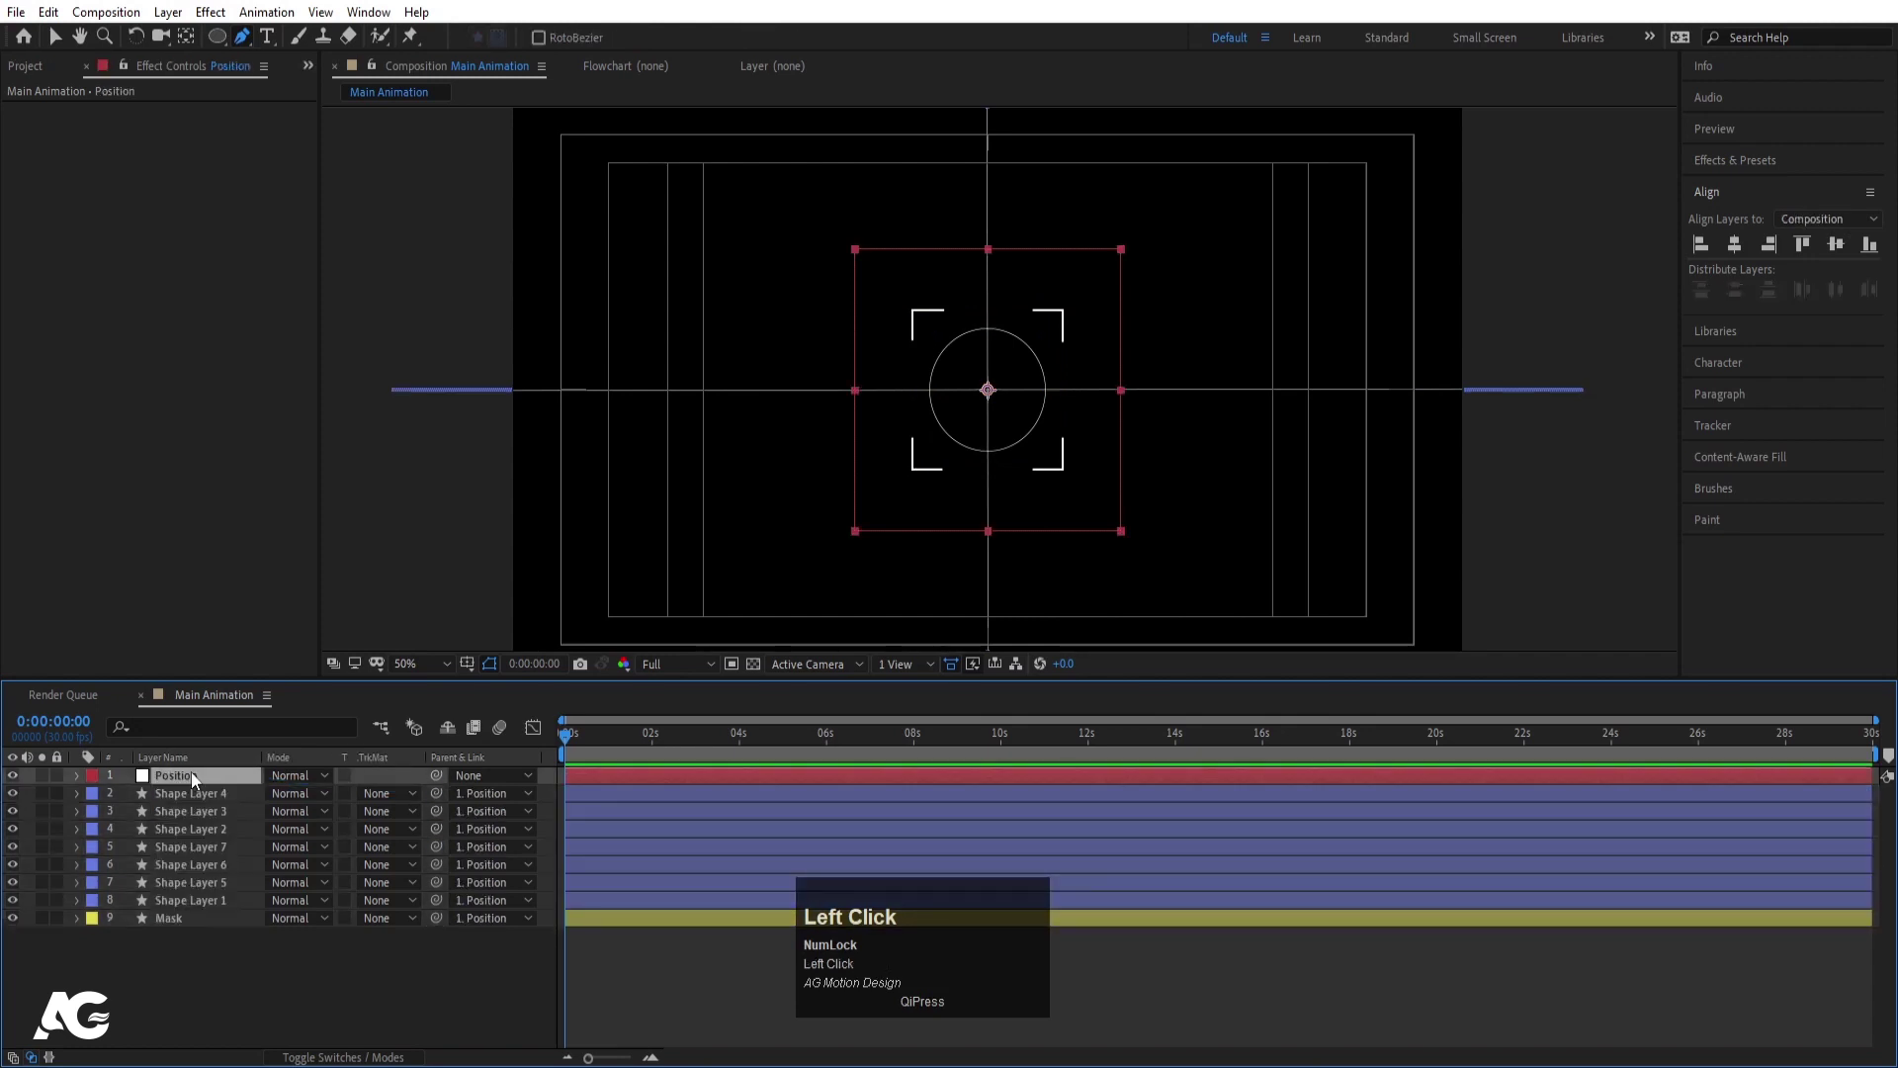
- Test-move the Position null to verify the rig, then undo the move
{"action": "key", "text": "p"}
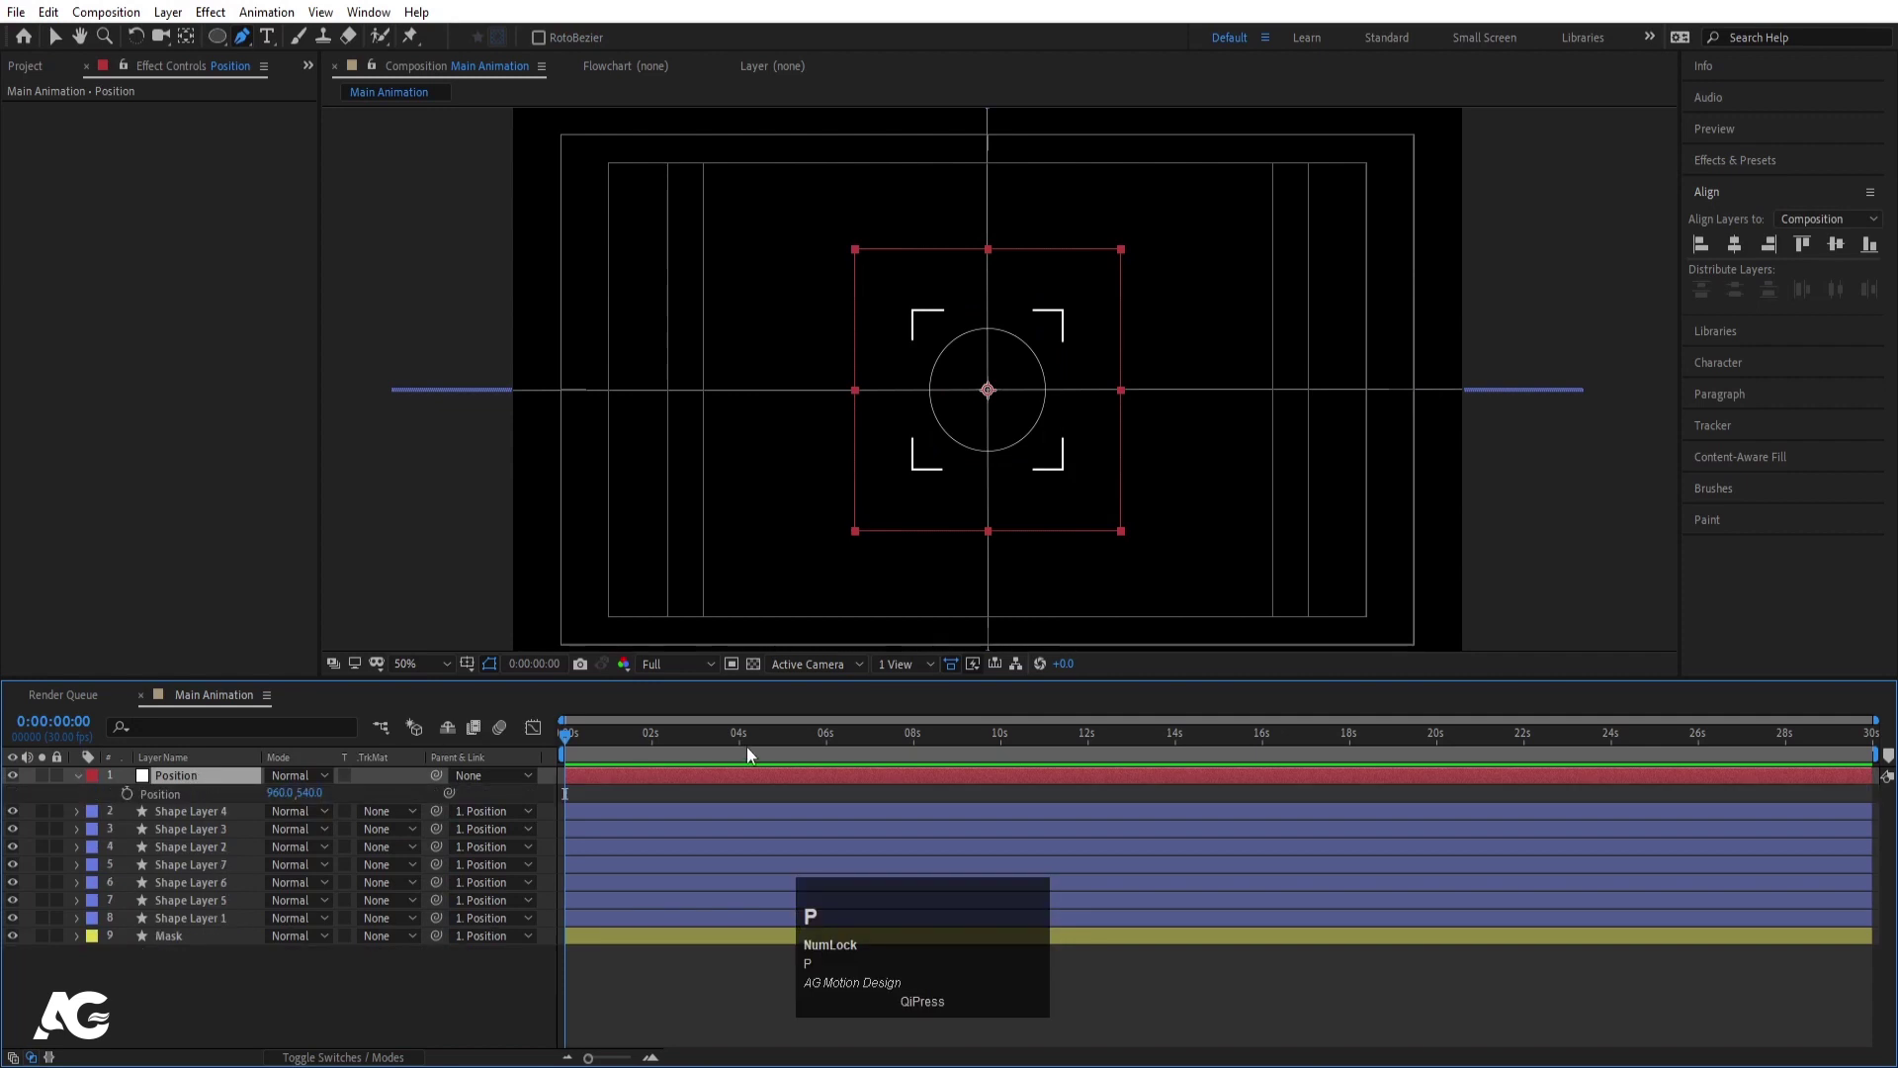
{"action": "key", "text": "v"}
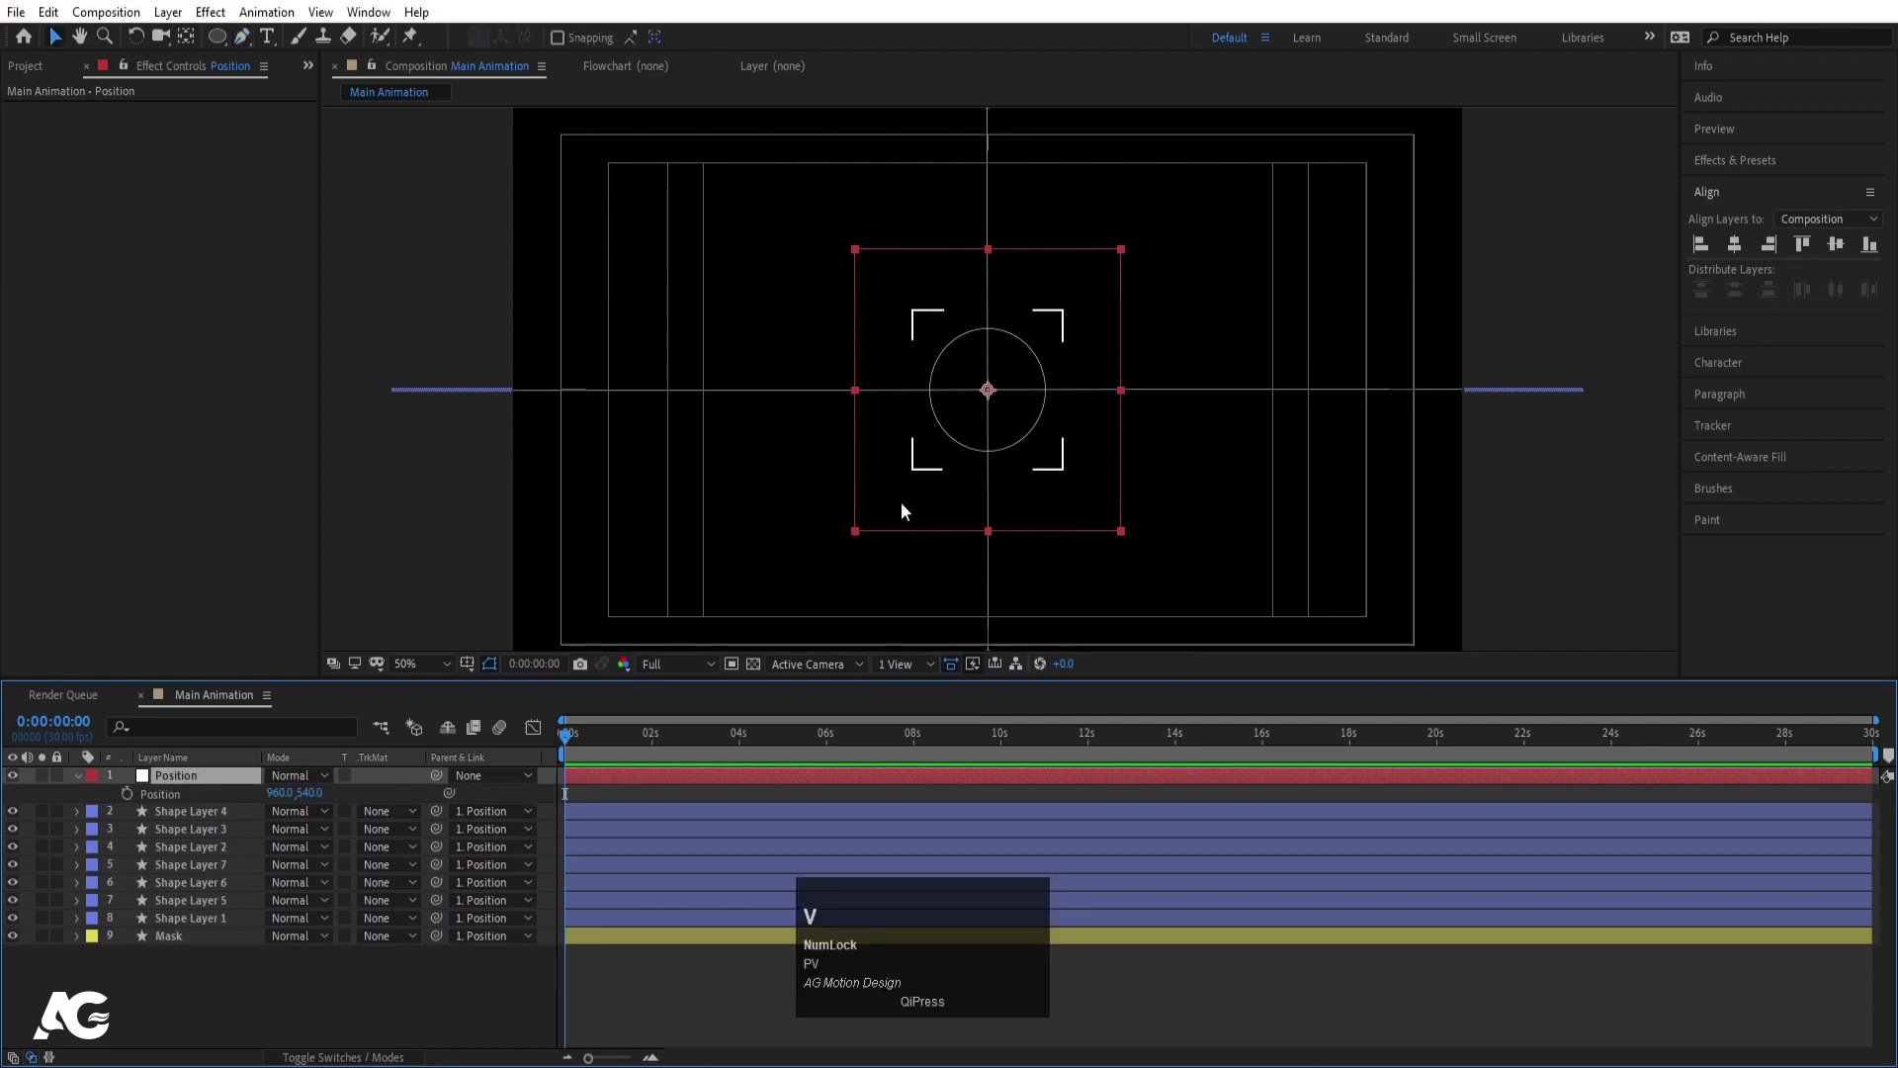
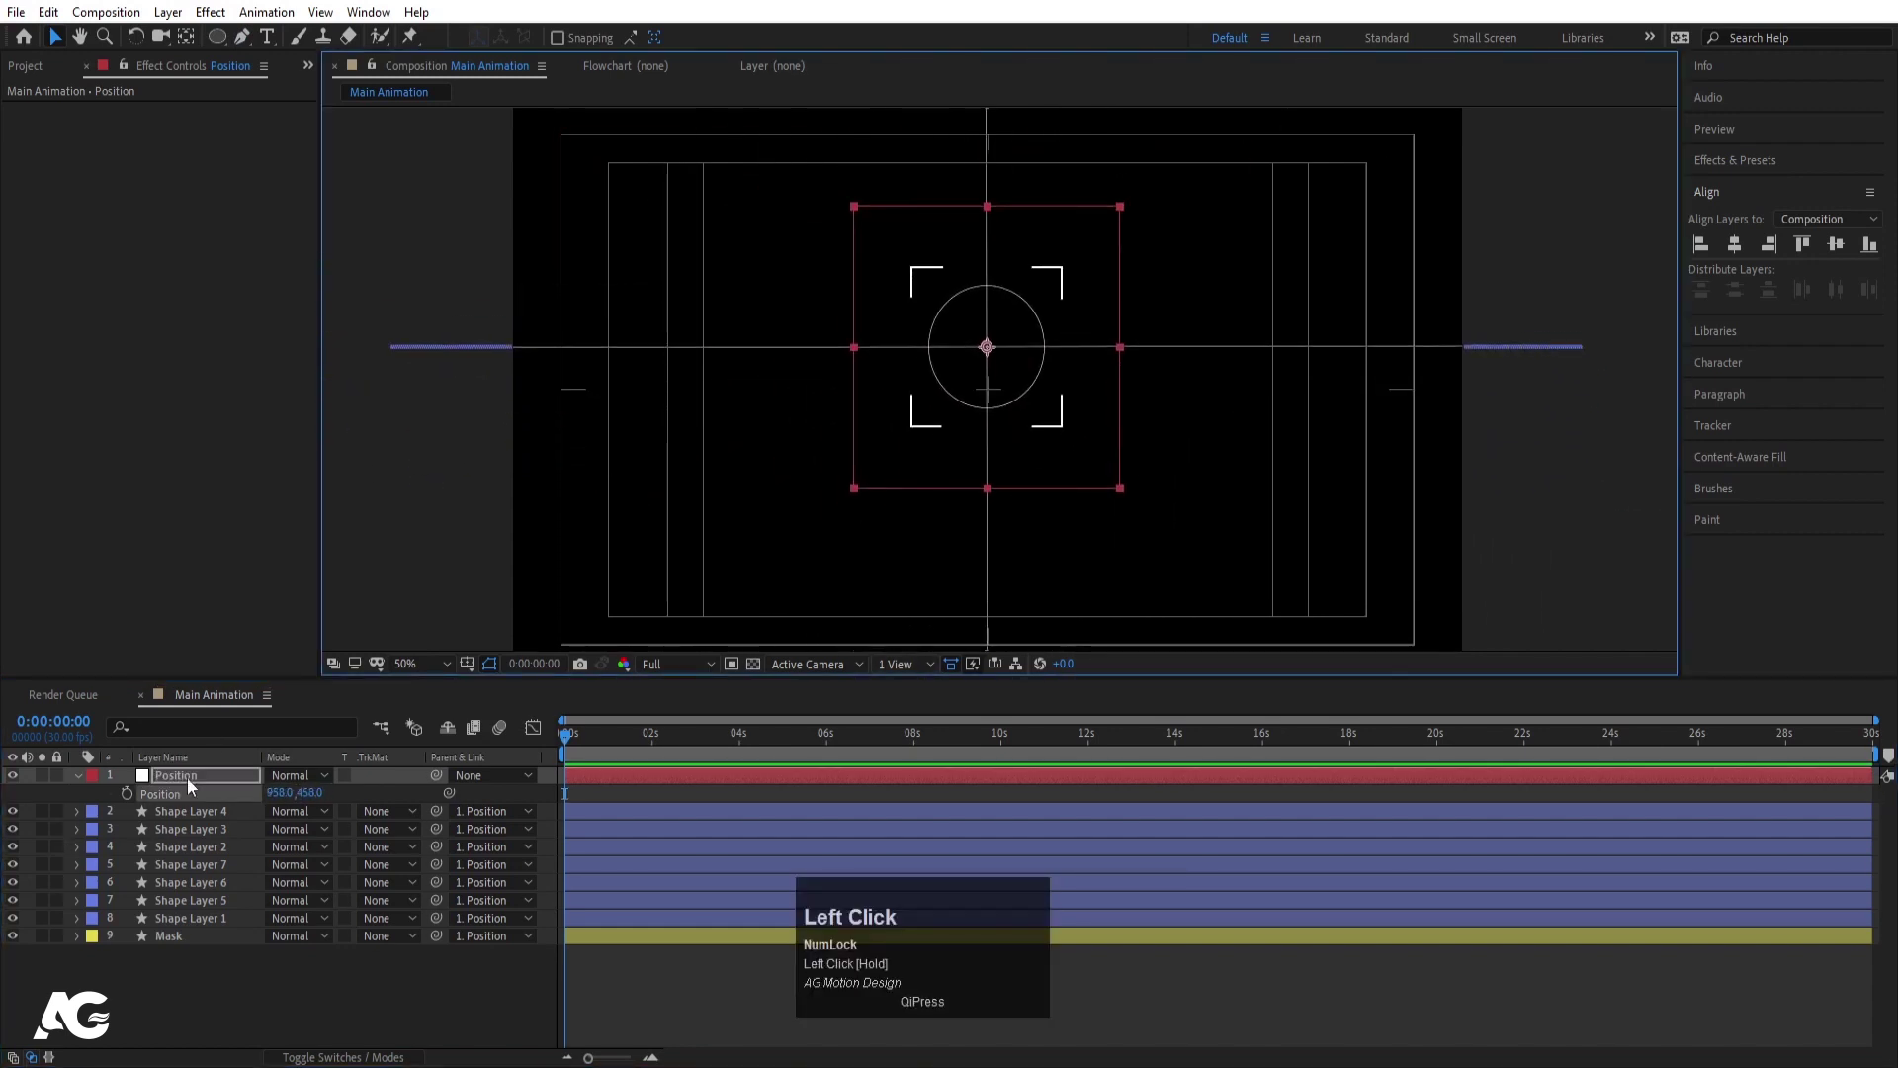
{"action": "key", "text": "ctrl+z"}
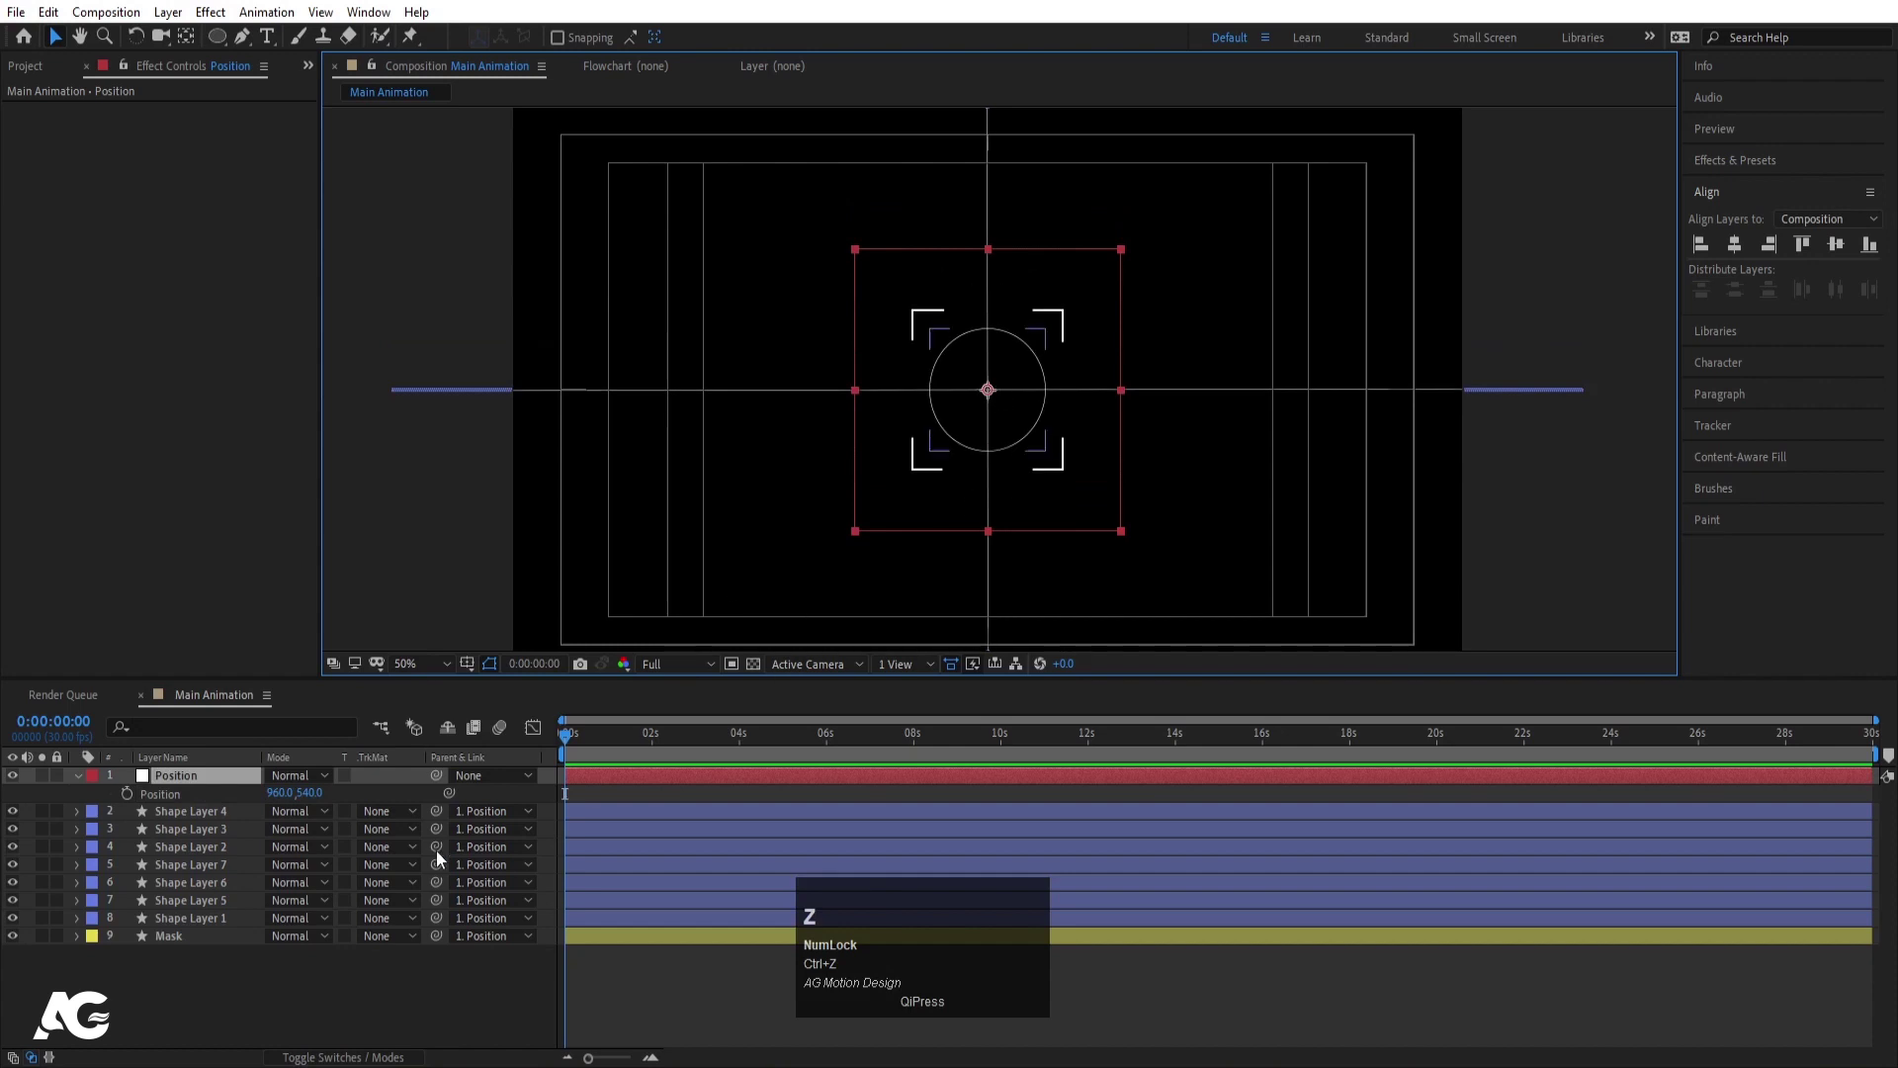
{"action": "left_click", "coordinate": [569, 801]}
{"action": "key", "text": "y"}
{"action": "left_click", "coordinate": [204, 995]}
- Add a bold white FOCUS text layer, centre its anchor and check its scale
{"action": "key", "text": "u"}
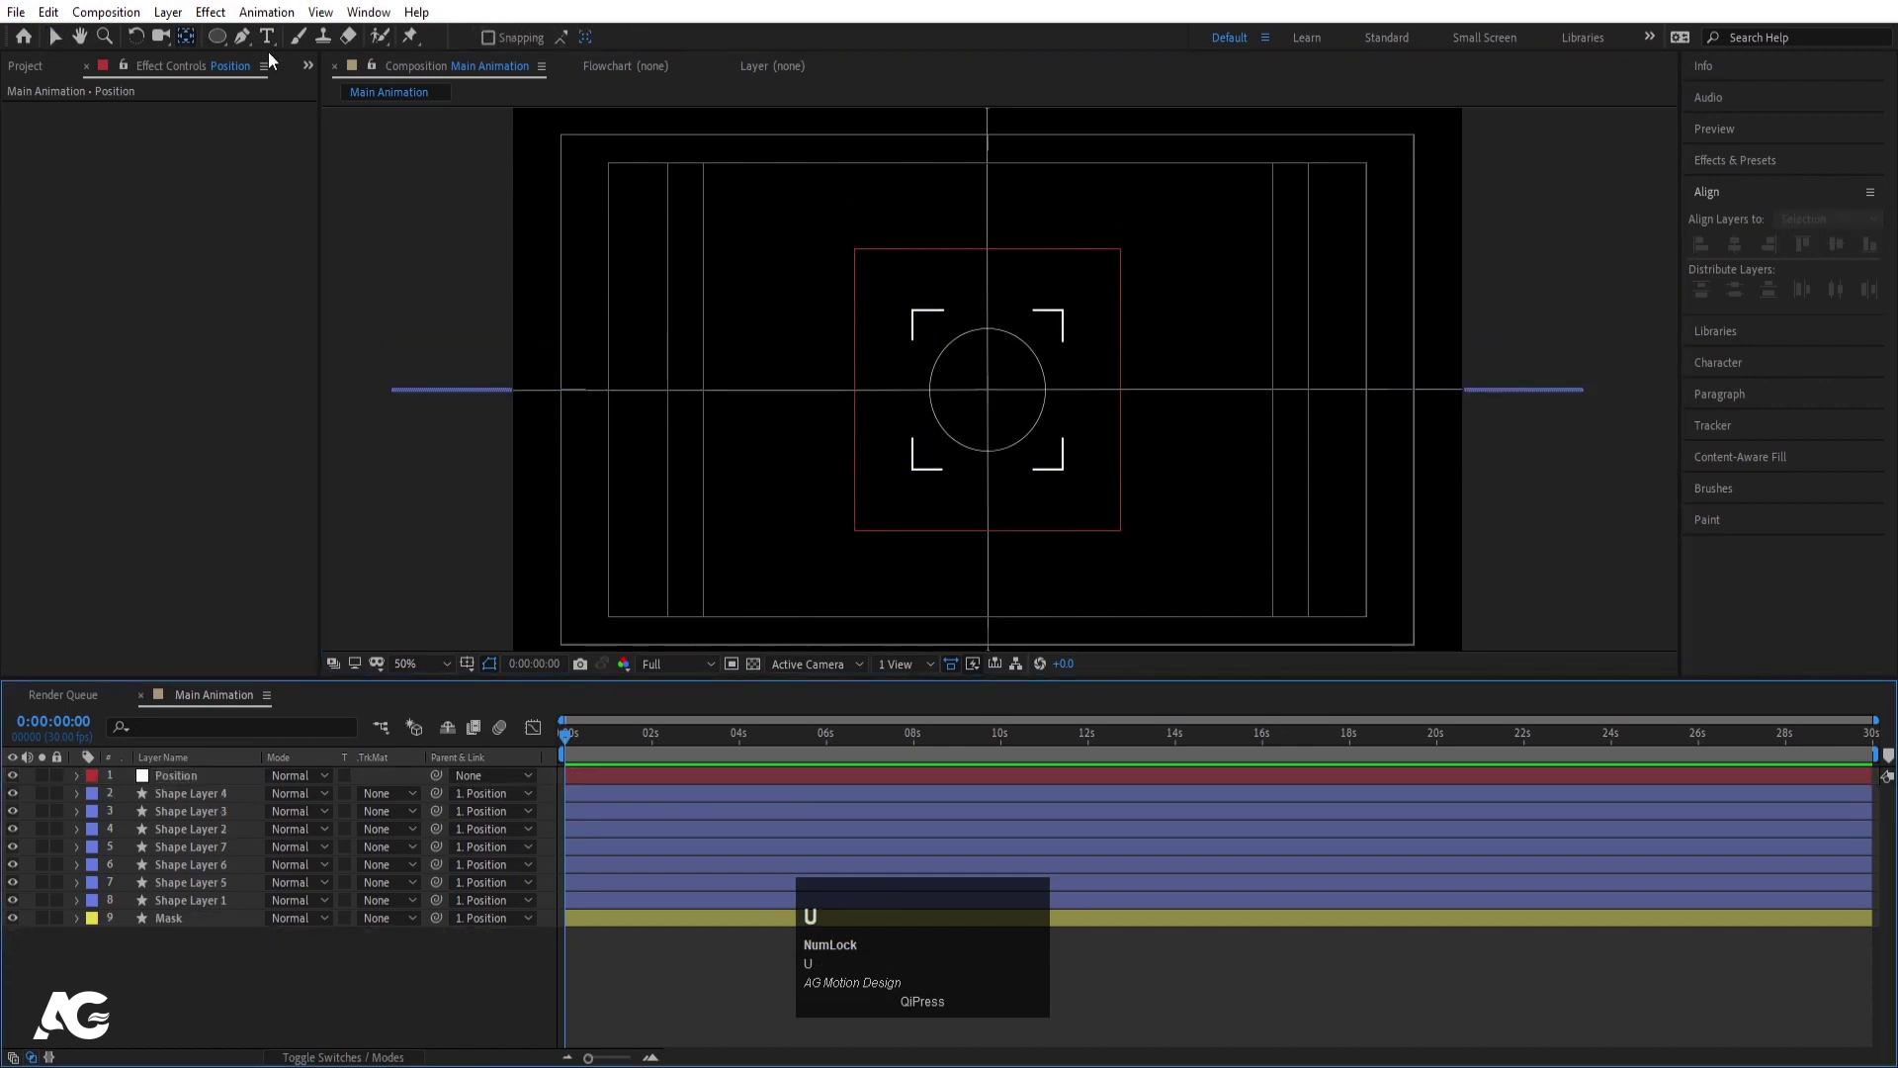
{"action": "left_click", "coordinate": [269, 36]}
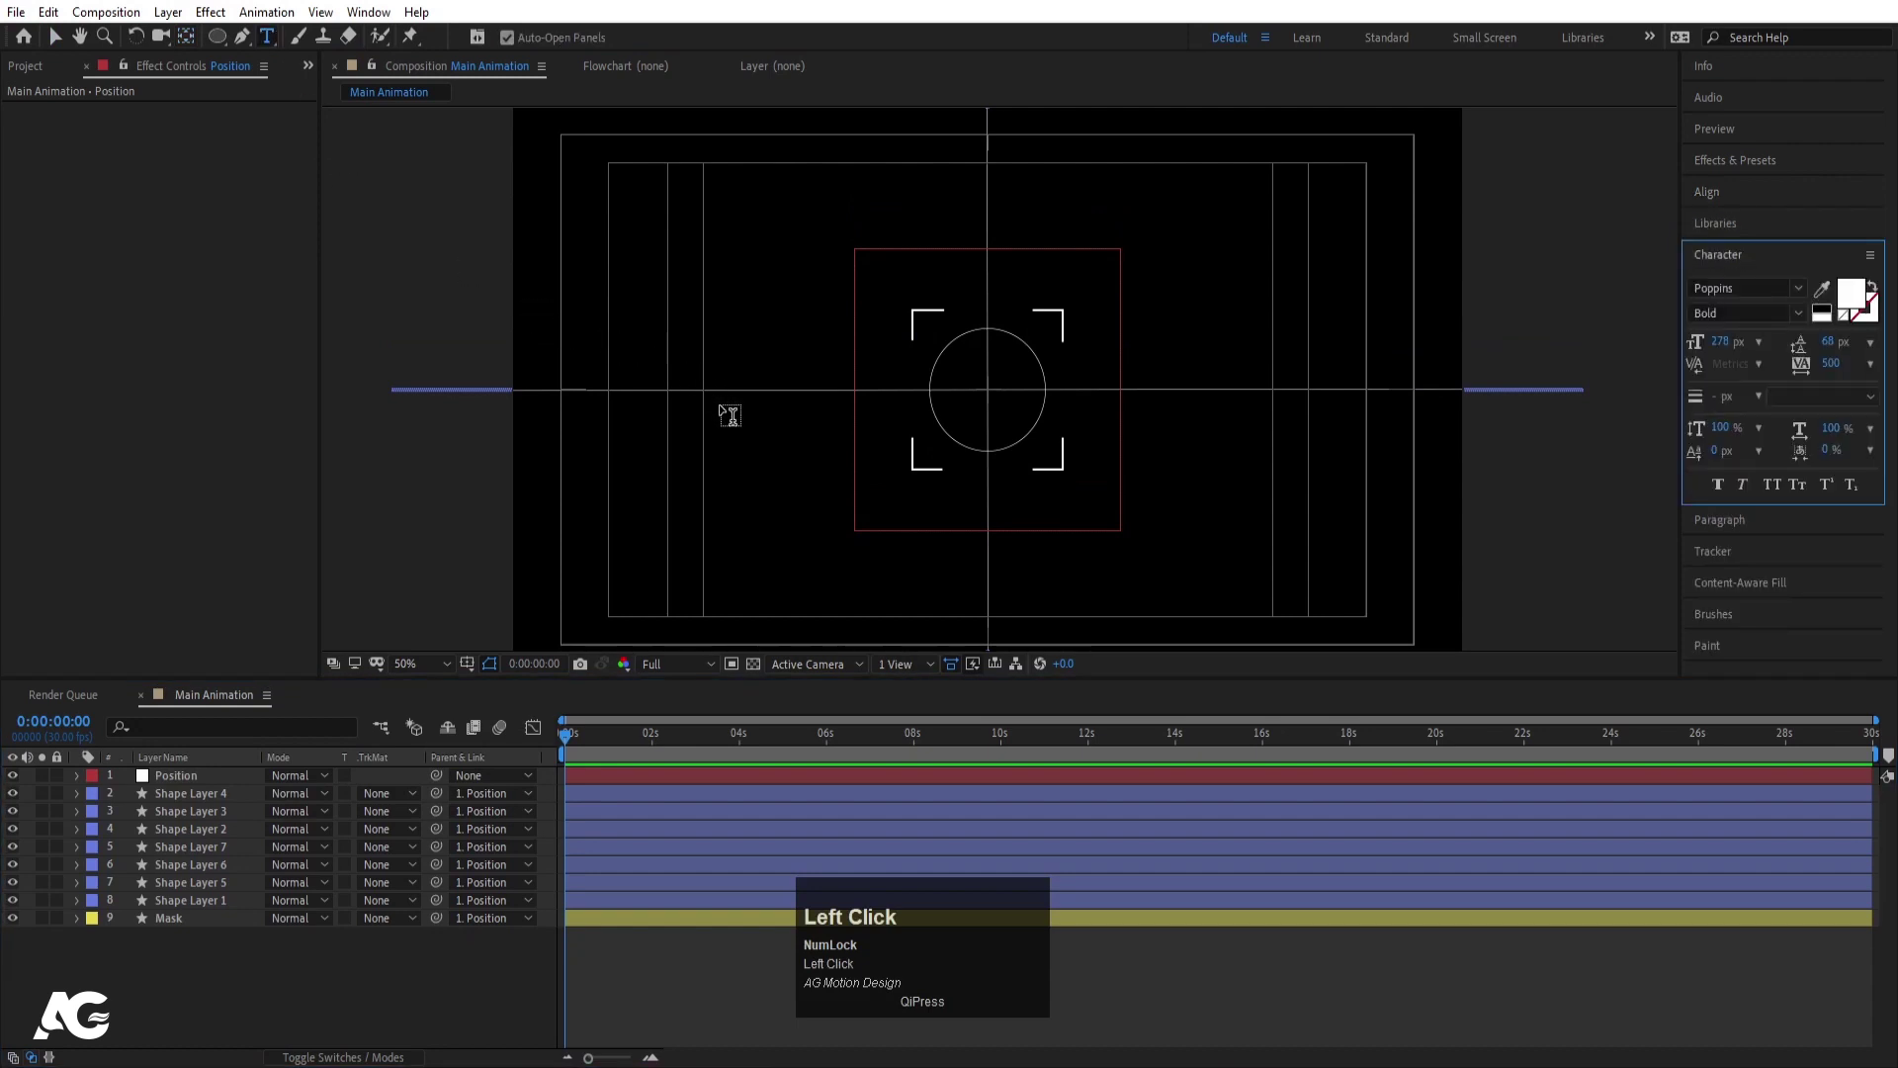
{"action": "key", "text": "shift+f"}
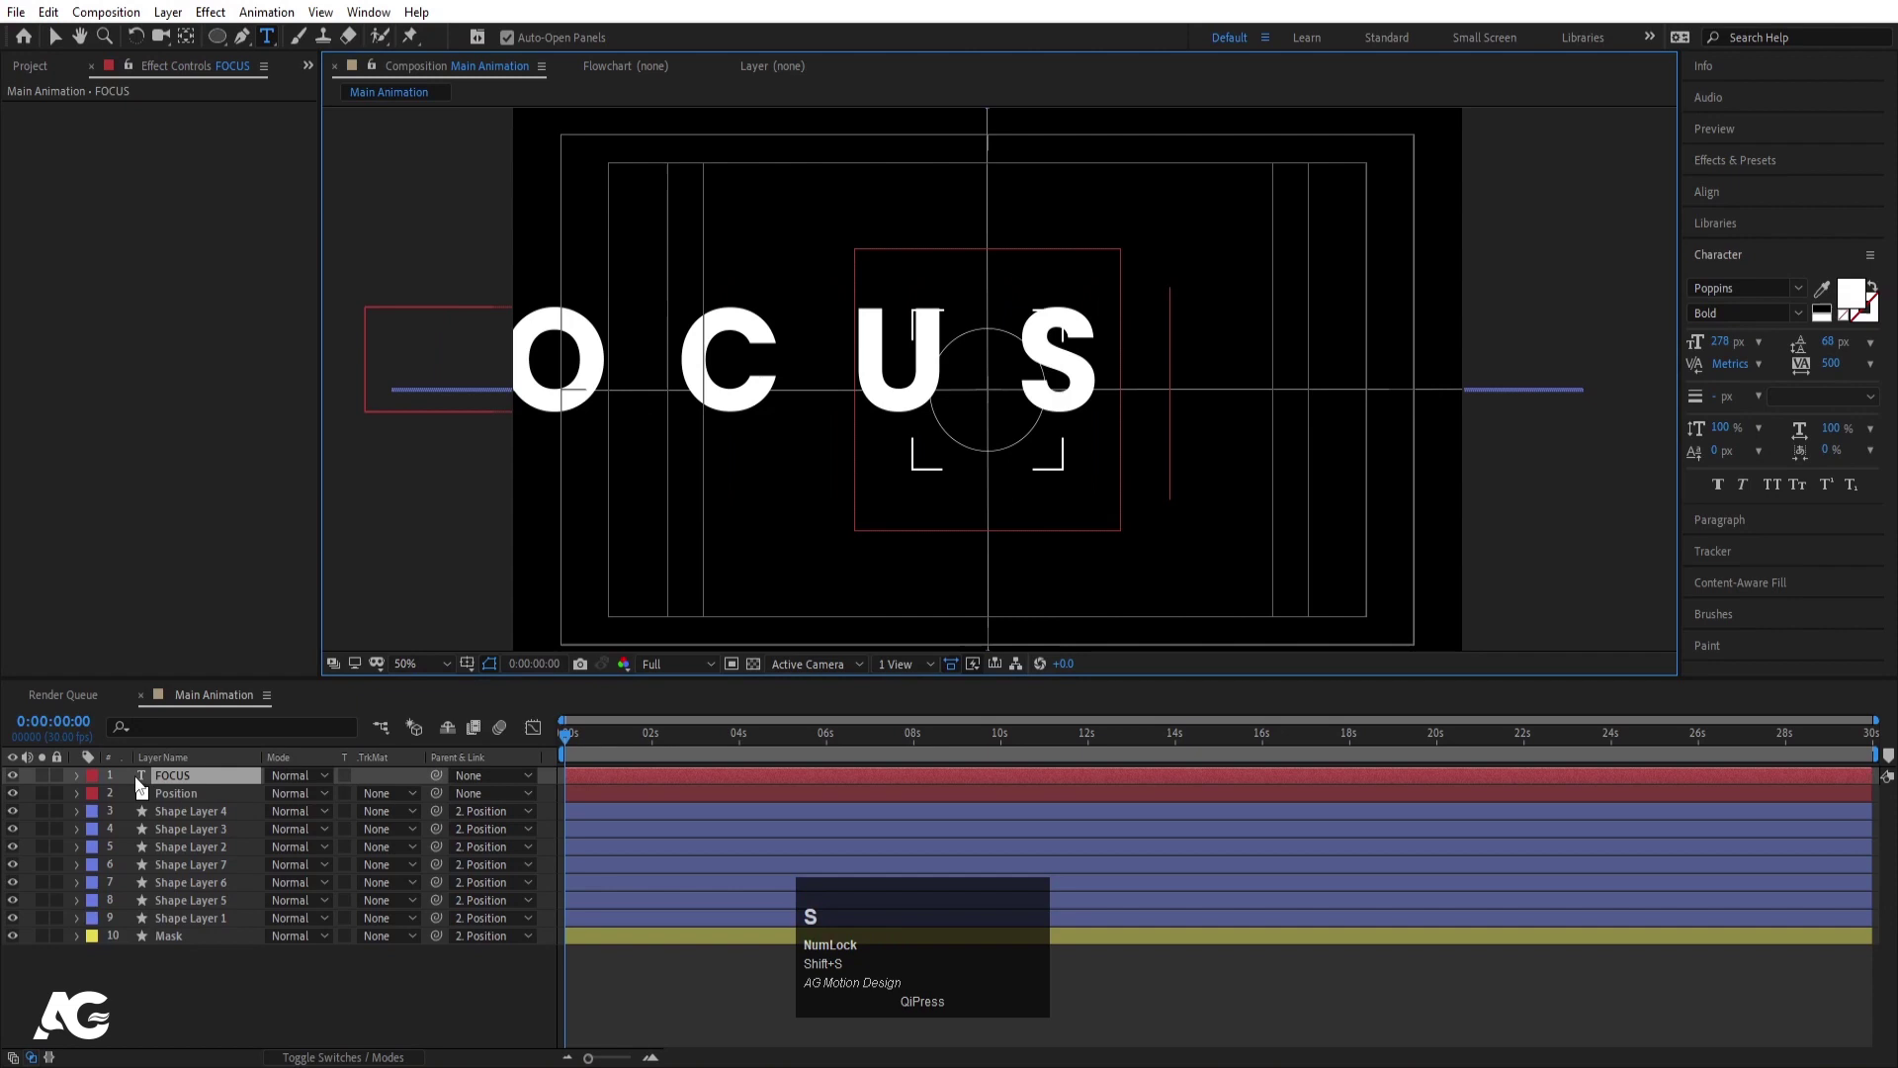
{"action": "left_click", "coordinate": [161, 777]}
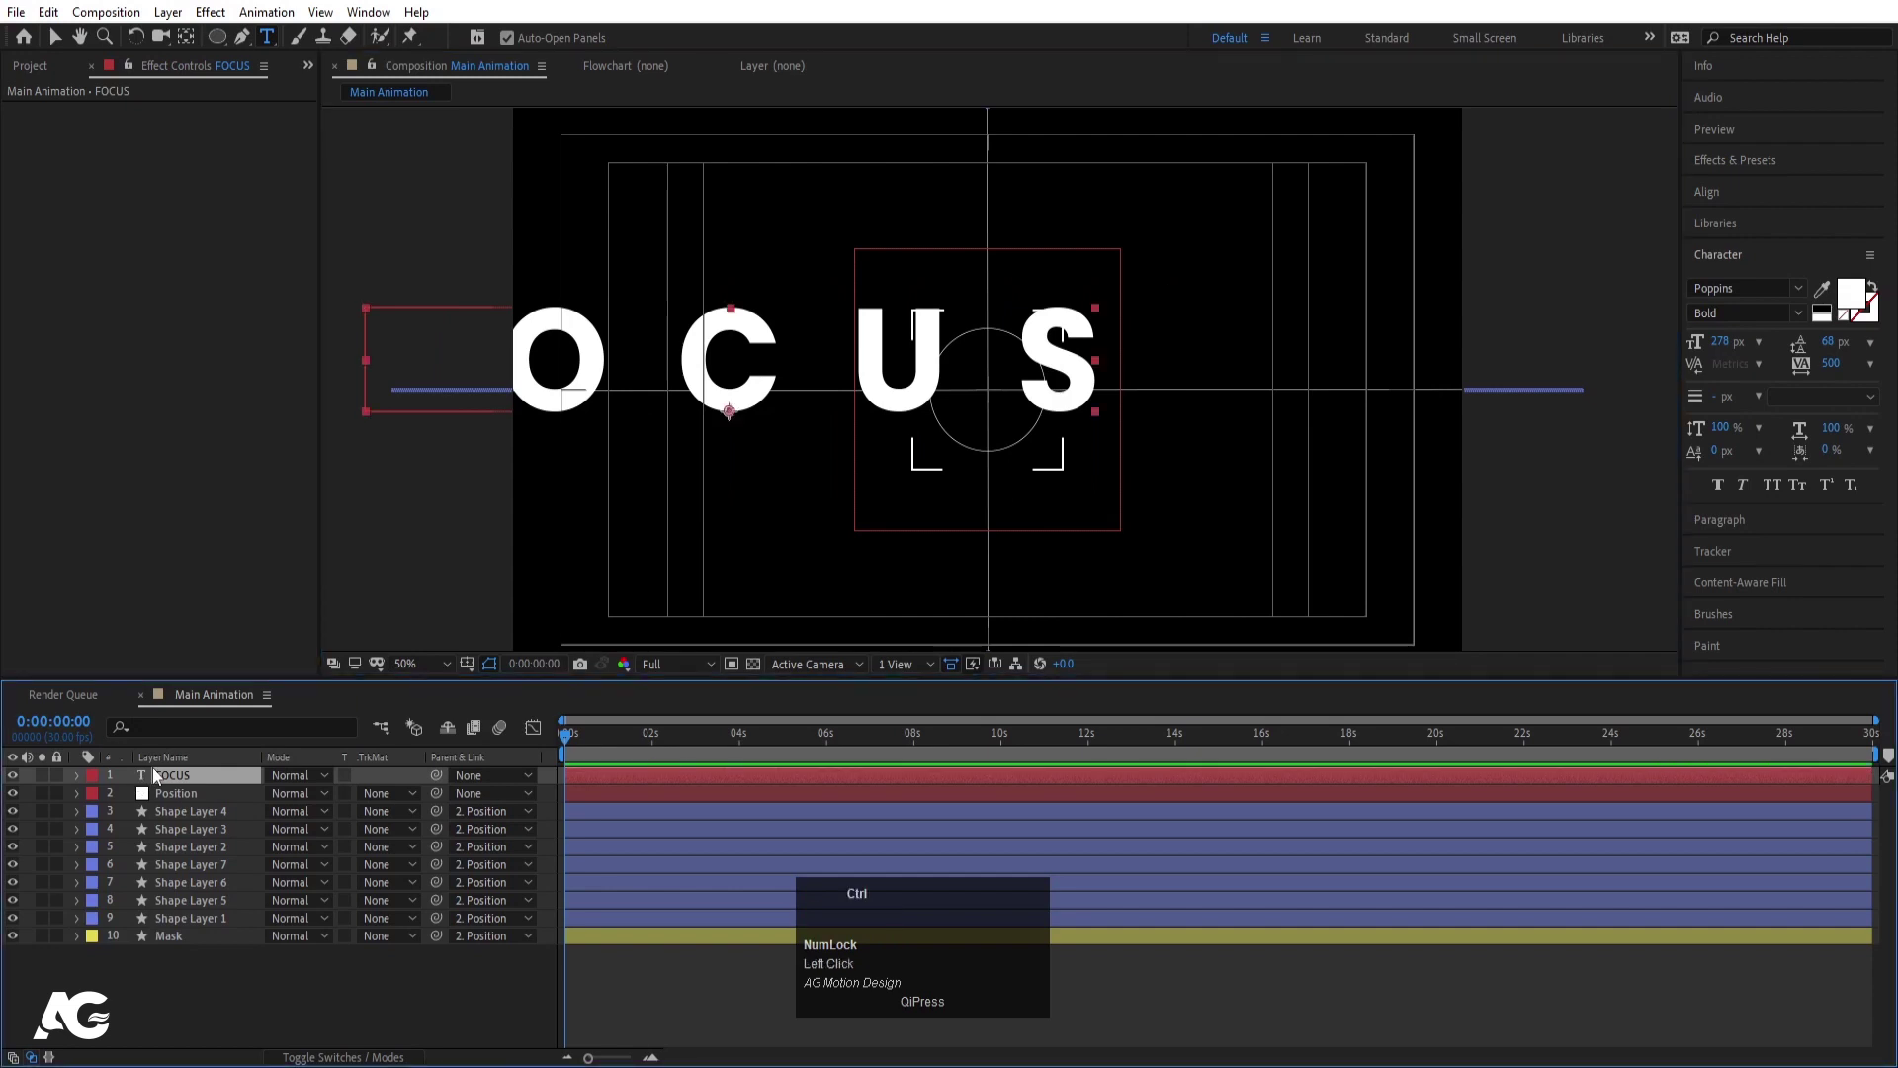
{"action": "key", "text": "ctrl+alt+Home"}
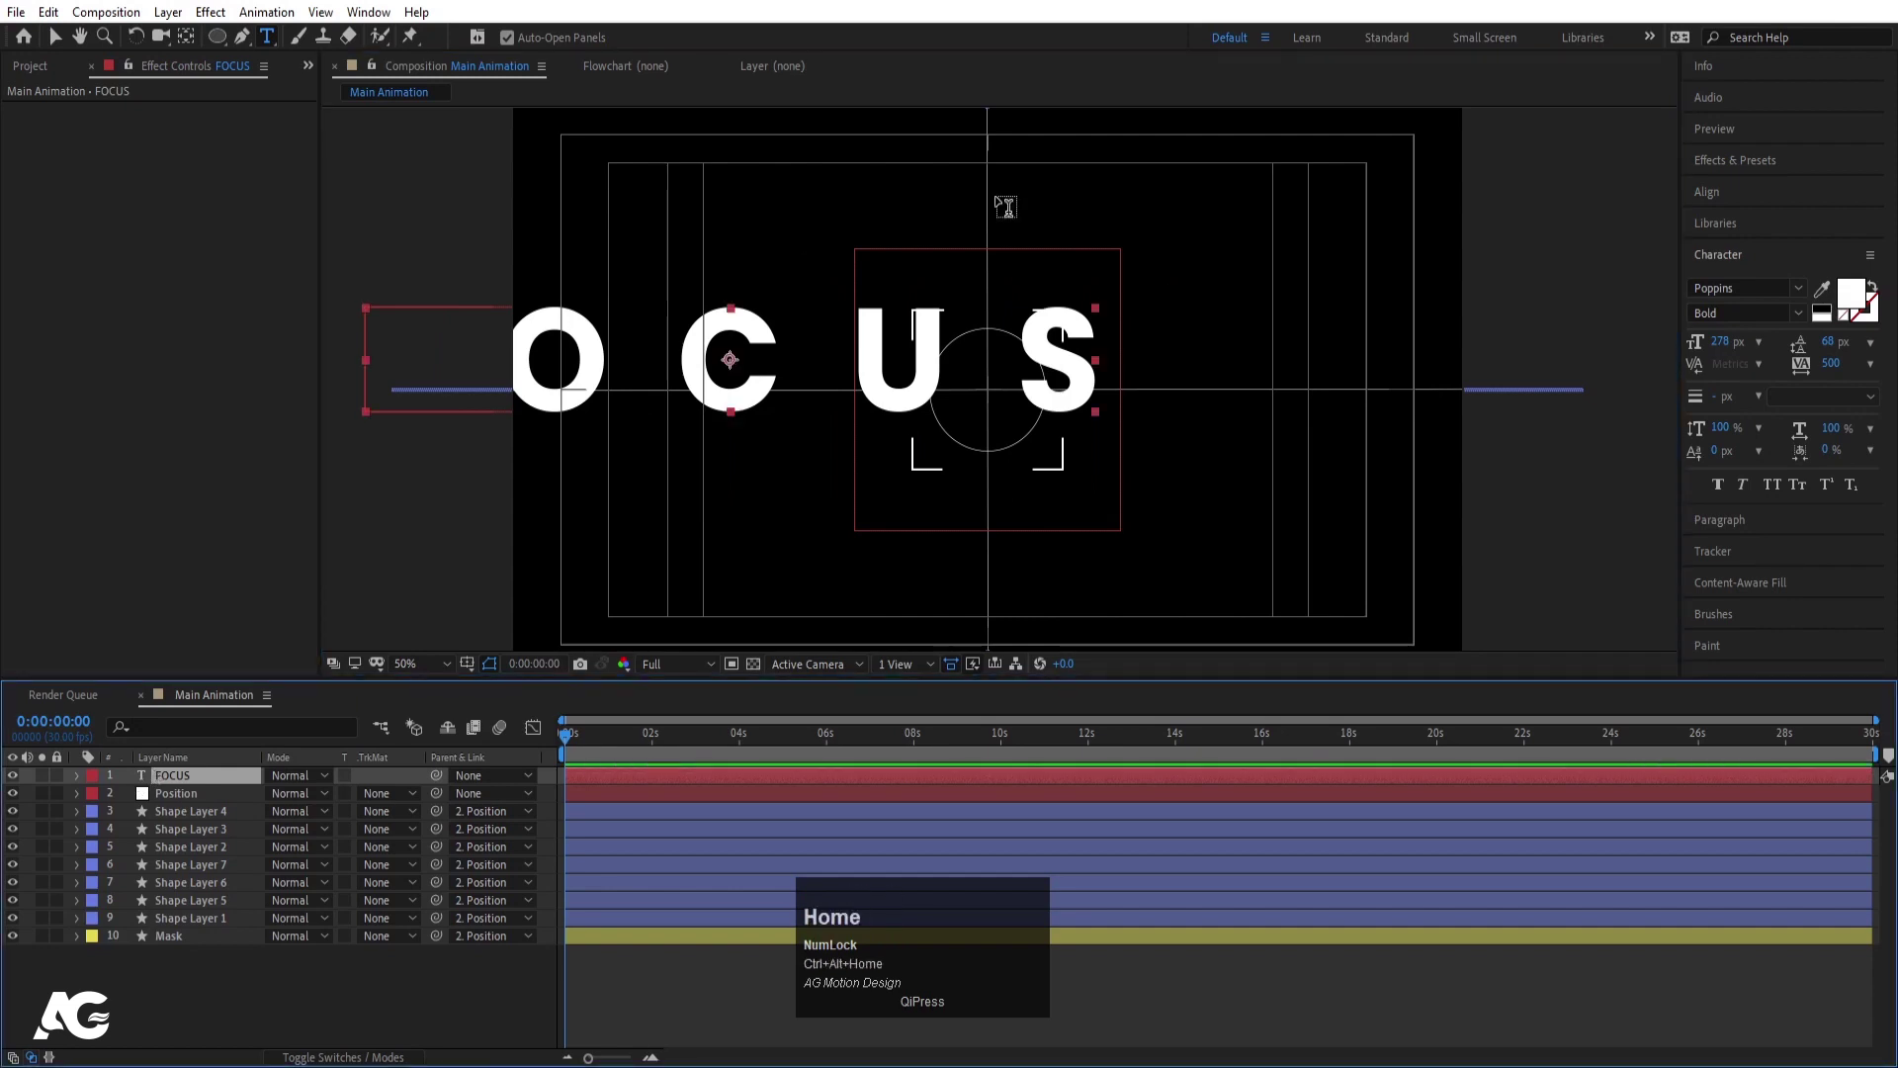
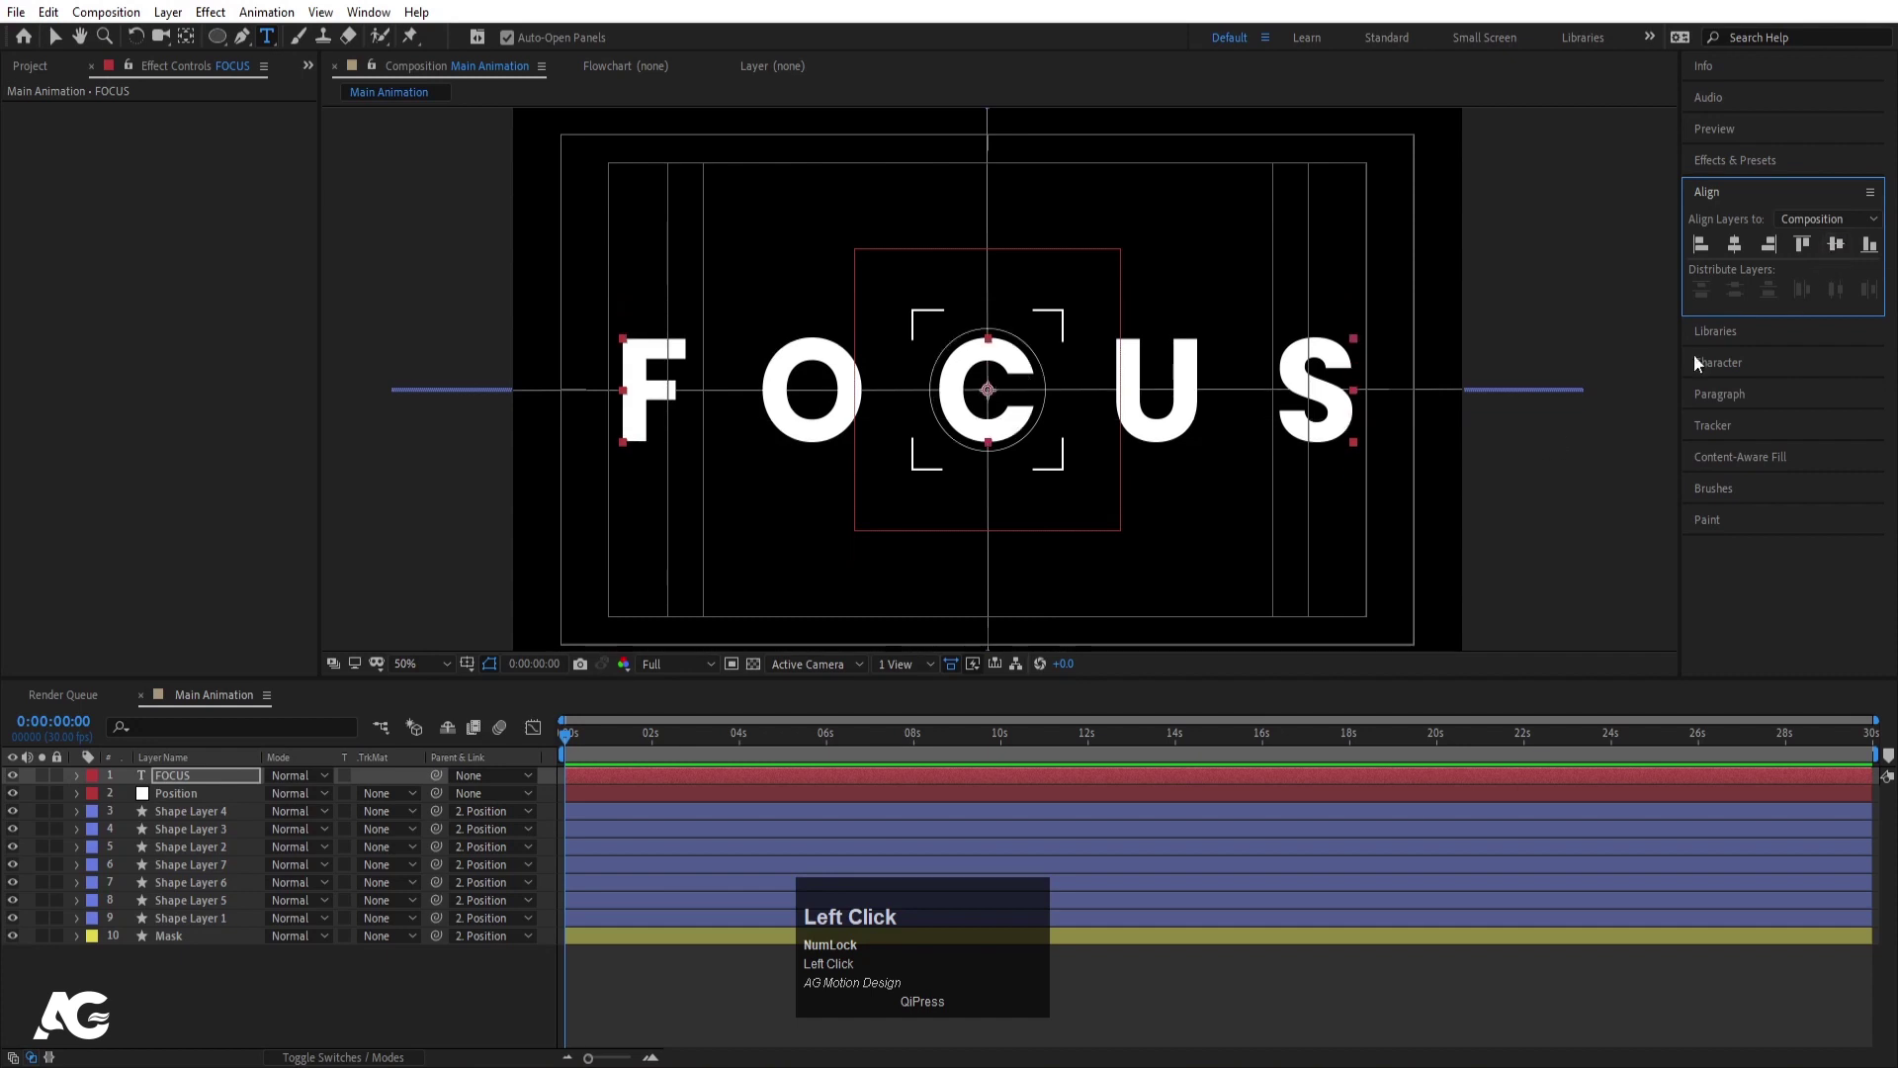
{"action": "key", "text": "s"}
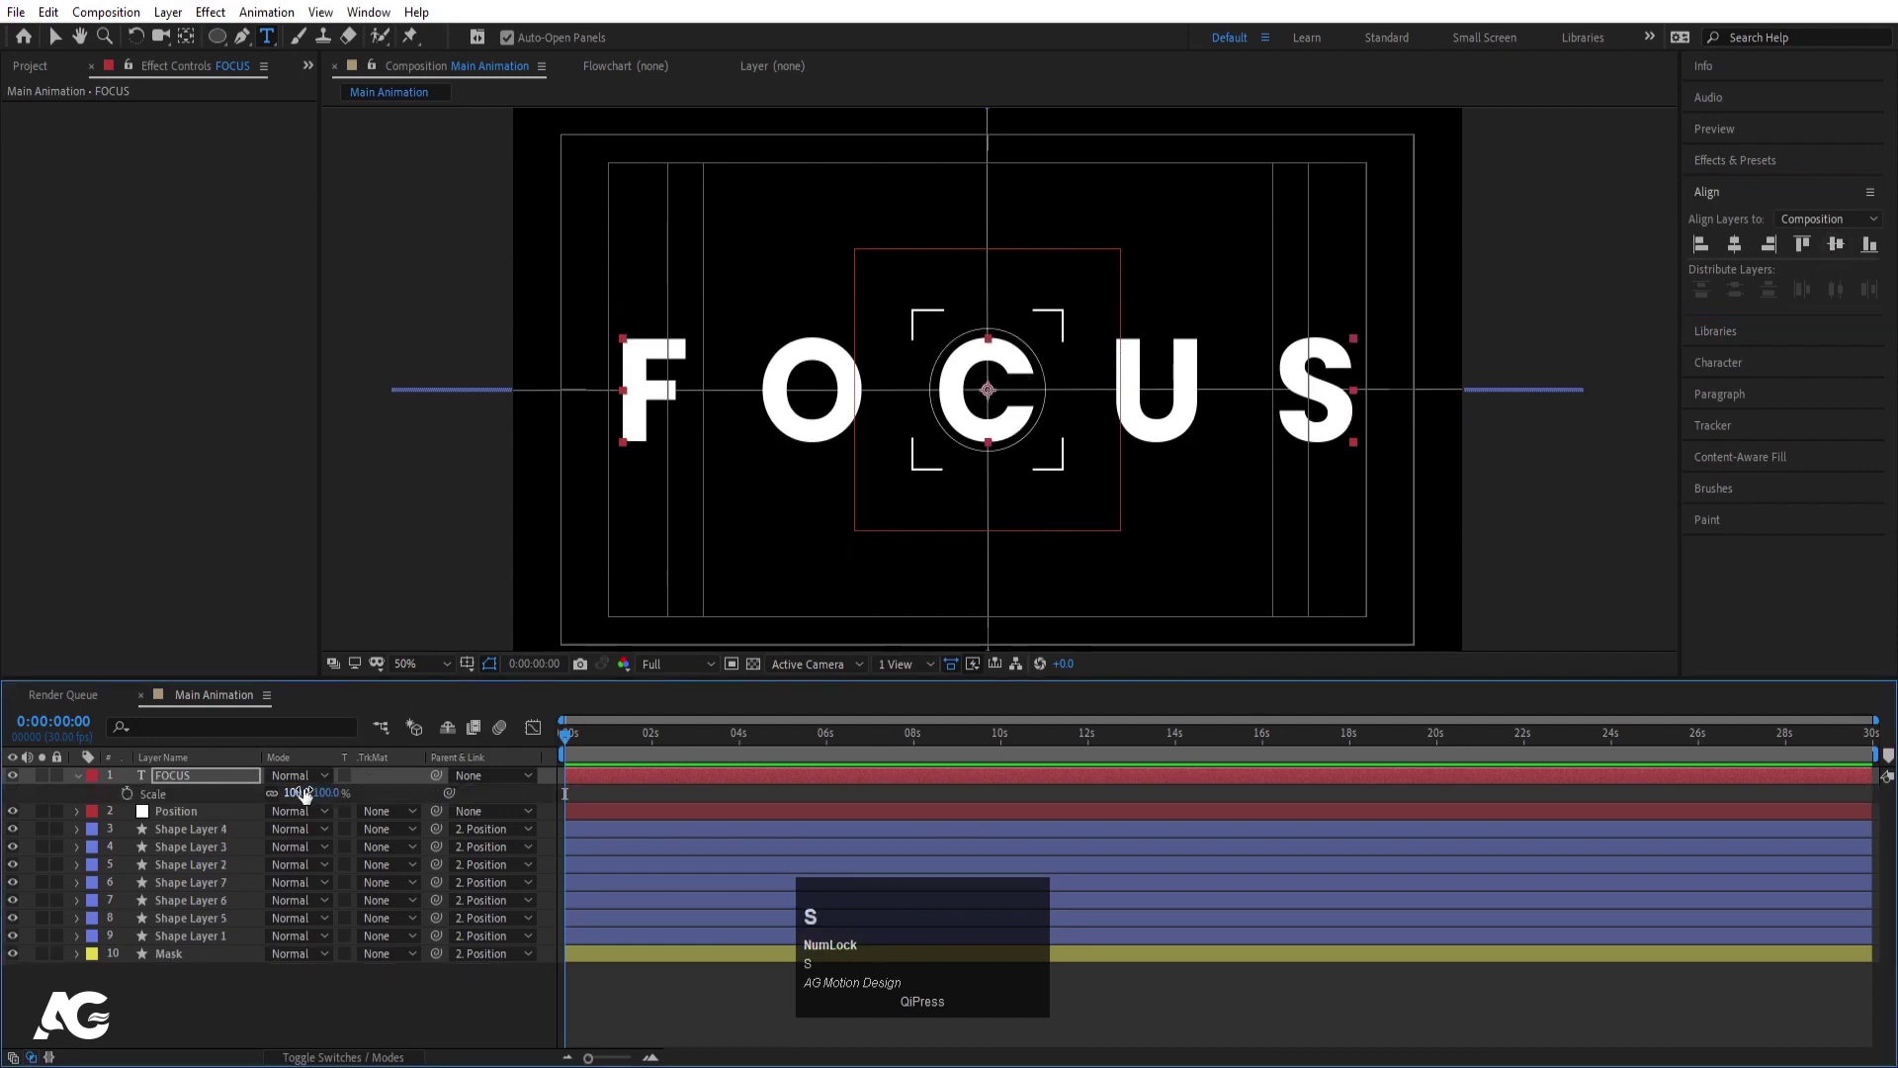
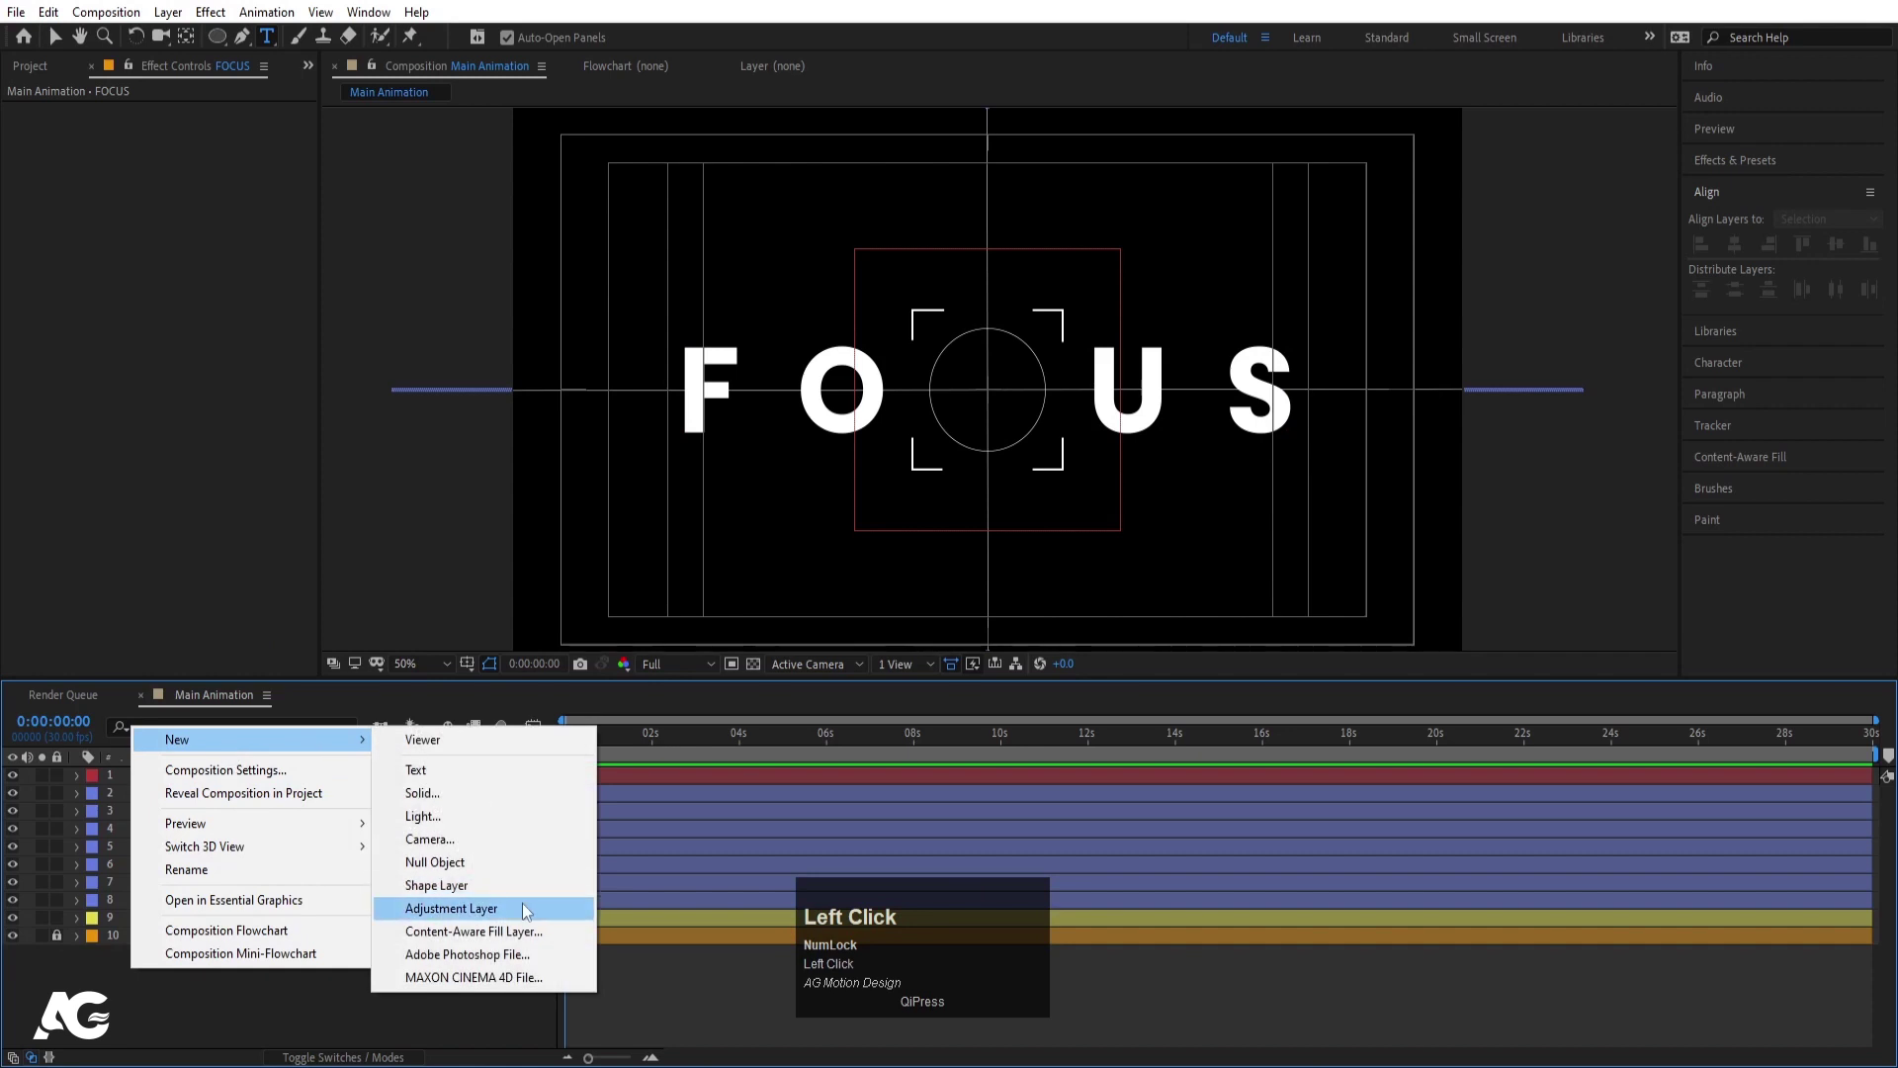
- Rename the new adjustment layer blur and place it just above FOCUS
{"action": "key", "text": "Return"}
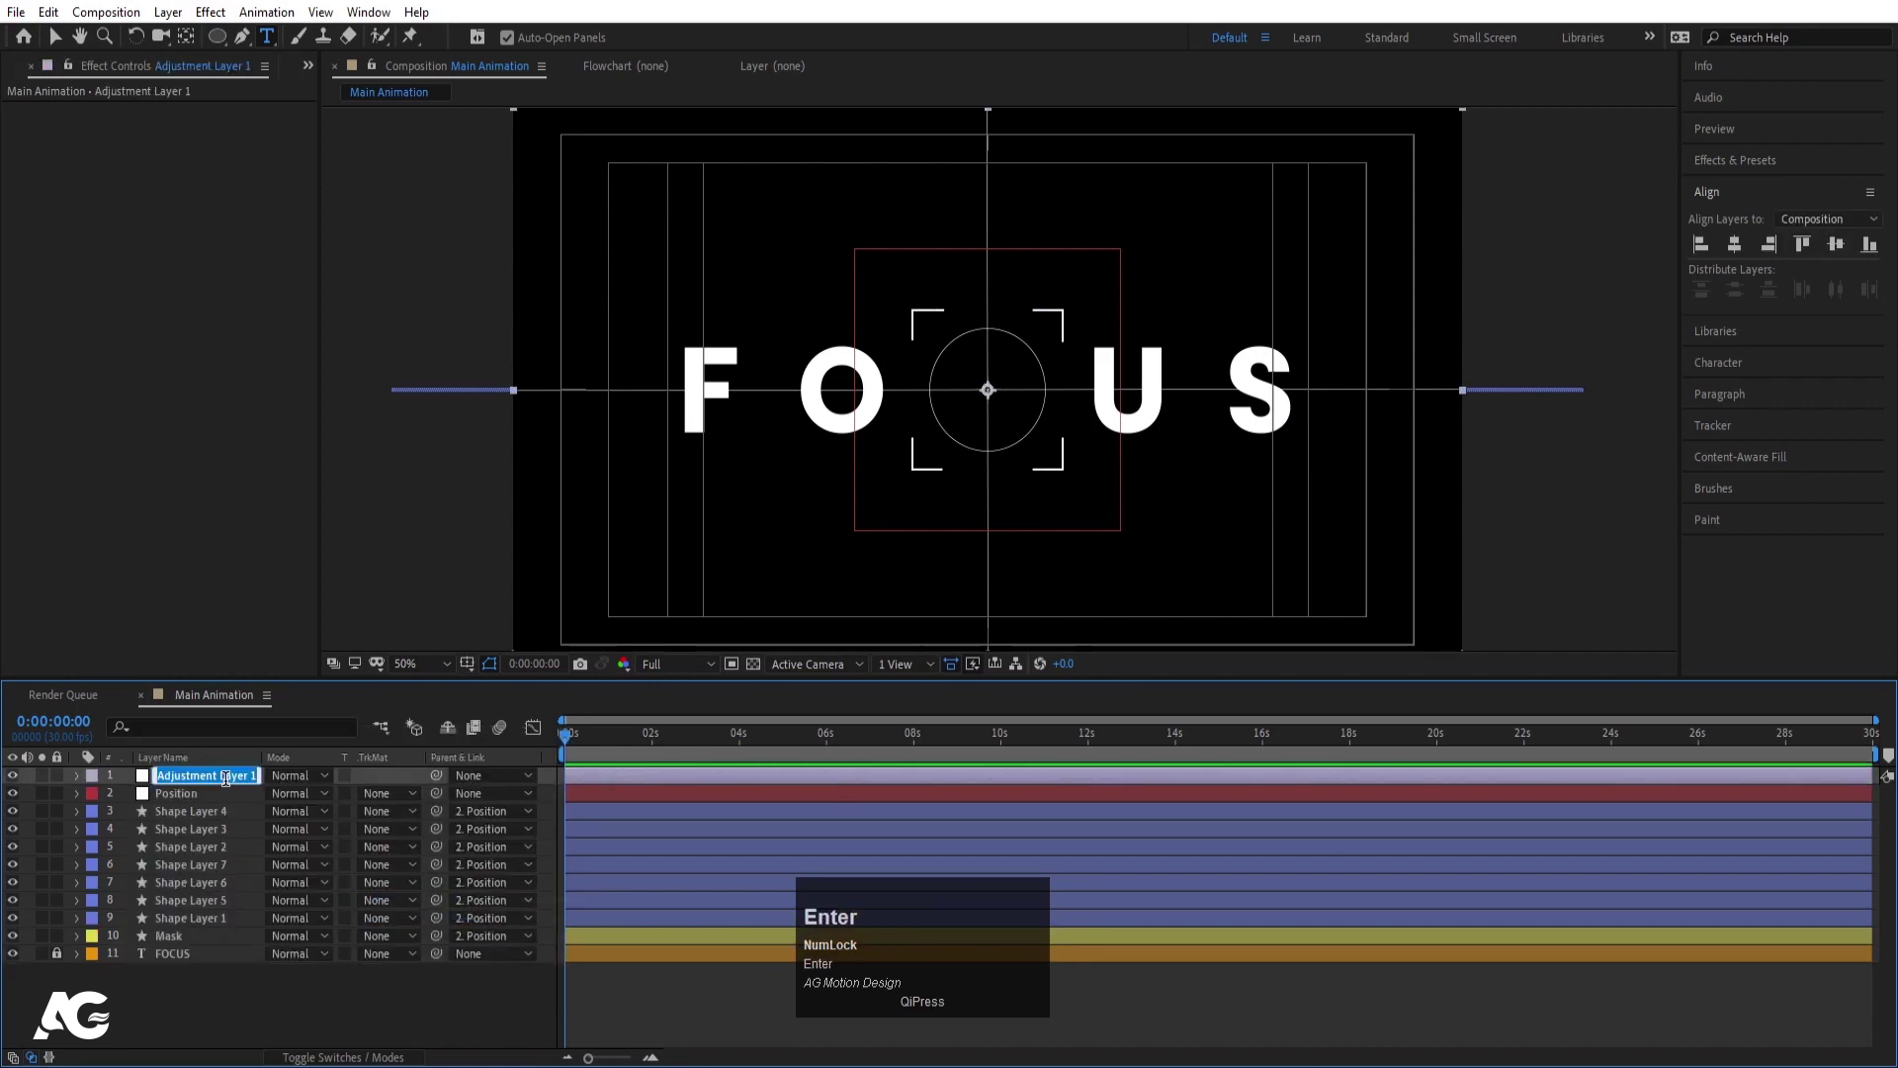
{"action": "type", "text": "blur"}
{"action": "key", "text": "Return"}
{"action": "left_click_drag", "start_coordinate": [194, 788], "coordinate": [188, 930]}
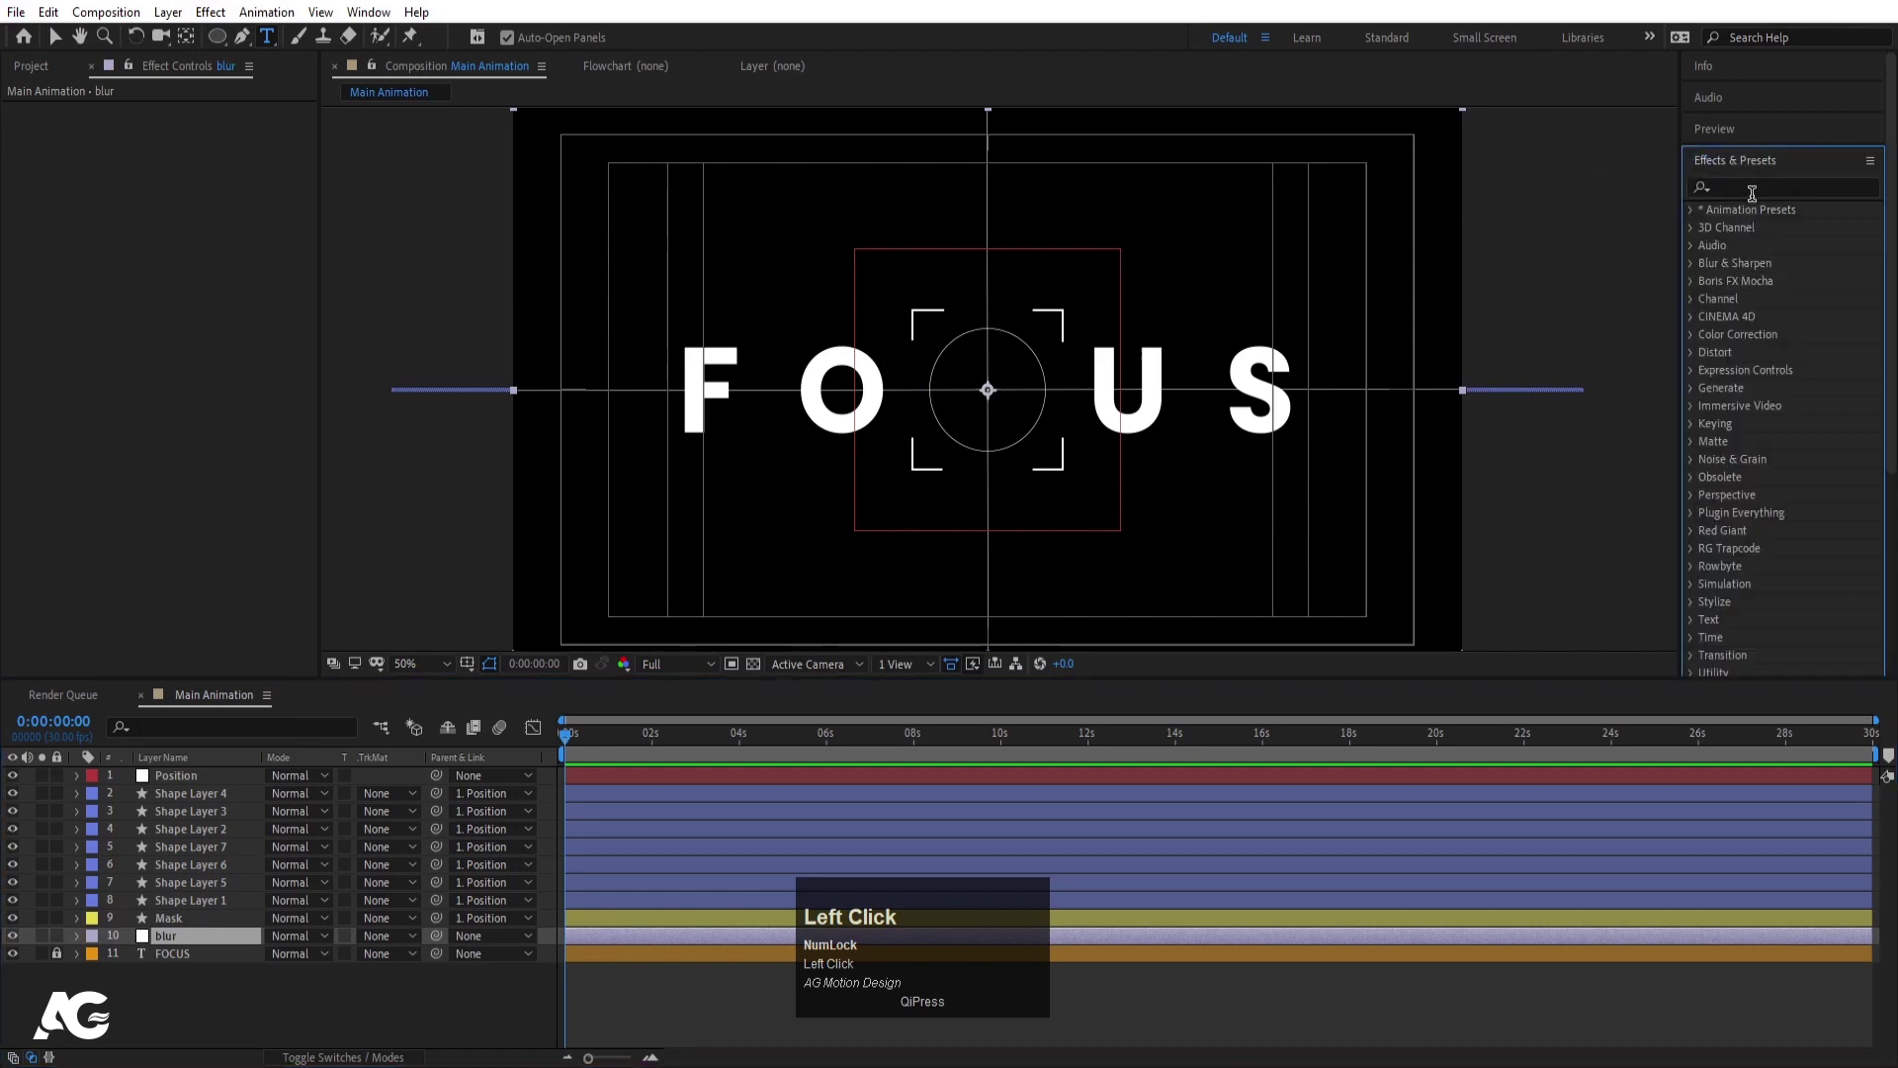
- Apply Gaussian Blur with Blurriness 50 to the blur layer
{"action": "type", "text": "blu"}
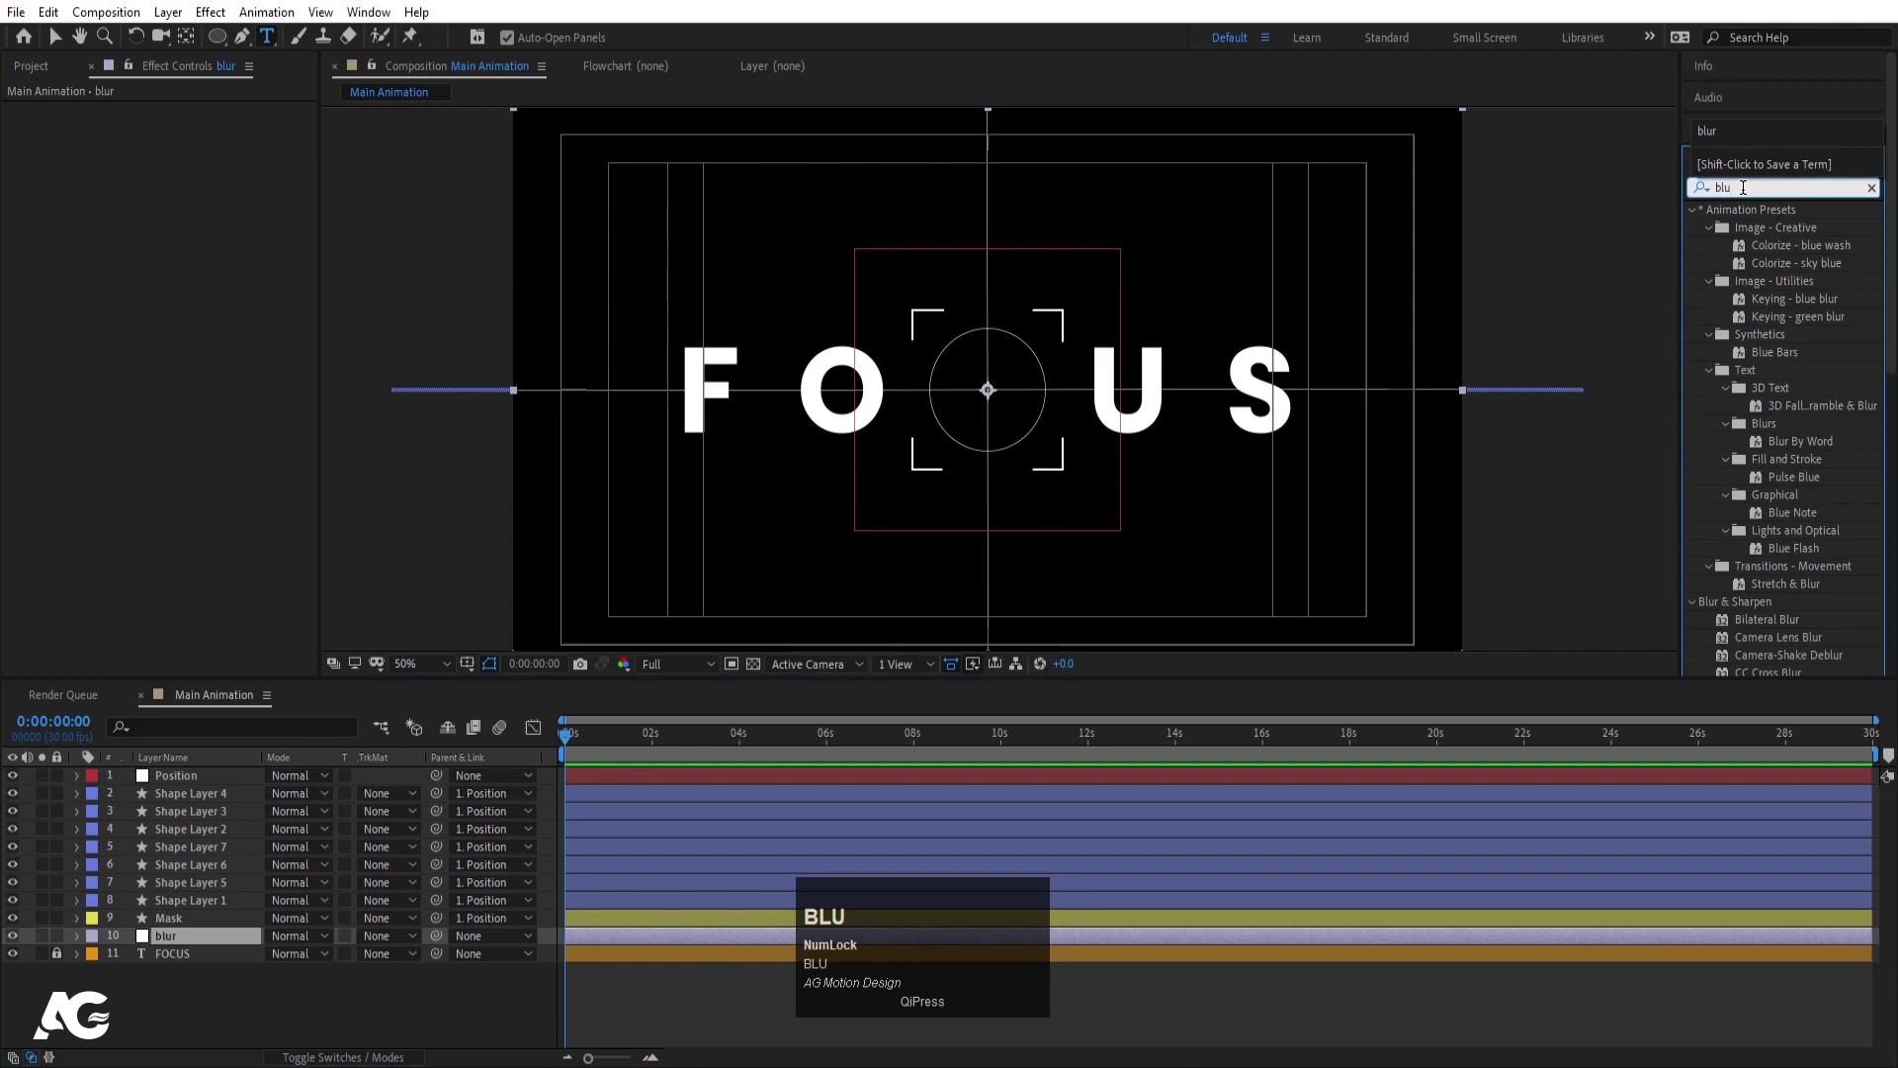
{"action": "type", "text": "r"}
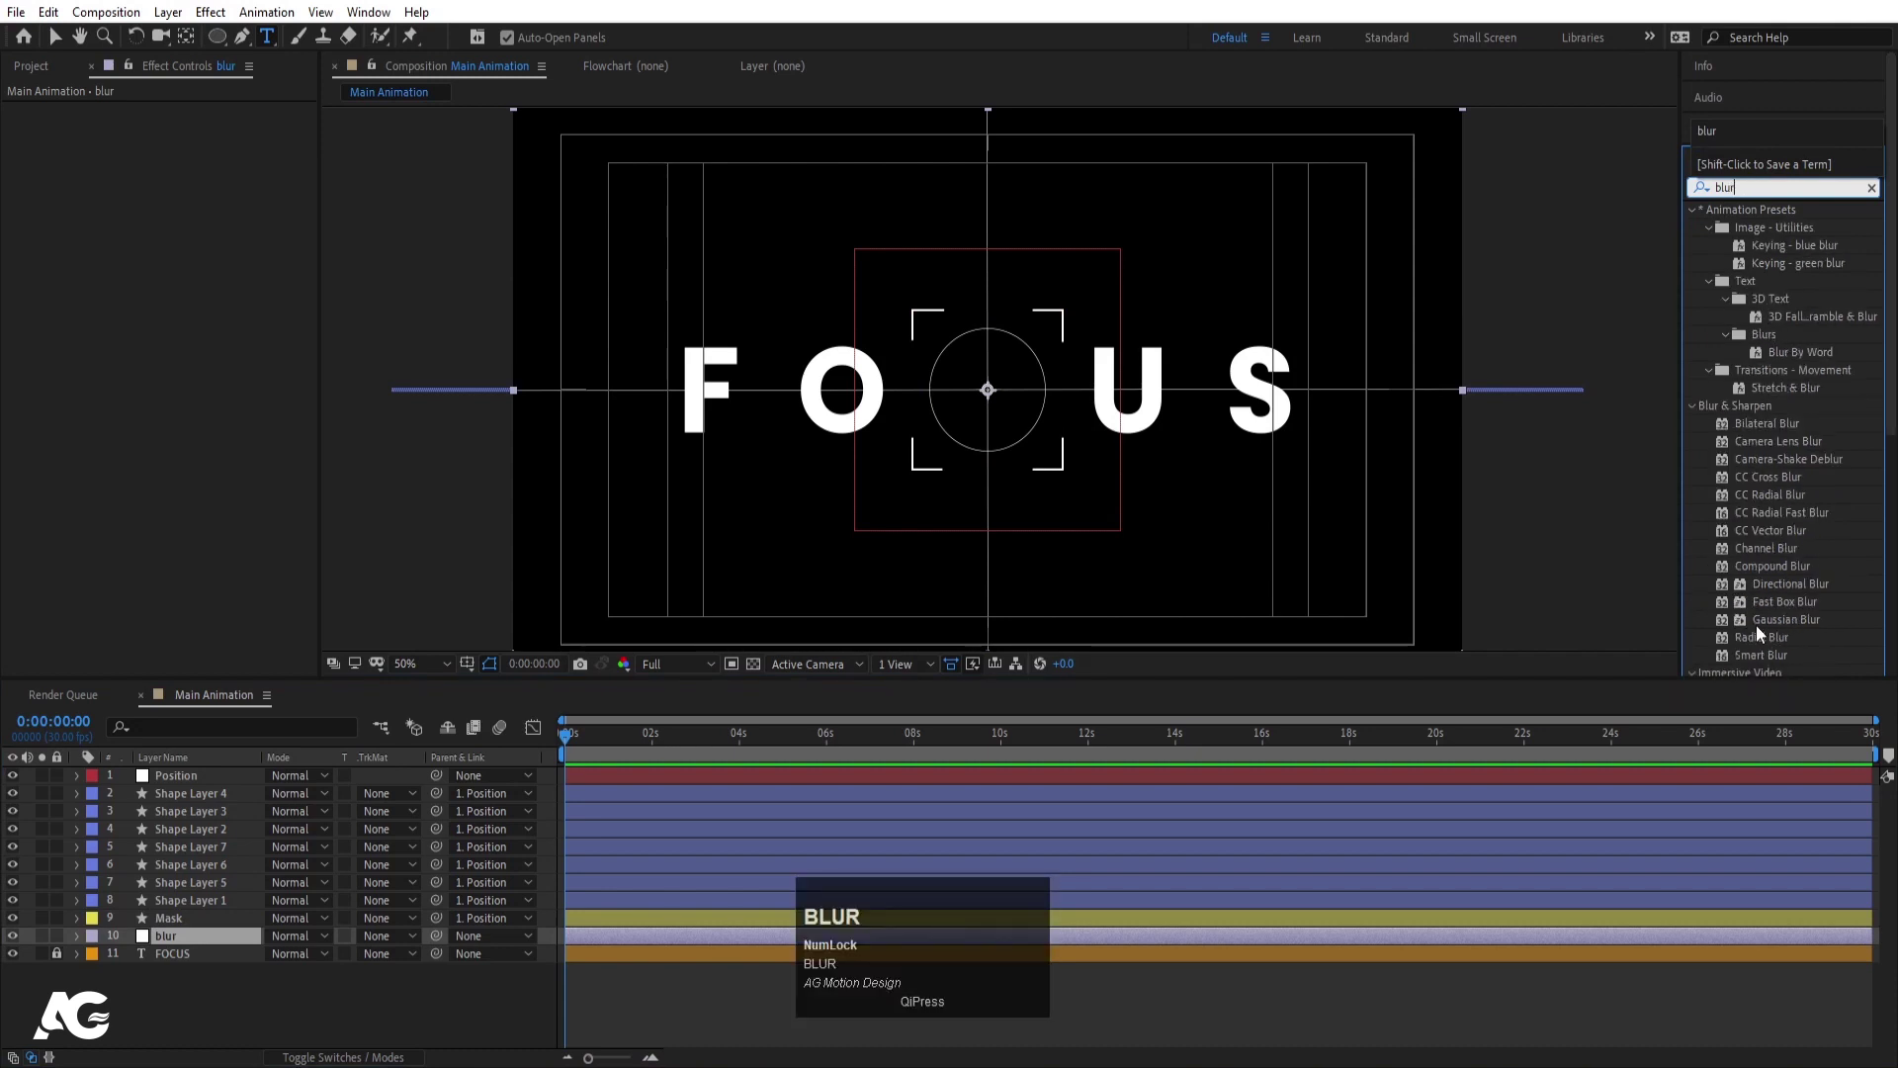
{"action": "left_click", "coordinate": [1760, 631]}
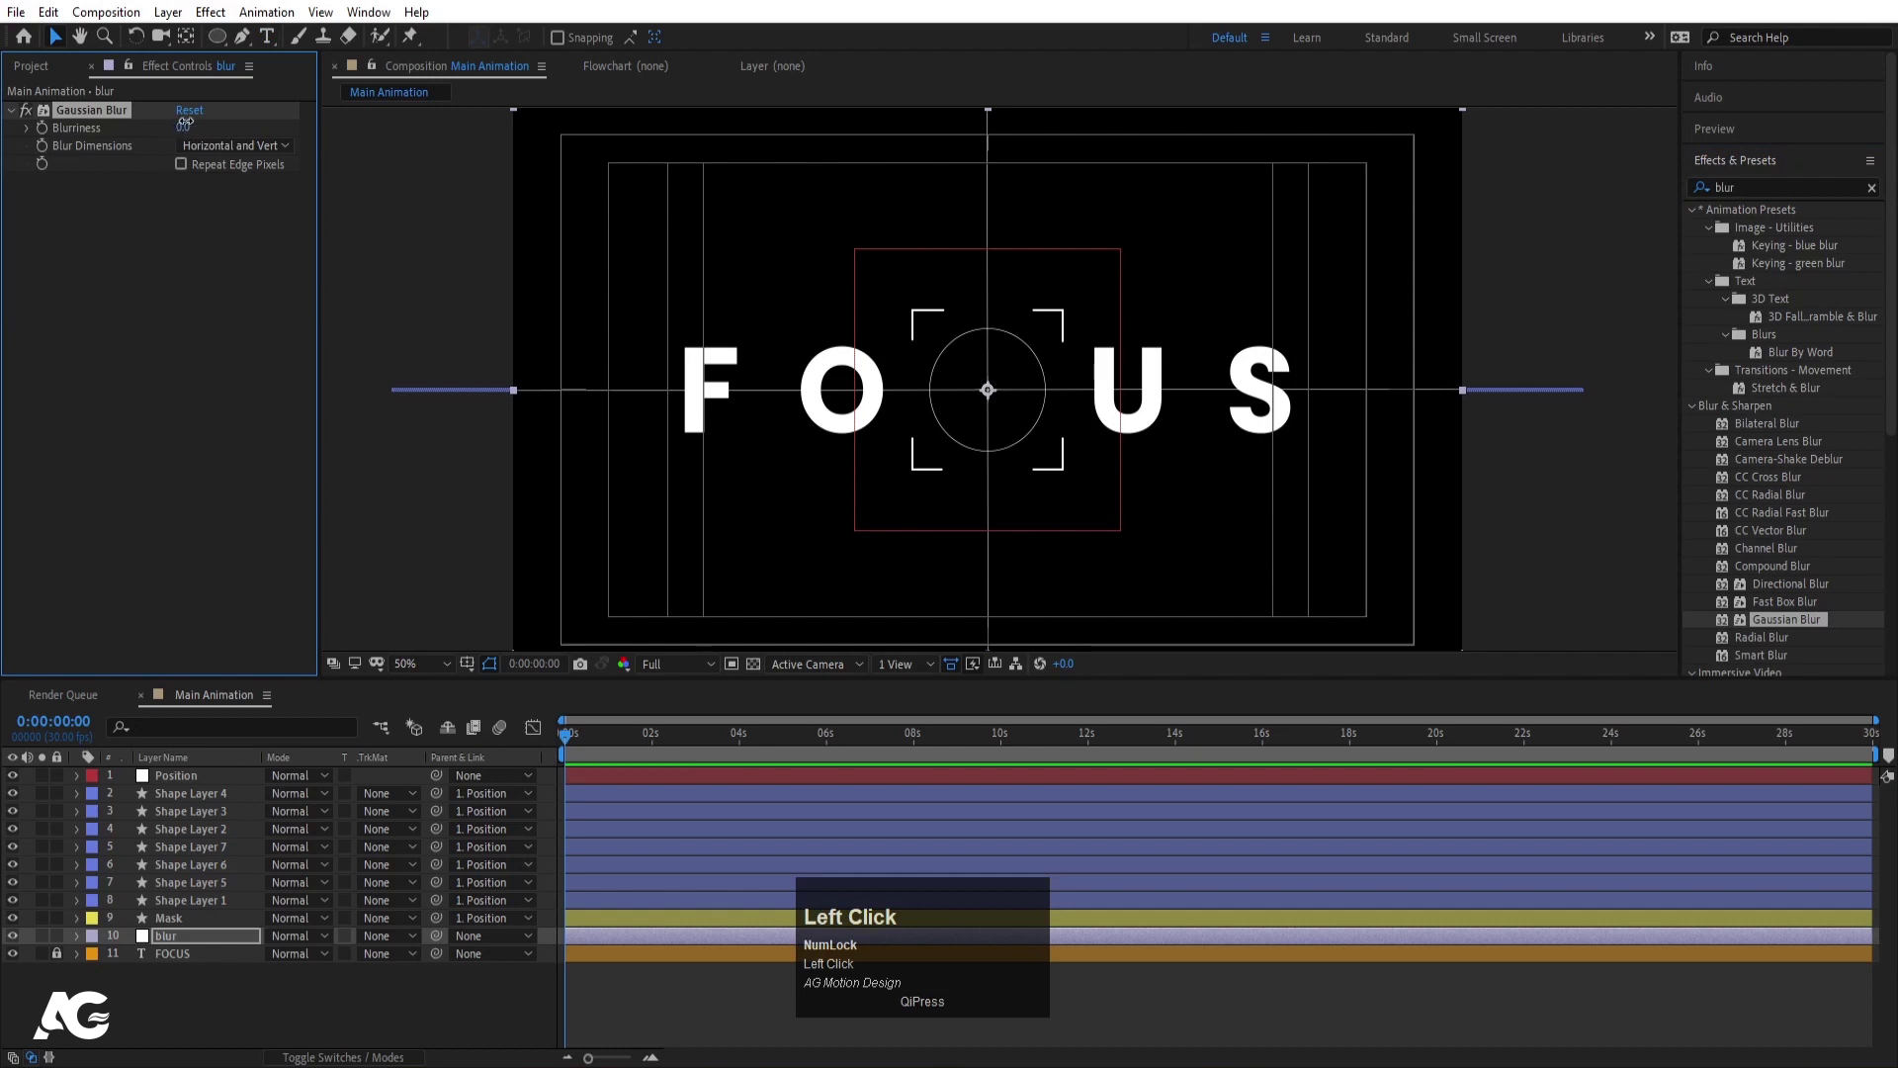
{"action": "key", "text": "Return"}
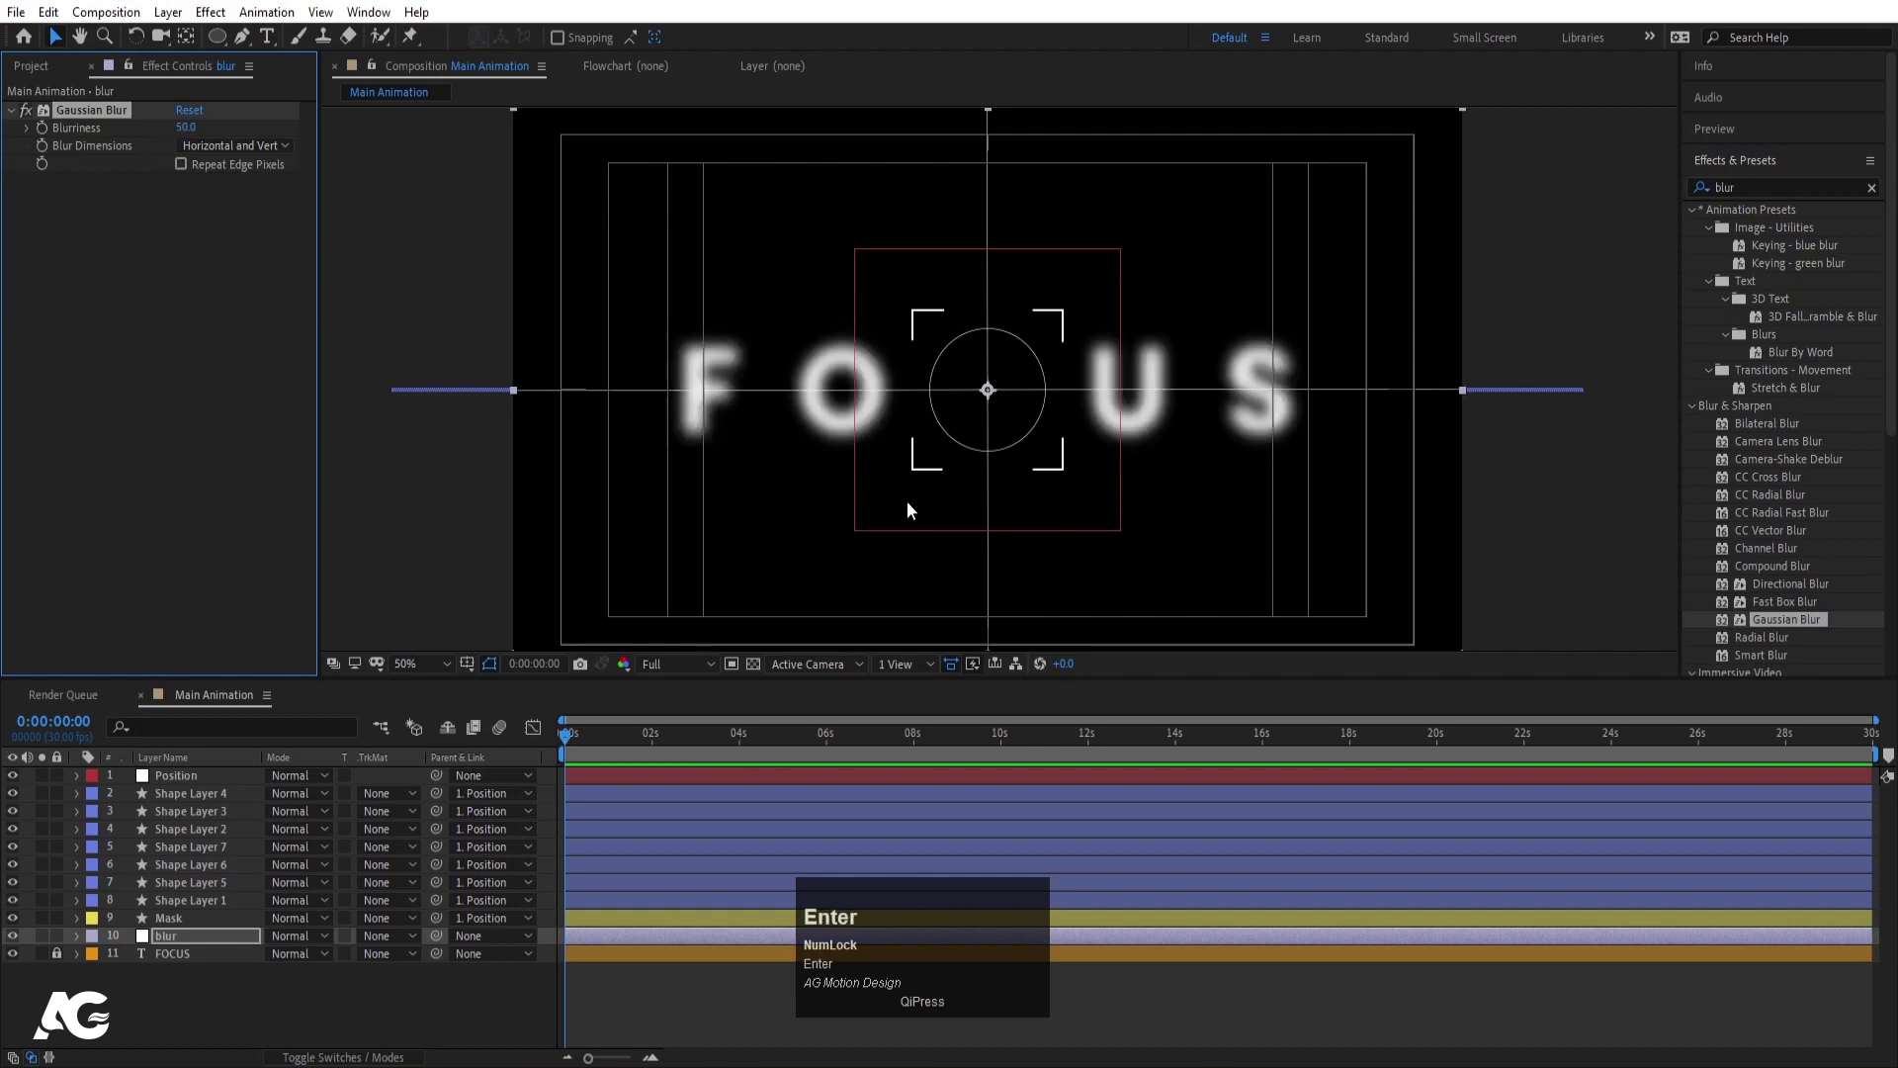
{"action": "left_click", "coordinate": [185, 941]}
{"action": "key", "text": "F4"}
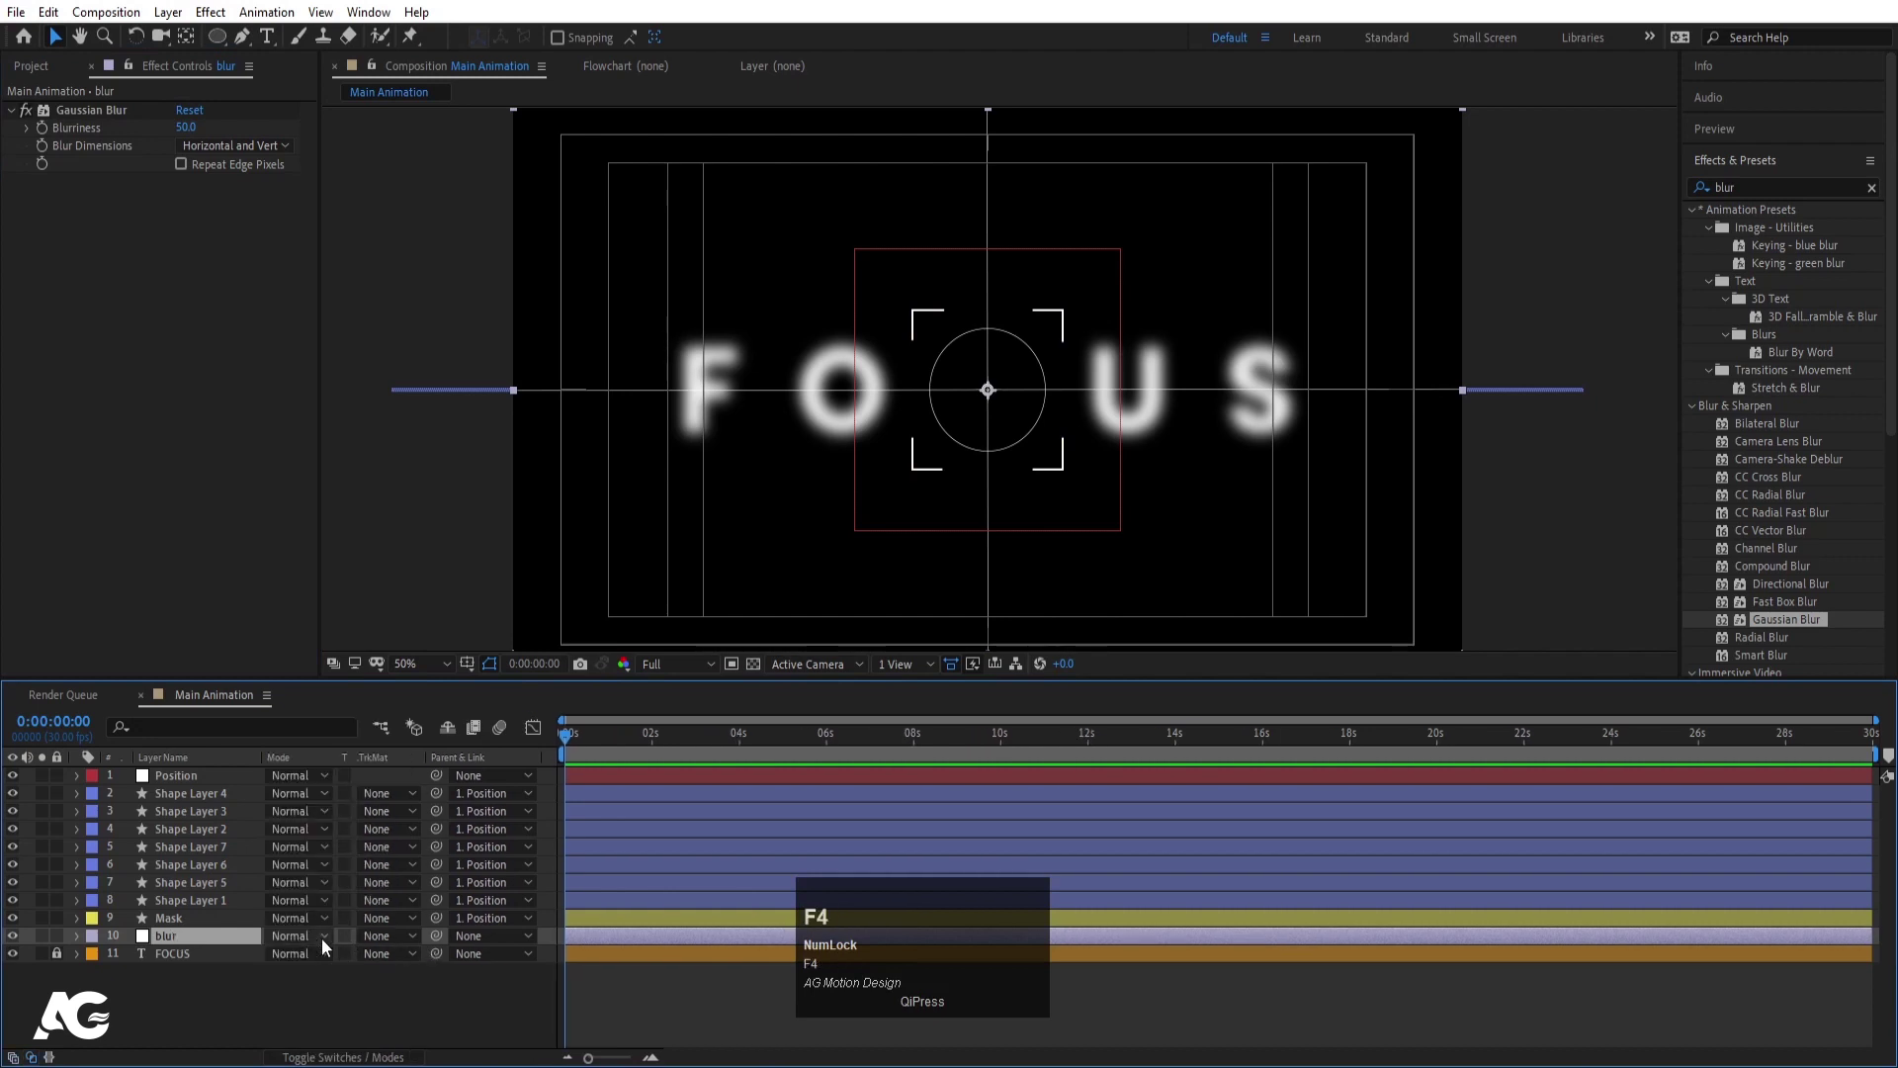
- Use the Mask layer as an Alpha Inverted matte for the blur layer and test by nudging the viewfinder
{"action": "left_click", "coordinate": [365, 945]}
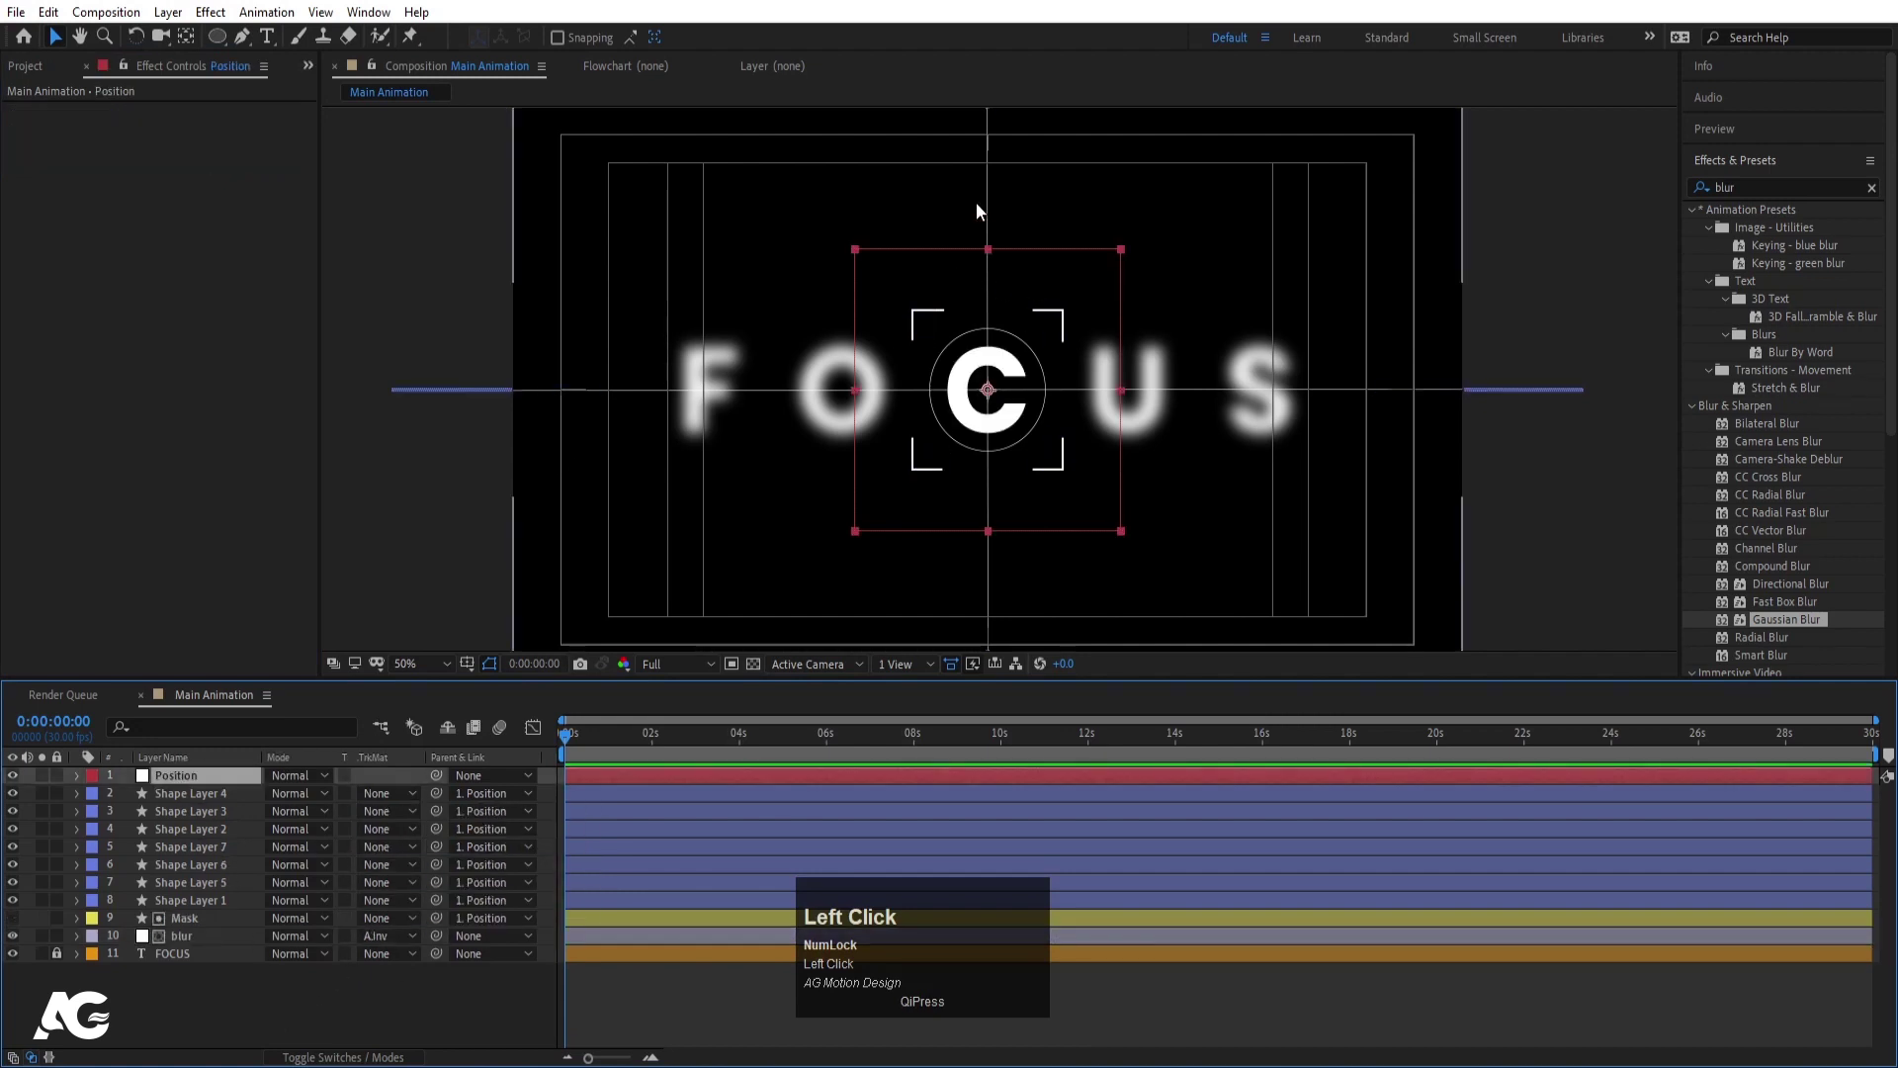
{"action": "left_click_drag", "start_coordinate": [961, 274], "coordinate": [1046, 365]}
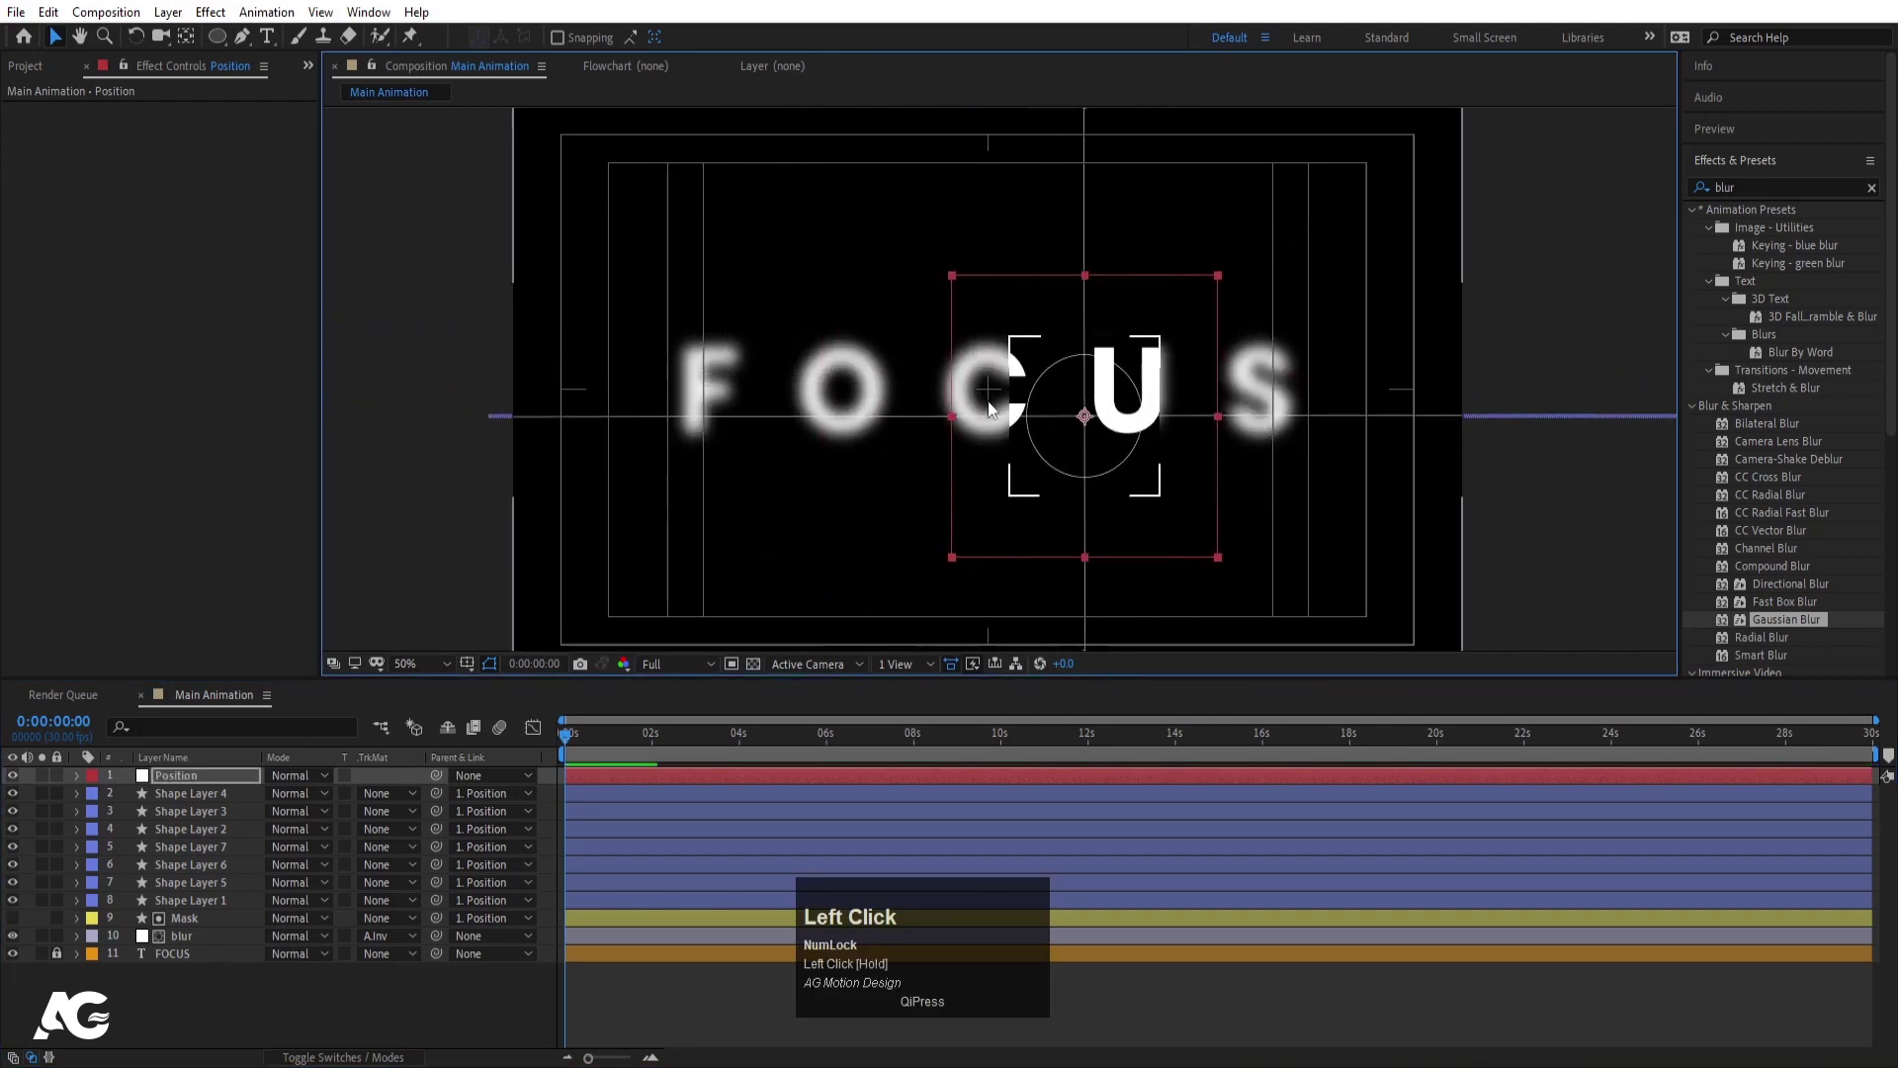
{"action": "key", "text": "ctrl+z"}
- Raise the blur layer's Gaussian Blur Blurriness to 80 so letters outside the viewfinder soften more
{"action": "left_click", "coordinate": [222, 950]}
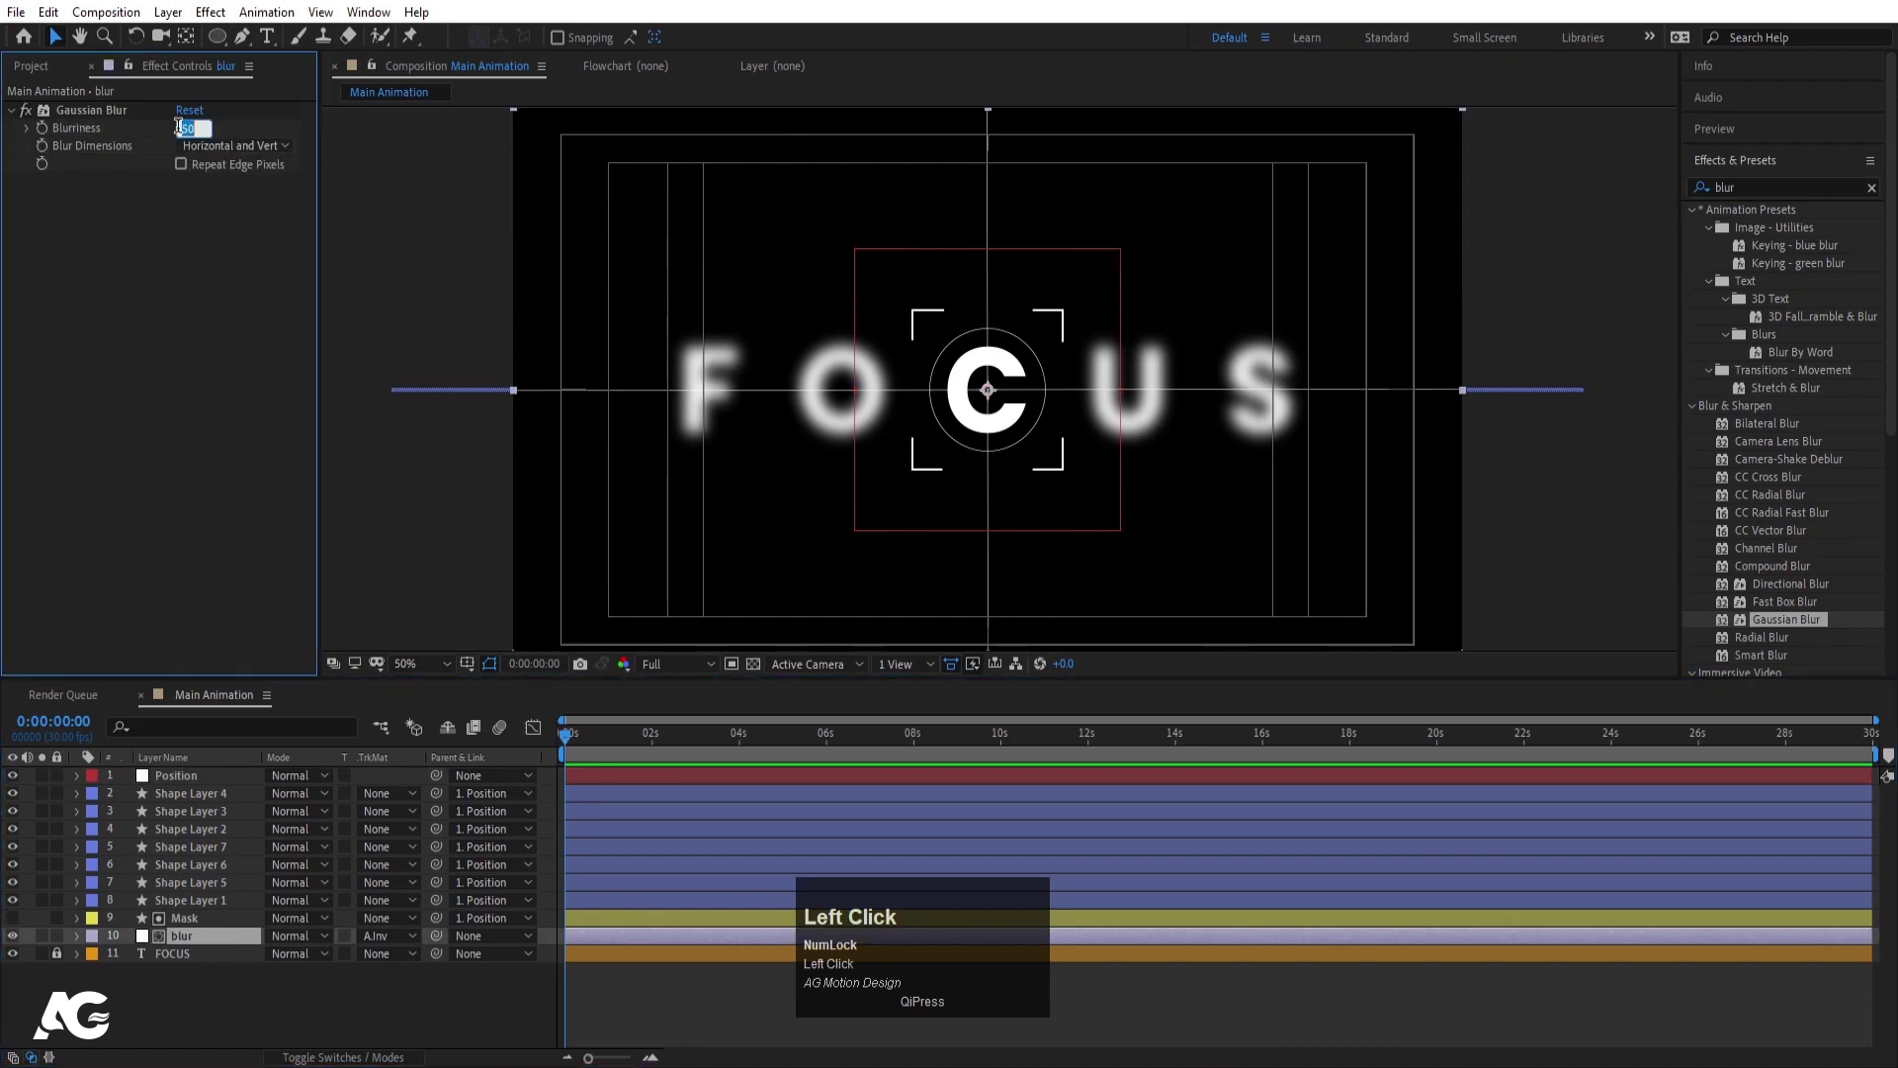
{"action": "key", "text": "Return"}
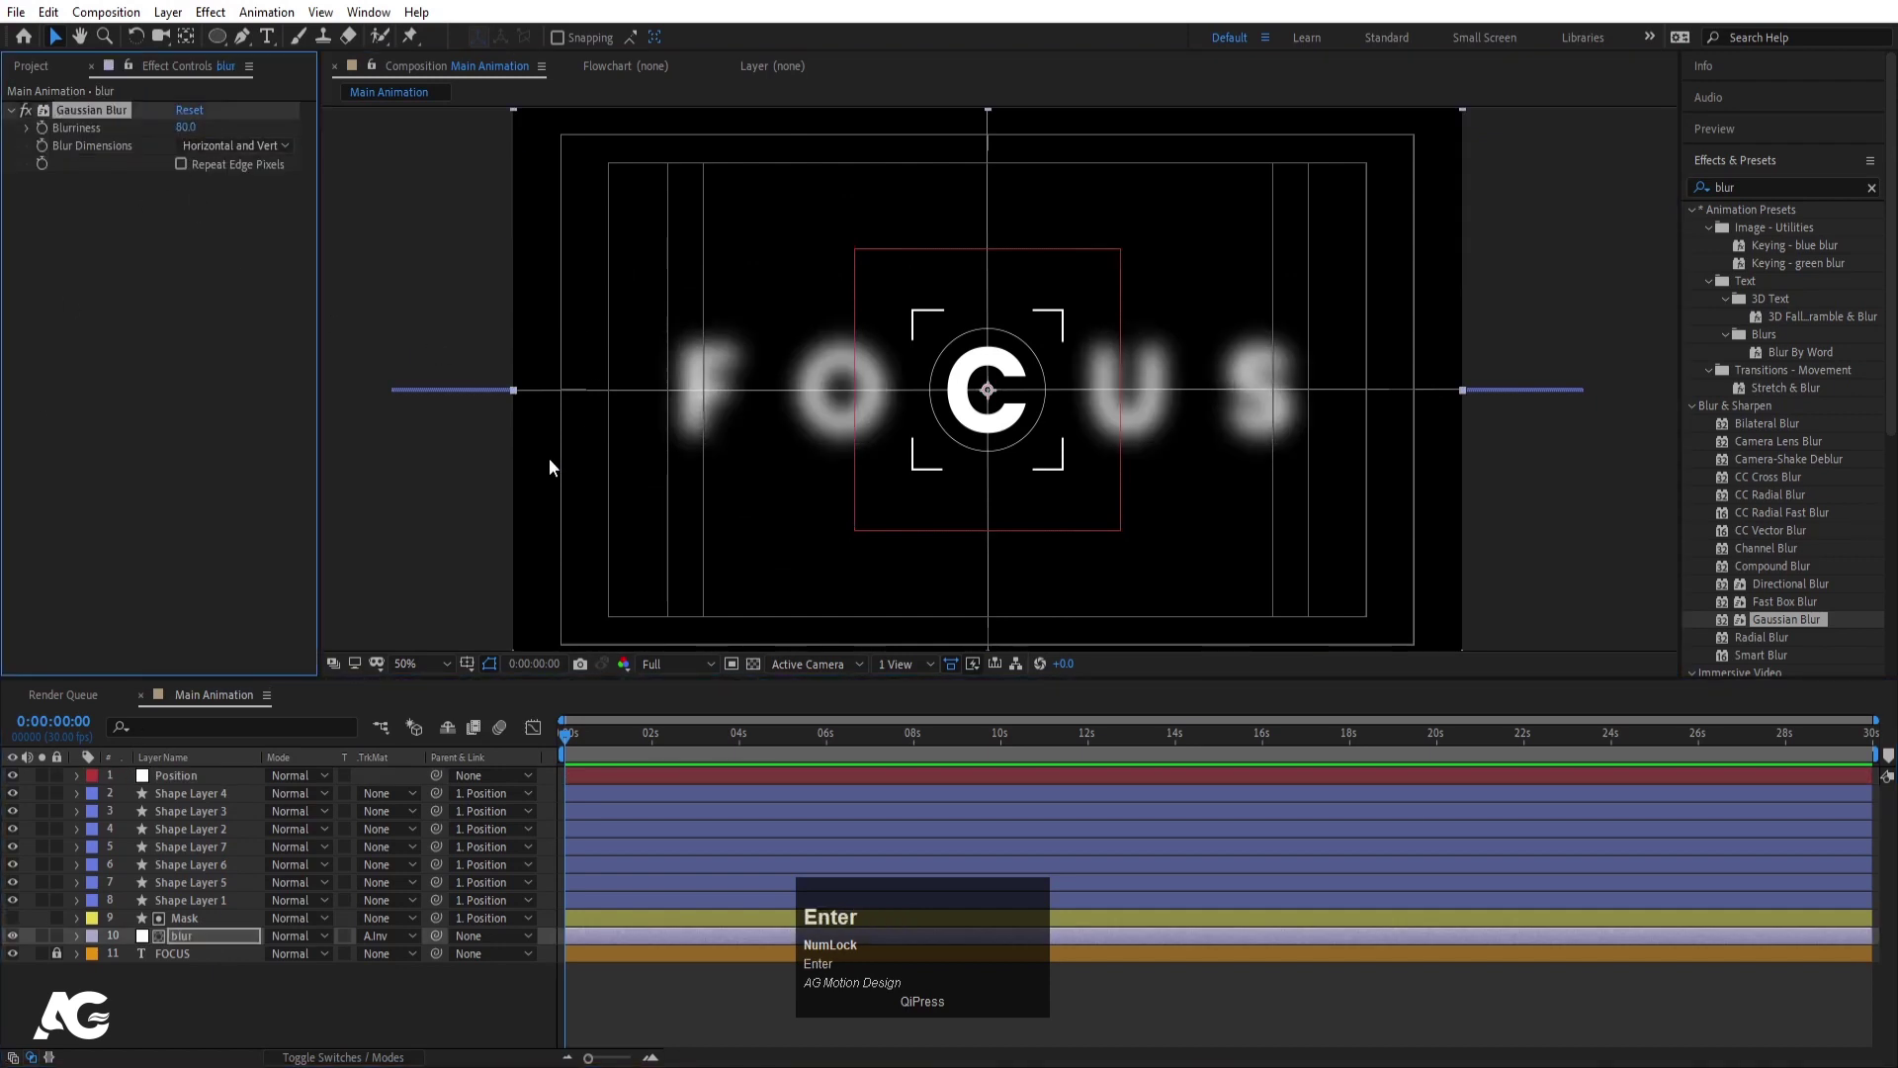
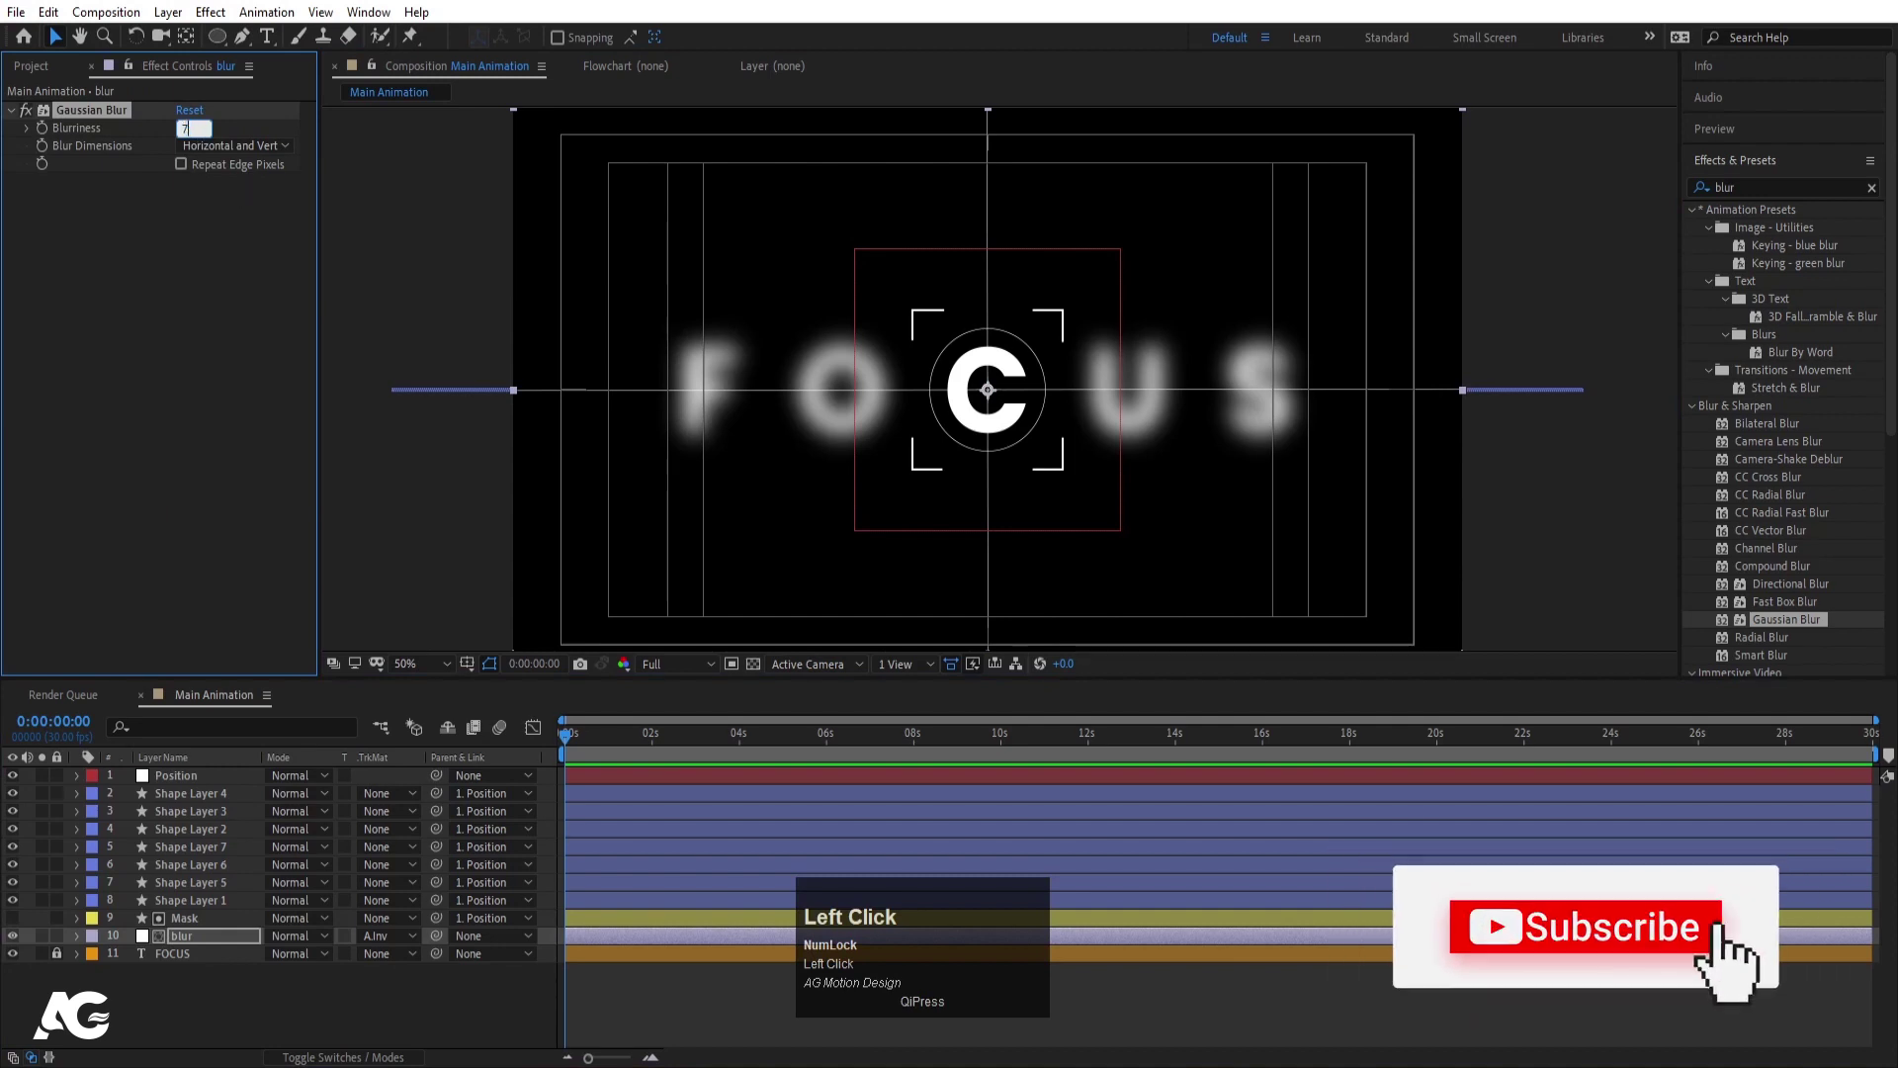
{"action": "key", "text": "Return"}
{"action": "left_click", "coordinate": [187, 938]}
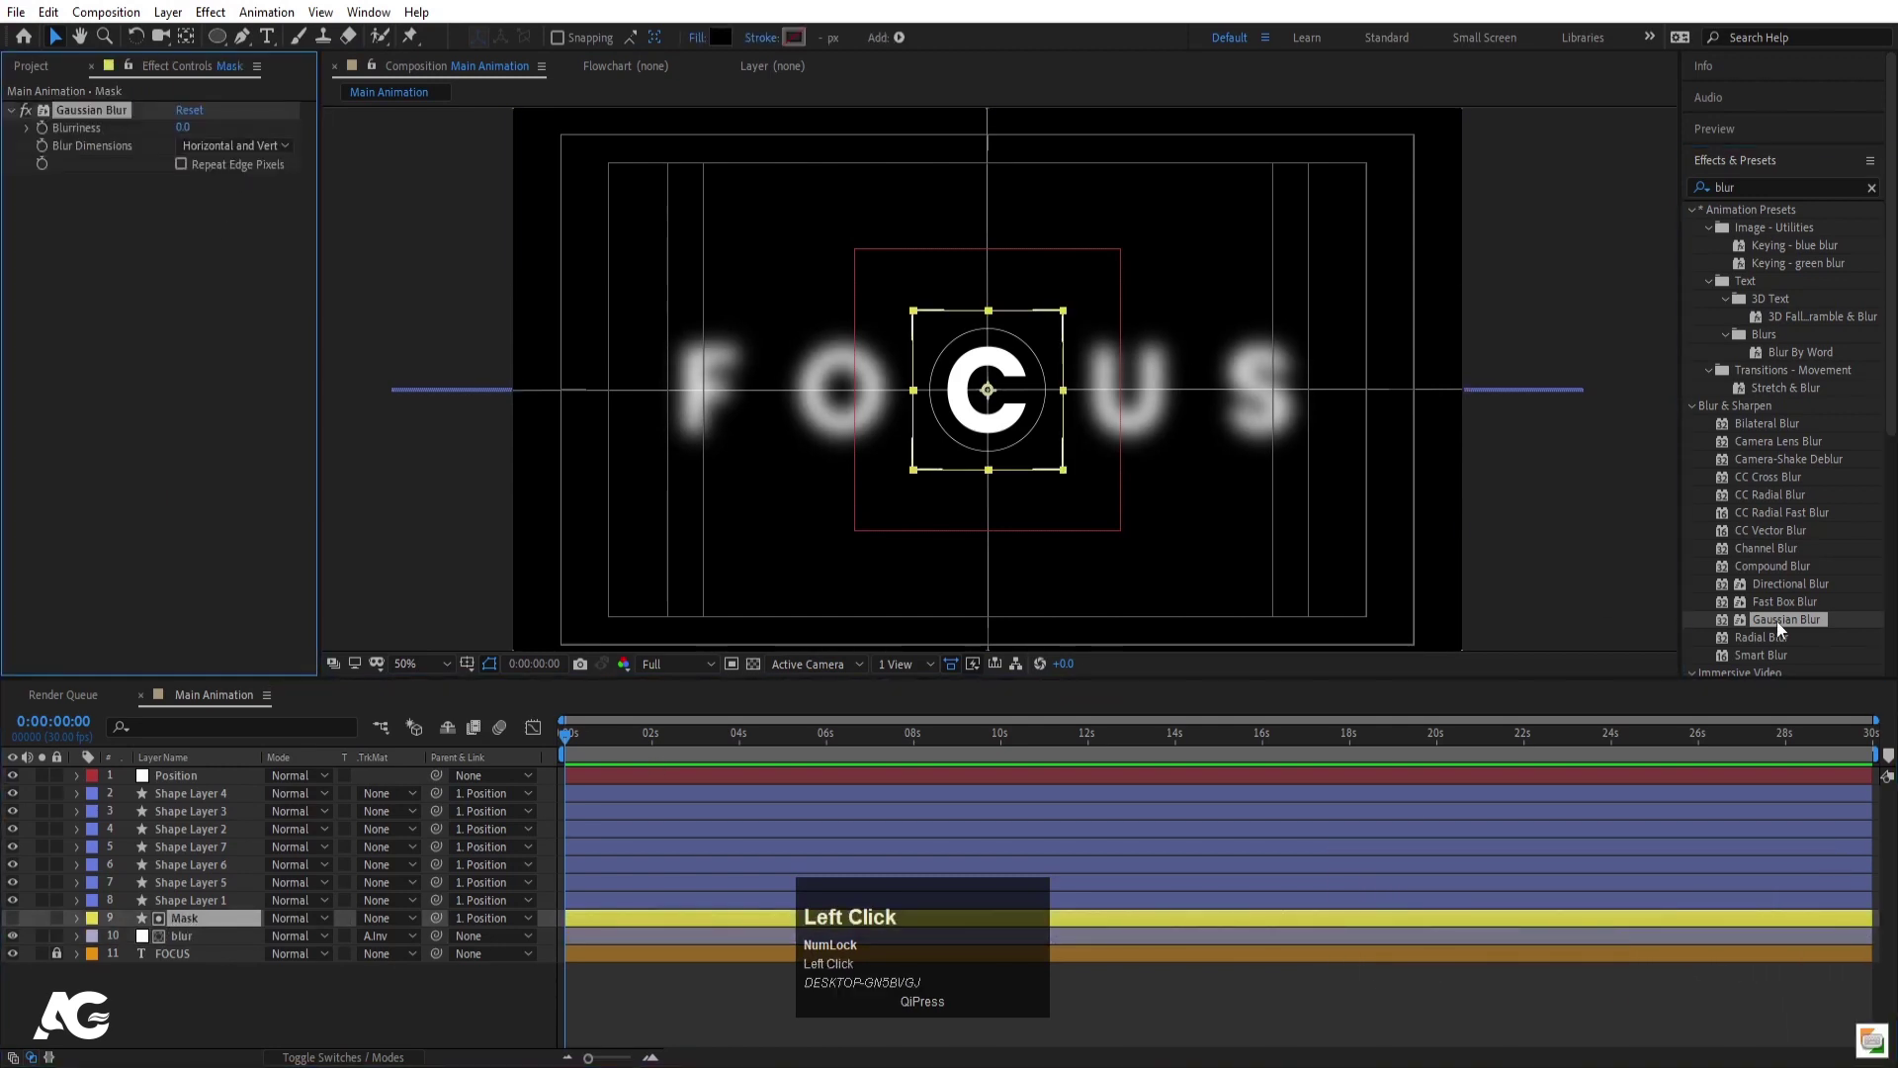
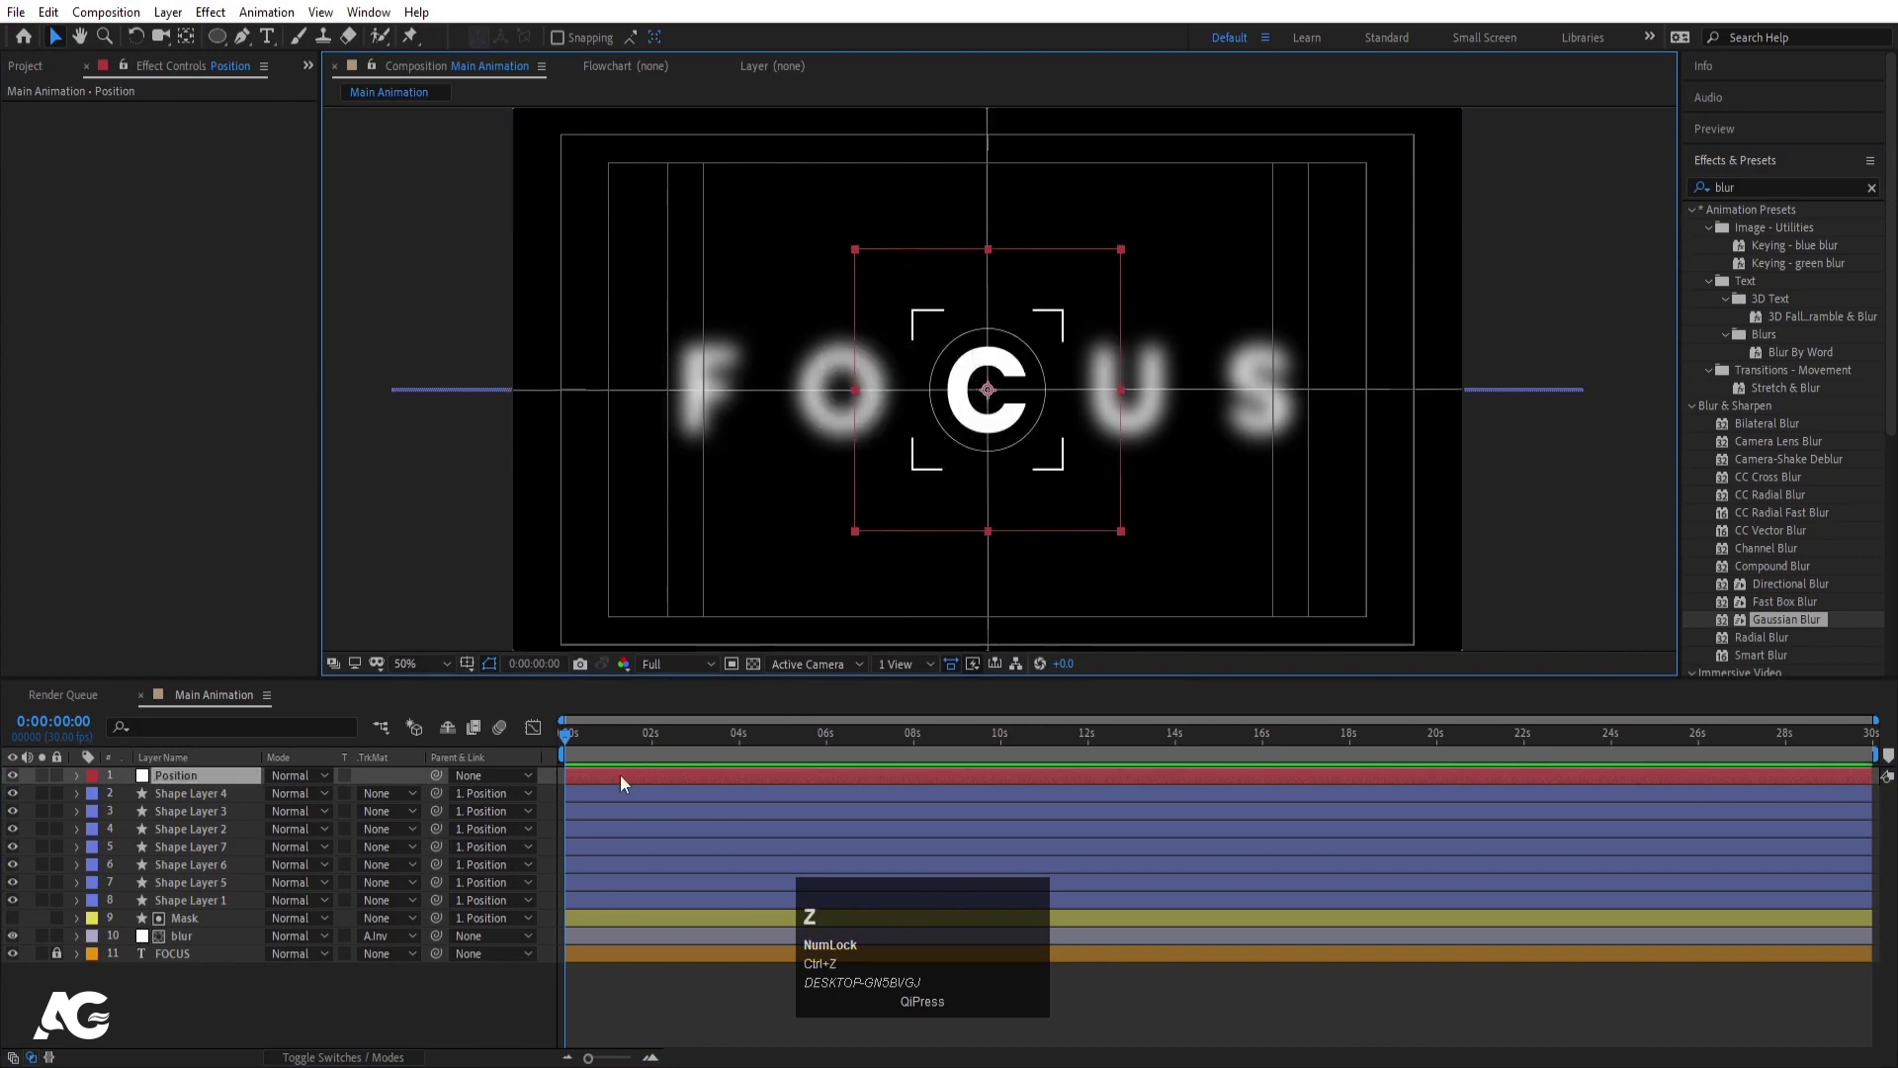
{"action": "left_click", "coordinate": [162, 1019]}
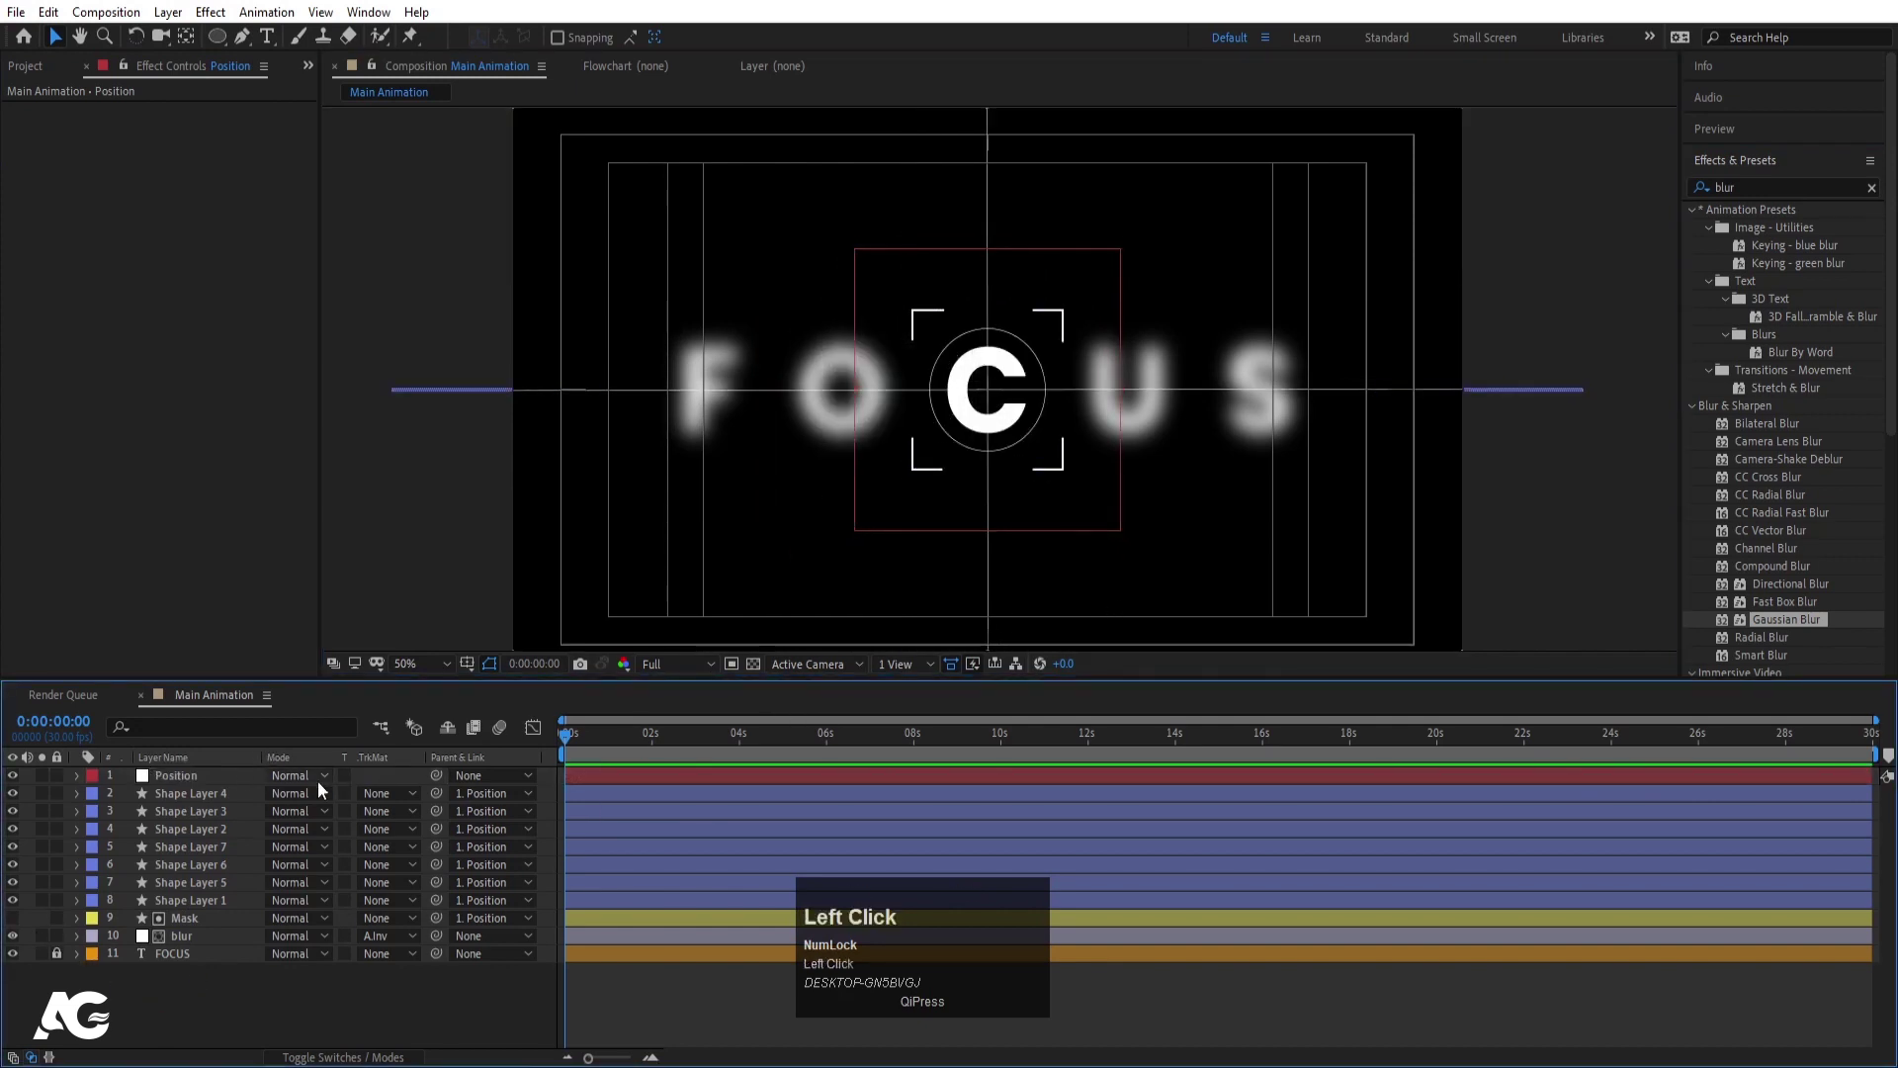
- Keyframe the FOCUS animator's Range Selector Start from 0% to 100% over about one and a half seconds
{"action": "left_click_drag", "start_coordinate": [64, 965], "coordinate": [193, 1023]}
{"action": "scroll", "scroll_direction": "down", "scroll_amount": 3}
{"action": "left_click", "coordinate": [129, 999]}
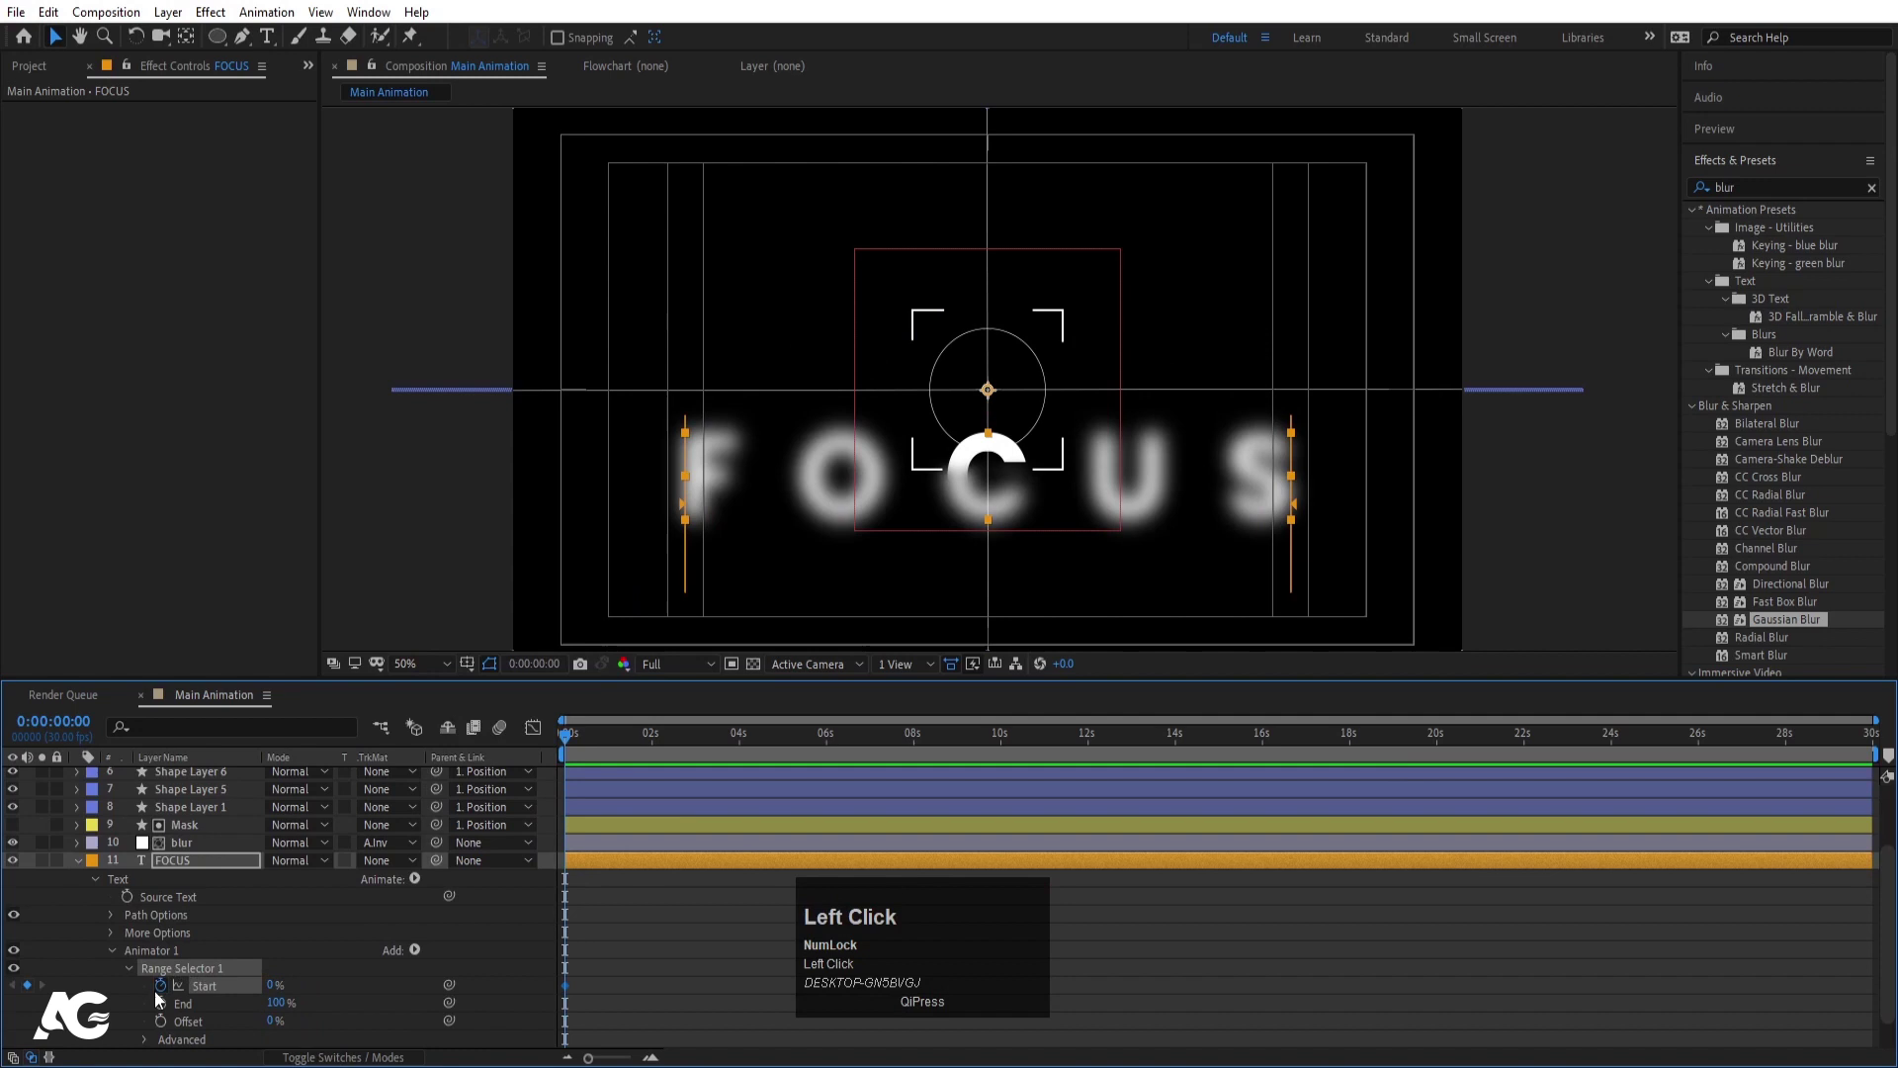
{"action": "key", "text": "="}
{"action": "key", "text": "="}
{"action": "left_click_drag", "start_coordinate": [859, 737], "coordinate": [542, 996]}
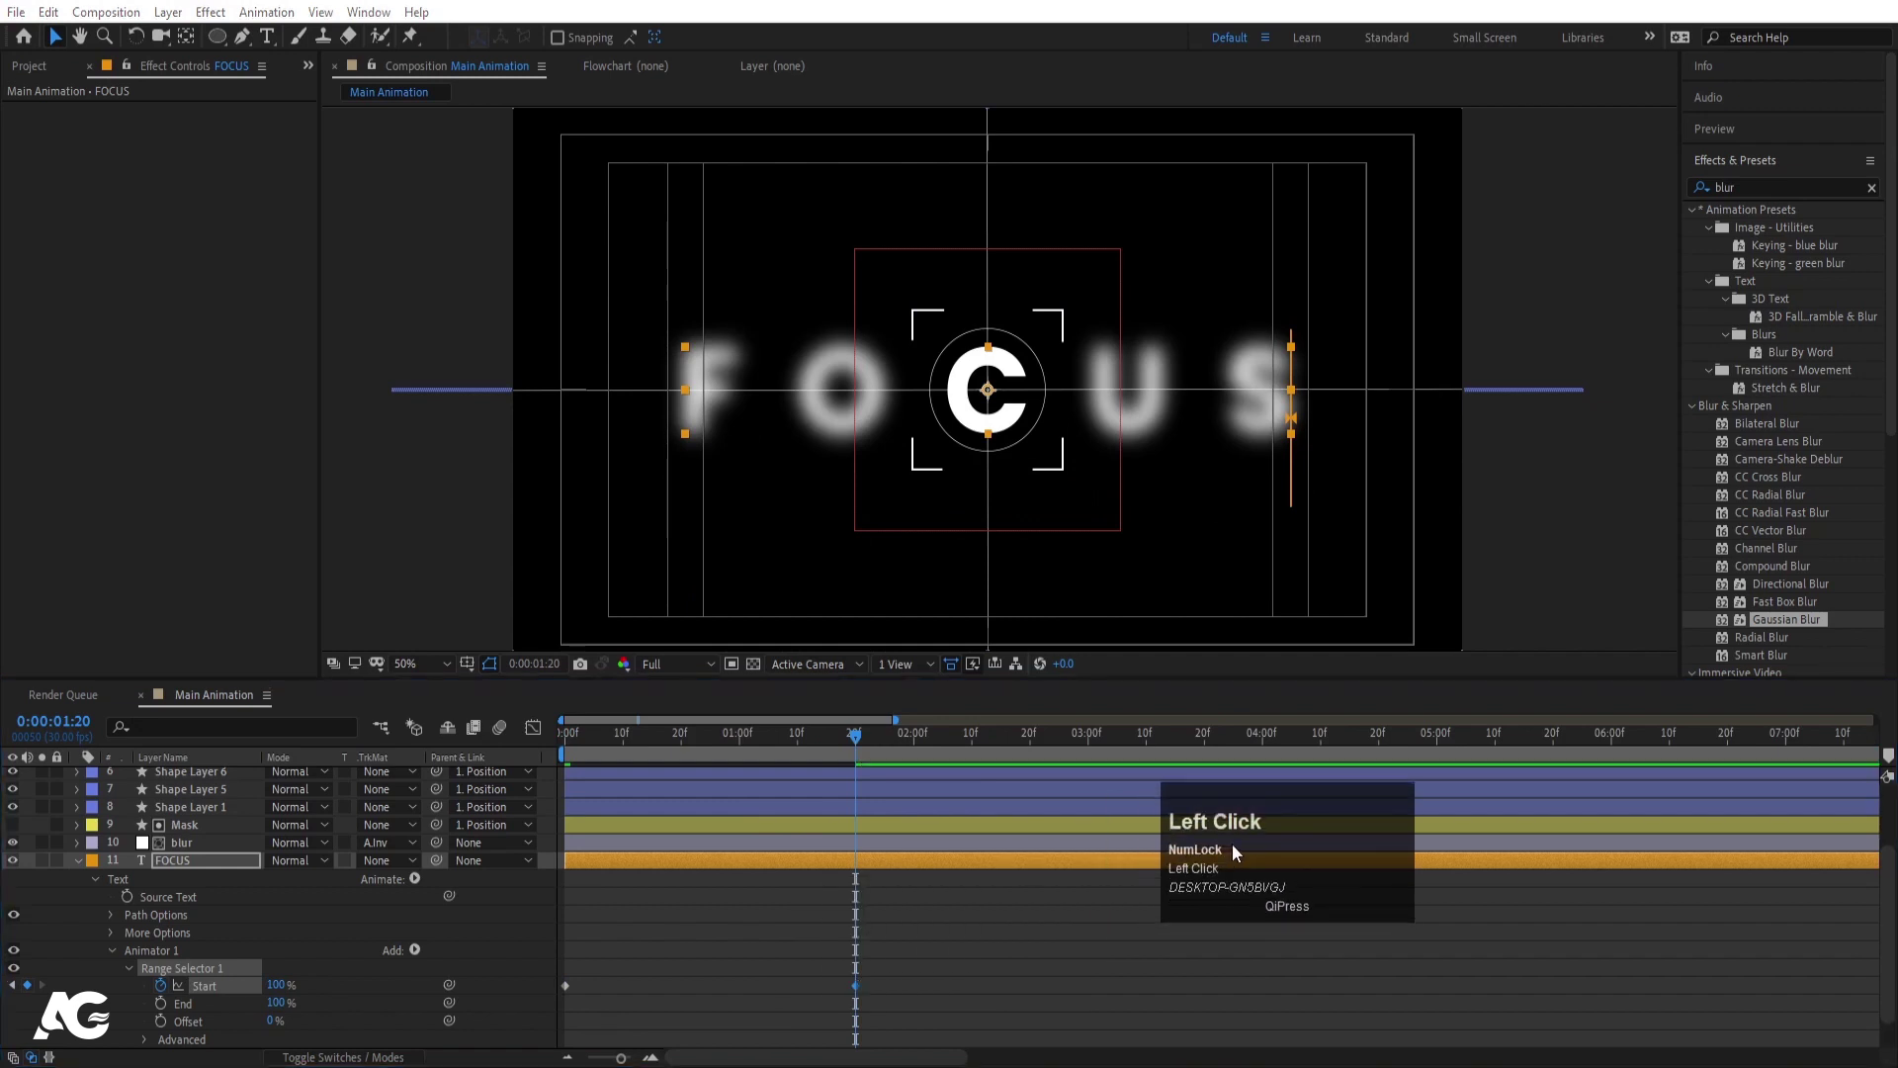
- Easy Ease the selector Start keyframes and reshape the speed curve in the Graph Editor
{"action": "key", "text": "F9"}
{"action": "left_click_drag", "start_coordinate": [541, 740], "coordinate": [742, 747]}
{"action": "left_click_drag", "start_coordinate": [741, 747], "coordinate": [421, 954]}
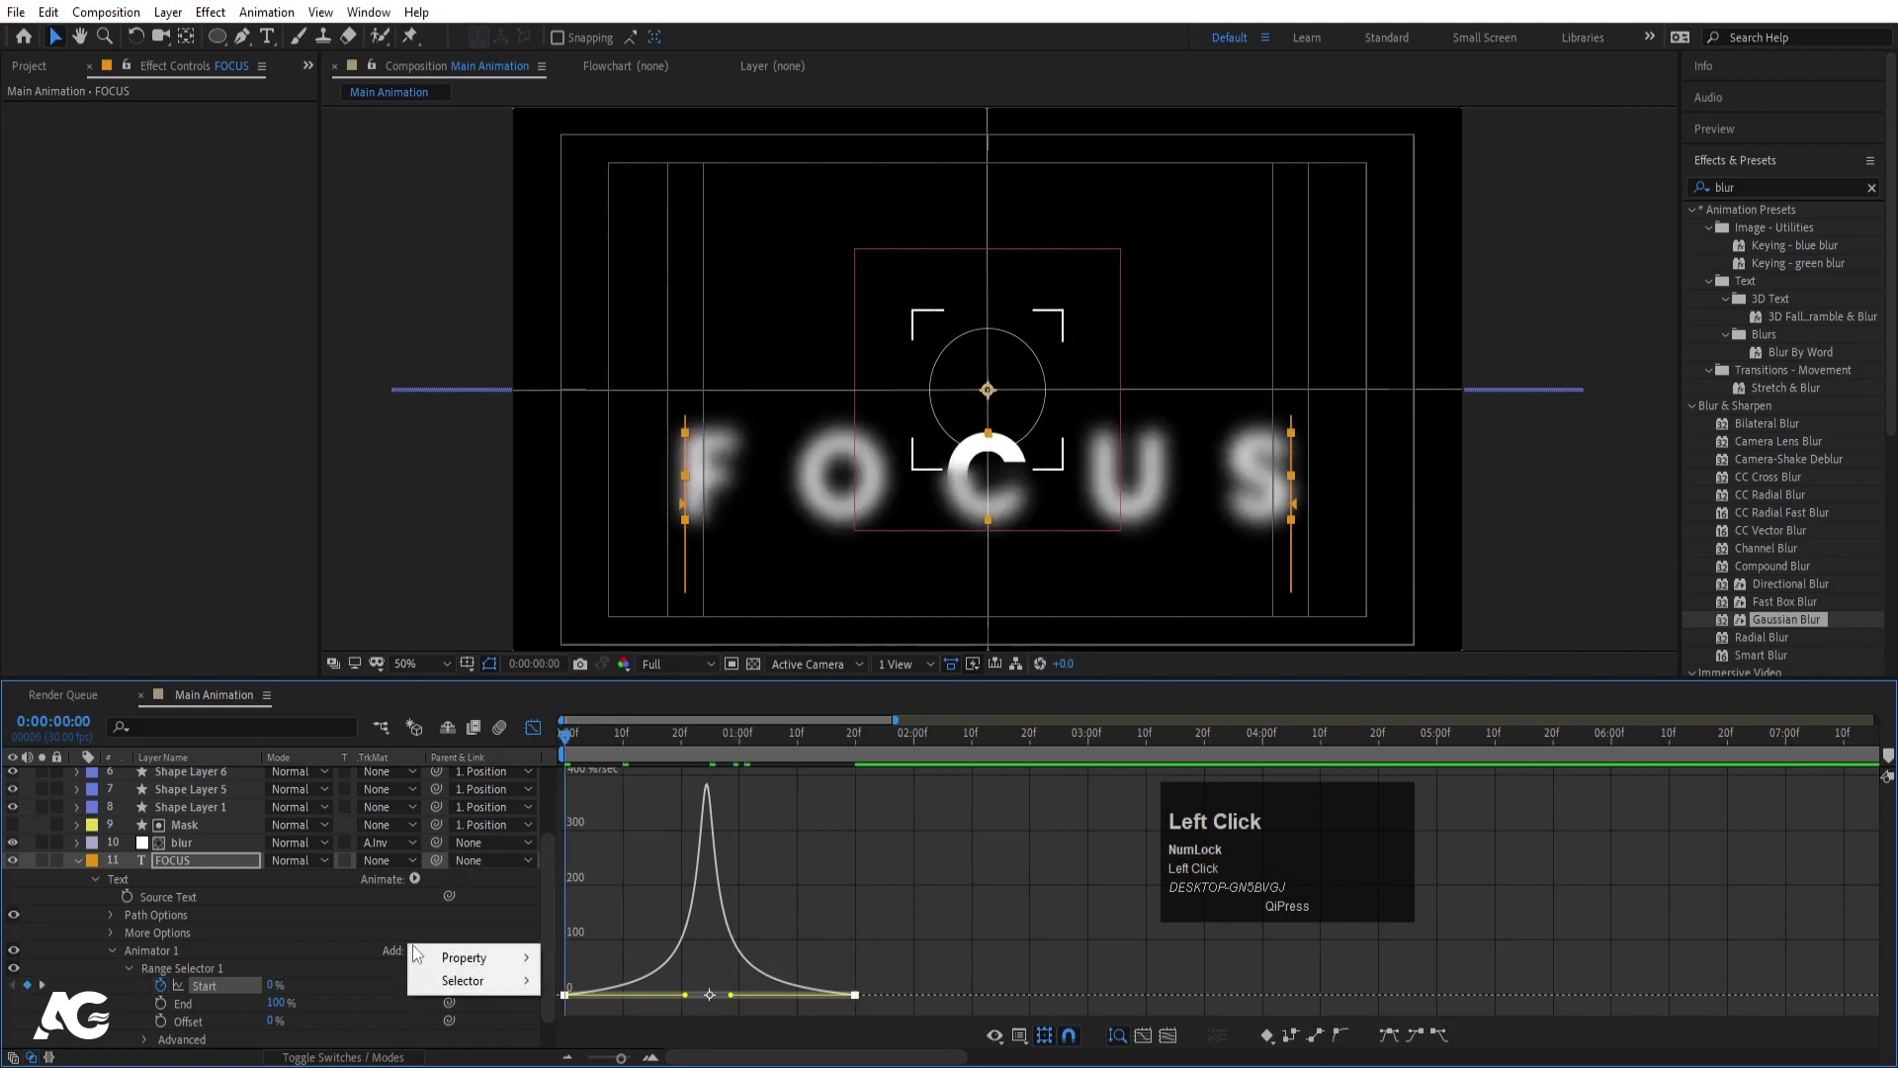
- Add a Blur property of 50 to the animator and reach for further animator properties
{"action": "left_click", "coordinate": [565, 960]}
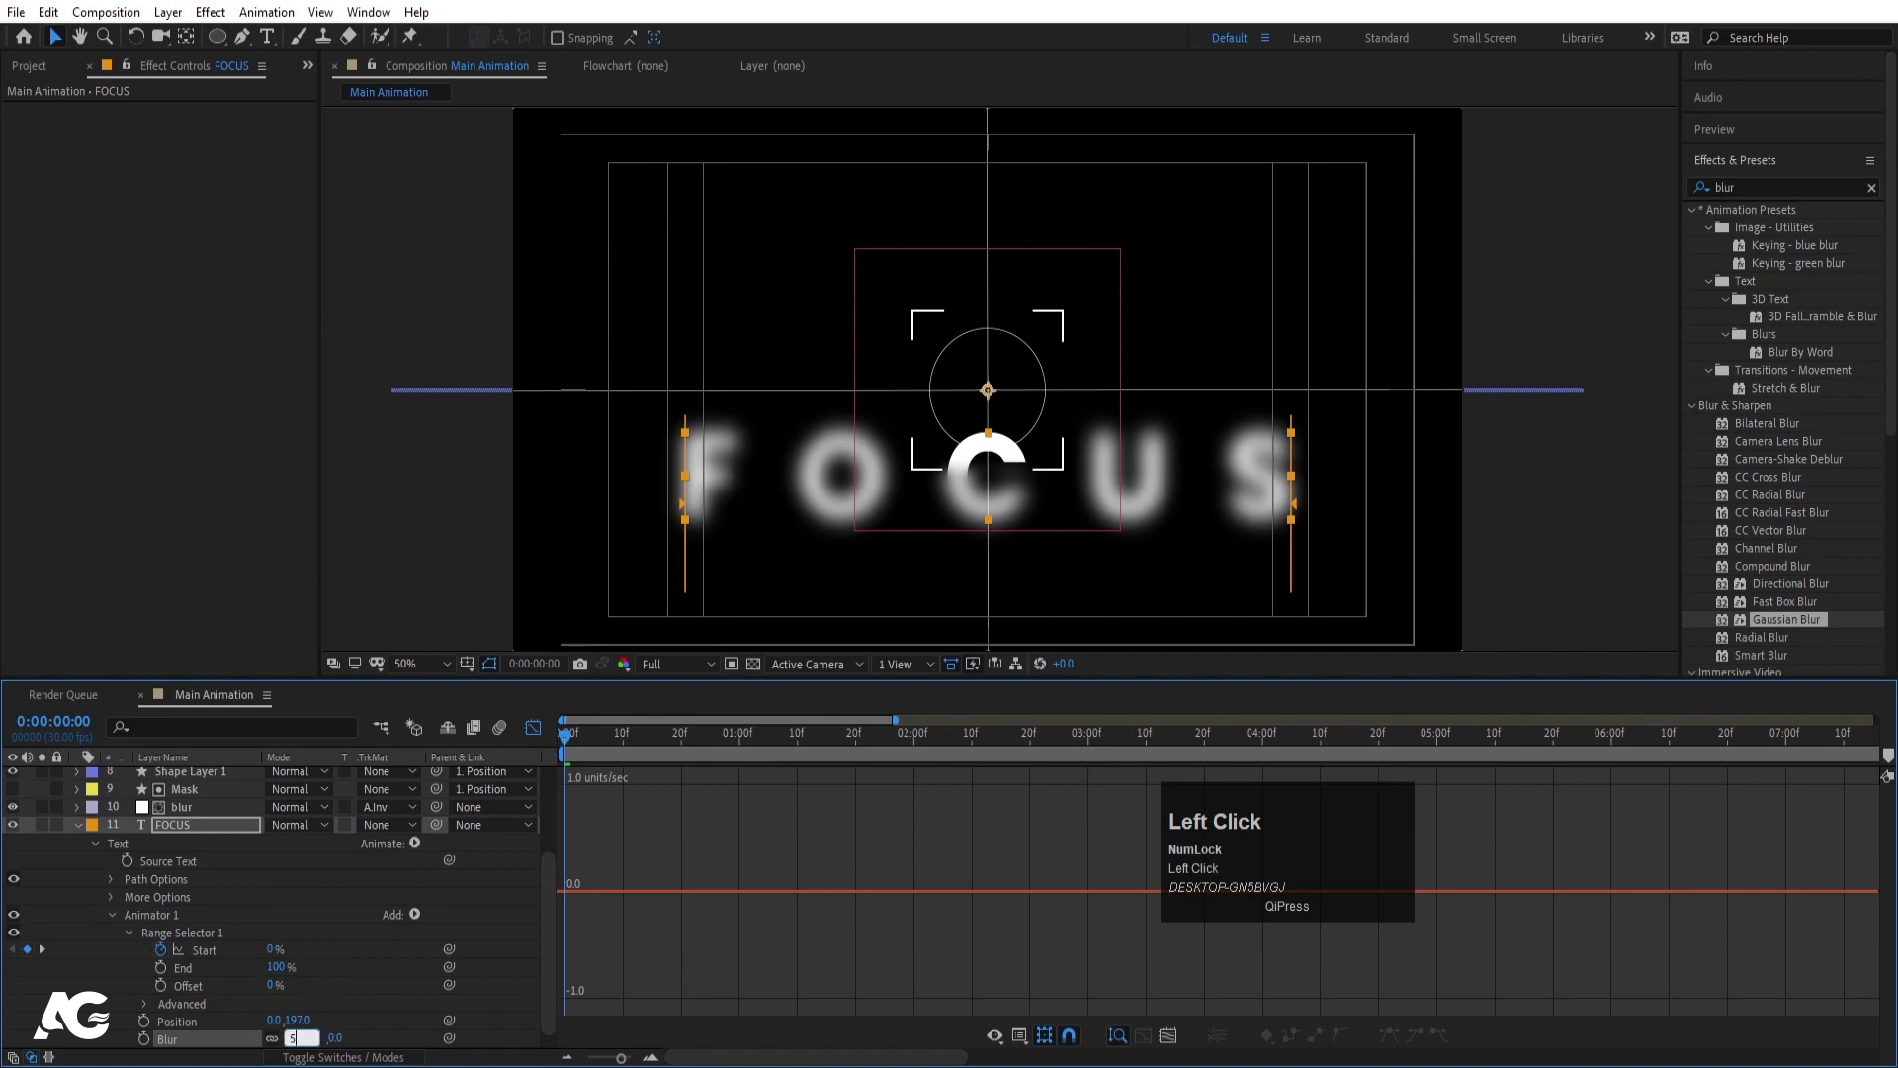
{"action": "key", "text": "Return"}
{"action": "left_click", "coordinate": [418, 922]}
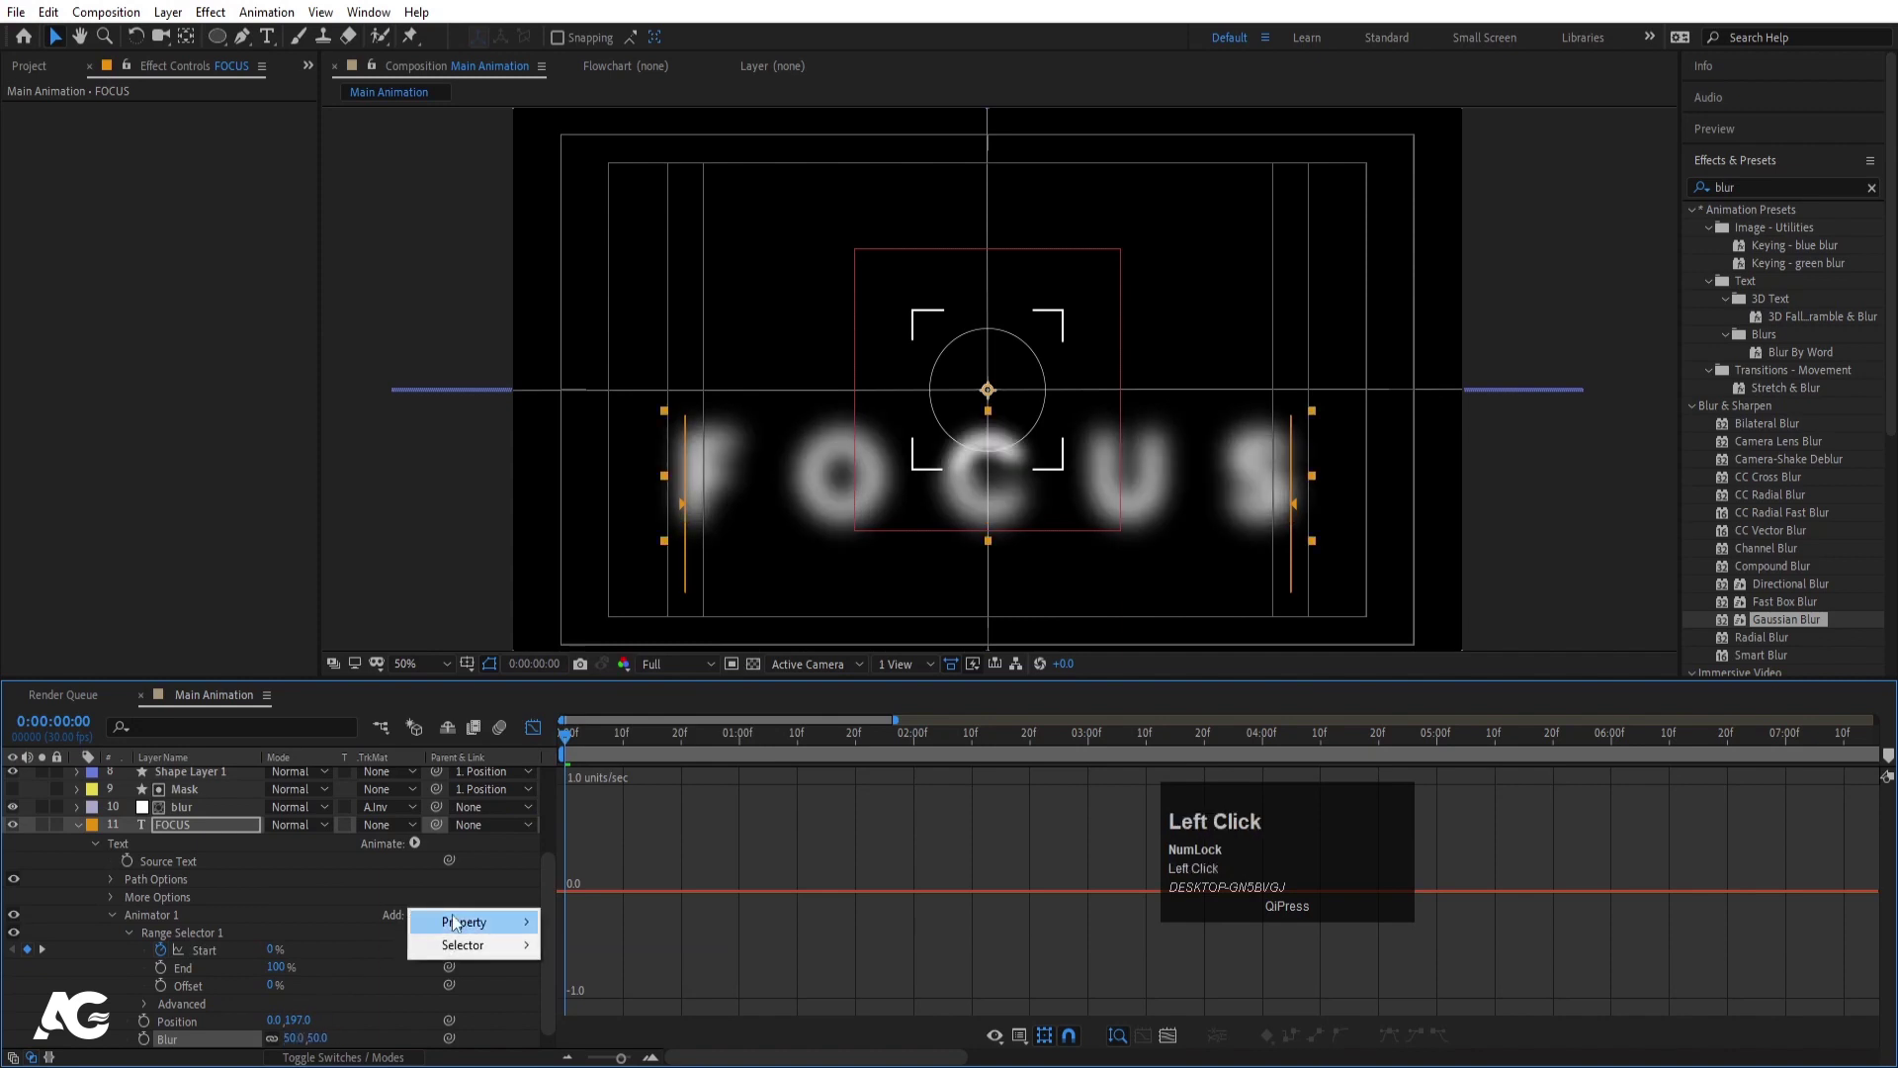
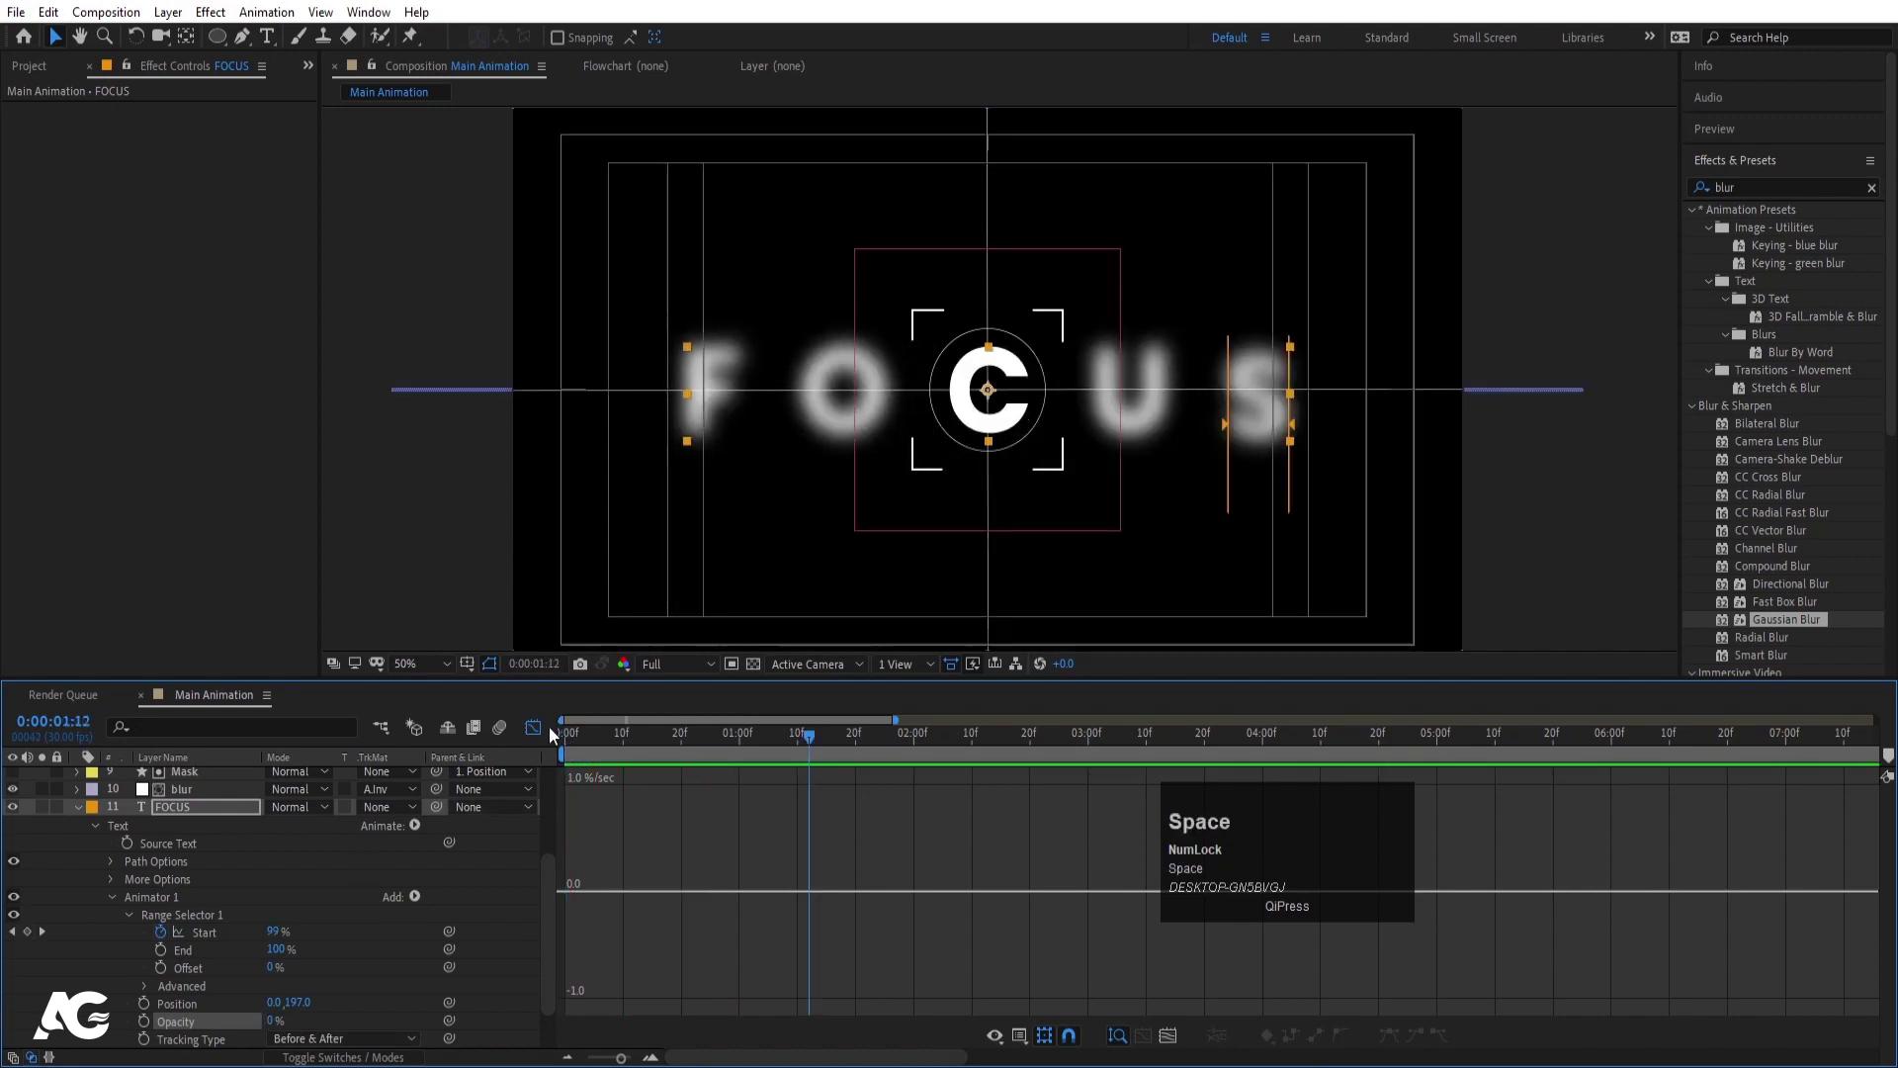
- Leave the Graph Editor, collapse FOCUS and select the viewfinder's Position null for keyframing
{"action": "left_click", "coordinate": [84, 820]}
{"action": "scroll", "scroll_direction": "up", "scroll_amount": 3}
{"action": "left_click", "coordinate": [541, 735]}
{"action": "scroll", "scroll_direction": "up", "scroll_amount": 3}
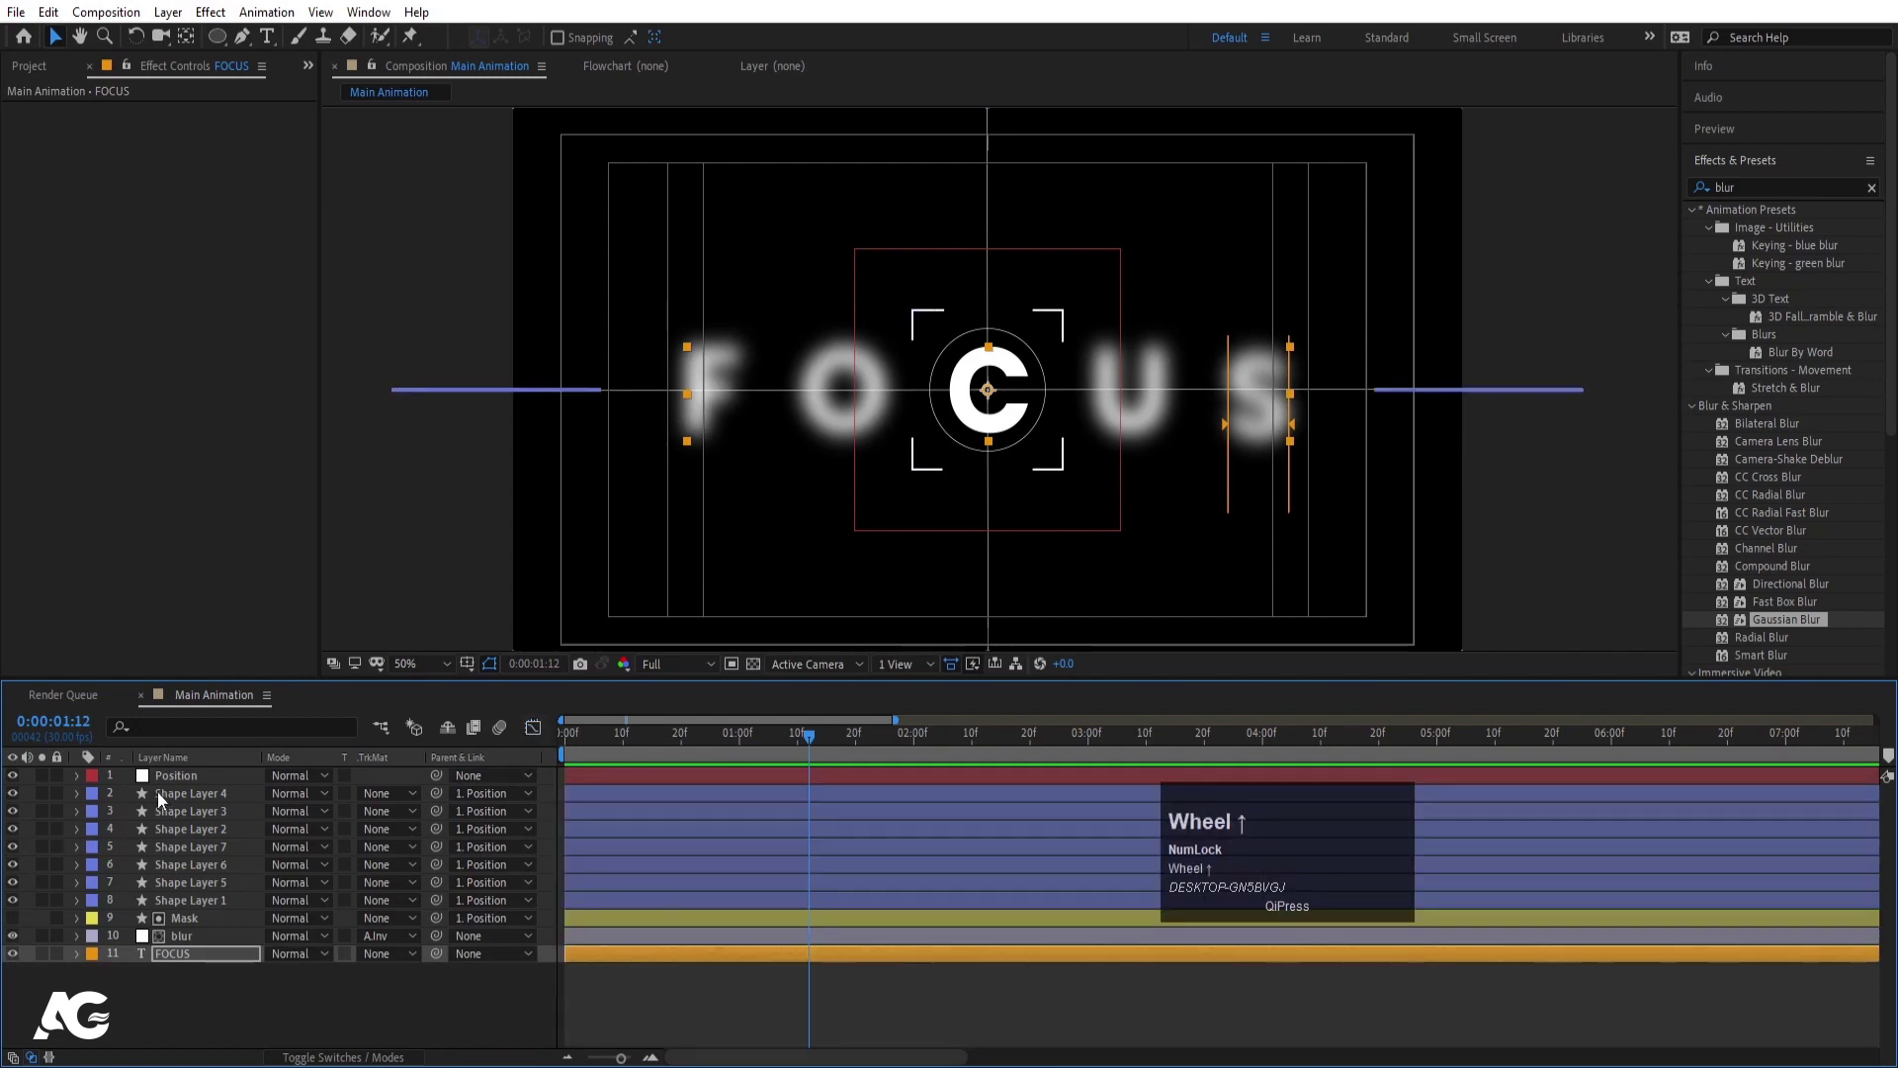
{"action": "left_click", "coordinate": [586, 748]}
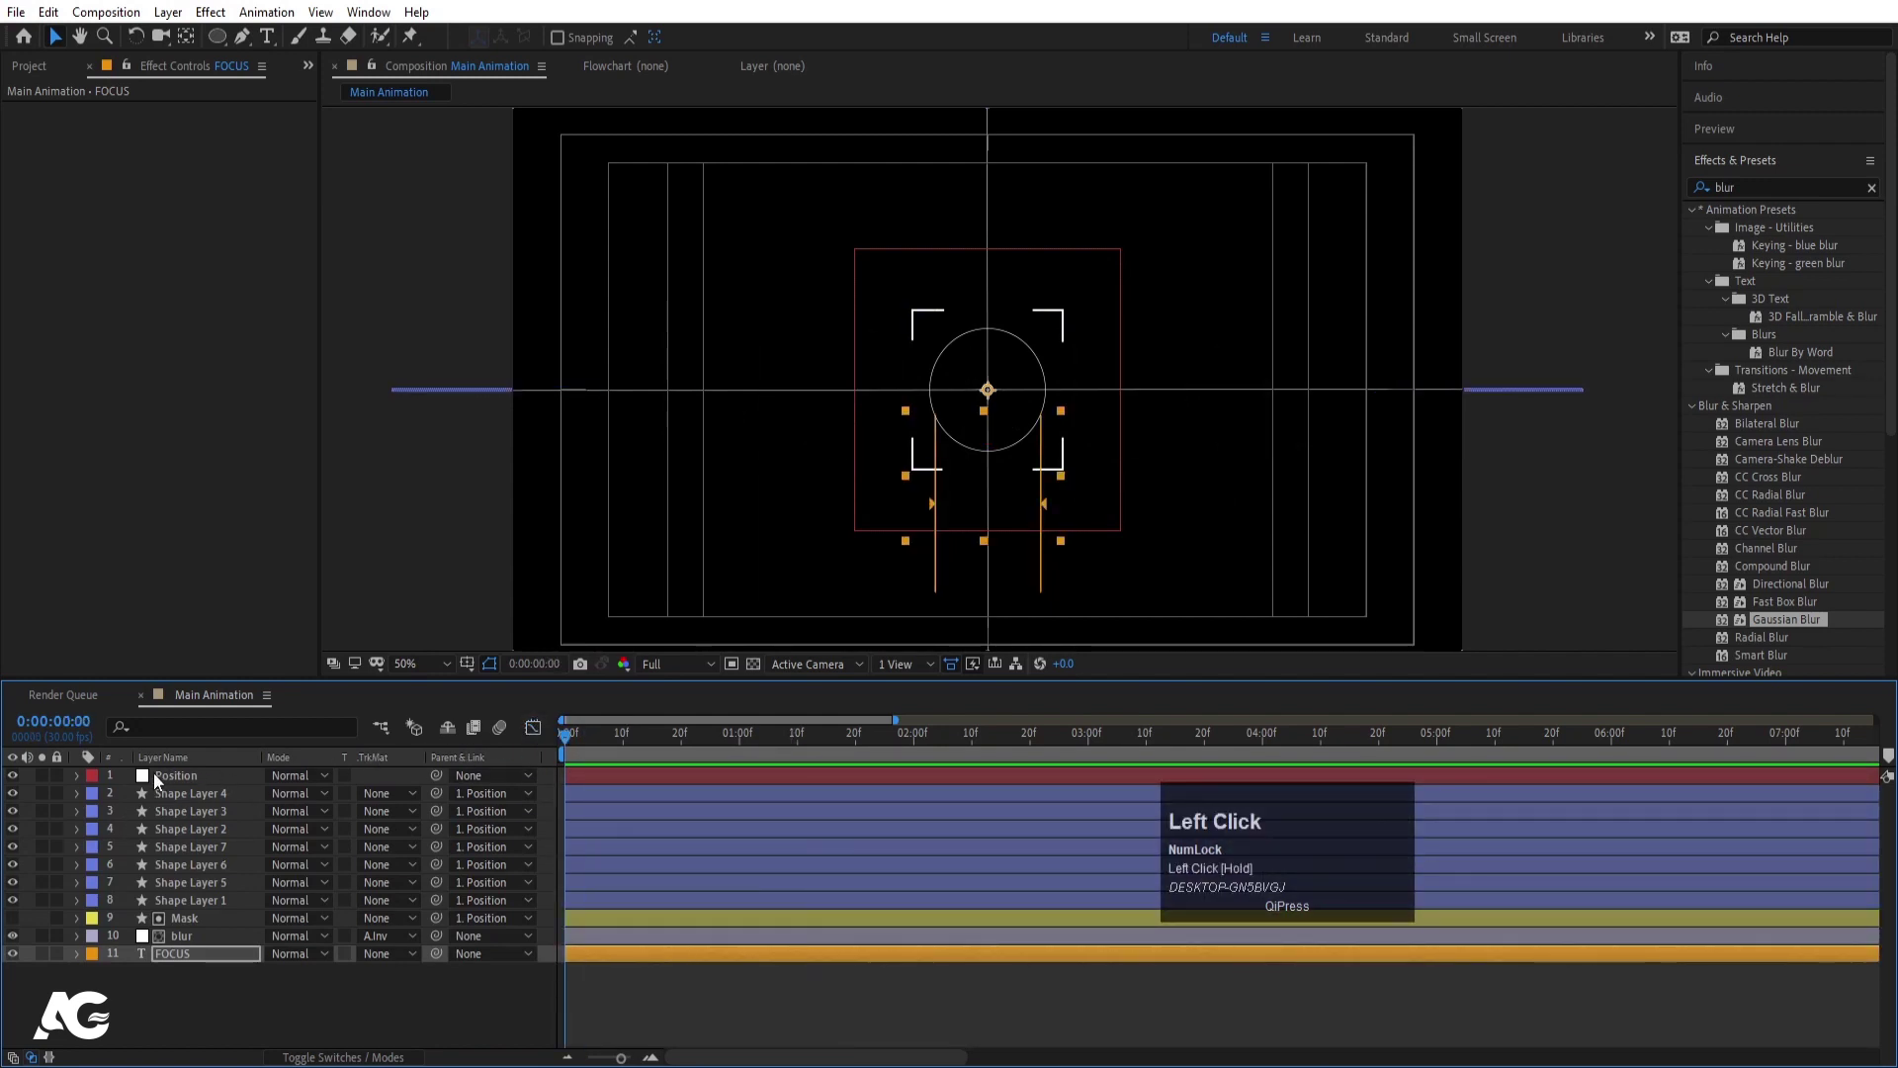
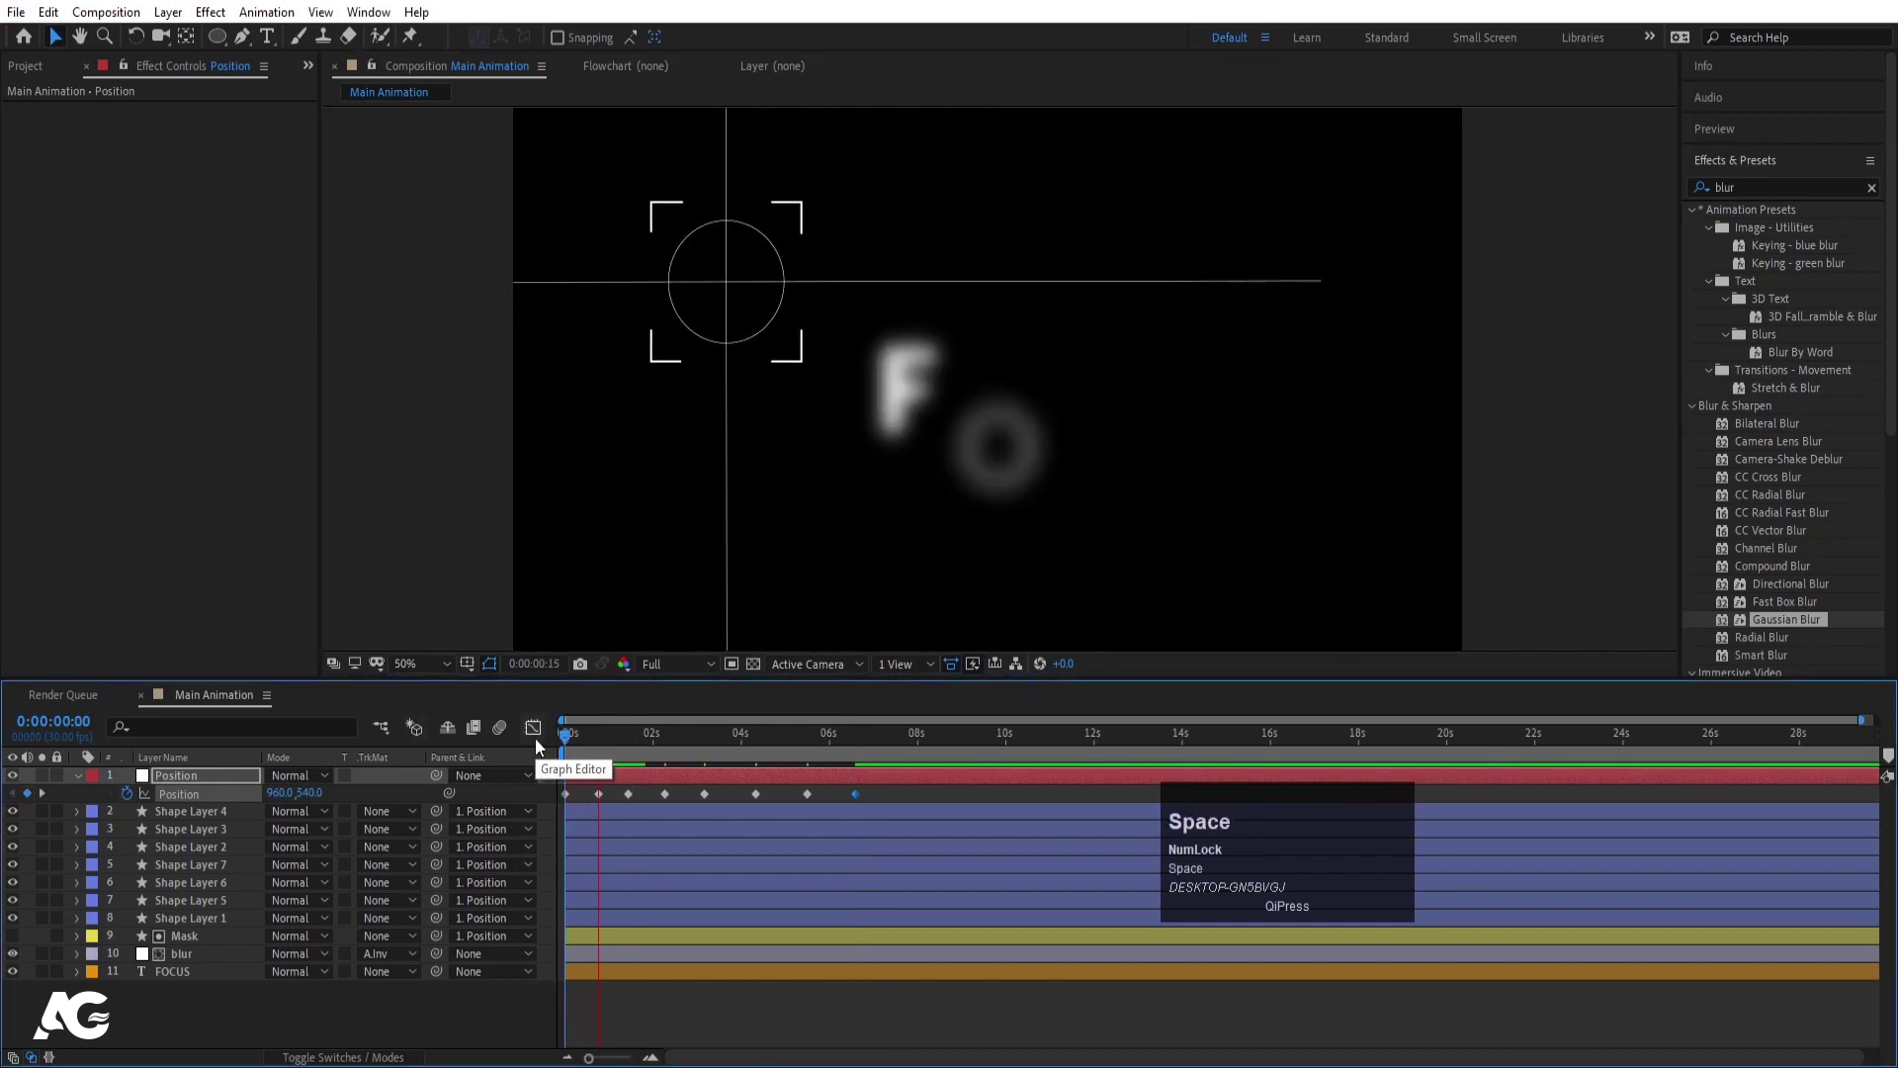
- Preview the roaming viewfinder and Easy Ease its Position keyframes
{"action": "key", "text": "space"}
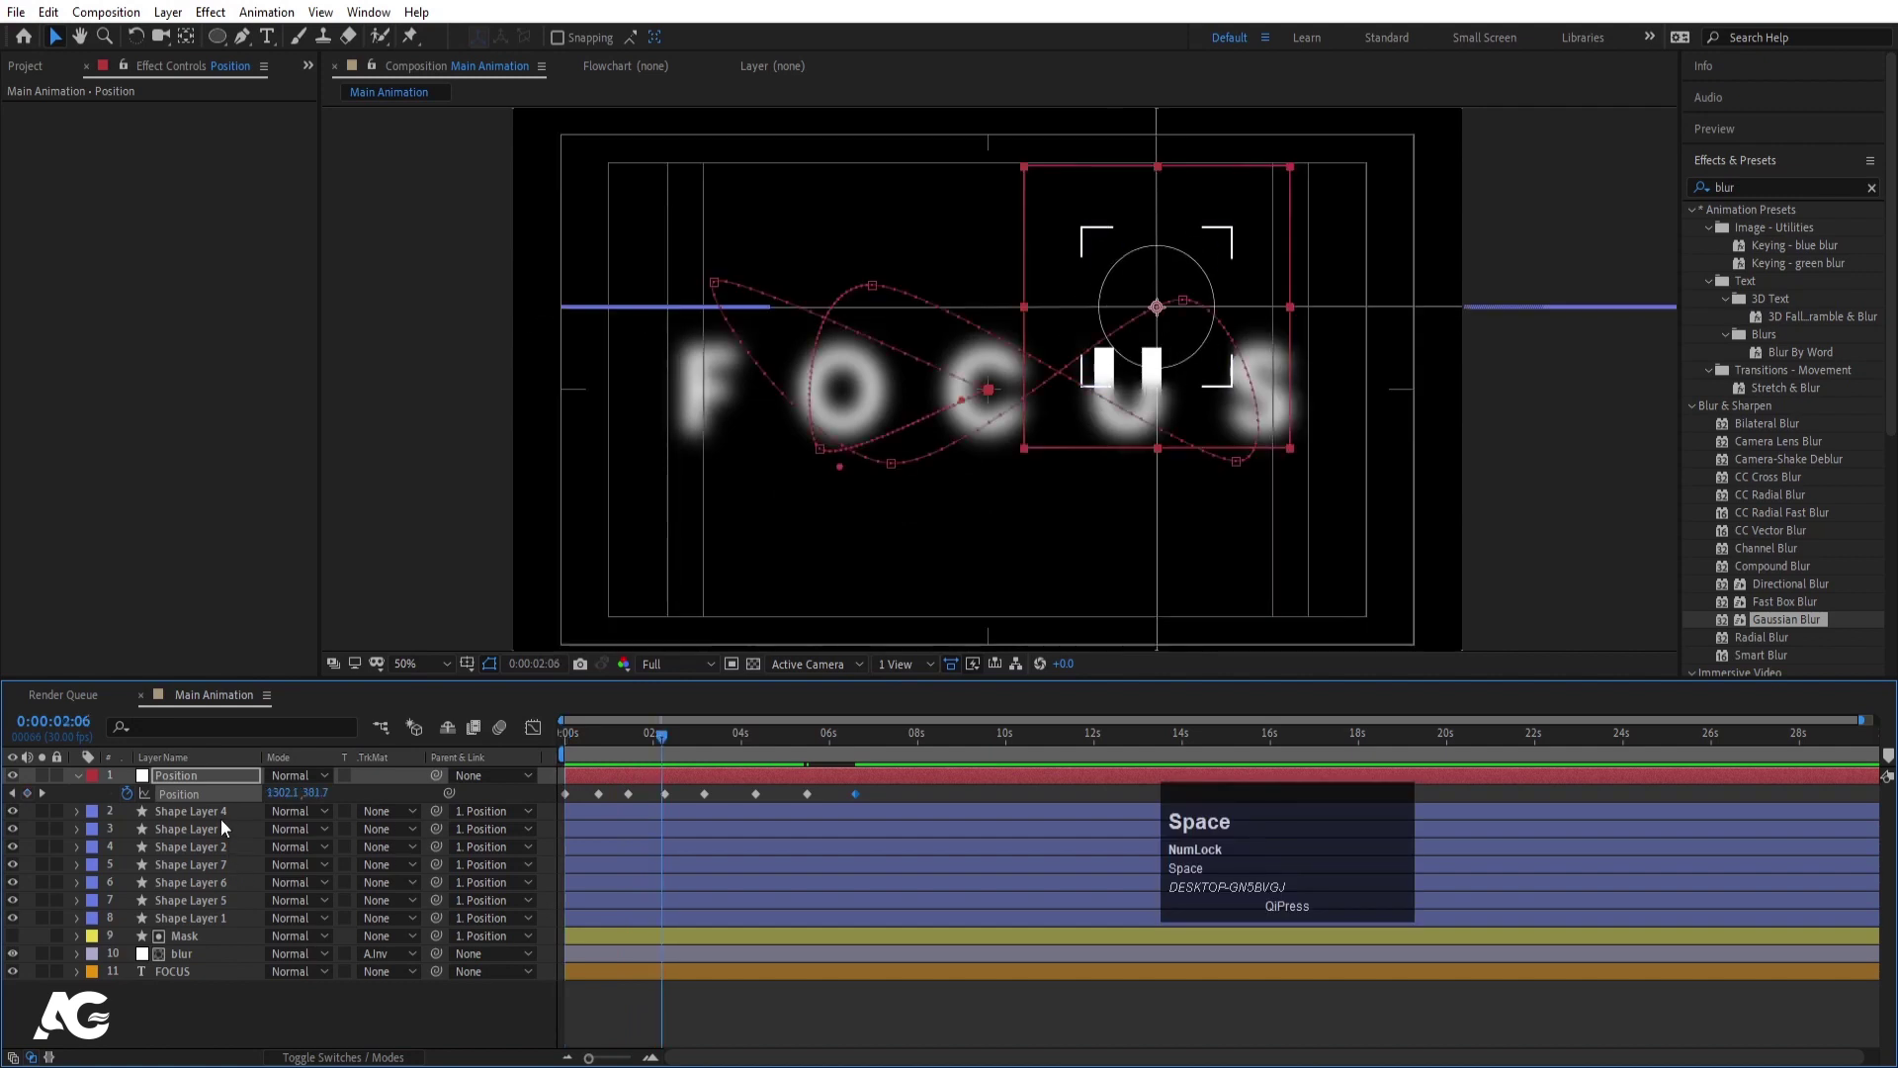
{"action": "left_click", "coordinate": [205, 803]}
{"action": "key", "text": "F9"}
{"action": "key", "text": "space"}
{"action": "key", "text": "space"}
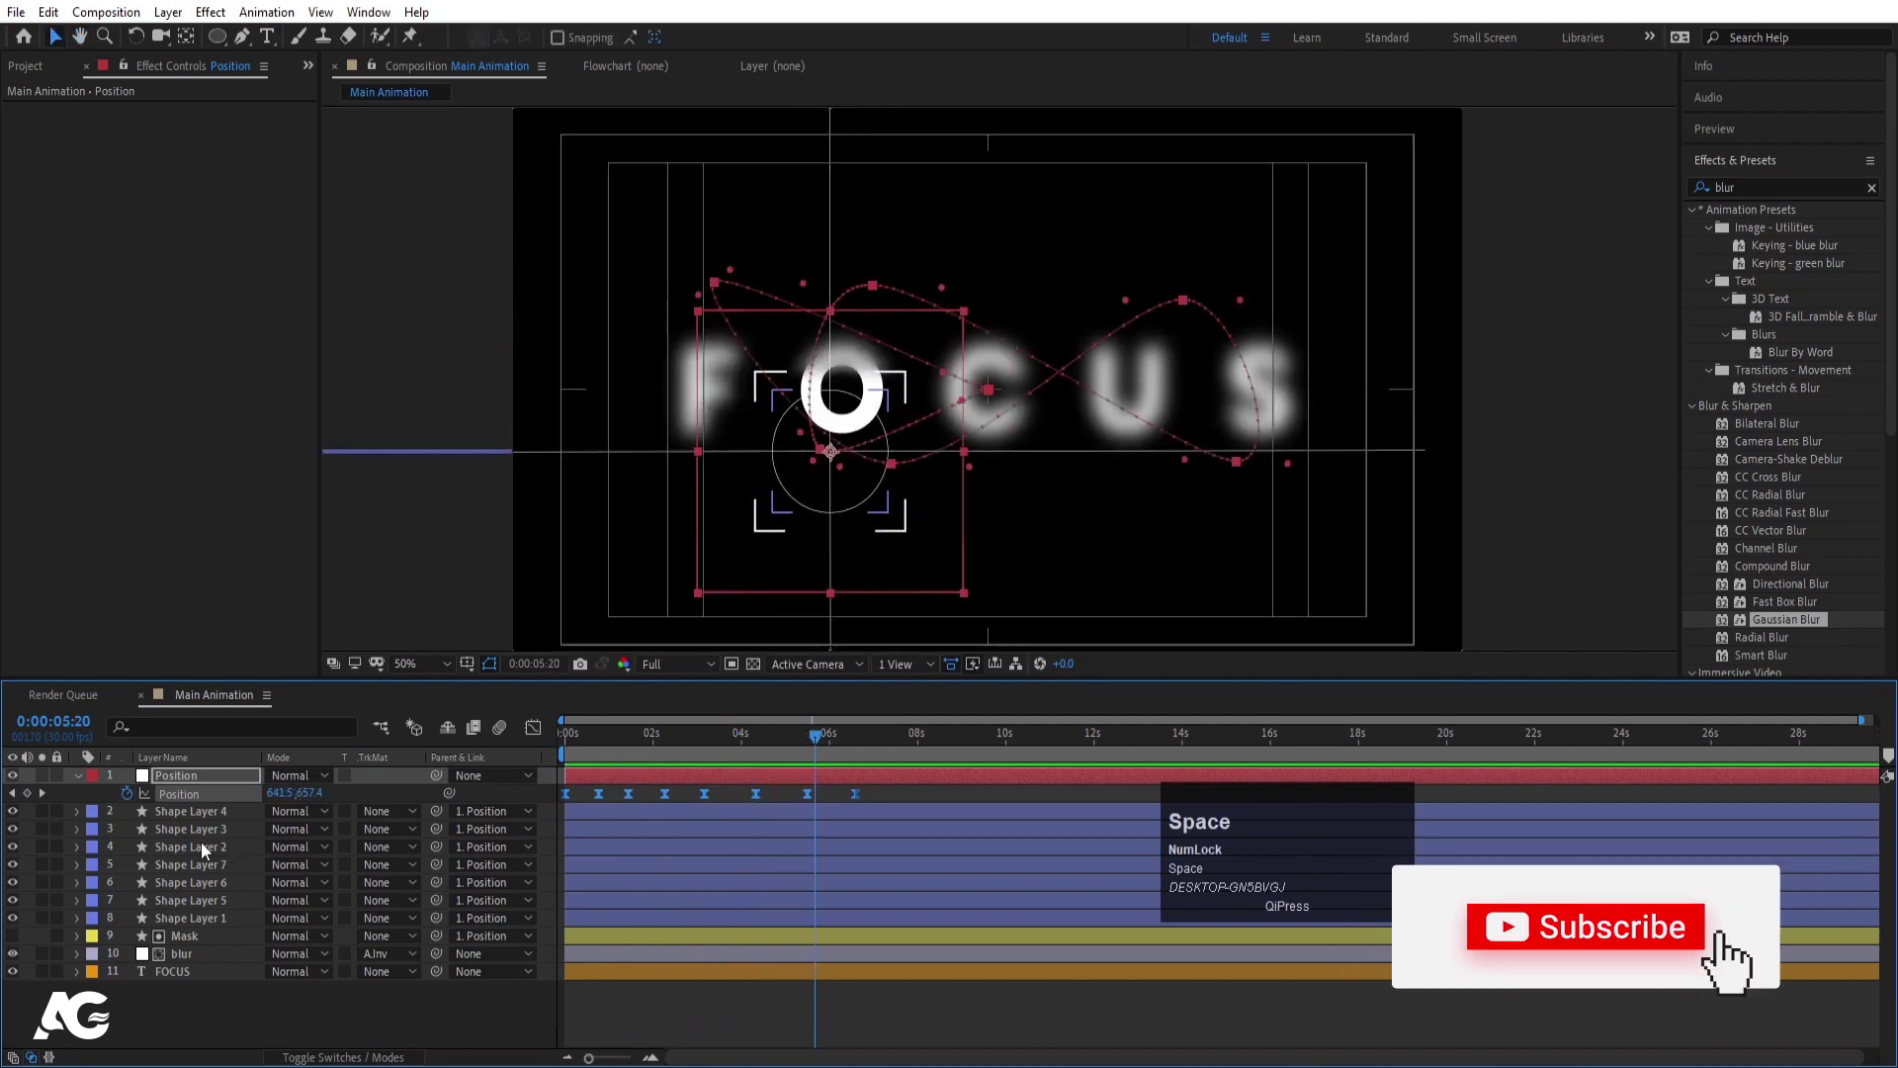
- Scale Shape Layer 4's crosshair lines shorter, then collapse the open layer properties
{"action": "left_click", "coordinate": [187, 816]}
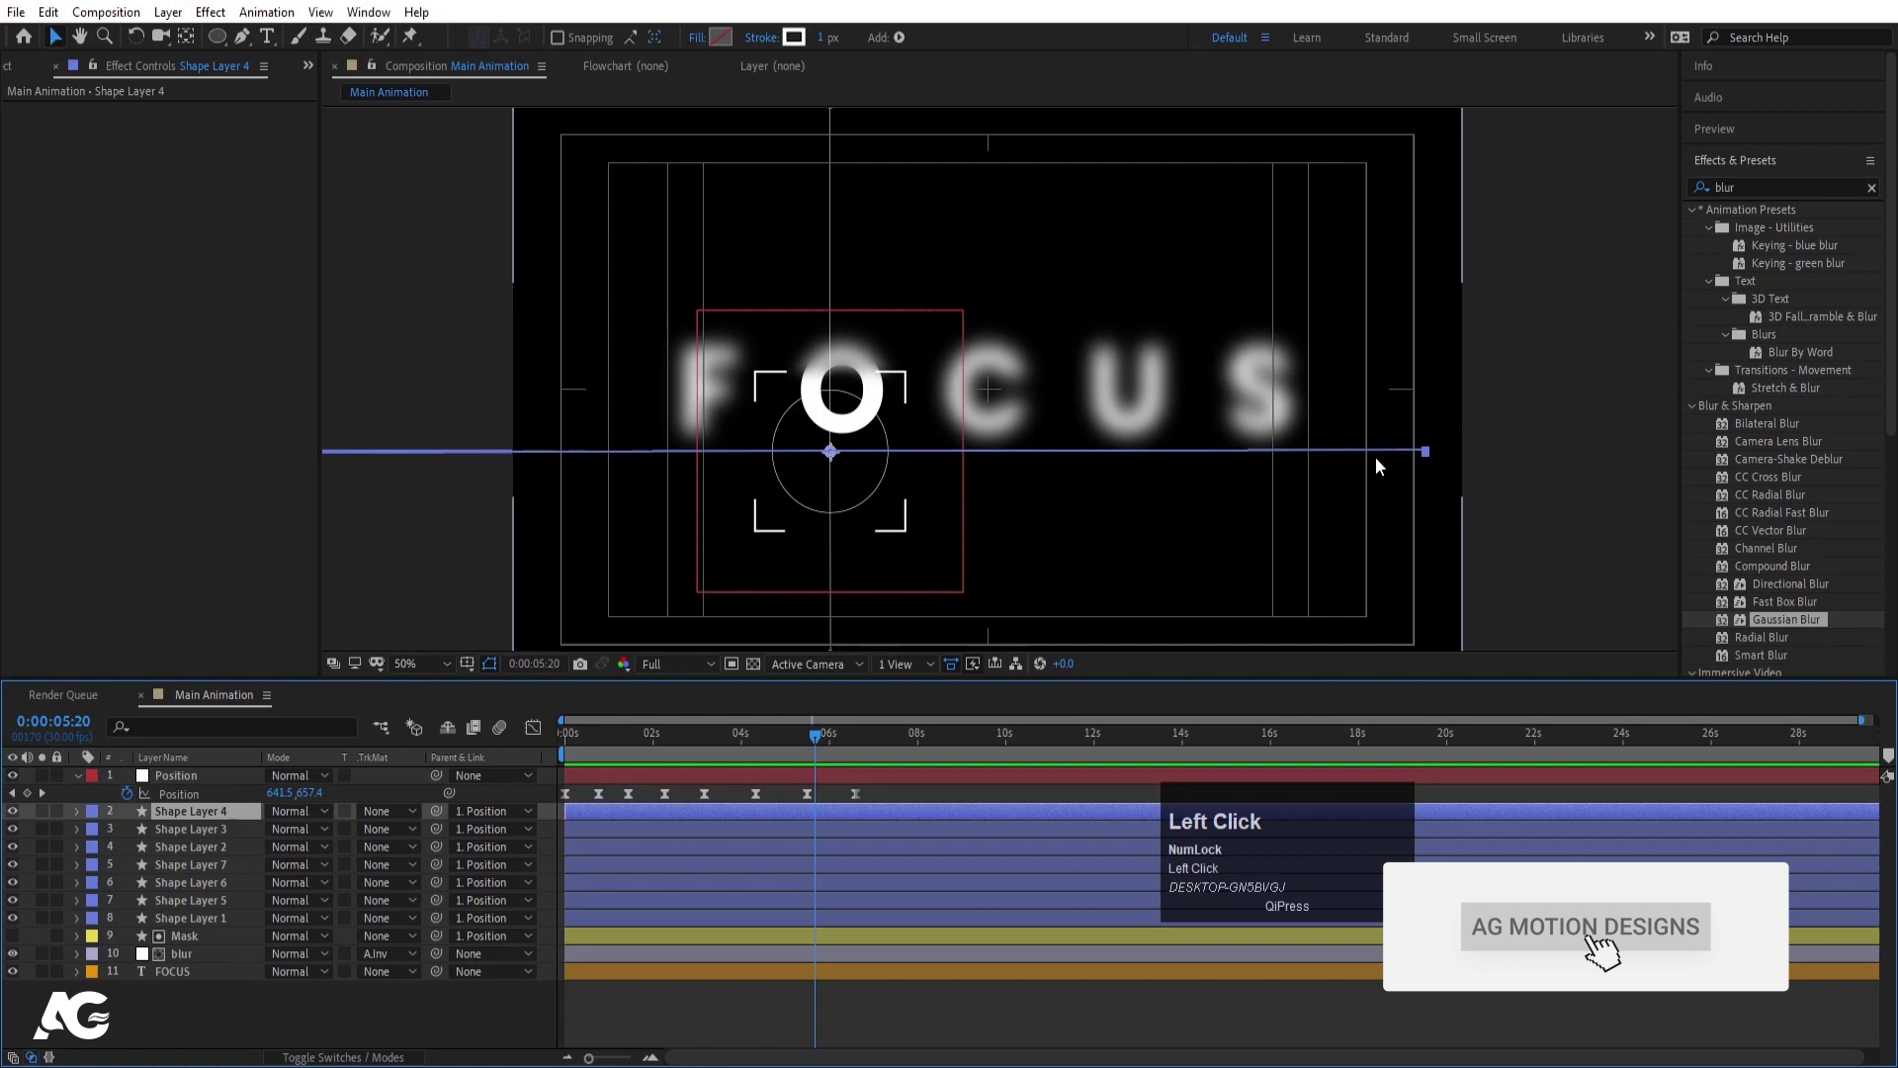
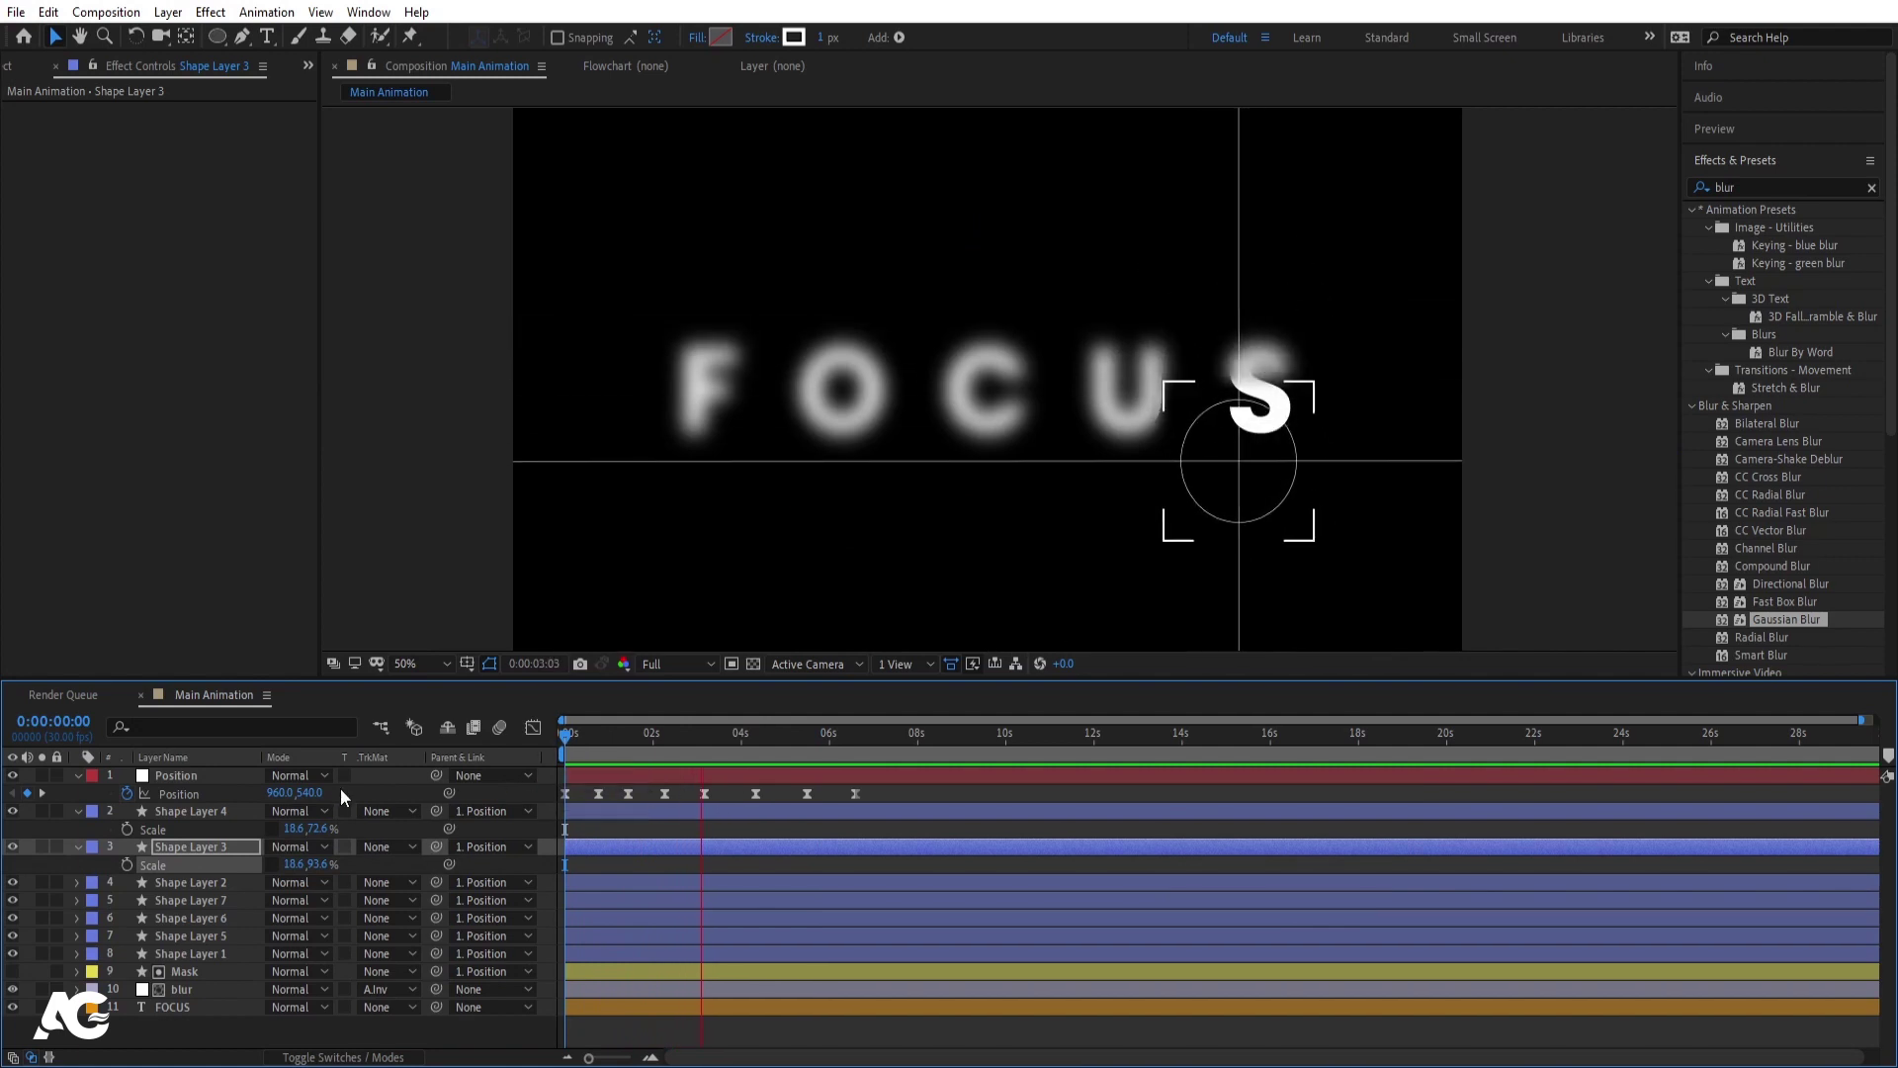
{"action": "key", "text": "space"}
{"action": "left_click", "coordinate": [882, 799]}
- Create a new Null Object layer and rename it 'extra'
{"action": "key", "text": "u"}
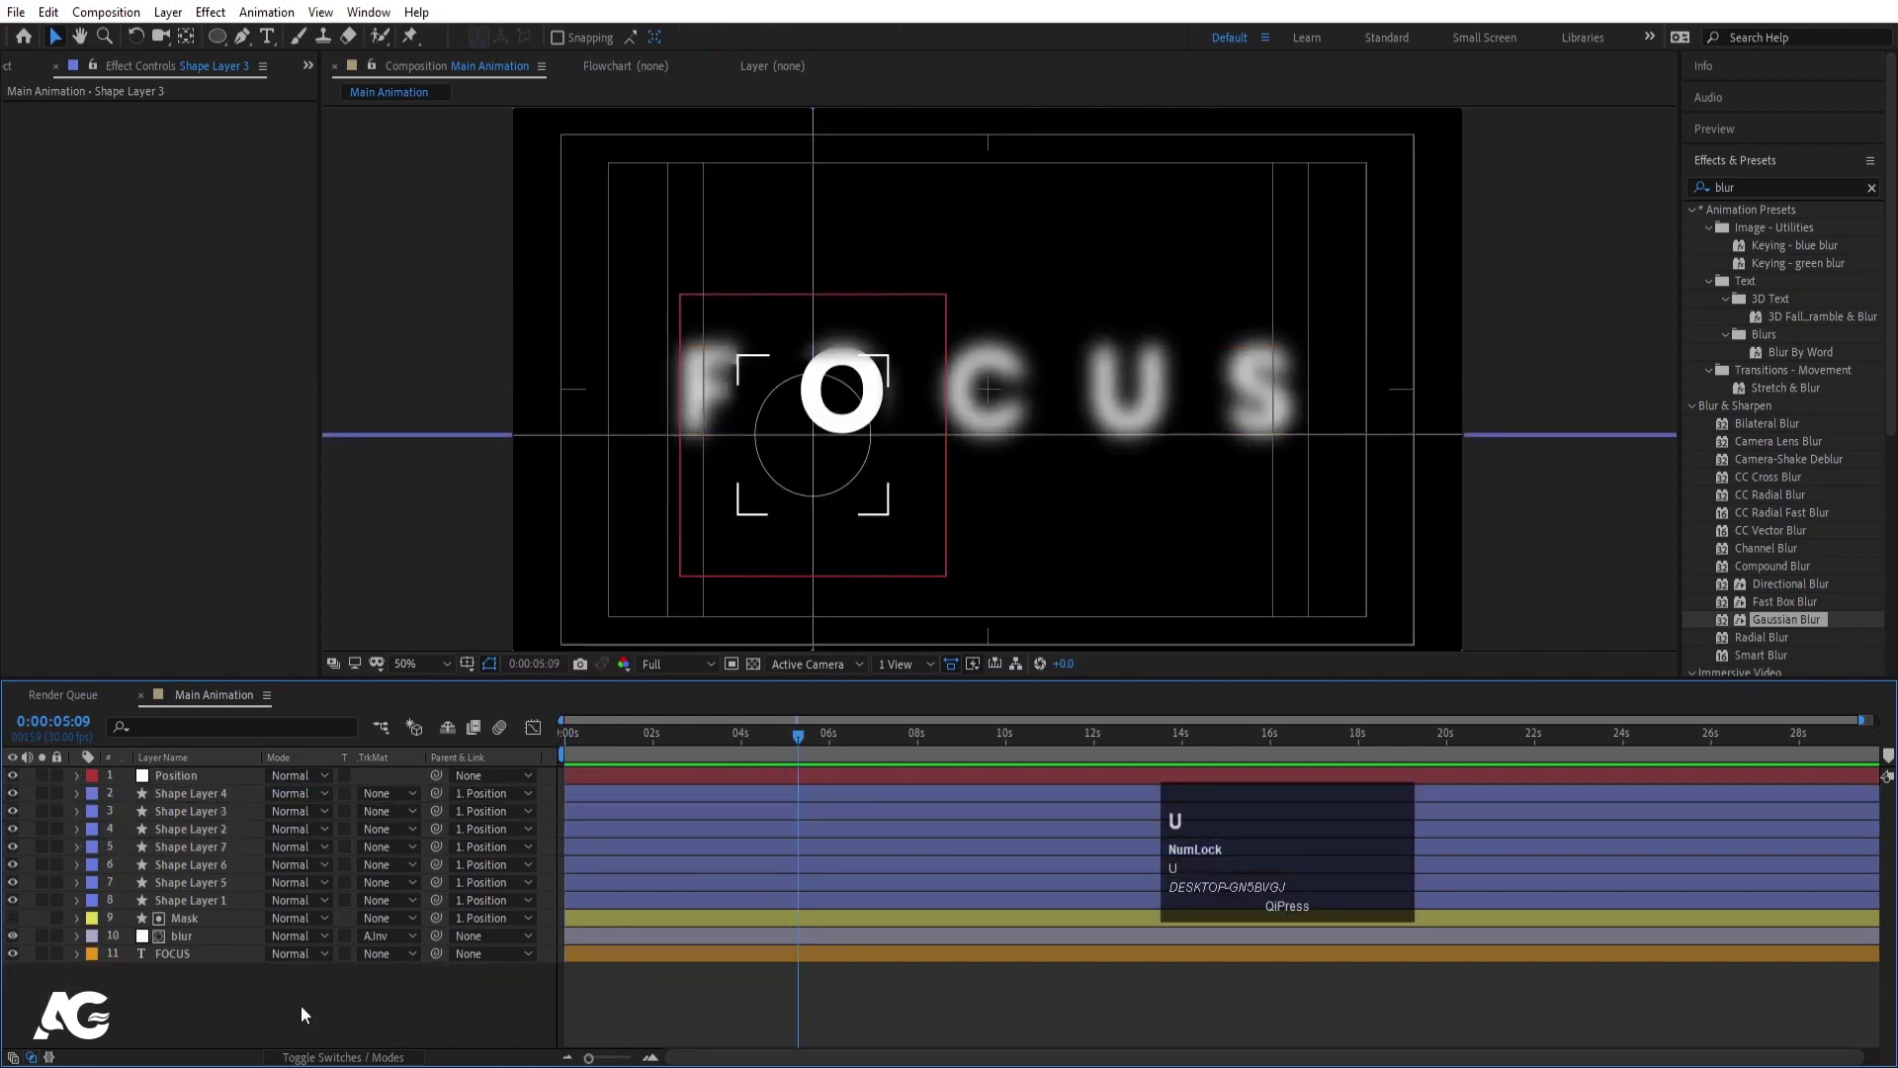
{"action": "right_click", "coordinate": [319, 1021]}
{"action": "left_click", "coordinate": [341, 783]}
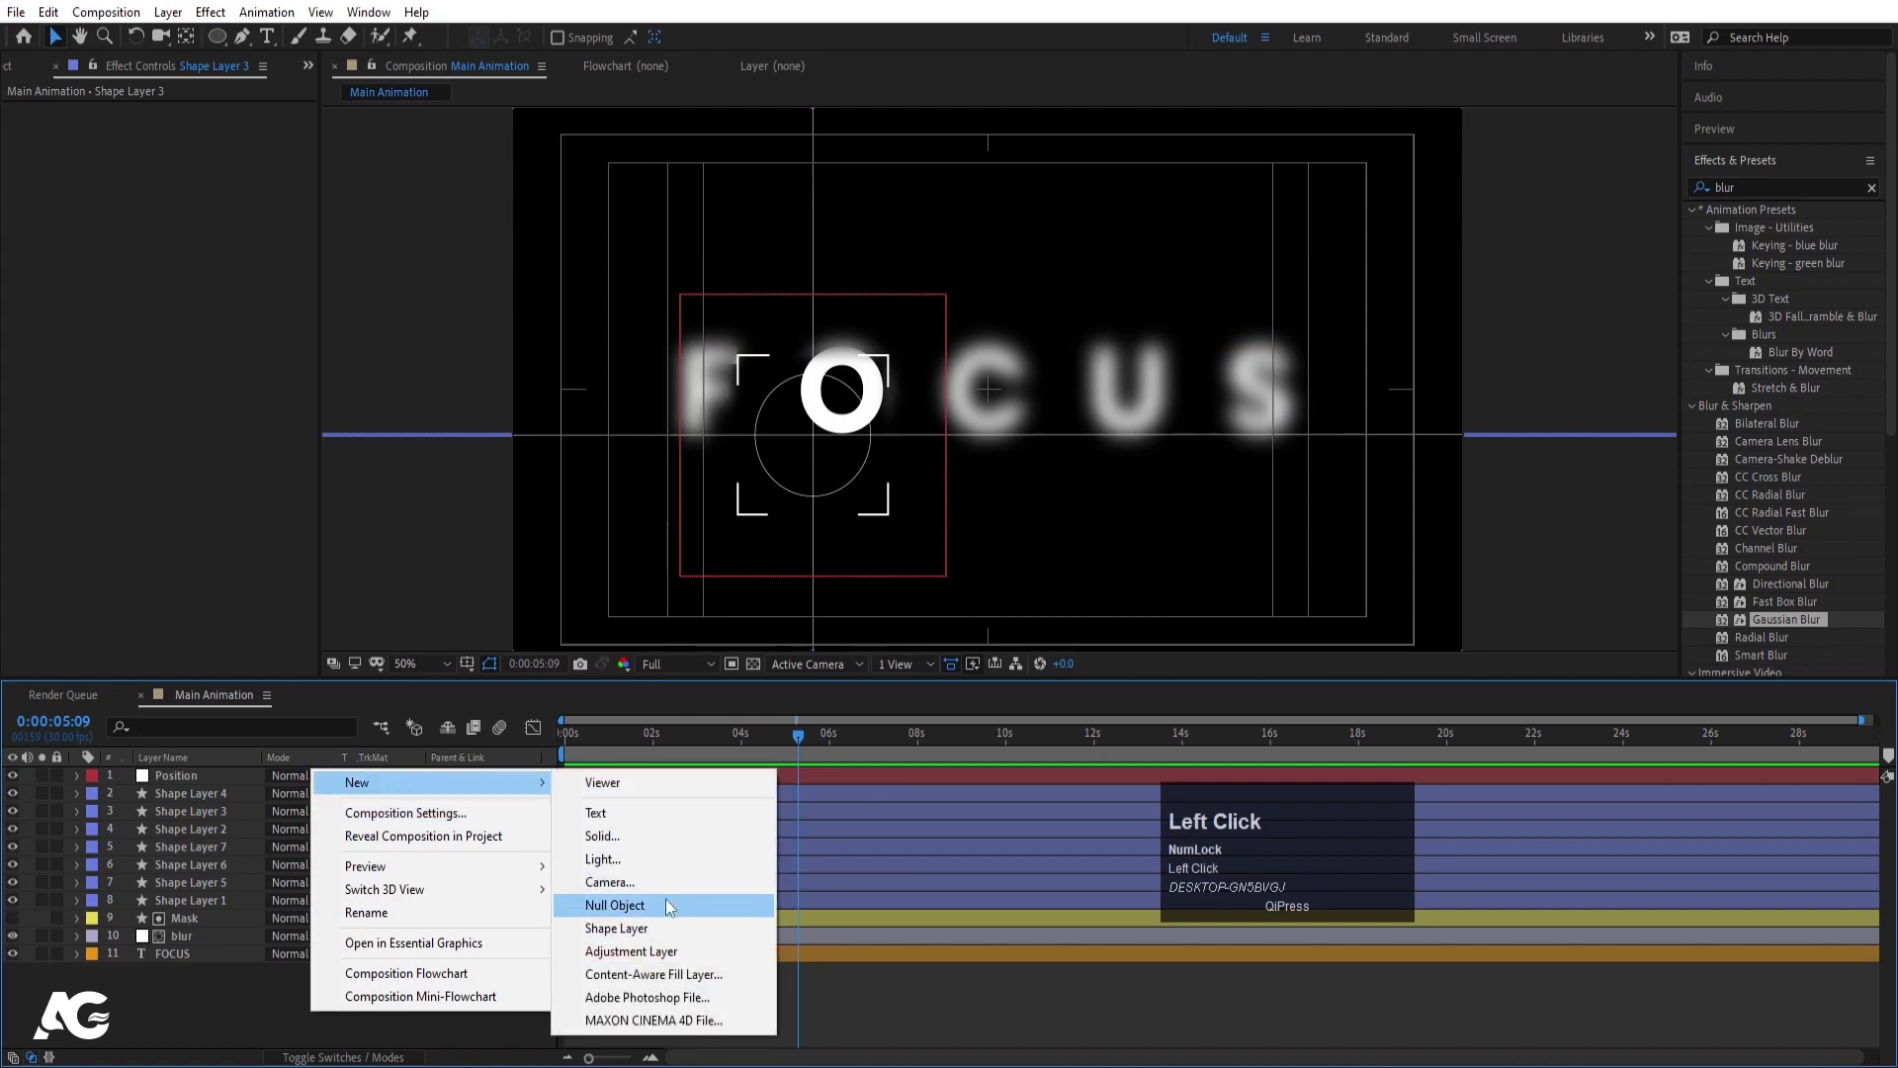
{"action": "key", "text": "Return"}
{"action": "type", "text": "xtra"}
{"action": "key", "text": "ctrl+a"}
{"action": "type", "text": "extra"}
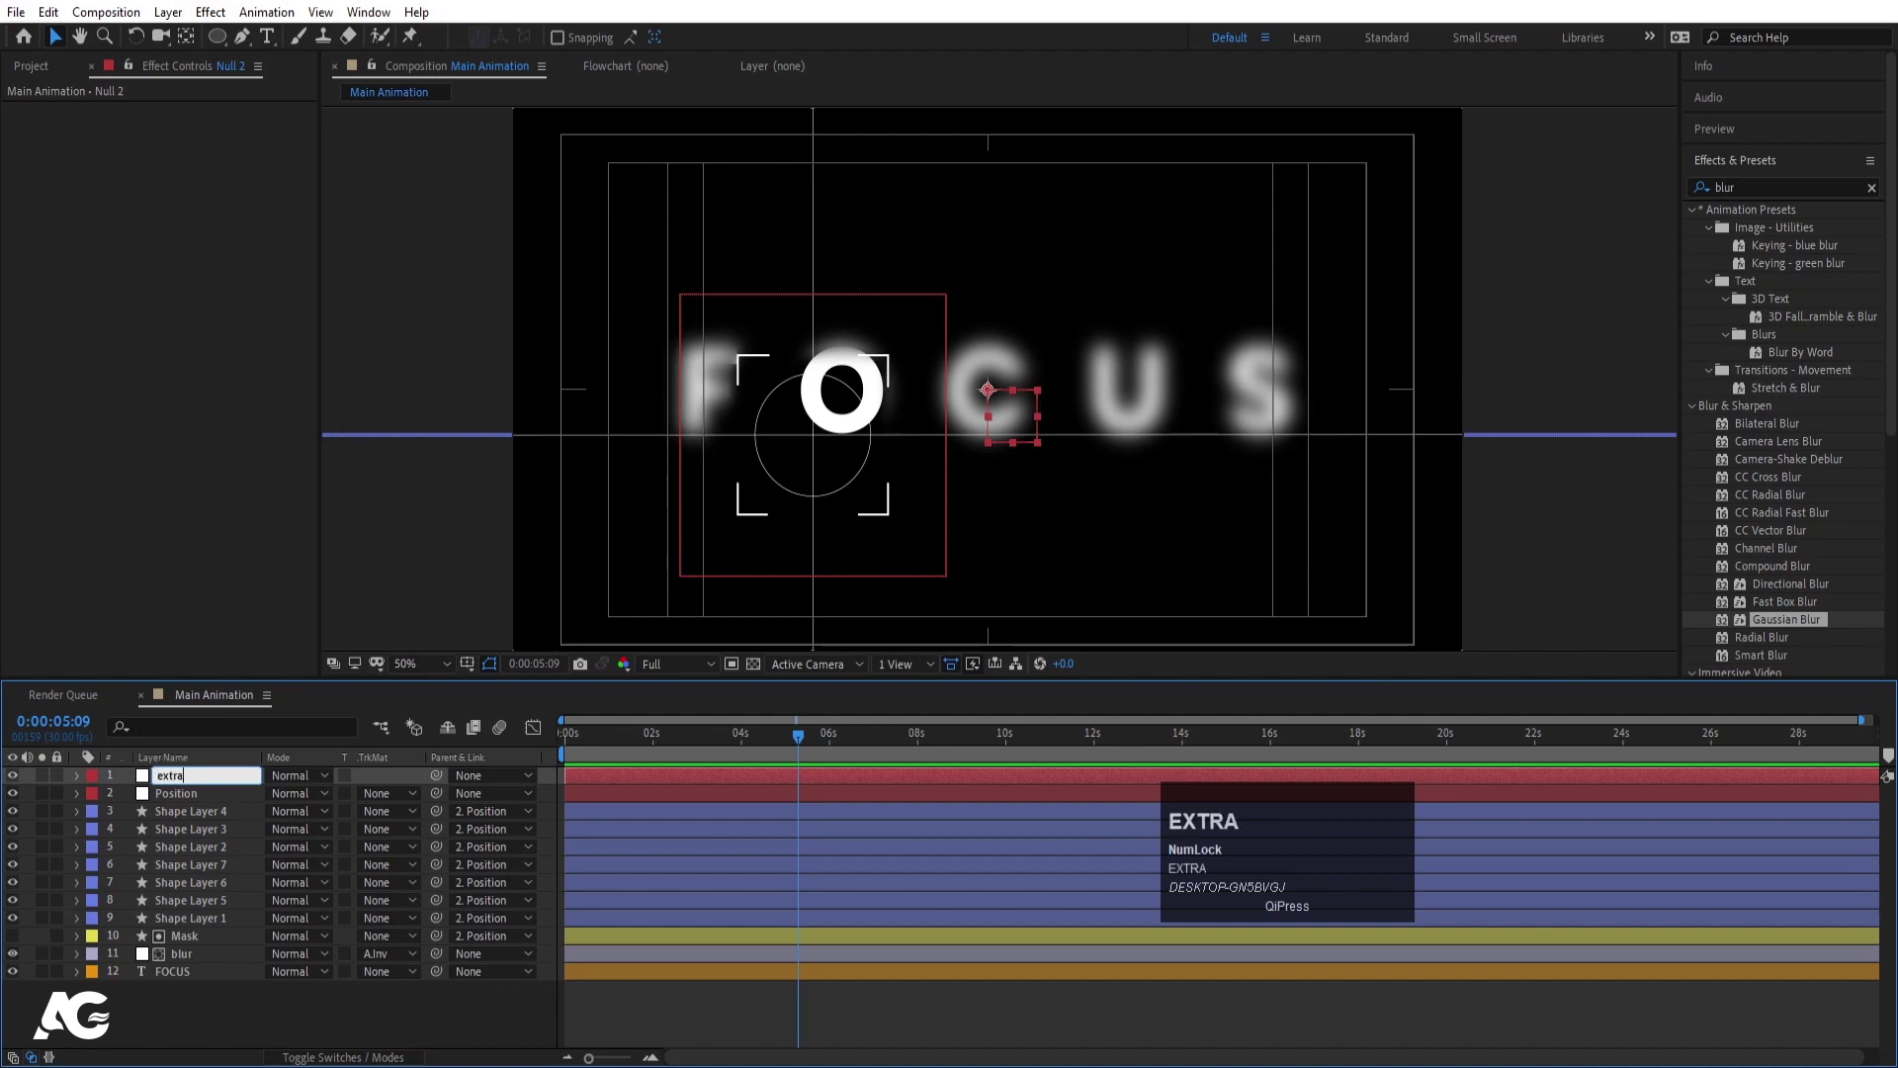
{"action": "key", "text": "Return"}
- Parent the Position, blur and FOCUS layers to the extra null via the pick whip
{"action": "left_click_drag", "start_coordinate": [667, 740], "coordinate": [182, 988]}
{"action": "left_click", "coordinate": [189, 955]}
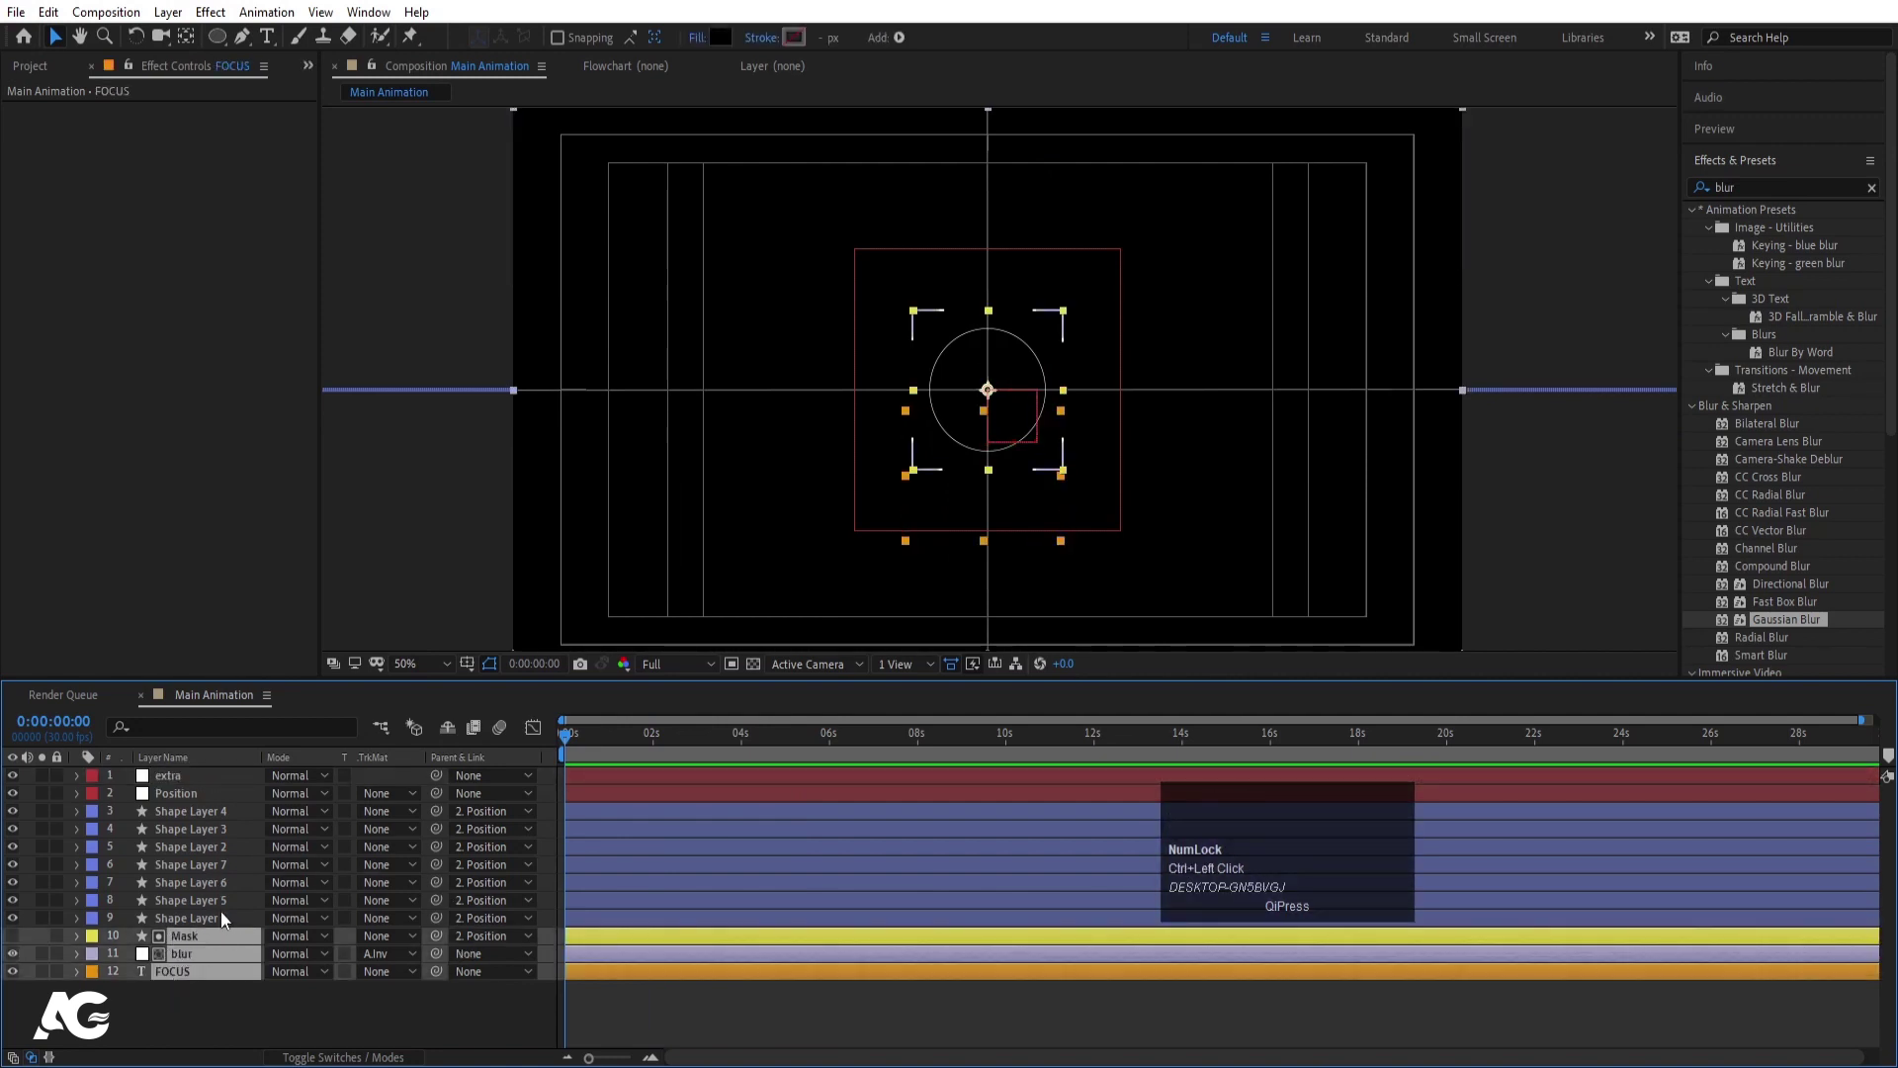
{"action": "left_click", "coordinate": [191, 810]}
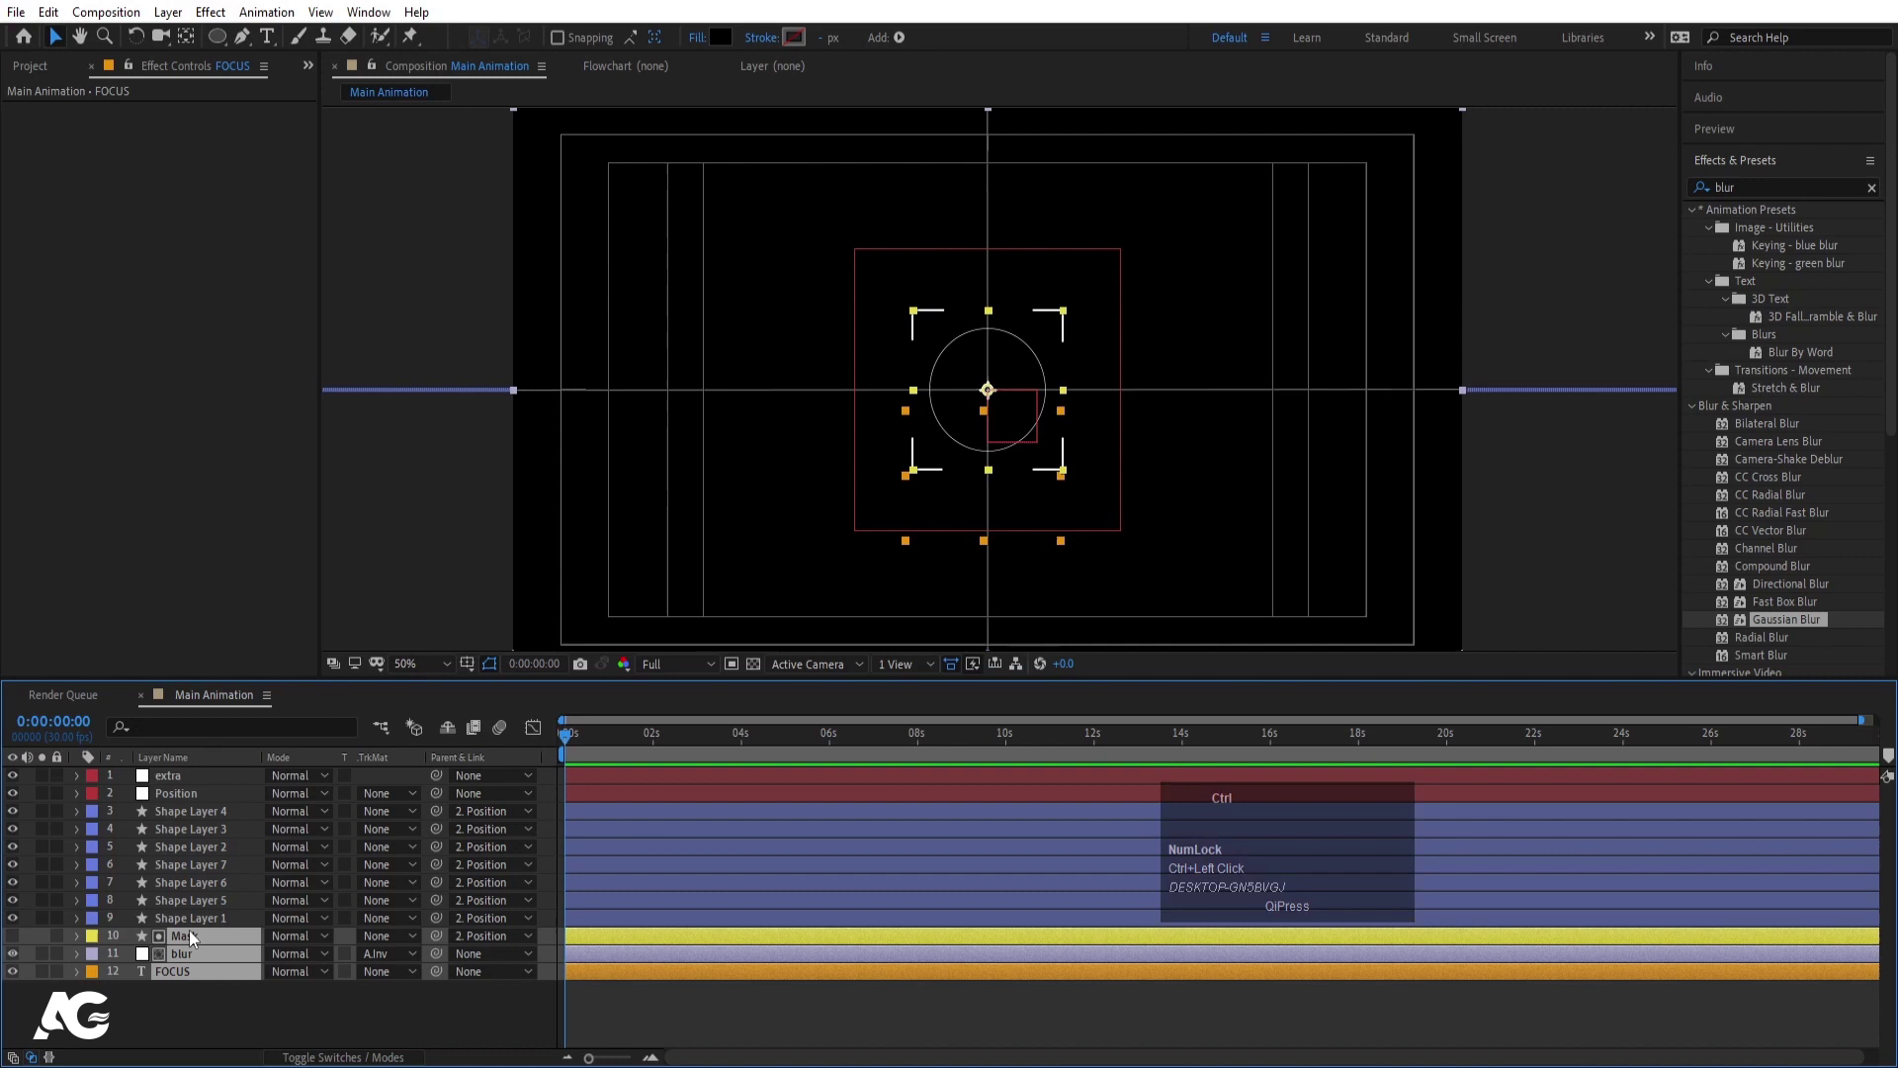
{"action": "left_click", "coordinate": [193, 944]}
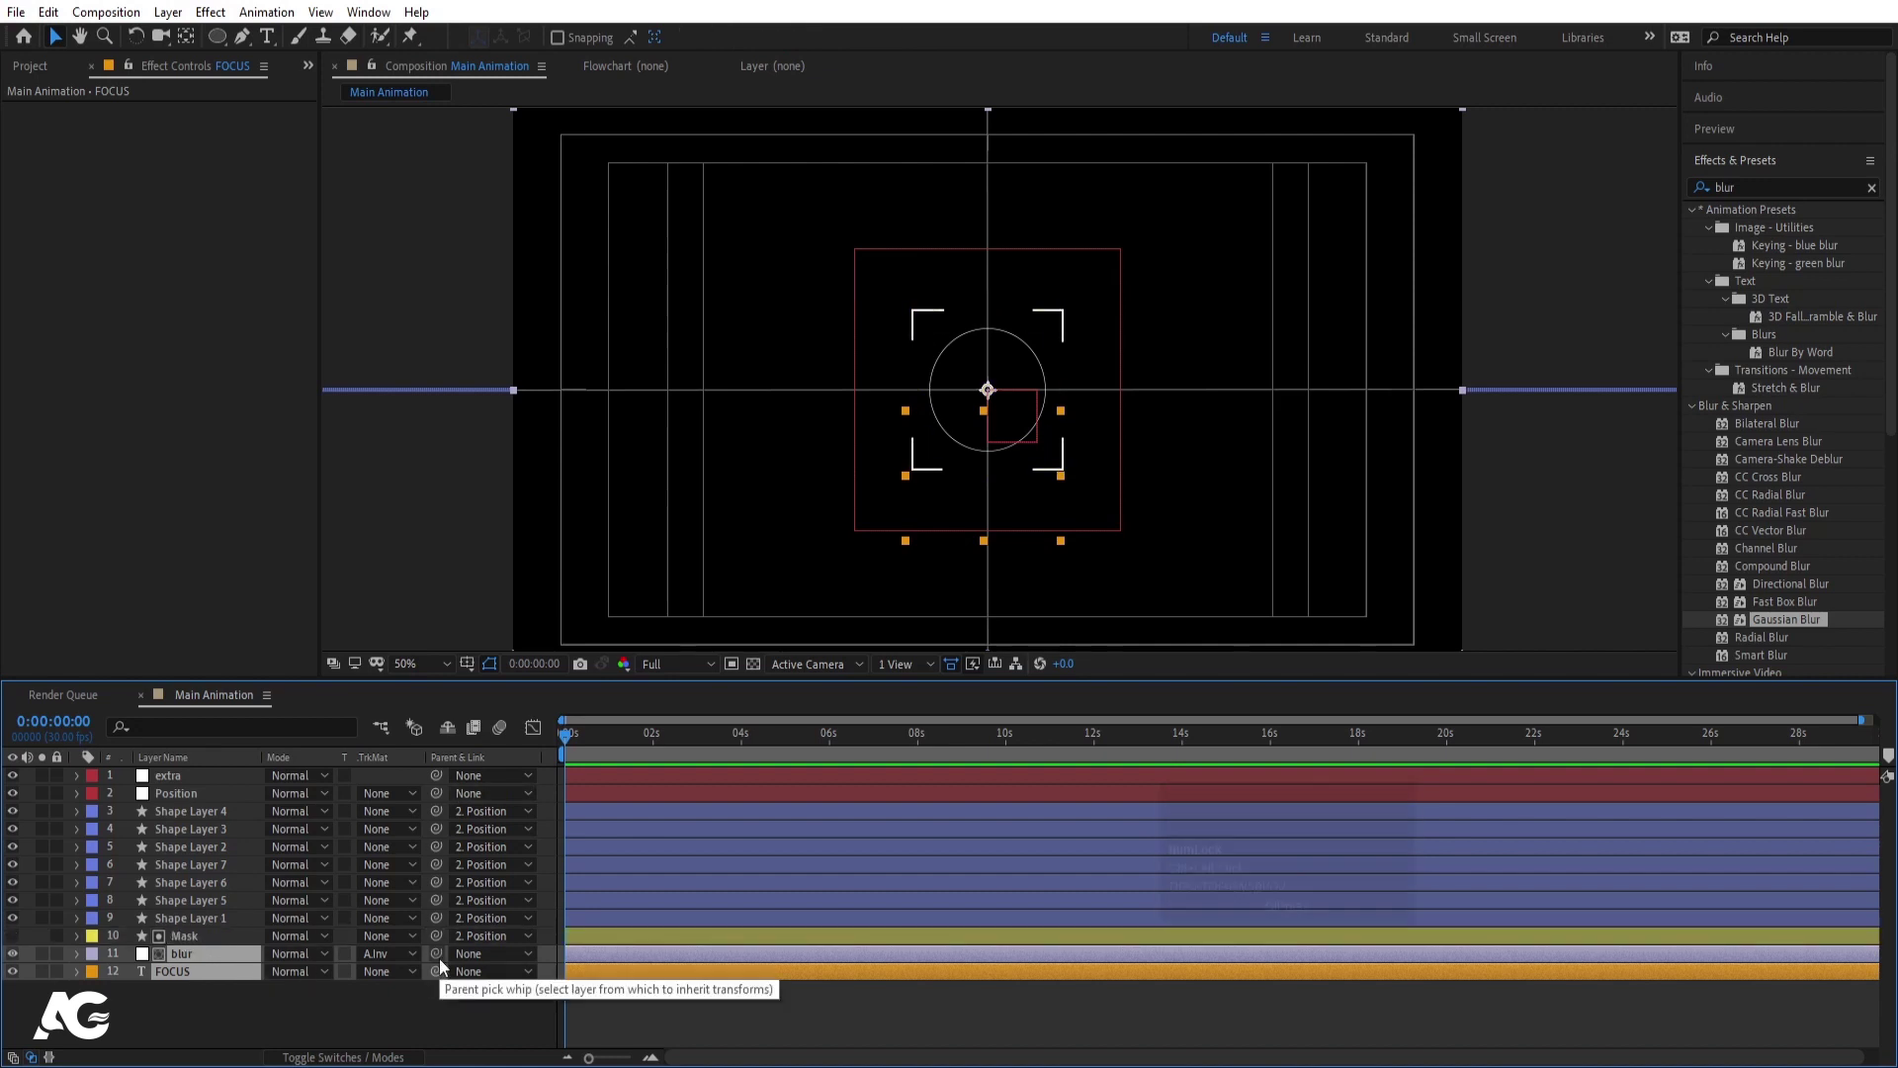
{"action": "left_click", "coordinate": [200, 808]}
{"action": "left_click", "coordinate": [192, 806]}
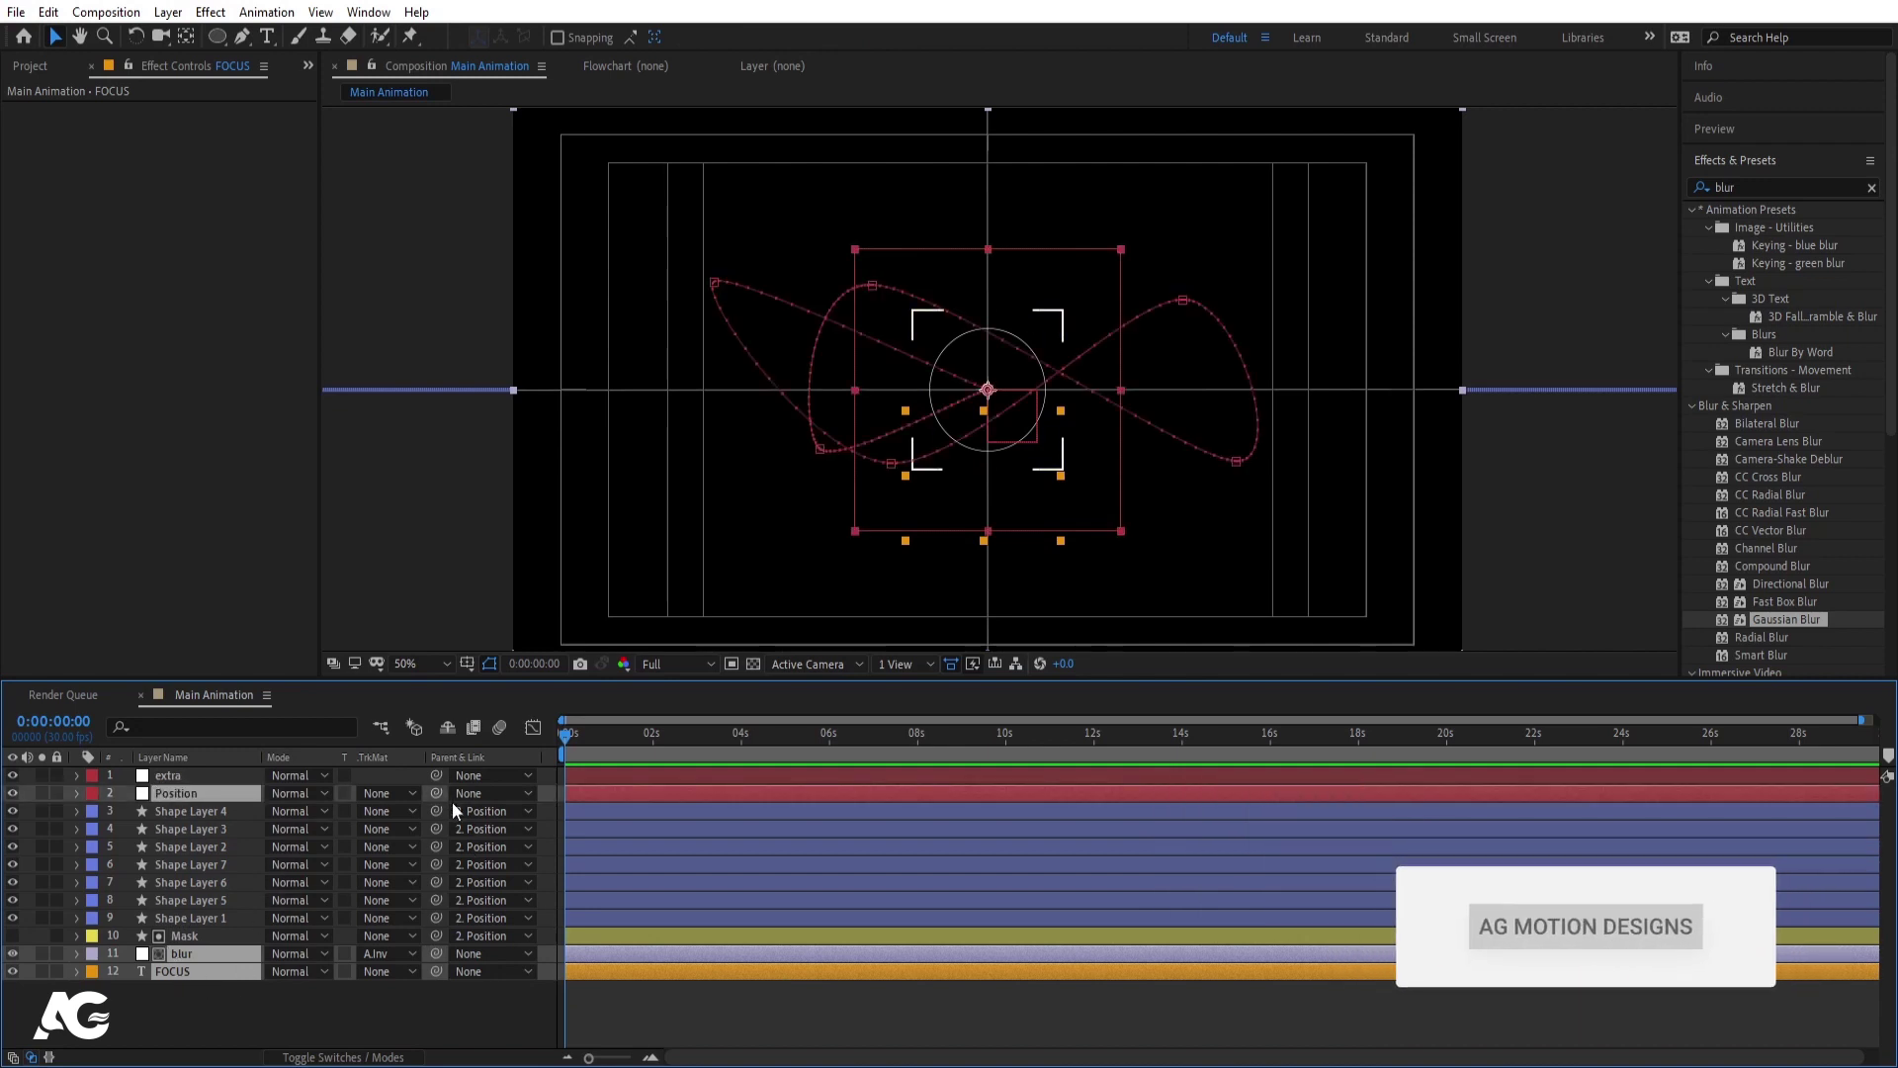
{"action": "left_click_drag", "start_coordinate": [444, 799], "coordinate": [200, 788]}
{"action": "right_click", "coordinate": [206, 1012]}
{"action": "left_click_drag", "start_coordinate": [181, 779], "coordinate": [193, 787]}
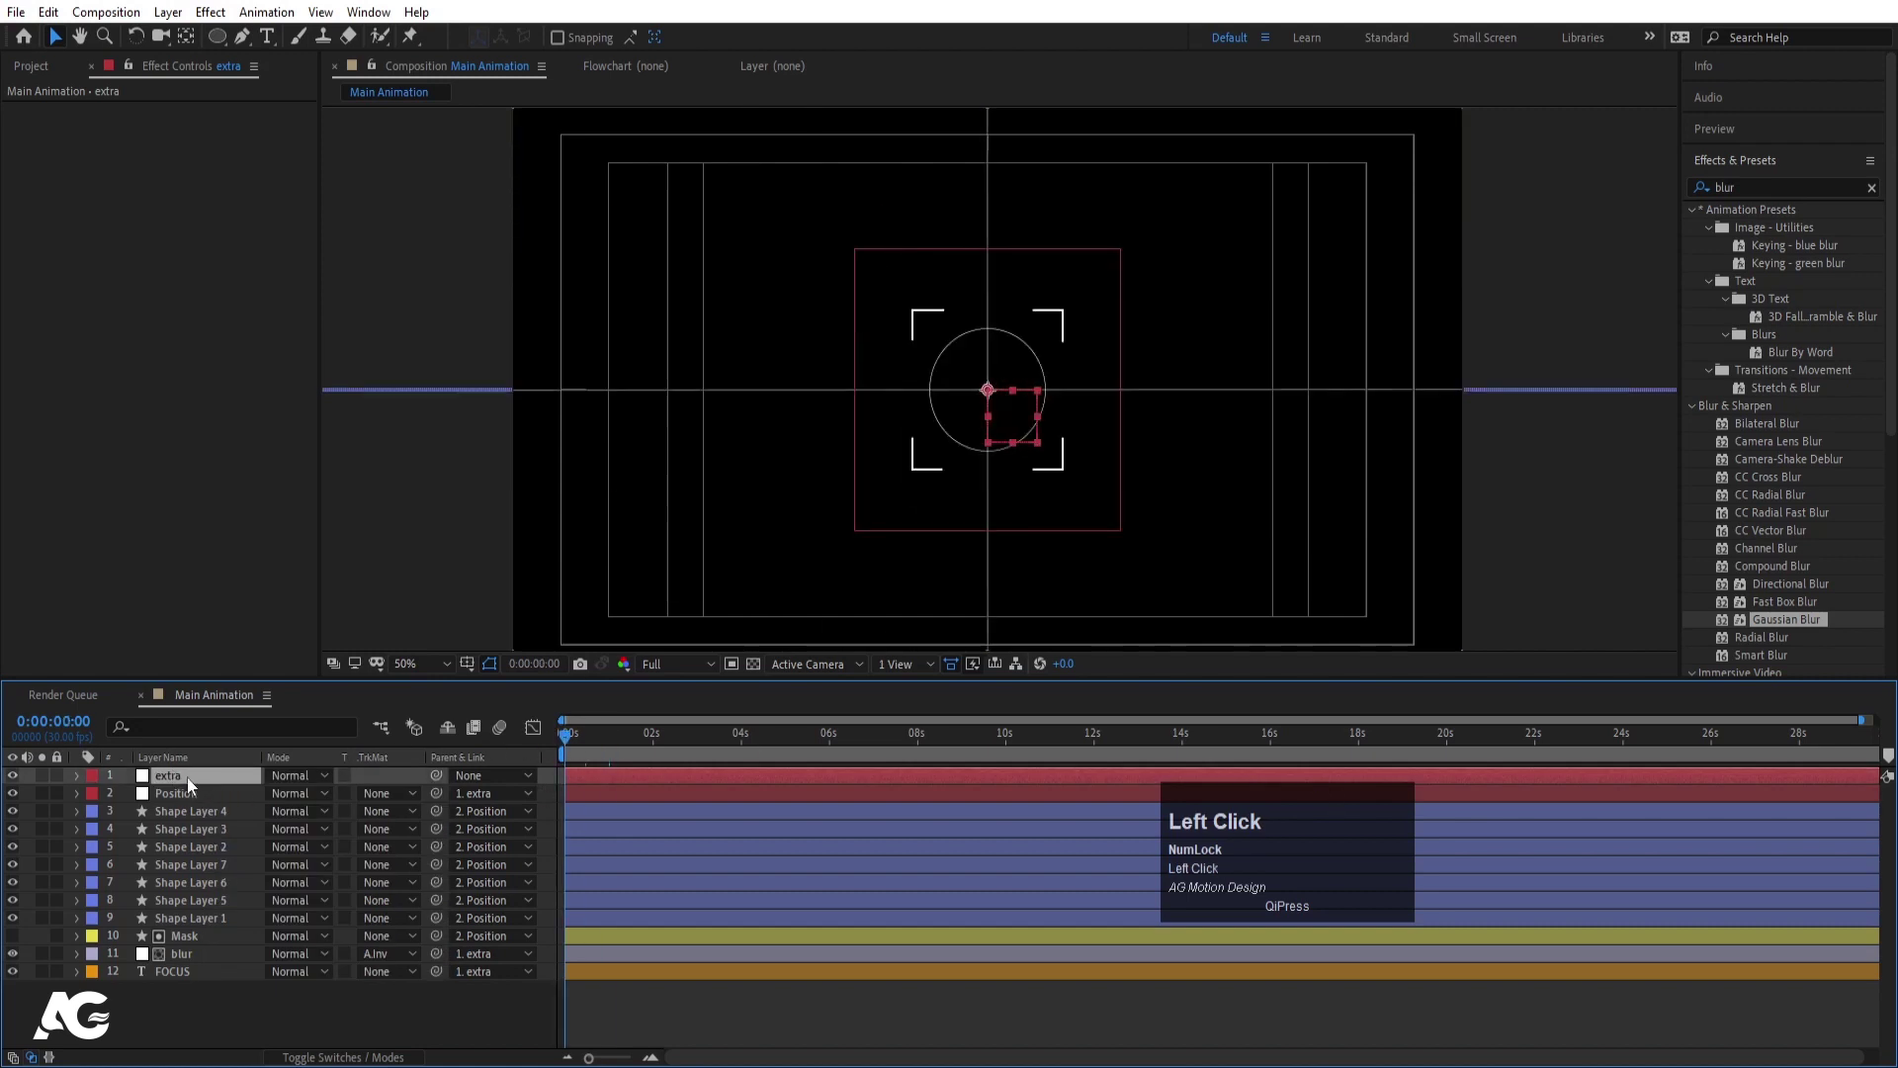
- Keyframe extra's scale 194%→100% and rotation -90°→0° over about 2 s with Easy Ease
{"action": "type", "text": "op"}
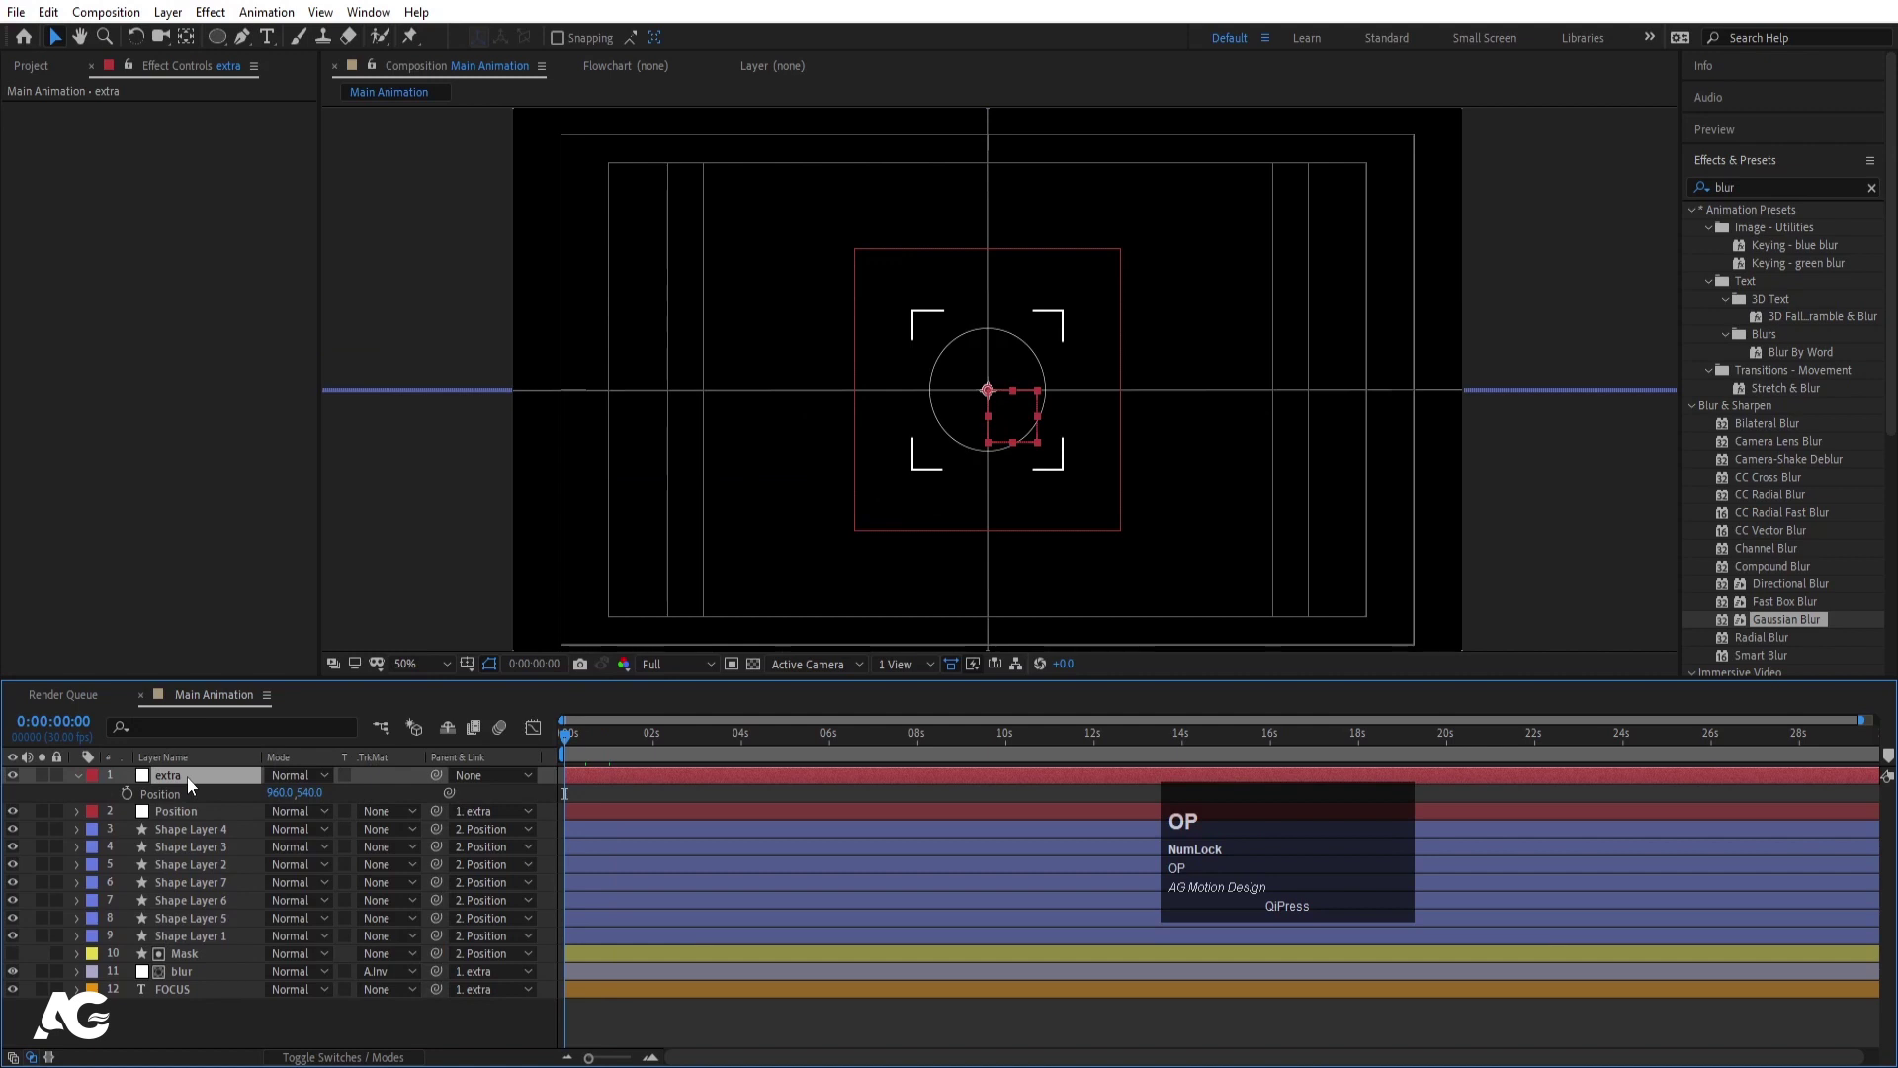
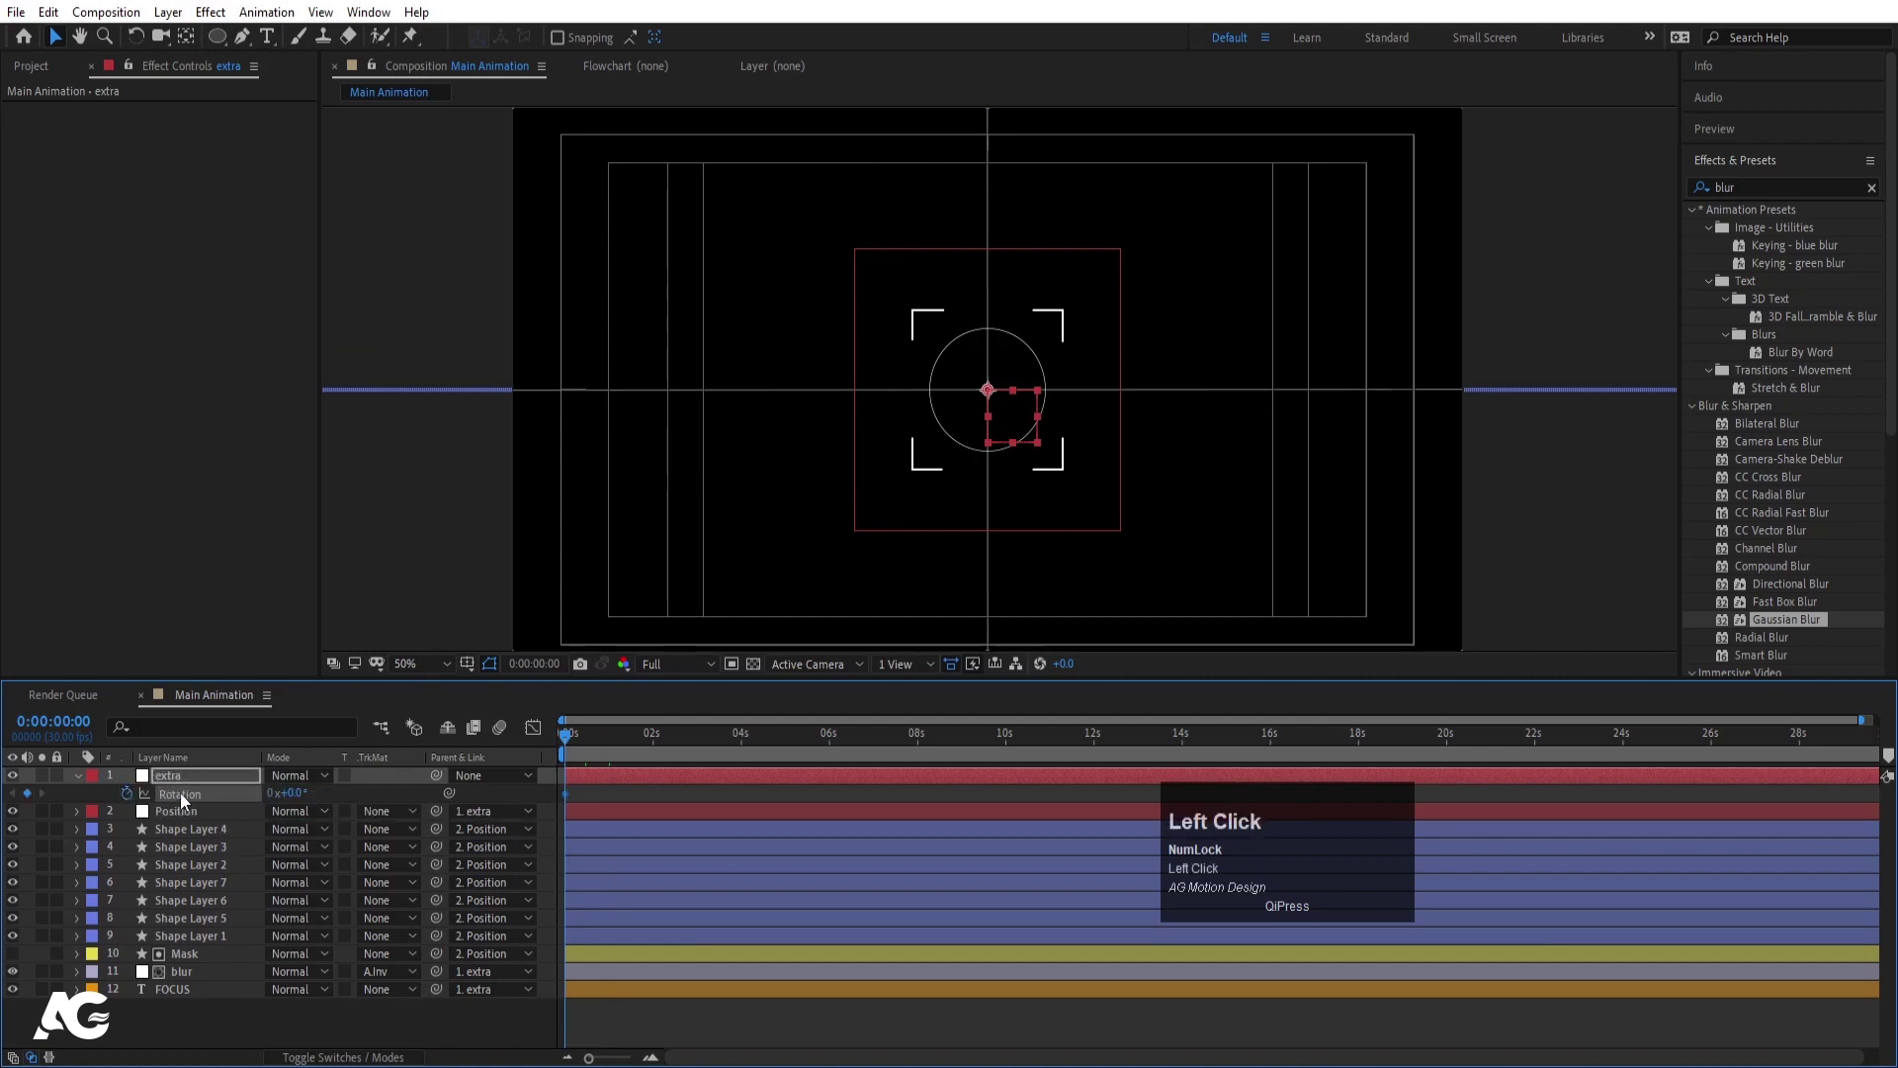
{"action": "key", "text": "u"}
{"action": "key", "text": "="}
{"action": "left_click_drag", "start_coordinate": [814, 751], "coordinate": [582, 757]}
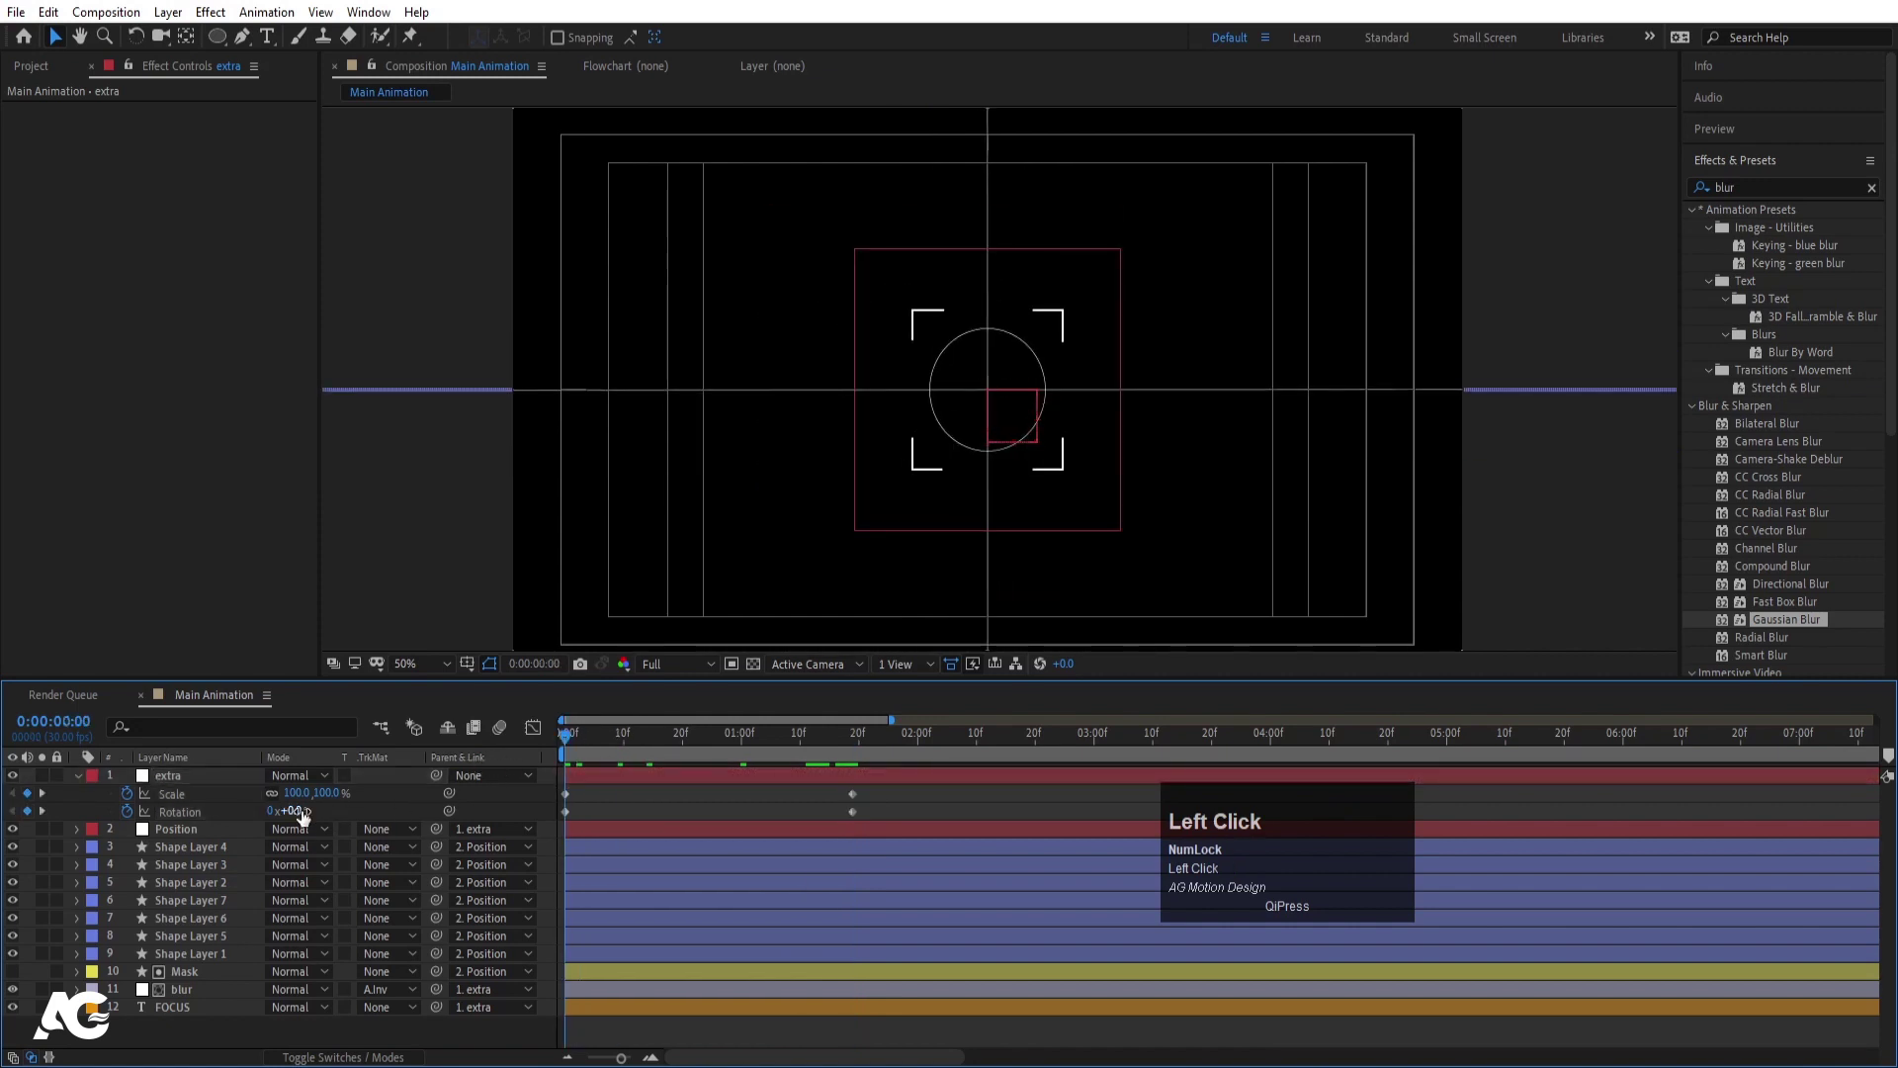
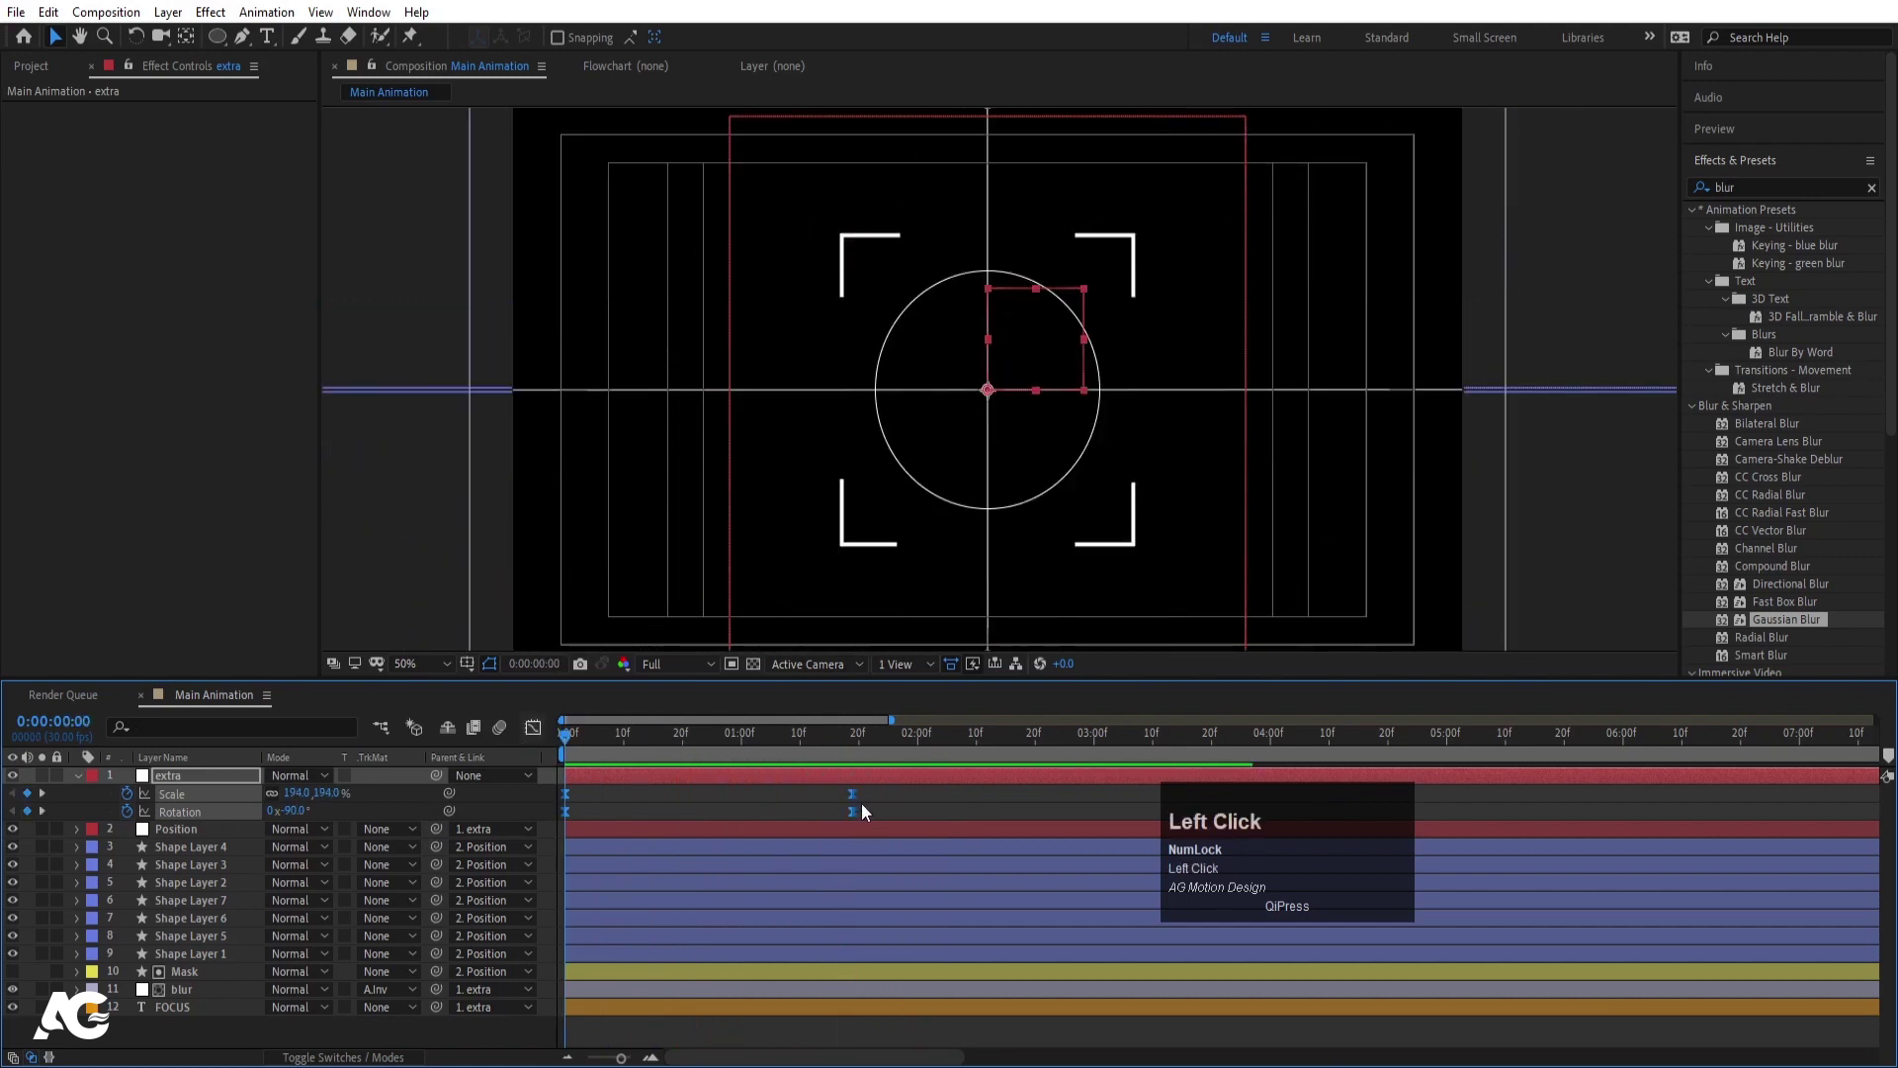
{"action": "left_click_drag", "start_coordinate": [884, 801], "coordinate": [915, 801]}
{"action": "key", "text": "space"}
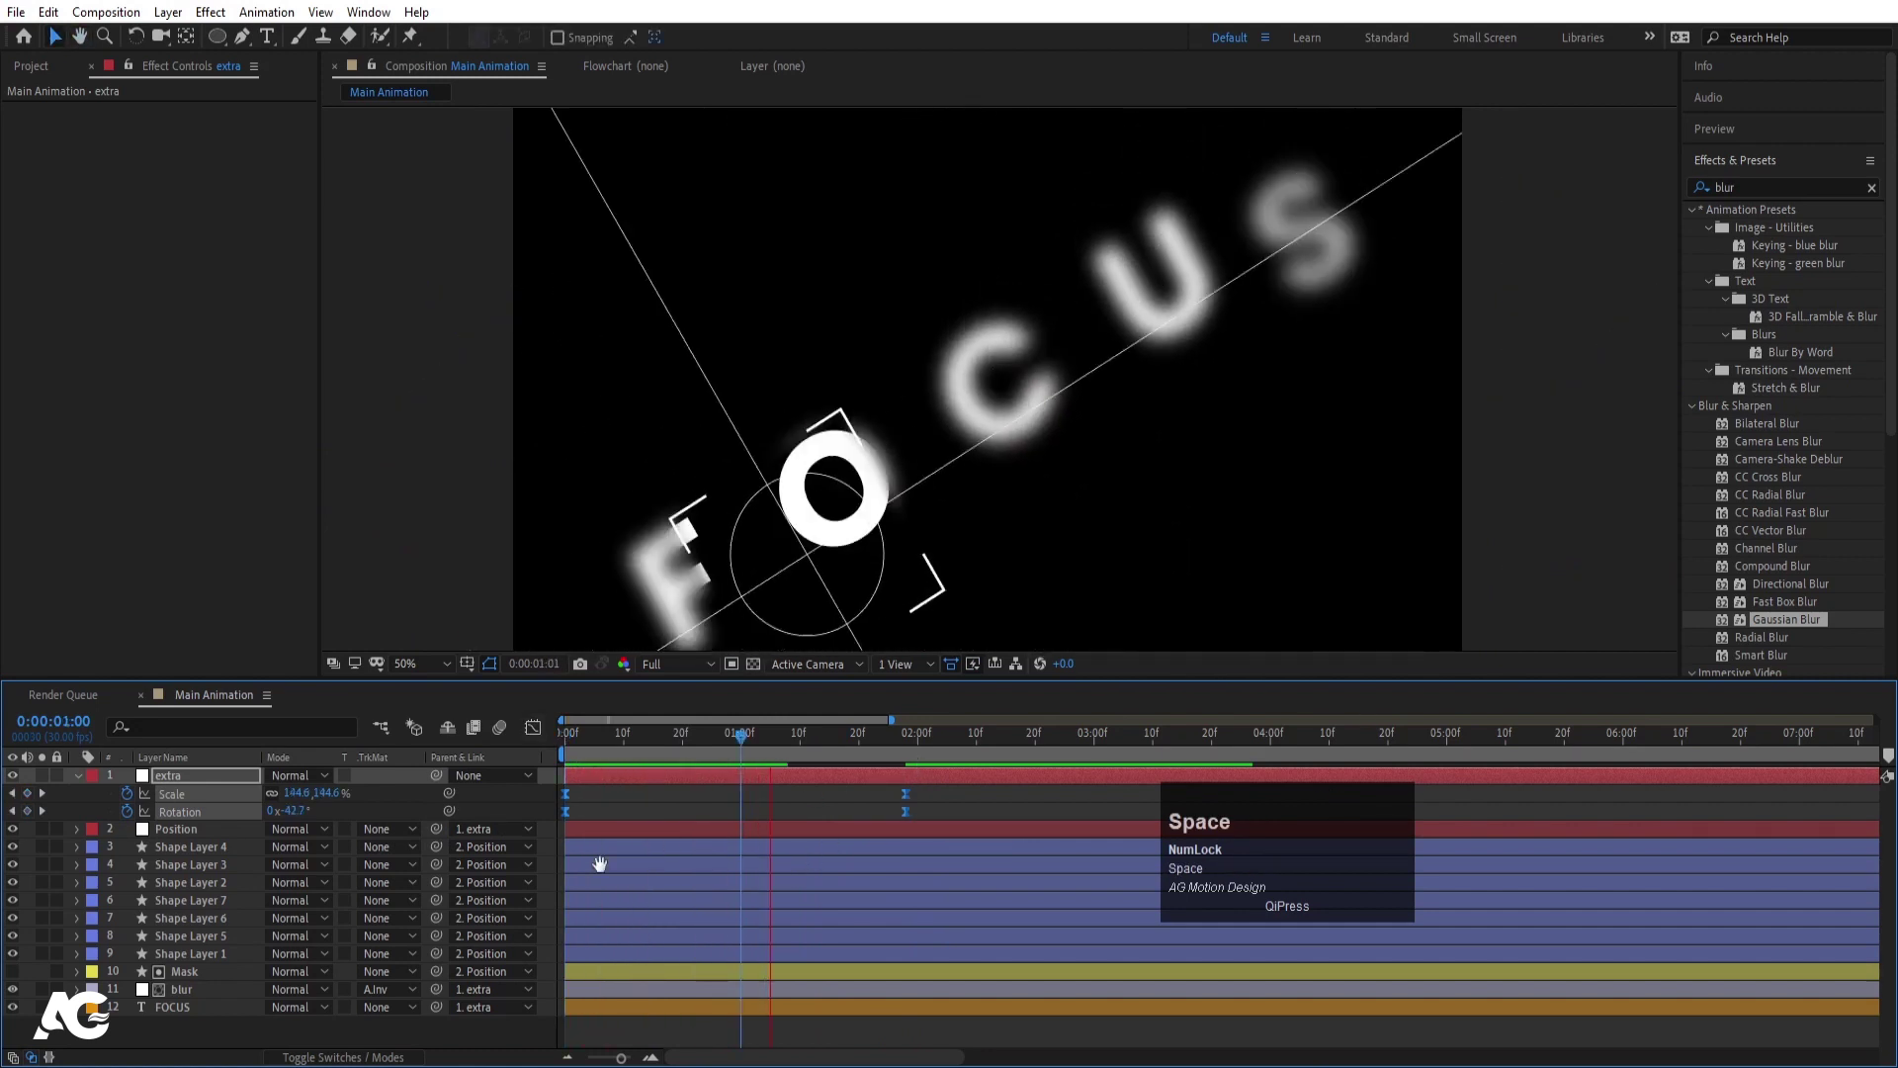
- Scrub the spinning zoom-in and slide the FOCUS layer to start a little later
{"action": "left_click_drag", "start_coordinate": [205, 1012], "coordinate": [711, 1018]}
{"action": "key", "text": "space"}
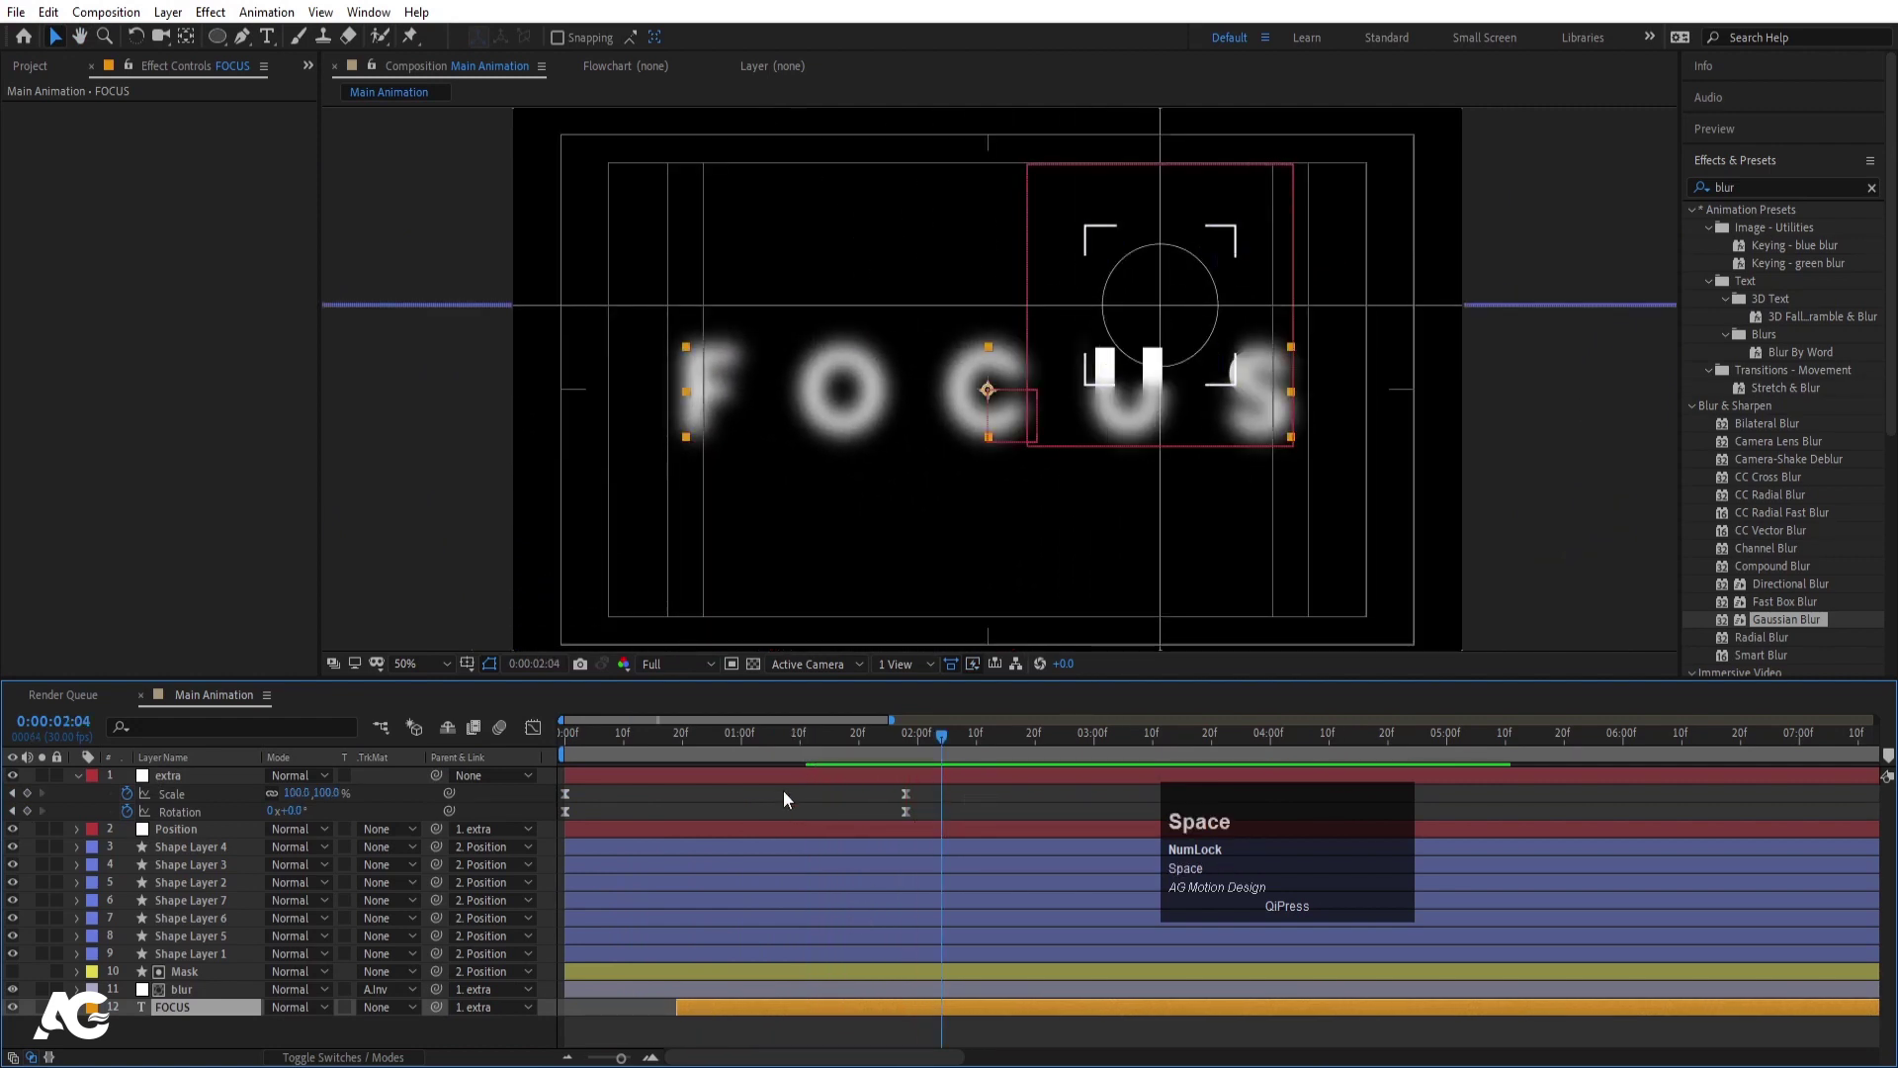
{"action": "left_click_drag", "start_coordinate": [705, 744], "coordinate": [671, 1018]}
{"action": "key", "text": "space"}
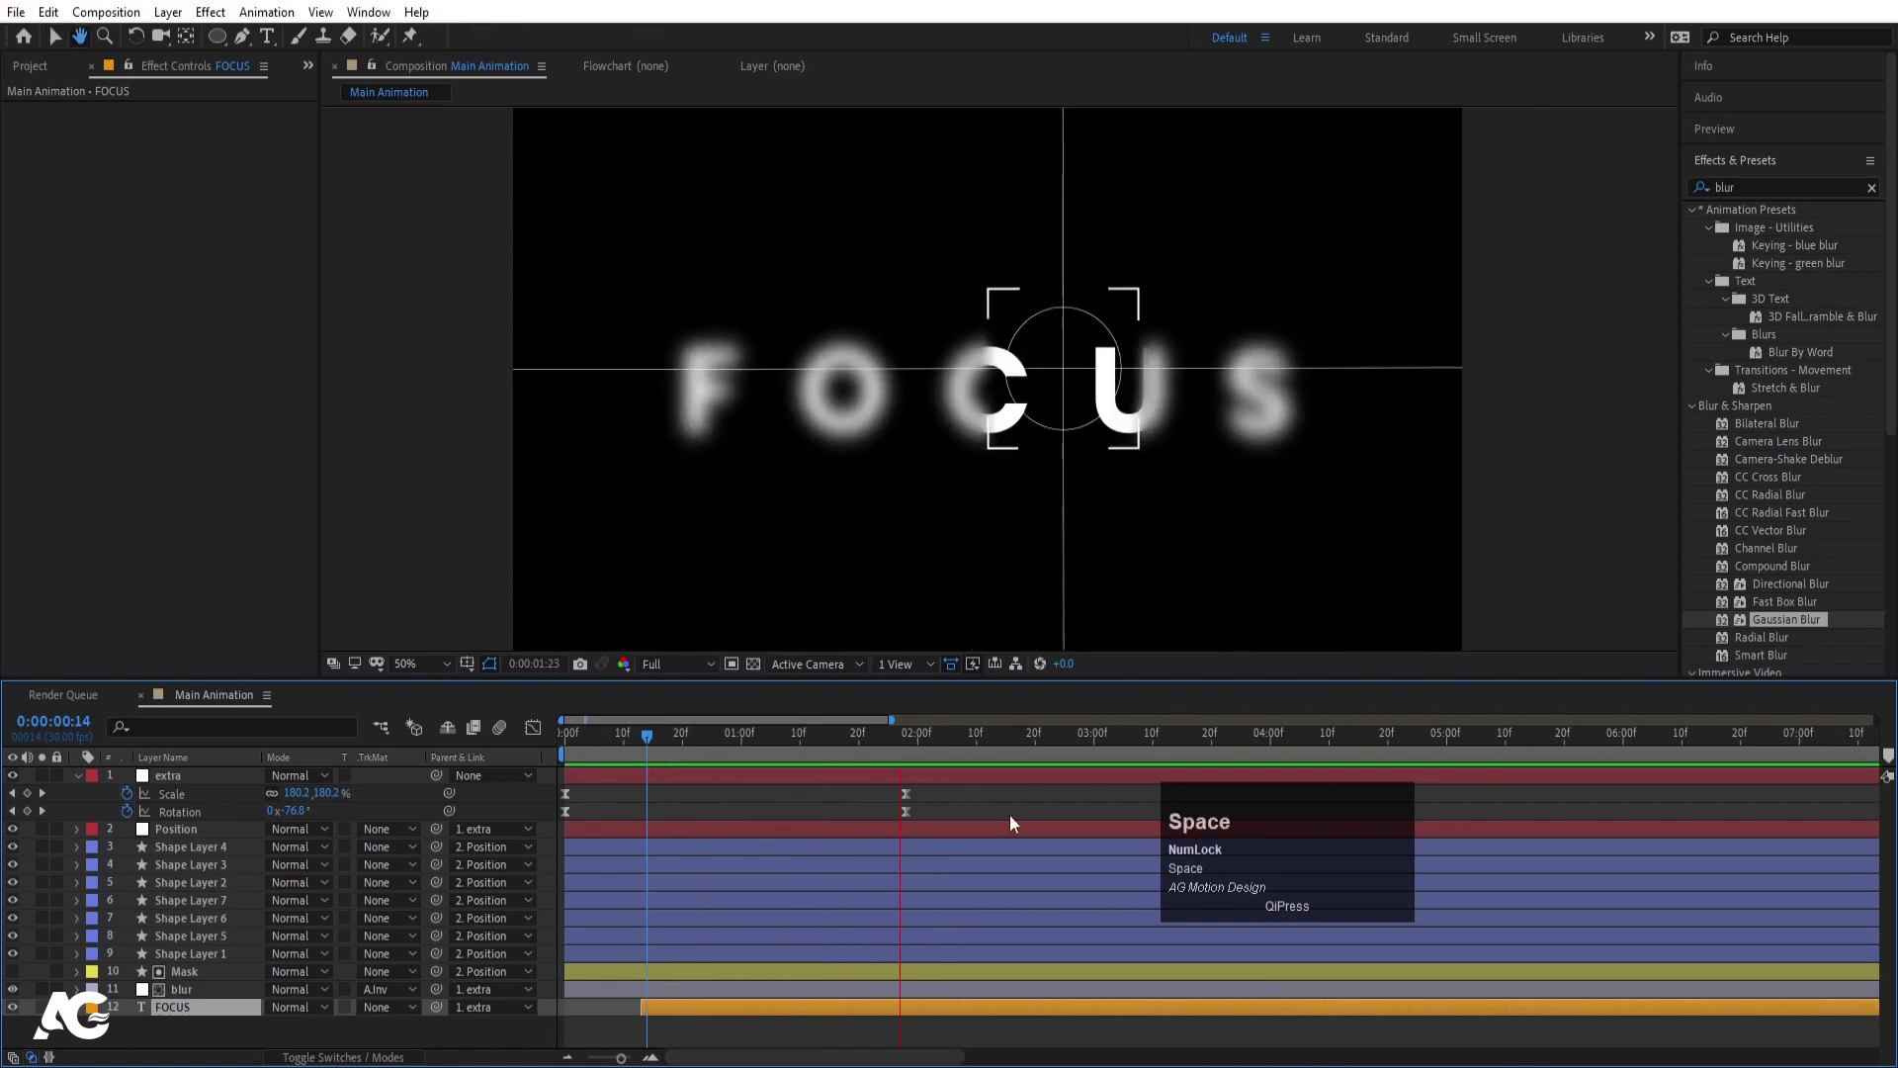
{"action": "left_click", "coordinate": [594, 733]}
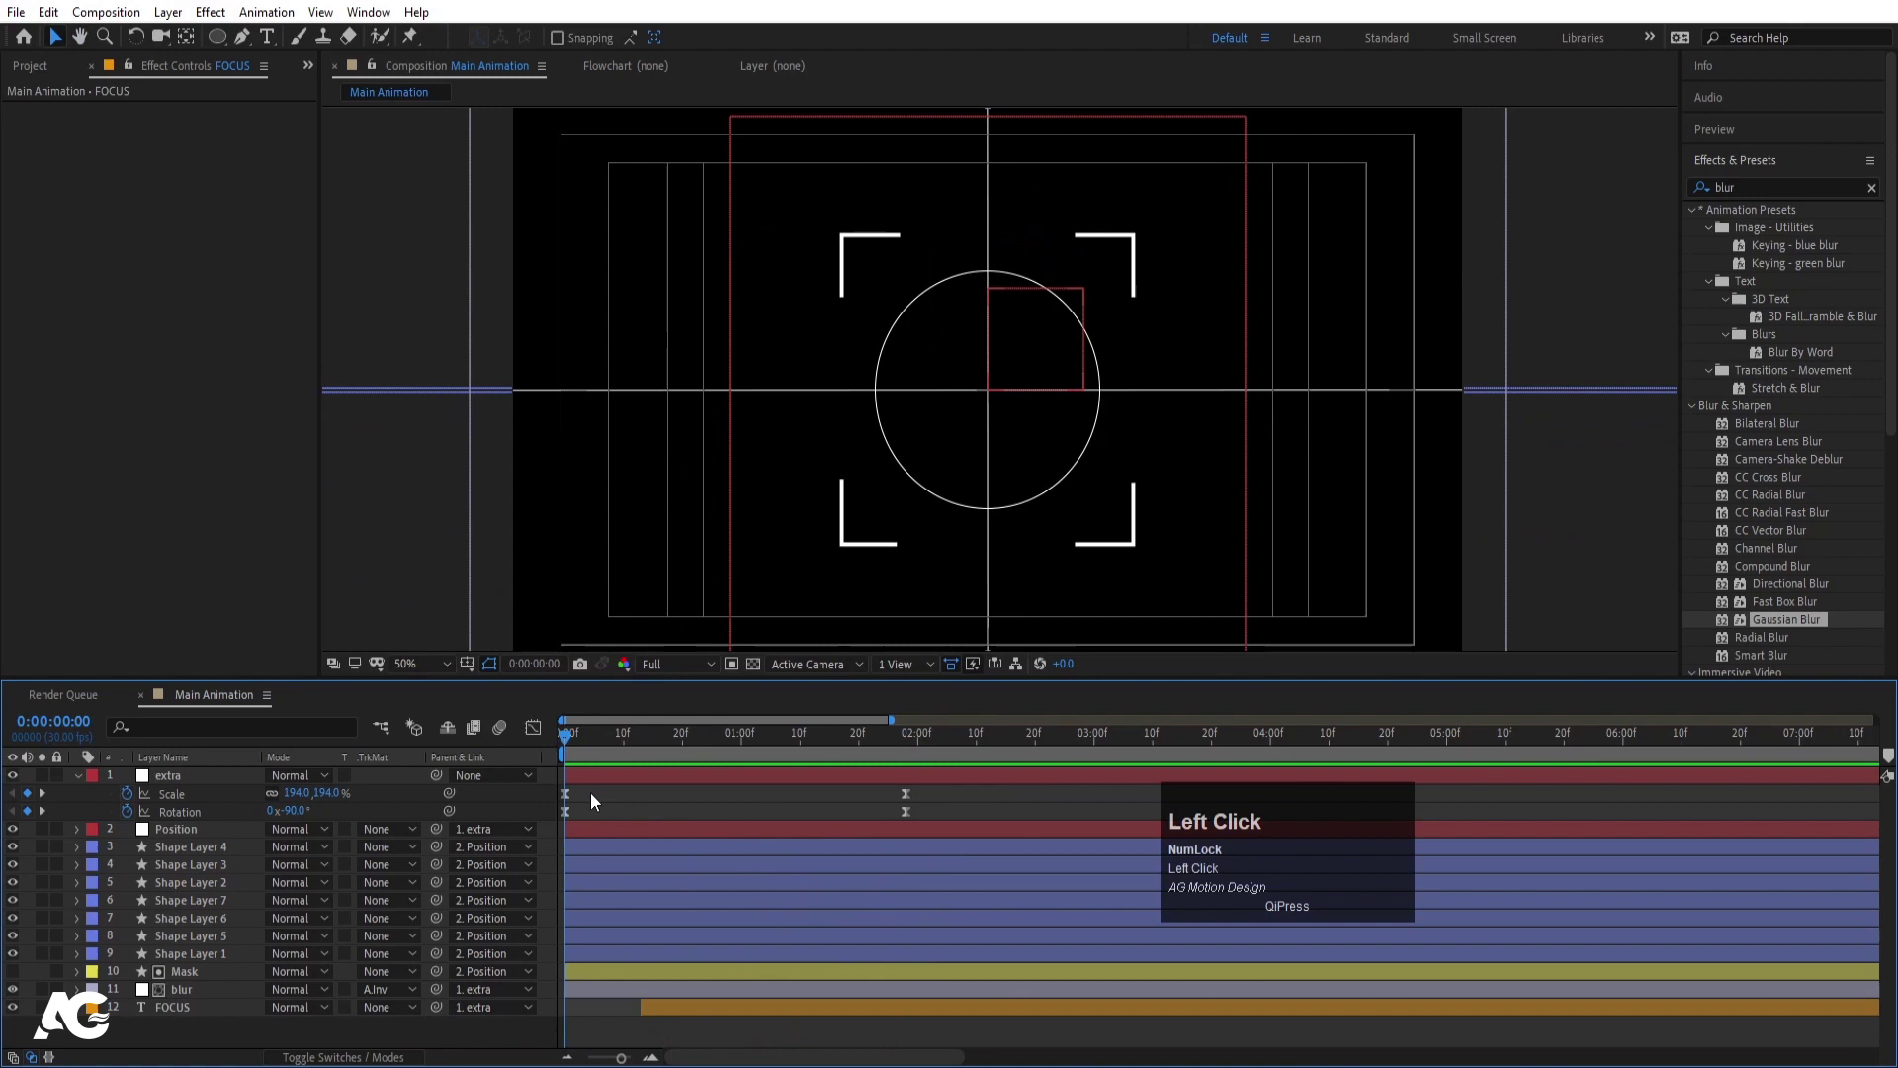
- Add a new Adjustment Layer on top and rename it 'extra'
{"action": "right_click", "coordinate": [543, 802]}
{"action": "left_click", "coordinate": [600, 813]}
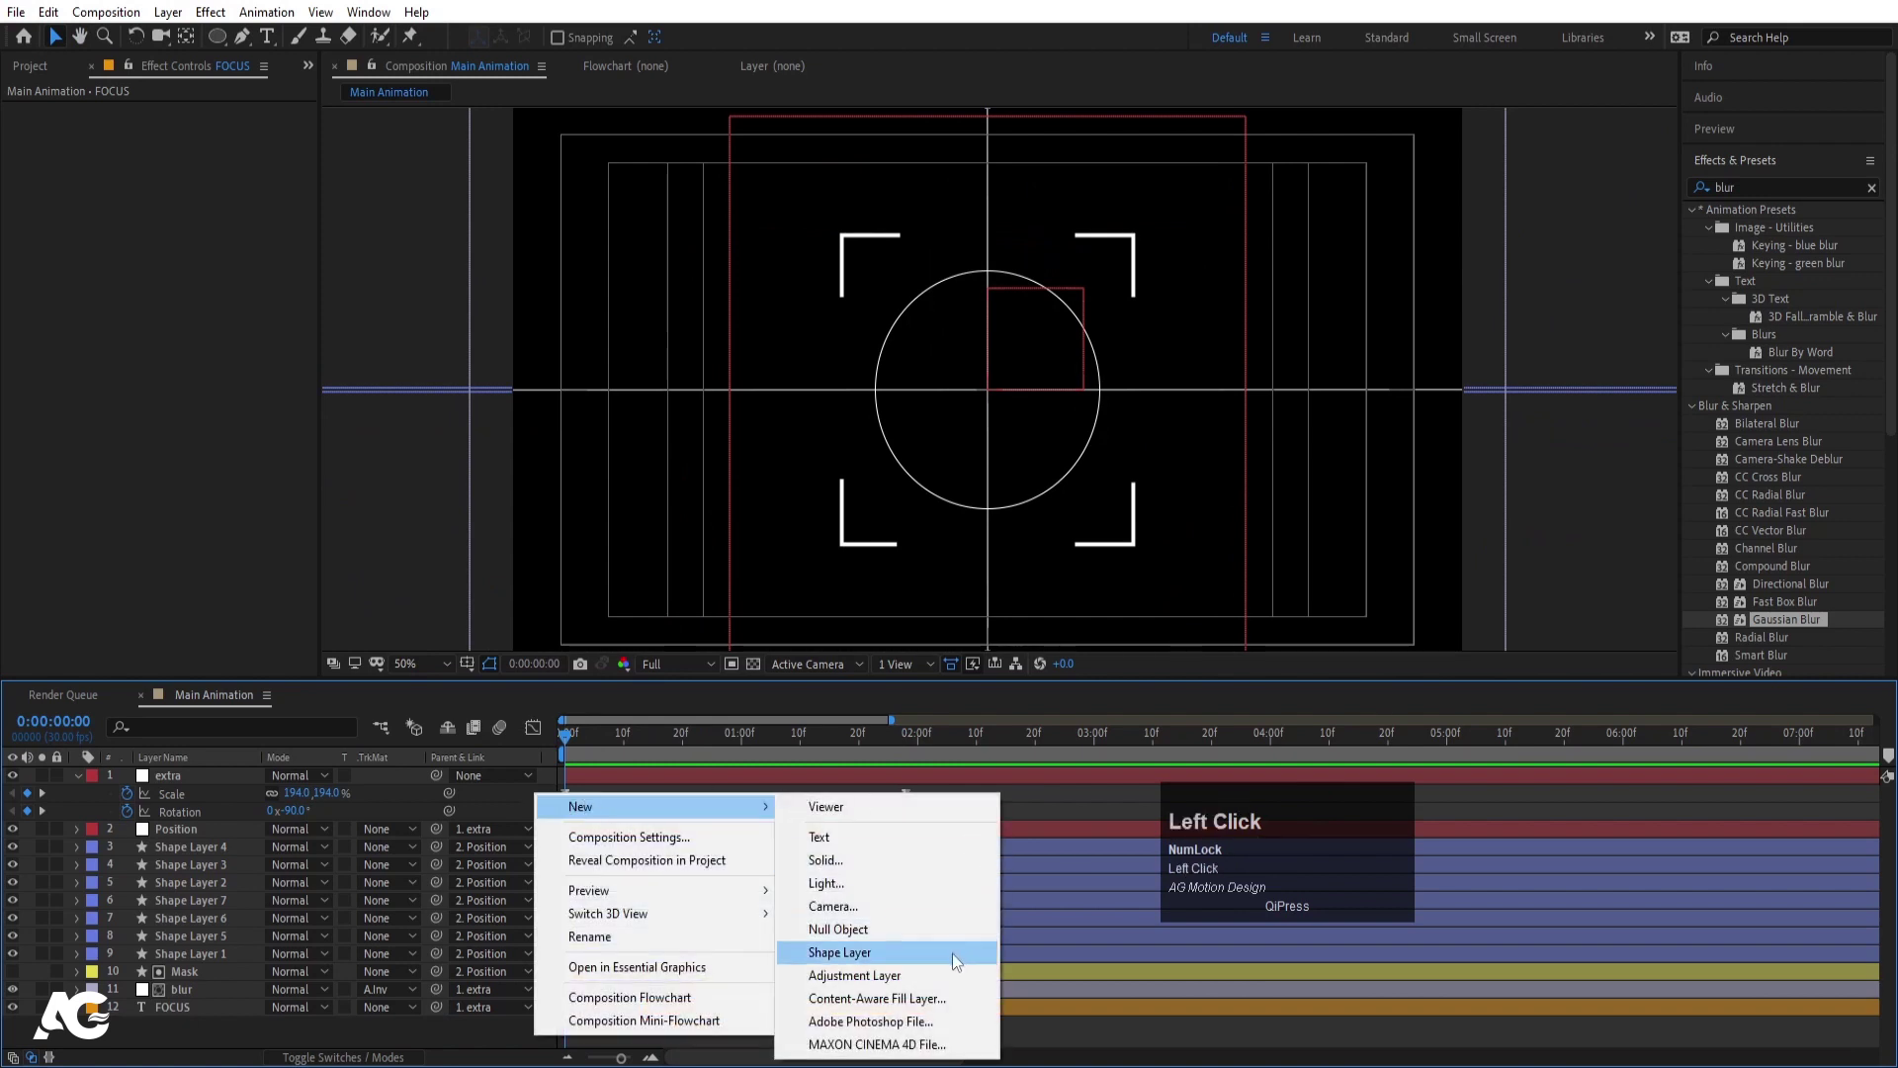
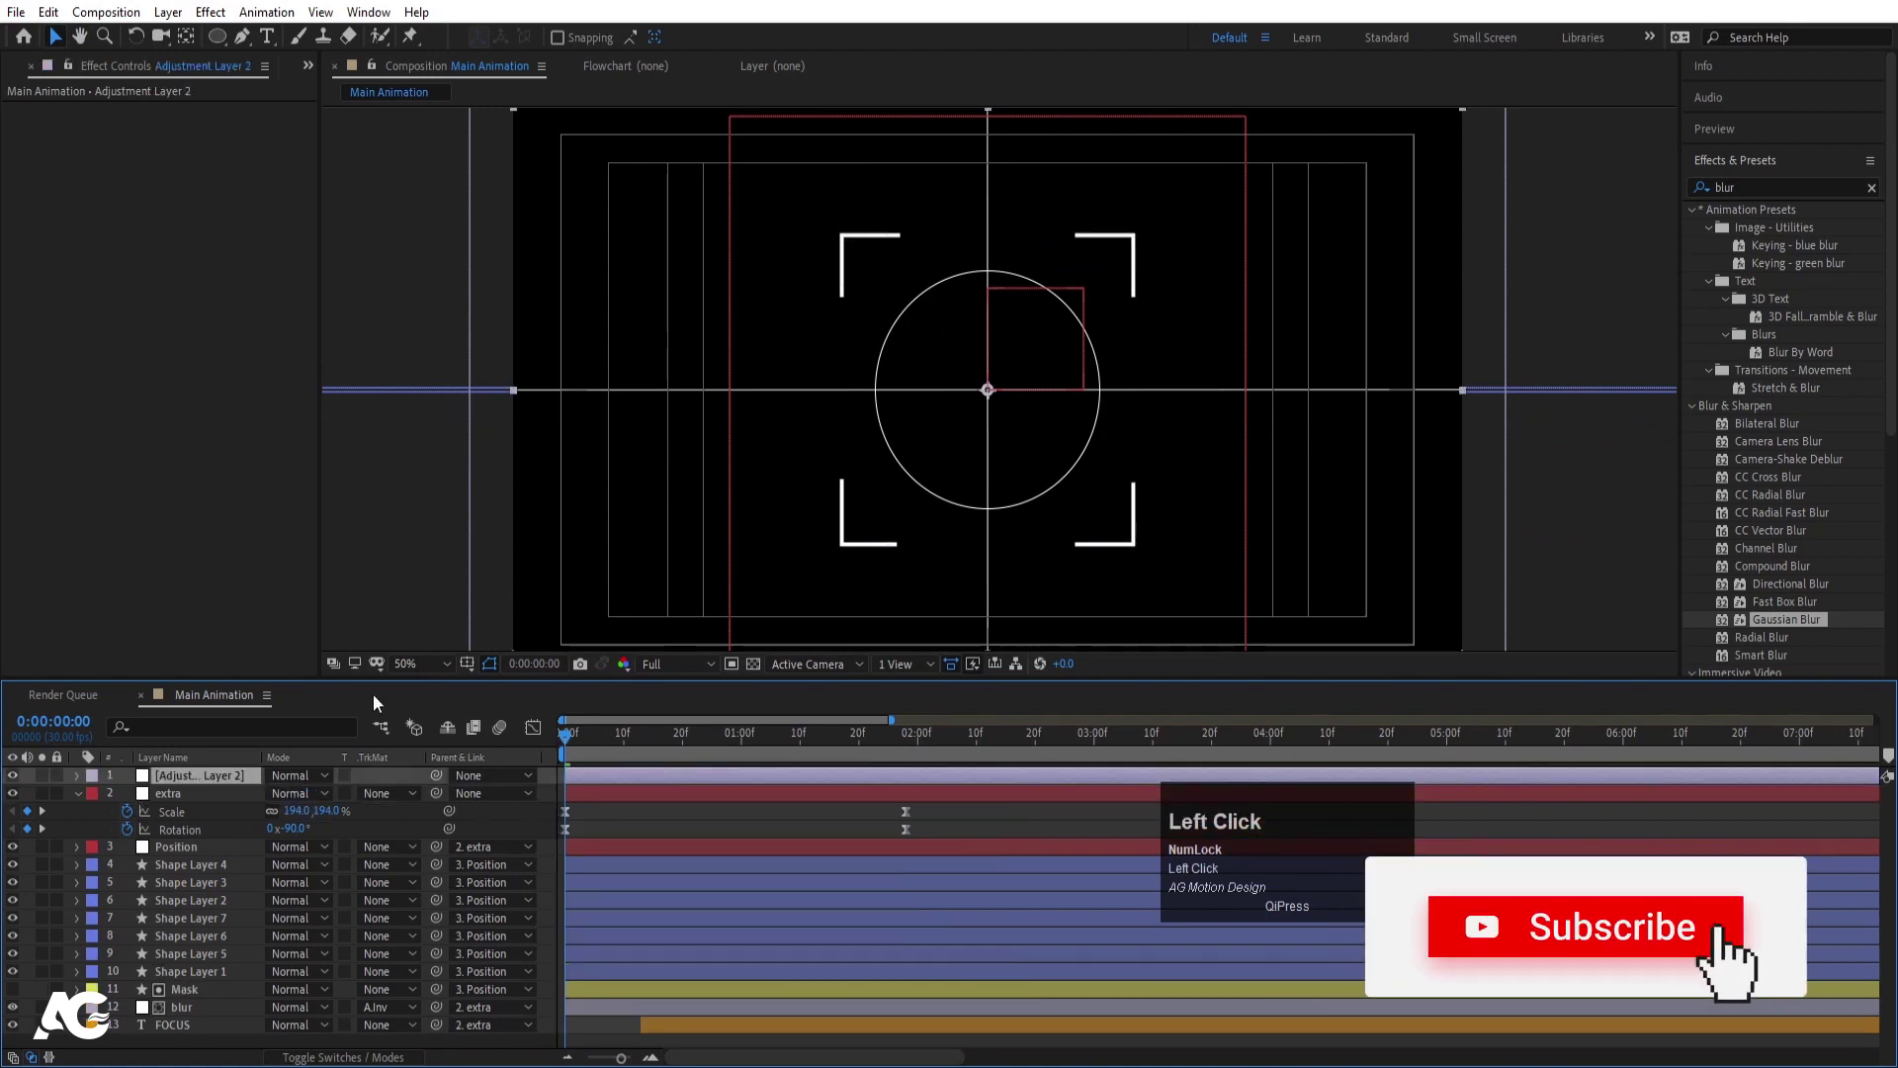
{"action": "left_click", "coordinate": [1774, 626]}
{"action": "key", "text": "Return"}
{"action": "type", "text": "extra"}
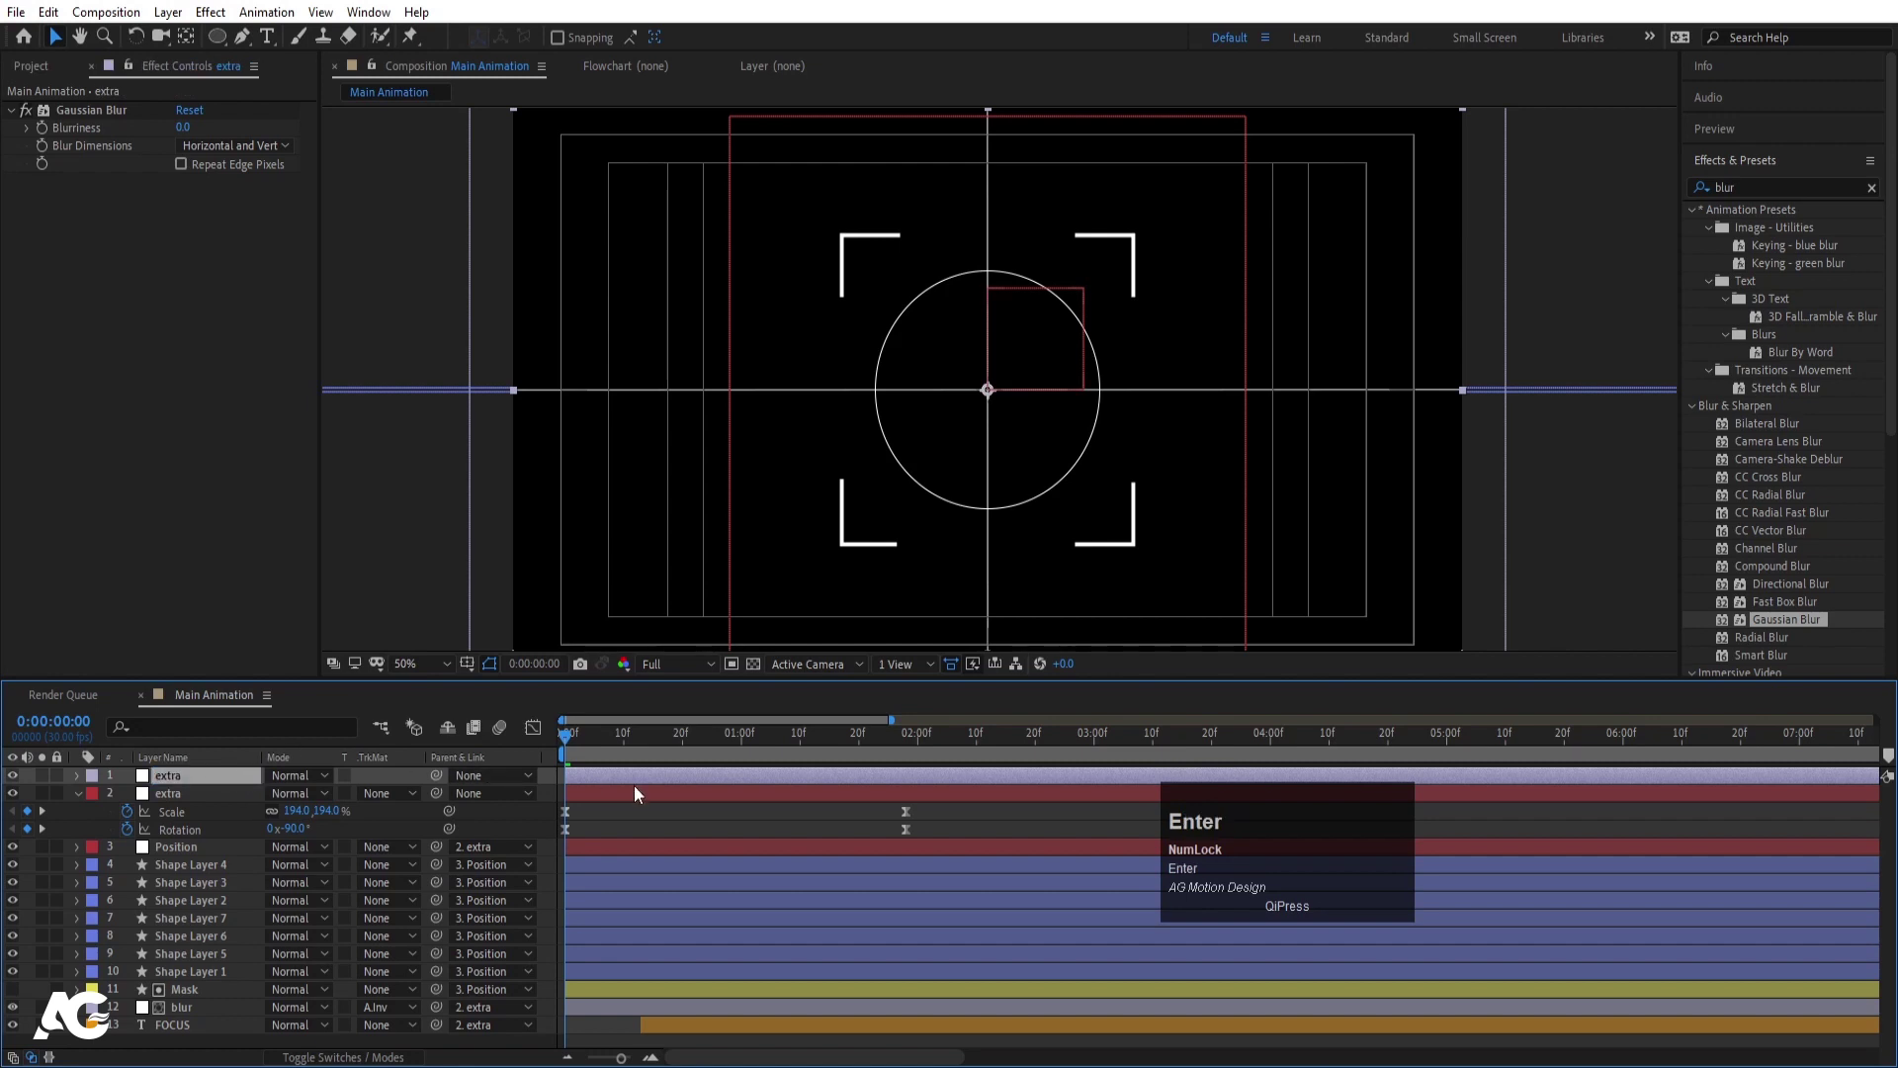
{"action": "key", "text": "Return"}
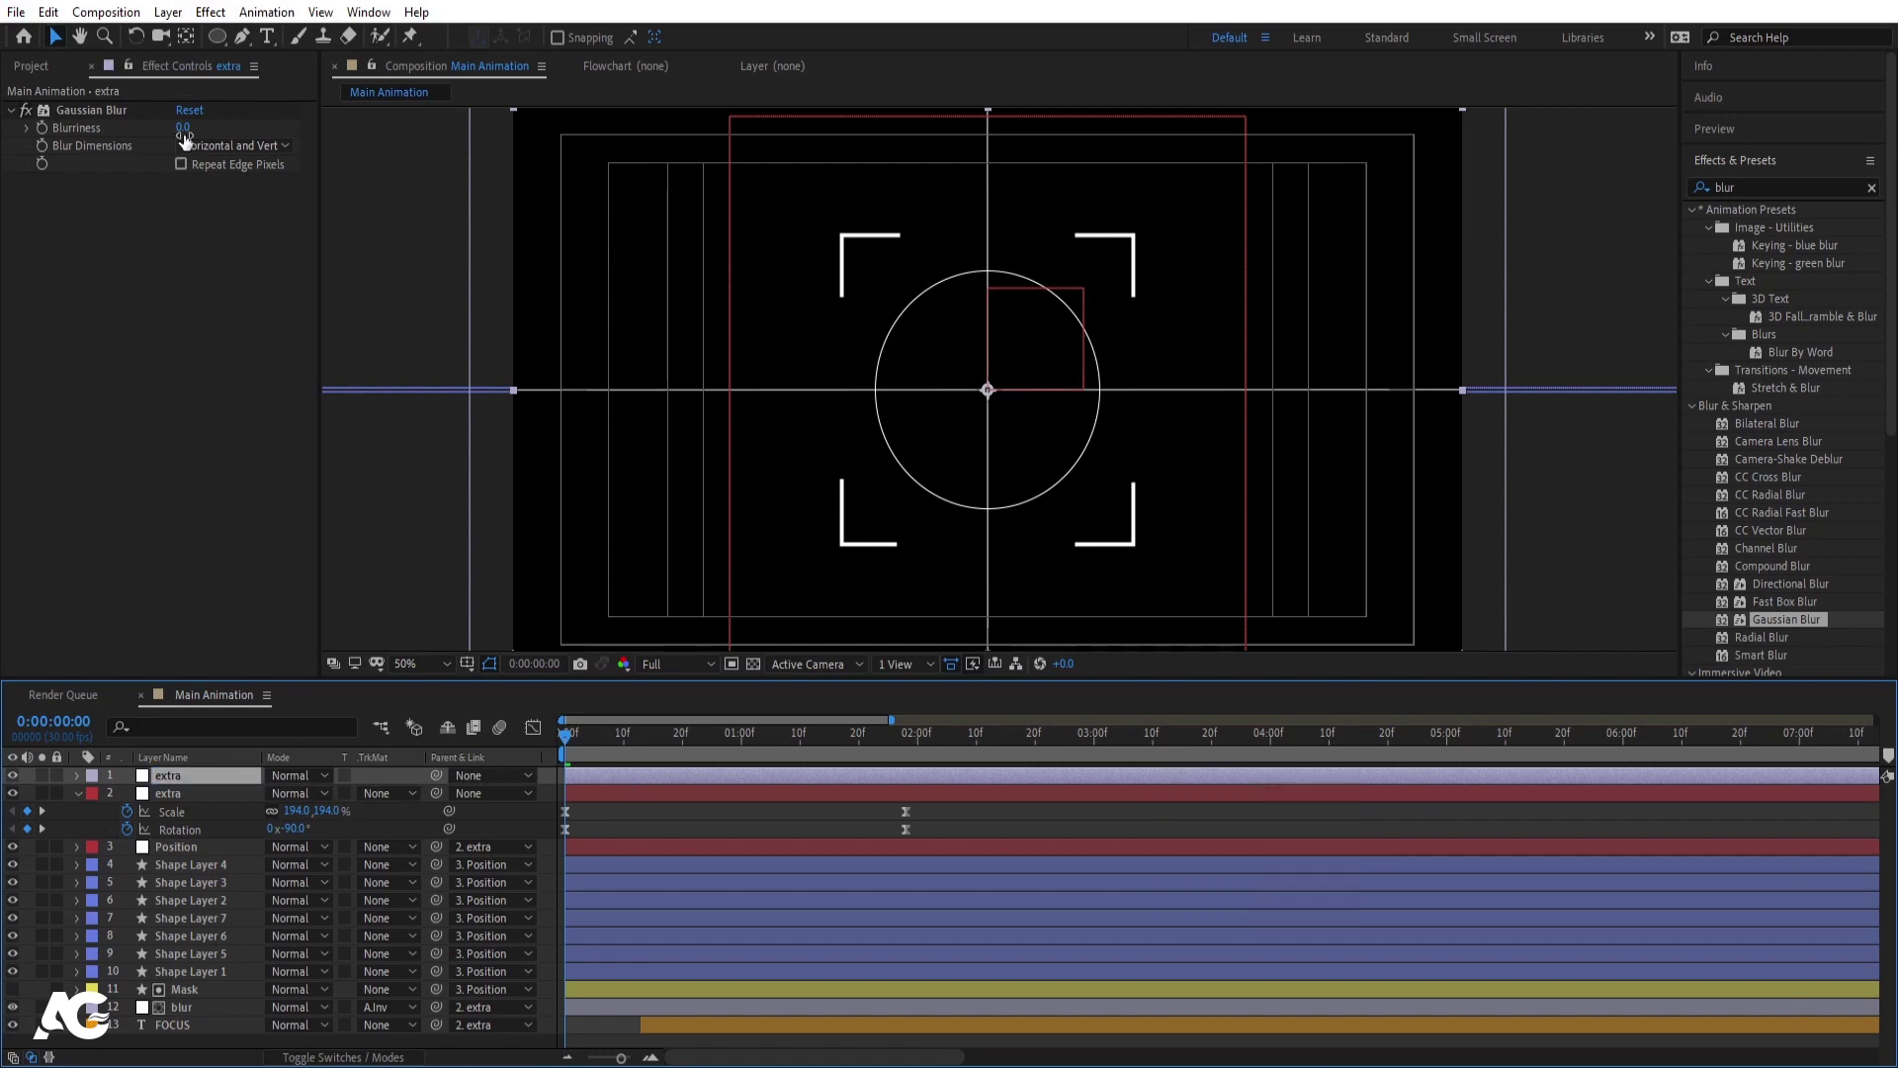
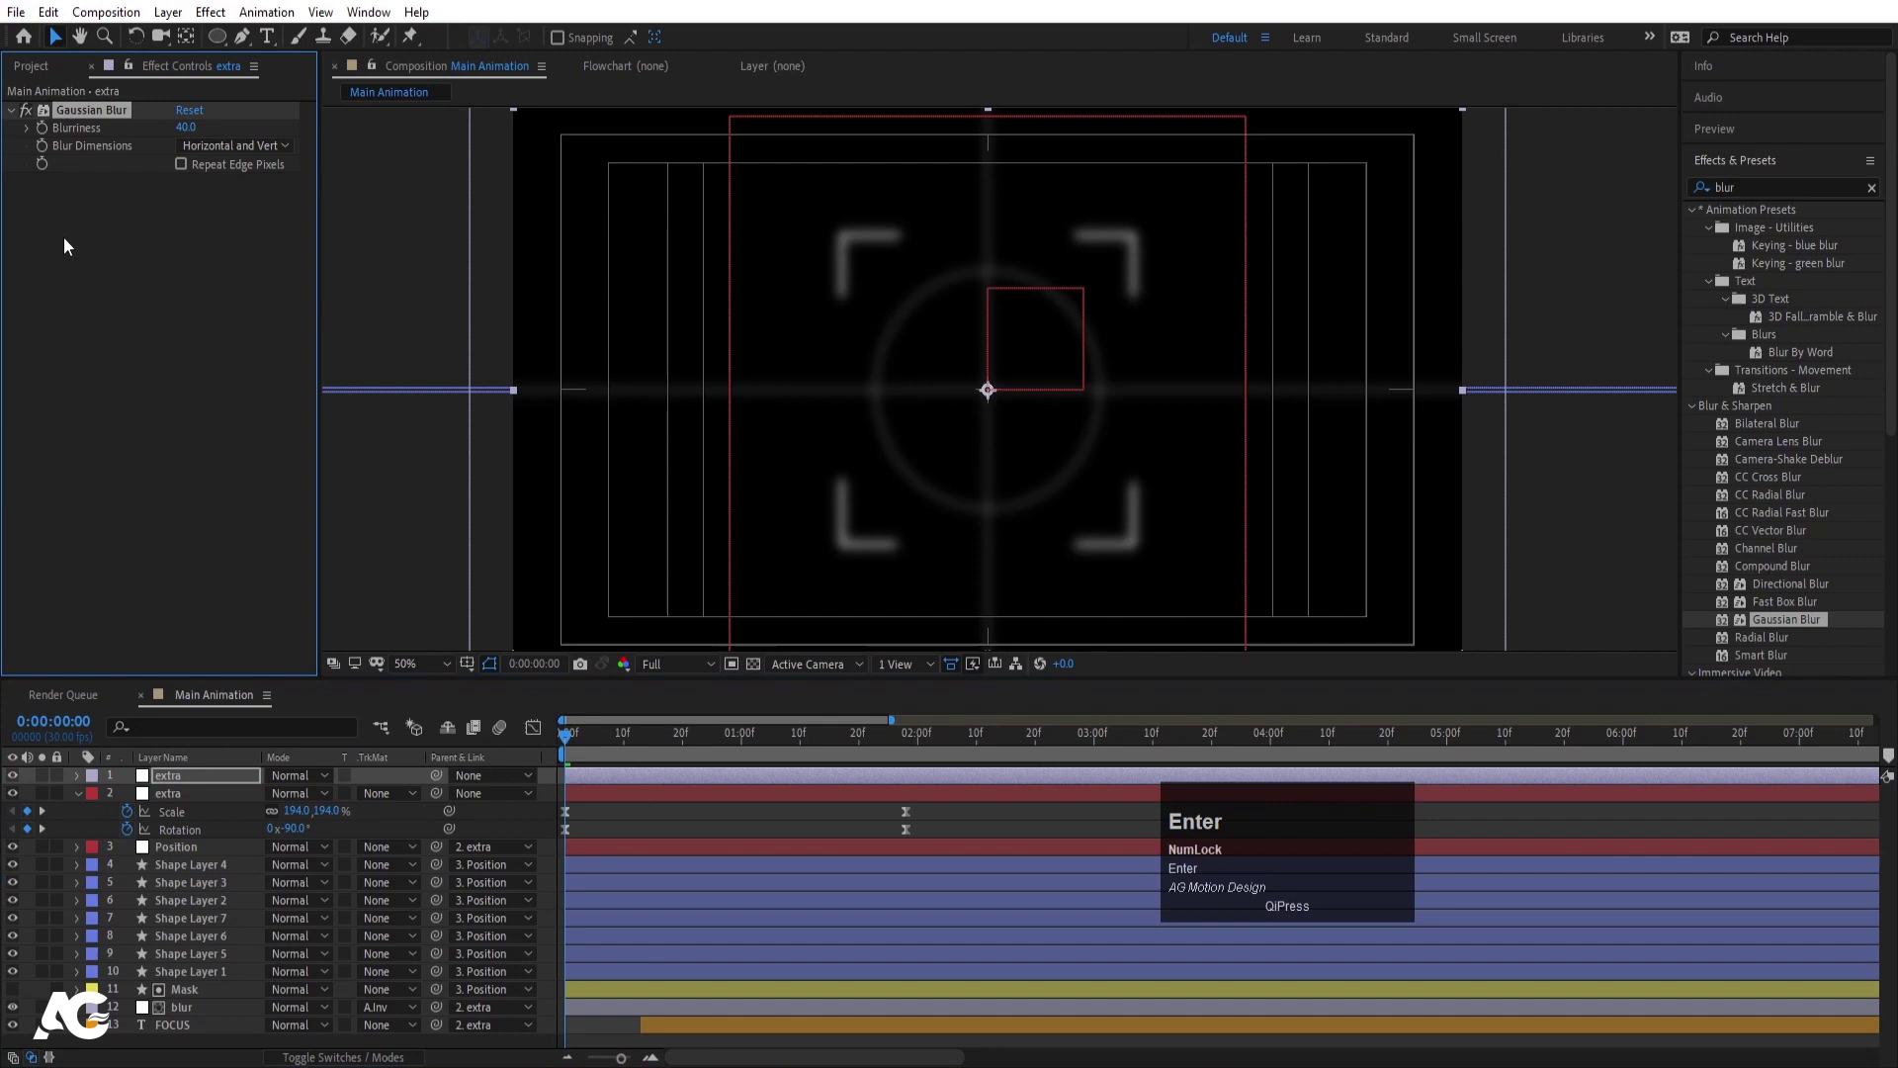
- Keyframe its Gaussian Blur Blurriness from 40 at 0 s to 0 where the spin settles, with Easy Ease
{"action": "left_click", "coordinate": [45, 135]}
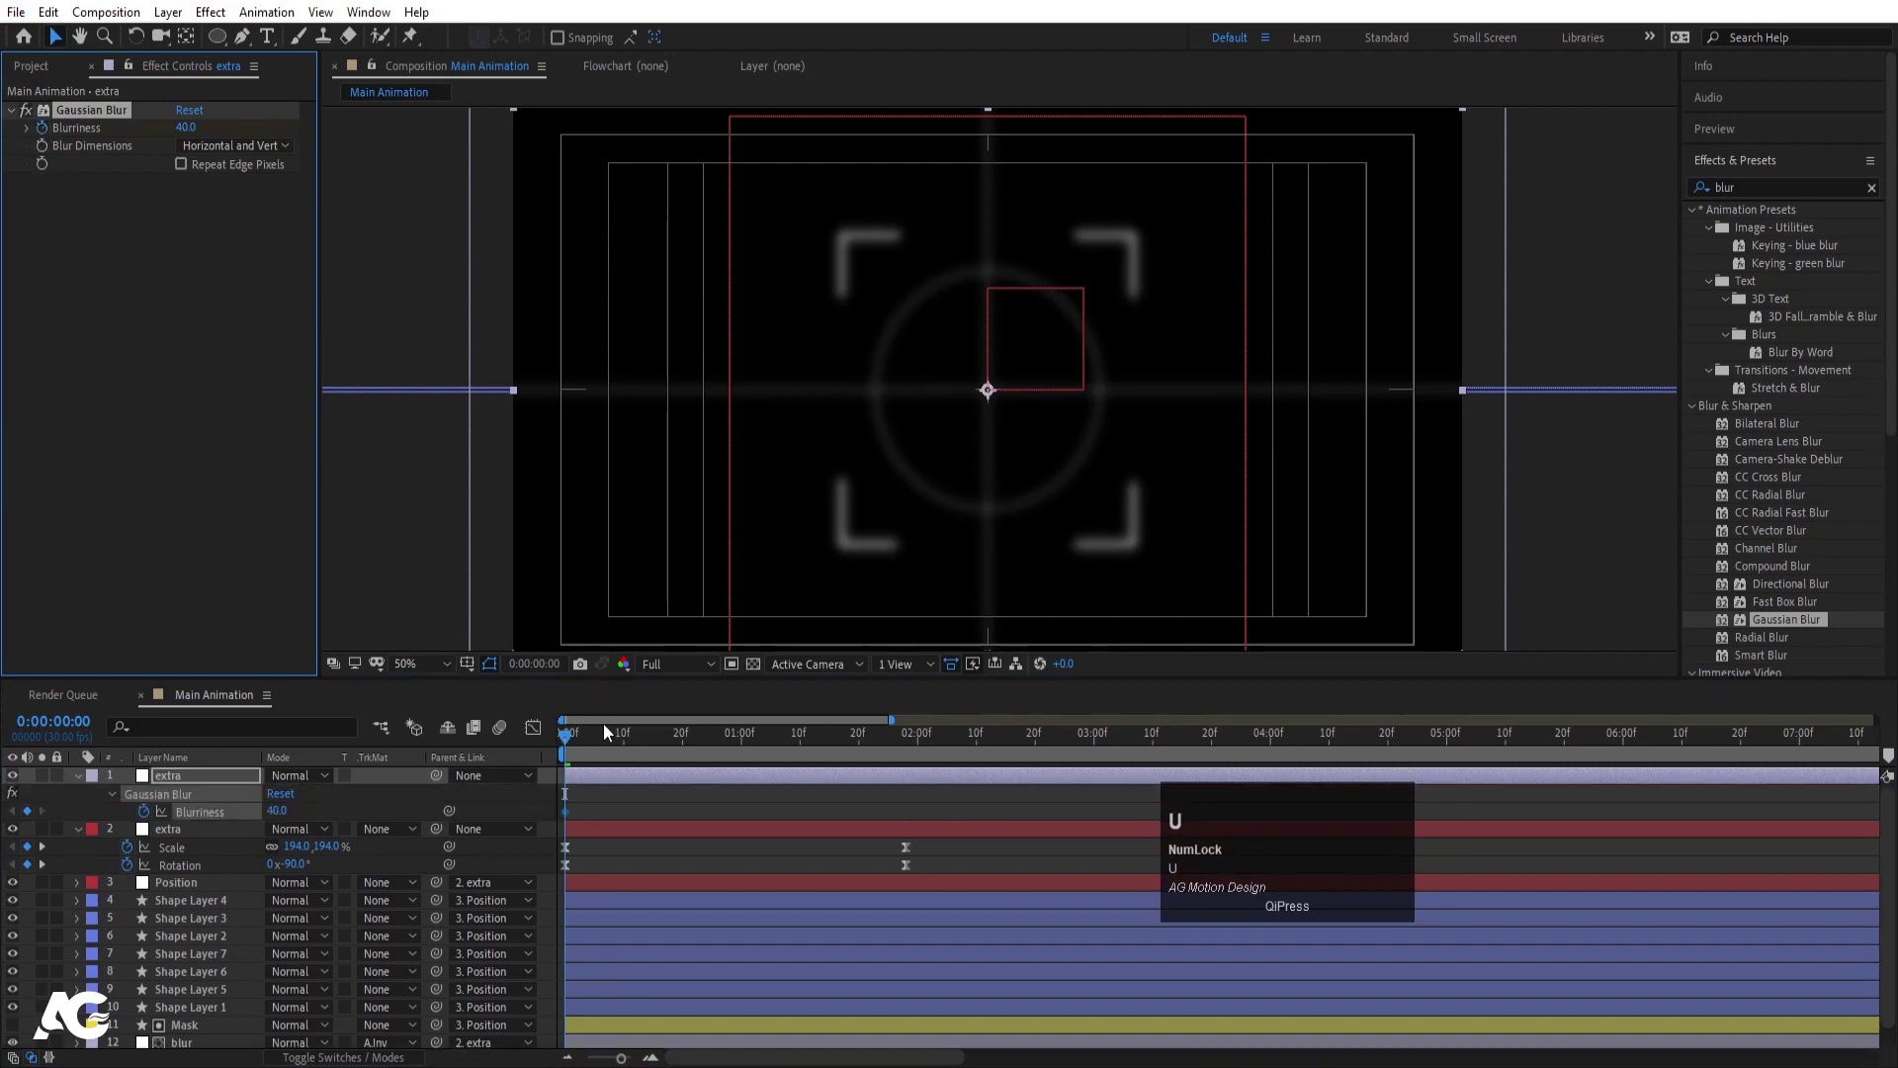
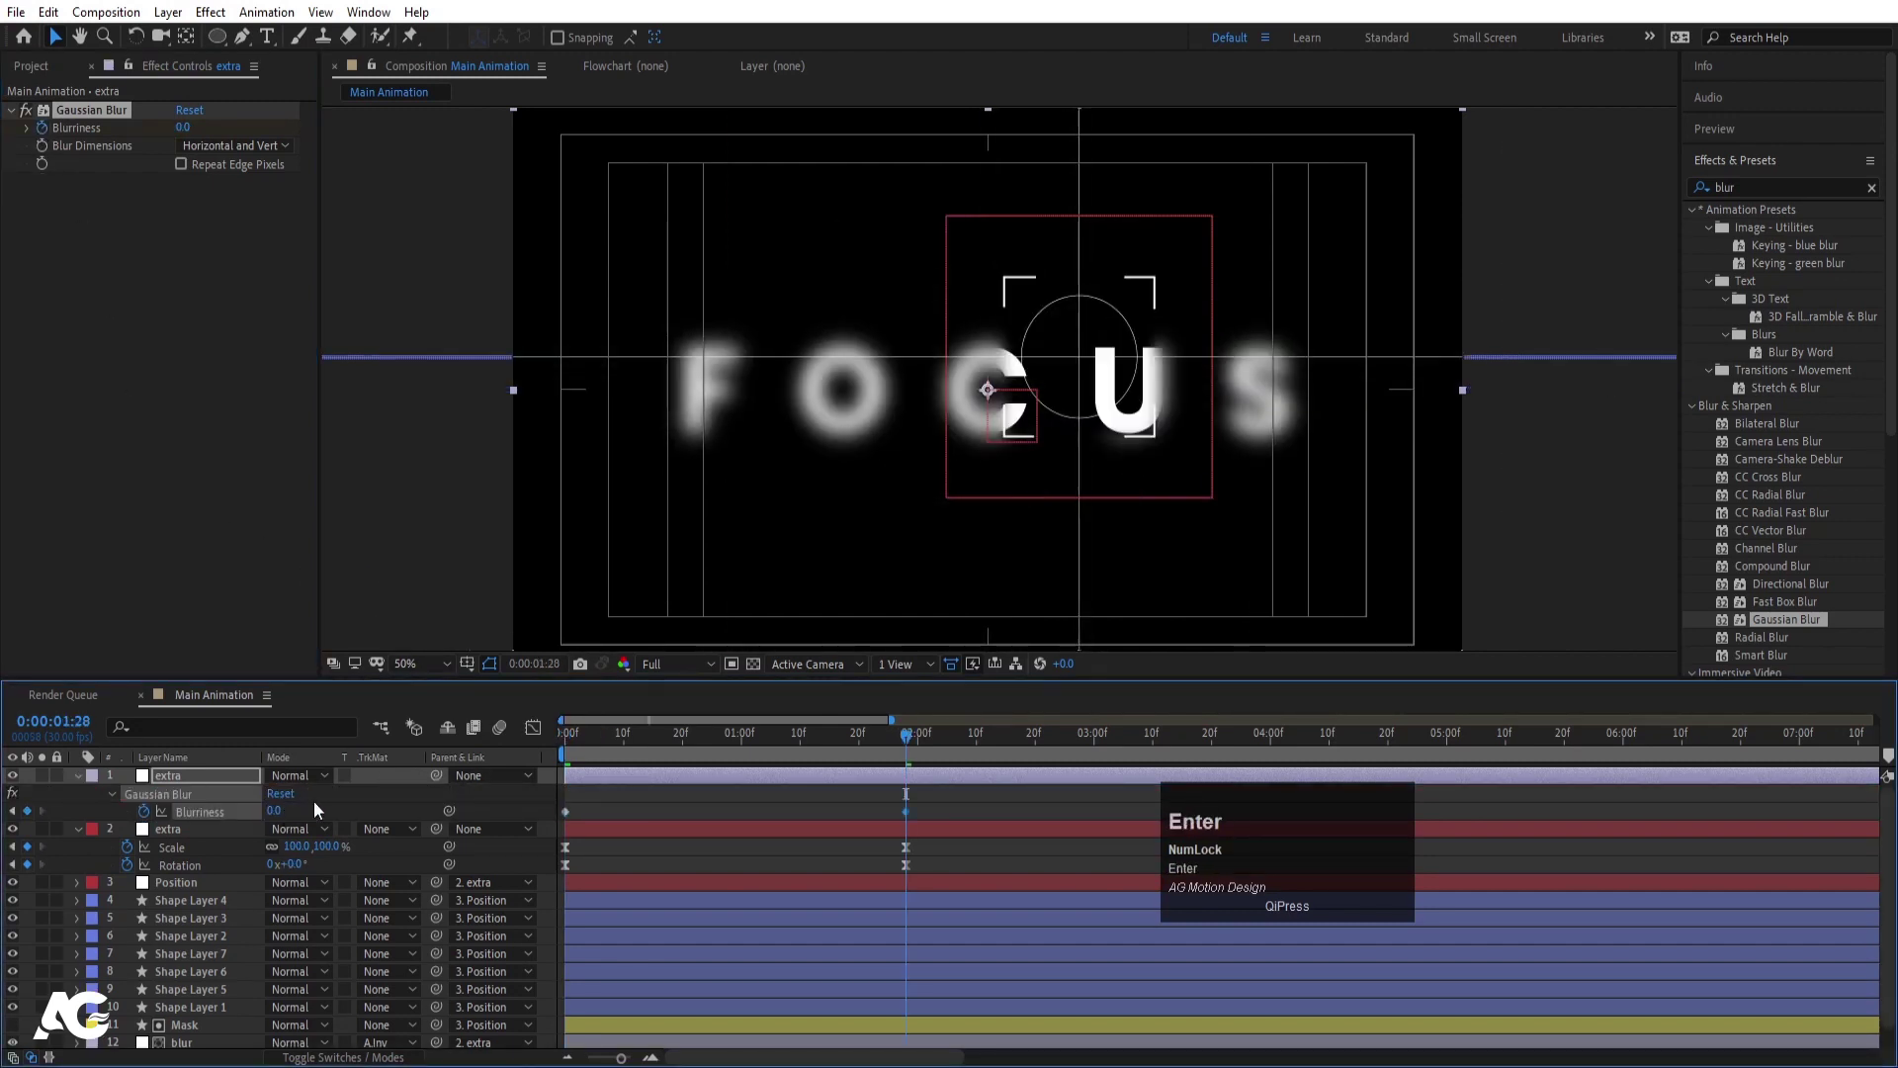
{"action": "left_click", "coordinate": [201, 819]}
{"action": "key", "text": "F9"}
{"action": "left_click", "coordinate": [692, 744]}
{"action": "key", "text": "space"}
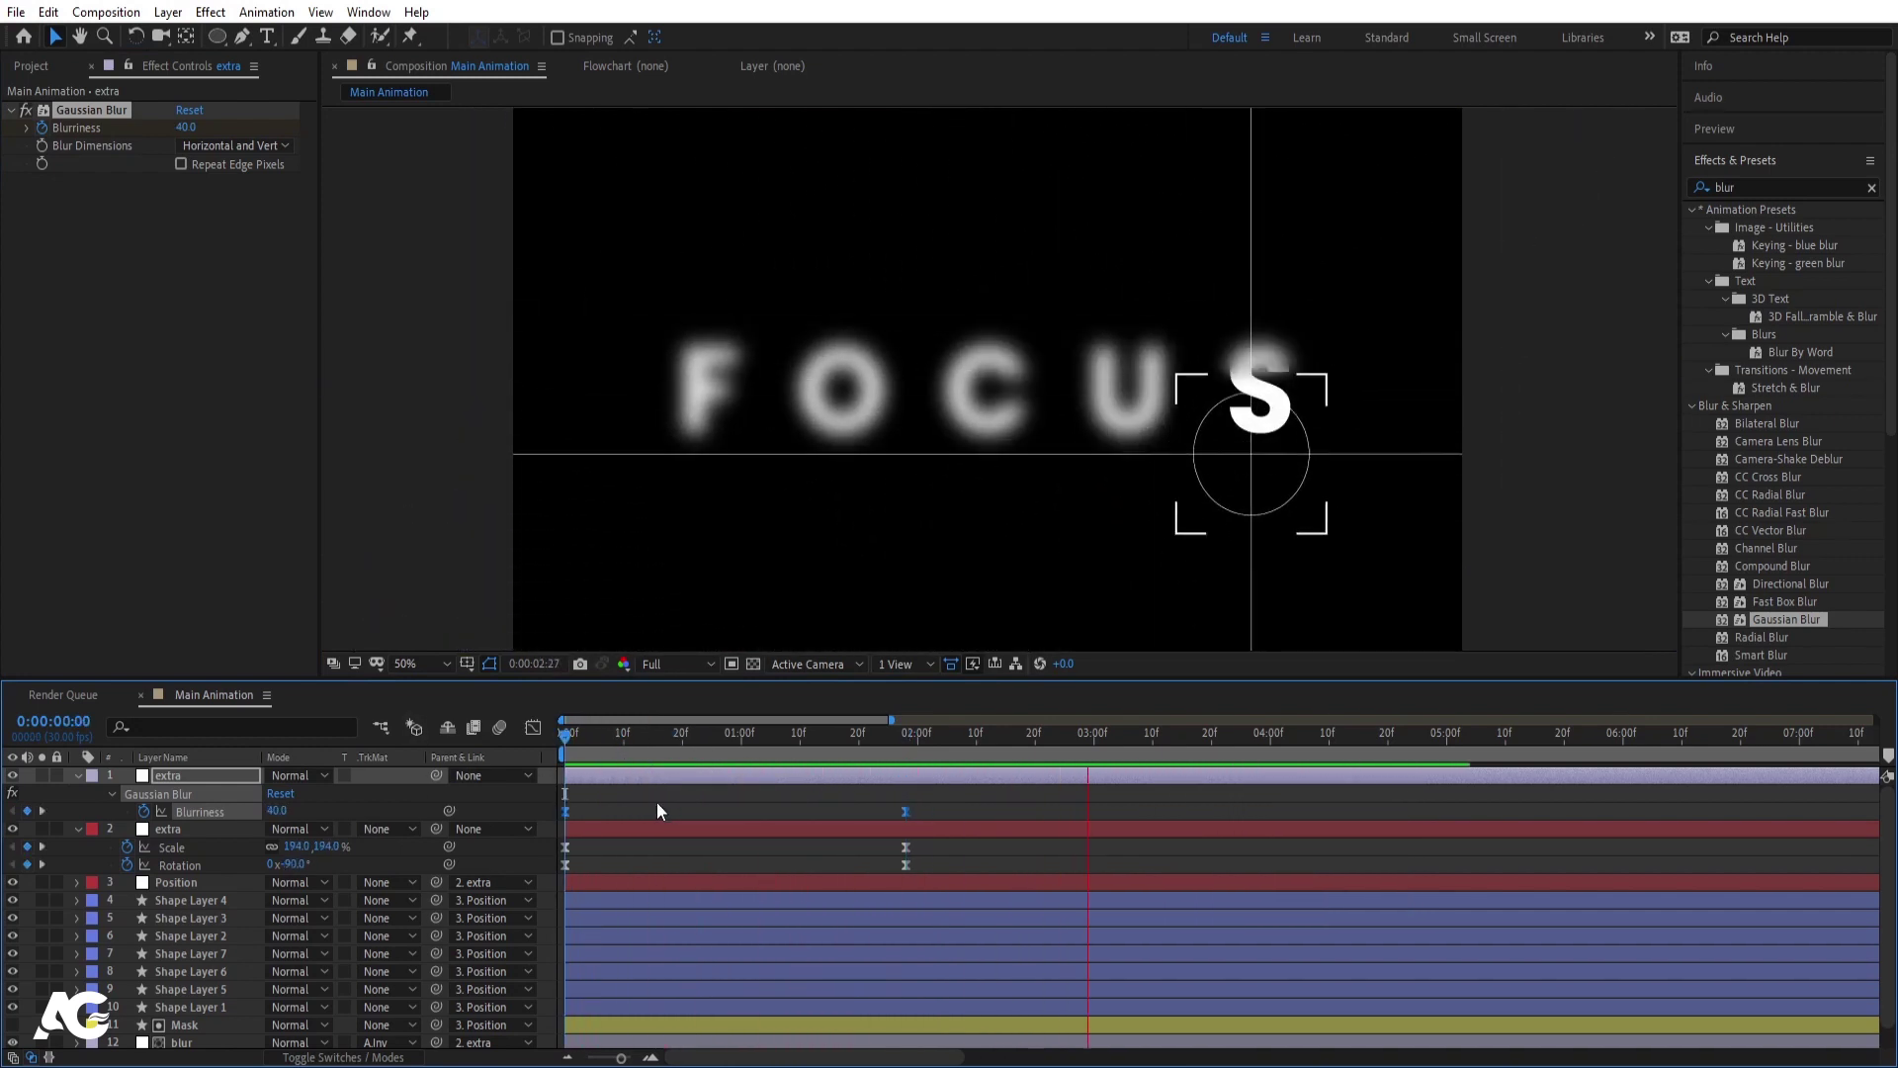
{"action": "key", "text": "space"}
{"action": "left_click_drag", "start_coordinate": [633, 747], "coordinate": [209, 954]}
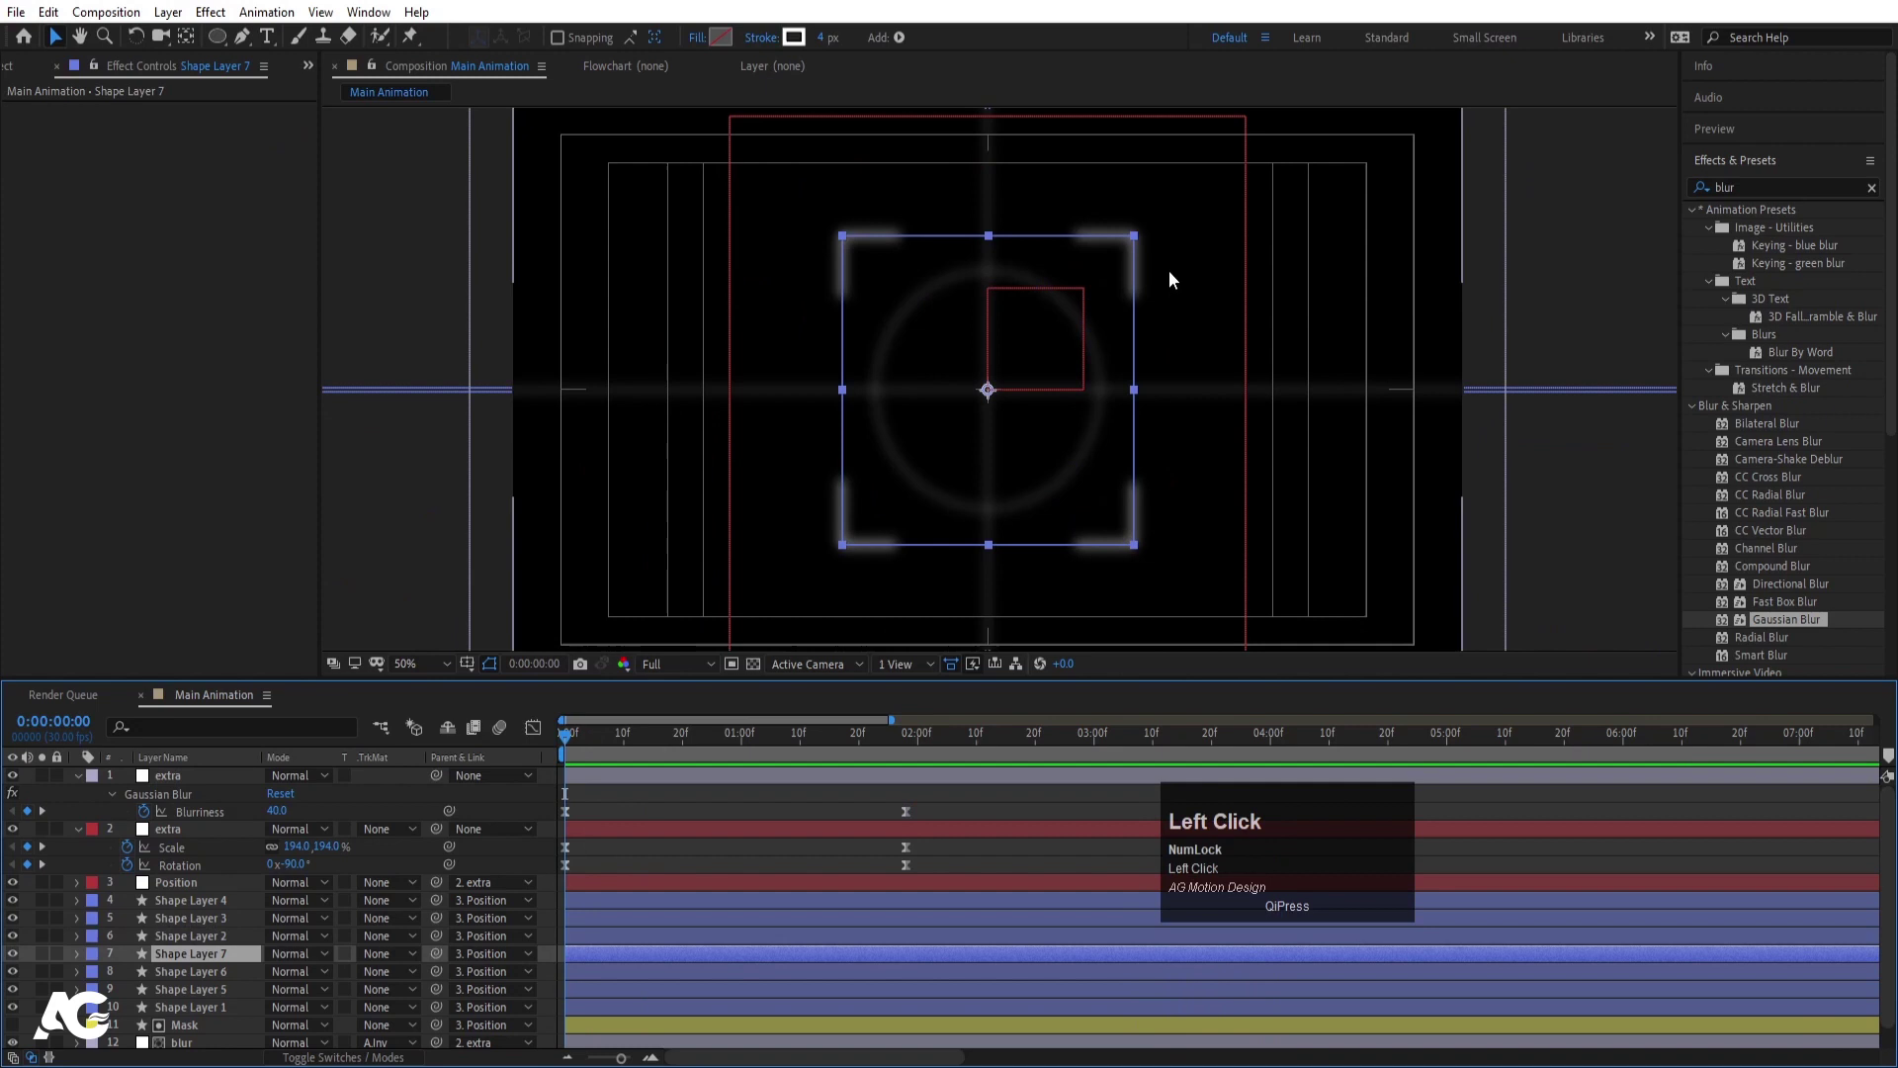
- Add a Trim Paths to the corner-bracket shape layer's contents
{"action": "key", "text": "space"}
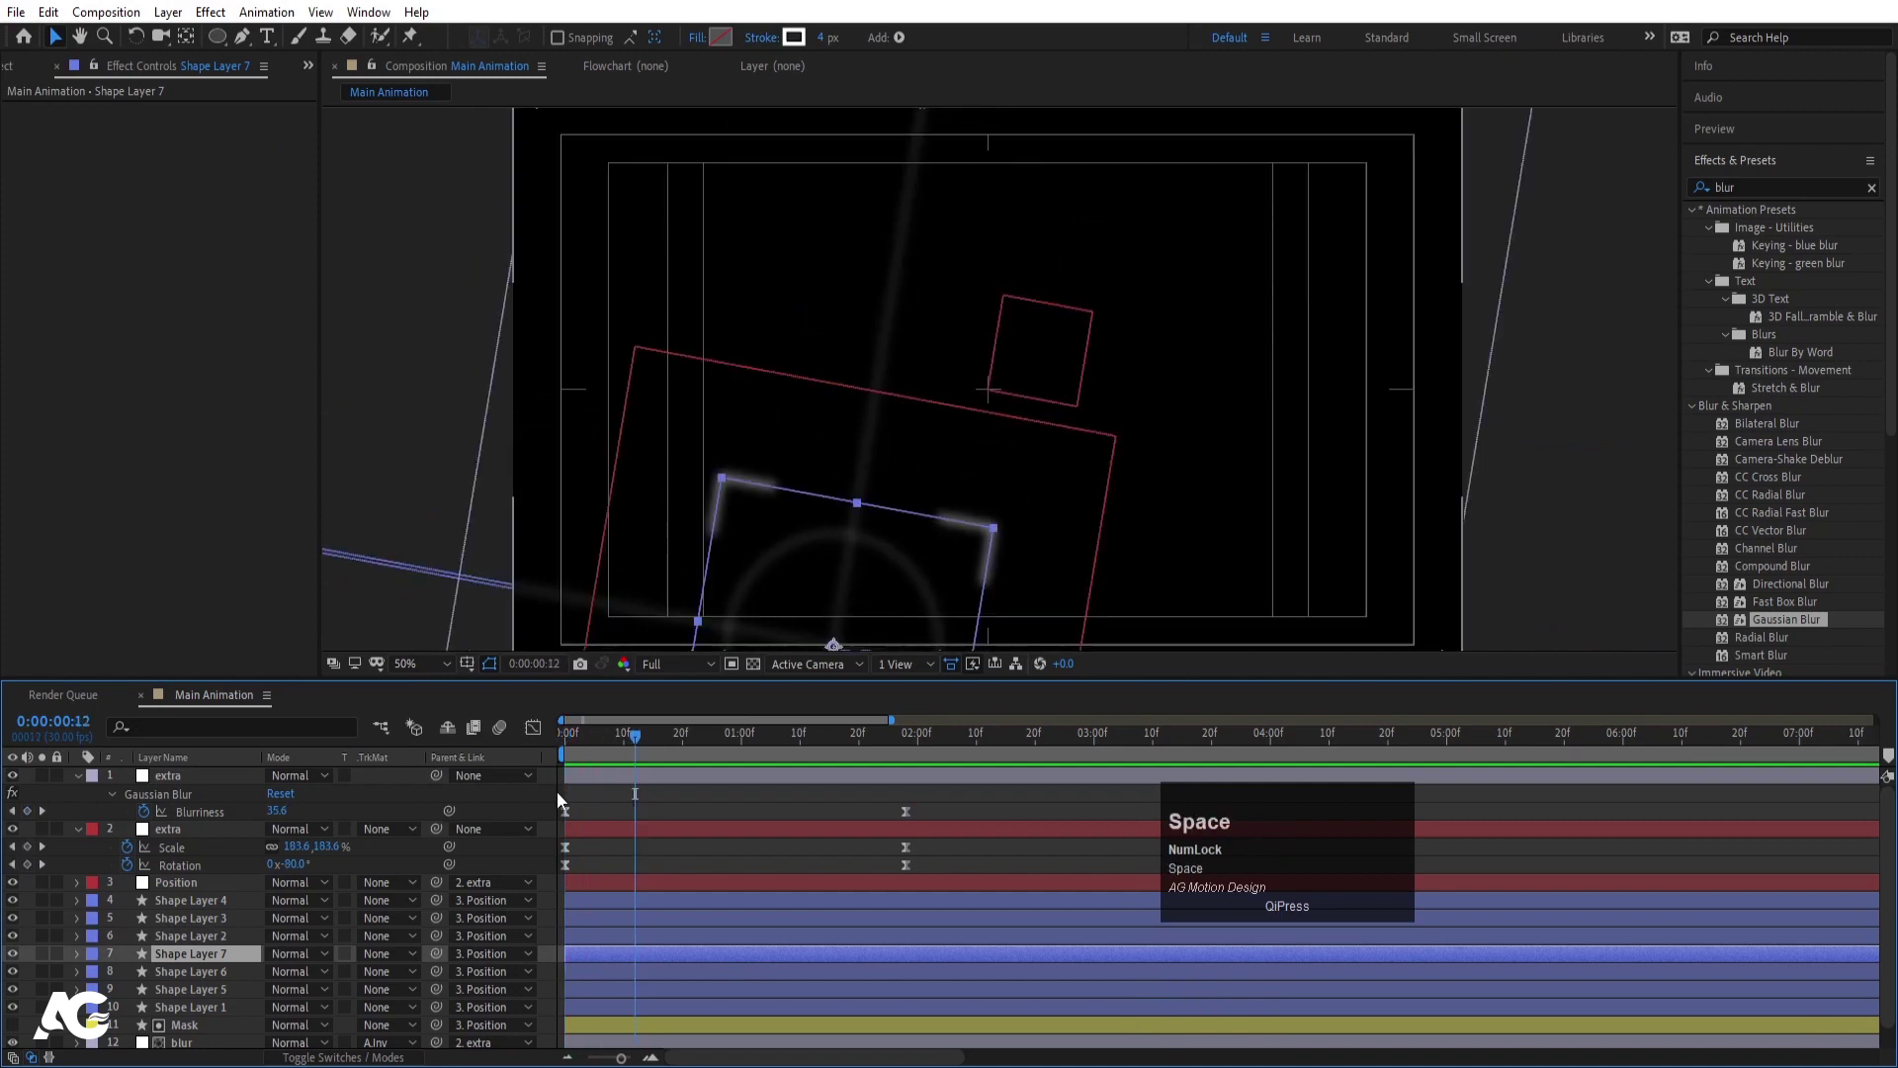
{"action": "left_click", "coordinate": [570, 760]}
{"action": "scroll", "scroll_direction": "down", "scroll_amount": 3}
{"action": "left_click", "coordinate": [88, 939]}
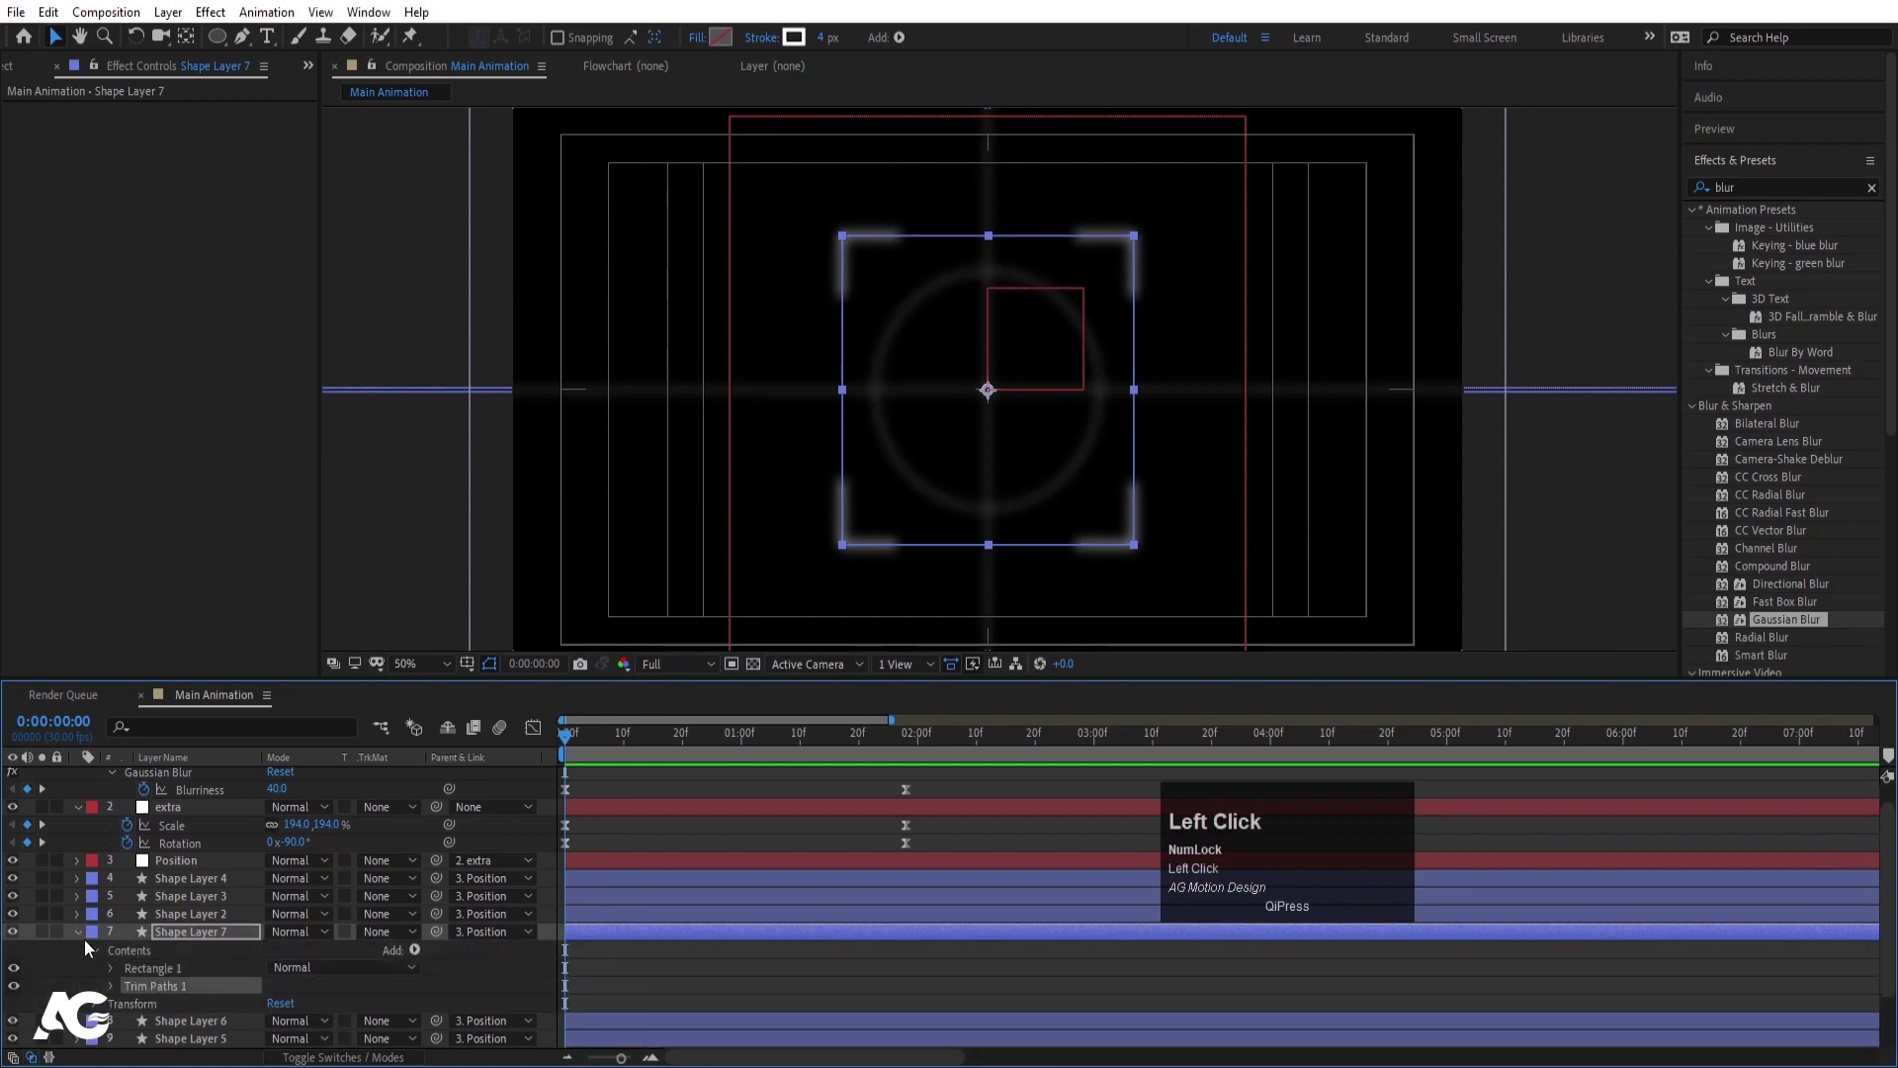
{"action": "scroll", "scroll_direction": "down", "scroll_amount": 3}
{"action": "left_click", "coordinate": [226, 901]}
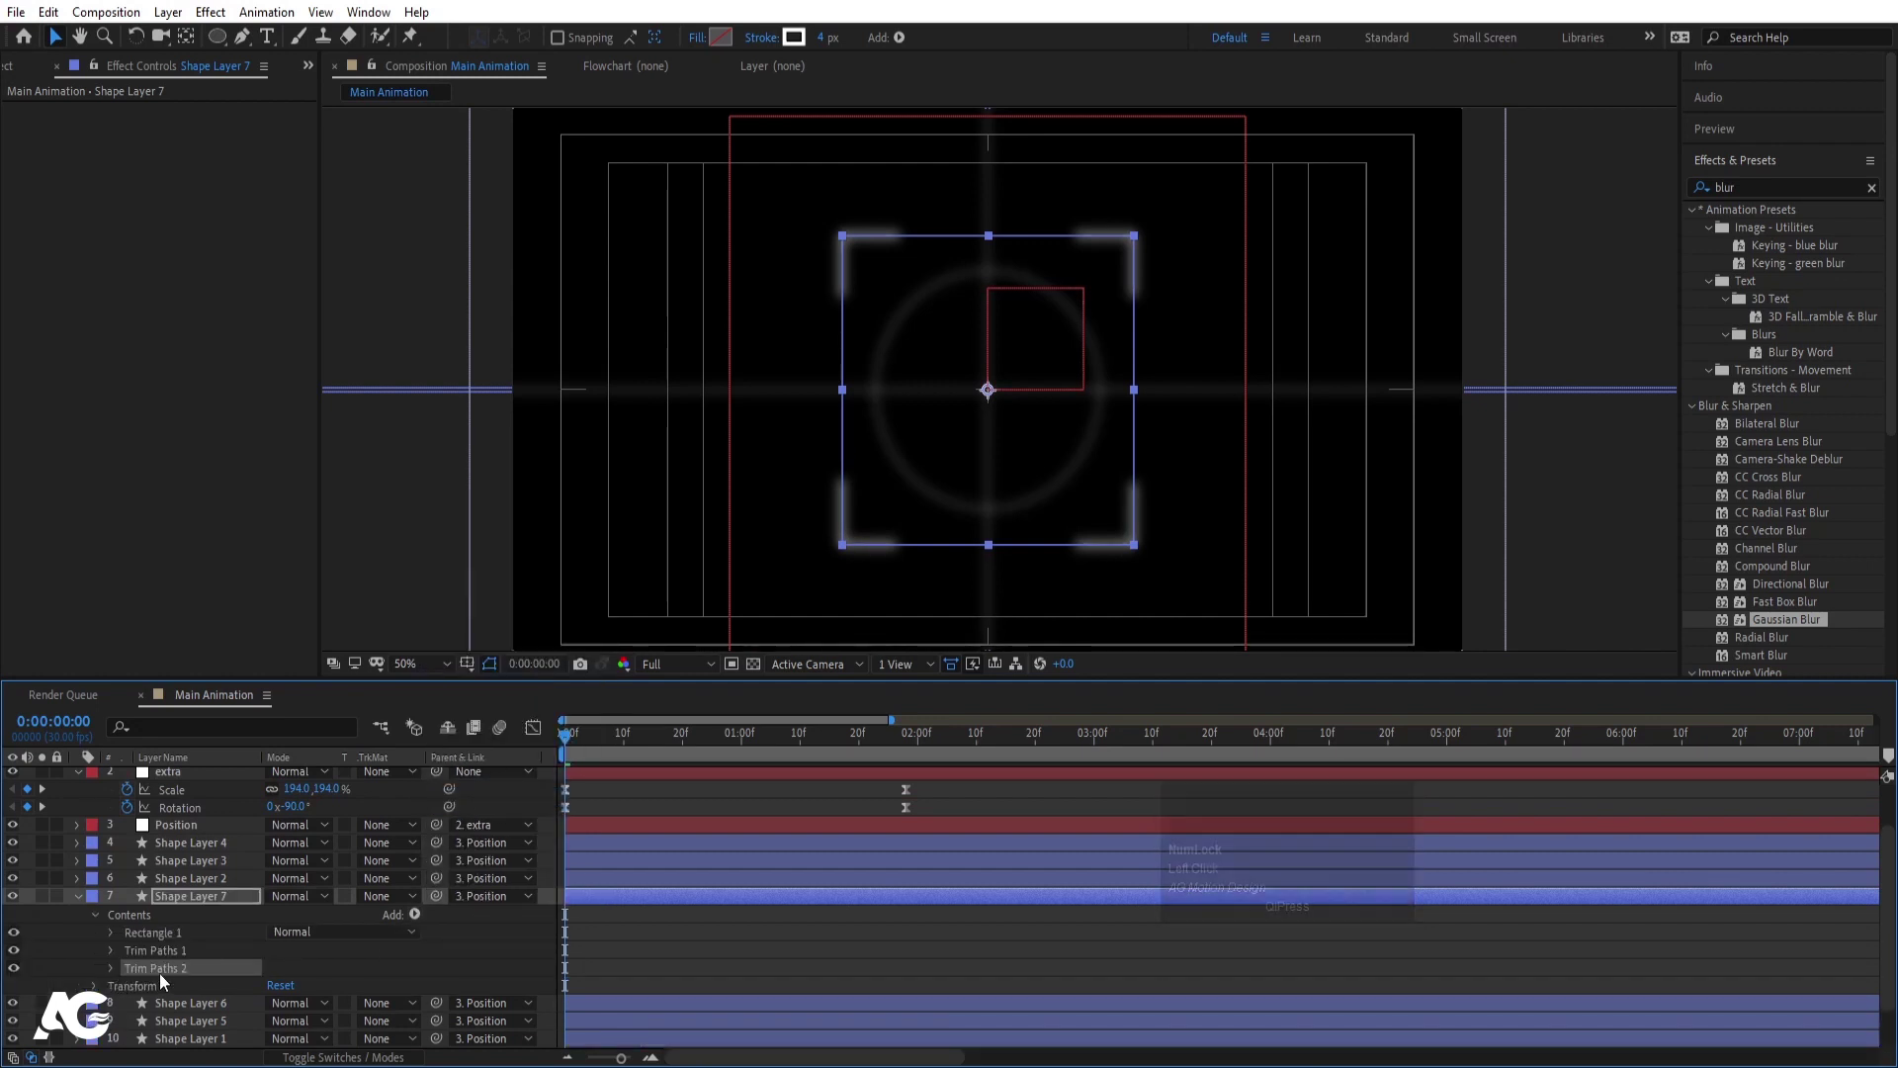
- Keyframe the trim End from 0% to 100% with Easy Ease so the bracket draws on
{"action": "scroll", "scroll_direction": "down", "scroll_amount": 3}
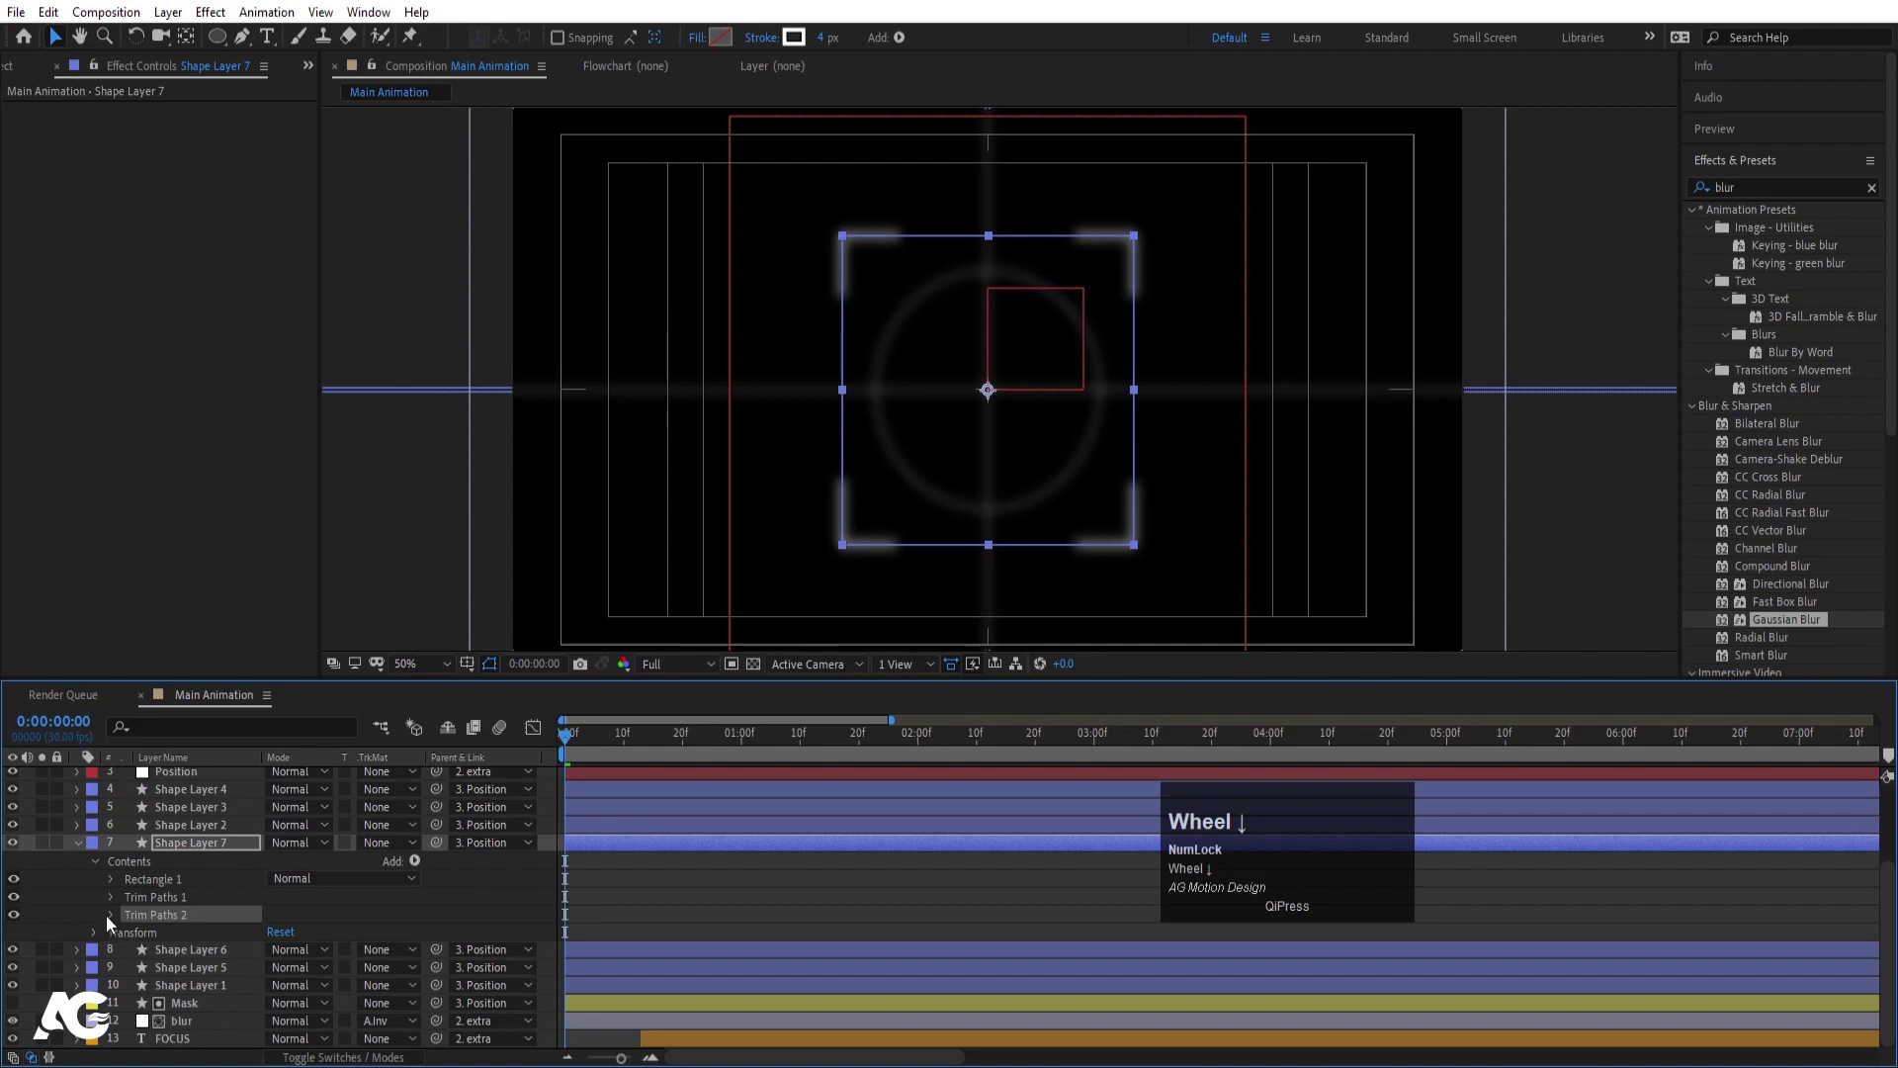
{"action": "left_click", "coordinate": [115, 924]}
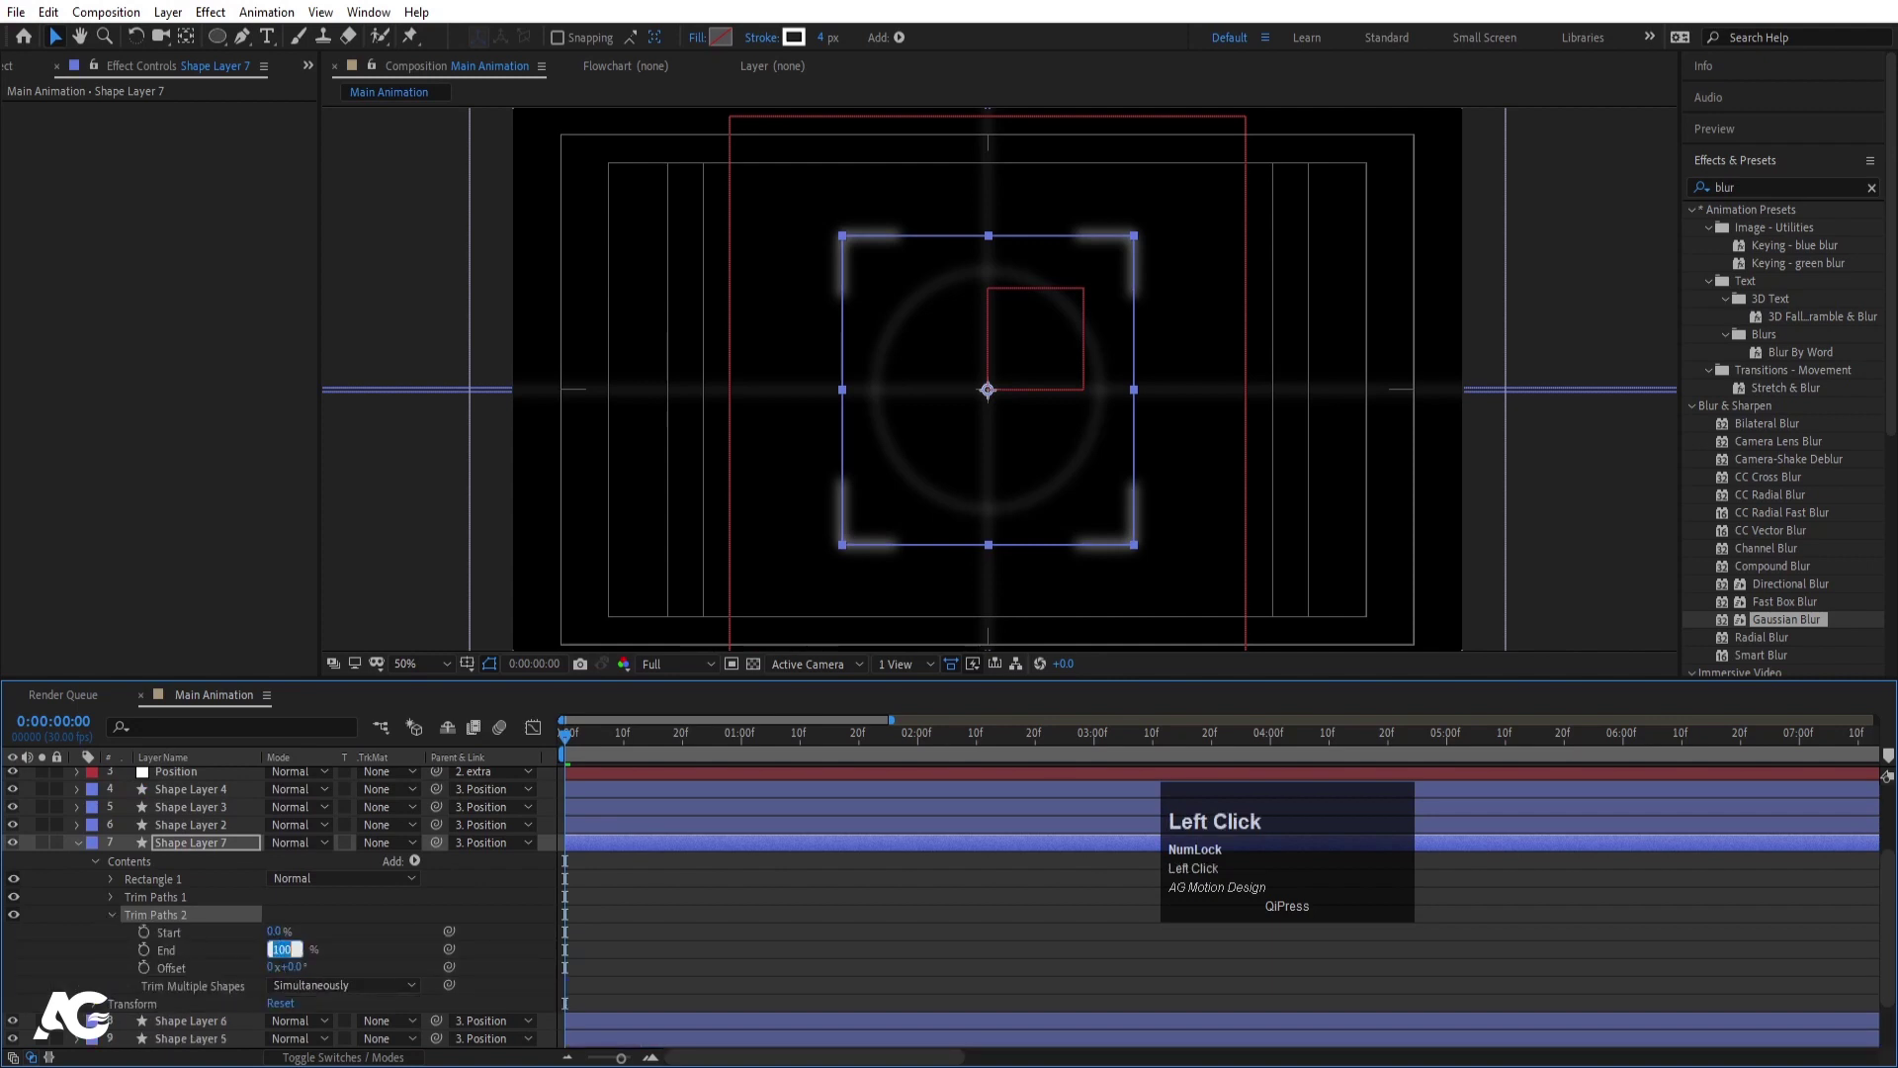
{"action": "key", "text": "Return"}
{"action": "left_click", "coordinate": [151, 961]}
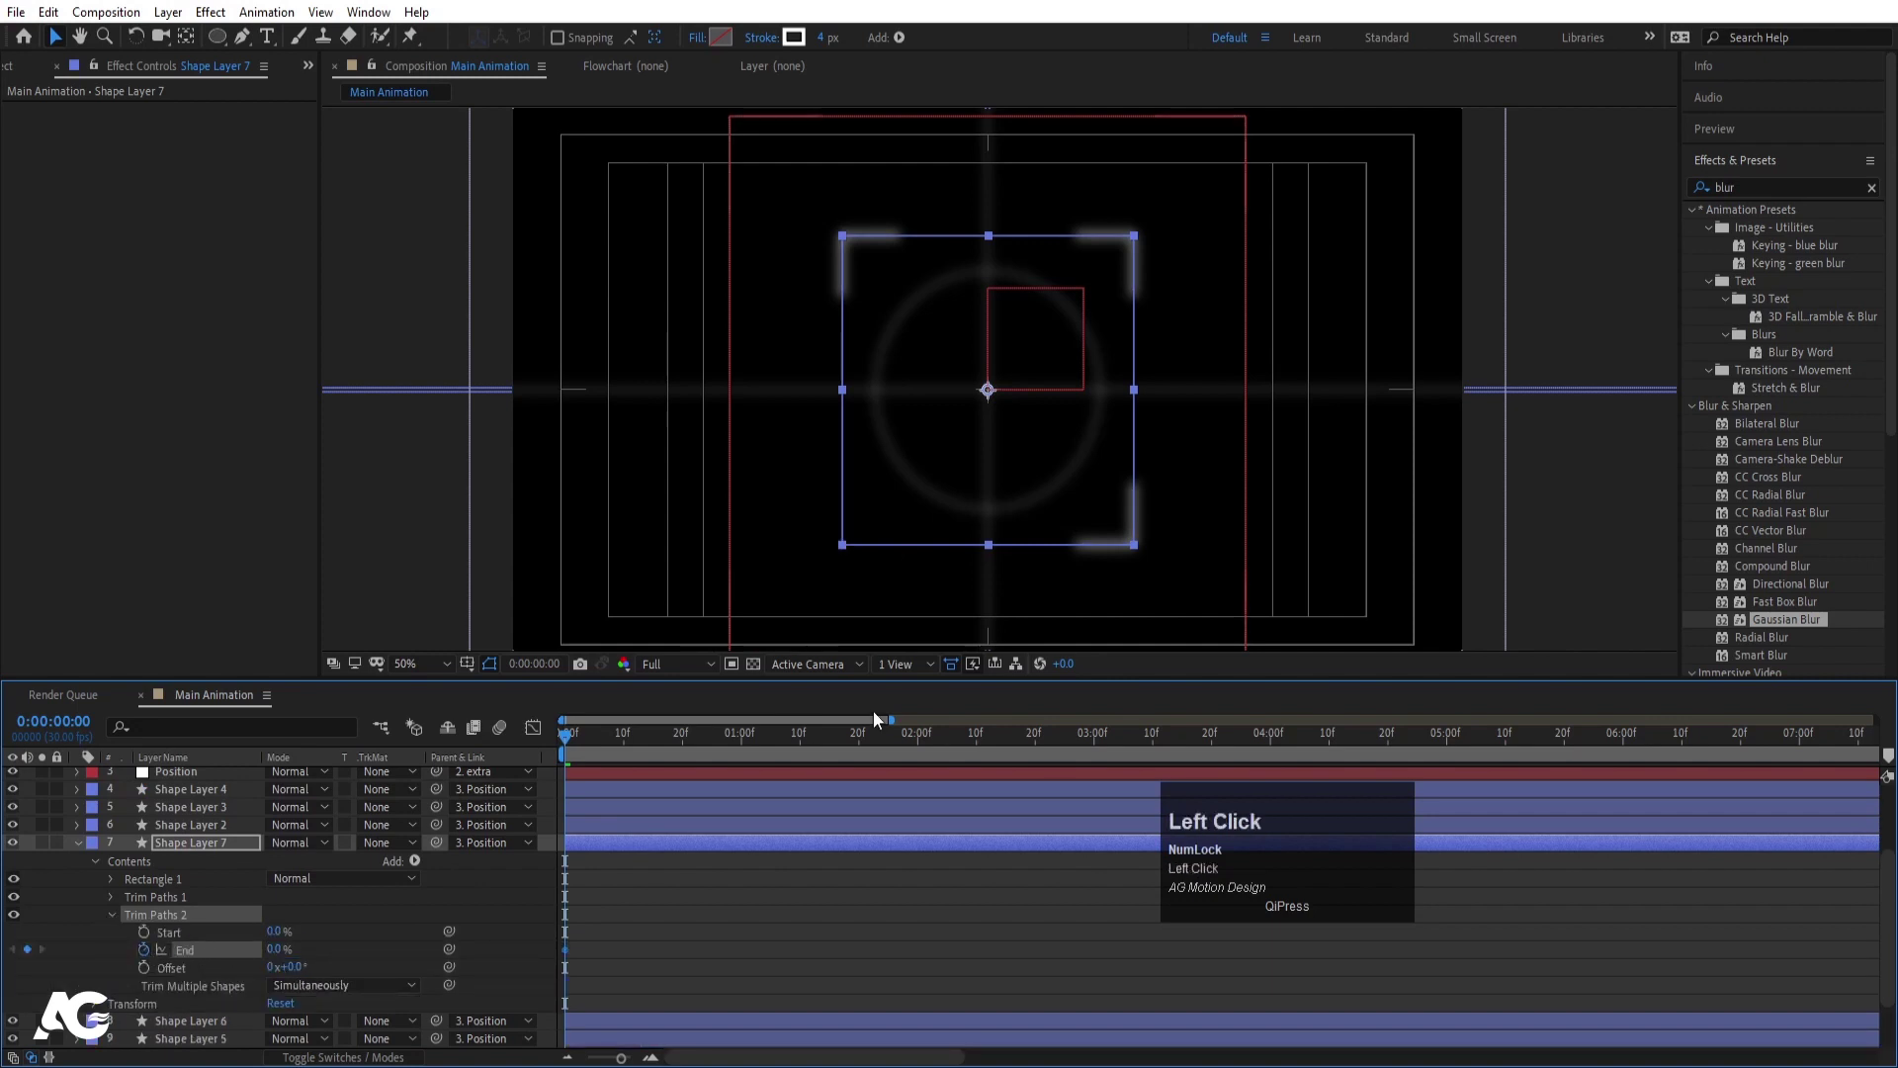
{"action": "left_click_drag", "start_coordinate": [685, 734], "coordinate": [539, 992]}
{"action": "key", "text": "F9"}
- Copy the animated Trim Paths onto the other corner shape layers and check the draw-on
{"action": "left_click", "coordinate": [600, 745]}
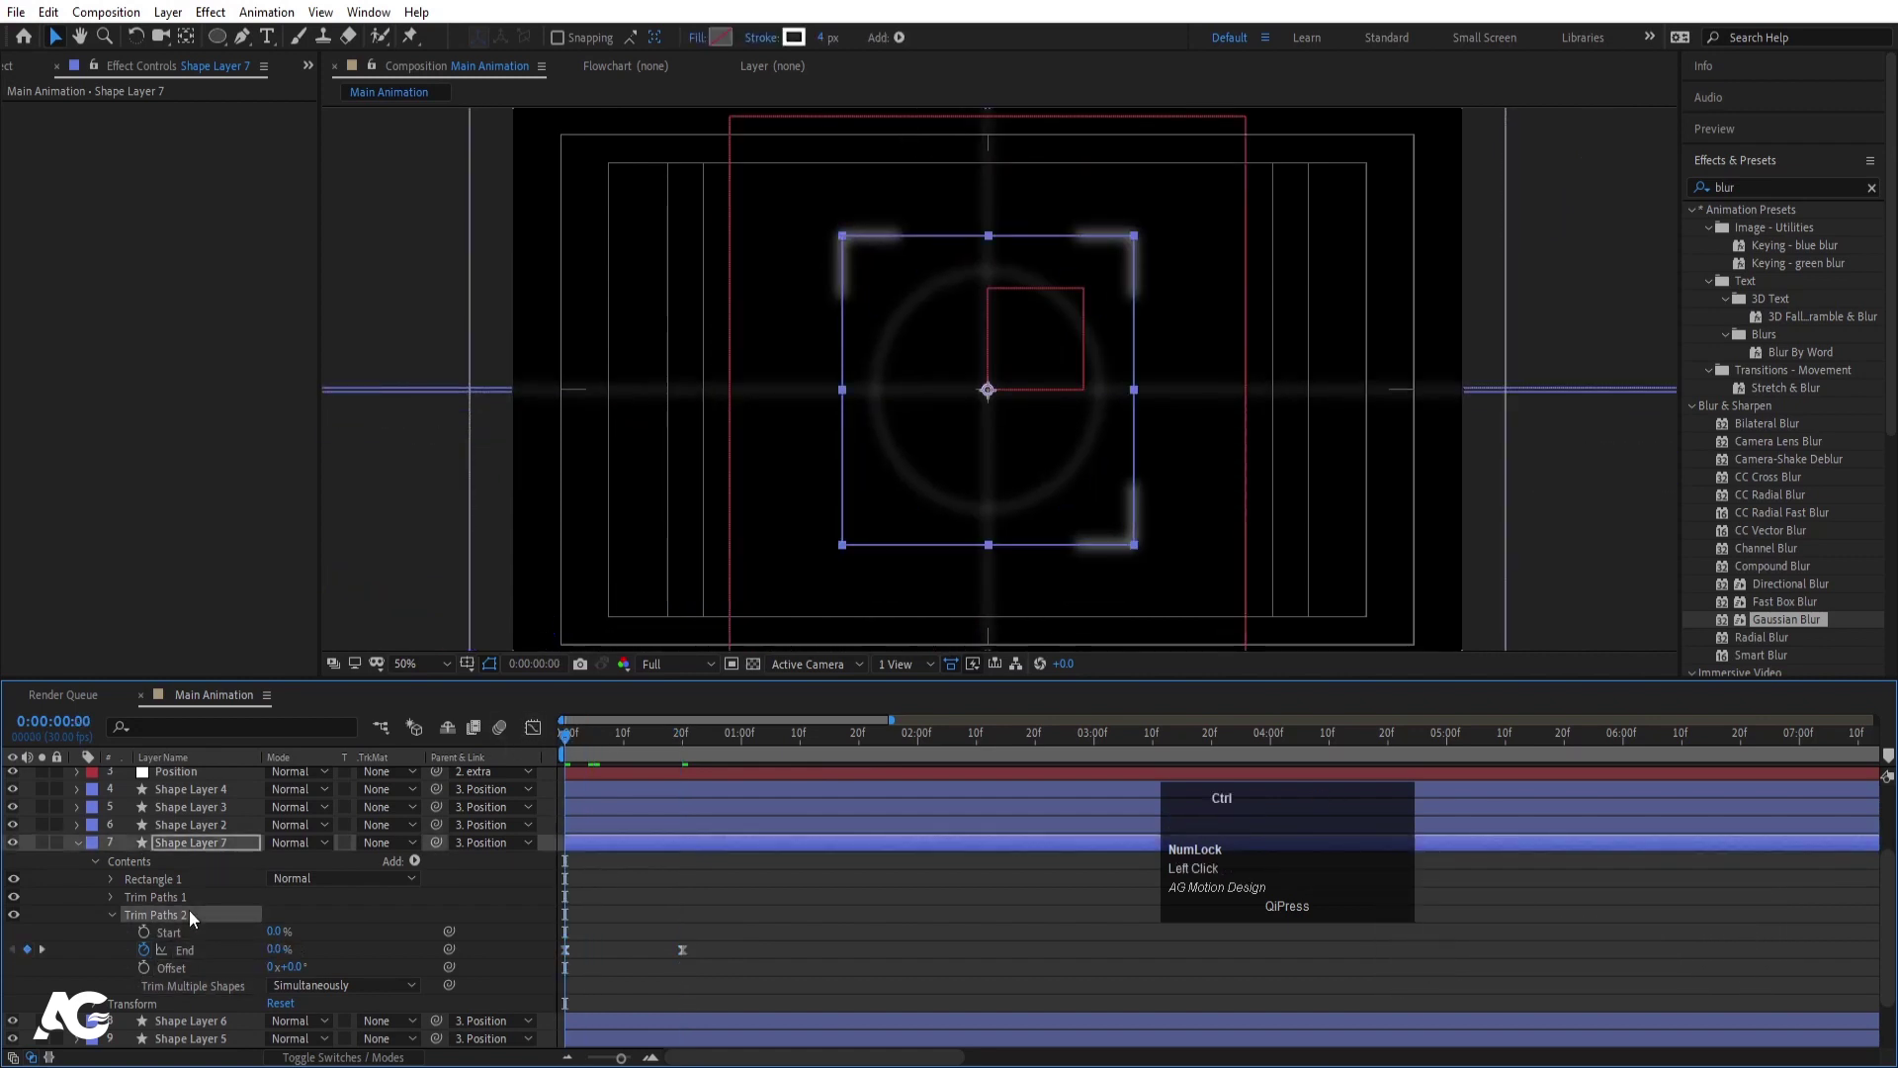
{"action": "key", "text": "ctrl+c"}
{"action": "scroll", "scroll_direction": "down", "scroll_amount": 3}
{"action": "left_click", "coordinate": [176, 973]}
{"action": "left_click", "coordinate": [196, 1010]}
{"action": "key", "text": "ctrl+v"}
{"action": "left_click", "coordinate": [622, 816]}
{"action": "key", "text": "u"}
{"action": "key", "text": "u"}
{"action": "scroll", "scroll_direction": "down", "scroll_amount": 3}
{"action": "key", "text": "space"}
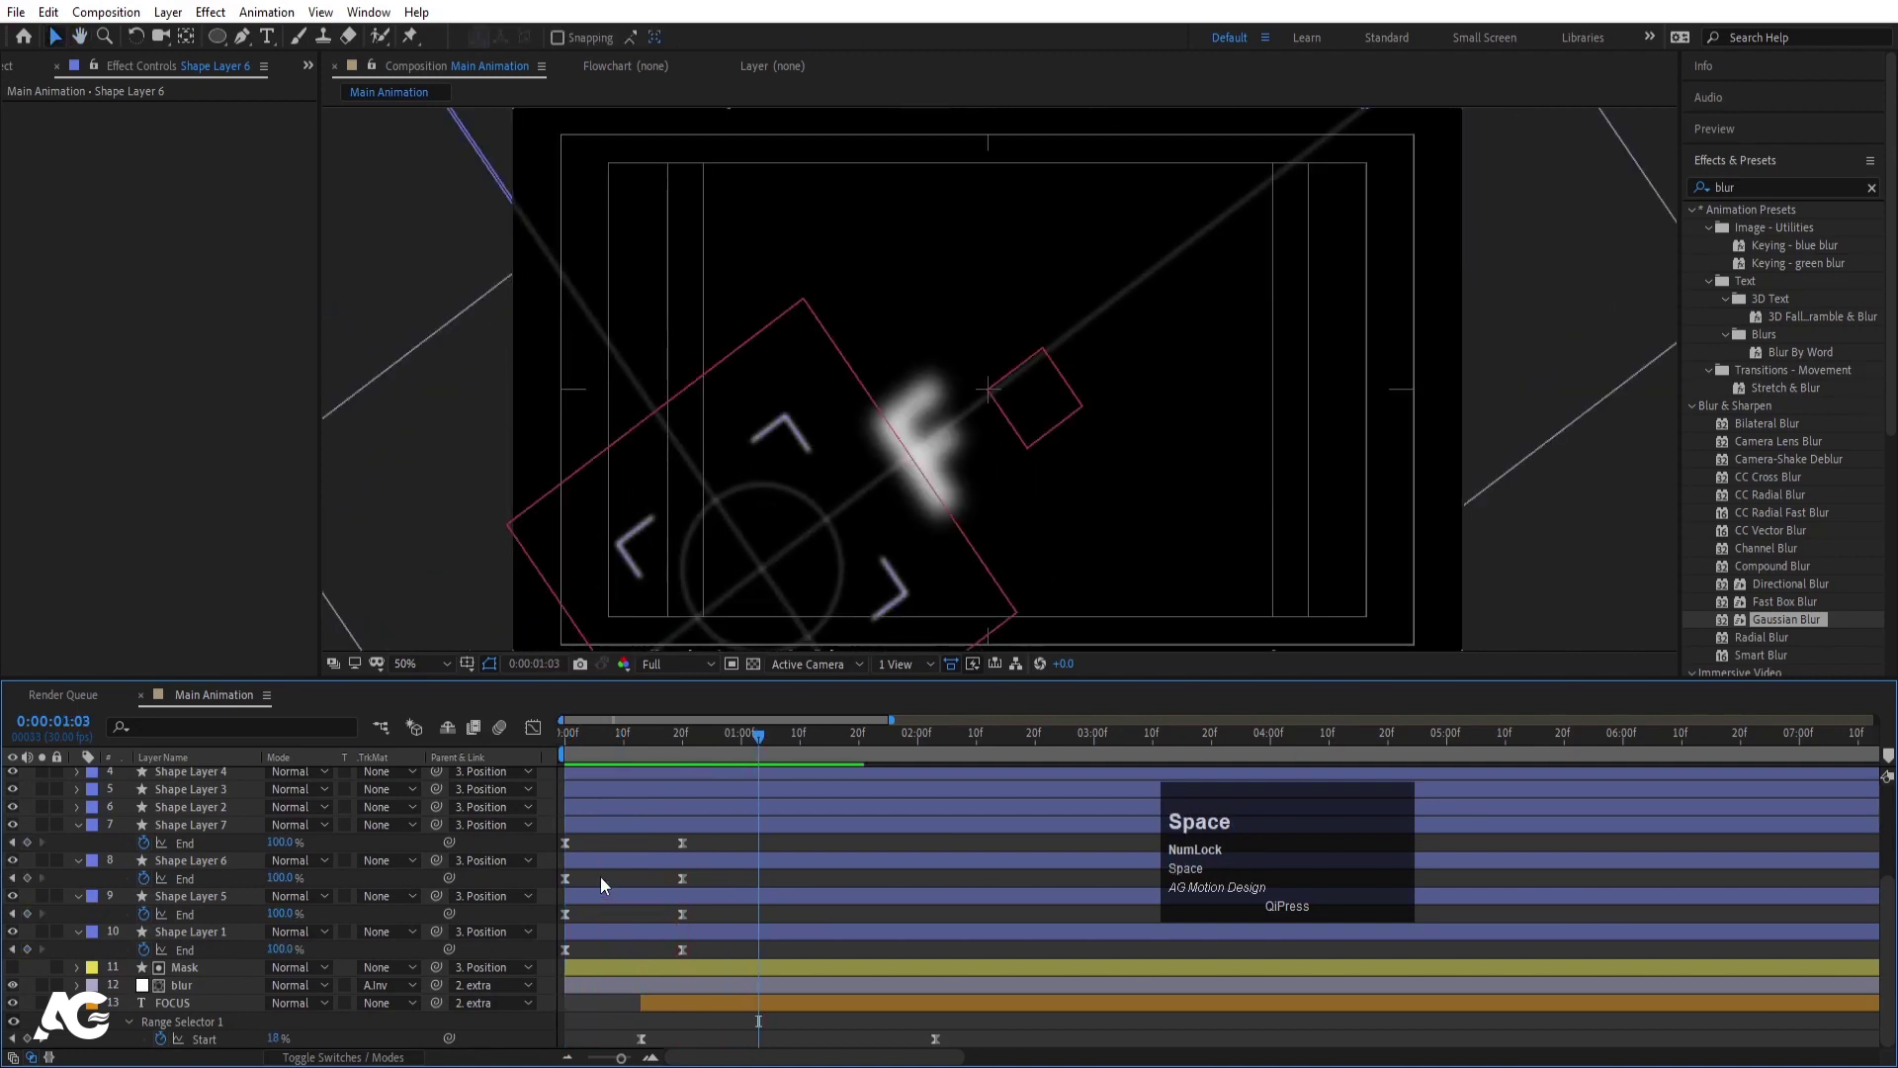
- Nudge each corner shape layer a few frames later in turn to stagger the draw-on
{"action": "left_click", "coordinate": [588, 834]}
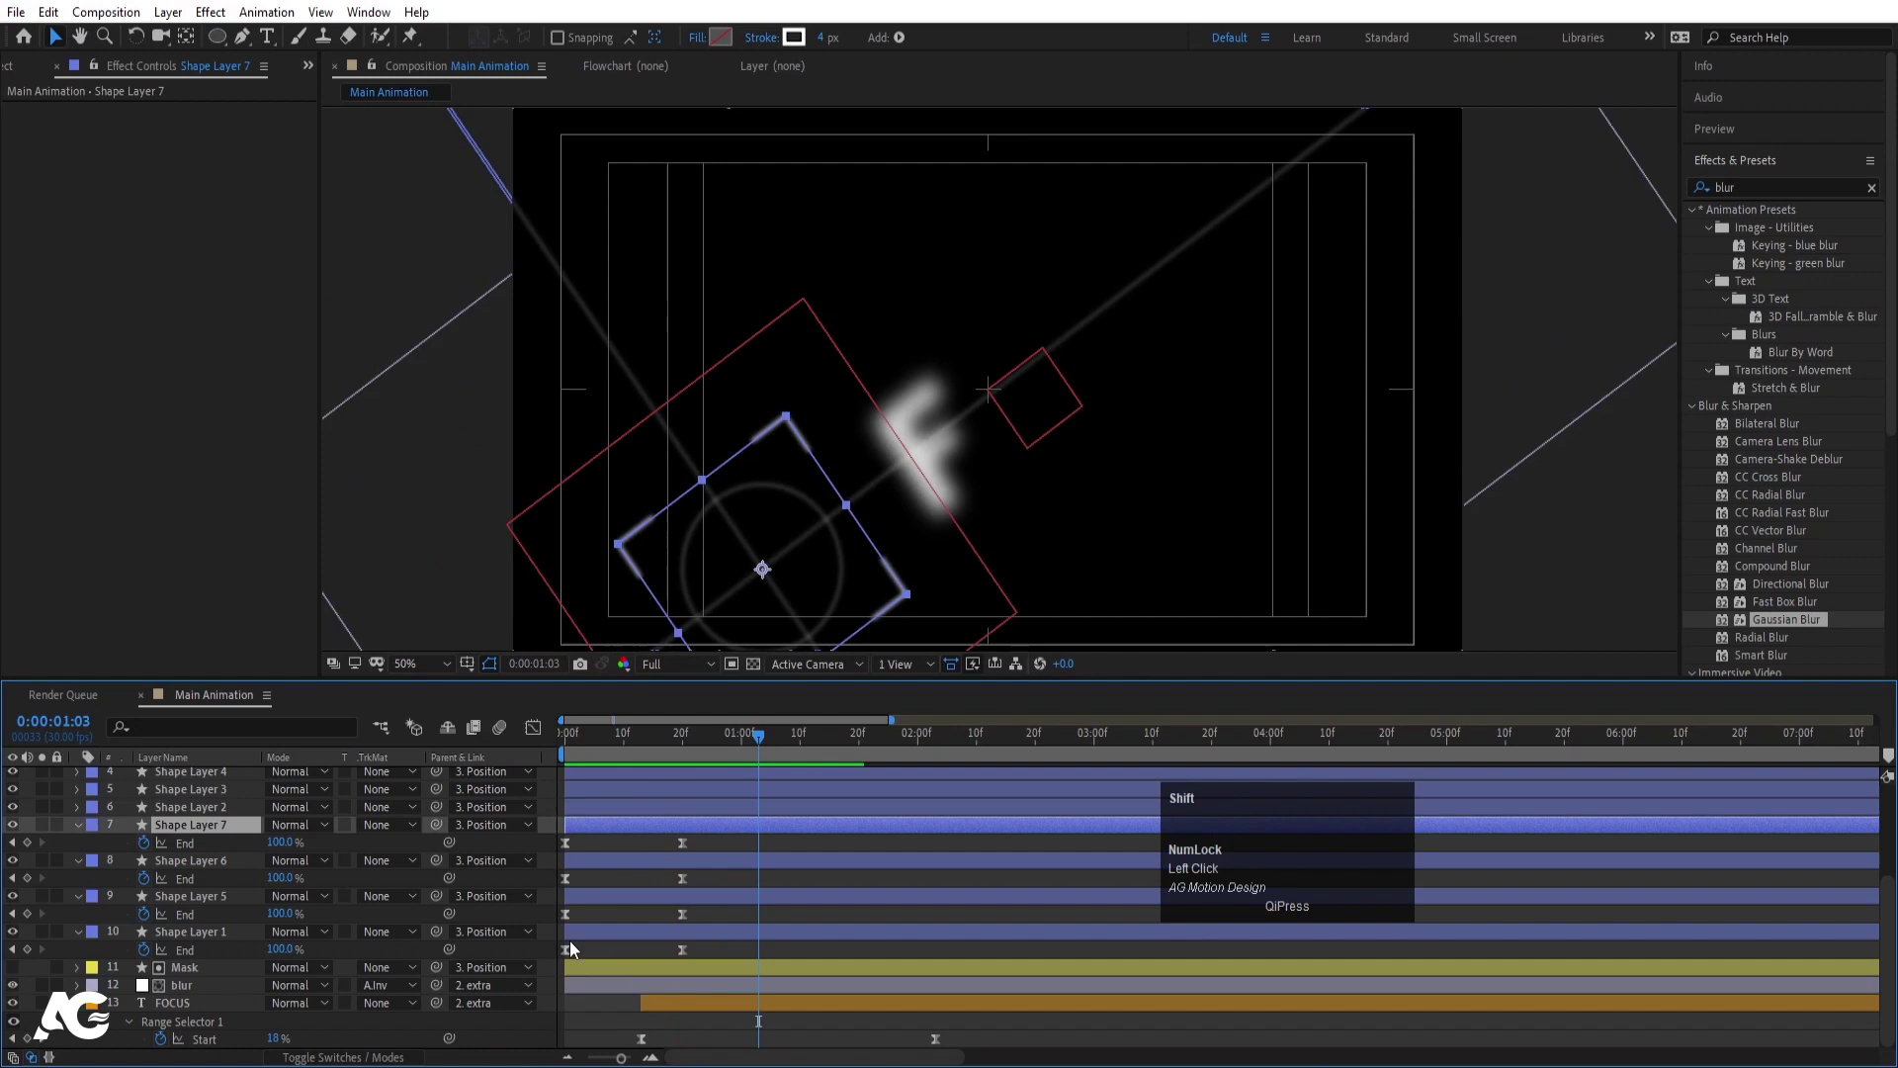
{"action": "left_click", "coordinate": [573, 943]}
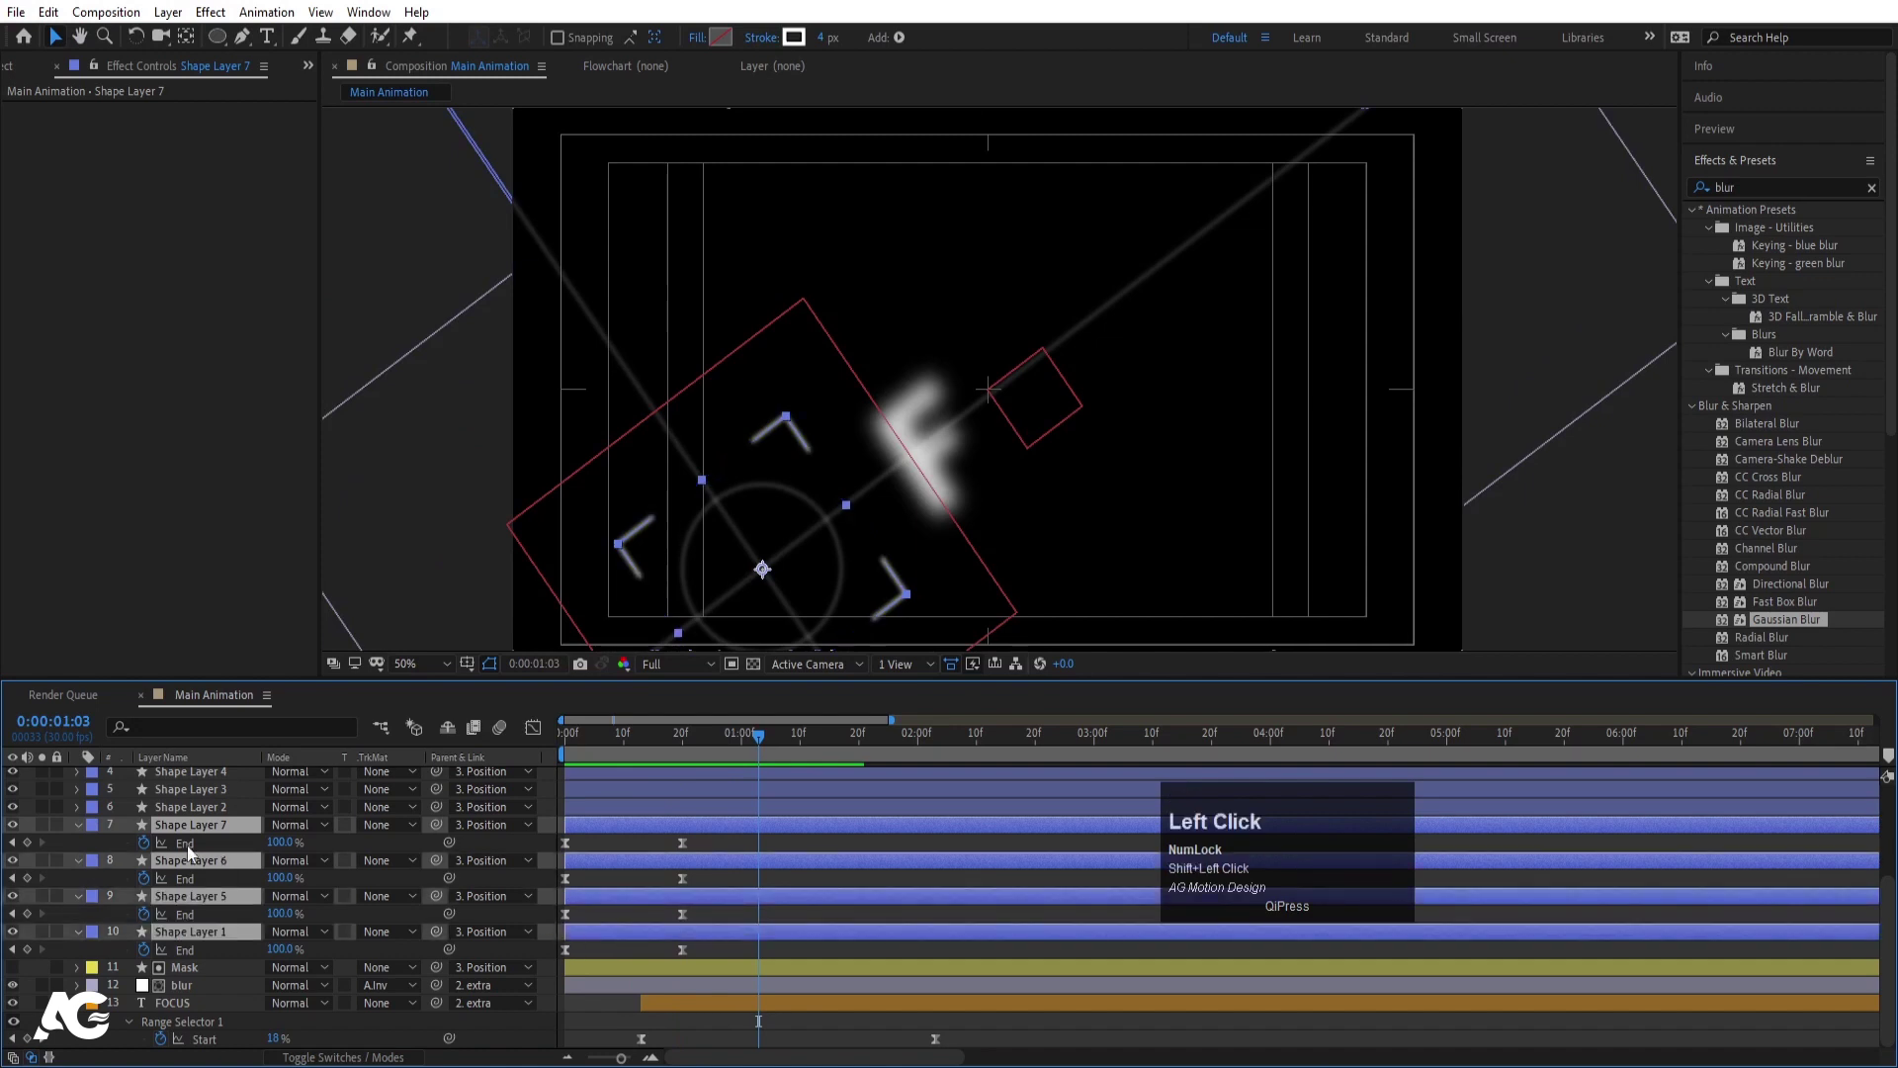
{"action": "key", "text": "["}
{"action": "left_click", "coordinate": [670, 871]}
{"action": "key", "text": "Page_Down"}
{"action": "left_click", "coordinate": [811, 860]}
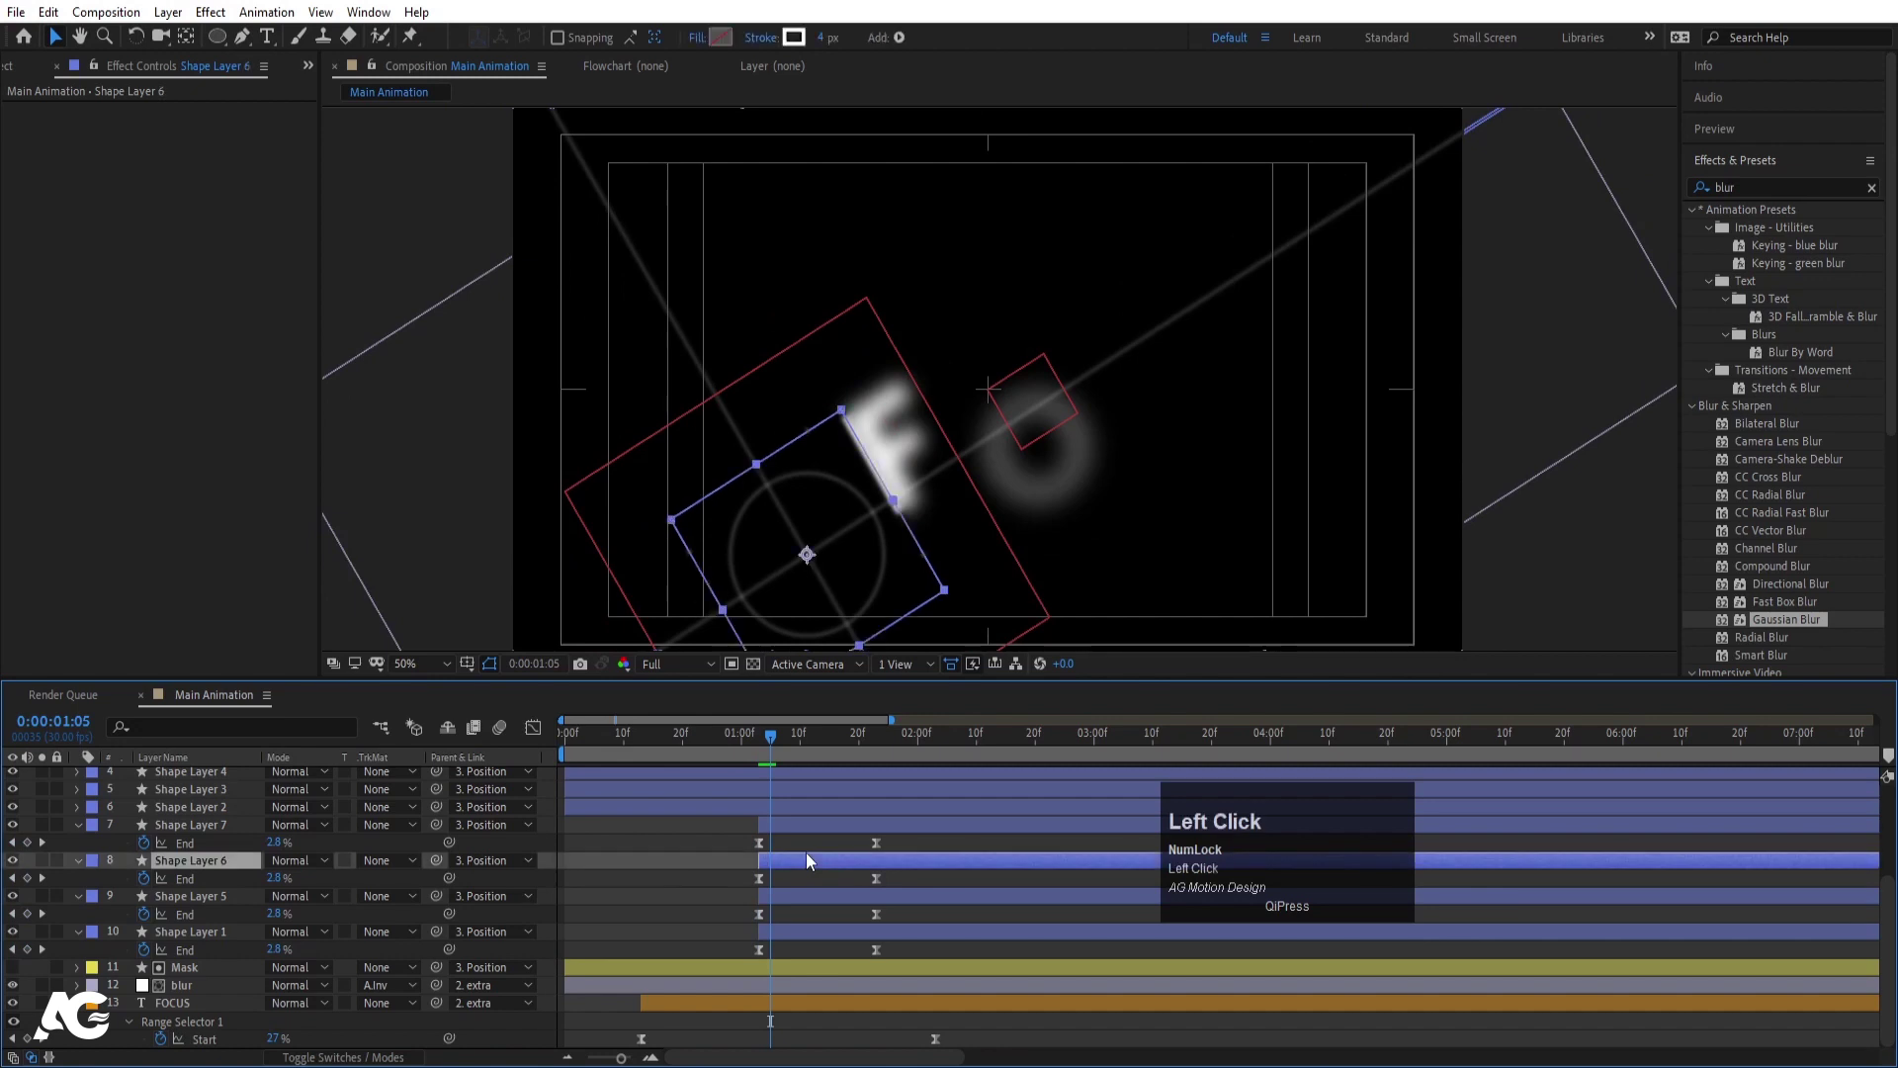
{"action": "key", "text": "p"}
{"action": "key", "text": "["}
{"action": "key", "text": "Page_Down"}
{"action": "left_click", "coordinate": [797, 904]}
{"action": "key", "text": "["}
{"action": "key", "text": "Page_Down"}
{"action": "left_click", "coordinate": [782, 946]}
{"action": "key", "text": "["}
{"action": "key", "text": "space"}
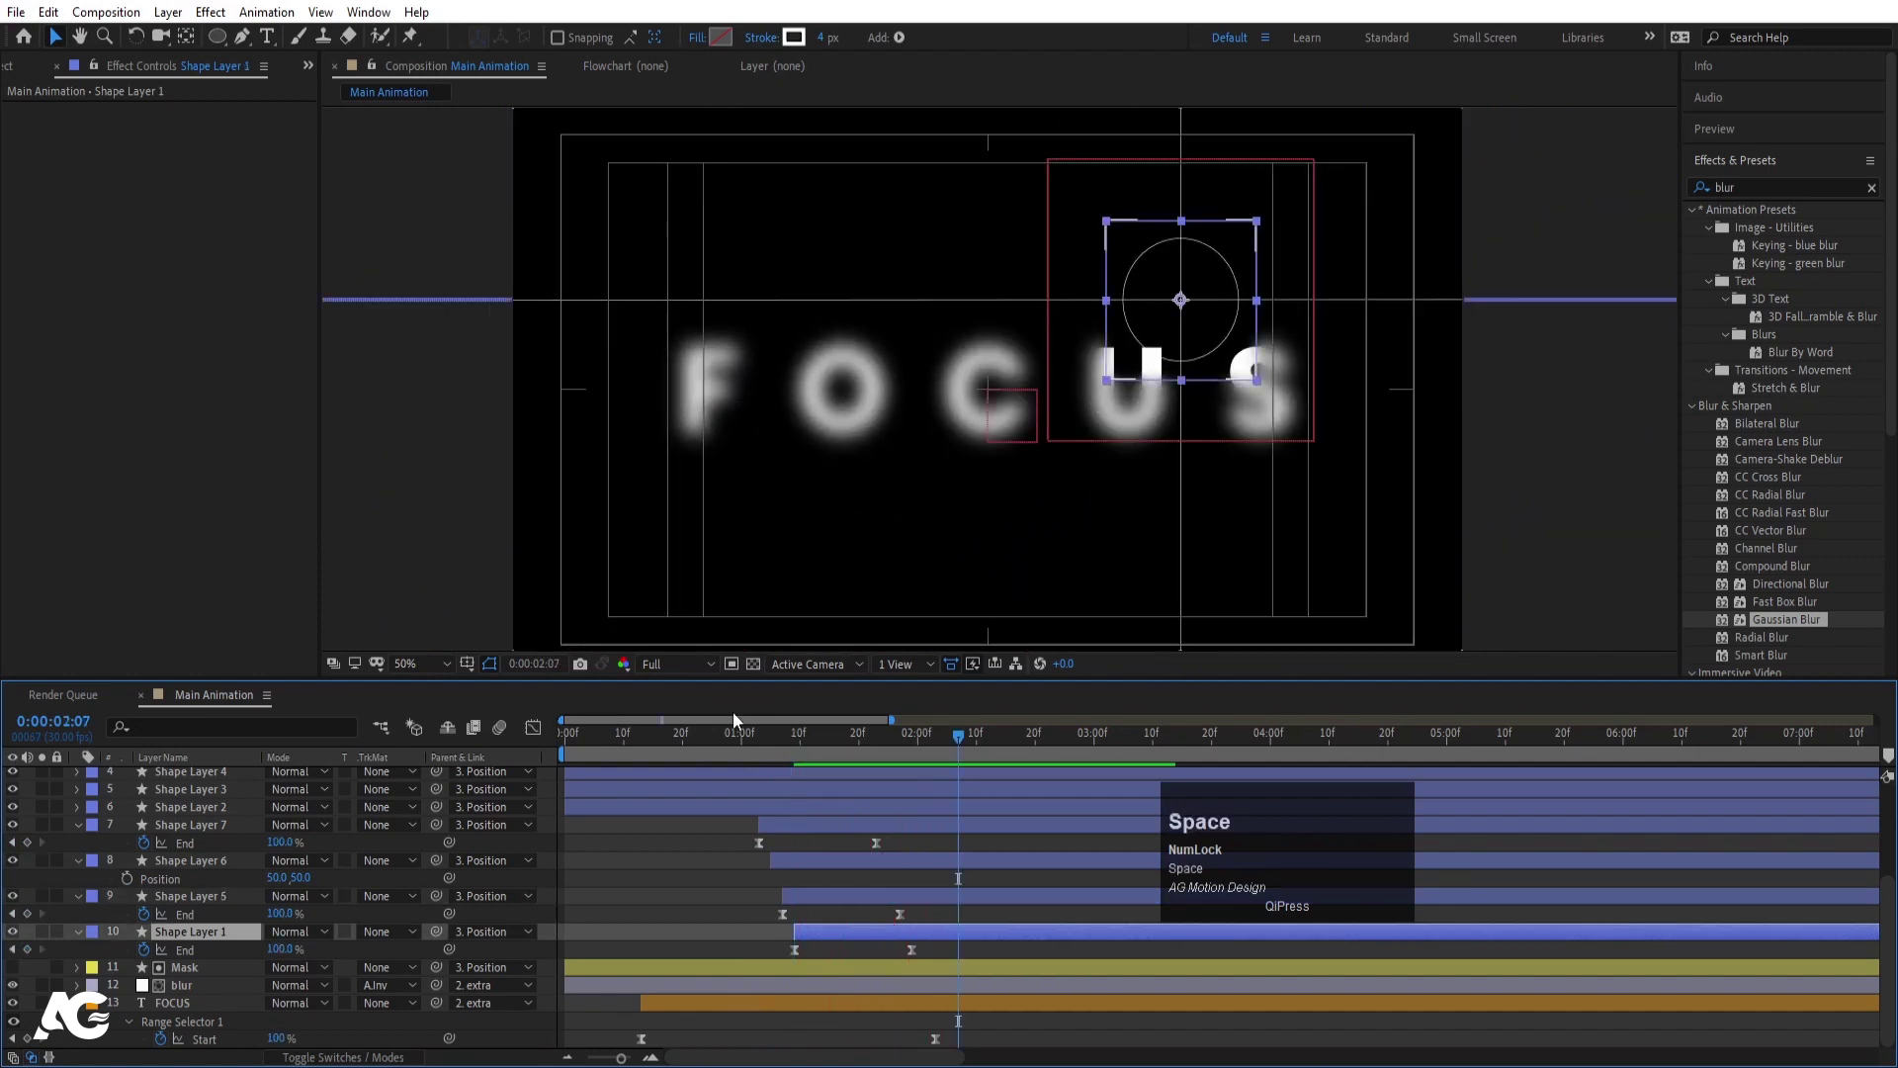
- Preview the staggered intro from the first frame, then deselect and collapse all layers
{"action": "left_click", "coordinate": [709, 738]}
{"action": "key", "text": "space"}
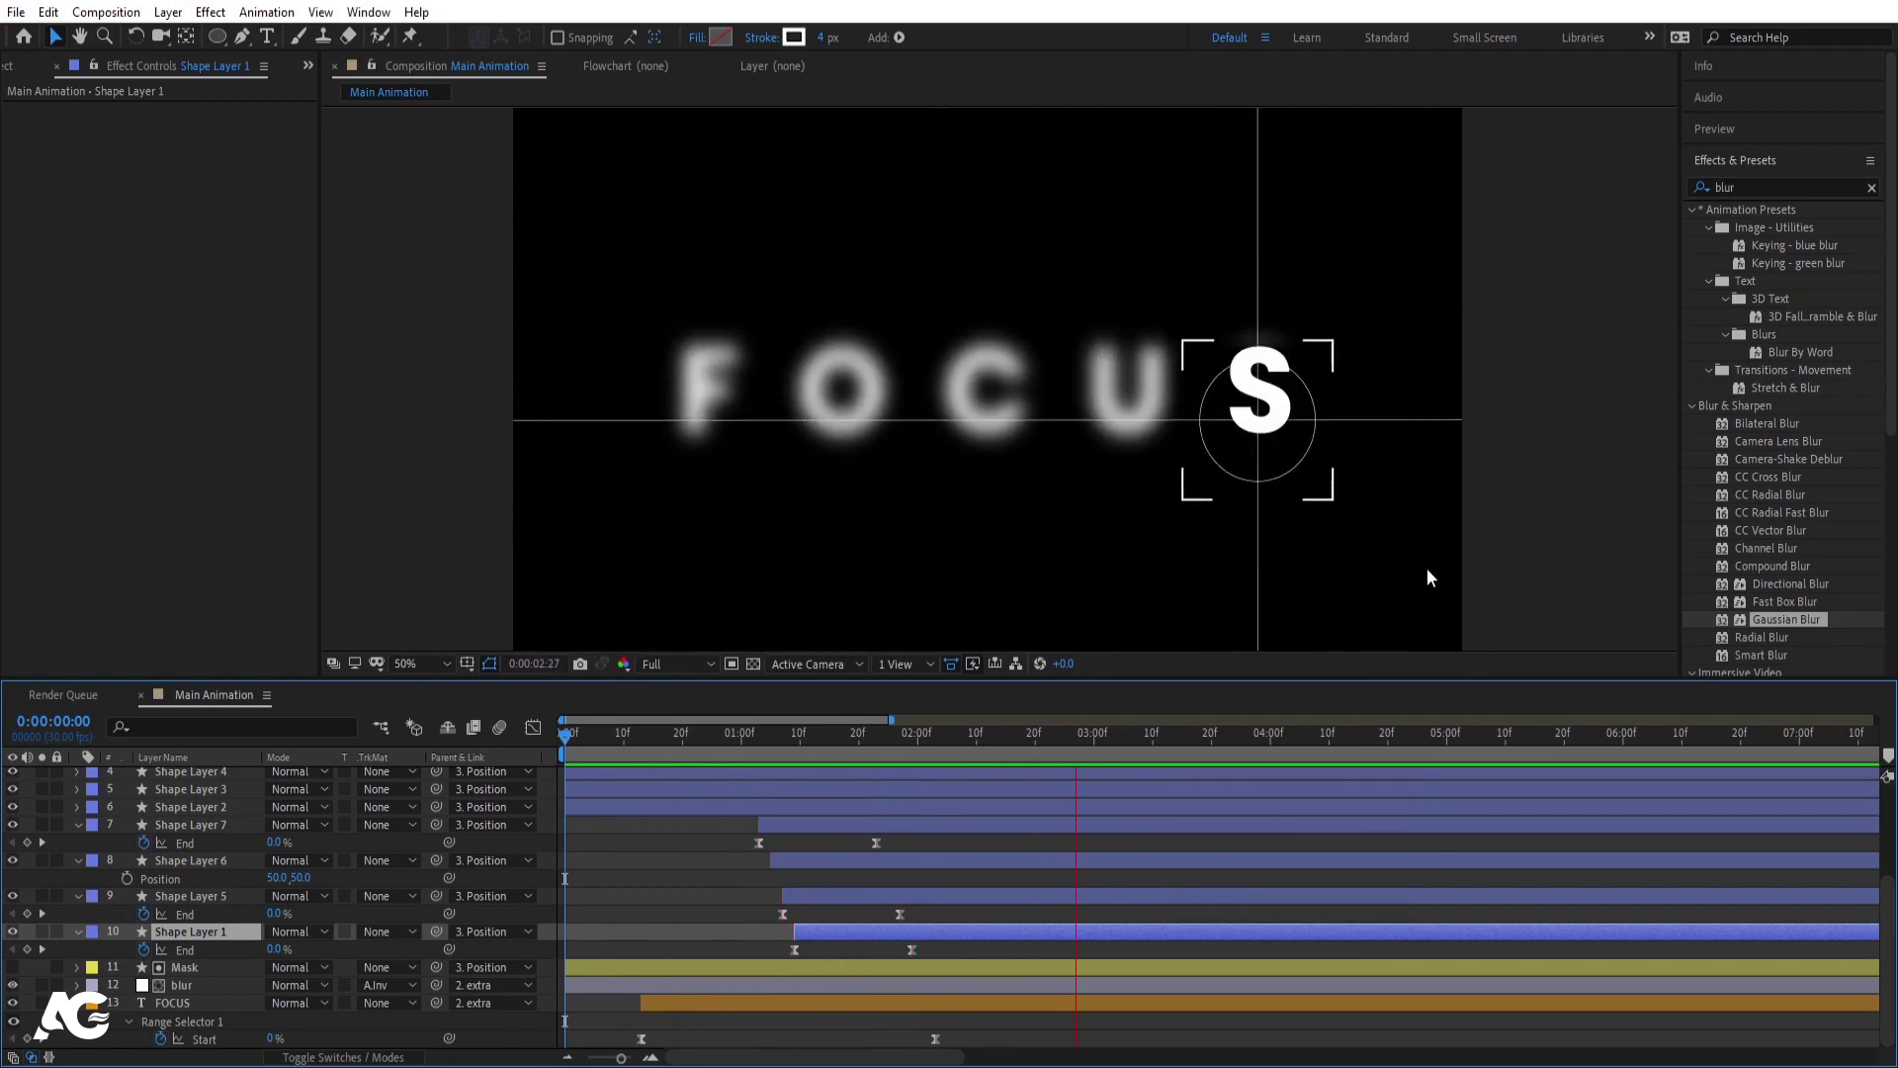
{"action": "key", "text": "space"}
{"action": "left_click", "coordinate": [625, 863]}
{"action": "key", "text": "u"}
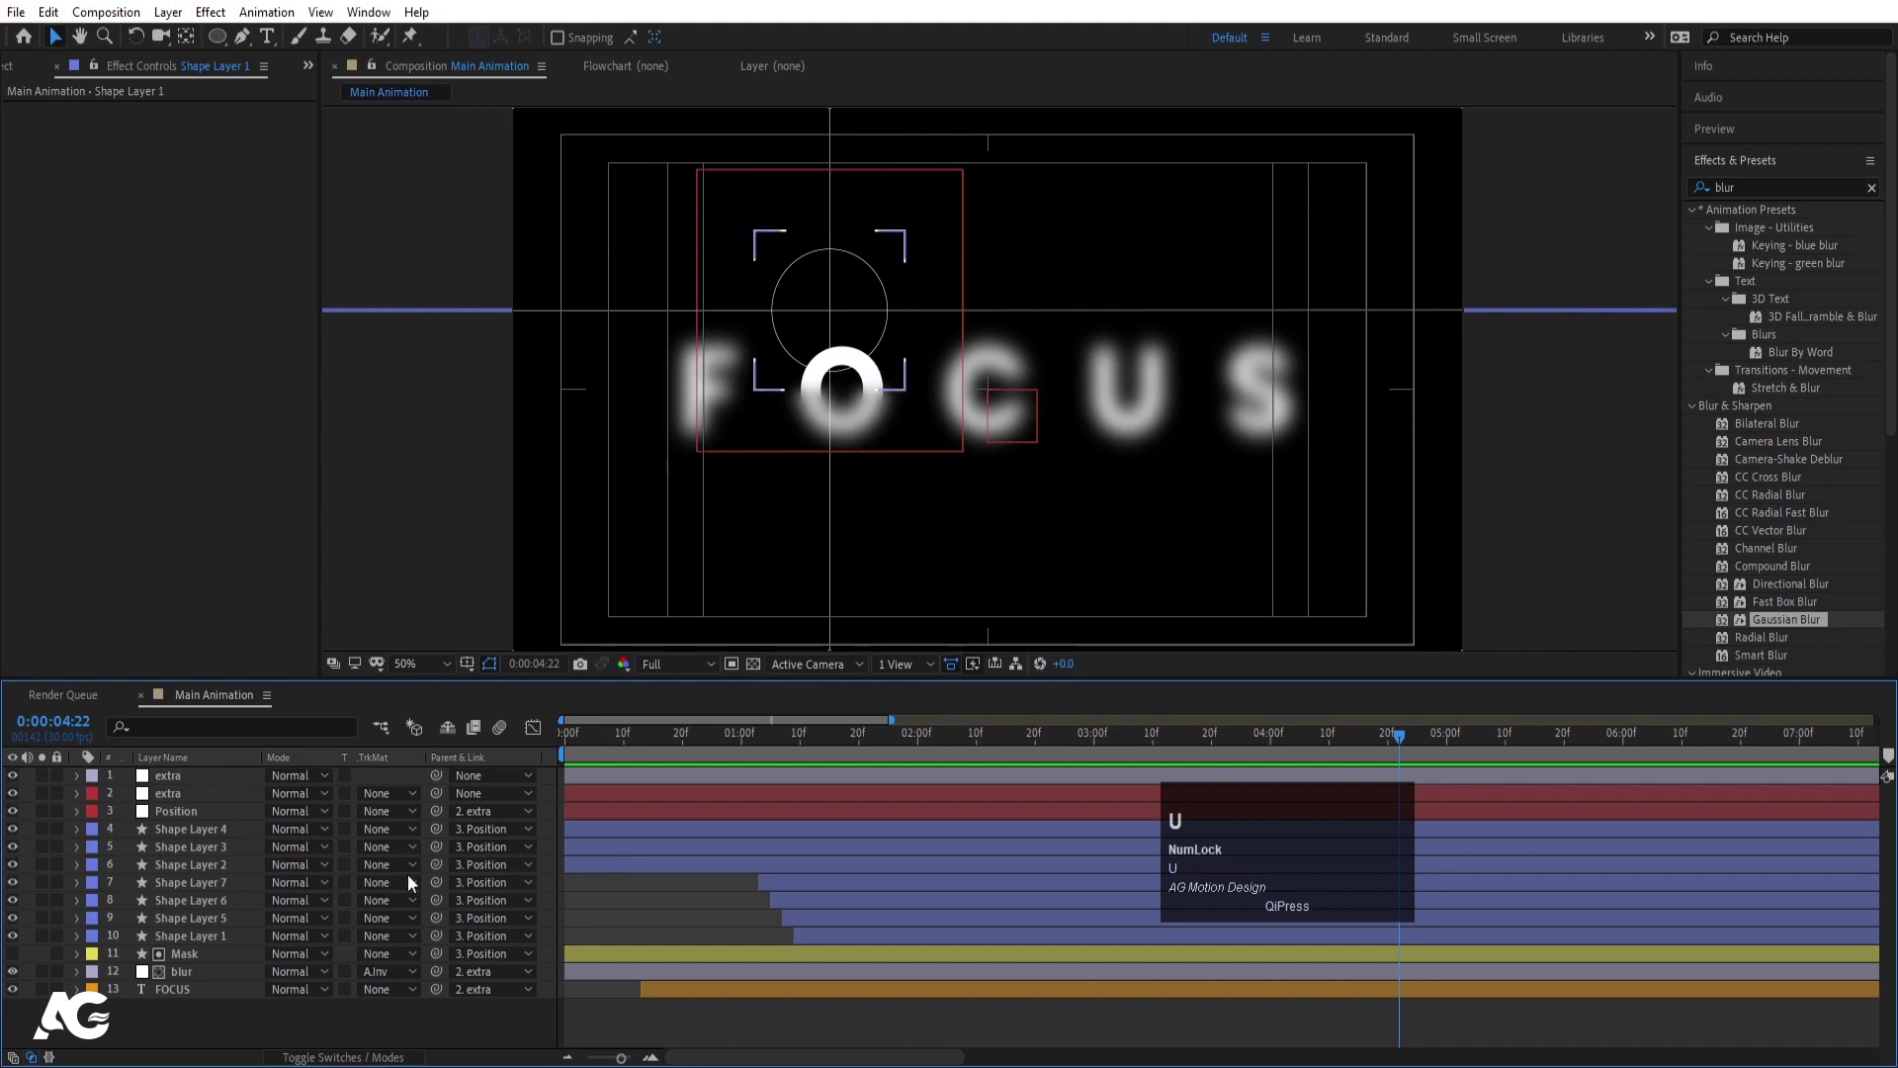
- Pre-compose all layers into a single nested composition named 'Animation'
{"action": "key", "text": "ctrl+a"}
{"action": "key", "text": "ctrl+shift+c"}
{"action": "type", "text": "ni"}
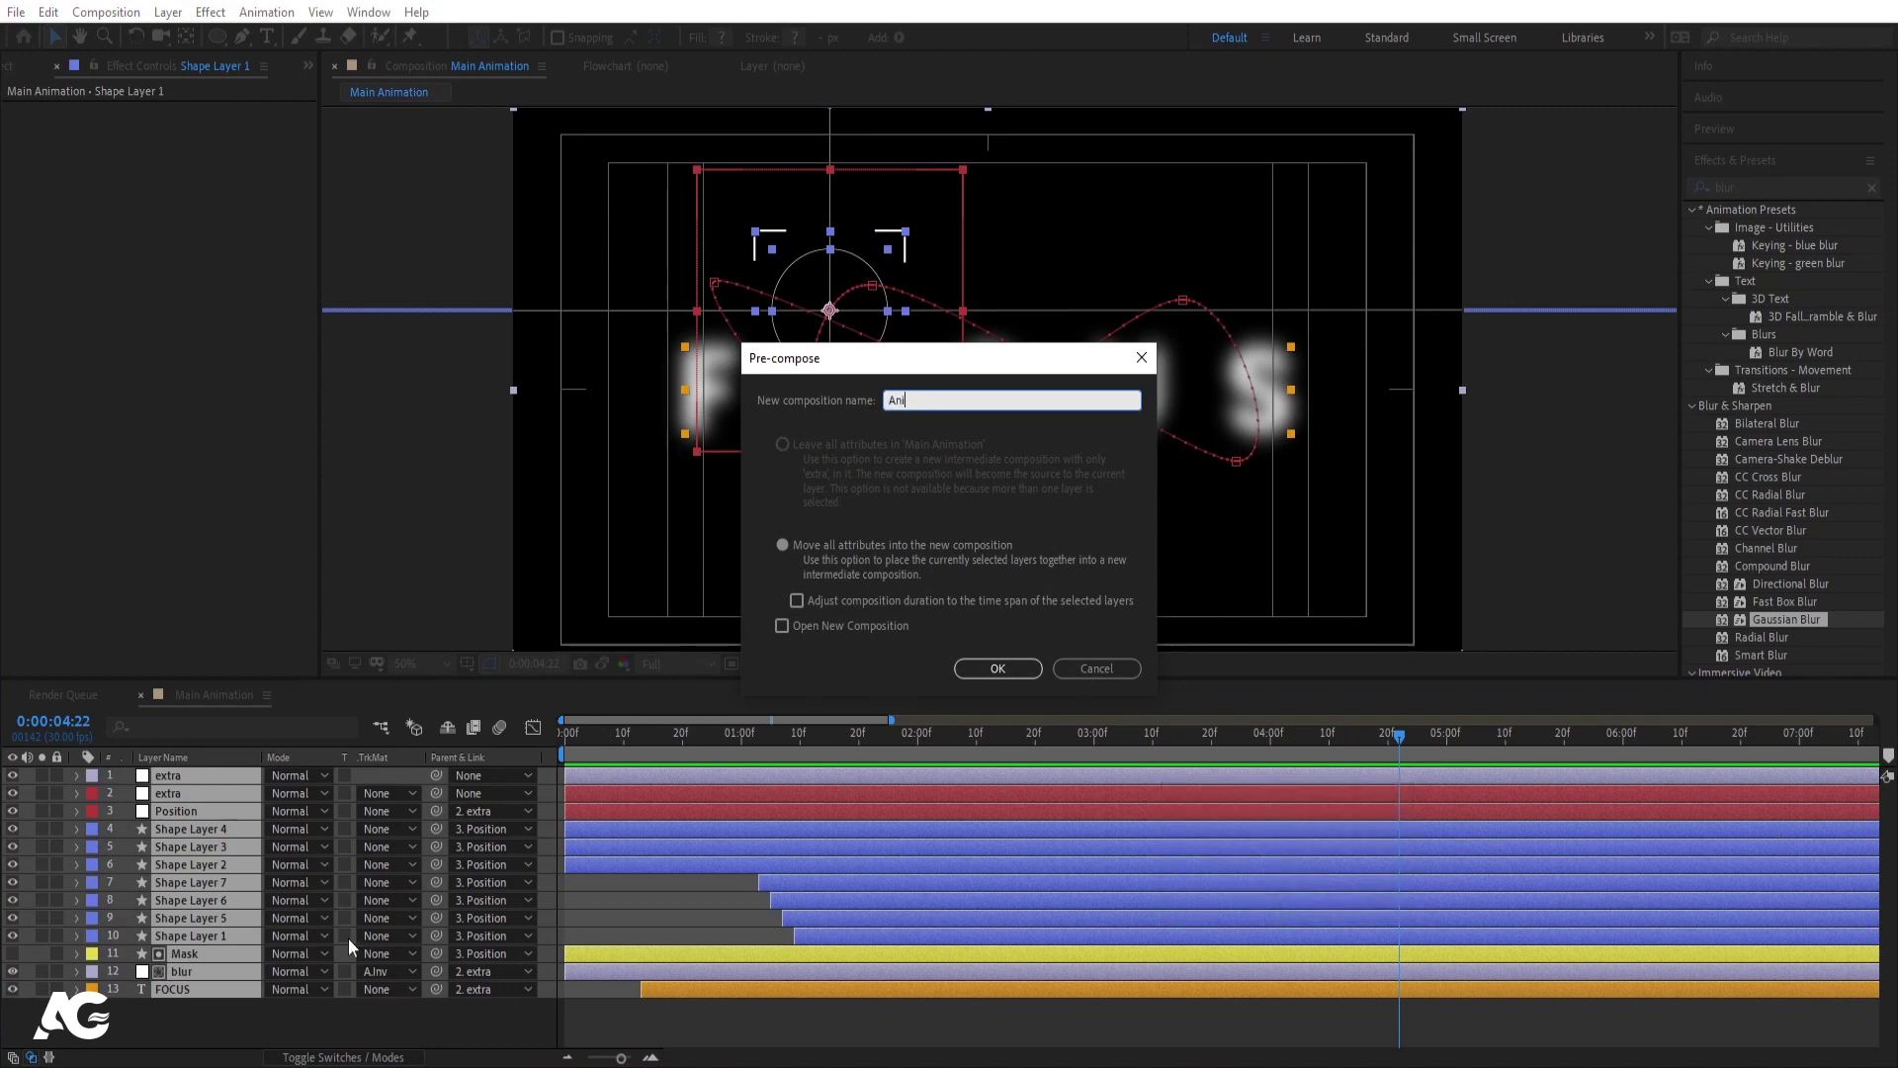
{"action": "type", "text": "mion"}
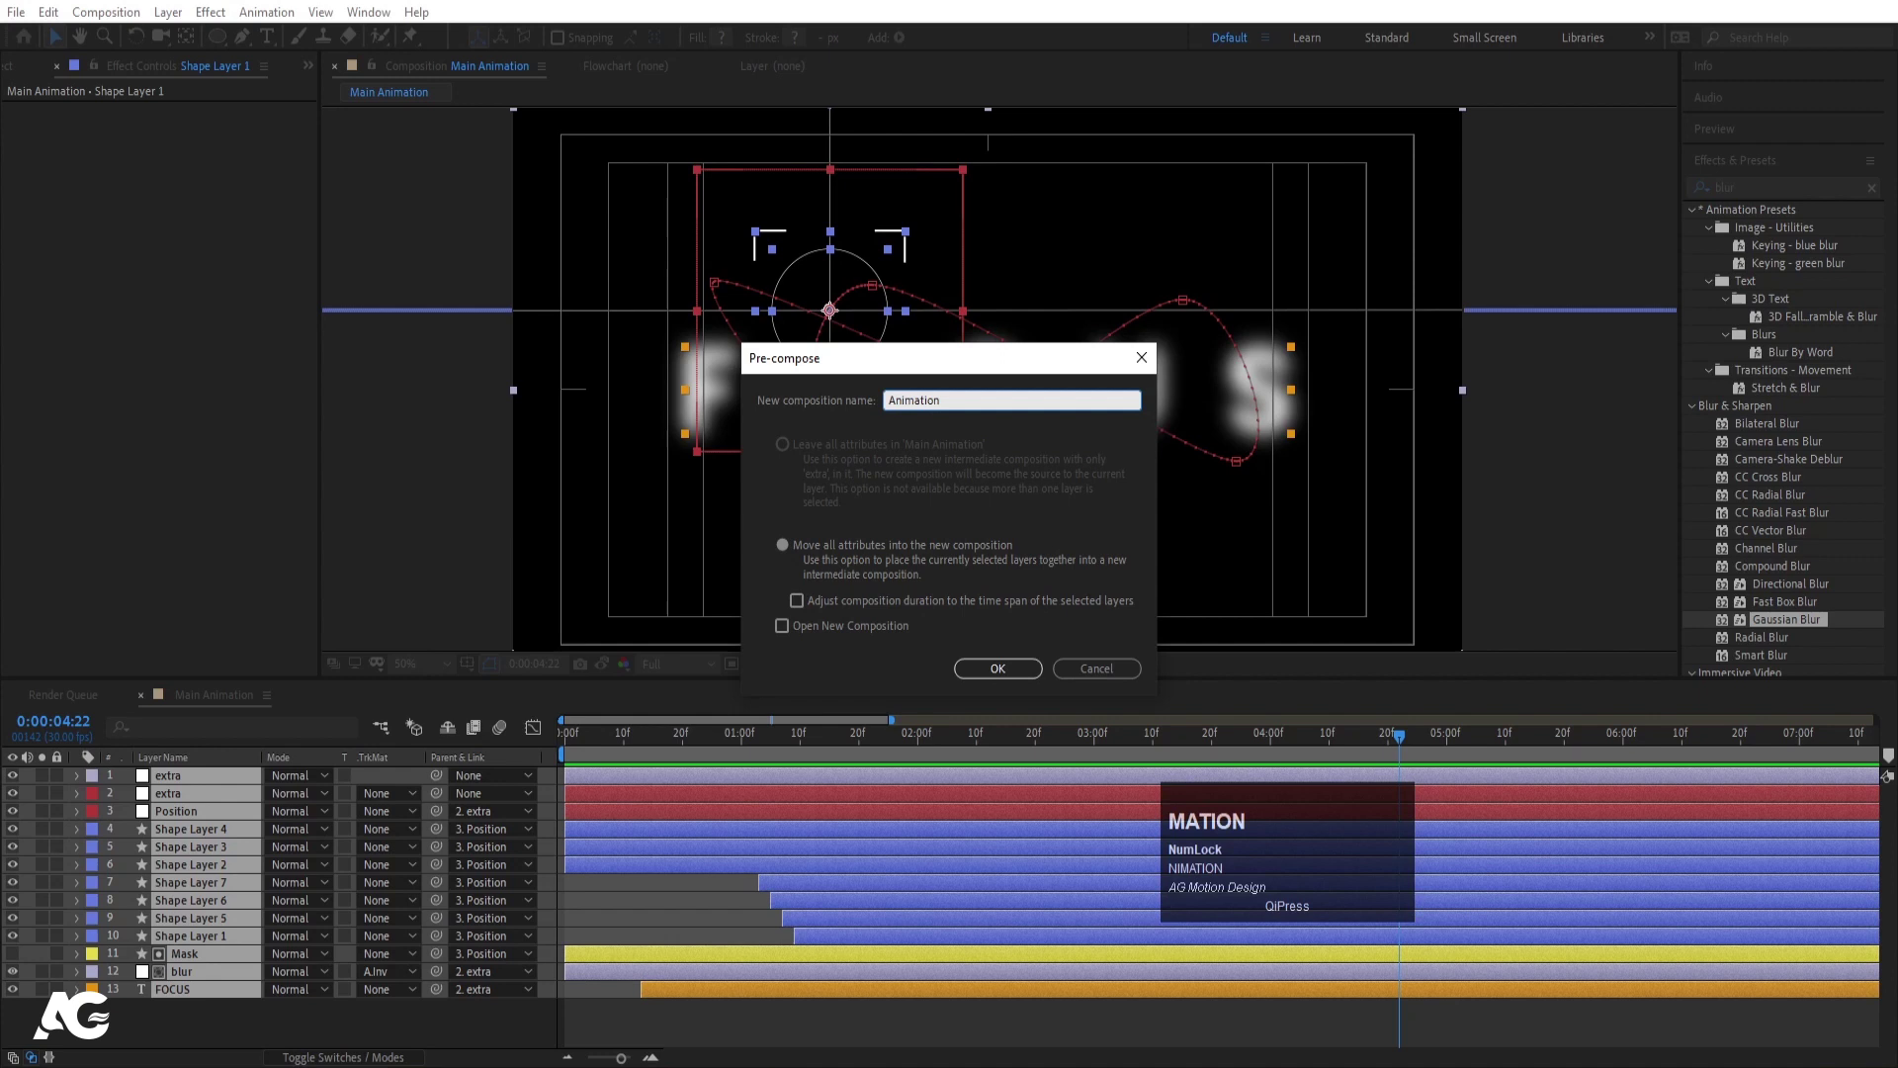
{"action": "key", "text": "Return"}
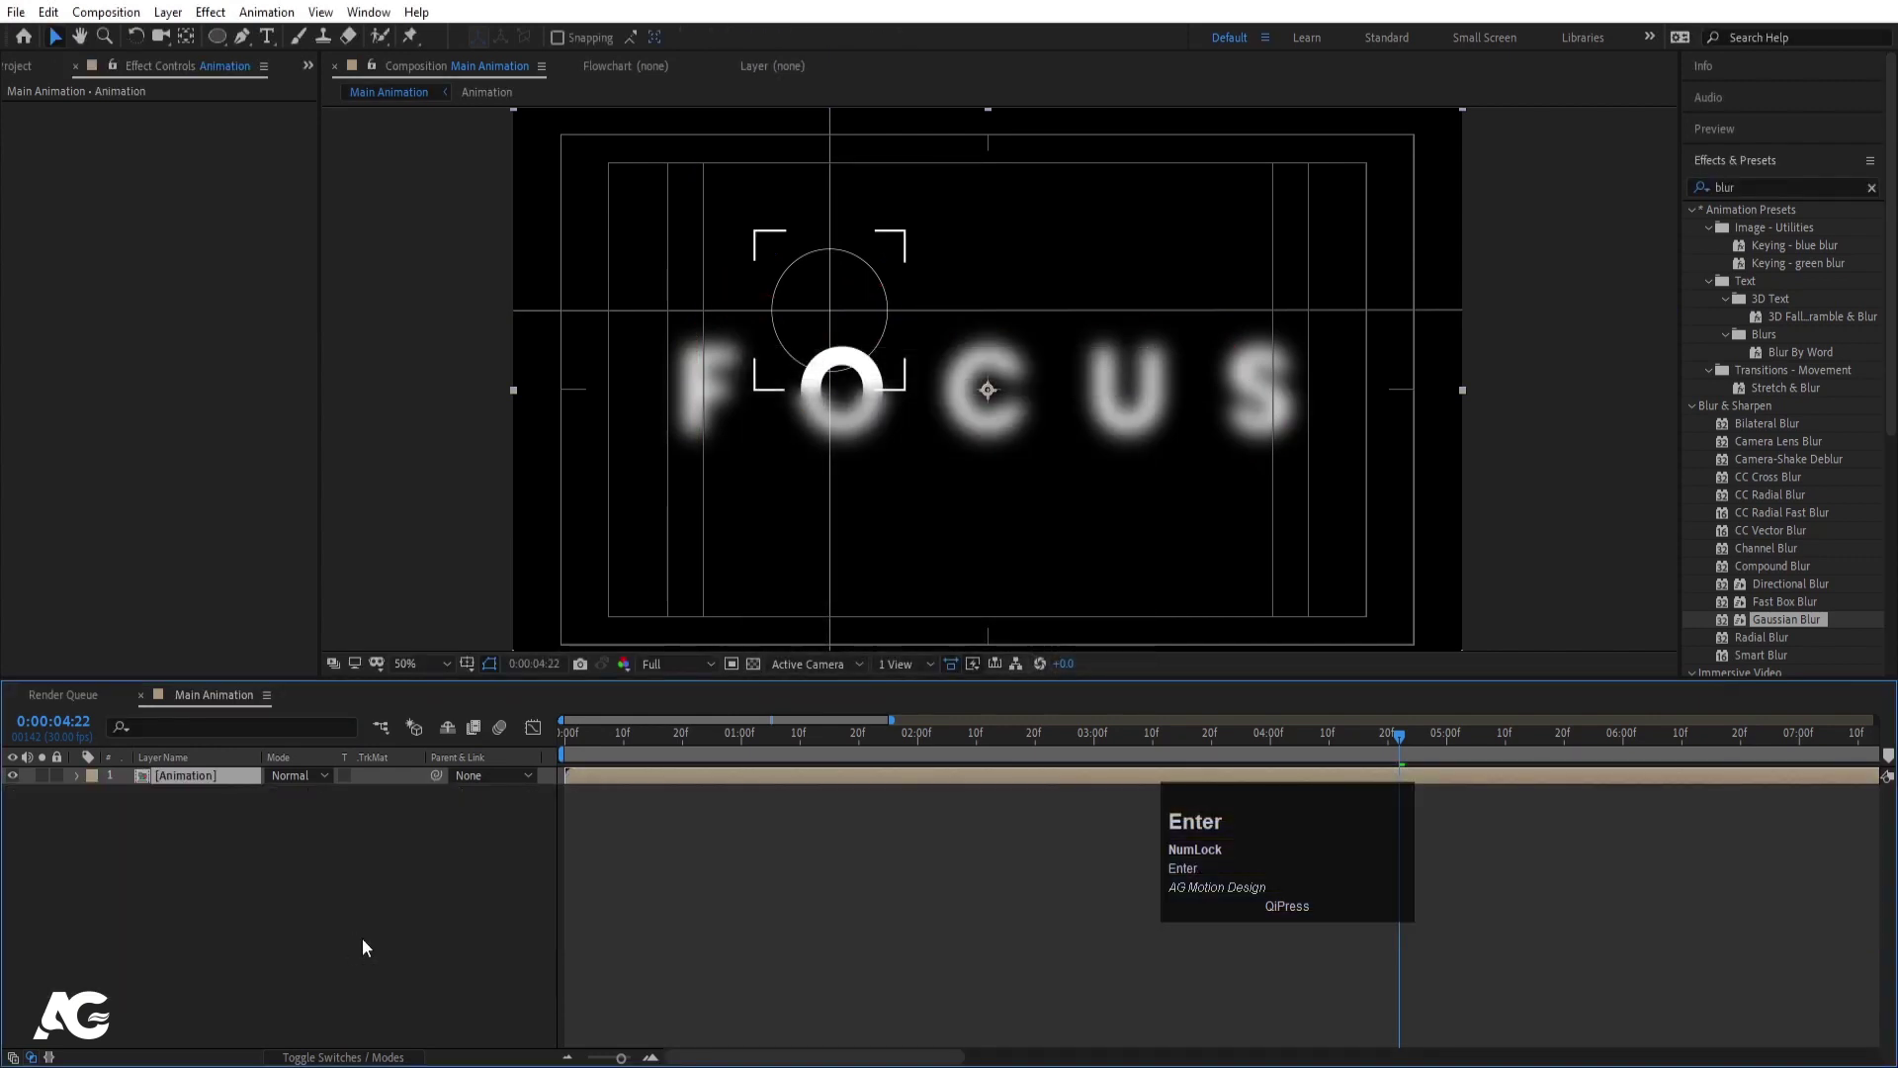
- Add a wiggle(3,3) expression to the Animation precomp's Position for camera shake
{"action": "key", "text": "p"}
{"action": "left_click", "coordinate": [133, 793]}
{"action": "type", "text": "igg"}
{"action": "key", "text": "Return"}
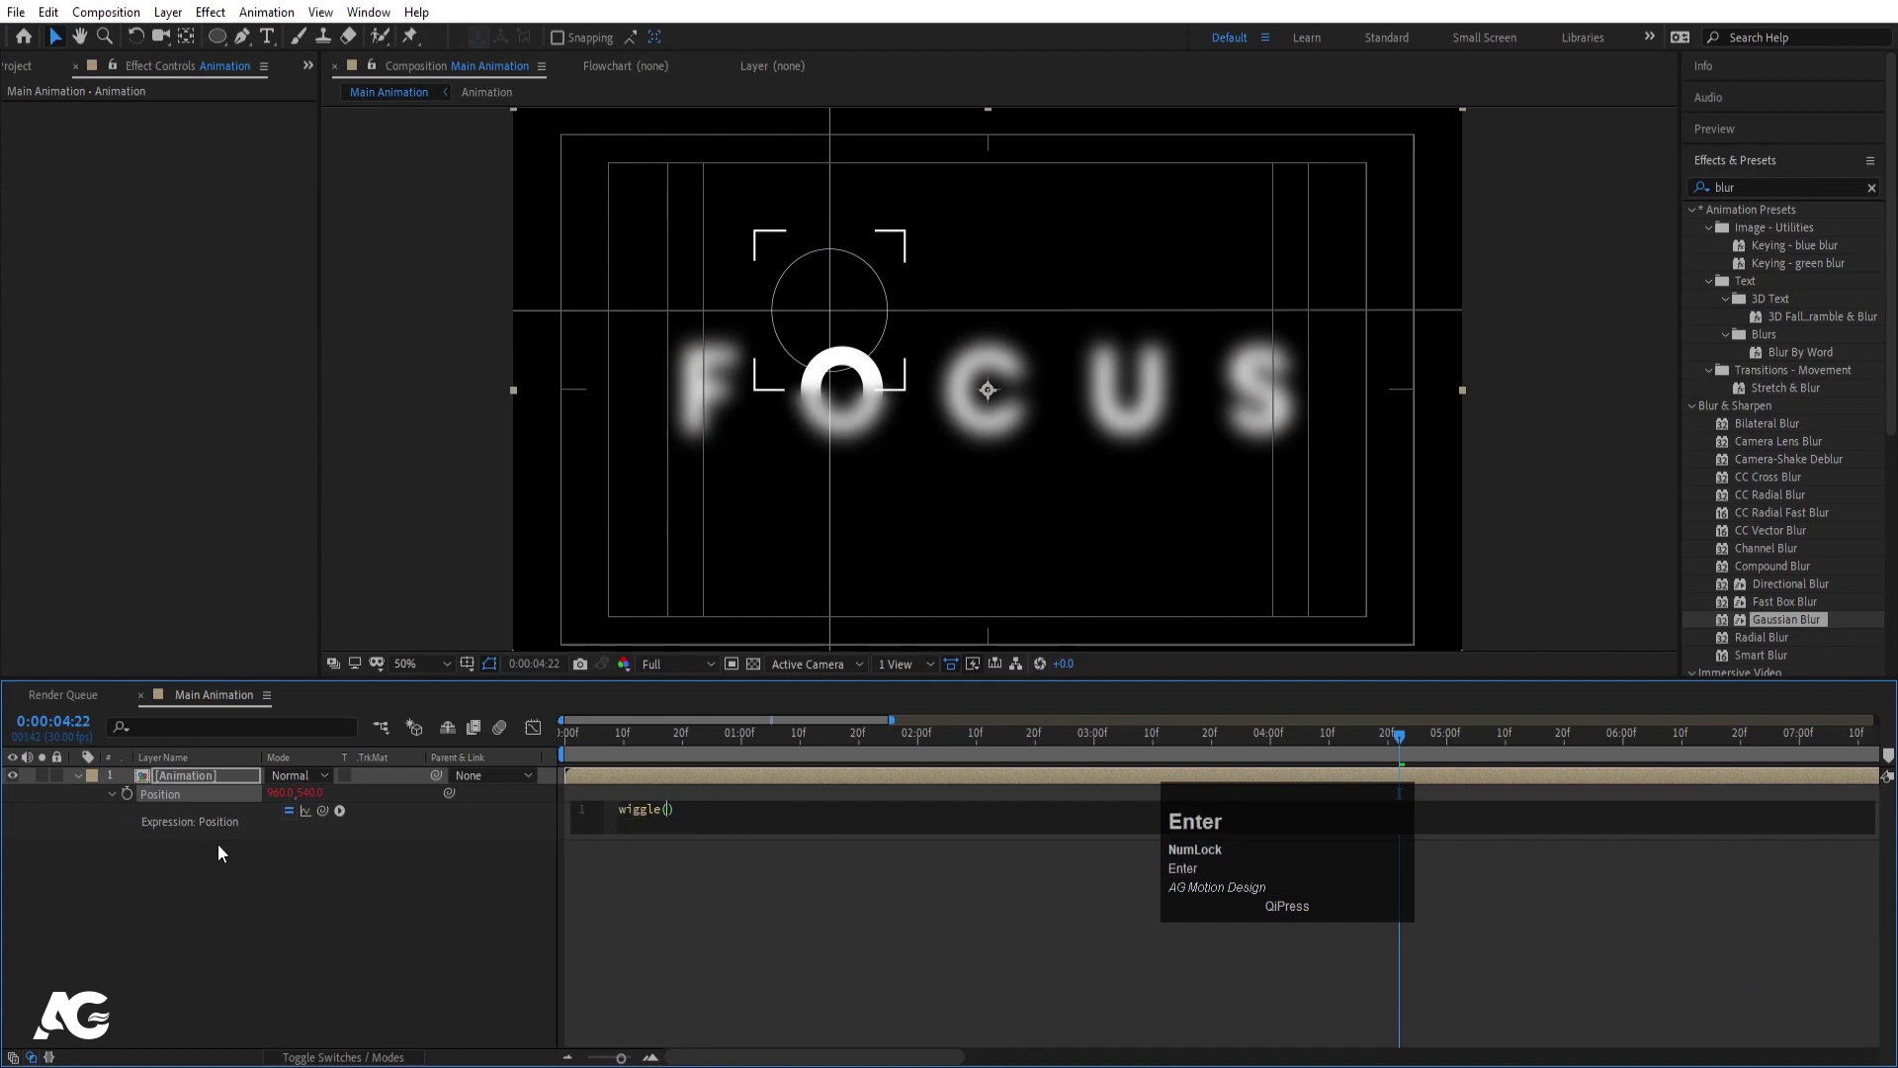
{"action": "type", "text": "23,3"}
{"action": "left_click", "coordinate": [301, 910]}
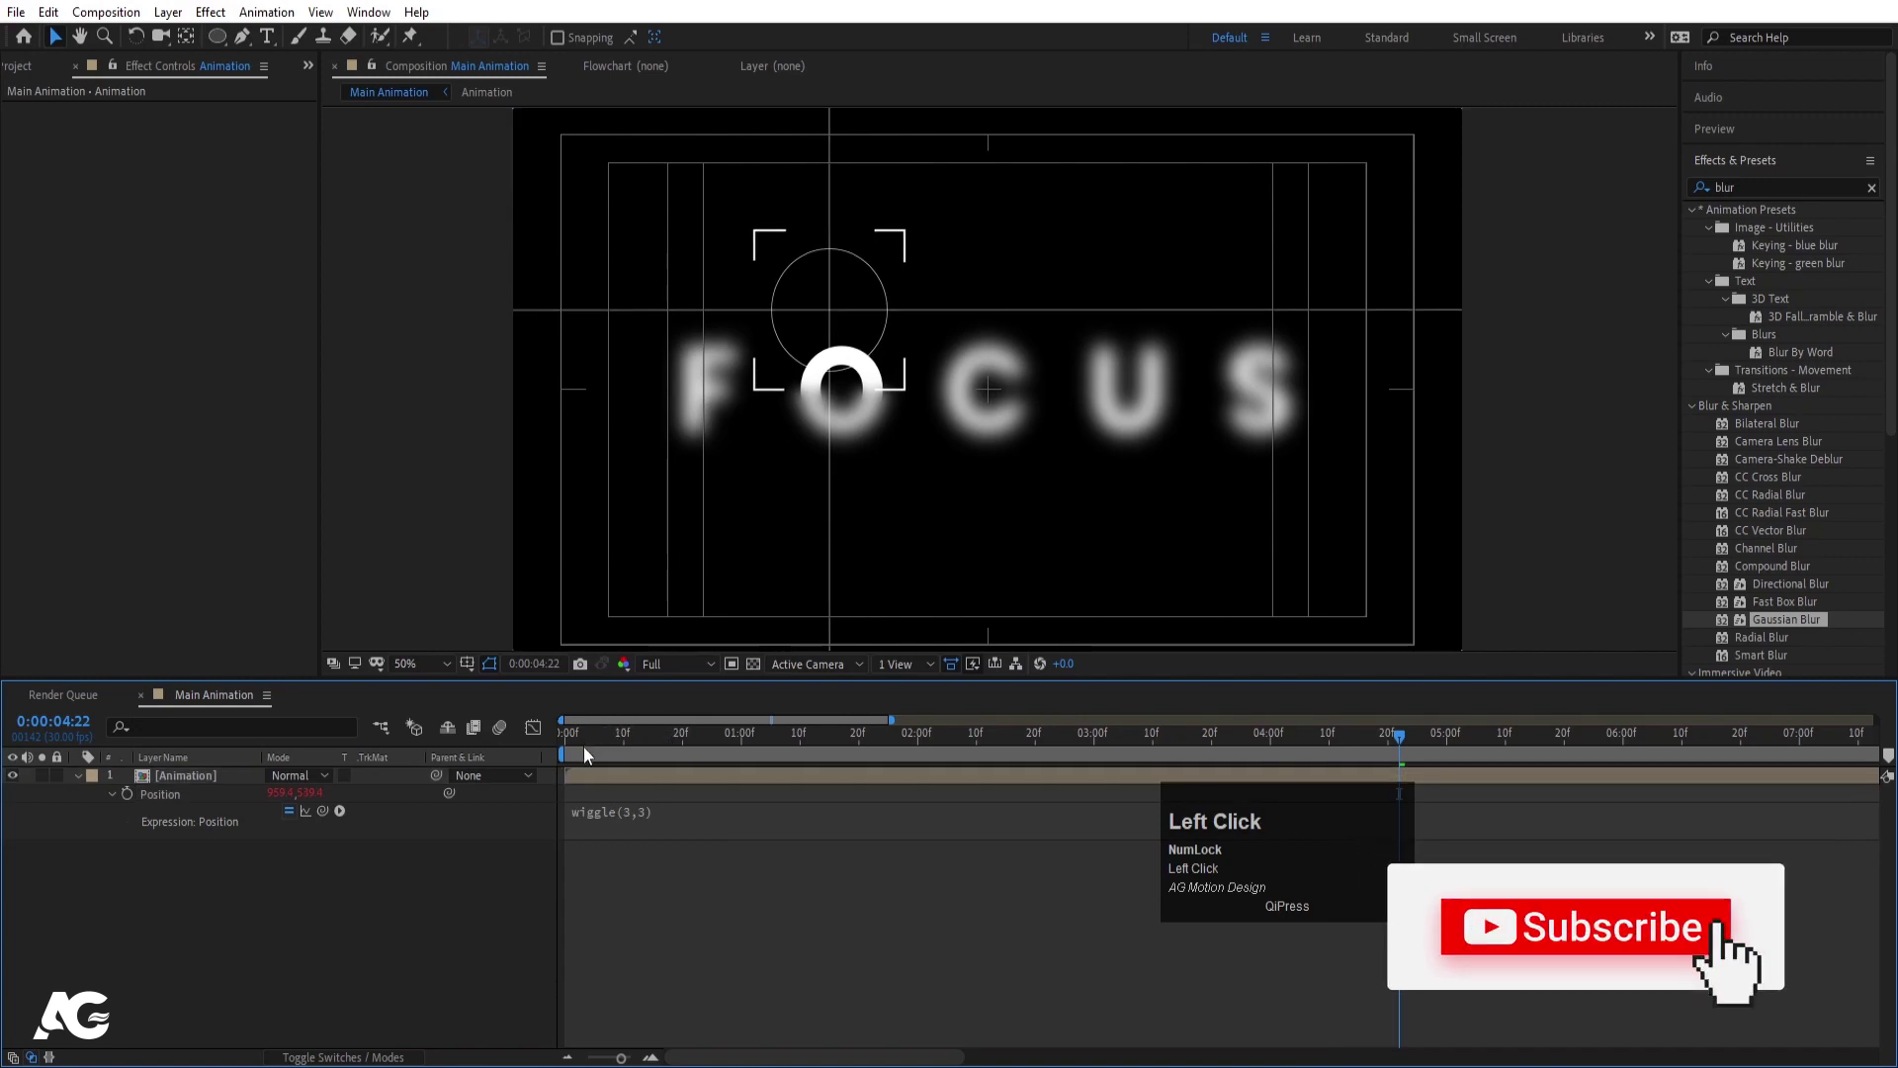
- Preview the camera-shake wobble across the timeline, then deselect the precomp layer
{"action": "key", "text": "space"}
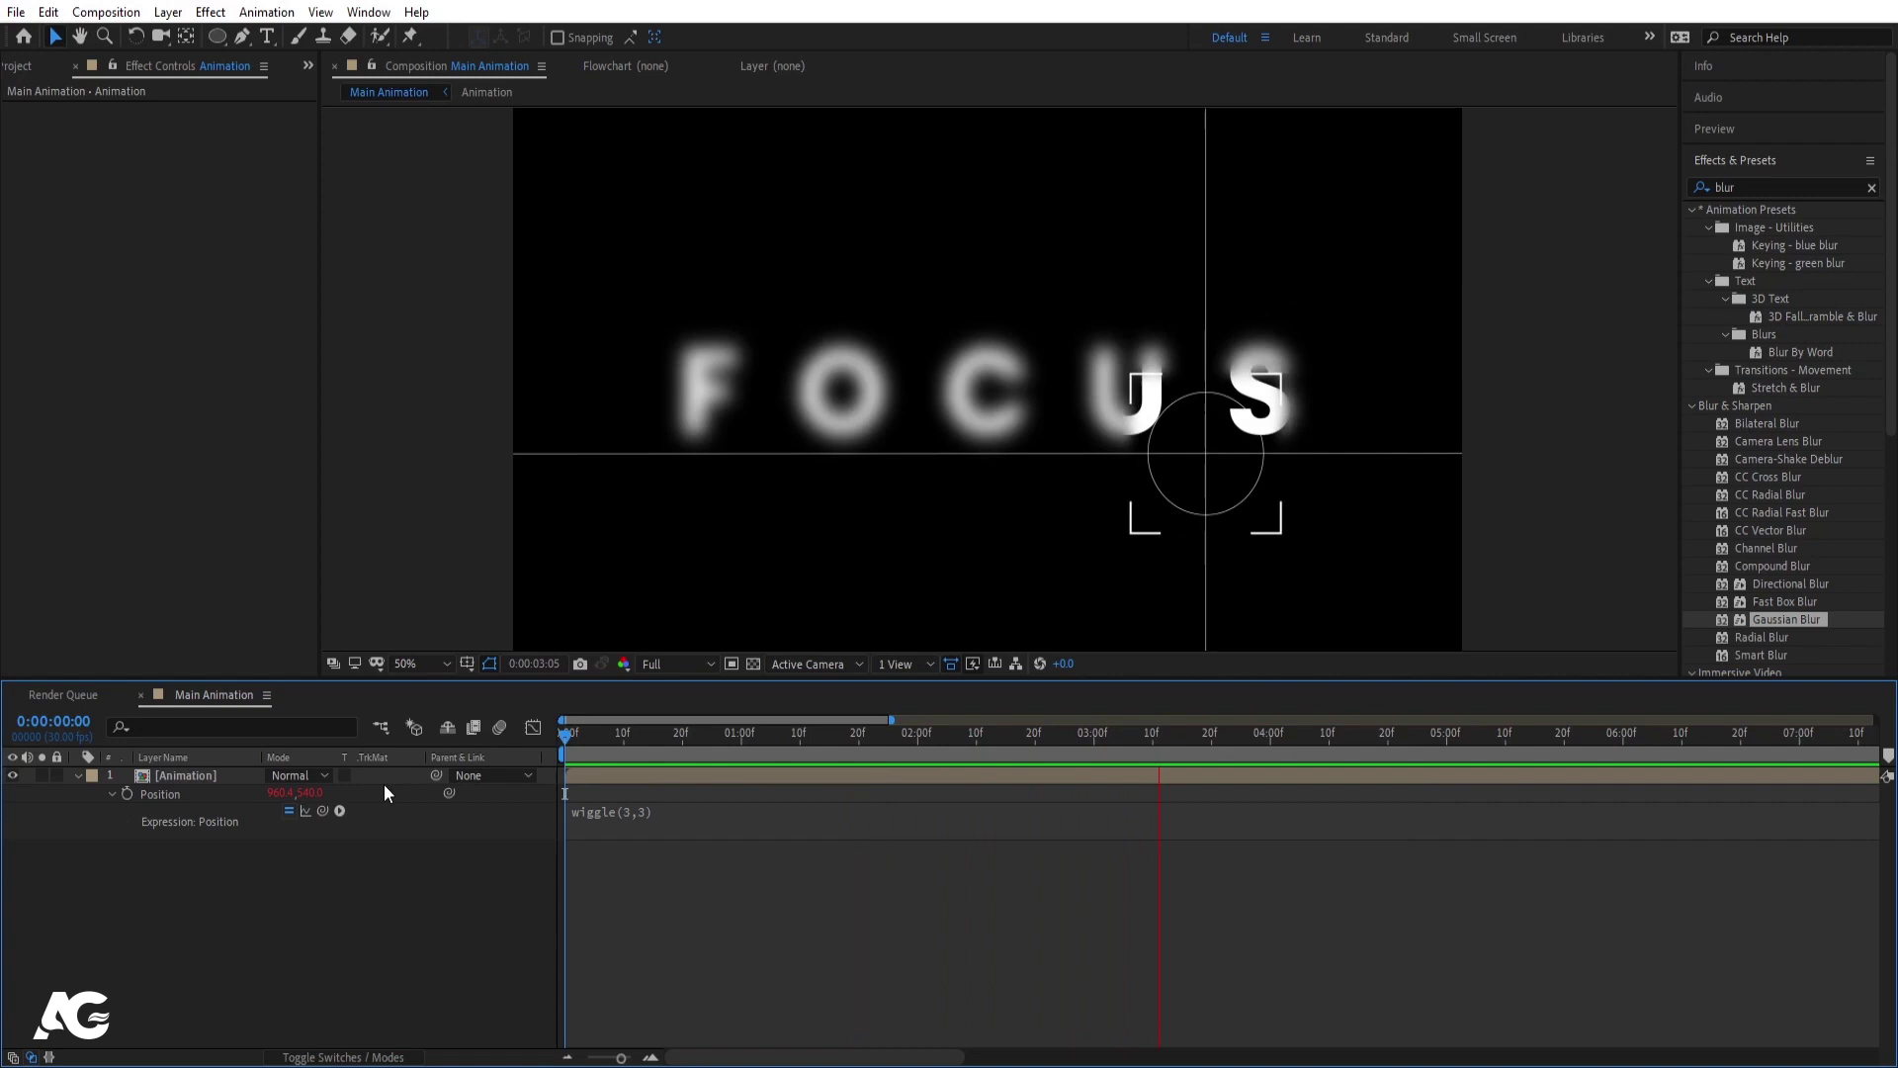
{"action": "key", "text": "-"}
{"action": "key", "text": "-"}
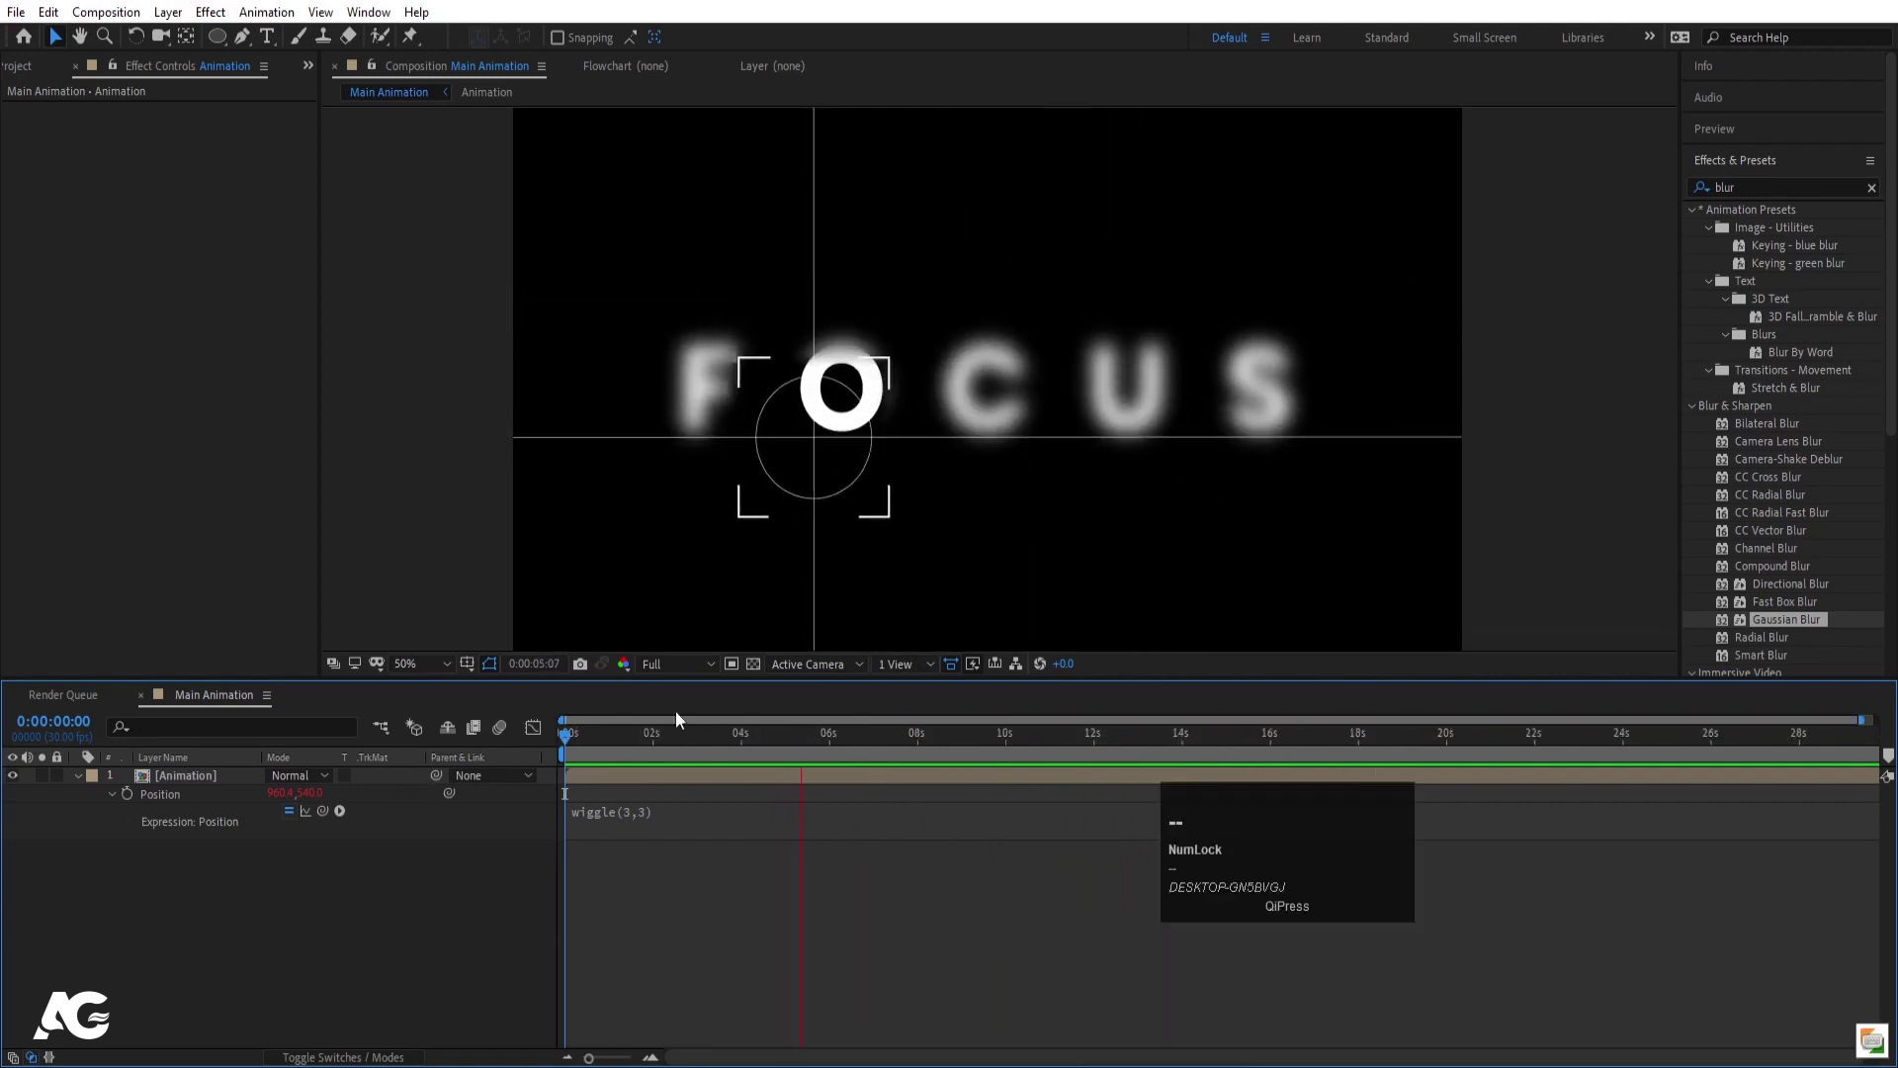
{"action": "key", "text": "space"}
{"action": "left_click", "coordinate": [661, 737]}
{"action": "key", "text": "space"}
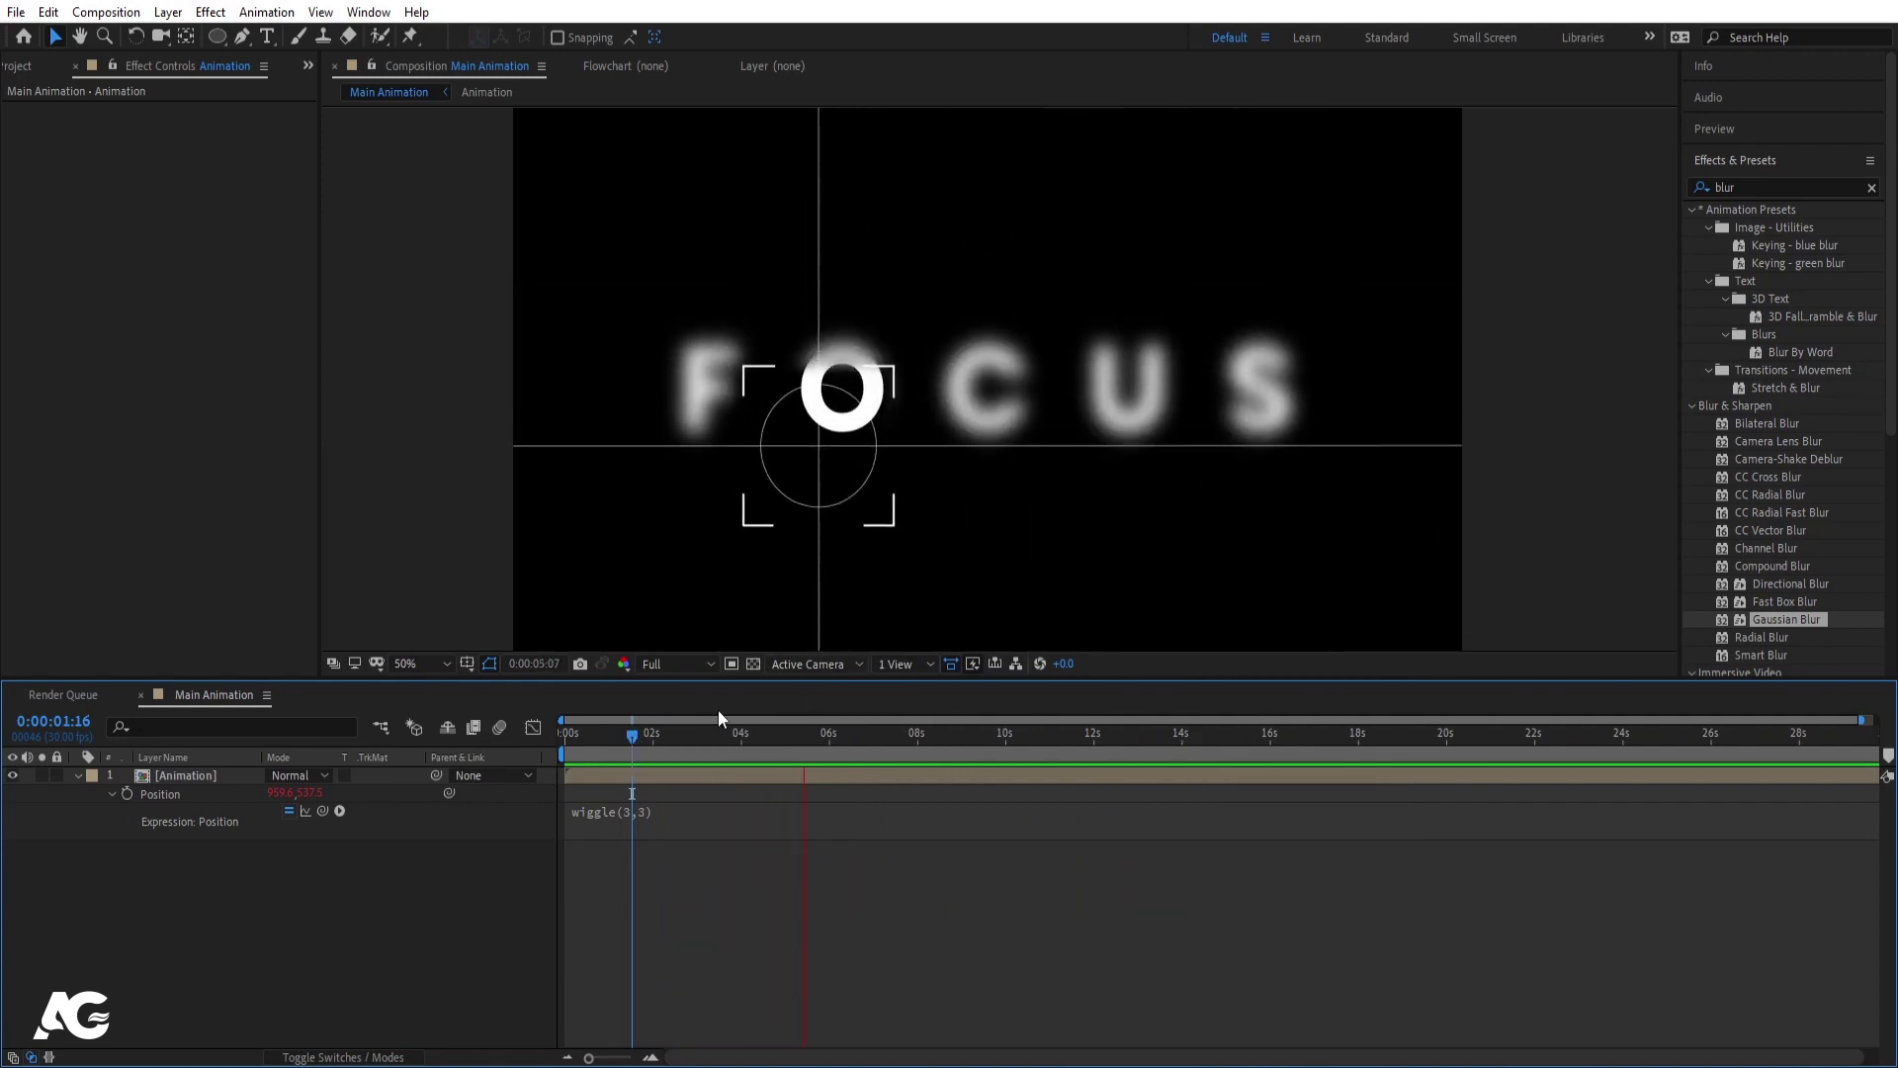
{"action": "key", "text": "space"}
{"action": "key", "text": "n"}
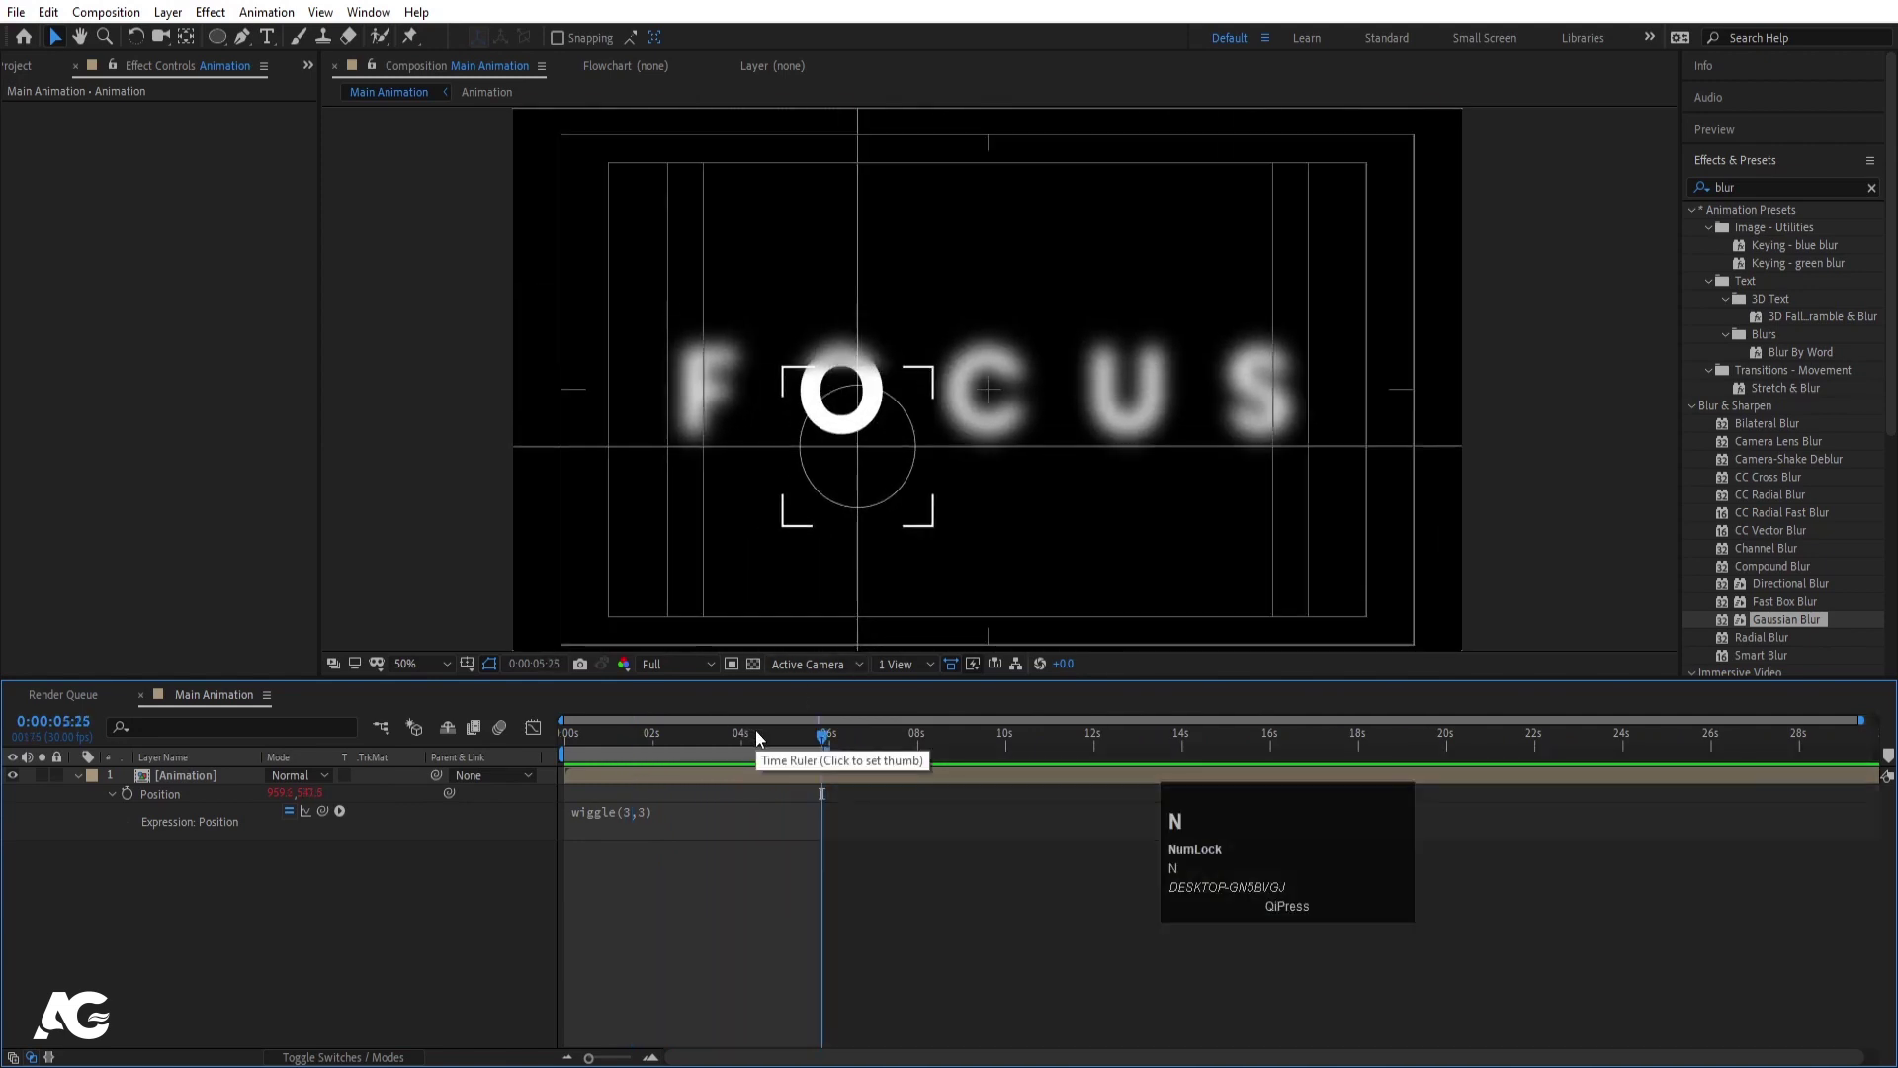
{"action": "key", "text": "space"}
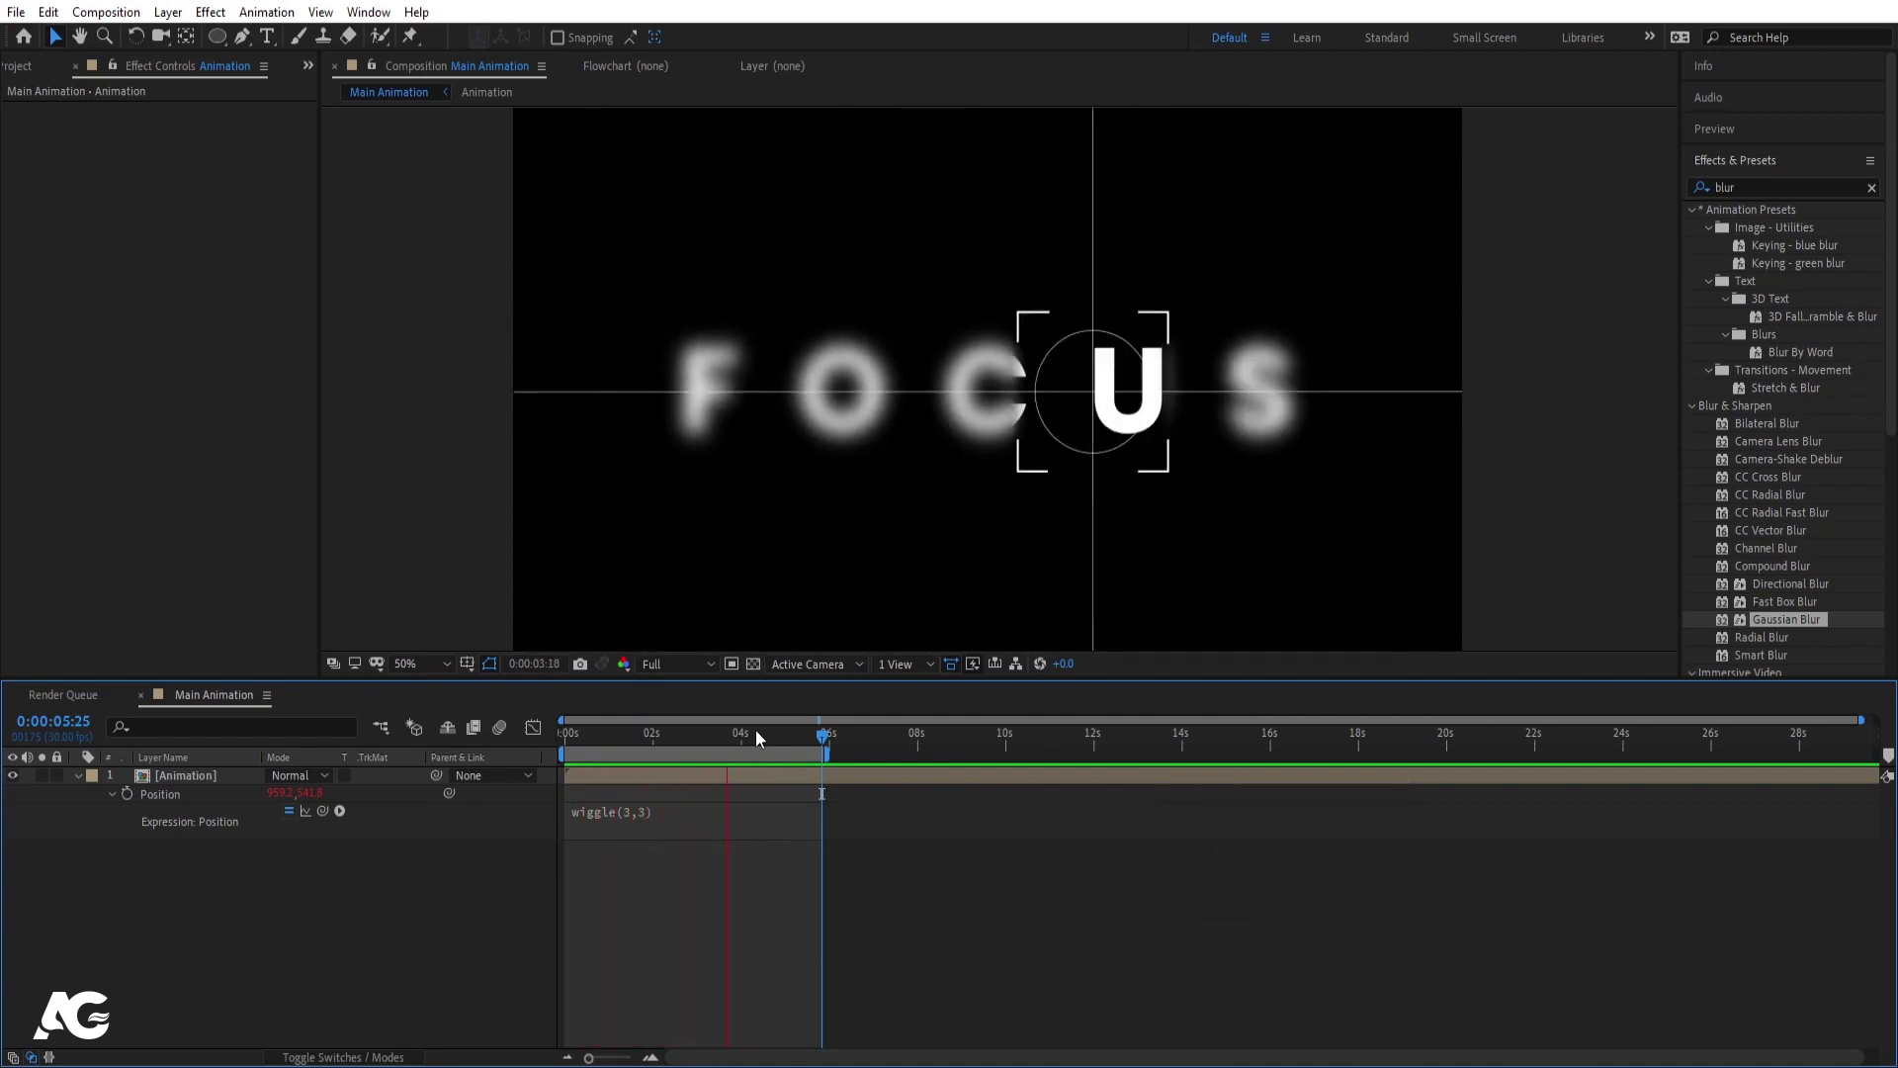
{"action": "key", "text": "space"}
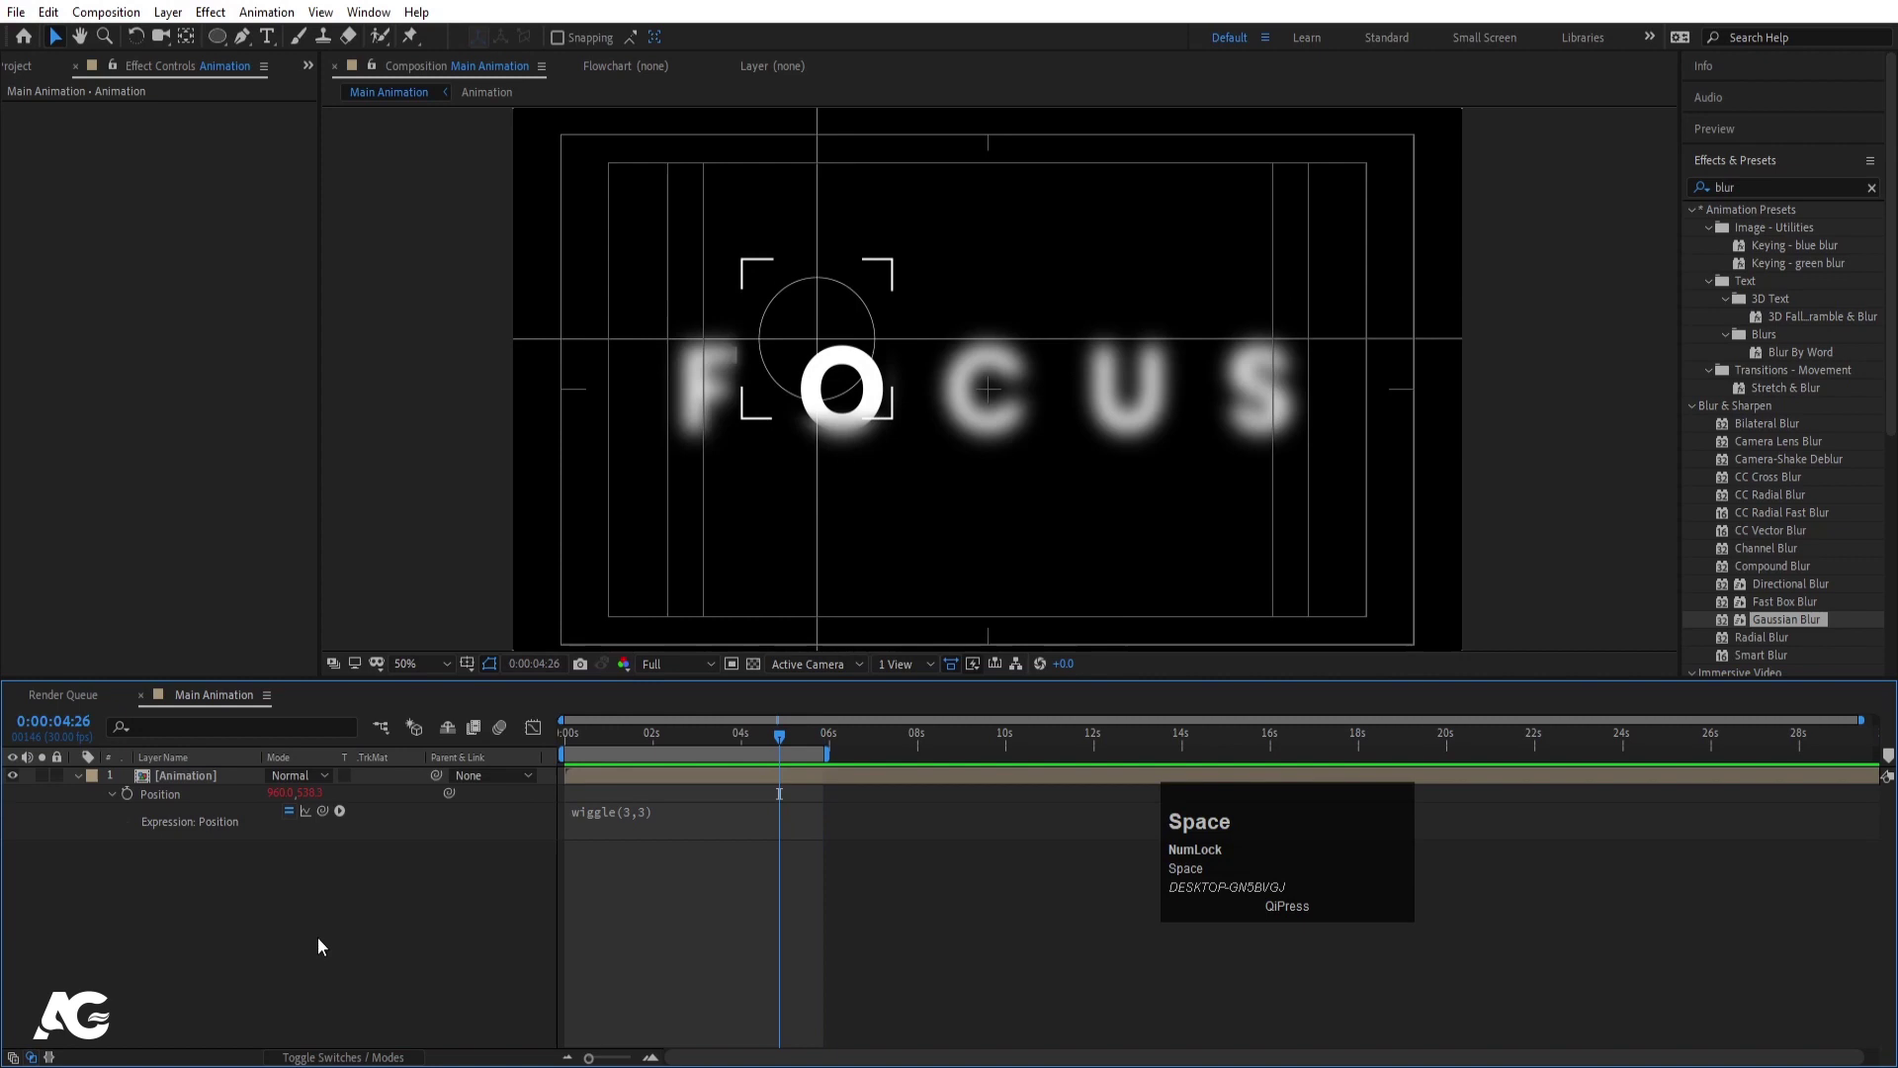
{"action": "left_click", "coordinate": [321, 944]}
- Create a black full-frame solid and give it a radial Gradient Ramp vignette beneath the Animation layer
{"action": "key", "text": "ctrl+y"}
{"action": "key", "text": "Return"}
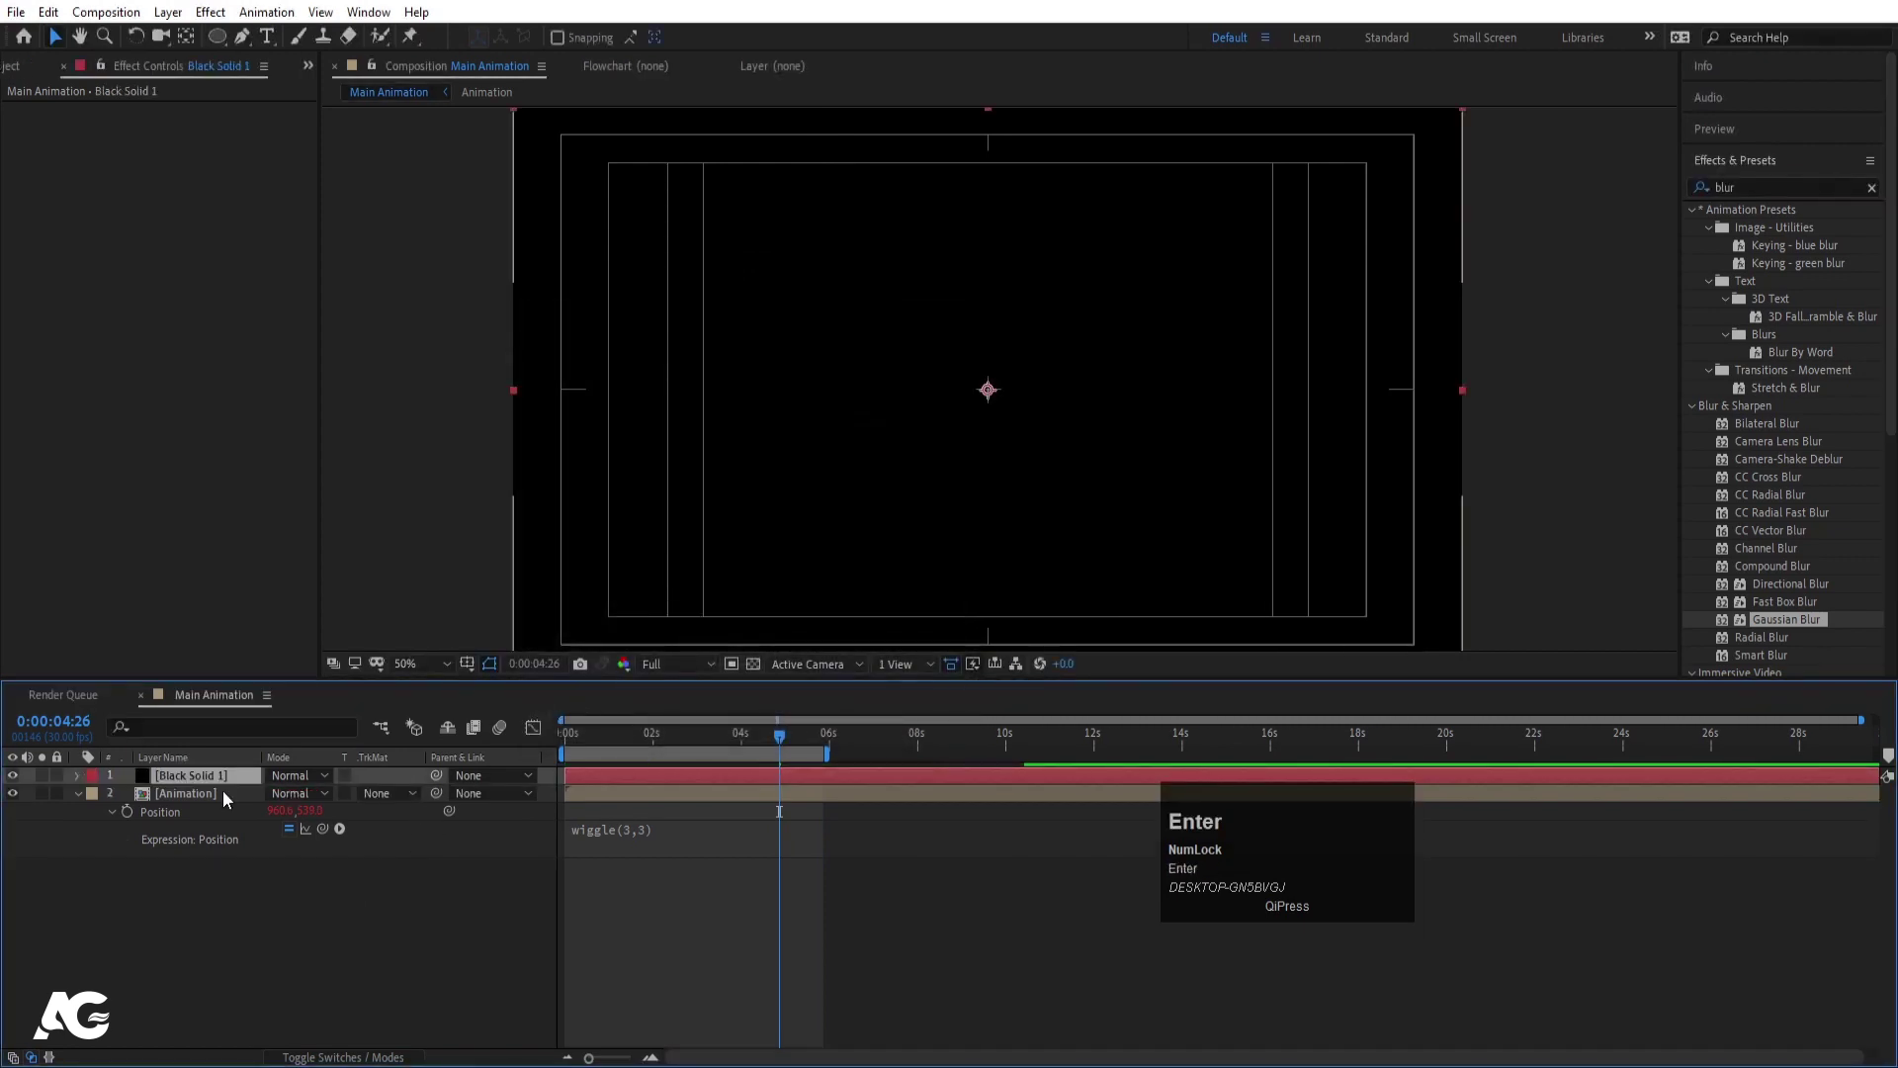
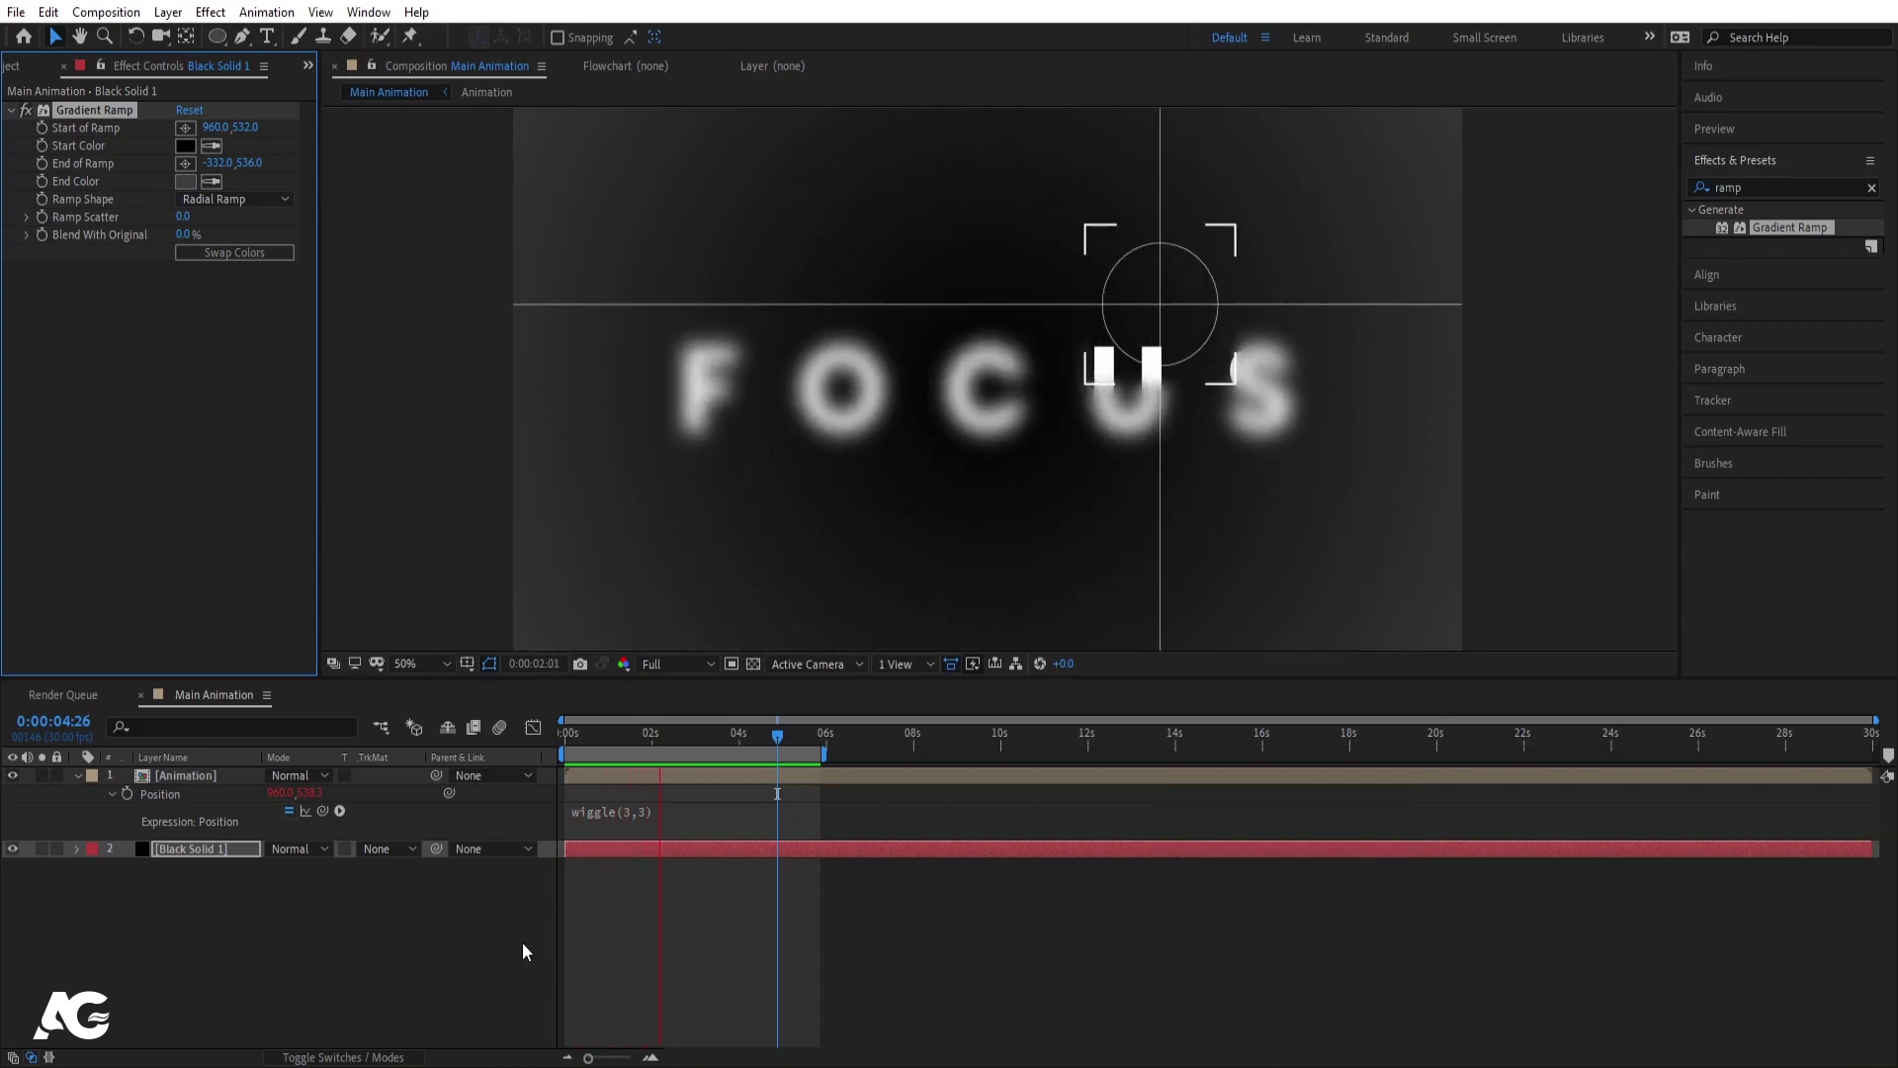
{"action": "key", "text": "space"}
- Inside the Animation precomp, duplicate FOCUS as a large 232% thin-stroke copy behind the word
{"action": "left_click", "coordinate": [191, 784]}
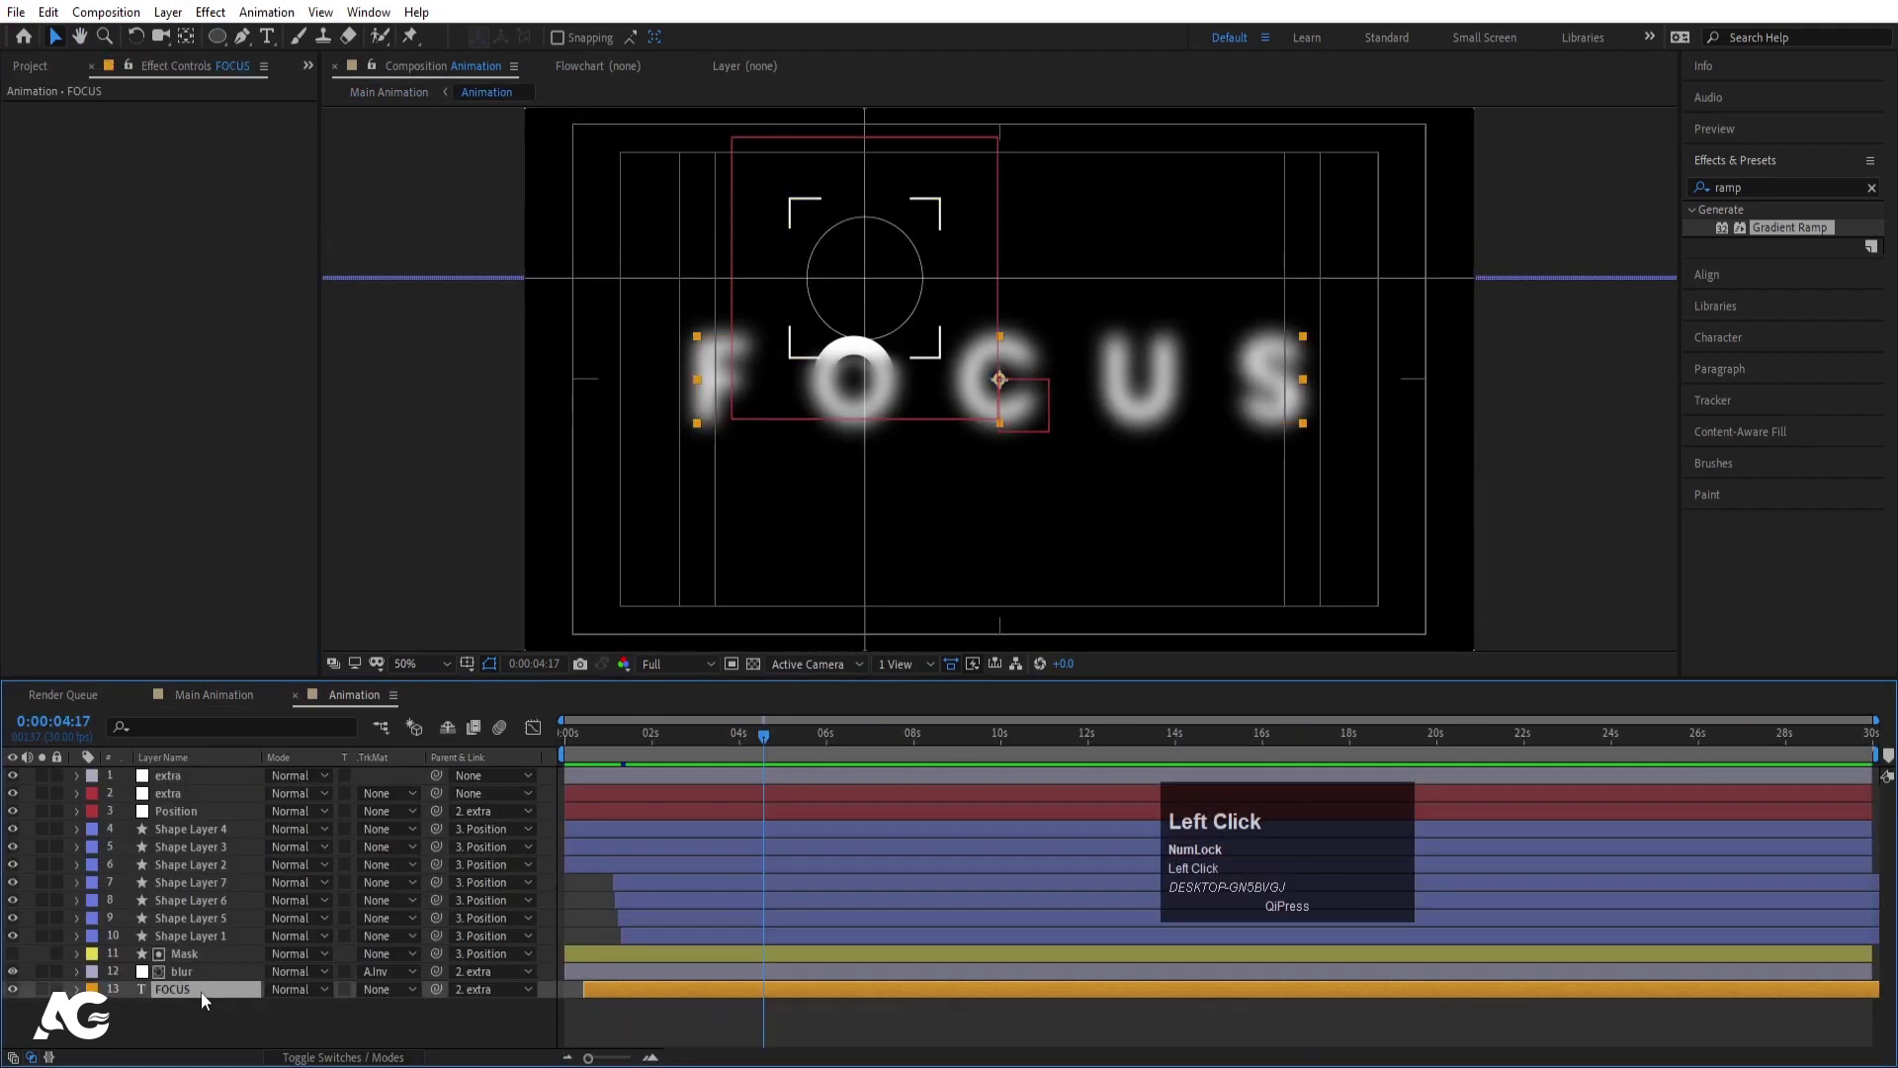
{"action": "key", "text": "ctrl+d"}
{"action": "left_click", "coordinate": [181, 1018]}
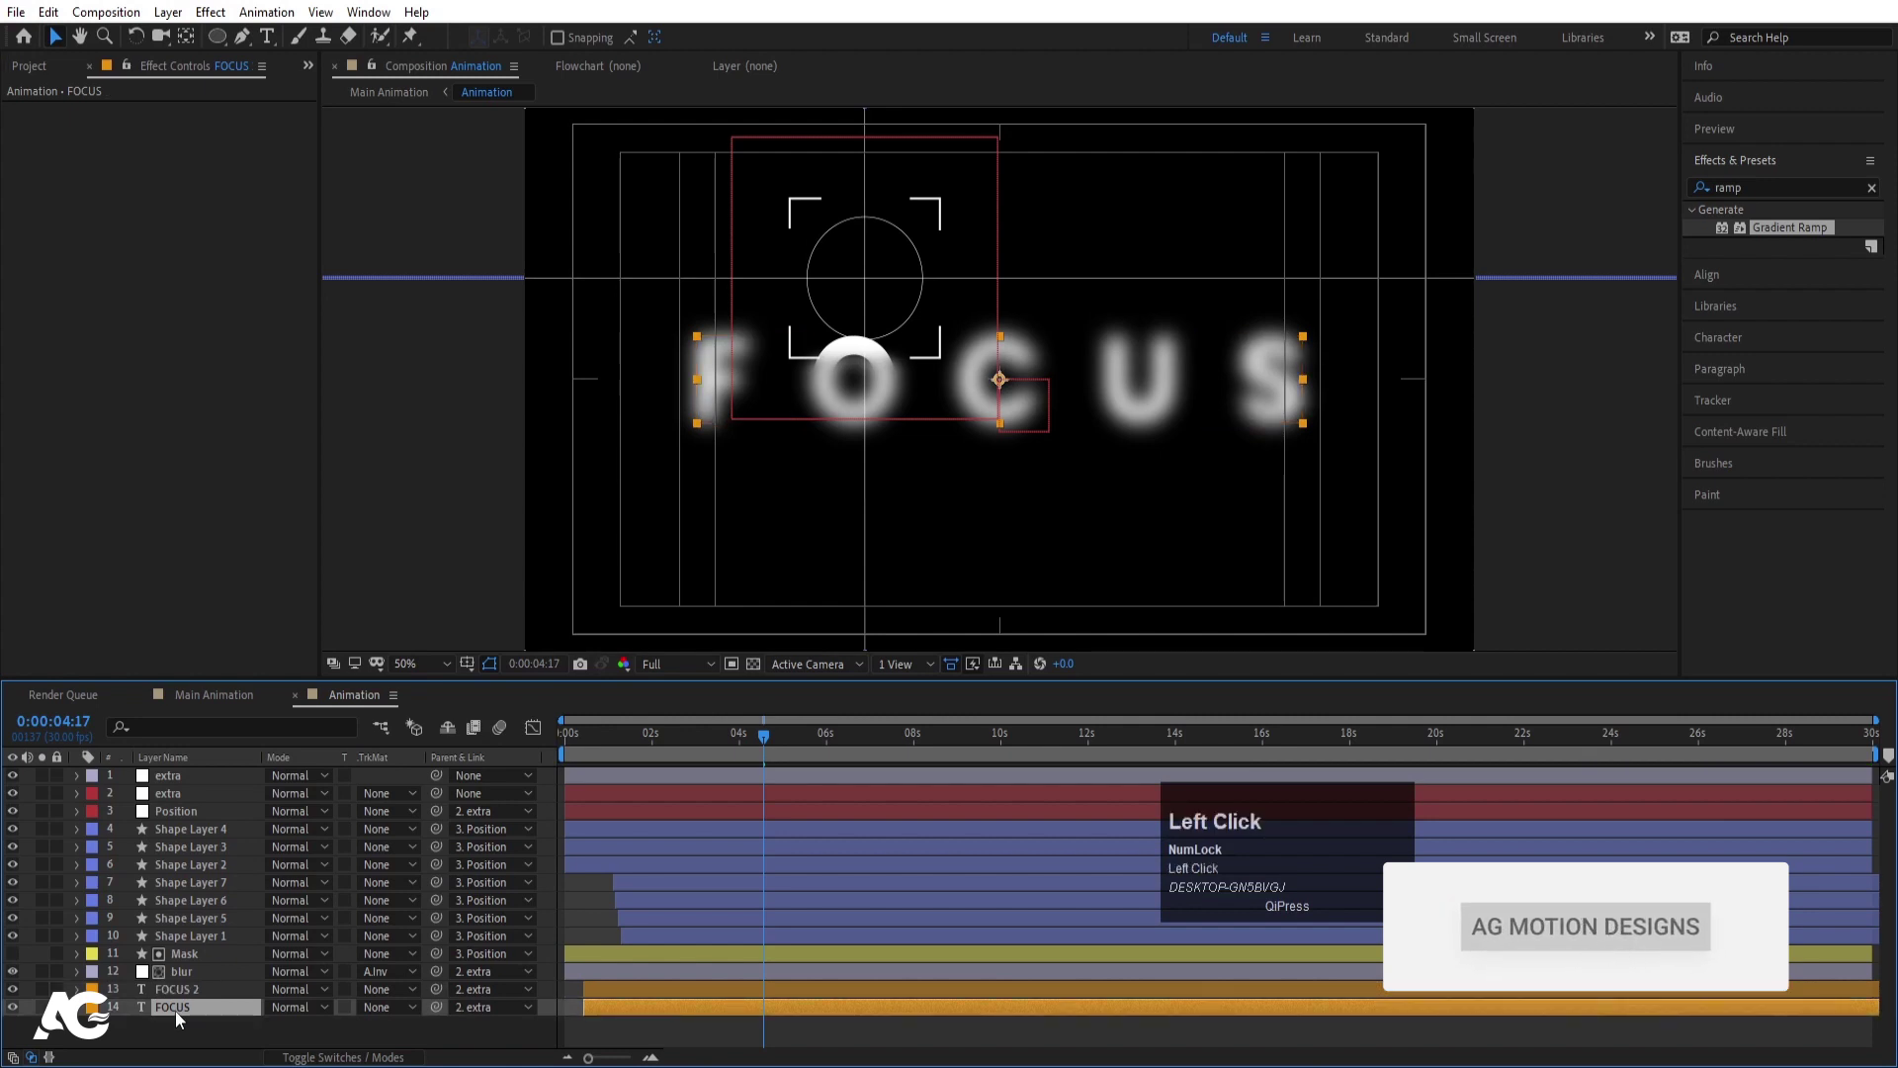
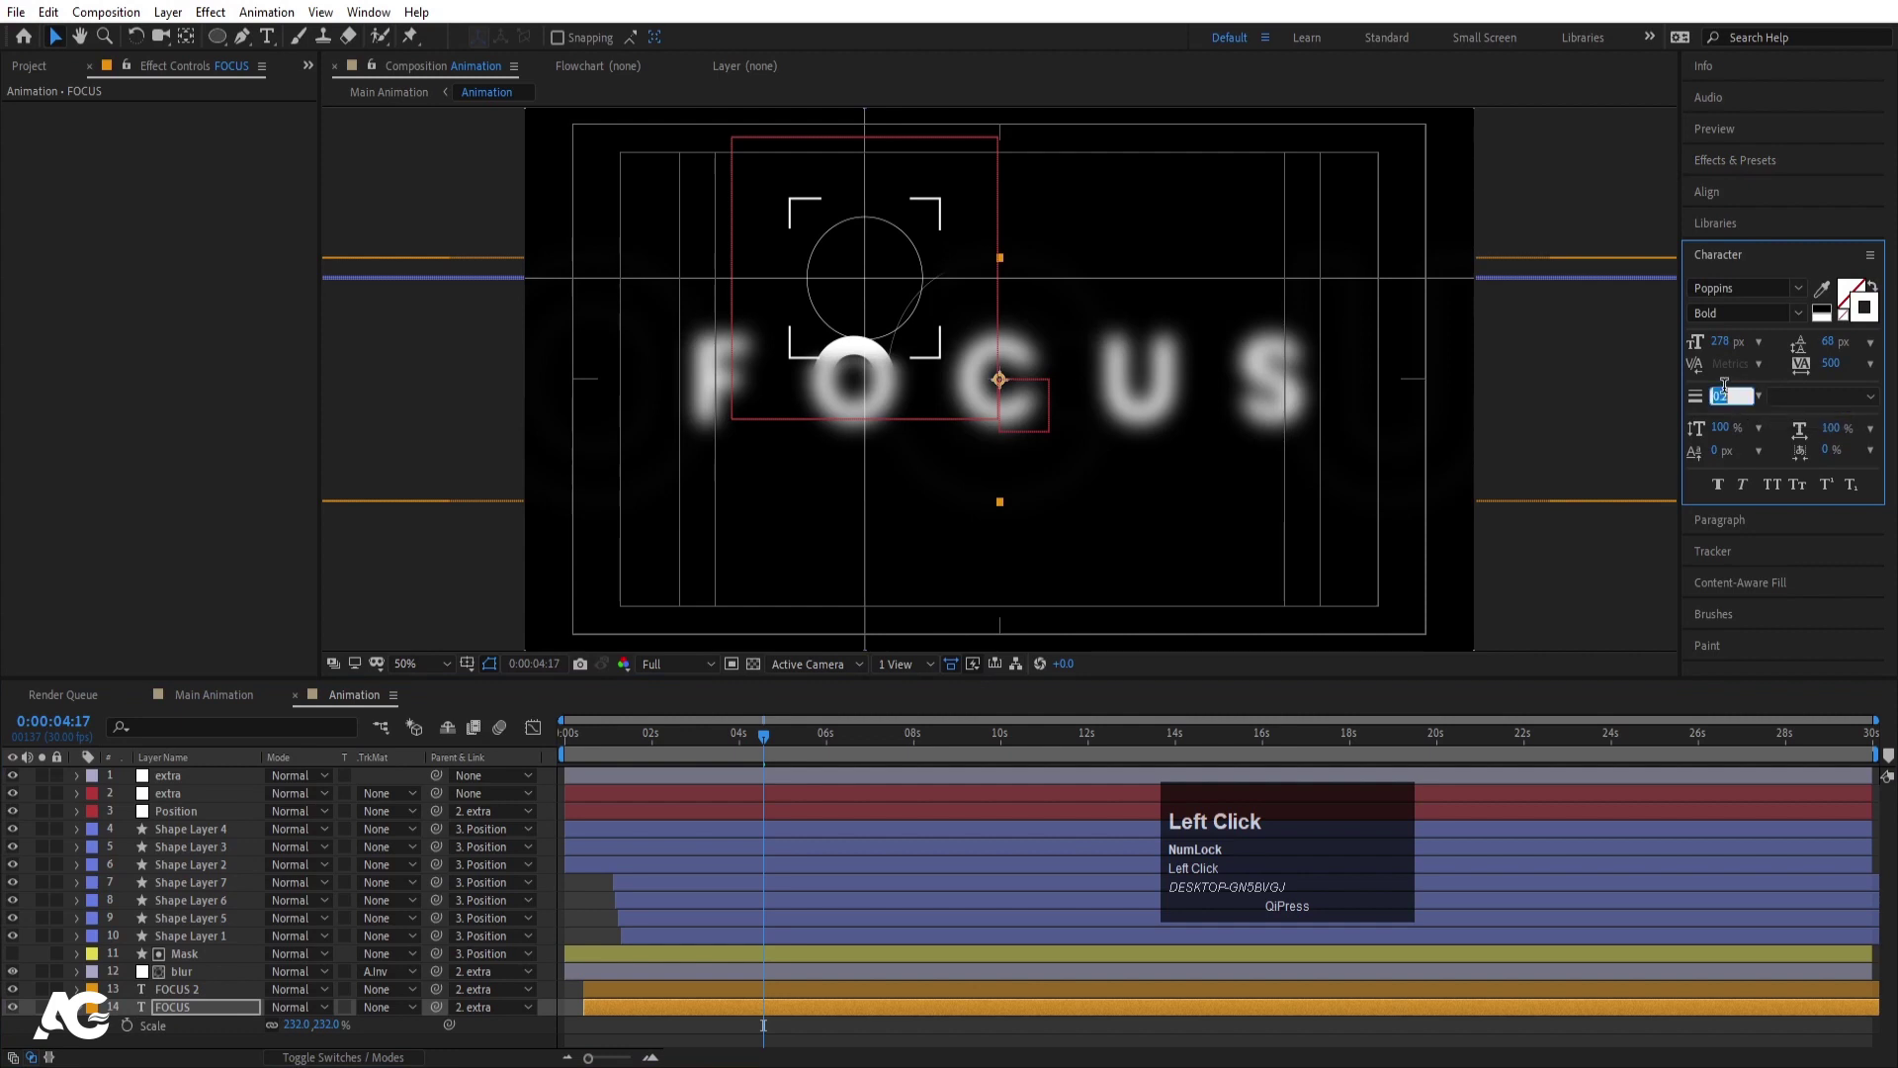
{"action": "key", "text": "Return"}
- Return to Main Animation and preview the finished composition with vignette and shake
{"action": "left_click", "coordinate": [229, 703]}
{"action": "key", "text": "space"}
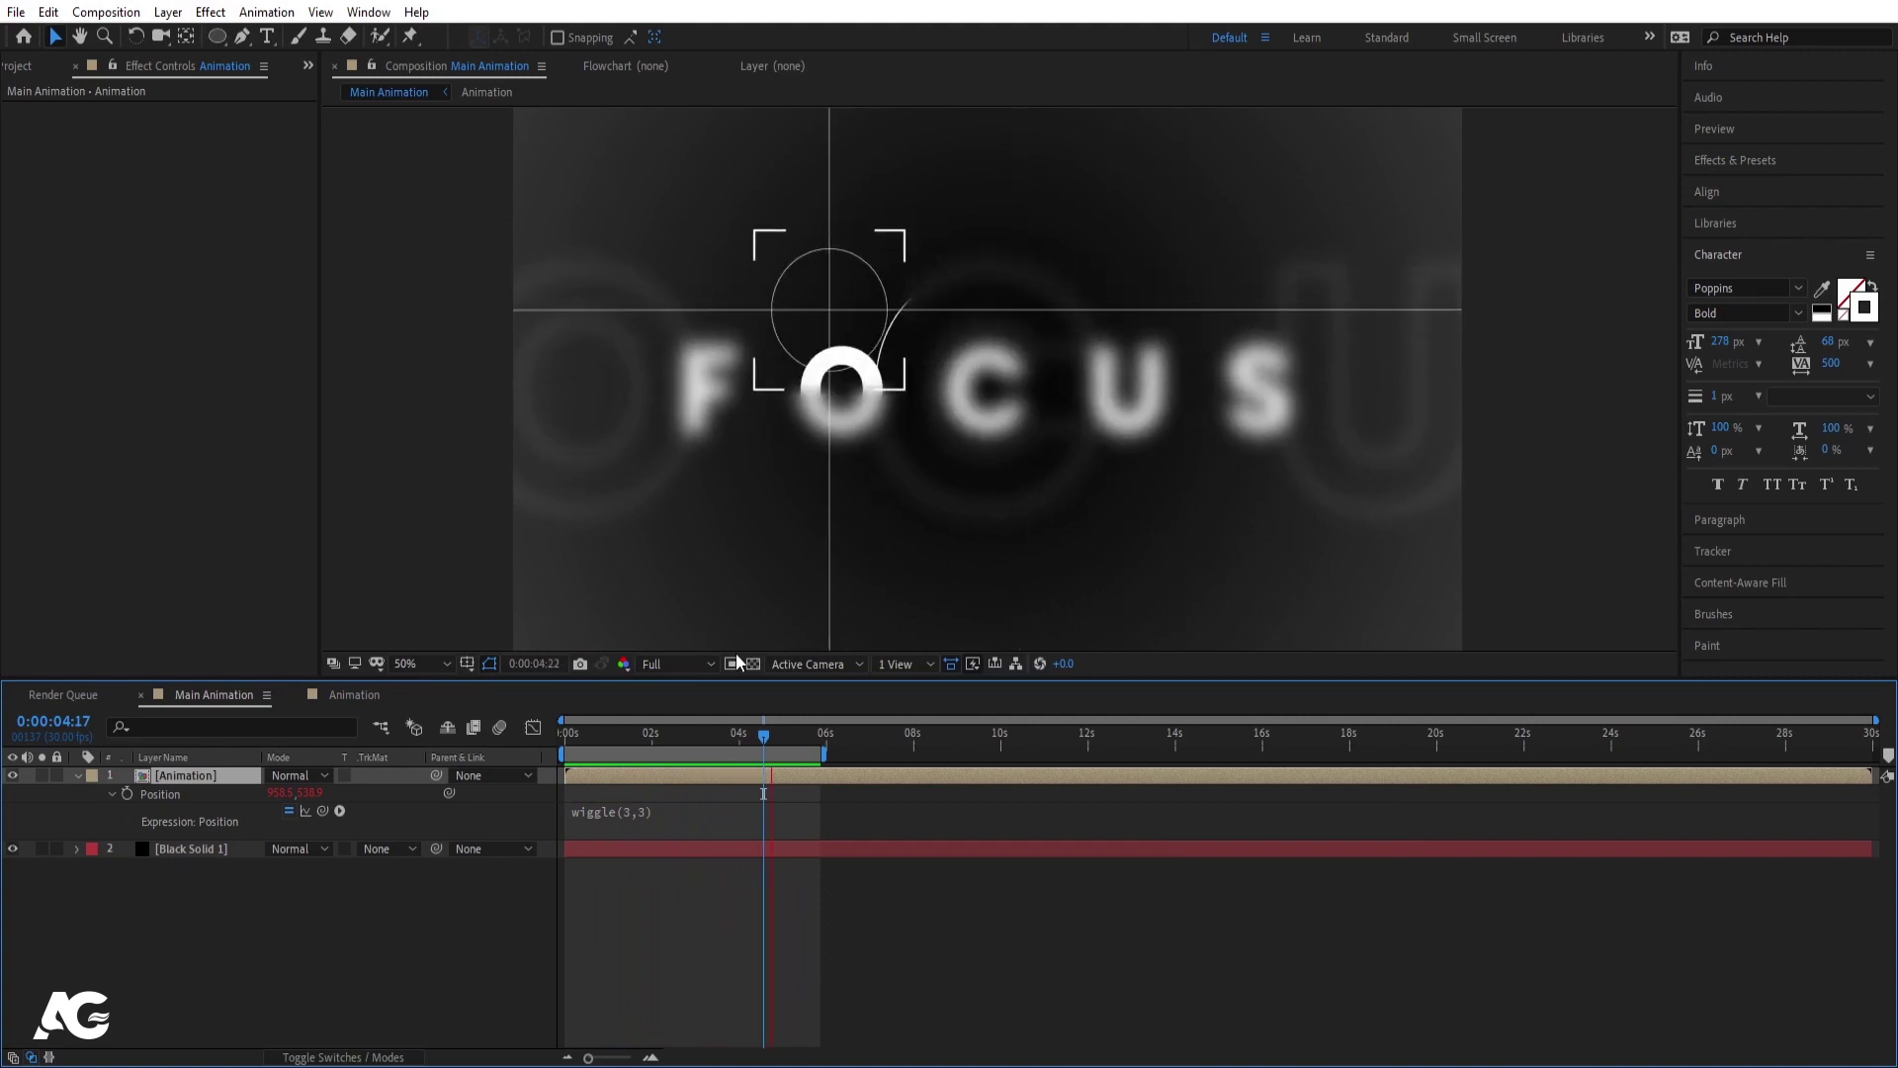
{"action": "key", "text": "space"}
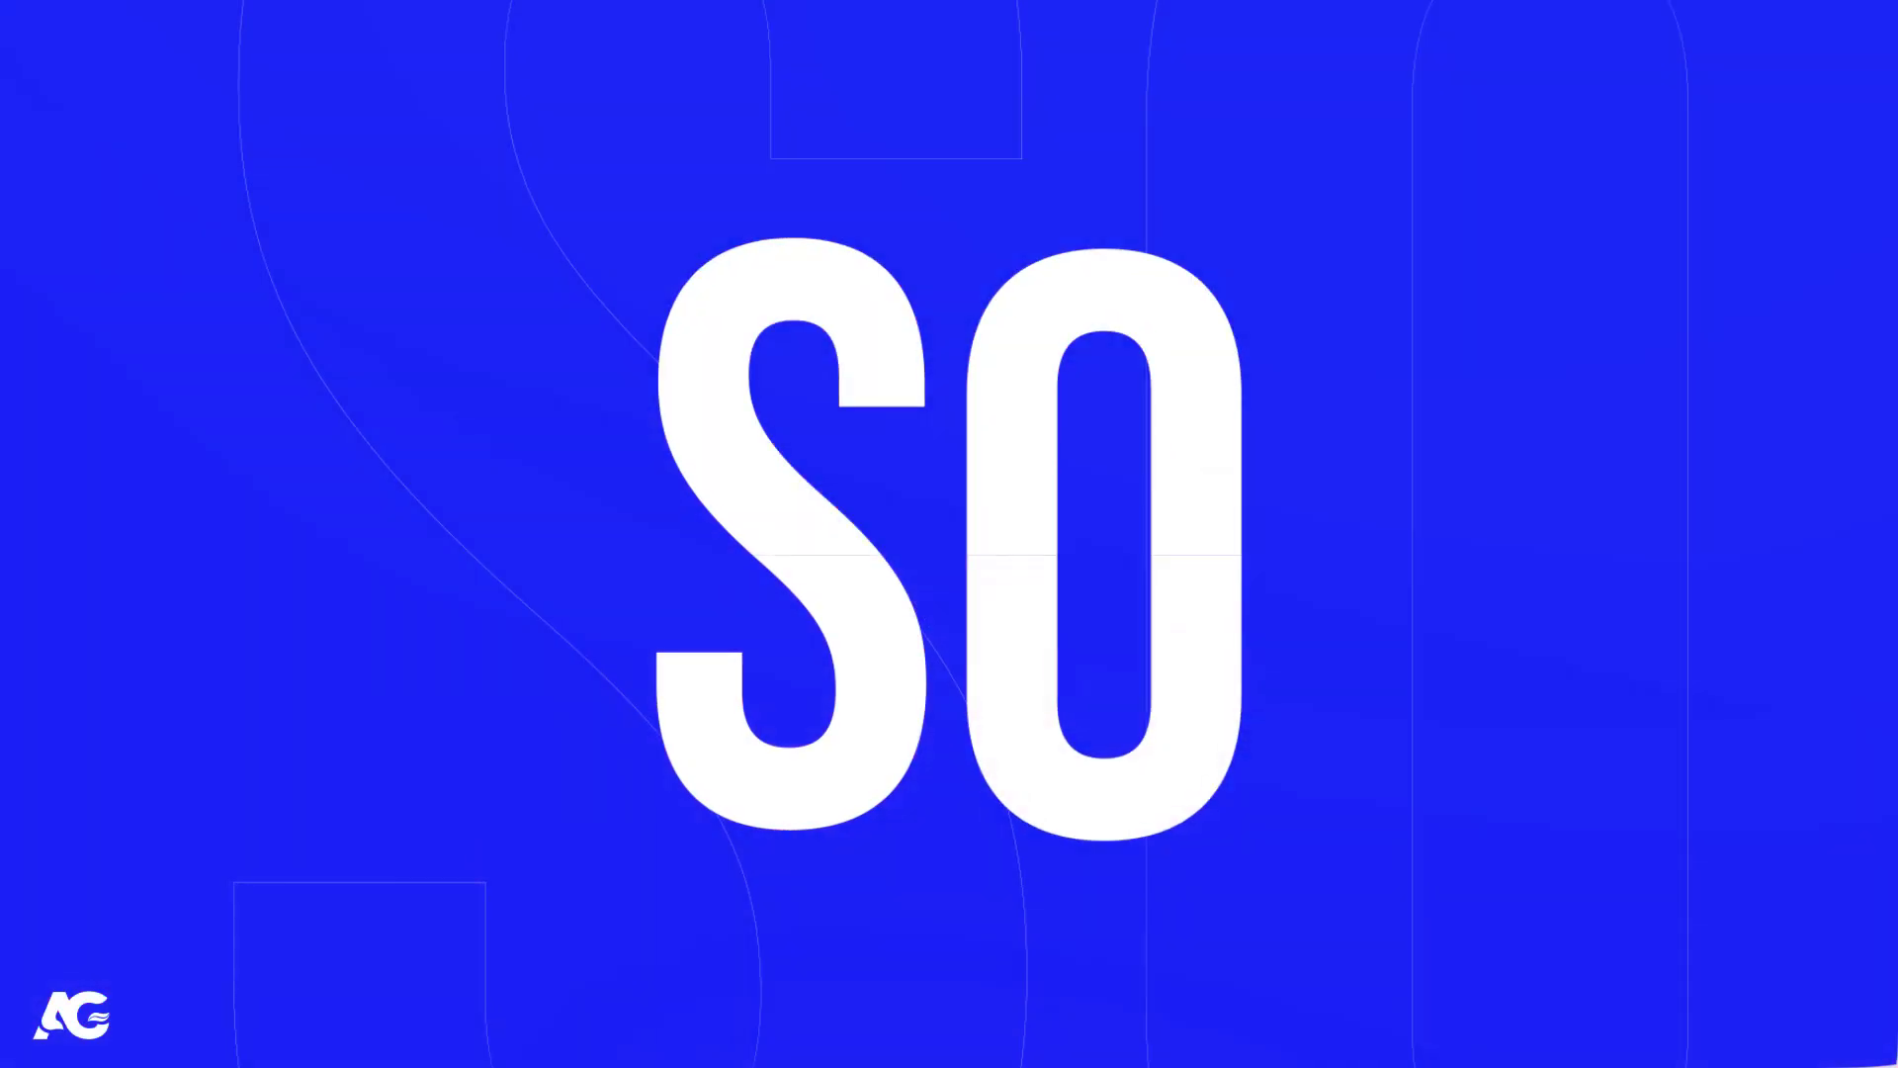